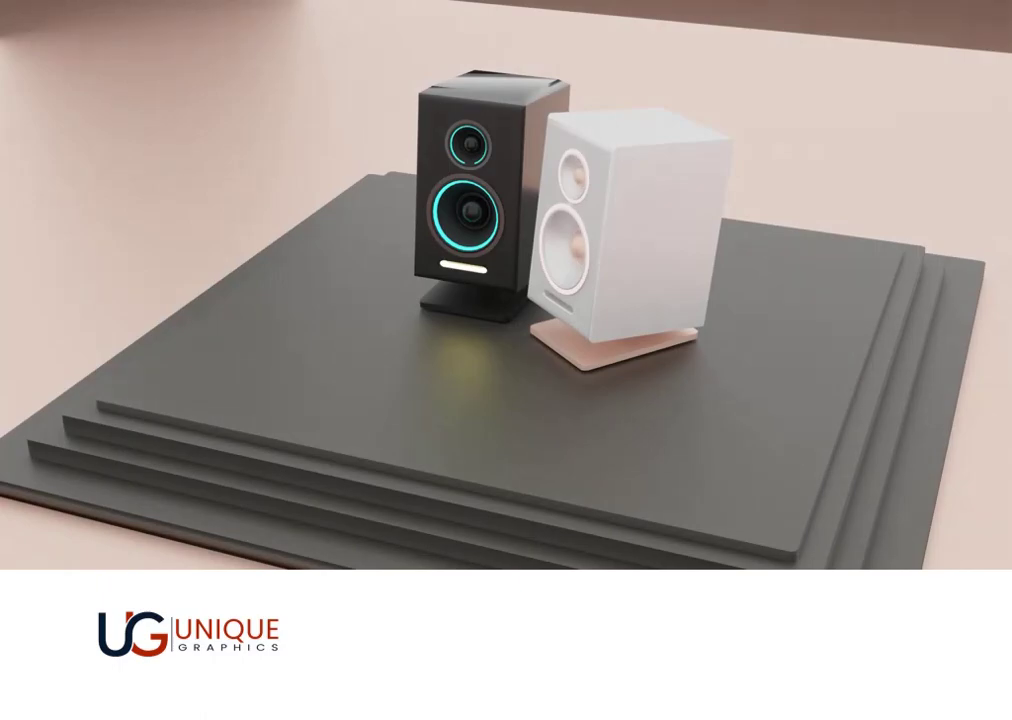
Bring up the Add menu in the fresh empty scene
{"action": "left_click_drag", "start_coordinate": [535, 352], "coordinate": [551, 353]}
{"action": "key", "text": "shift+a"}
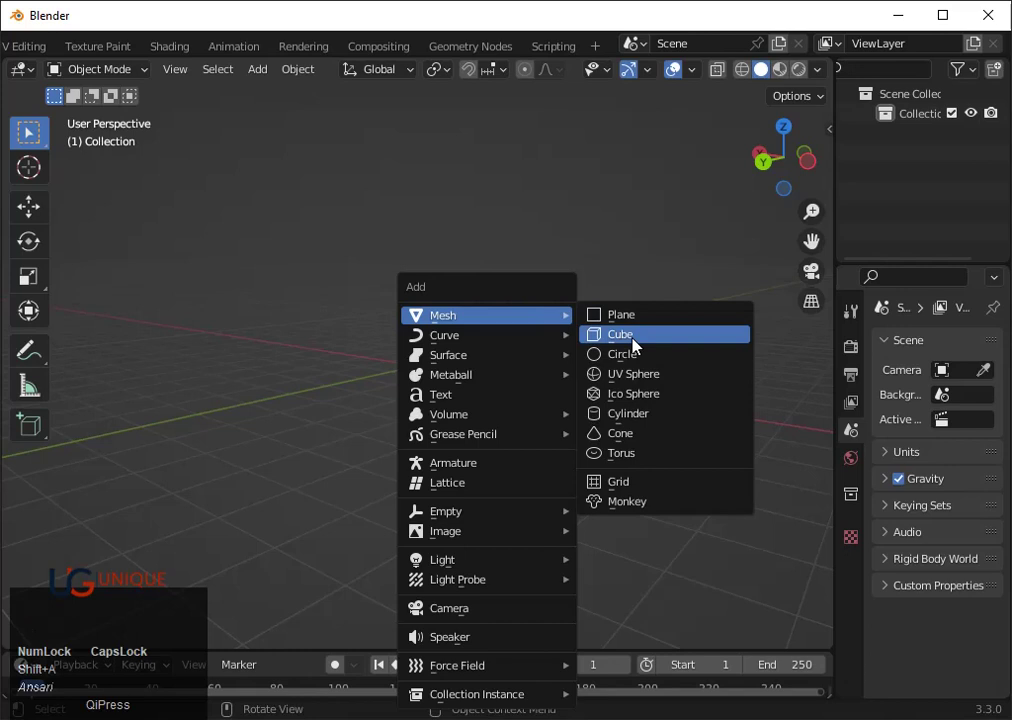
Add a cube and stretch it along Z into a tall speaker box
{"action": "left_click", "coordinate": [638, 345]}
{"action": "scroll", "scroll_direction": "up", "scroll_amount": 3}
{"action": "middle_click", "coordinate": [616, 391]}
{"action": "key", "text": "s"}
{"action": "key", "text": "z"}
{"action": "left_click", "coordinate": [586, 429]}
{"action": "scroll", "scroll_direction": "up", "scroll_amount": 3}
{"action": "type", "text": "sz"}
{"action": "left_click", "coordinate": [587, 479]}
{"action": "scroll", "scroll_direction": "down", "scroll_amount": 3}
{"action": "left_click_drag", "start_coordinate": [589, 472], "coordinate": [583, 439]}
Add a cylinder rotated 90°, shrink it and move it low through the box's front
{"action": "key", "text": "shift+a"}
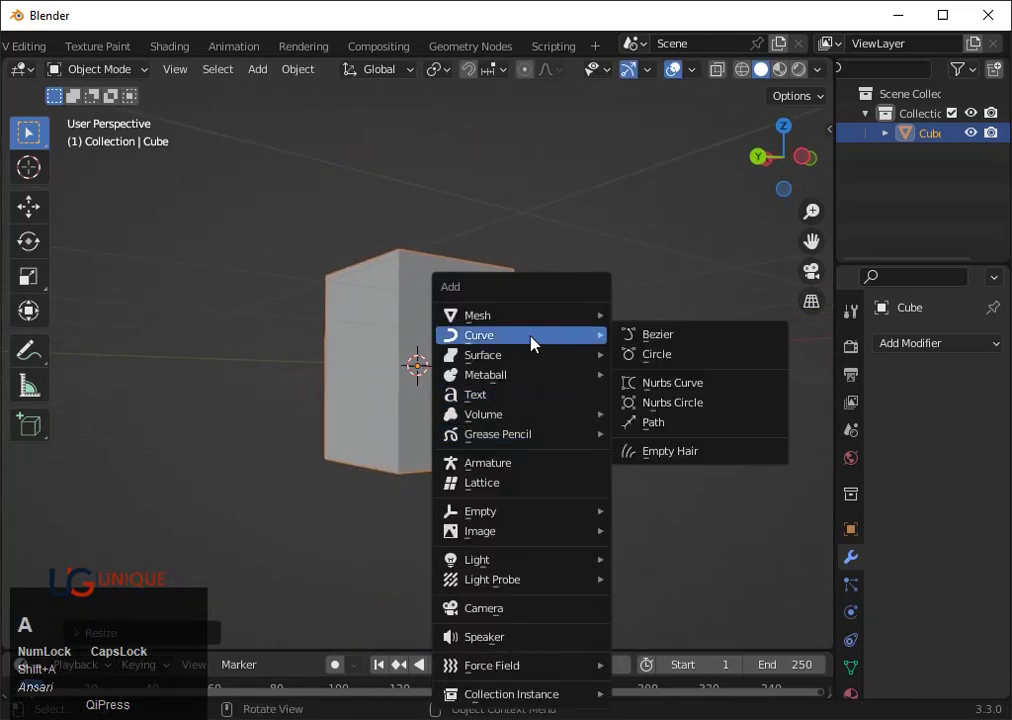
{"action": "left_click", "coordinate": [655, 421]}
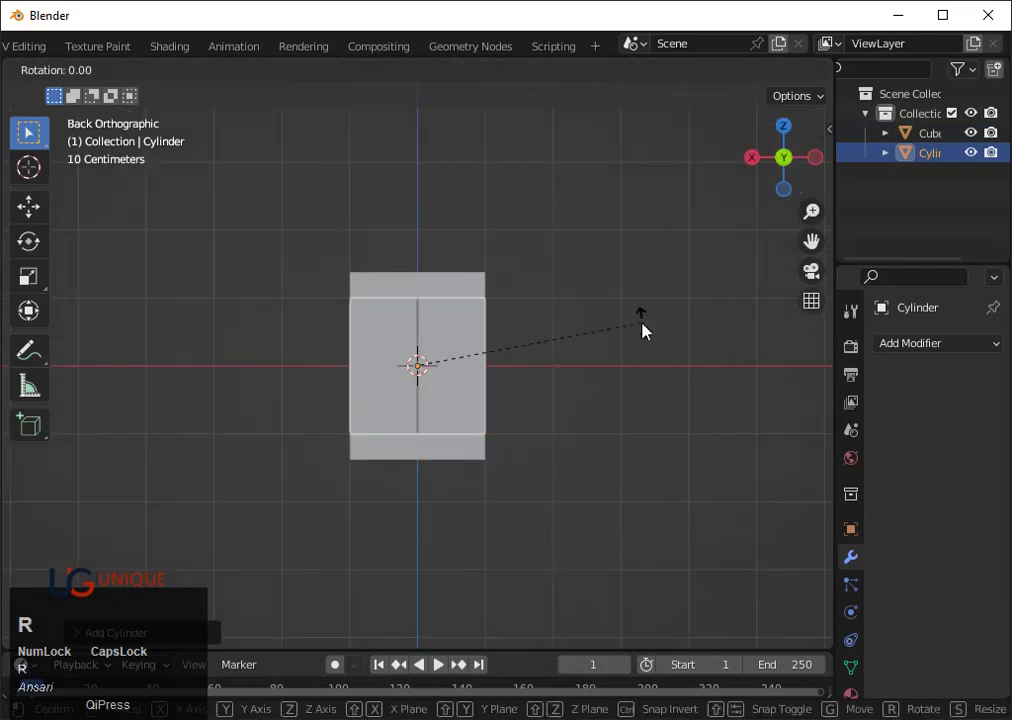
{"action": "type", "text": "r90"}
{"action": "left_click", "coordinate": [649, 323]}
{"action": "key", "text": "s"}
{"action": "left_click", "coordinate": [559, 354]}
{"action": "type", "text": "sx"}
{"action": "left_click", "coordinate": [559, 351]}
{"action": "key", "text": "s"}
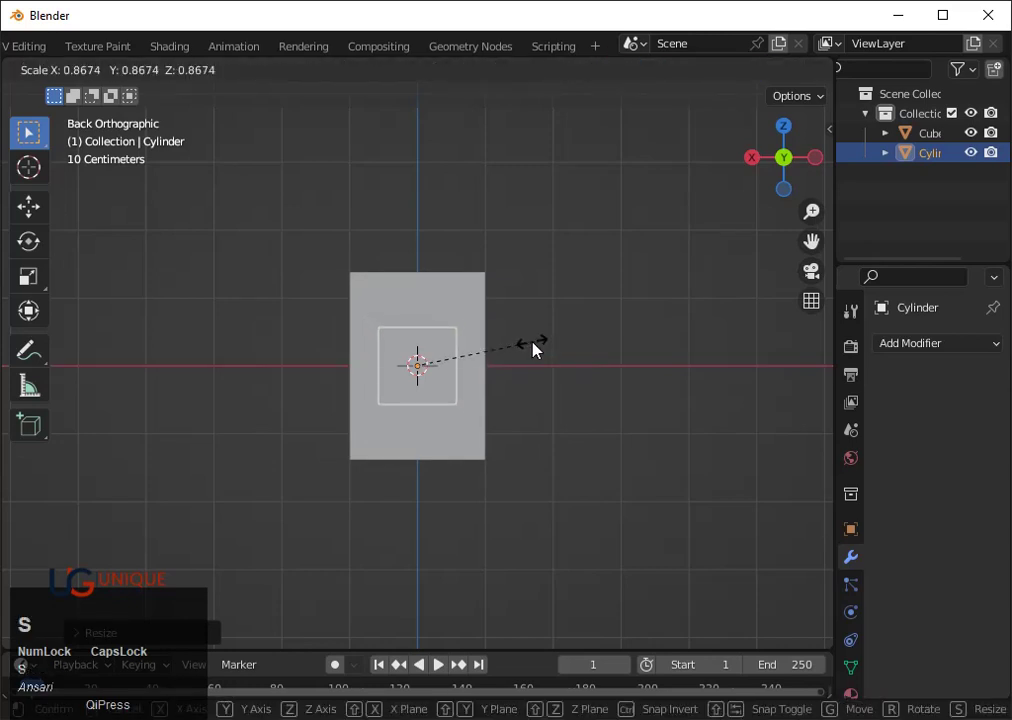
{"action": "left_click", "coordinate": [536, 349]}
{"action": "key", "text": "g"}
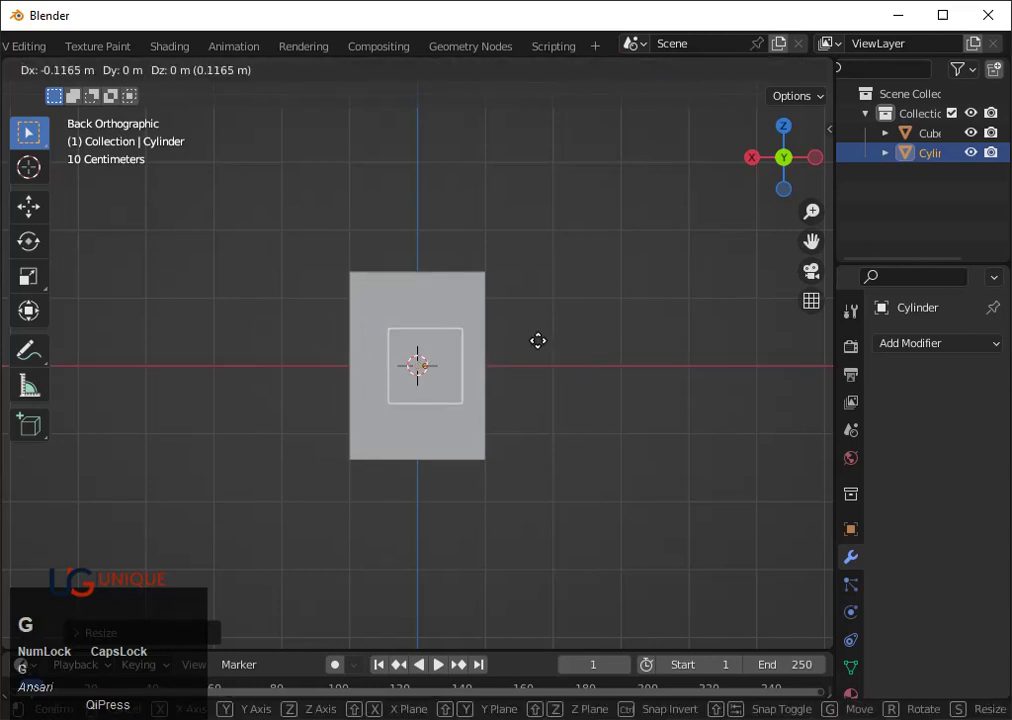
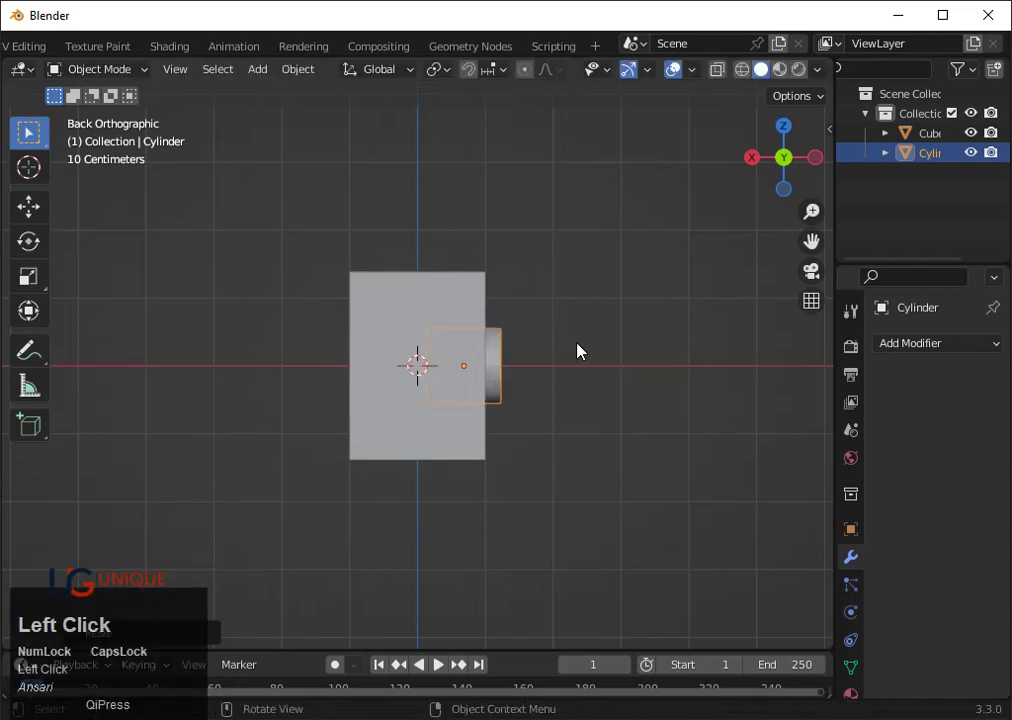
{"action": "key", "text": "z"}
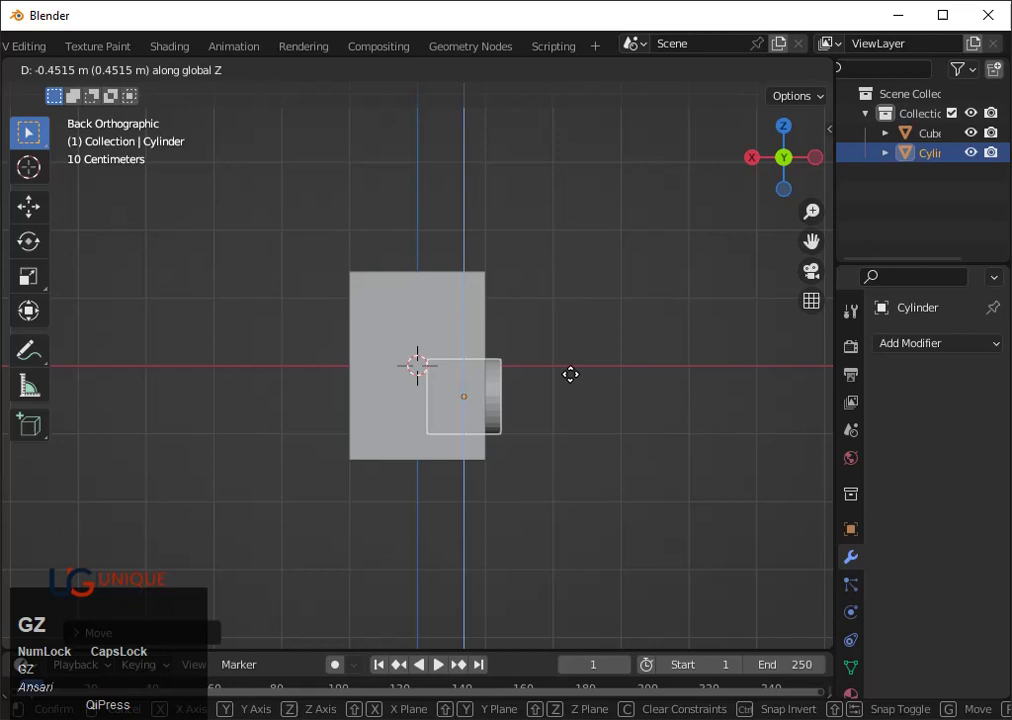
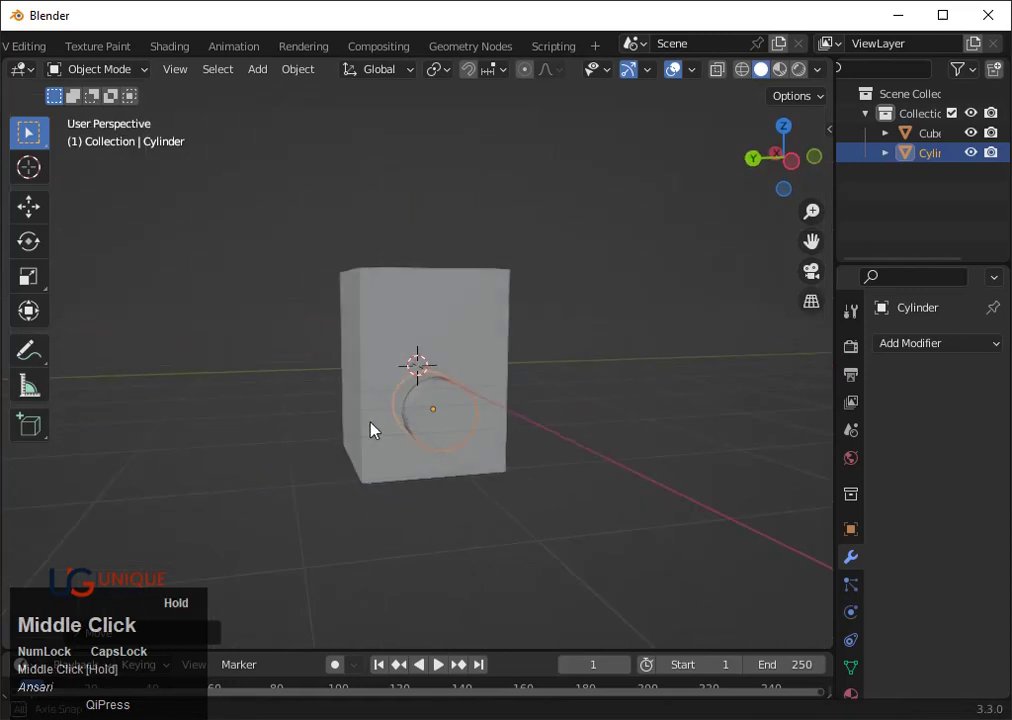
Enlarge the cylinder so it fully pierces the box front
{"action": "left_click", "coordinate": [798, 169]}
{"action": "scroll", "scroll_direction": "up", "scroll_amount": 3}
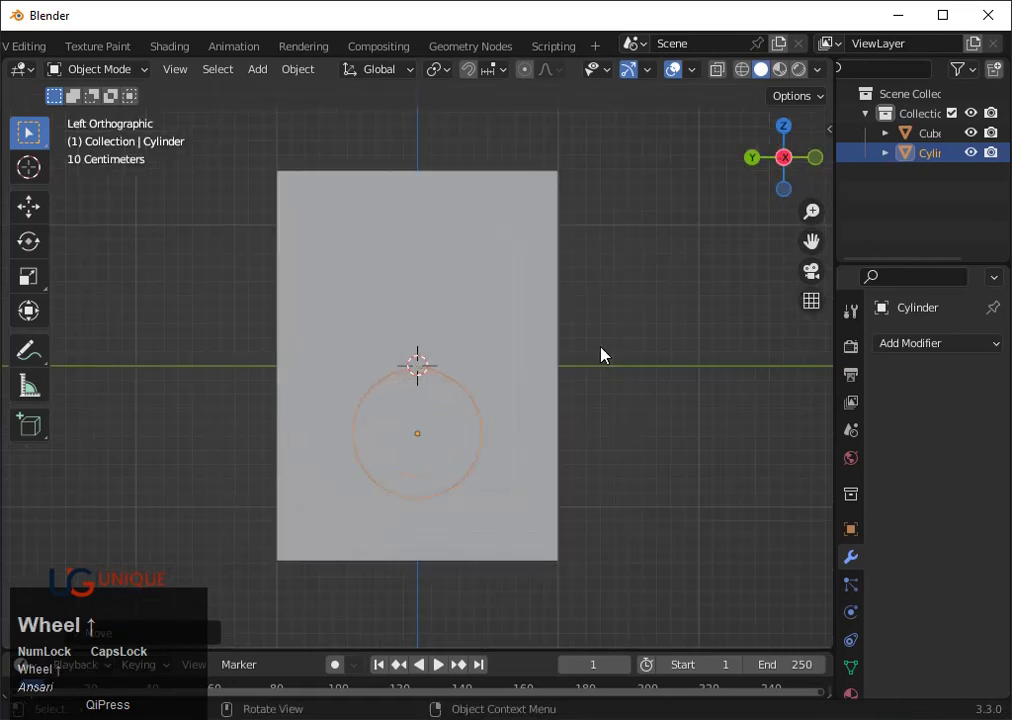
{"action": "key", "text": "s"}
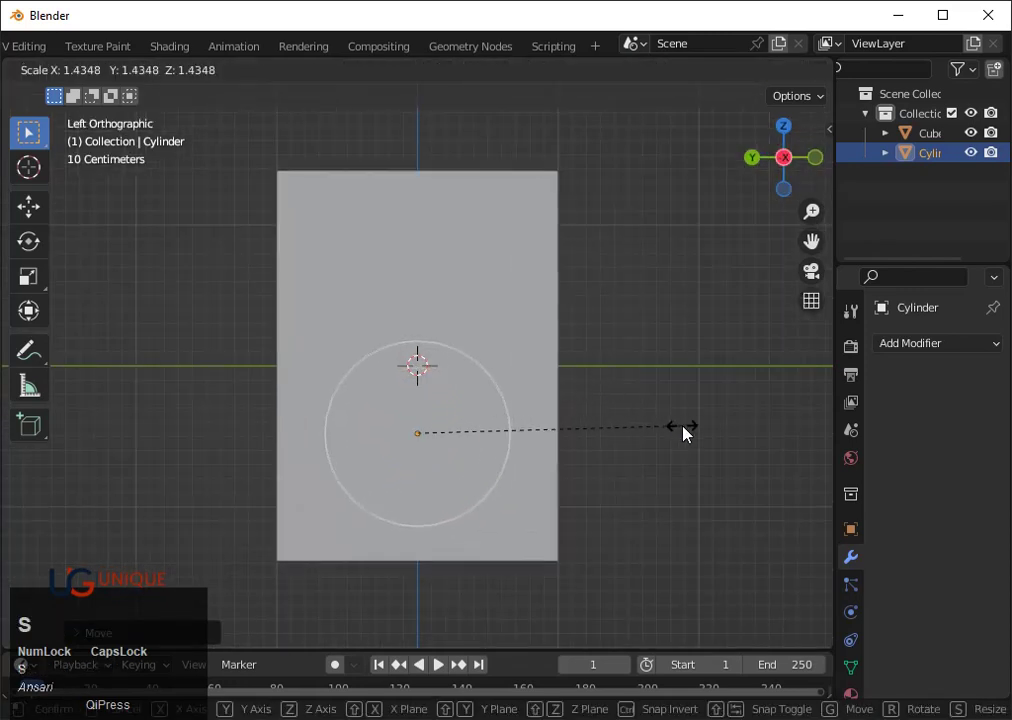
{"action": "left_click", "coordinate": [691, 433]}
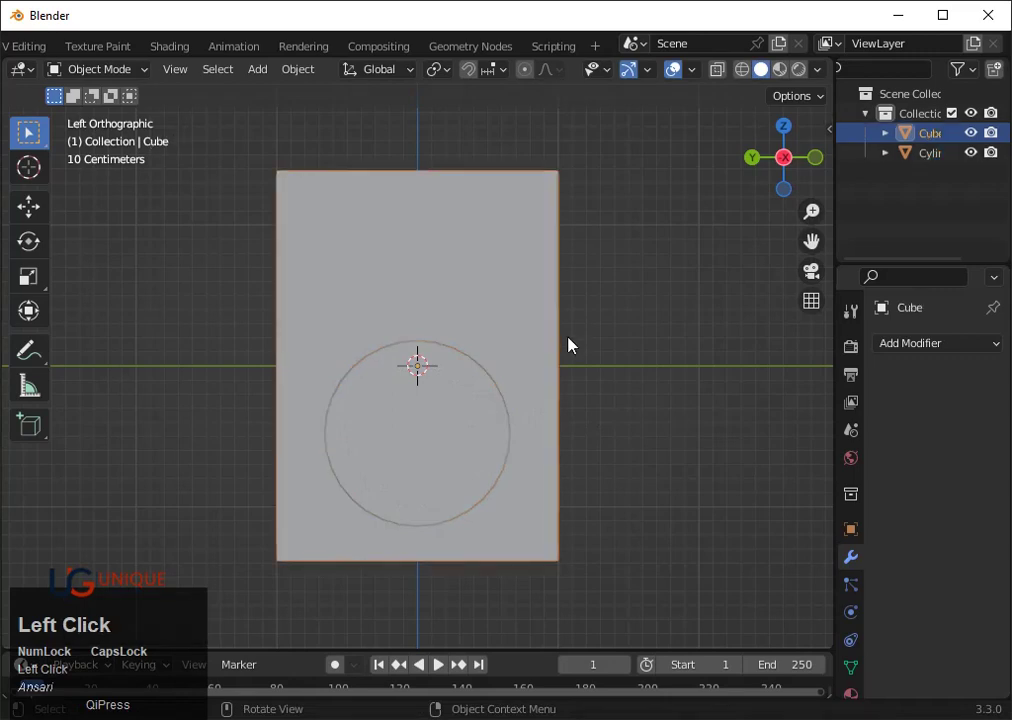
Select the box and give it a Boolean modifier set to Difference
{"action": "left_click", "coordinate": [595, 364]}
{"action": "scroll", "scroll_direction": "down", "scroll_amount": 3}
{"action": "left_click", "coordinate": [788, 169]}
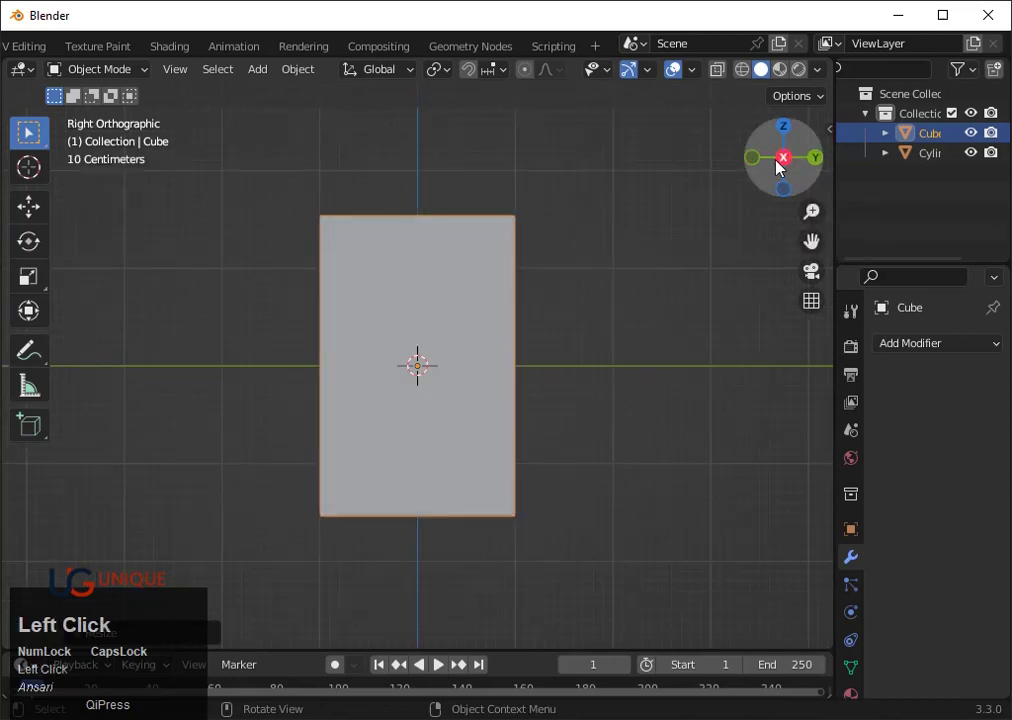
{"action": "scroll", "scroll_direction": "down", "scroll_amount": 3}
{"action": "left_click_drag", "start_coordinate": [466, 432], "coordinate": [944, 354]}
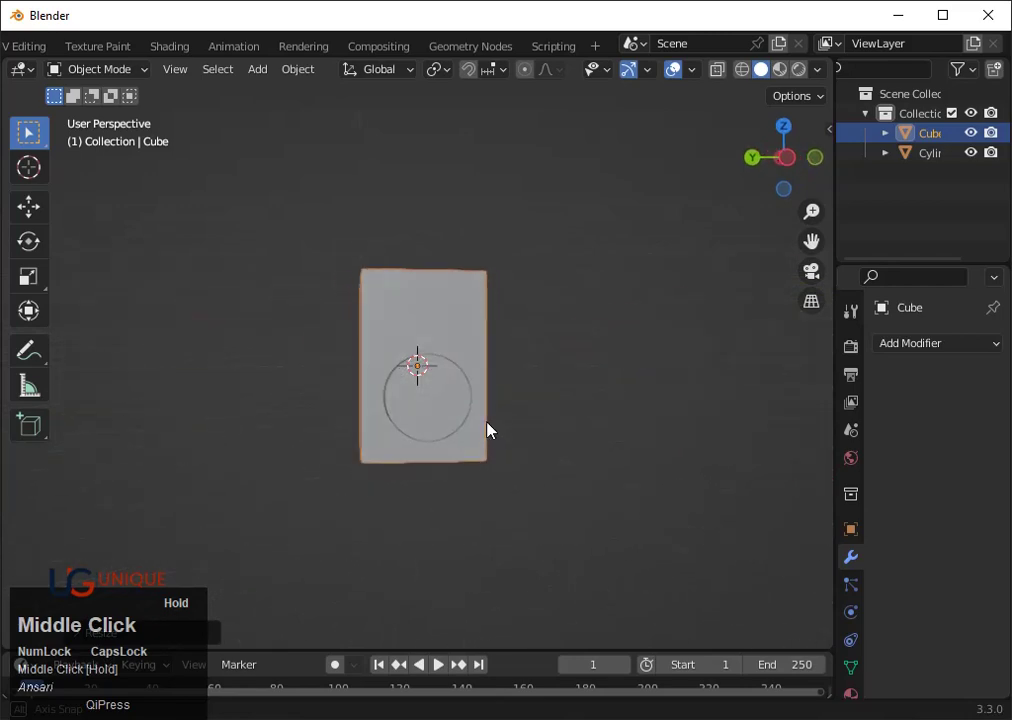
{"action": "left_click", "coordinate": [944, 354]}
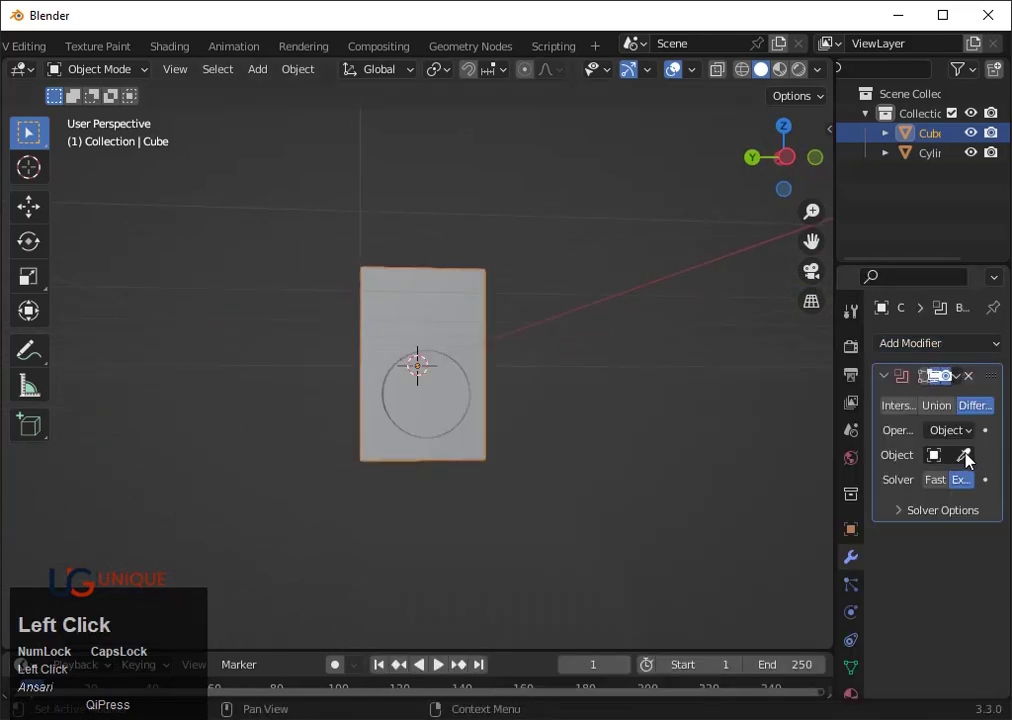
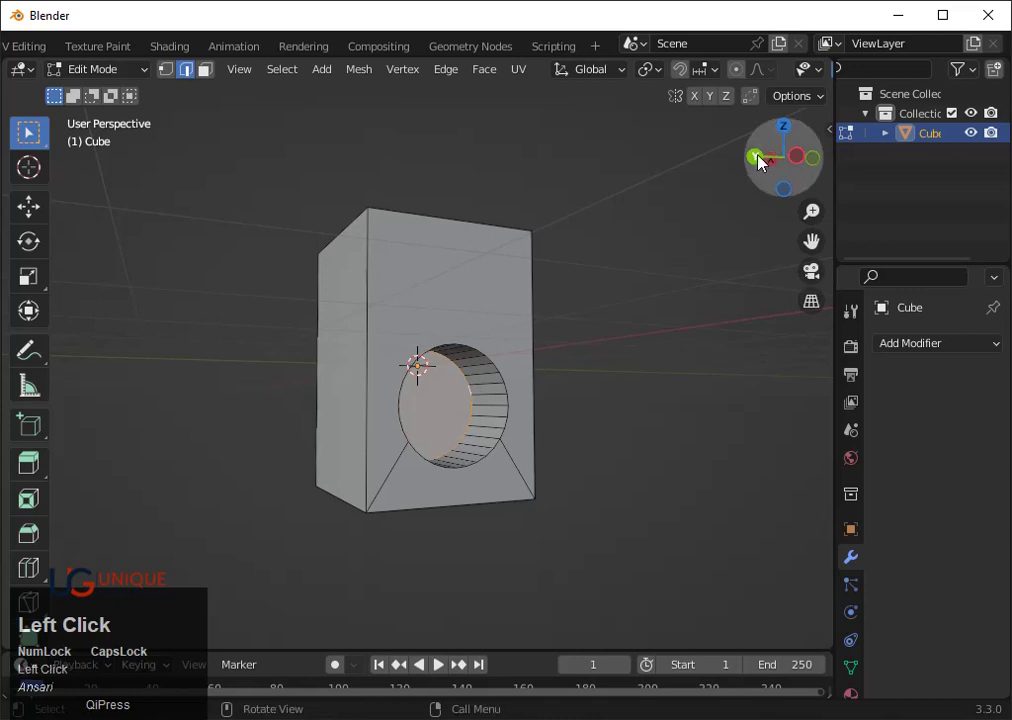
Shrink the hole's inner edge ring into a tapering cone, viewed in wireframe
{"action": "key", "text": "shift+z"}
{"action": "key", "text": "s"}
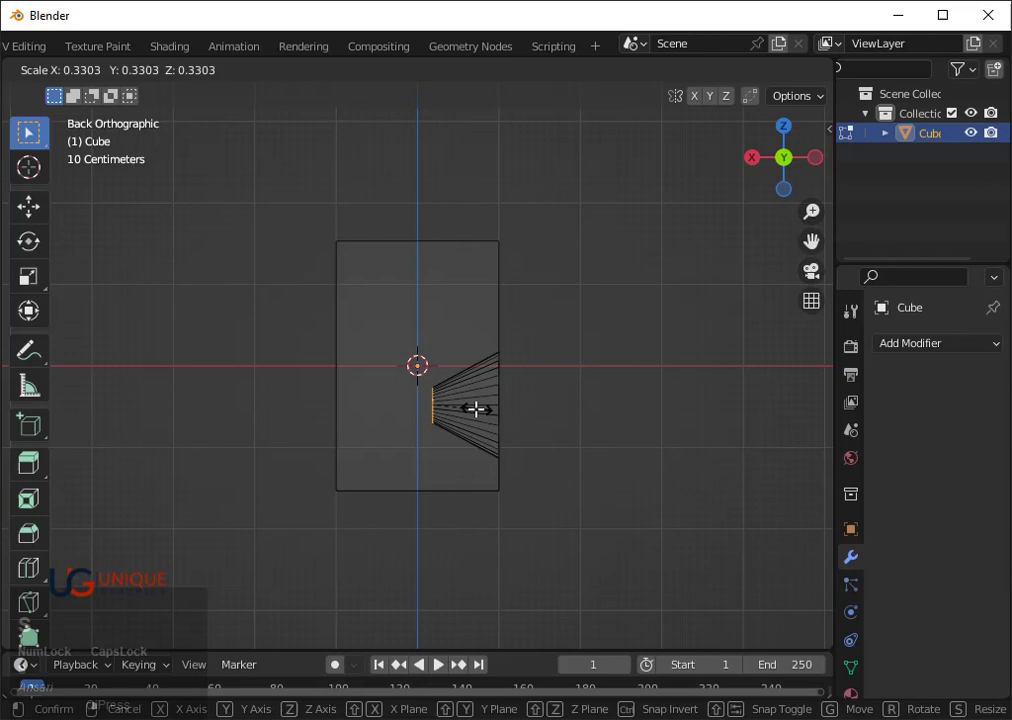
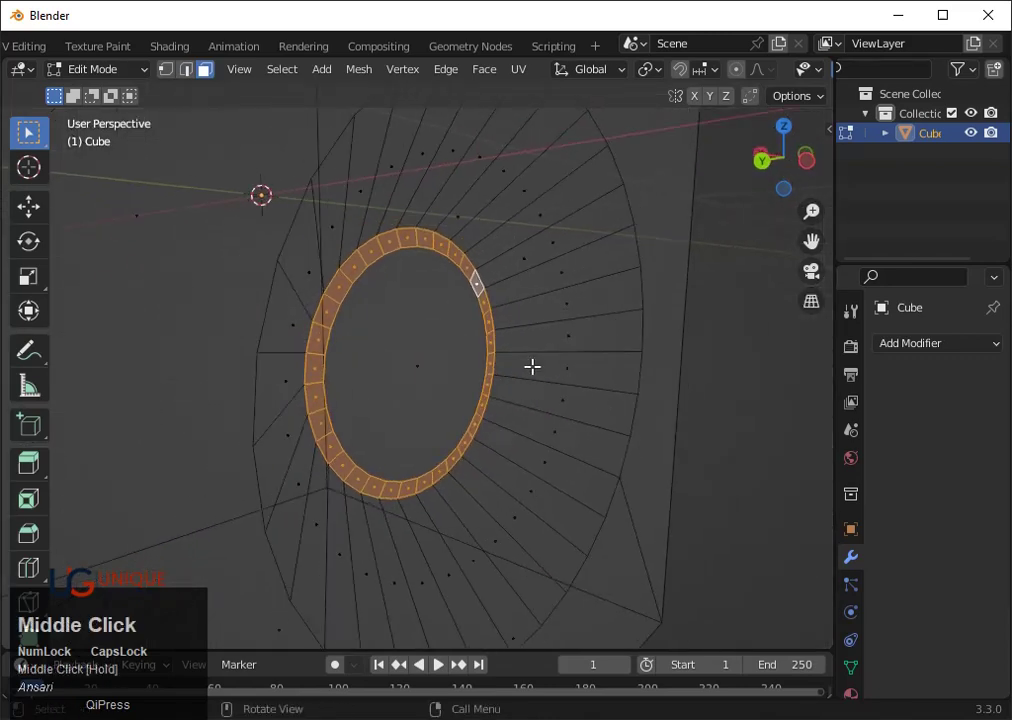
Extrude the cone's bottom ring outward and bevel its edge loop into a rounded lip
{"action": "key", "text": "e"}
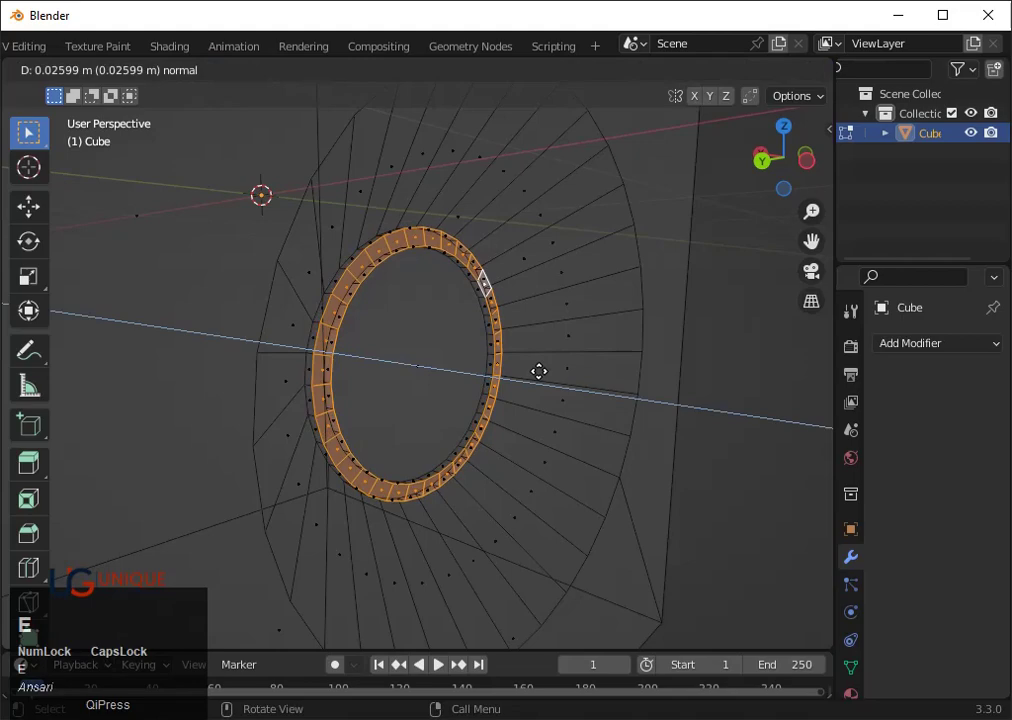
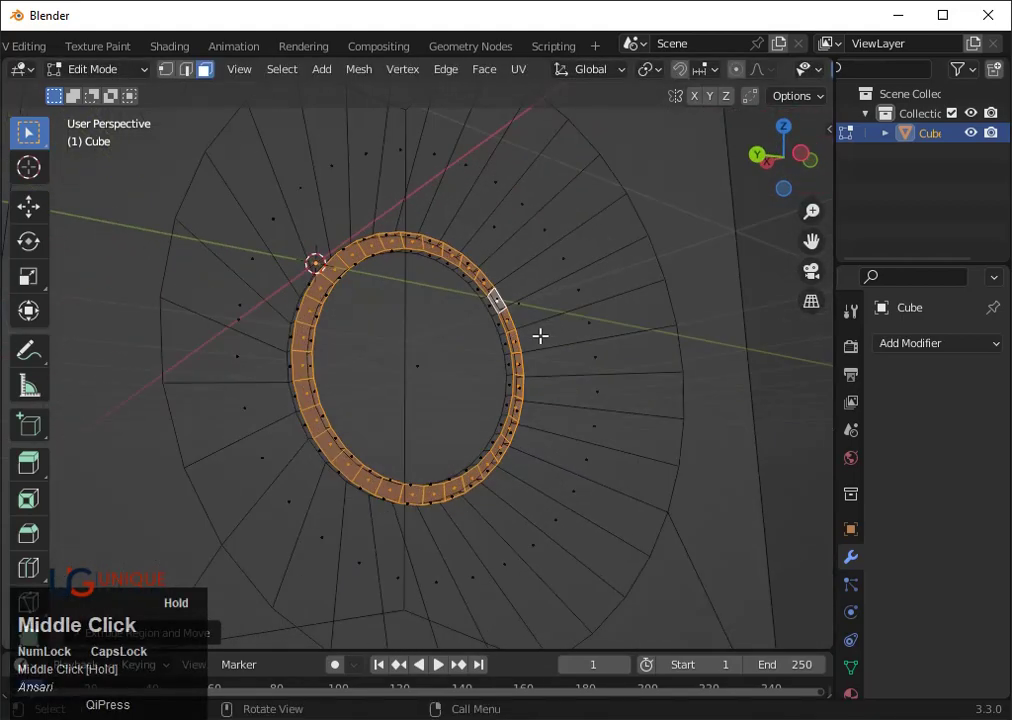
{"action": "scroll", "scroll_direction": "up", "scroll_amount": 3}
{"action": "double_click", "coordinate": [493, 222]}
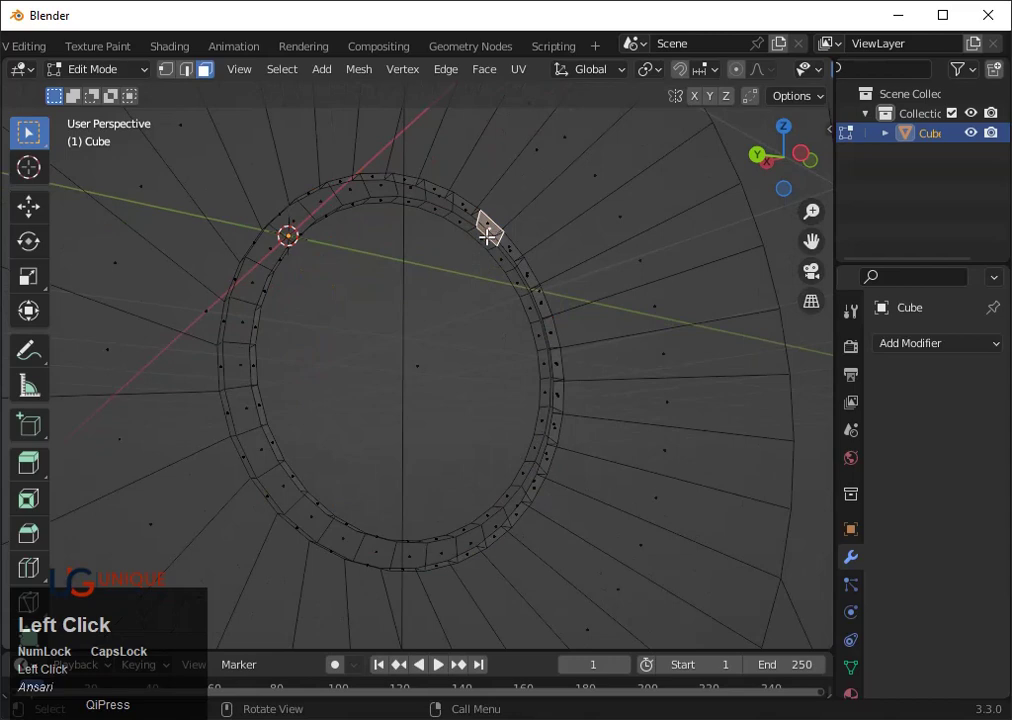
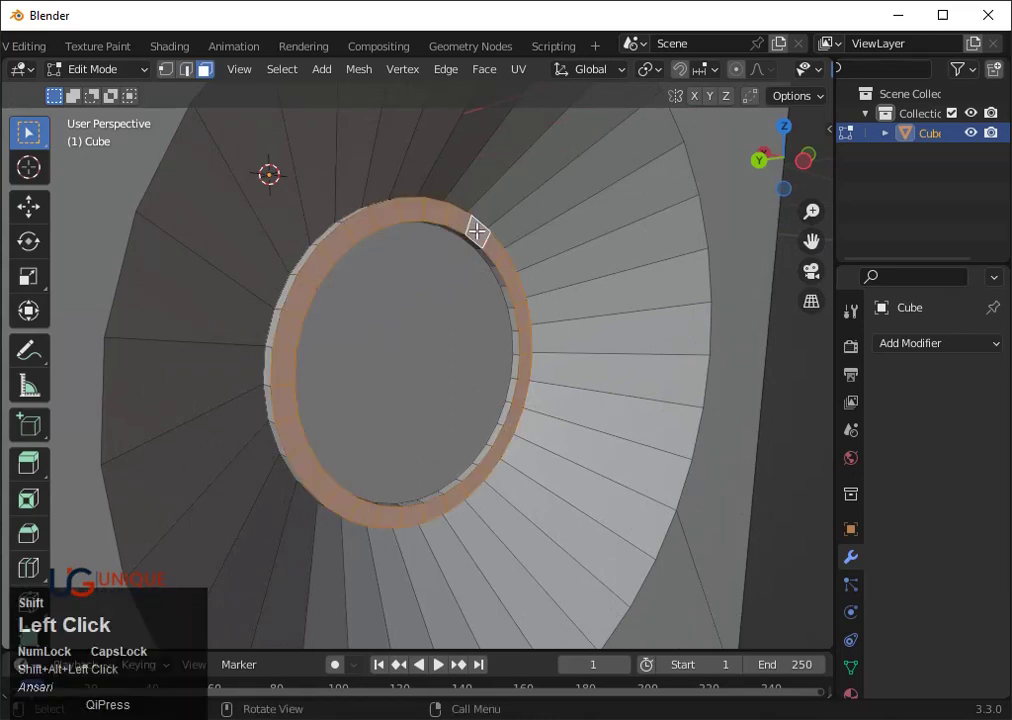
{"action": "key", "text": "ctrl+b"}
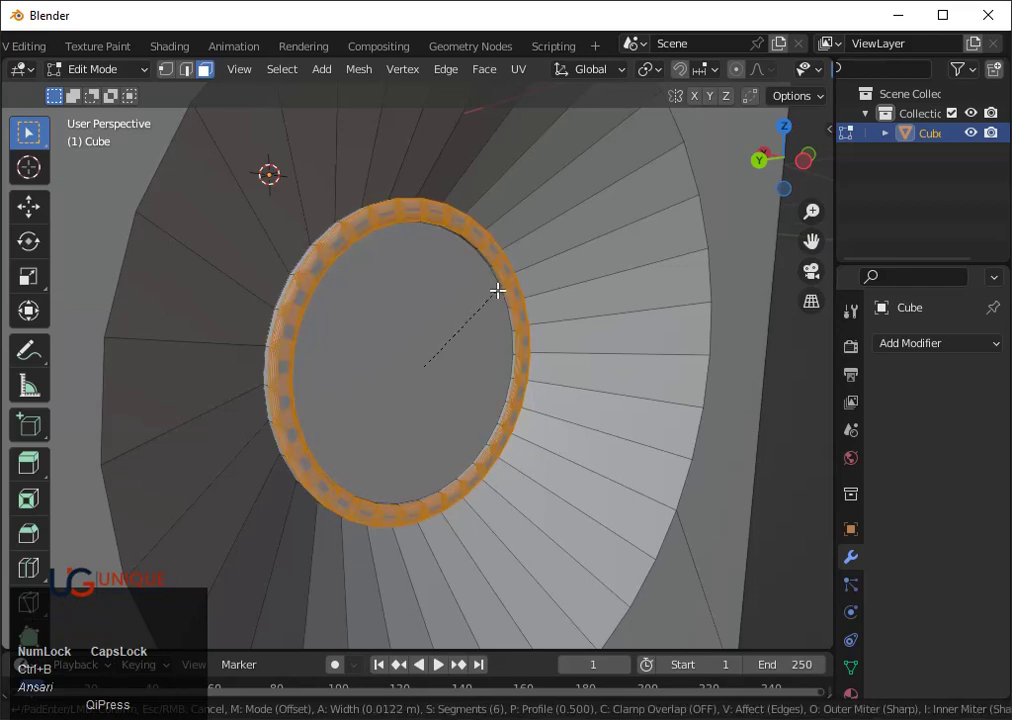
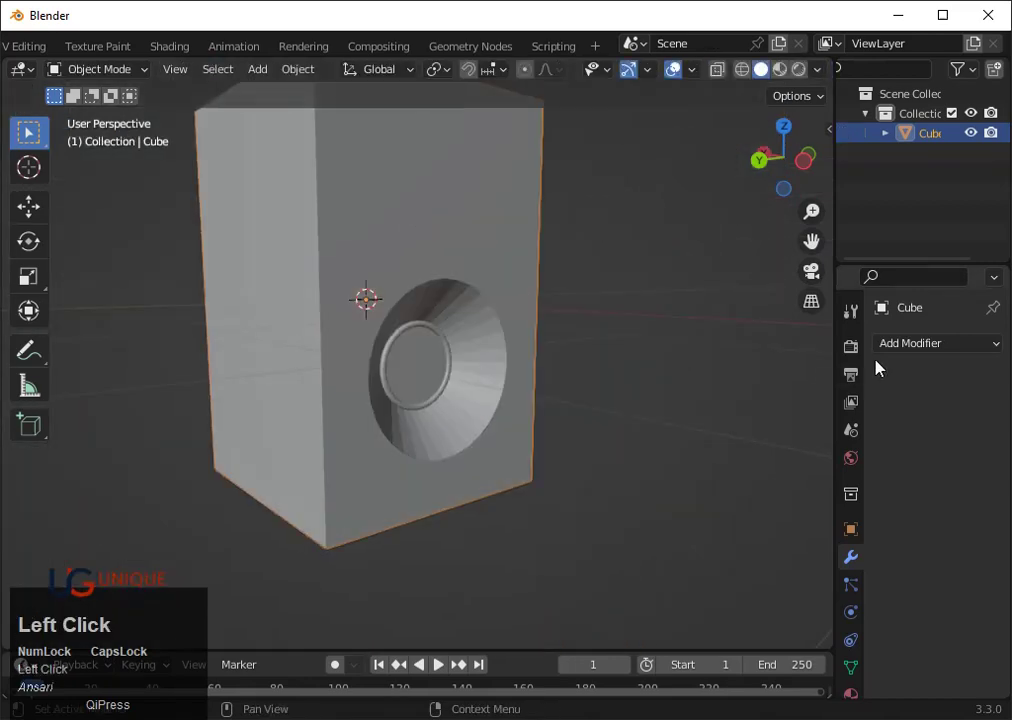
Enable Auto Smooth normals and set the box to Shade Smooth
{"action": "scroll", "scroll_direction": "down", "scroll_amount": 3}
{"action": "left_click", "coordinate": [907, 591]}
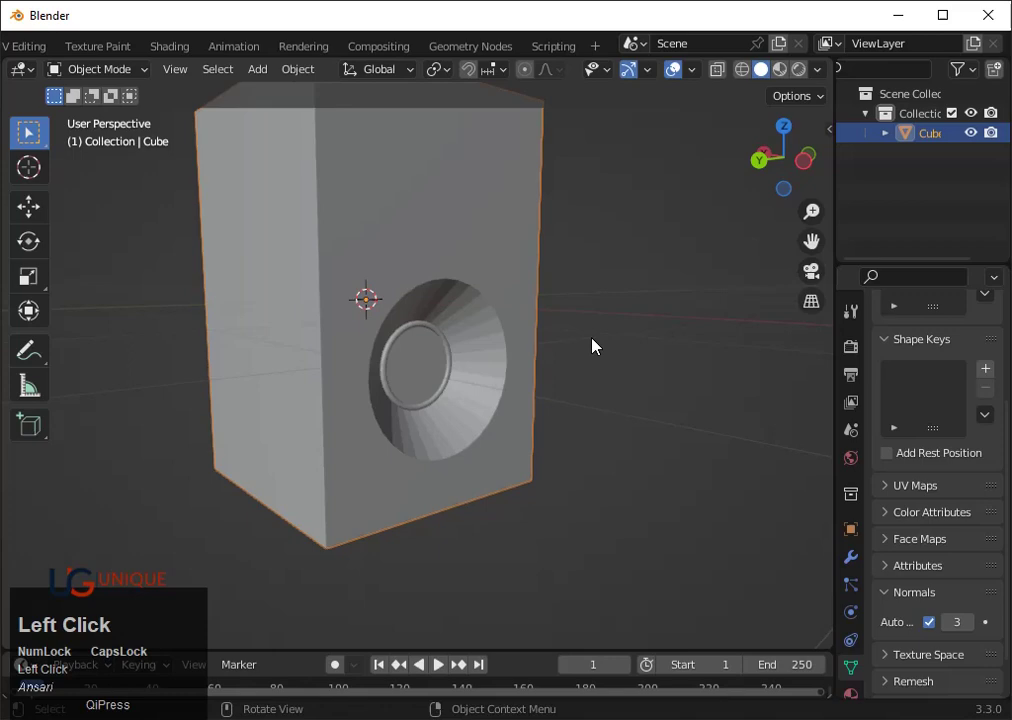
{"action": "scroll", "scroll_direction": "up", "scroll_amount": 3}
{"action": "right_click", "coordinate": [481, 185]}
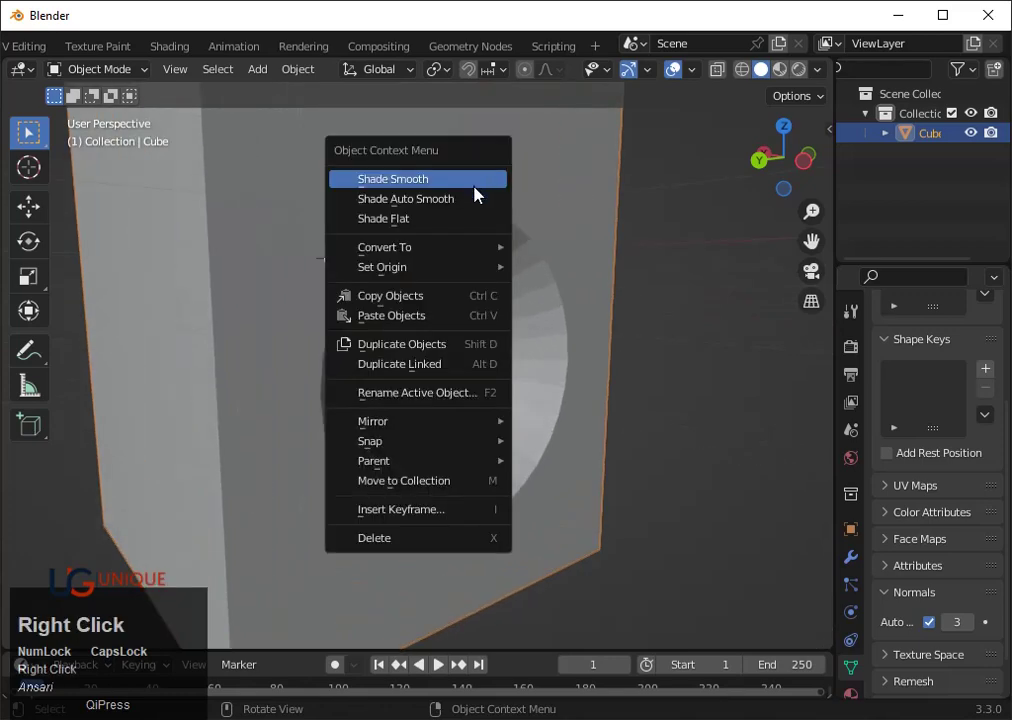
{"action": "left_click", "coordinate": [480, 203]}
Push the centre disc of the opening slightly back along Z
{"action": "scroll", "scroll_direction": "up", "scroll_amount": 3}
{"action": "left_click_drag", "start_coordinate": [614, 327], "coordinate": [624, 277]}
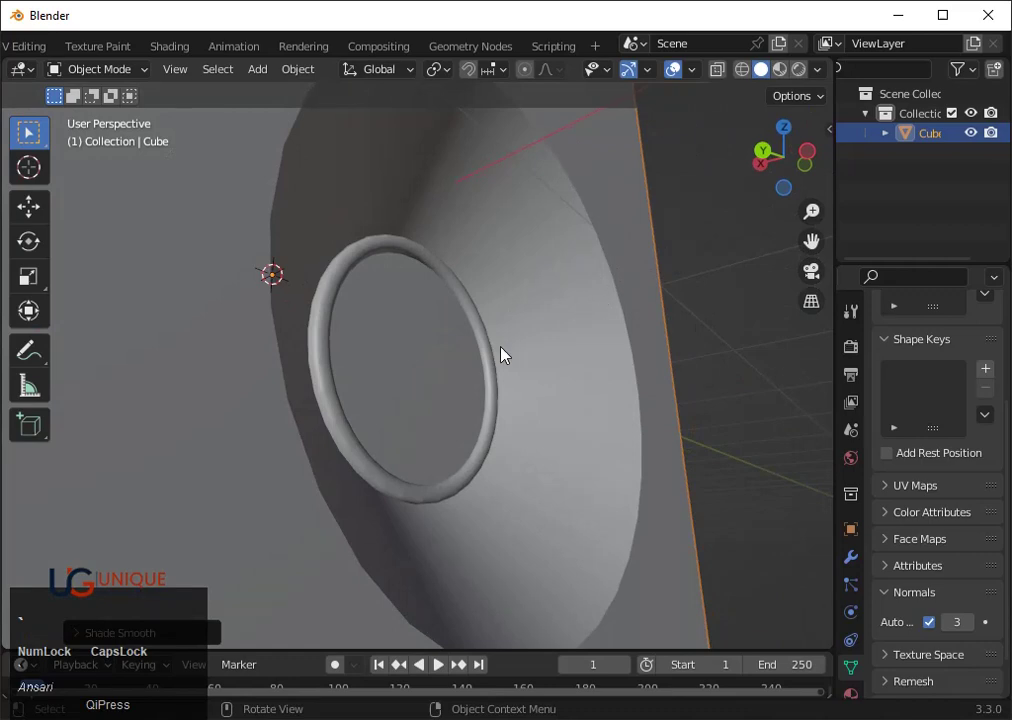
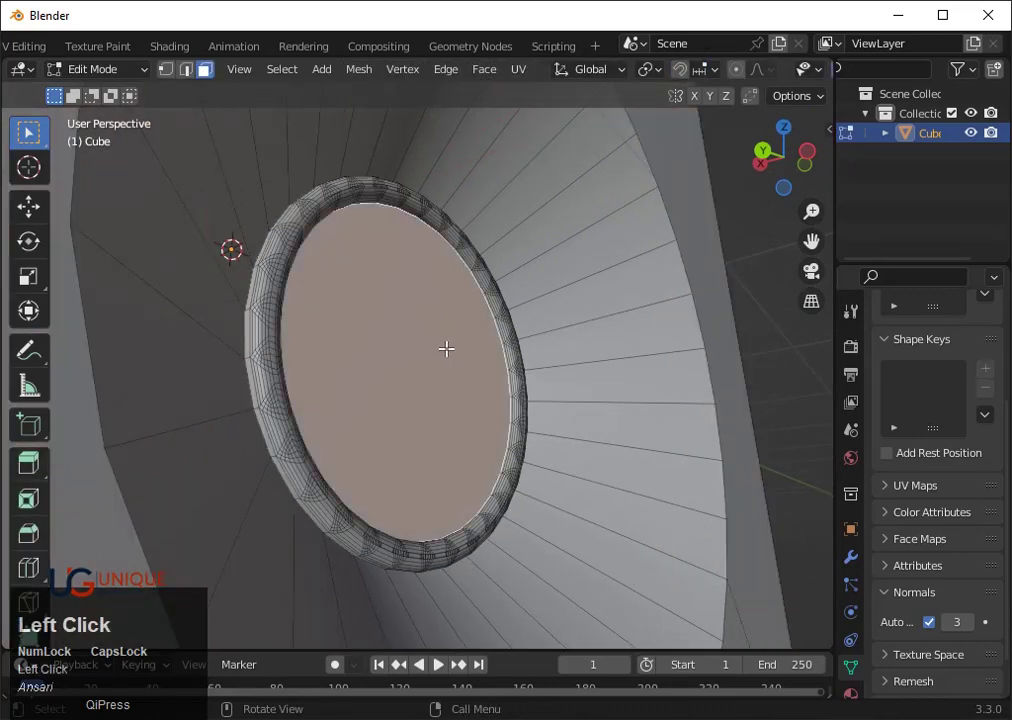
{"action": "key", "text": "z"}
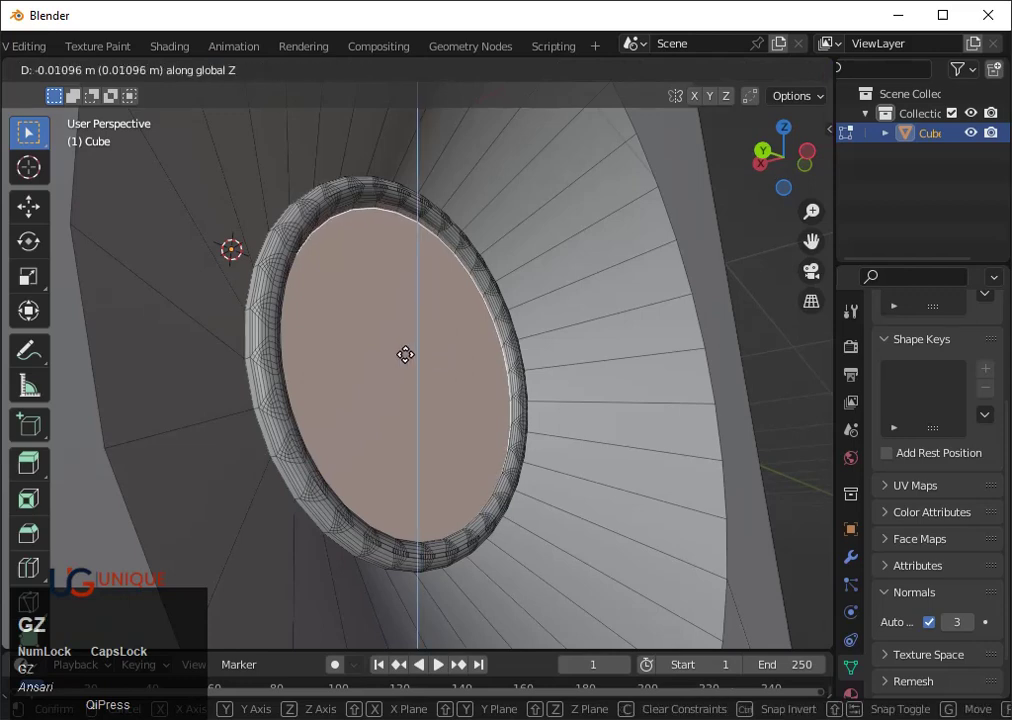
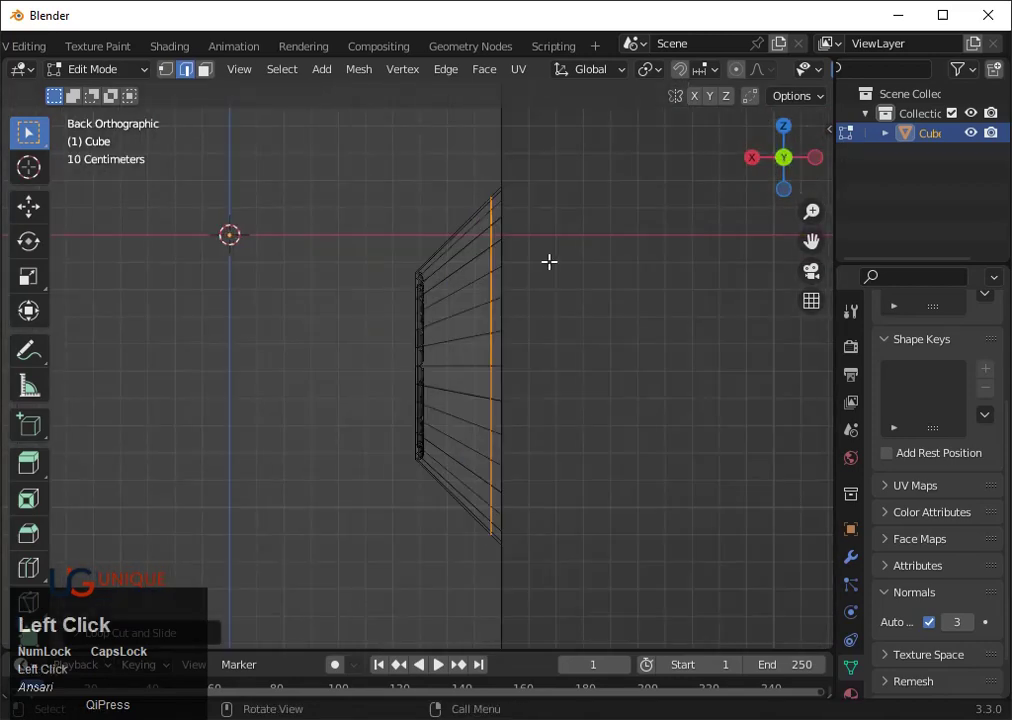
Slide the cone's outer edge loop sideways along X toward the rim
{"action": "key", "text": "g"}
{"action": "key", "text": "x"}
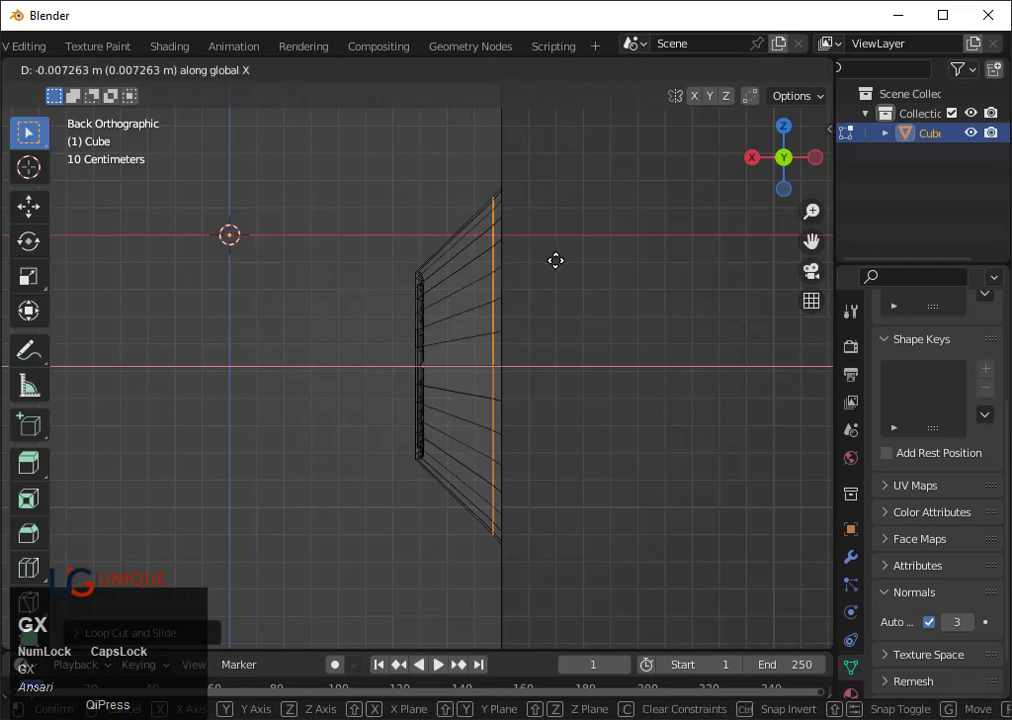
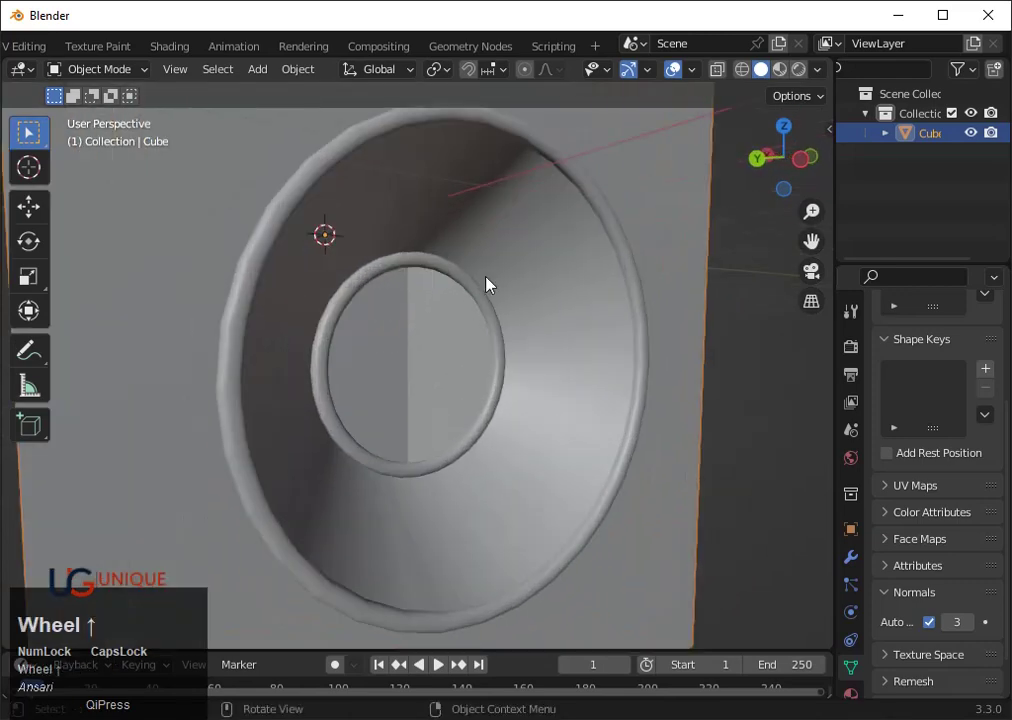
Snap the 3D cursor to the cone centre, then to its narrow inner end seen in wireframe from behind
{"action": "left_click_drag", "start_coordinate": [367, 382], "coordinate": [369, 395]}
{"action": "scroll", "scroll_direction": "down", "scroll_amount": 3}
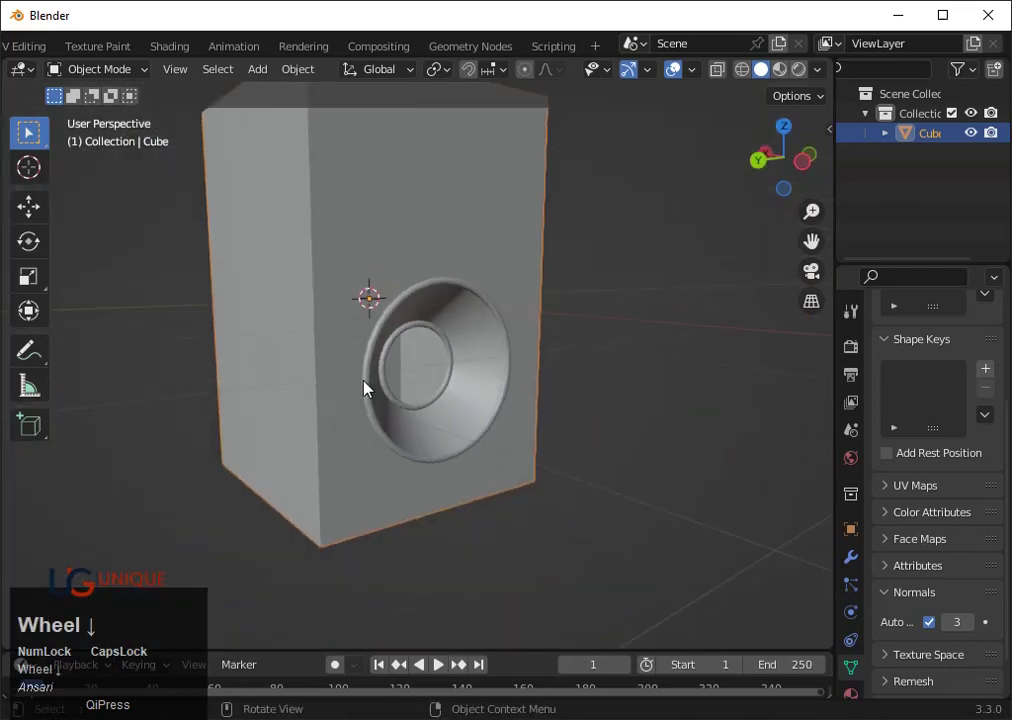
{"action": "left_click", "coordinate": [806, 167]}
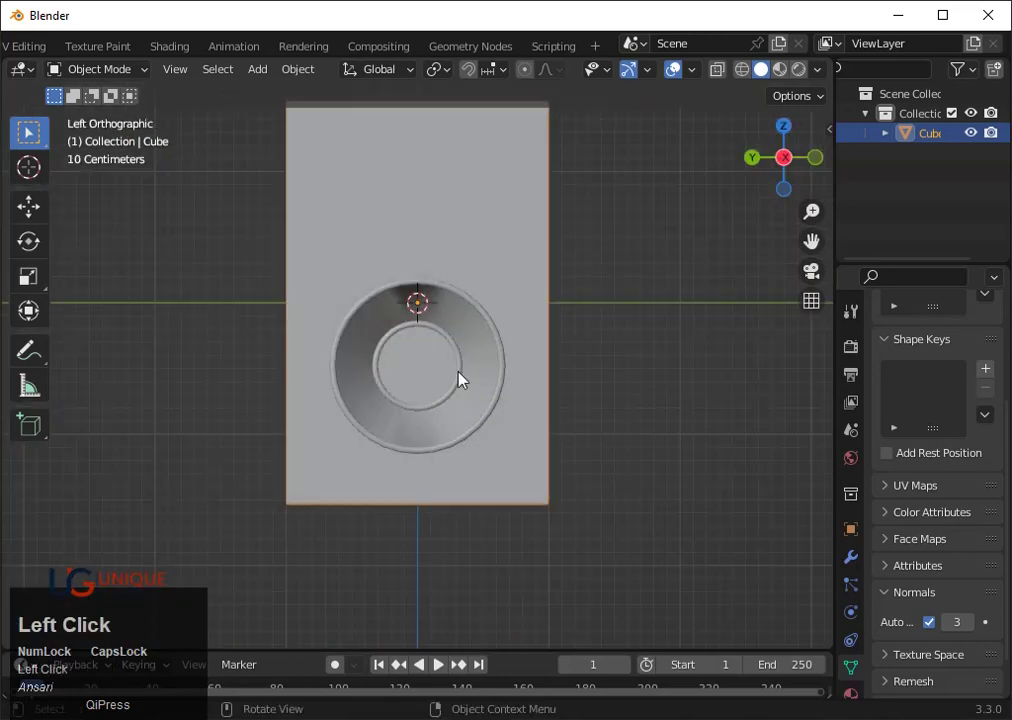
{"action": "right_click", "coordinate": [426, 377]}
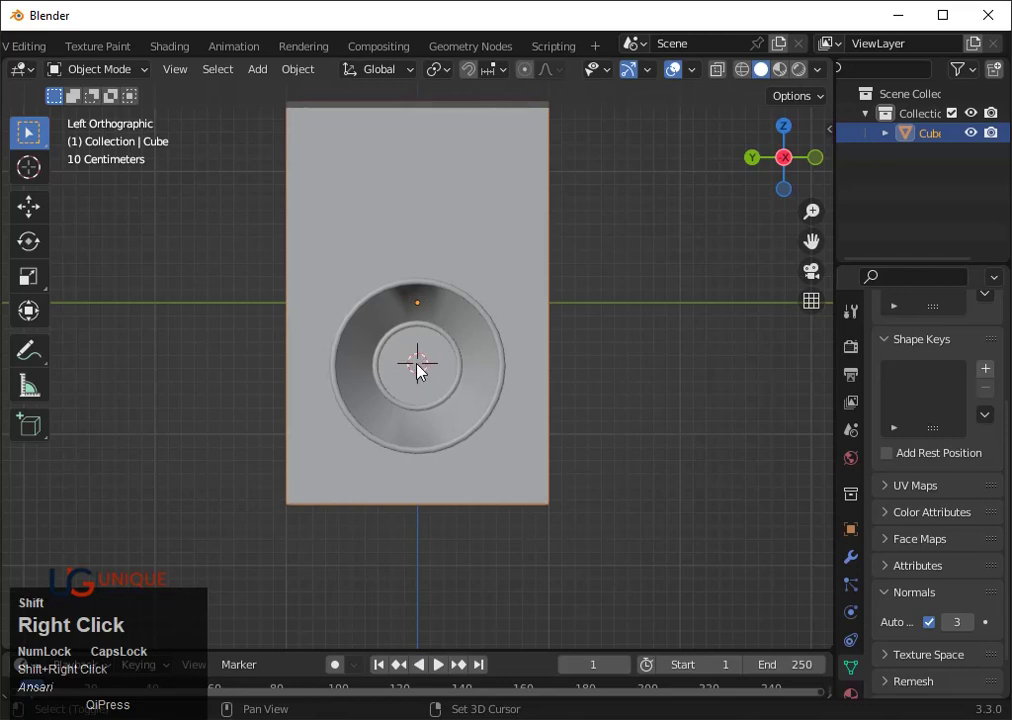
{"action": "left_click", "coordinate": [761, 164]}
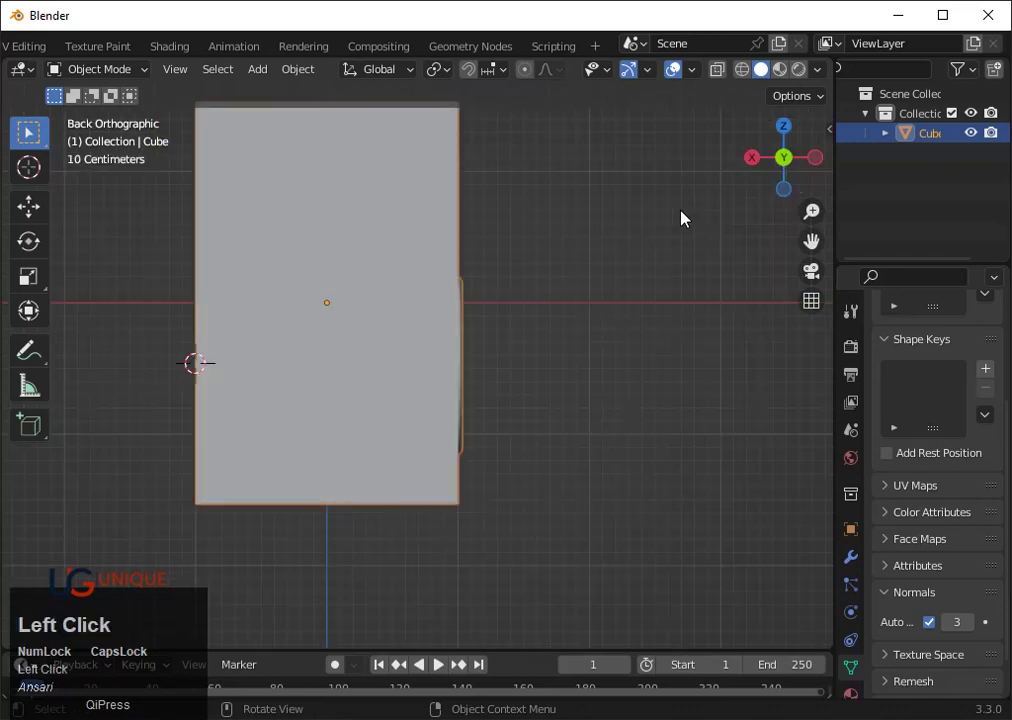
{"action": "key", "text": "shift+z"}
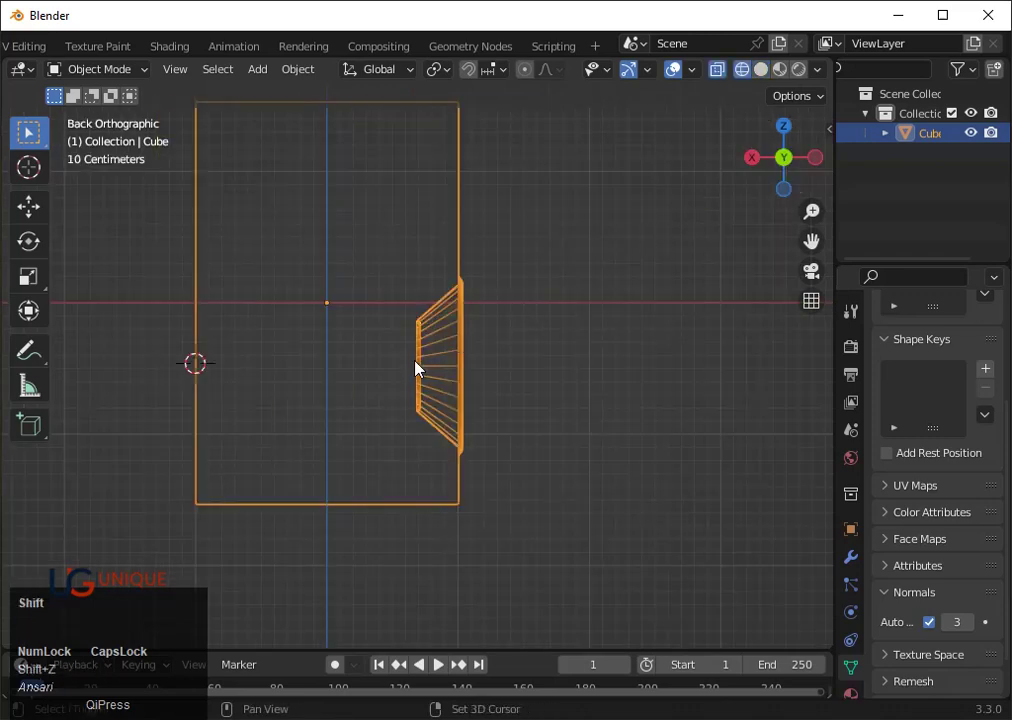
{"action": "right_click", "coordinate": [423, 374]}
Add a UV sphere at the cursor, scale it down, rotate 90° and flatten it along X
{"action": "key", "text": "shift+a"}
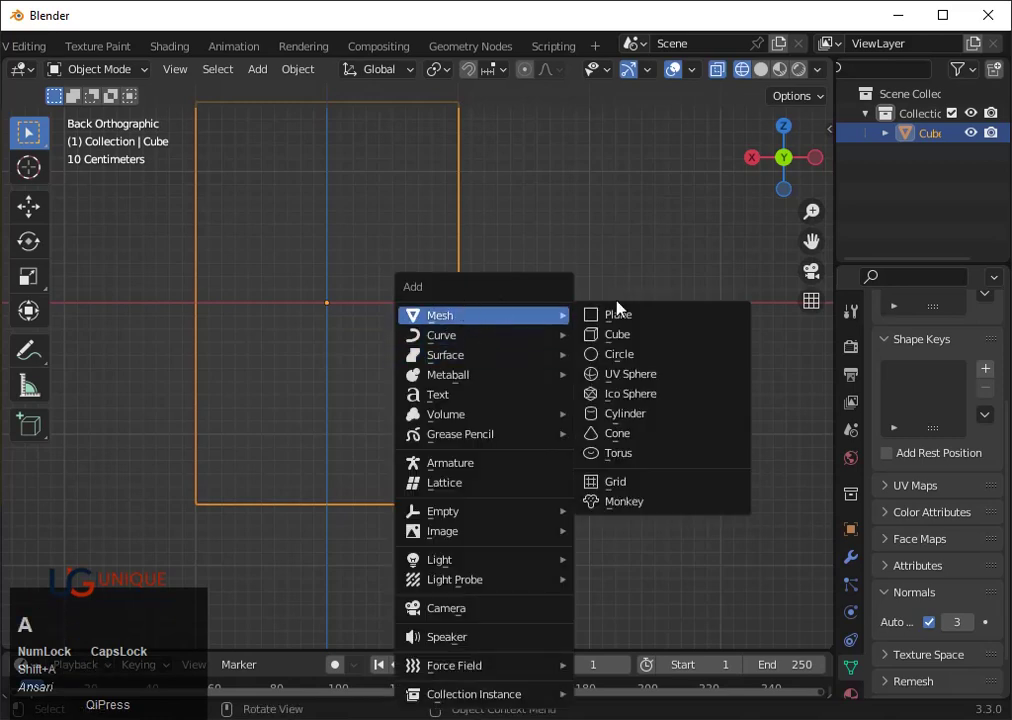
{"action": "left_click", "coordinate": [603, 382]}
{"action": "key", "text": "s"}
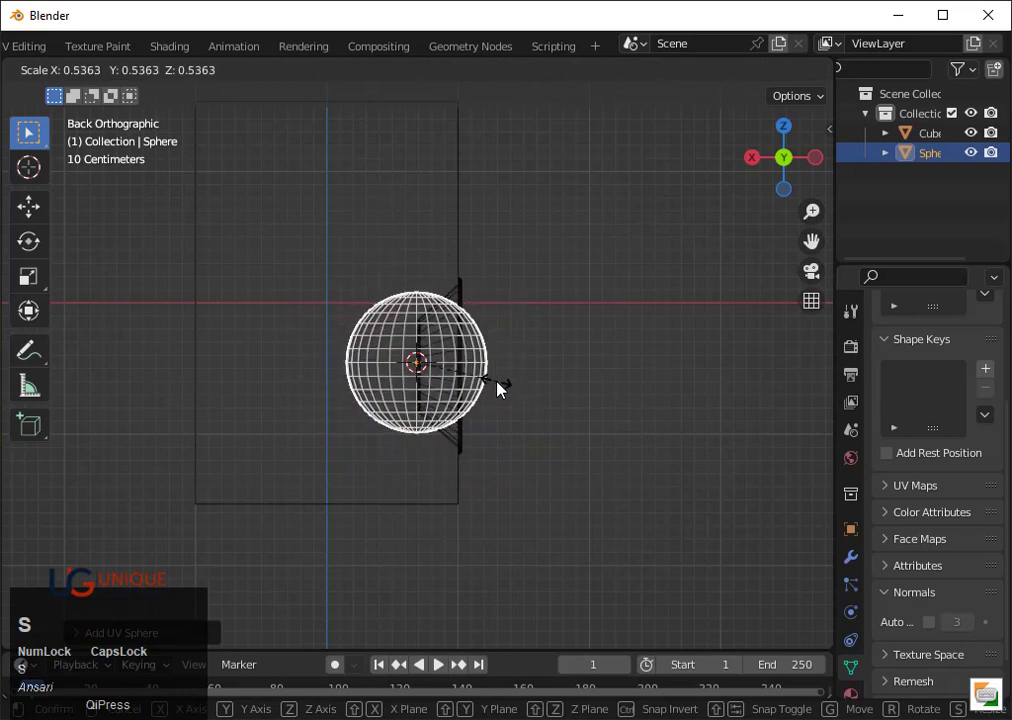
{"action": "left_click", "coordinate": [496, 390]}
{"action": "key", "text": "s"}
{"action": "key", "text": "z"}
{"action": "left_click", "coordinate": [502, 393]}
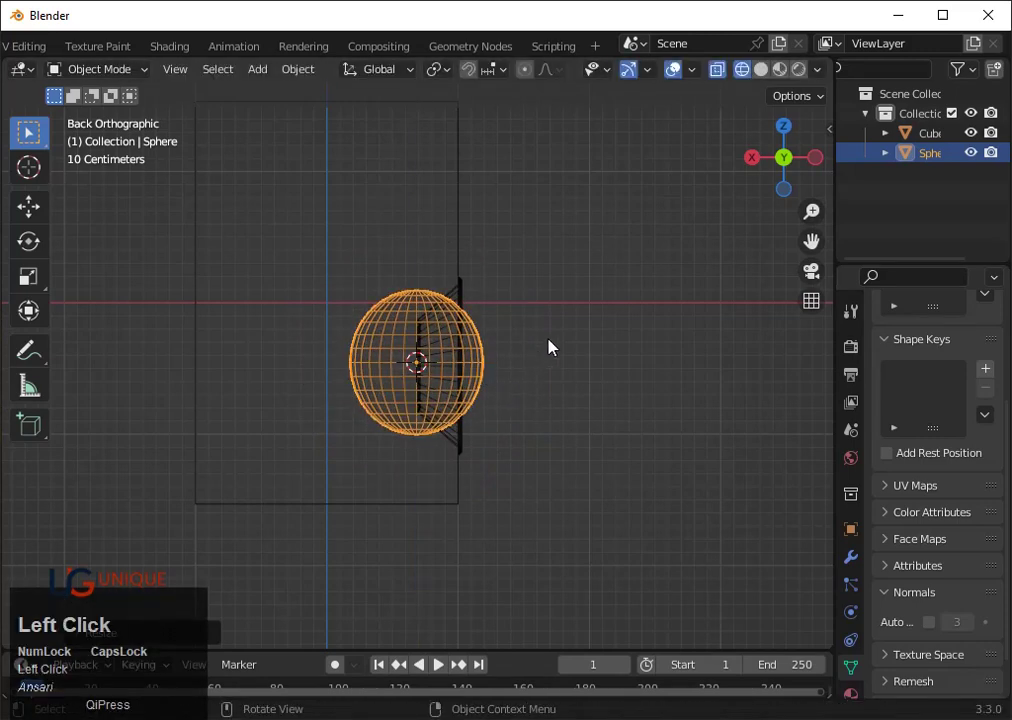
{"action": "type", "text": "r90"}
{"action": "left_click", "coordinate": [545, 343]}
{"action": "type", "text": "sx"}
{"action": "left_click", "coordinate": [518, 358]}
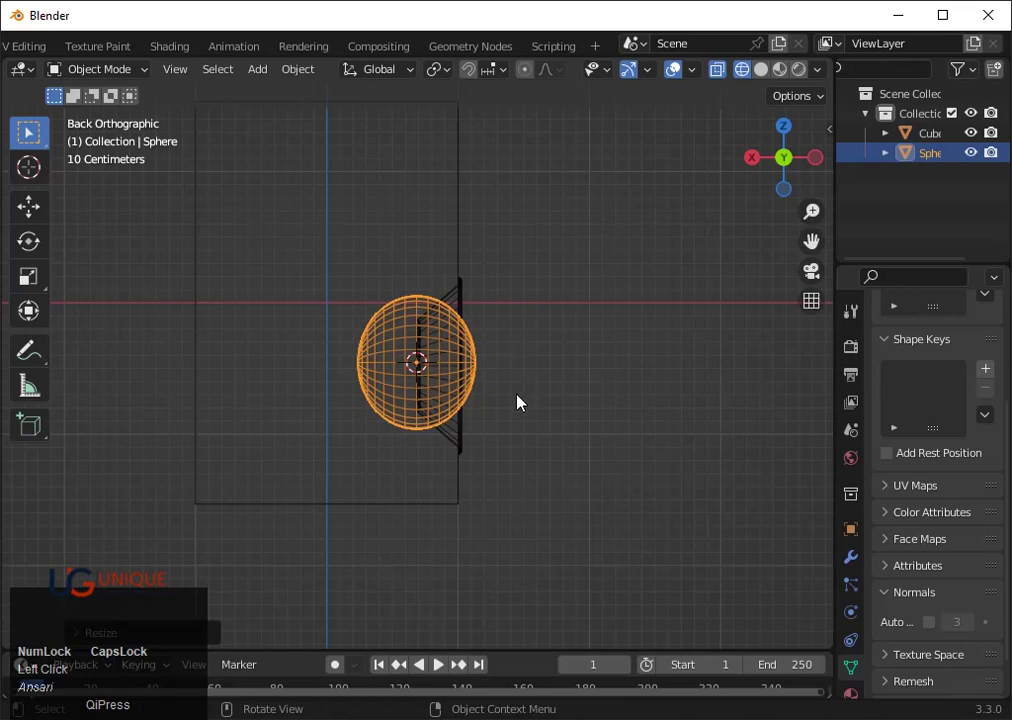
Move the sphere into the cone along X and keep only its front half as a dome
{"action": "key", "text": "s"}
{"action": "left_click", "coordinate": [493, 384]}
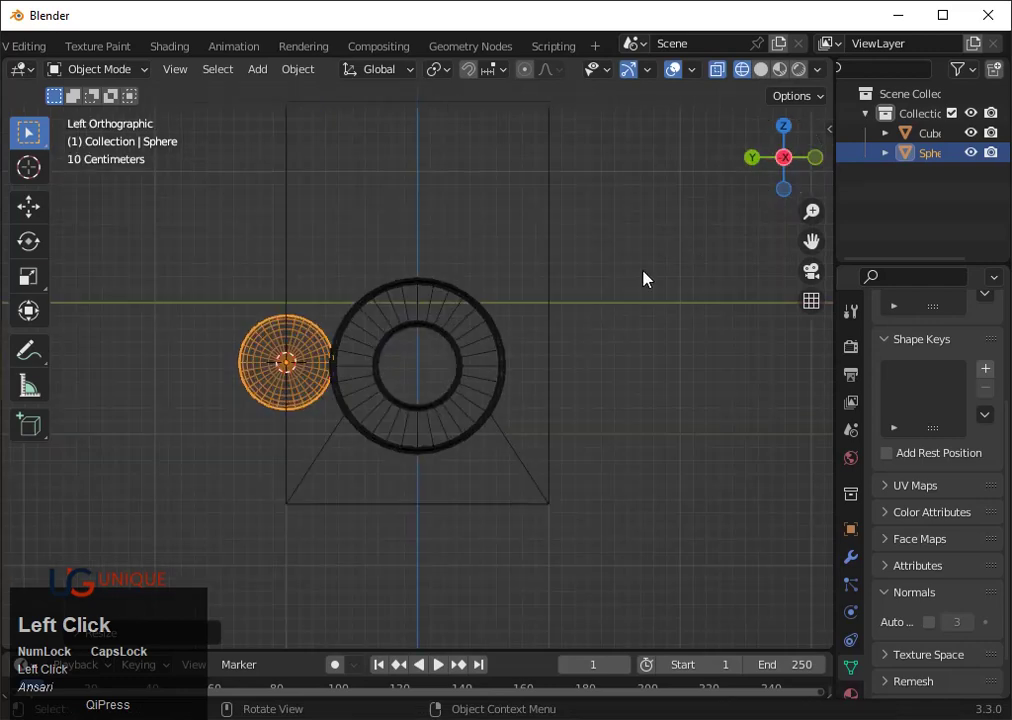
{"action": "key", "text": "g"}
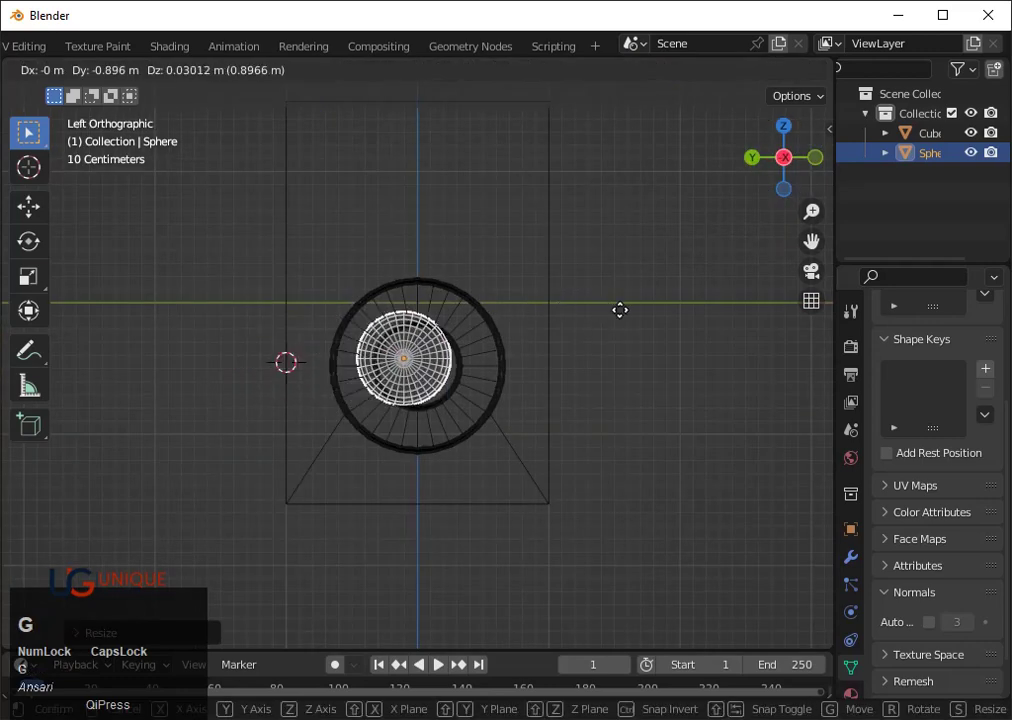
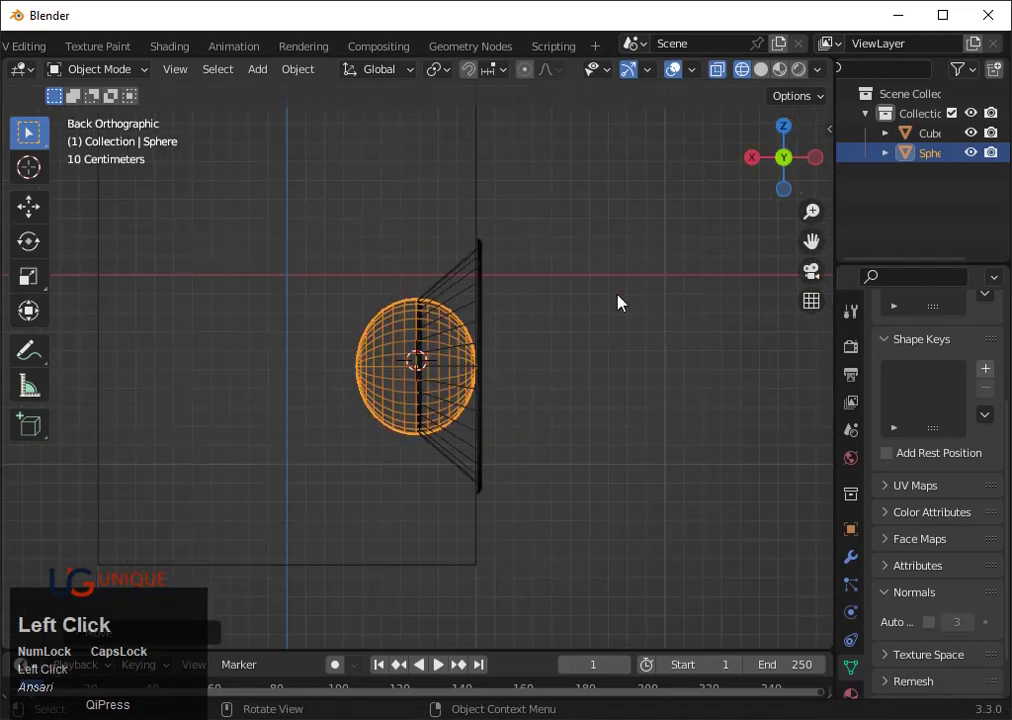
{"action": "key", "text": "g"}
{"action": "key", "text": "x"}
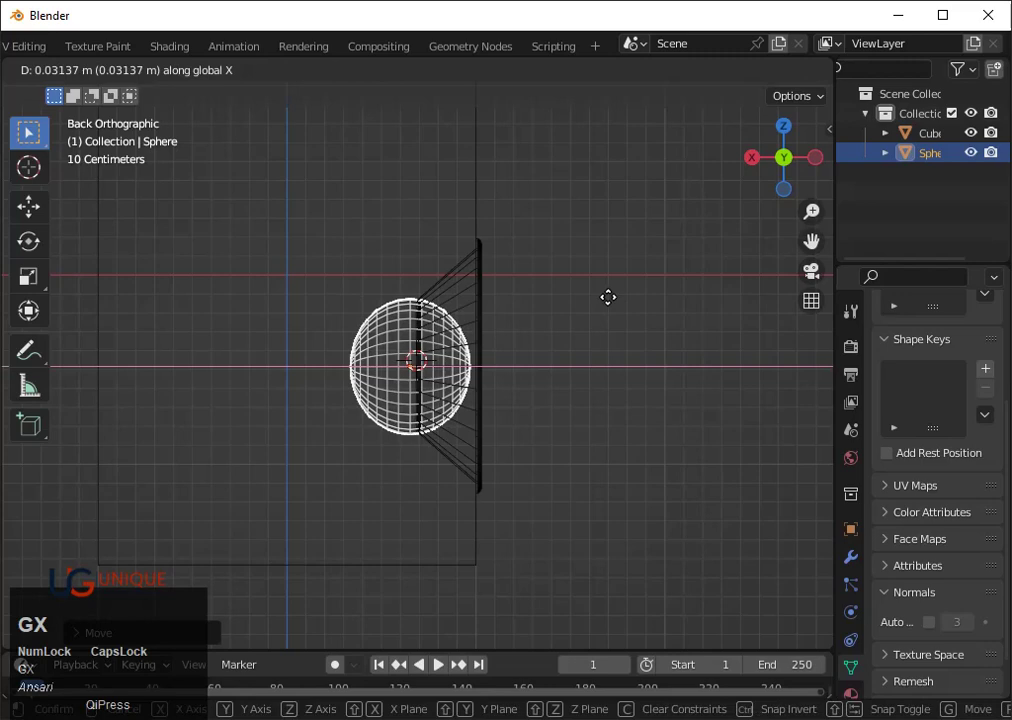
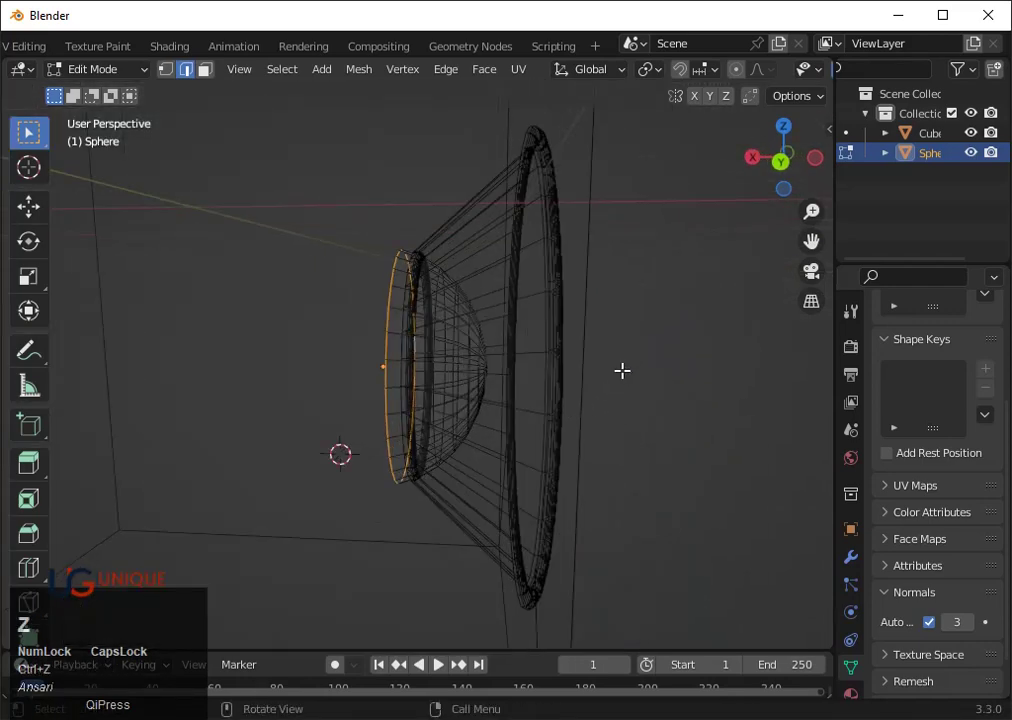
{"action": "key", "text": "Tab"}
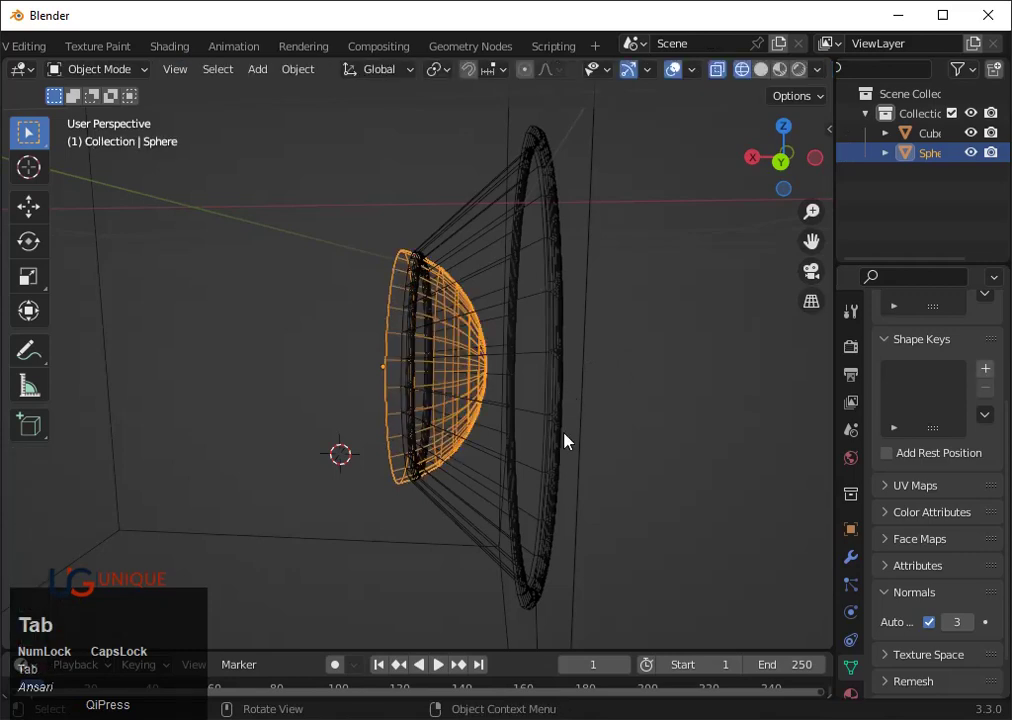
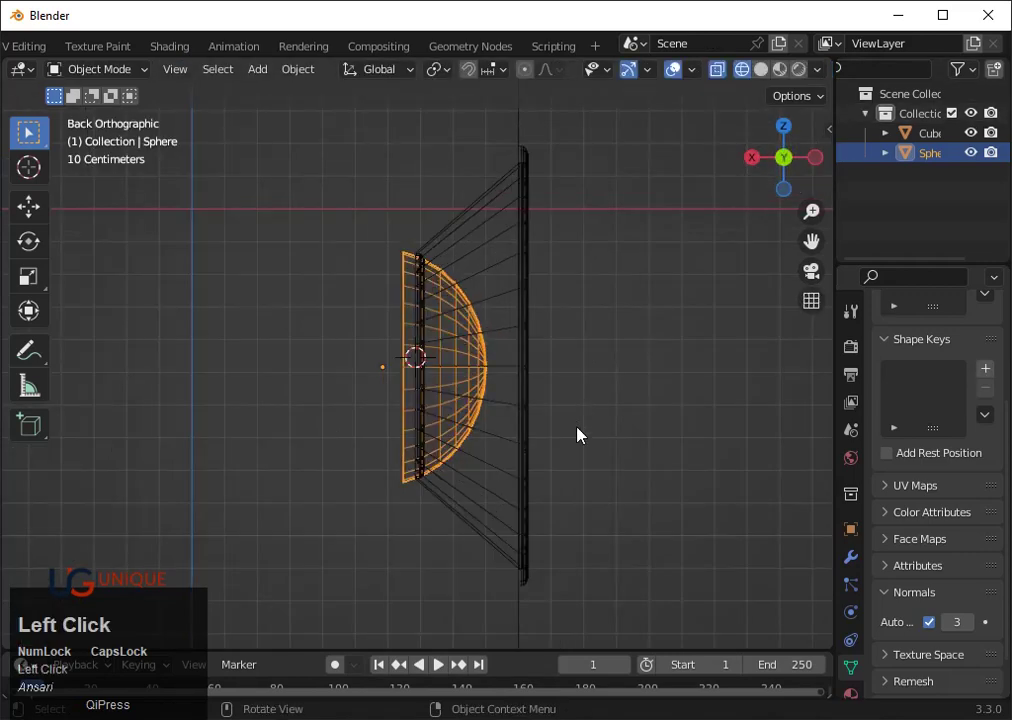
Resize the dome slightly smaller and check it in solid view inside the cone
{"action": "key", "text": "s"}
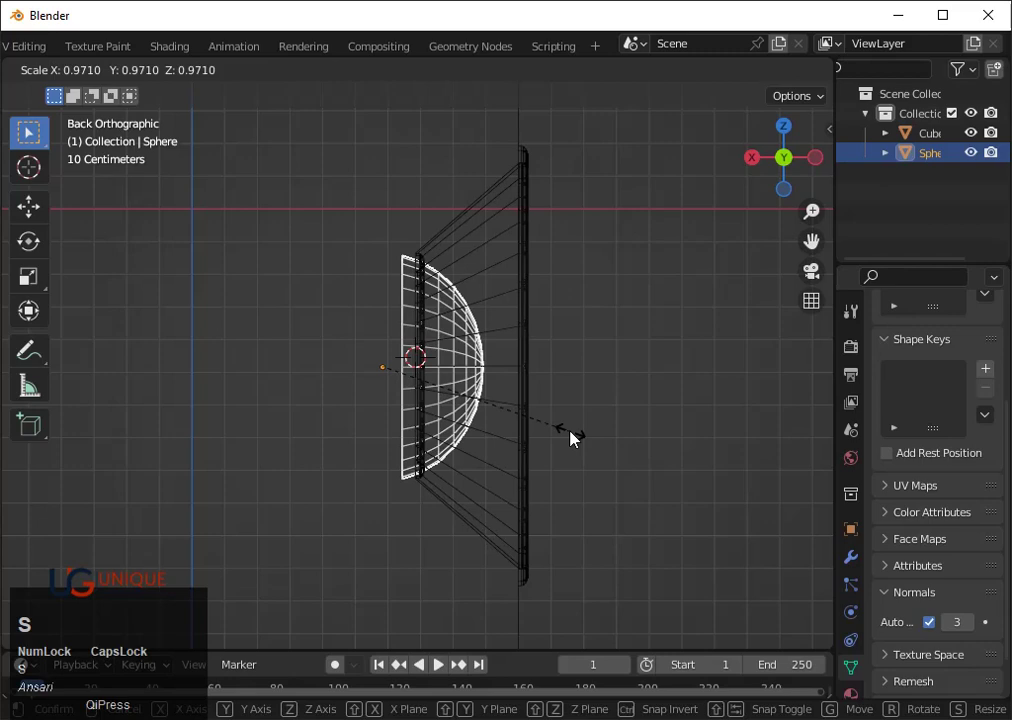
{"action": "left_click", "coordinate": [568, 435]}
{"action": "middle_click", "coordinate": [583, 431]}
{"action": "key", "text": "shift+z"}
{"action": "left_click", "coordinate": [709, 373]}
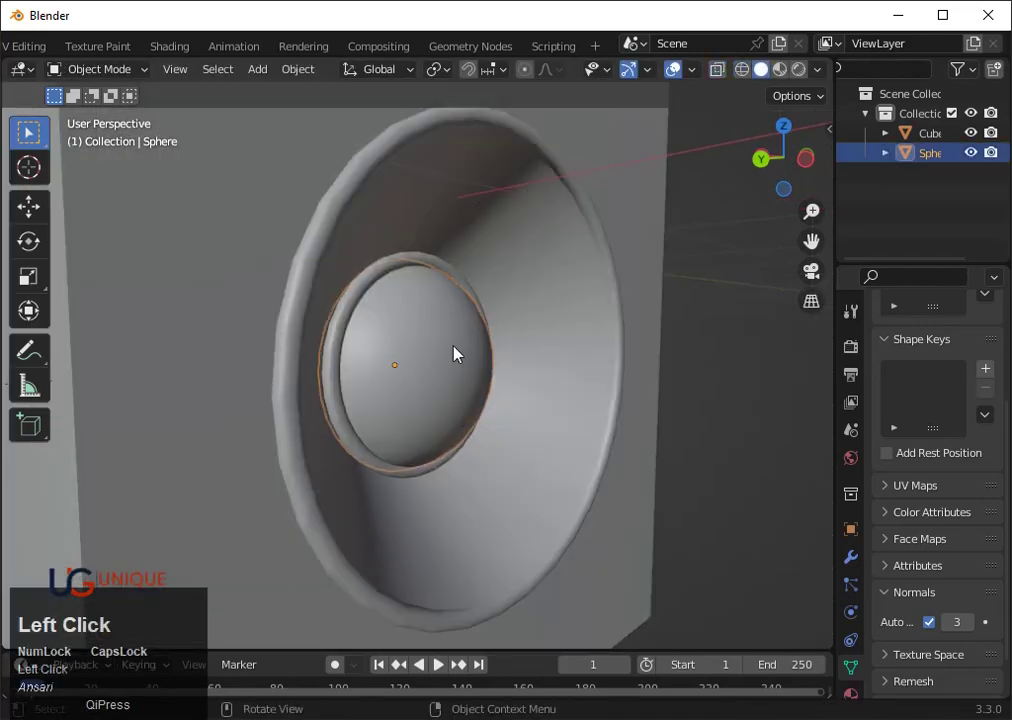
{"action": "scroll", "scroll_direction": "down", "scroll_amount": 3}
{"action": "middle_click", "coordinate": [642, 355]}
{"action": "key", "text": "s"}
{"action": "left_click", "coordinate": [545, 386]}
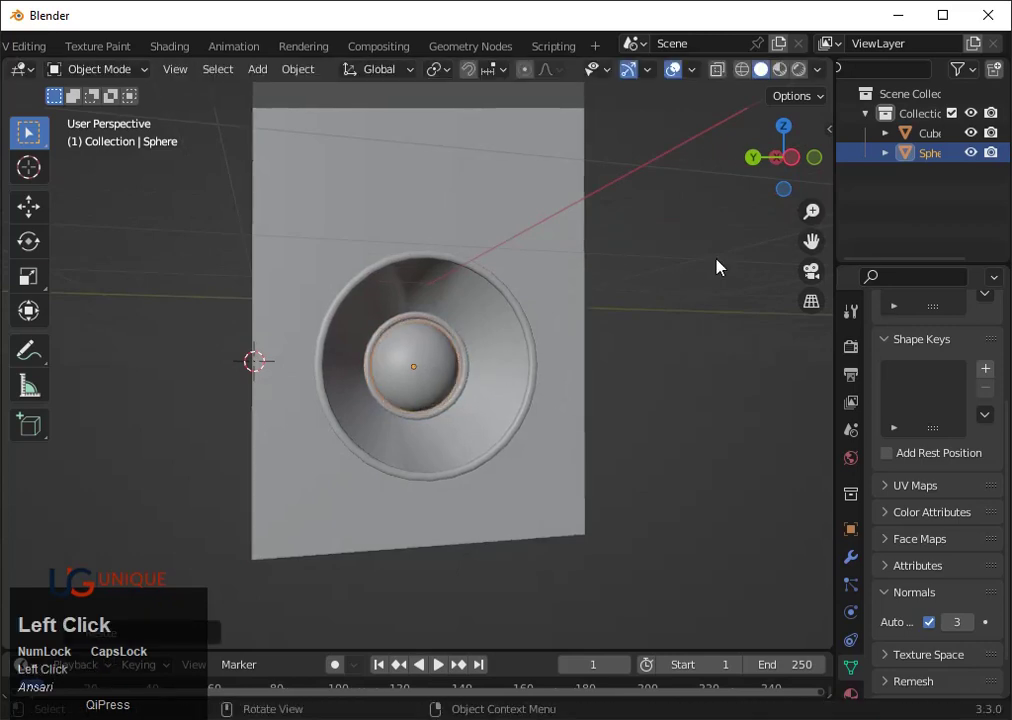
{"action": "scroll", "scroll_direction": "up", "scroll_amount": 3}
{"action": "middle_click", "coordinate": [652, 313]}
Nudge the dome upward from front view so it sits centred in the cone
{"action": "left_click", "coordinate": [782, 164]}
{"action": "scroll", "scroll_direction": "up", "scroll_amount": 3}
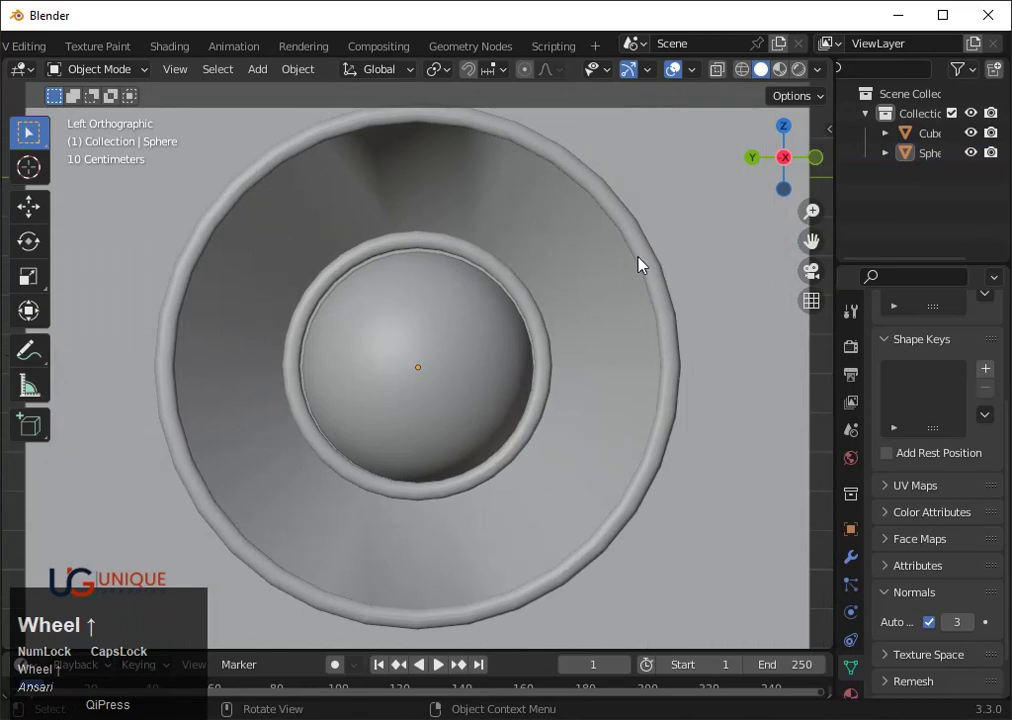
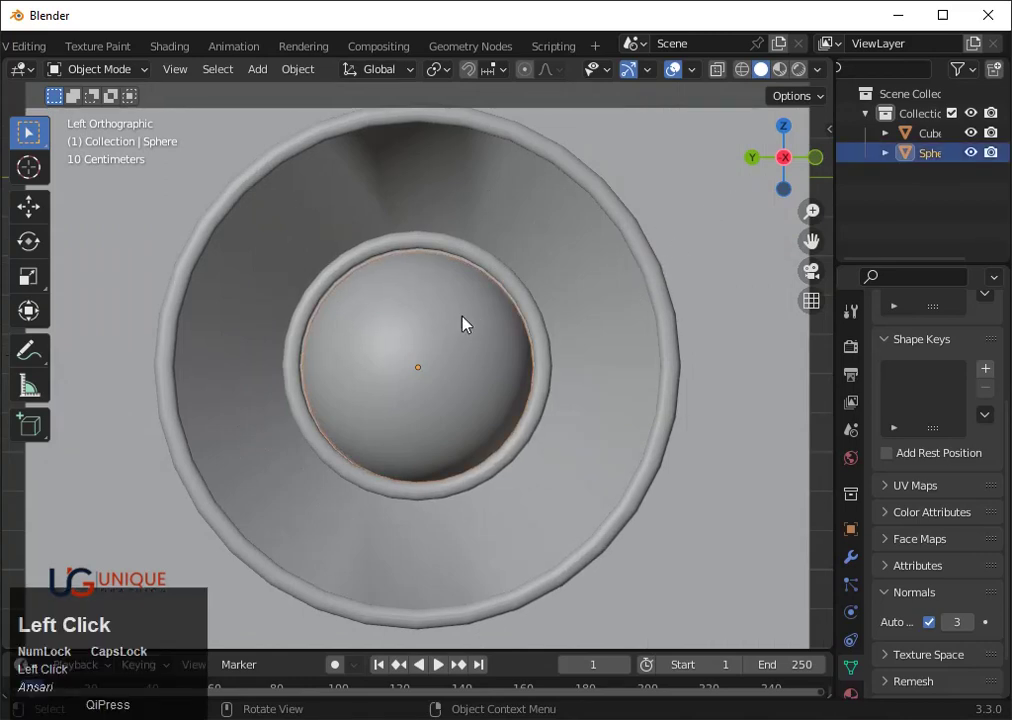
{"action": "key", "text": "g"}
{"action": "key", "text": "Up"}
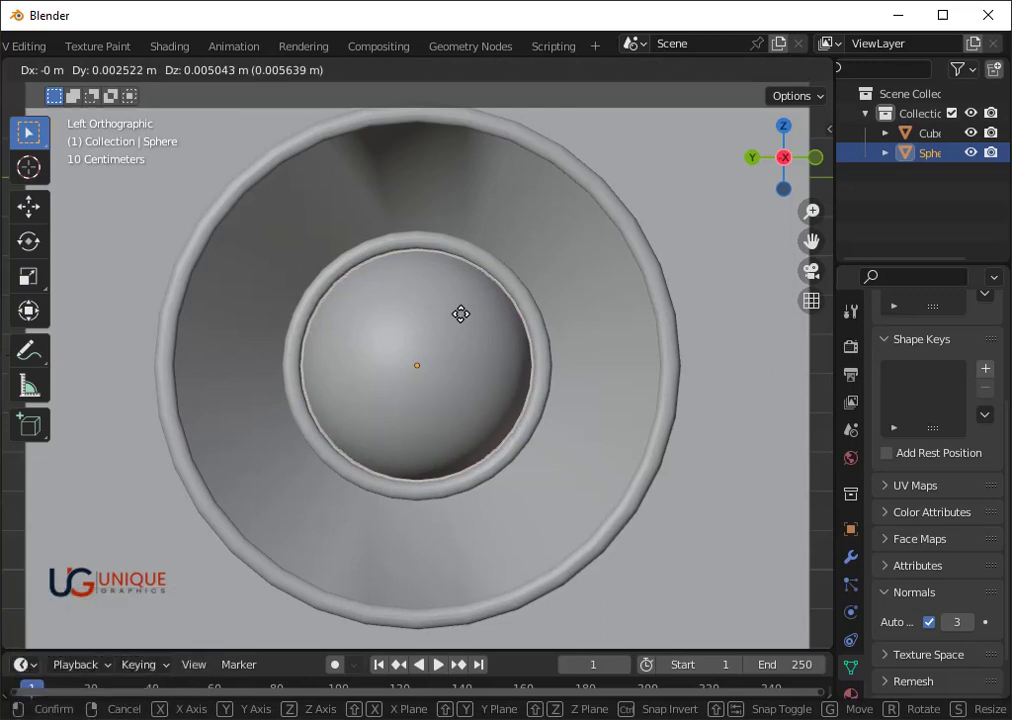
{"action": "key", "text": "Return"}
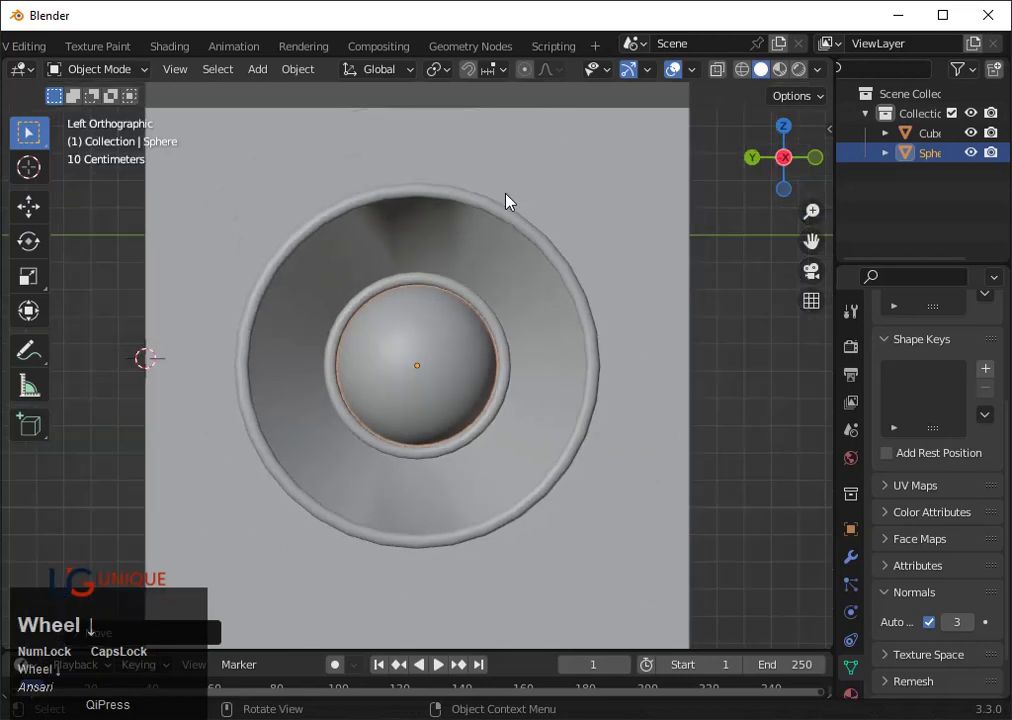
{"action": "left_click_drag", "start_coordinate": [572, 240], "coordinate": [819, 368]}
{"action": "left_click", "coordinate": [819, 368]}
{"action": "scroll", "scroll_direction": "down", "scroll_amount": 3}
{"action": "left_click_drag", "start_coordinate": [746, 414], "coordinate": [440, 358]}
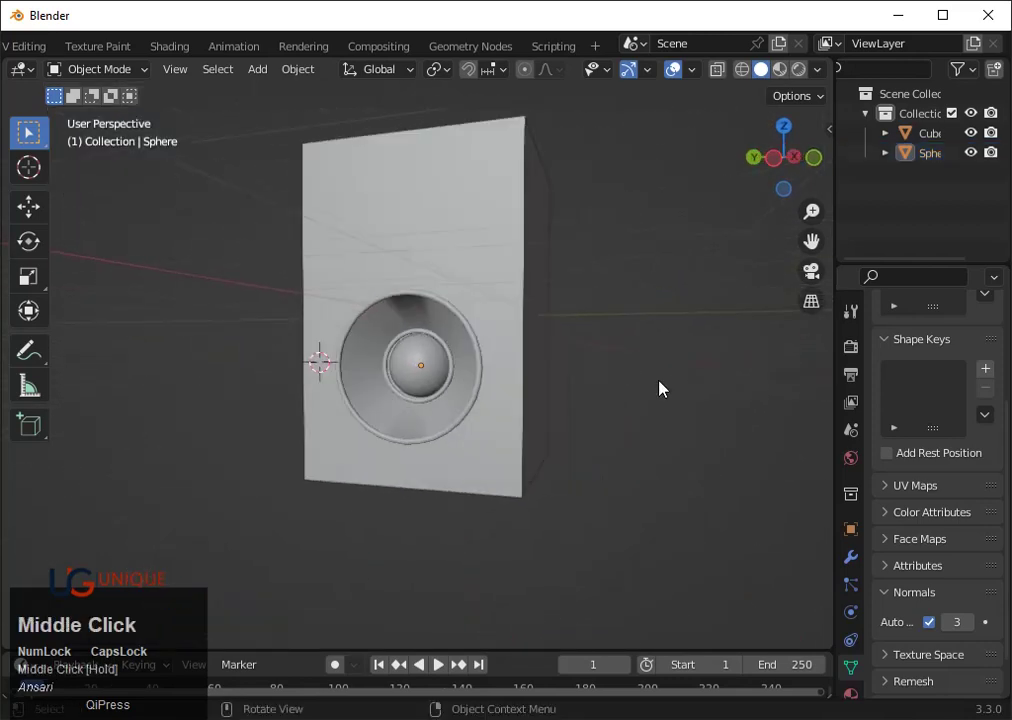
Scale the dome about 1.22 along X so it protrudes further from the cone
{"action": "left_click", "coordinate": [440, 358]}
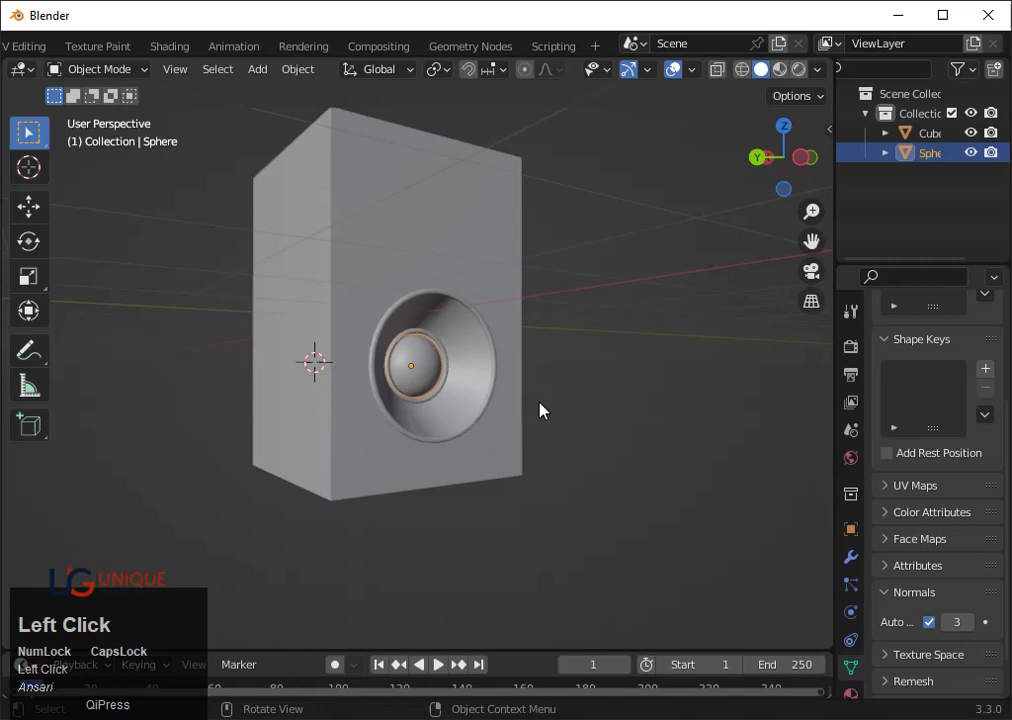
{"action": "key", "text": "s"}
{"action": "key", "text": "x"}
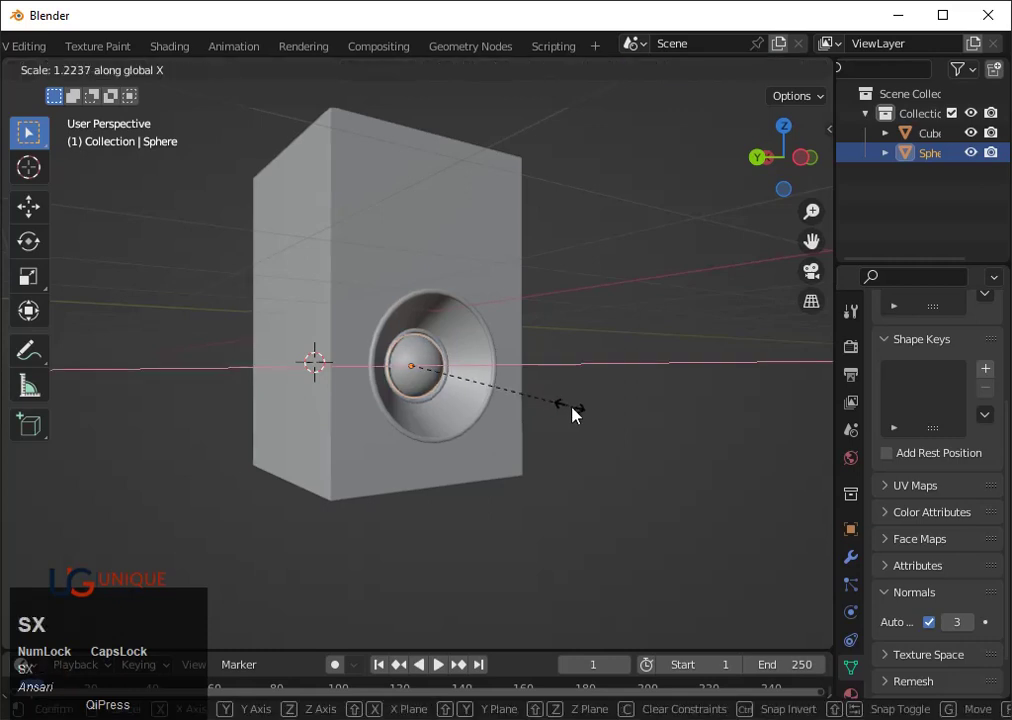
{"action": "left_click", "coordinate": [585, 414]}
{"action": "scroll", "scroll_direction": "up", "scroll_amount": 3}
{"action": "left_click_drag", "start_coordinate": [626, 409], "coordinate": [524, 302]}
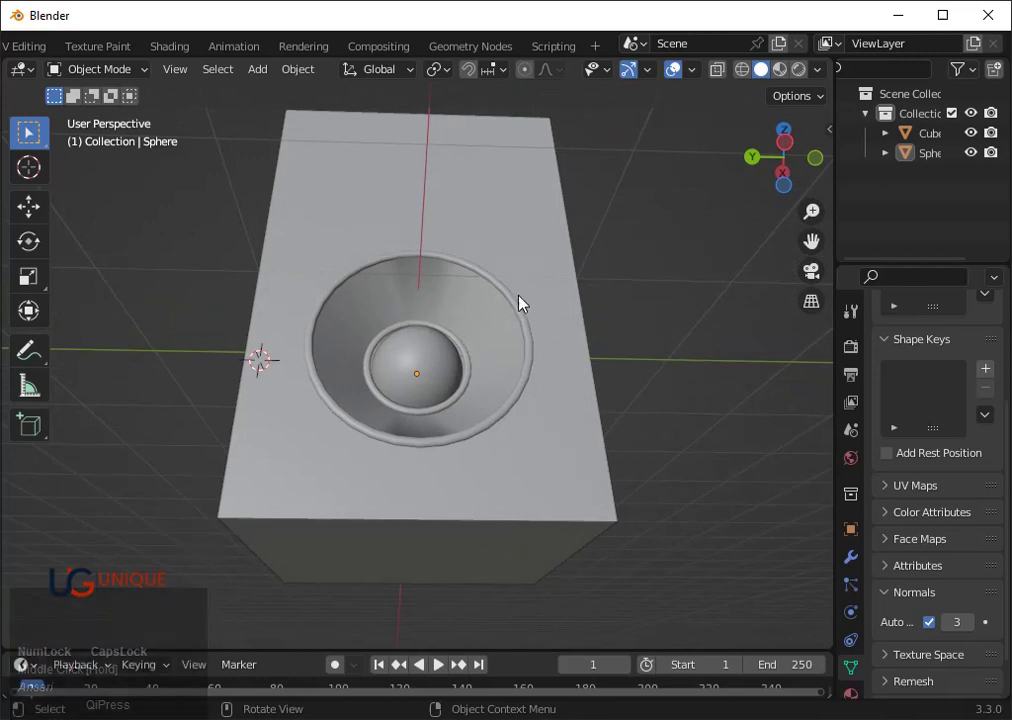
{"action": "key", "text": "Tab"}
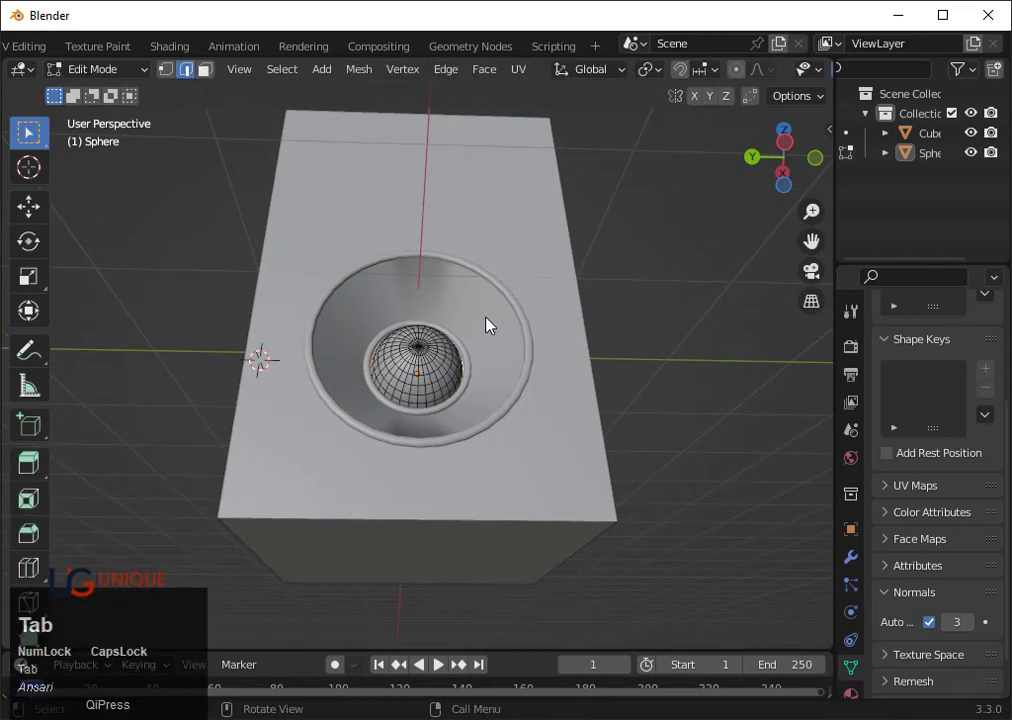
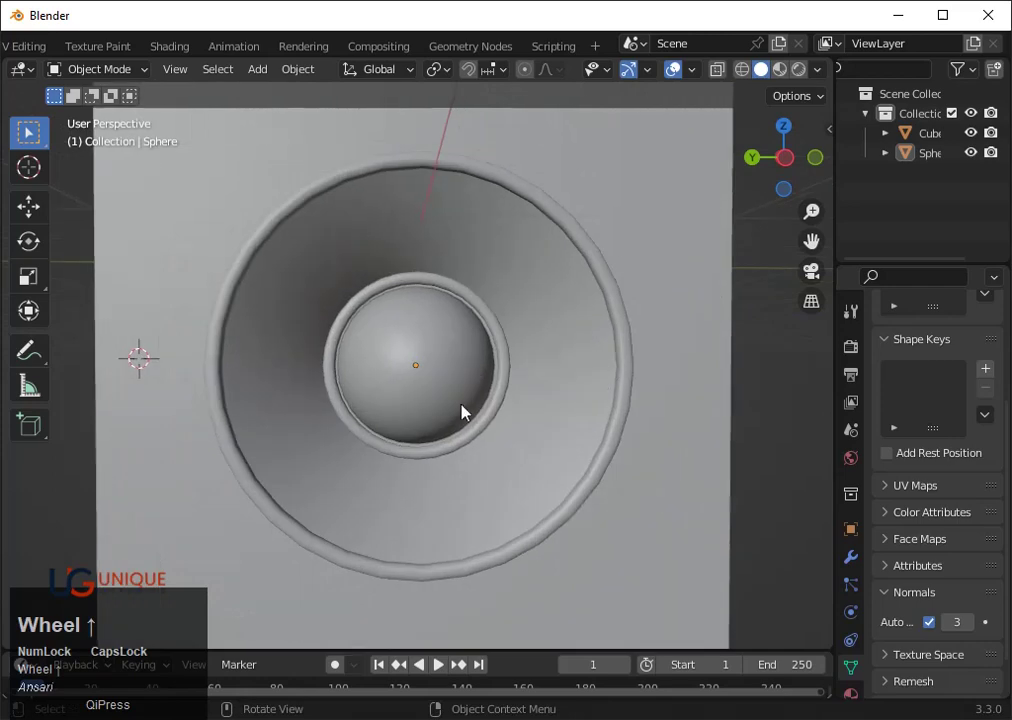
Resize the dust-cap dome and nudge it along one axis from the front view
{"action": "left_click", "coordinate": [433, 384]}
{"action": "key", "text": "s"}
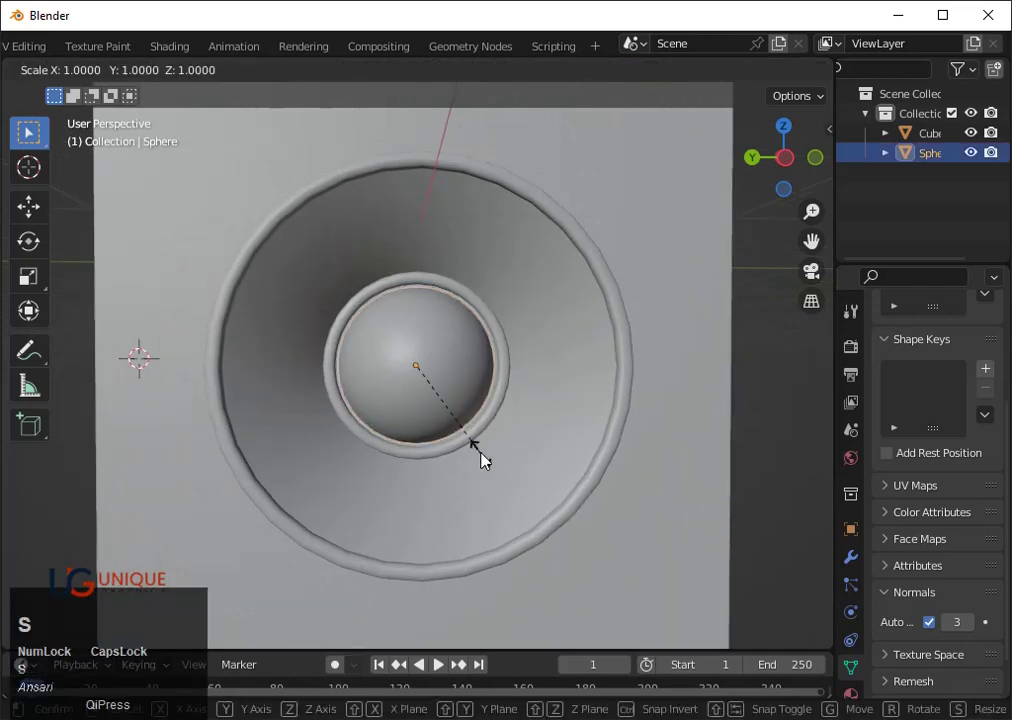
{"action": "left_click", "coordinate": [485, 458]}
{"action": "left_click", "coordinate": [786, 165]}
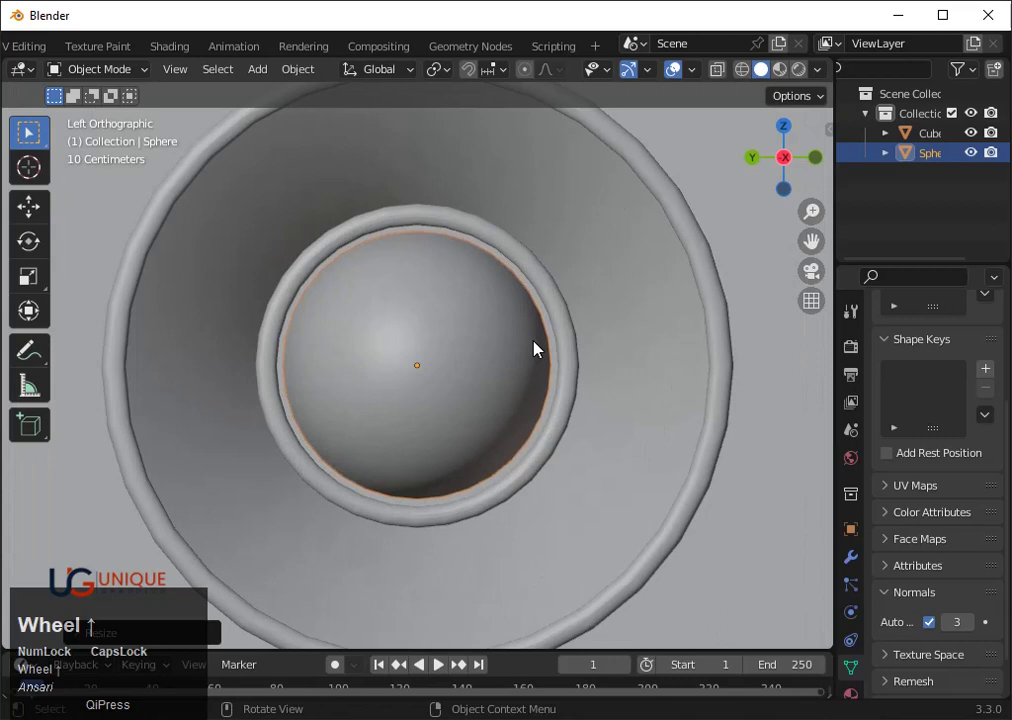
{"action": "key", "text": "g"}
{"action": "key", "text": "Right"}
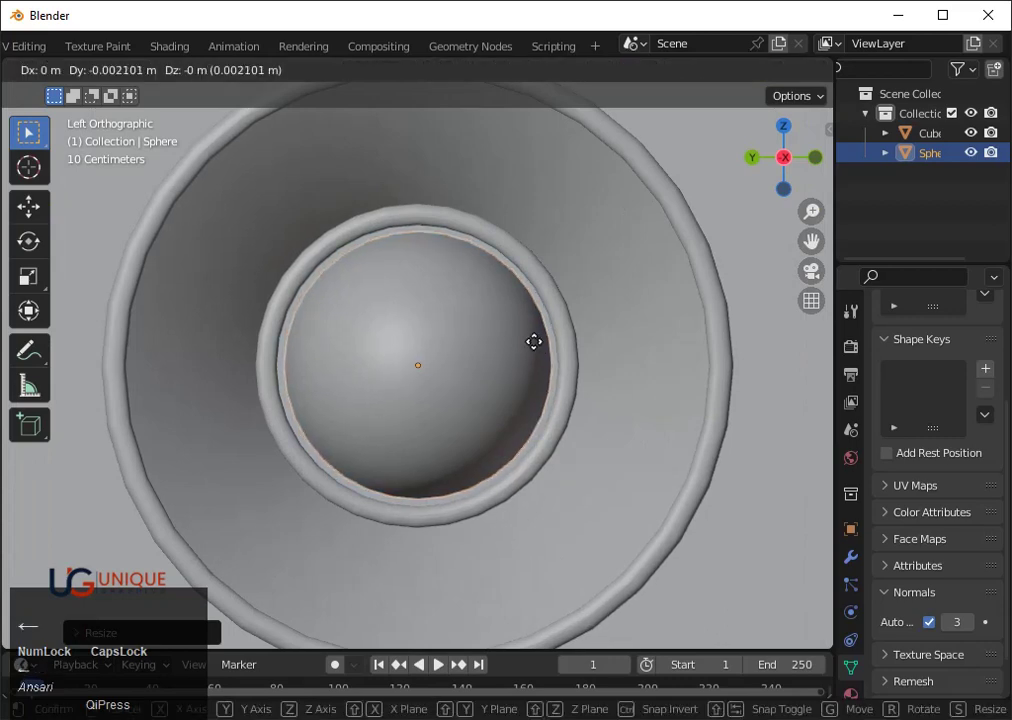
{"action": "key", "text": "Down"}
{"action": "key", "text": "Return"}
From the back orthographic view, flatten the dome's depth
{"action": "scroll", "scroll_direction": "down", "scroll_amount": 3}
{"action": "left_click", "coordinate": [743, 387]}
{"action": "scroll", "scroll_direction": "down", "scroll_amount": 3}
{"action": "left_click_drag", "start_coordinate": [680, 402], "coordinate": [426, 390]}
{"action": "left_click", "coordinate": [426, 390]}
{"action": "middle_click", "coordinate": [580, 406]}
{"action": "left_click", "coordinate": [801, 172]}
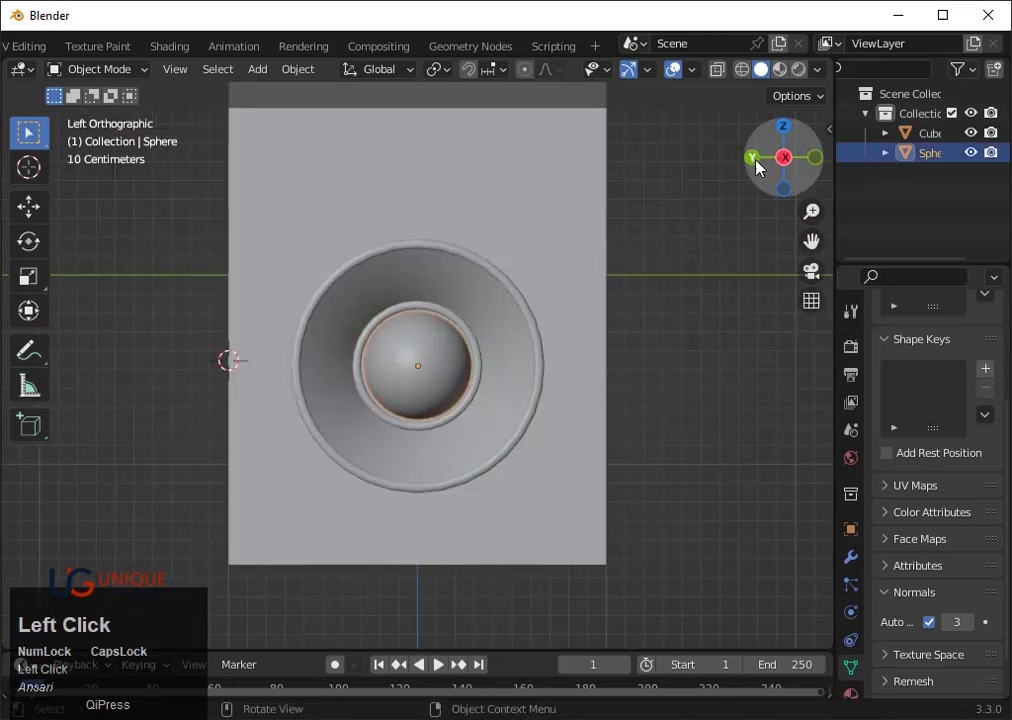
{"action": "key", "text": "shift+z"}
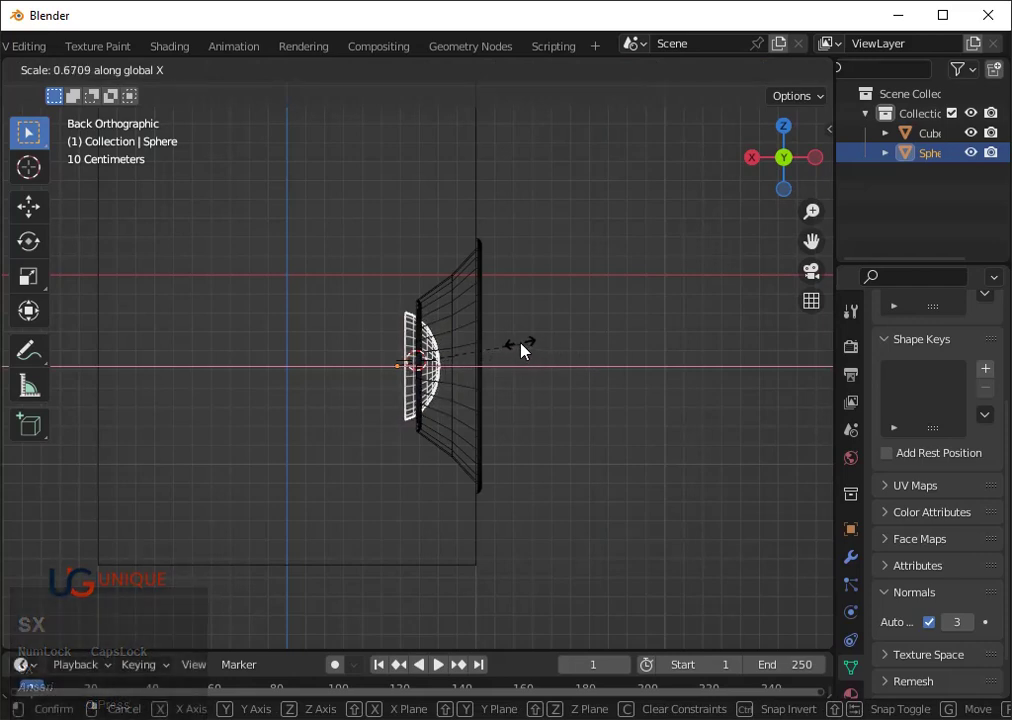
{"action": "left_click", "coordinate": [507, 346]}
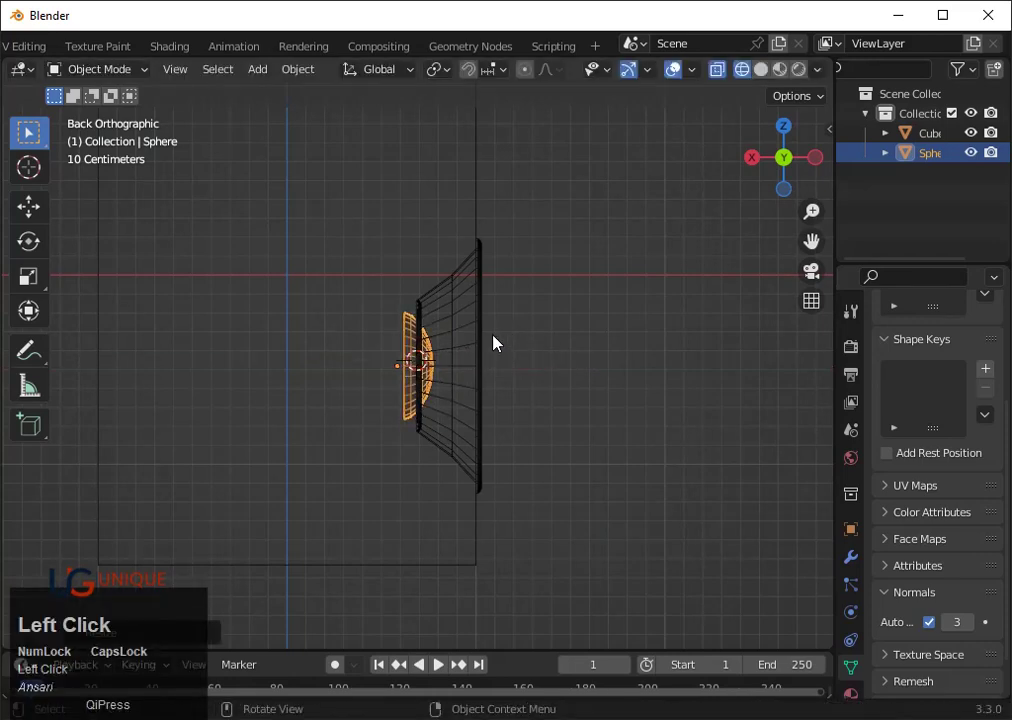
Slide the dome along X so it sits inside the speaker cone
{"action": "key", "text": "g"}
{"action": "key", "text": "x"}
{"action": "key", "text": "Right"}
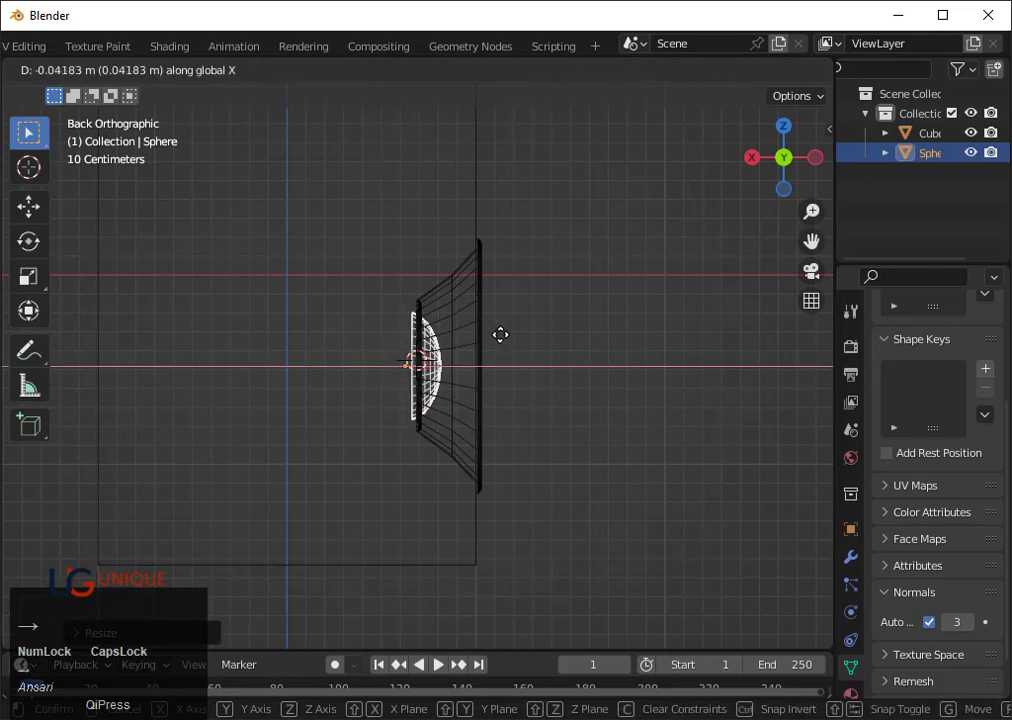
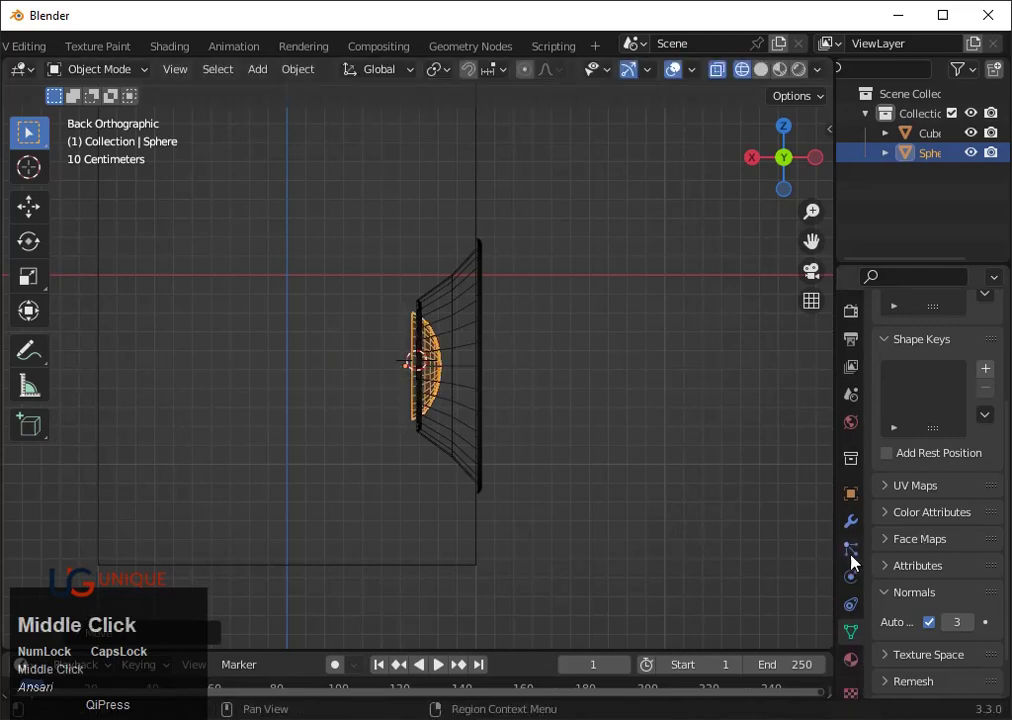
{"action": "key", "text": "shift+z"}
{"action": "left_click", "coordinate": [685, 463]}
{"action": "scroll", "scroll_direction": "down", "scroll_amount": 3}
{"action": "middle_click", "coordinate": [678, 459]}
{"action": "scroll", "scroll_direction": "up", "scroll_amount": 3}
{"action": "left_click", "coordinate": [412, 367]}
Scale the dome along X once more to adjust its depth
{"action": "type", "text": "sx"}
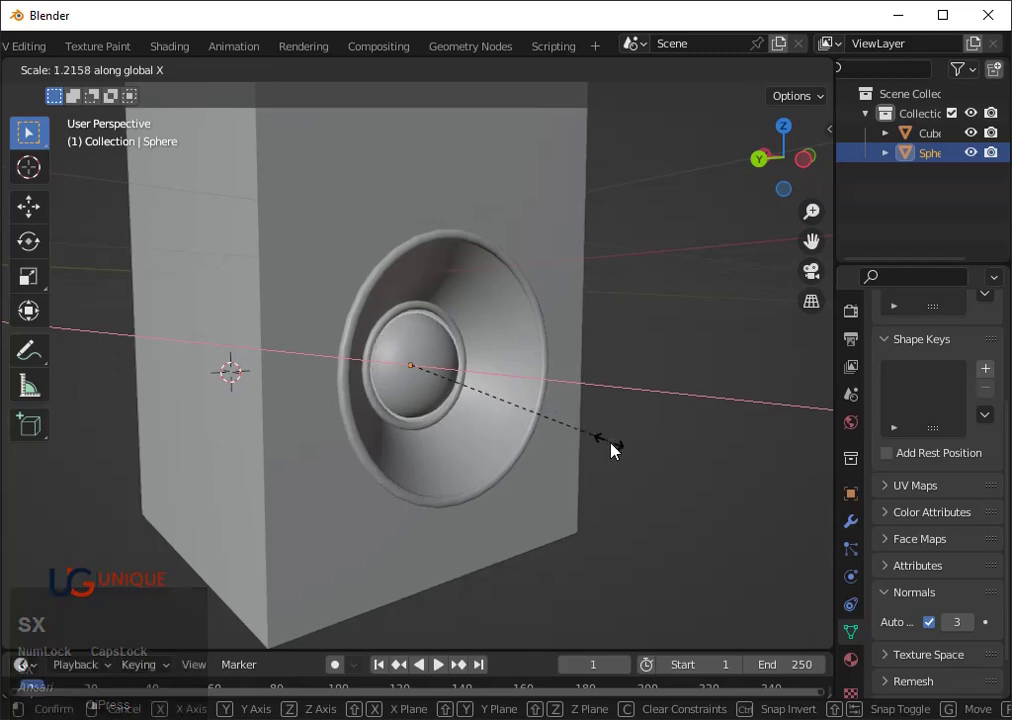
{"action": "type", "text": "sx"}
{"action": "left_click_drag", "start_coordinate": [657, 439], "coordinate": [721, 439]}
{"action": "left_click", "coordinate": [721, 439]}
{"action": "scroll", "scroll_direction": "up", "scroll_amount": 3}
{"action": "middle_click", "coordinate": [708, 457]}
{"action": "left_click", "coordinate": [412, 358]}
Enter the dome's mesh, select an edge loop and stay in edit mode with the view close in
{"action": "key", "text": "g"}
{"action": "key", "text": "x"}
{"action": "left_click", "coordinate": [503, 376]}
{"action": "left_click_drag", "start_coordinate": [643, 411], "coordinate": [494, 374]}
{"action": "scroll", "scroll_direction": "up", "scroll_amount": 3}
{"action": "middle_click", "coordinate": [526, 401]}
{"action": "scroll", "scroll_direction": "up", "scroll_amount": 3}
{"action": "key", "text": "Tab"}
{"action": "scroll", "scroll_direction": "up", "scroll_amount": 3}
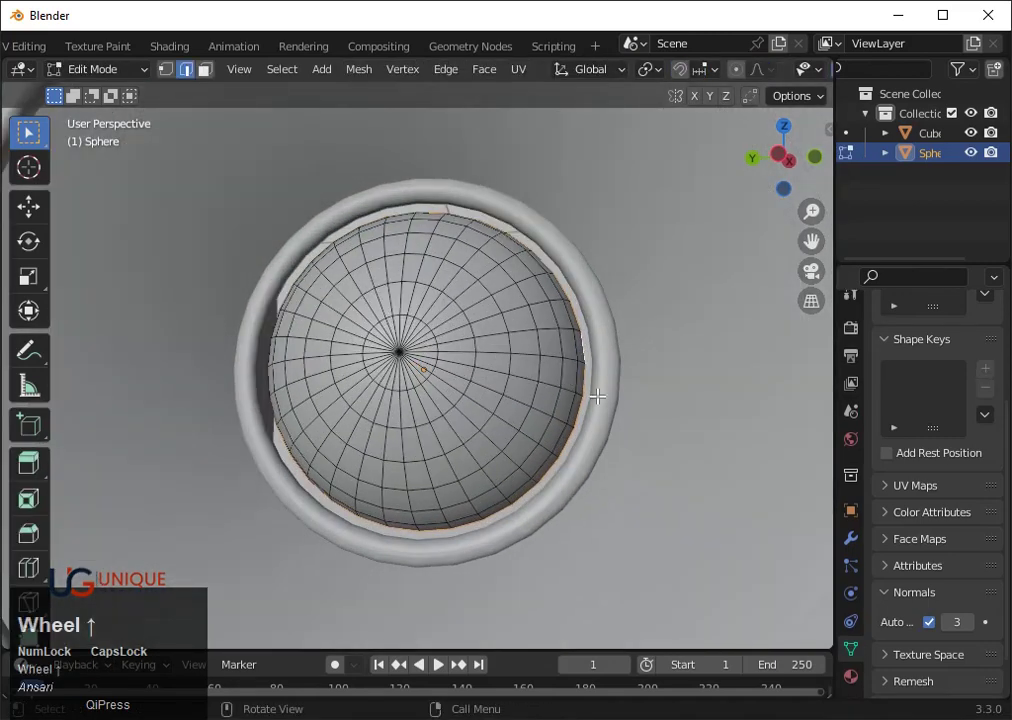
Fill the cone's open inner loop with a face, then select the cabinet together with the dome
{"action": "key", "text": "Tab"}
{"action": "left_click", "coordinate": [548, 258]}
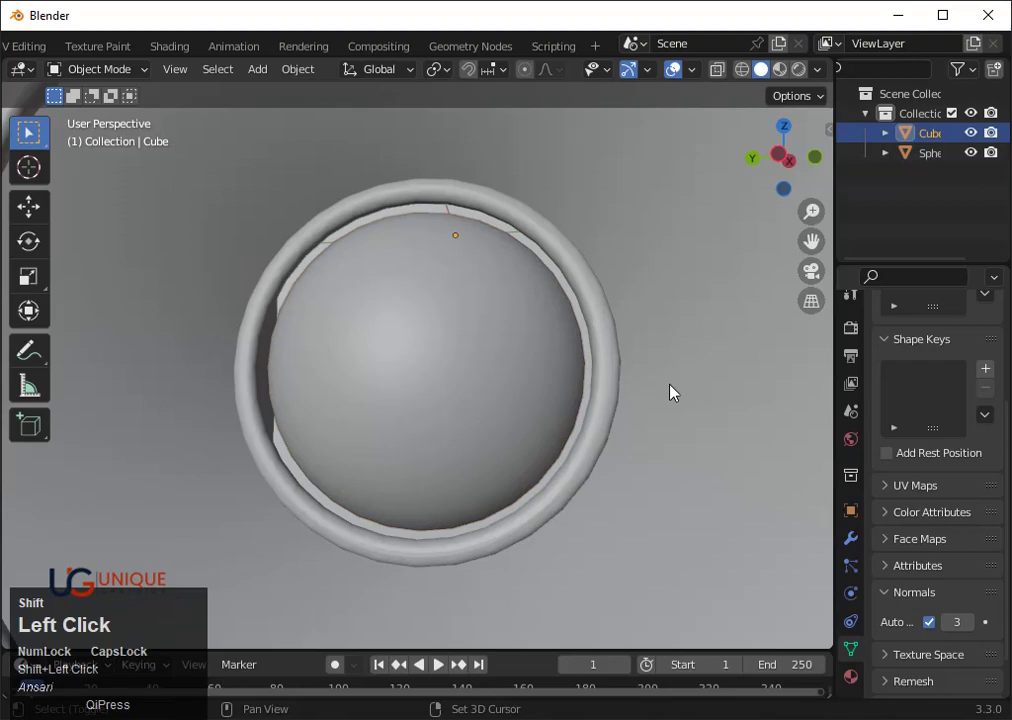
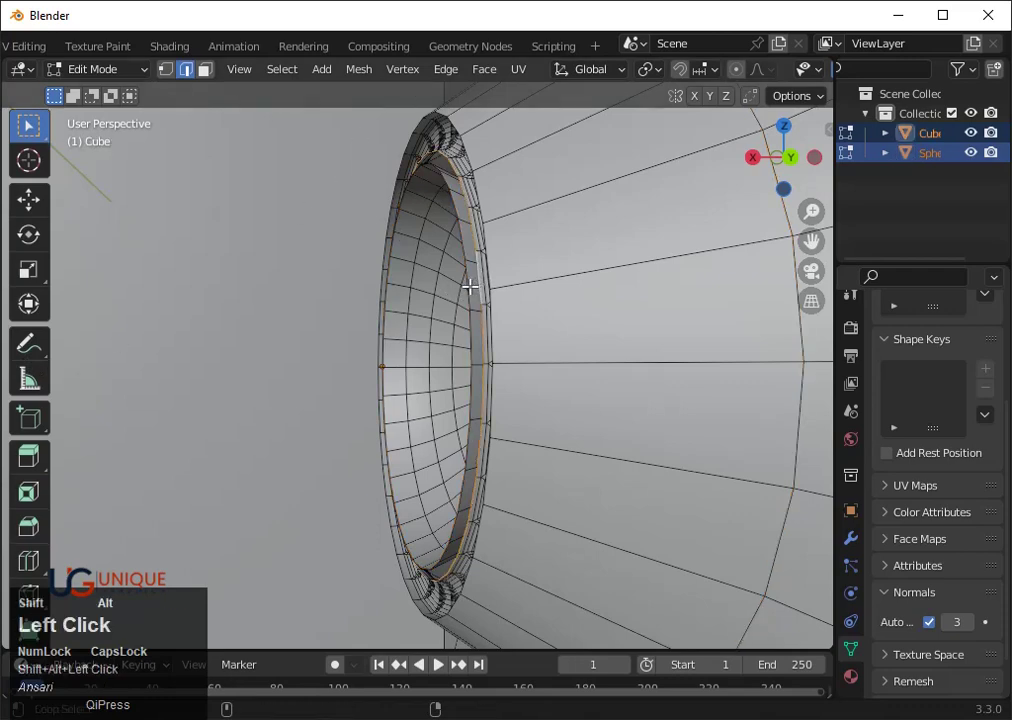
{"action": "key", "text": "f"}
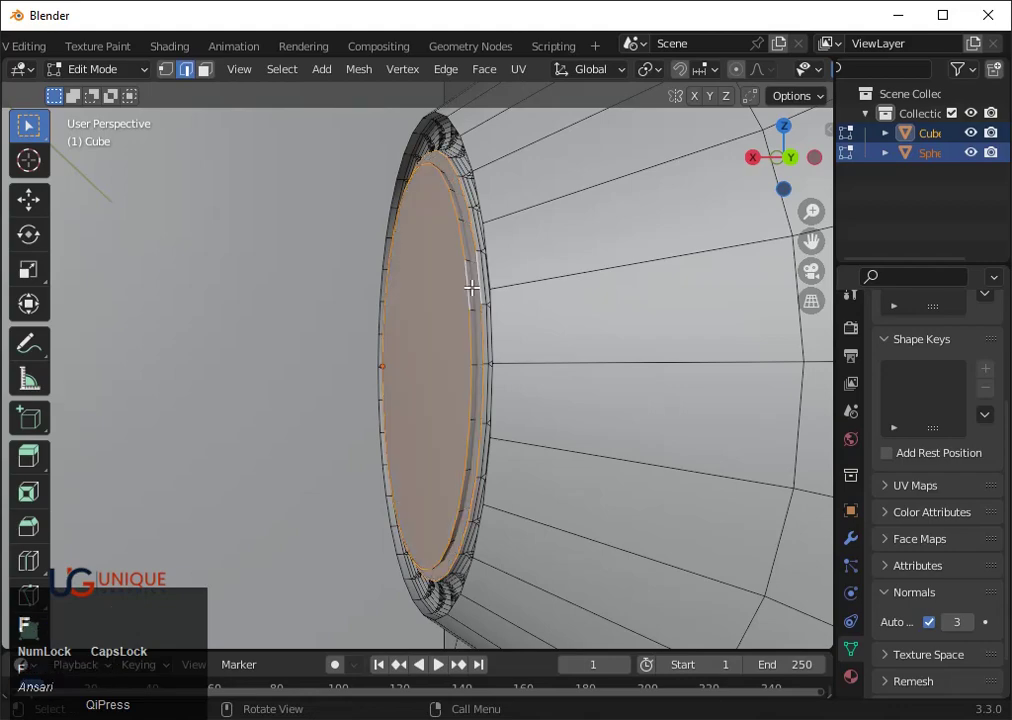
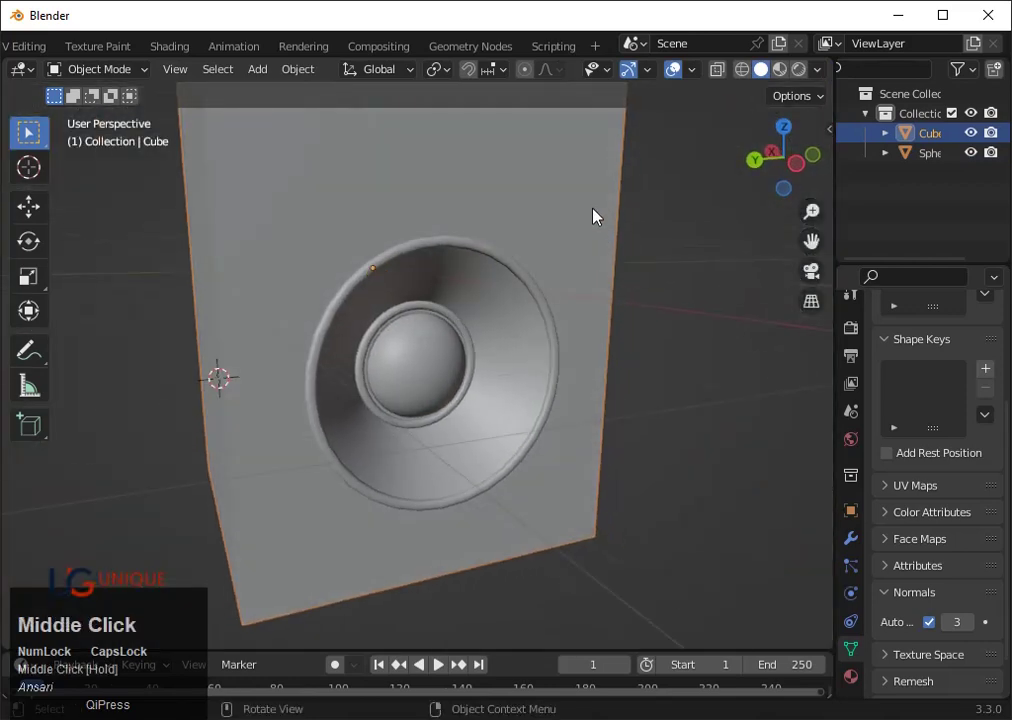
{"action": "left_click", "coordinate": [439, 346]}
{"action": "key", "text": "s"}
{"action": "key", "text": "x"}
{"action": "left_click", "coordinate": [478, 384]}
Orbit around the speaker to check the seated dome, ending on the front view
{"action": "scroll", "scroll_direction": "down", "scroll_amount": 3}
{"action": "left_click_drag", "start_coordinate": [544, 401], "coordinate": [543, 380]}
{"action": "scroll", "scroll_direction": "up", "scroll_amount": 3}
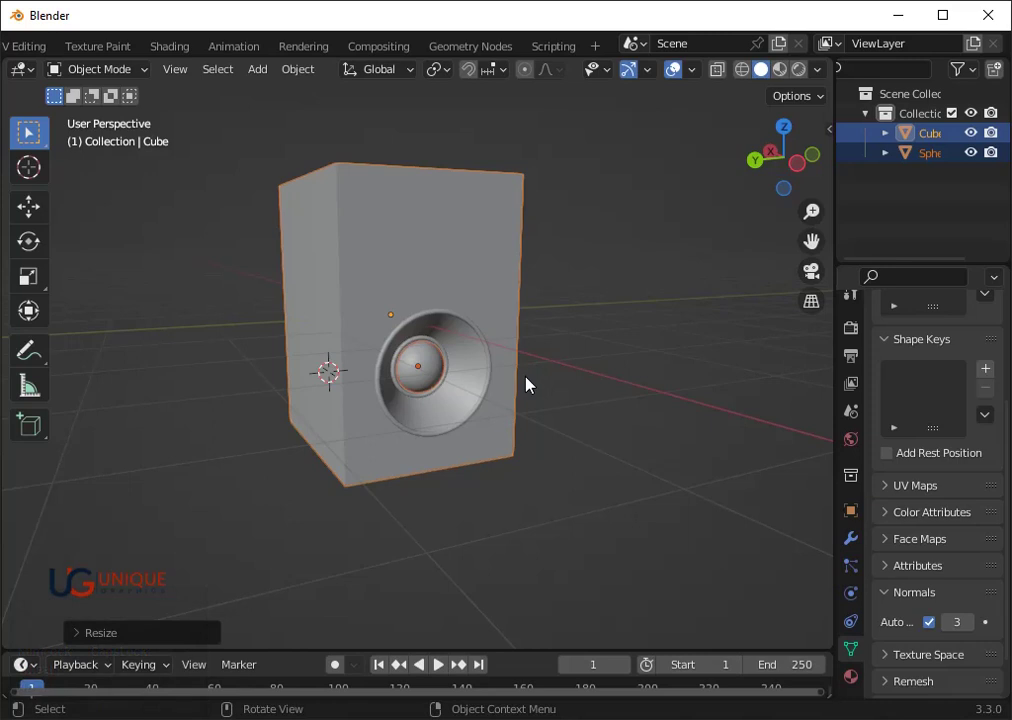
{"action": "left_click", "coordinate": [605, 386]}
{"action": "scroll", "scroll_direction": "up", "scroll_amount": 3}
{"action": "left_click_drag", "start_coordinate": [621, 397], "coordinate": [605, 358]}
{"action": "scroll", "scroll_direction": "down", "scroll_amount": 3}
{"action": "left_click_drag", "start_coordinate": [523, 531], "coordinate": [809, 172]}
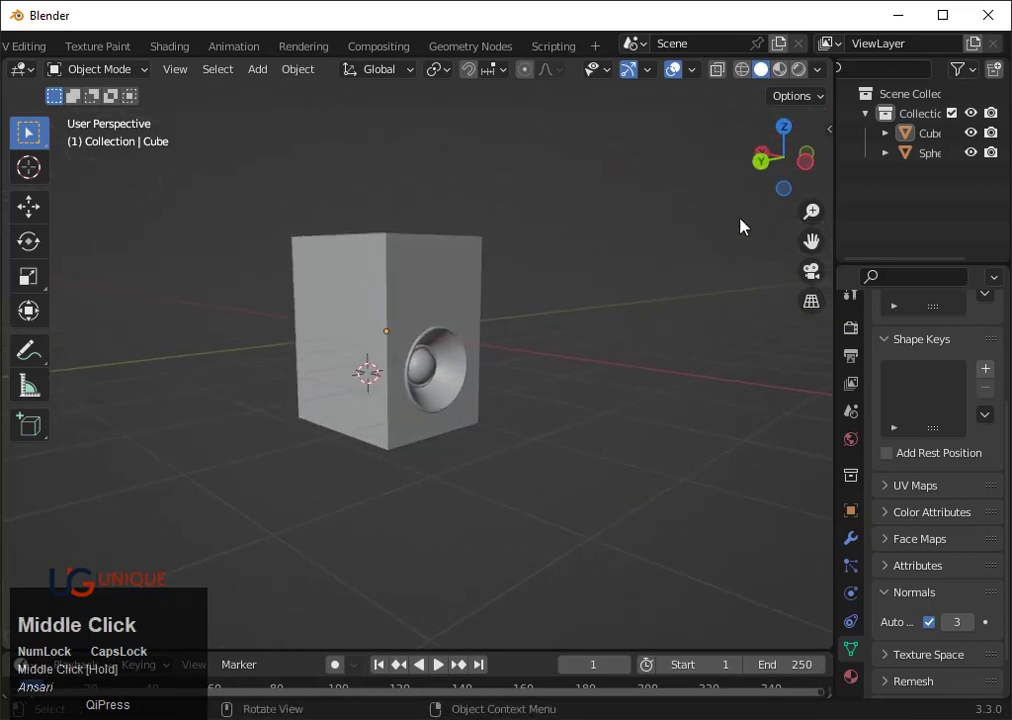
{"action": "left_click", "coordinate": [809, 172]}
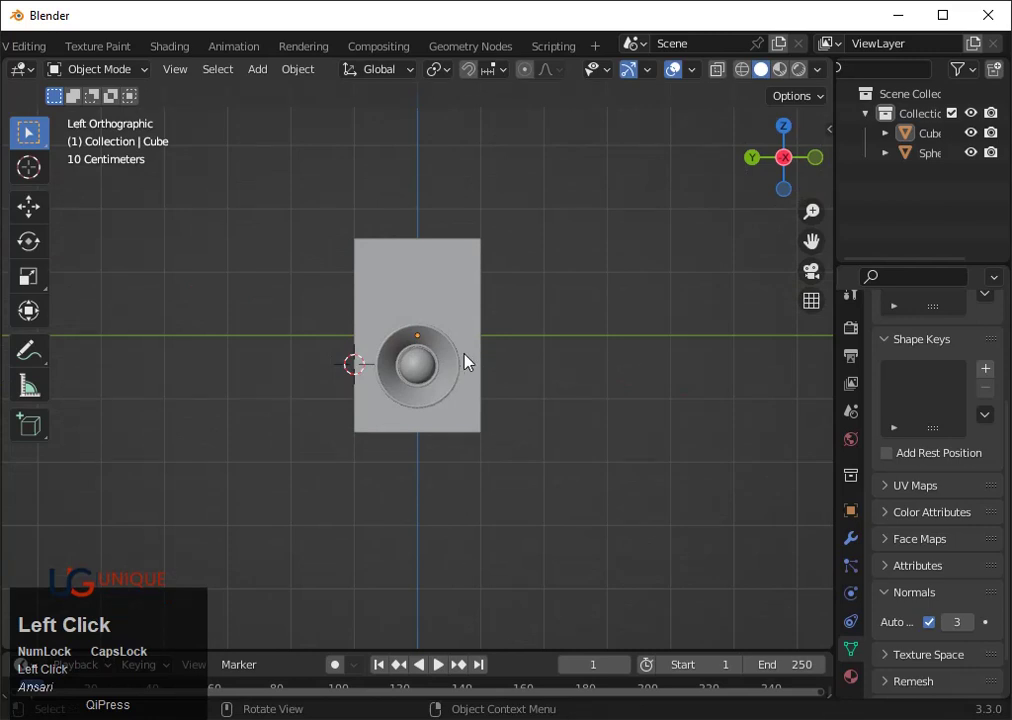
Scale the cabinet slightly narrower along Y and open the Add menu over Mesh
{"action": "key", "text": "Tab"}
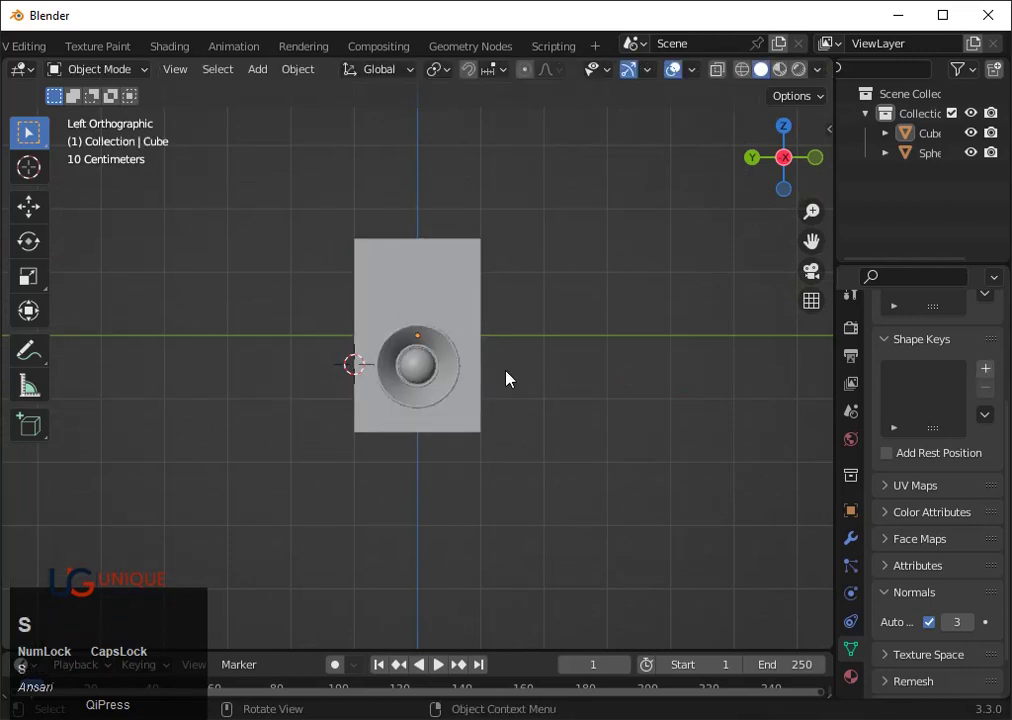
{"action": "left_click", "coordinate": [494, 361]}
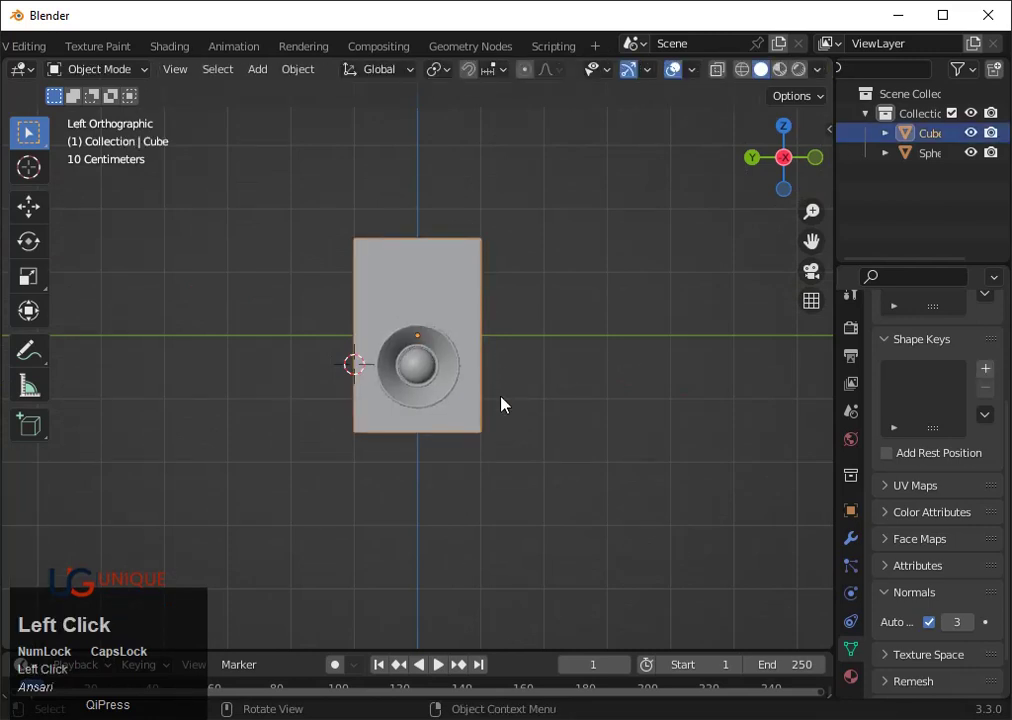
{"action": "key", "text": "y"}
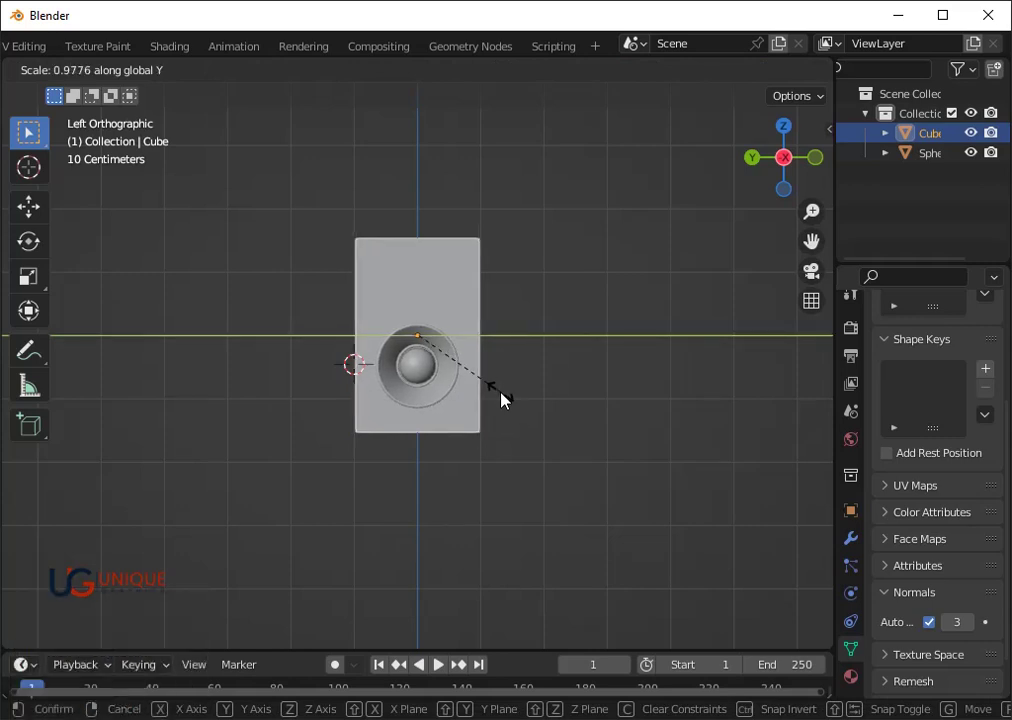
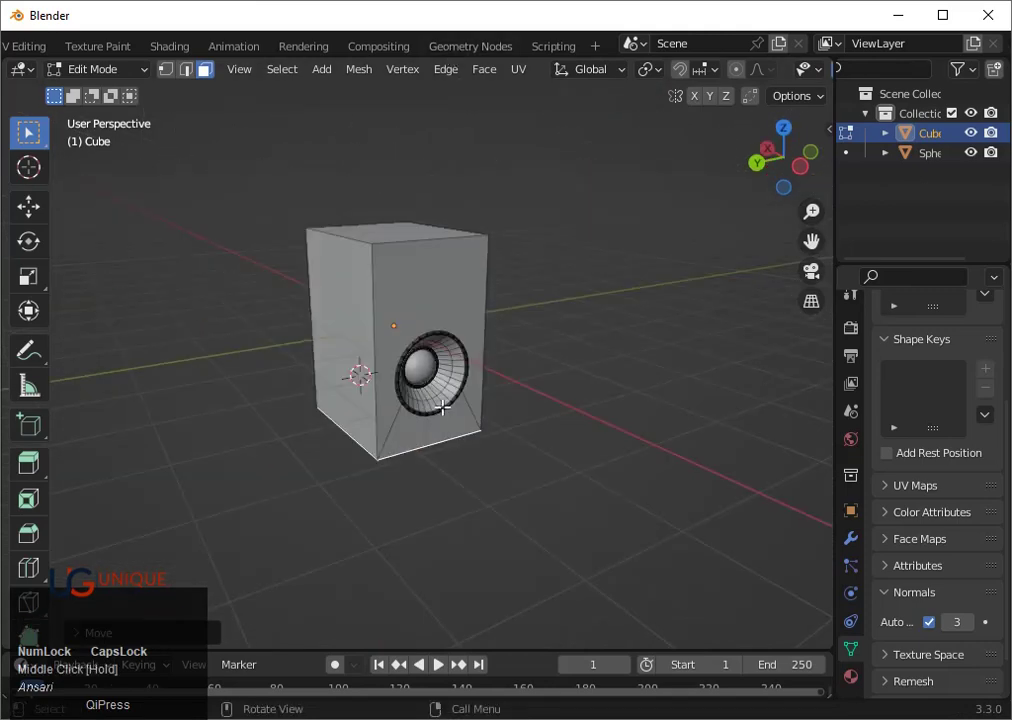
{"action": "key", "text": "Tab"}
{"action": "key", "text": "shift+a"}
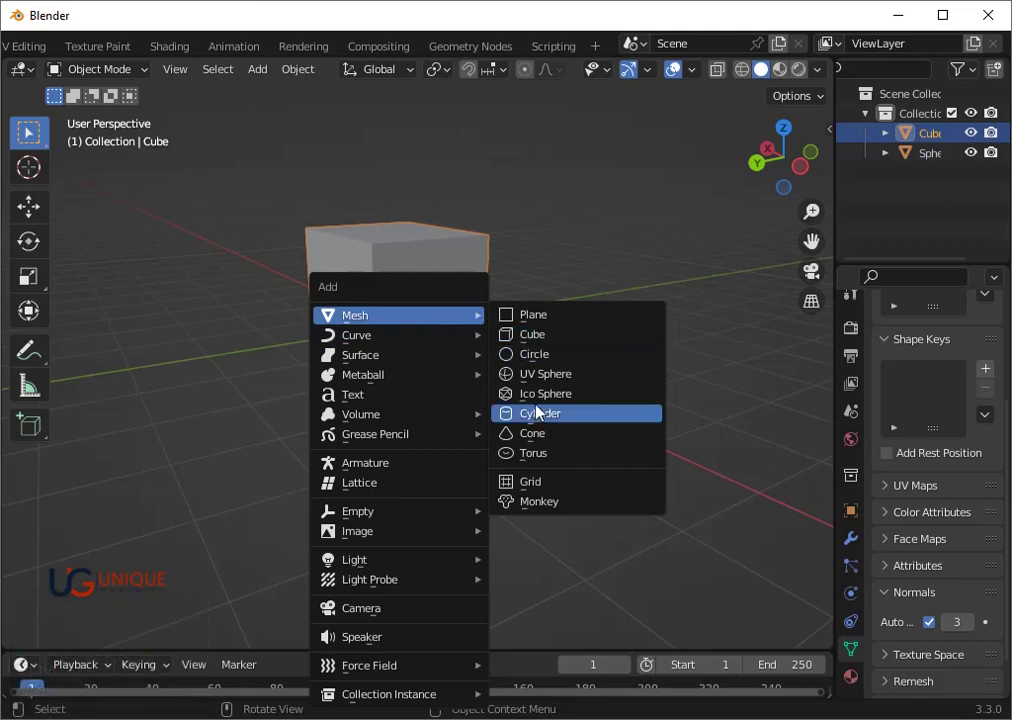
Add a cylinder, rotate it 90 degrees to face forward and shrink it to tweeter size
{"action": "left_click", "coordinate": [539, 414]}
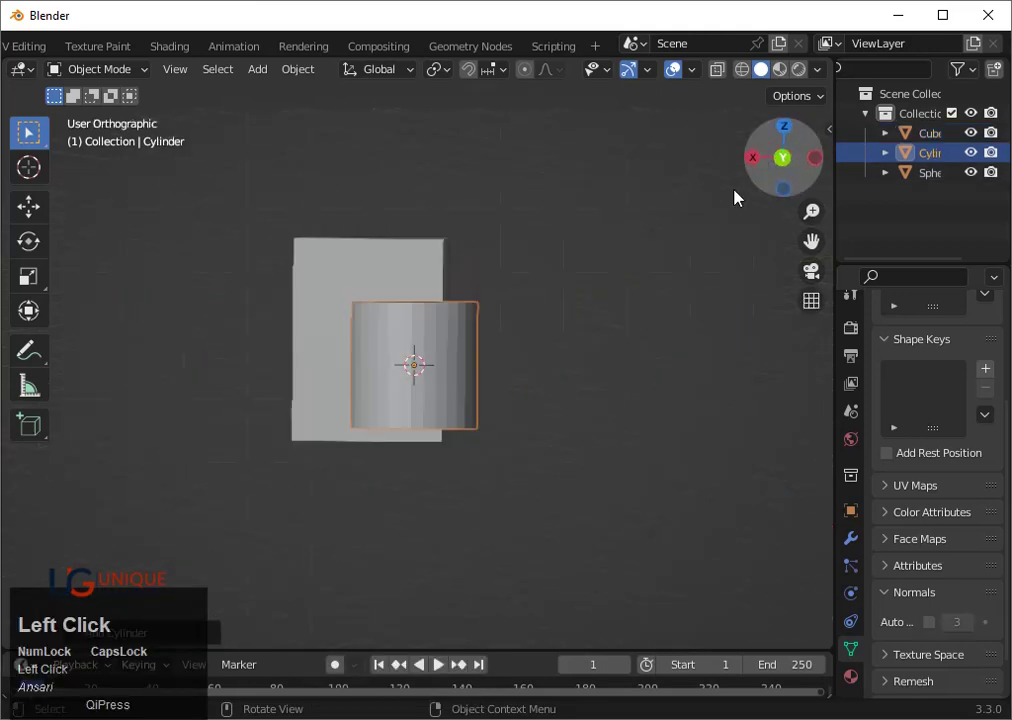
{"action": "type", "text": "r90"}
{"action": "left_click", "coordinate": [625, 303]}
{"action": "key", "text": "s"}
{"action": "left_click", "coordinate": [488, 369]}
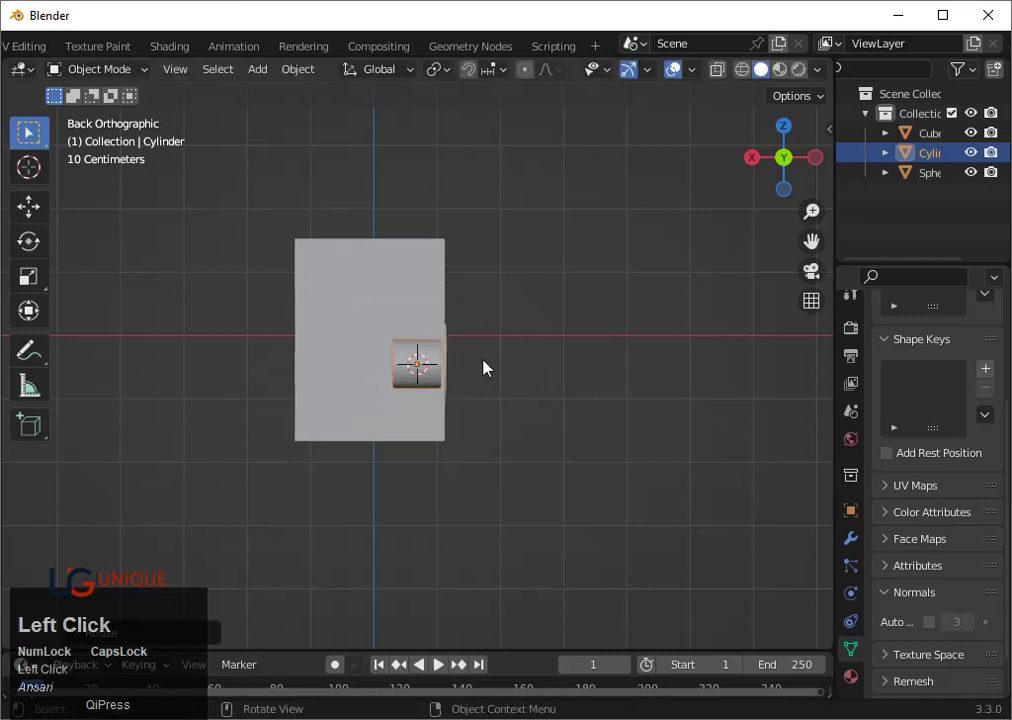
Move the cylinder above the woofer and along Y into the cabinet front, then reselect the cabinet
{"action": "key", "text": "g"}
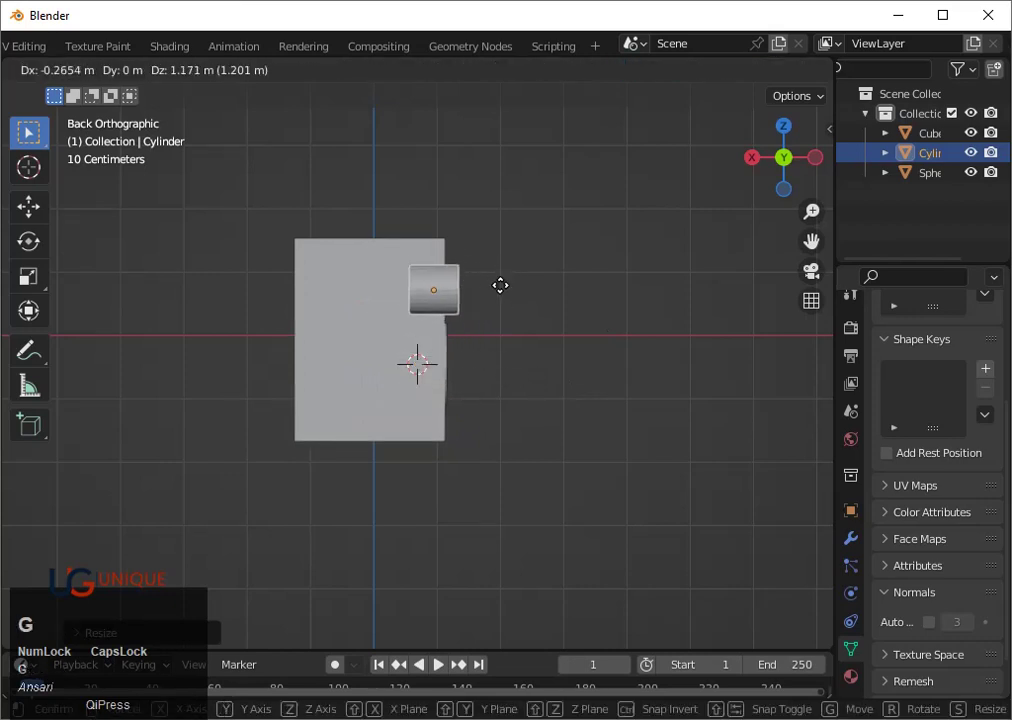
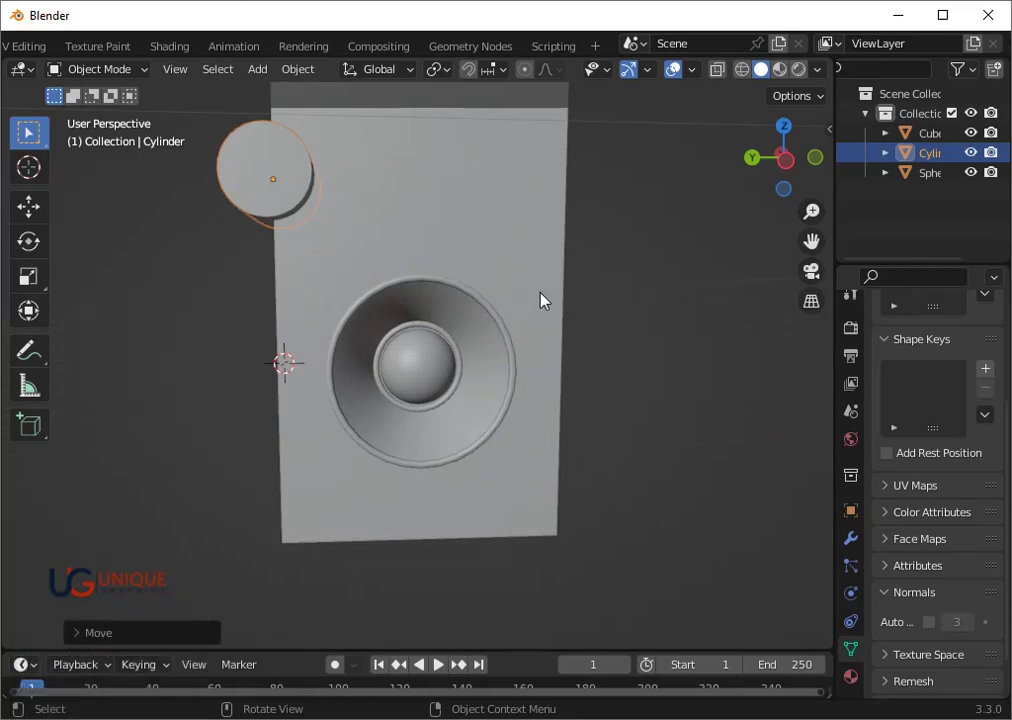
{"action": "scroll", "scroll_direction": "down", "scroll_amount": 3}
{"action": "left_click", "coordinate": [493, 393]}
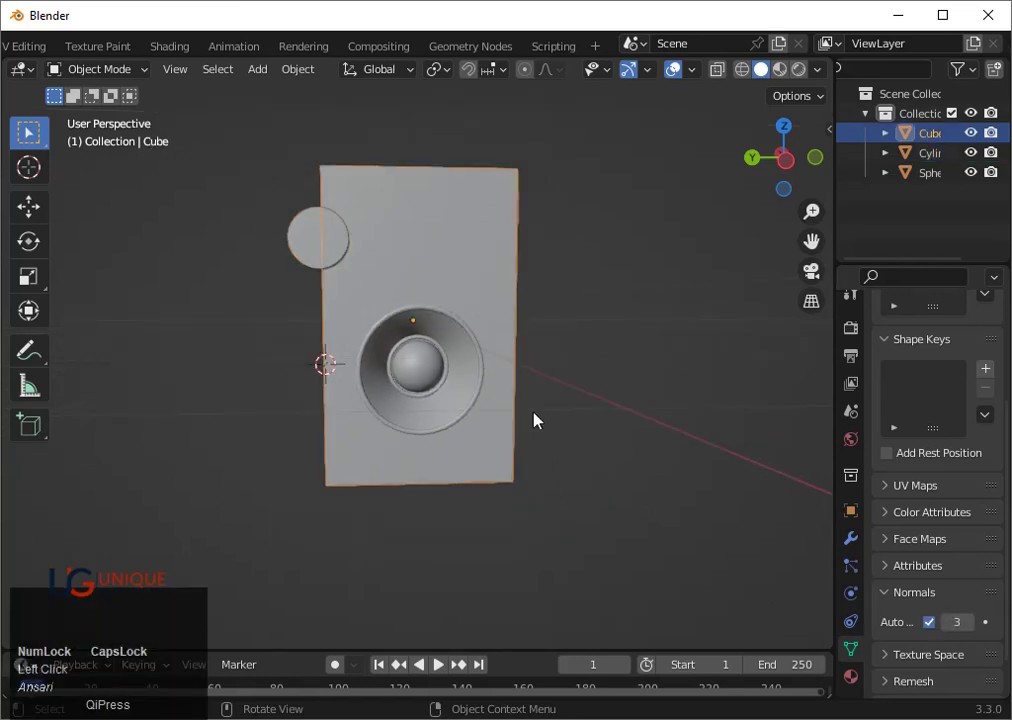
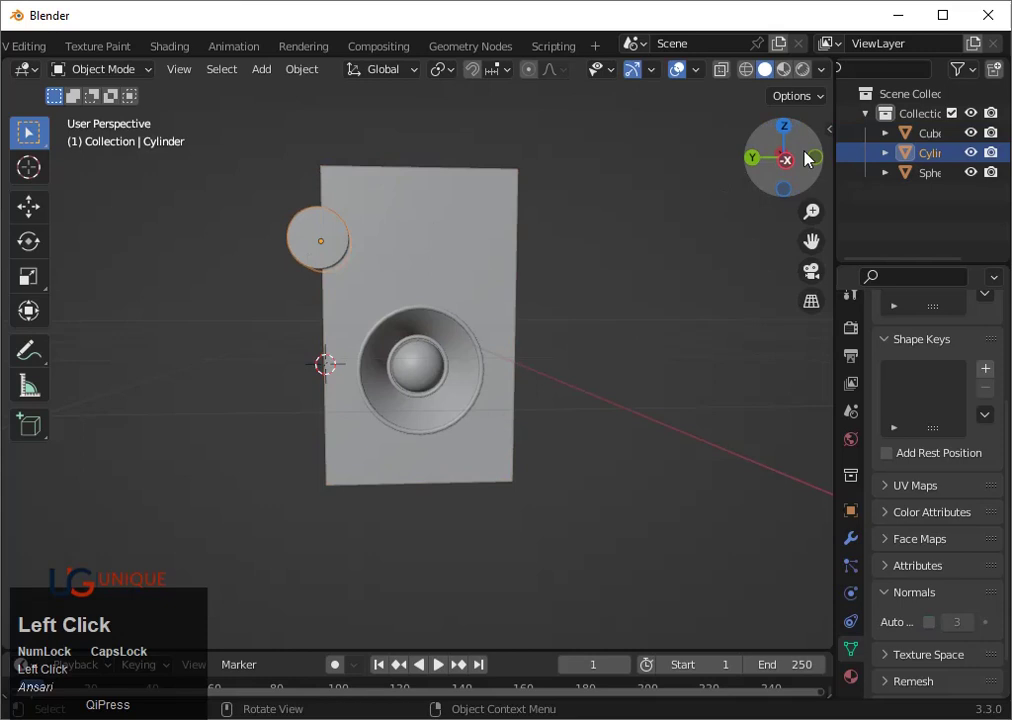
{"action": "key", "text": "g"}
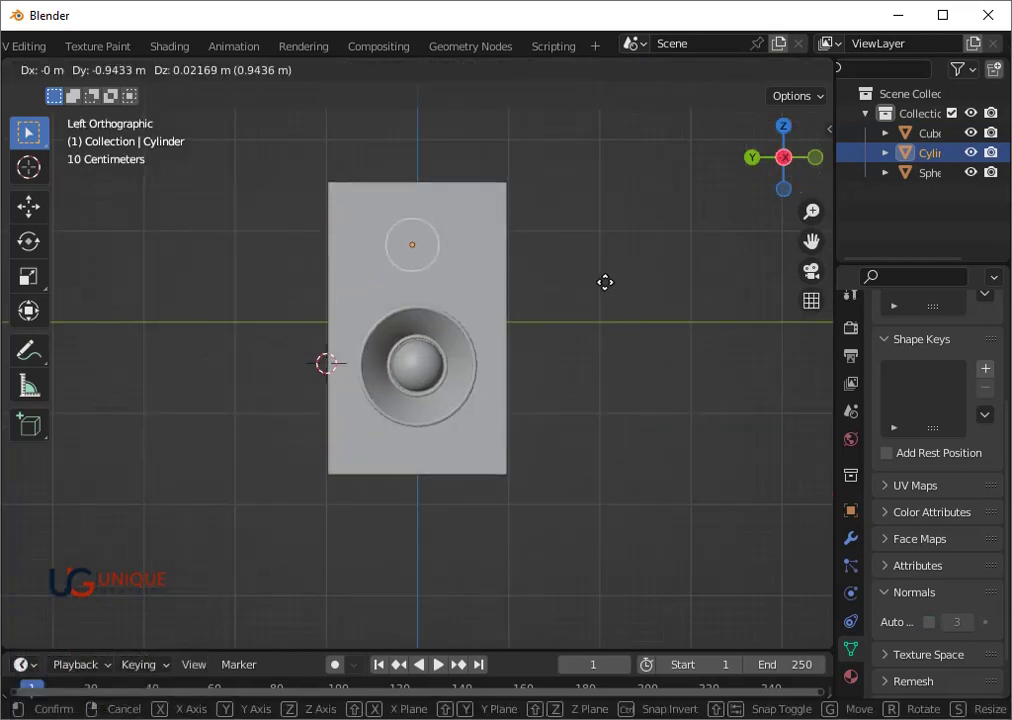
{"action": "key", "text": "y"}
{"action": "key", "text": "Right"}
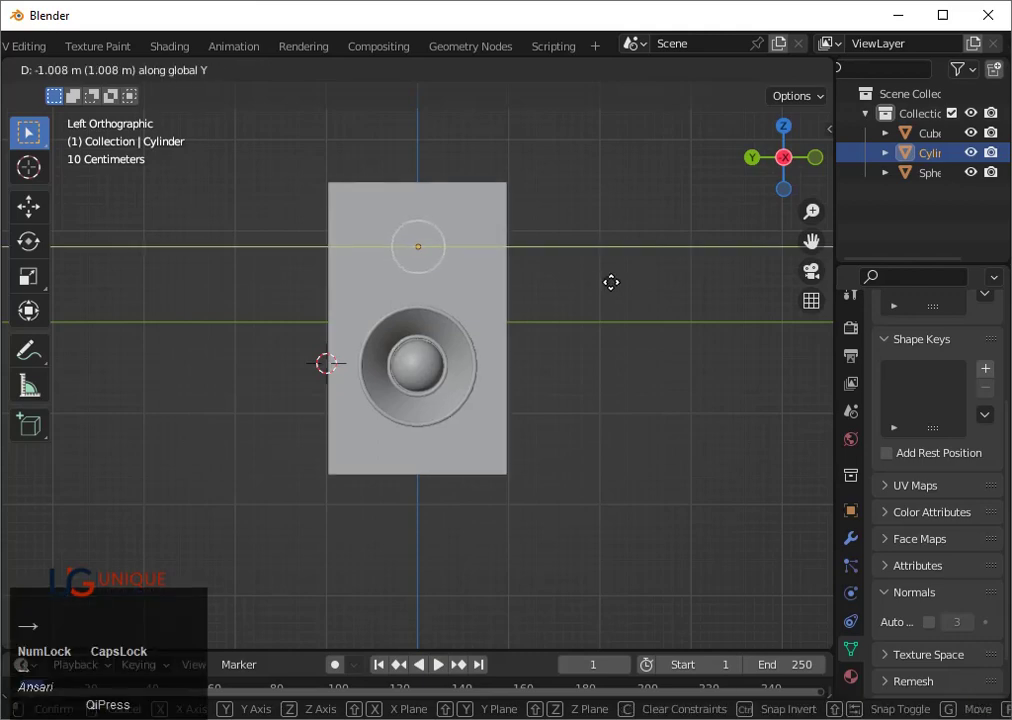
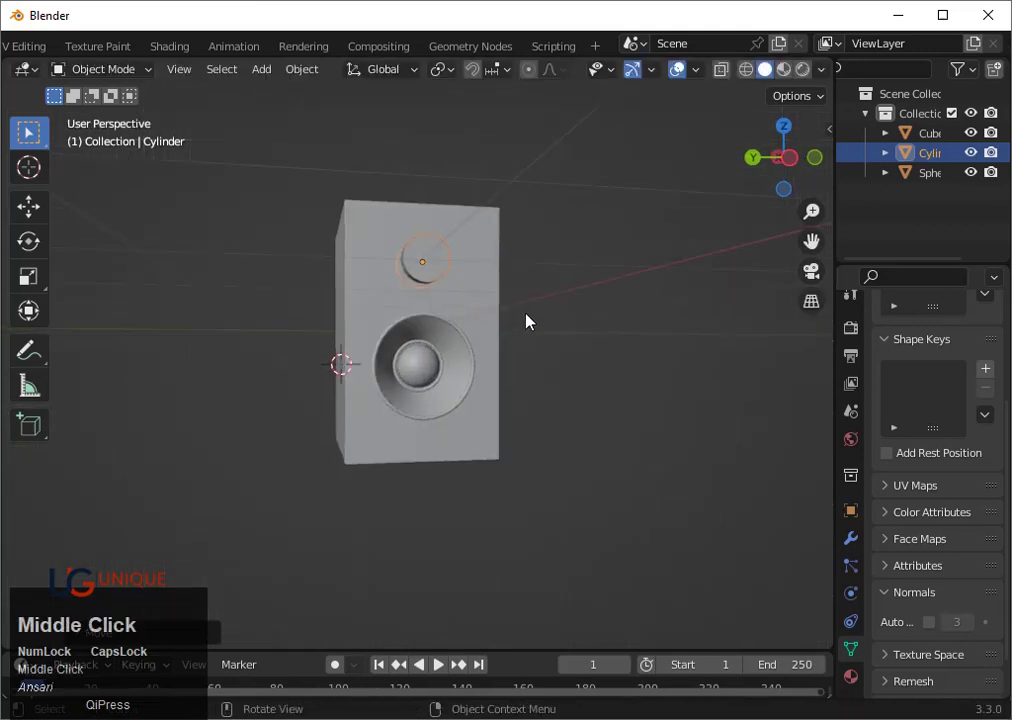
{"action": "left_click", "coordinate": [792, 165]}
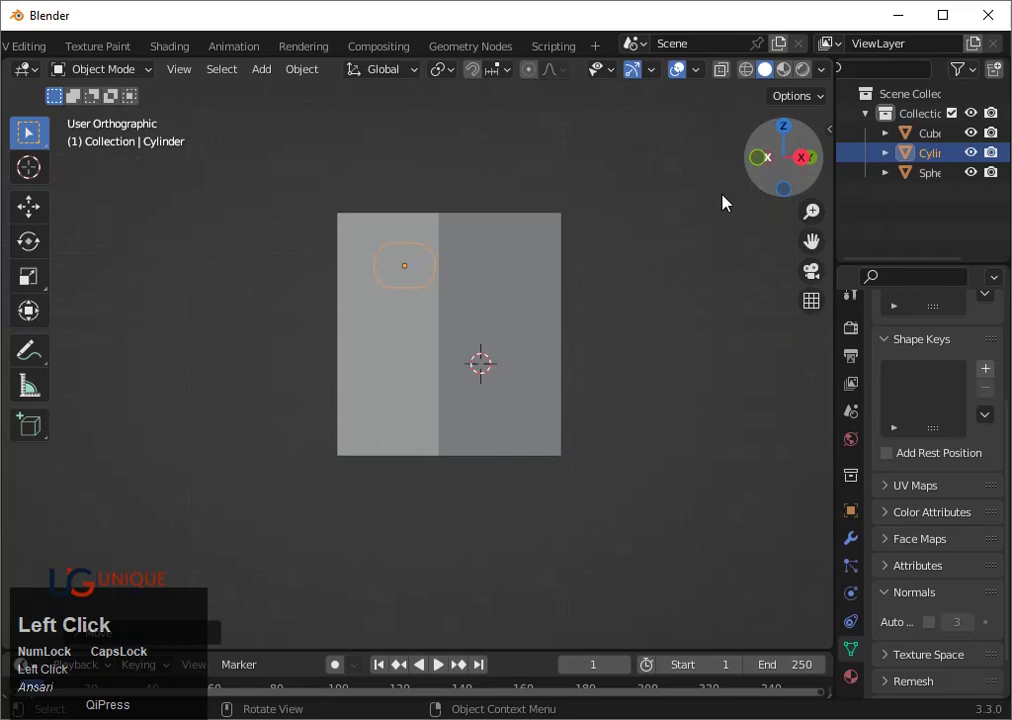
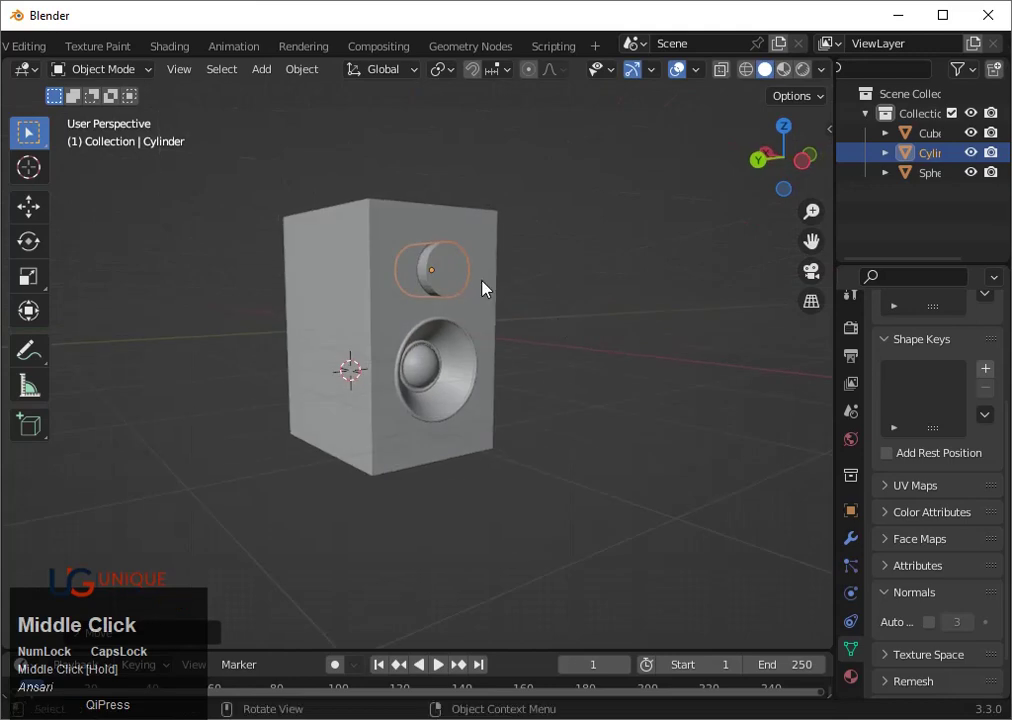
{"action": "left_click", "coordinate": [496, 286]}
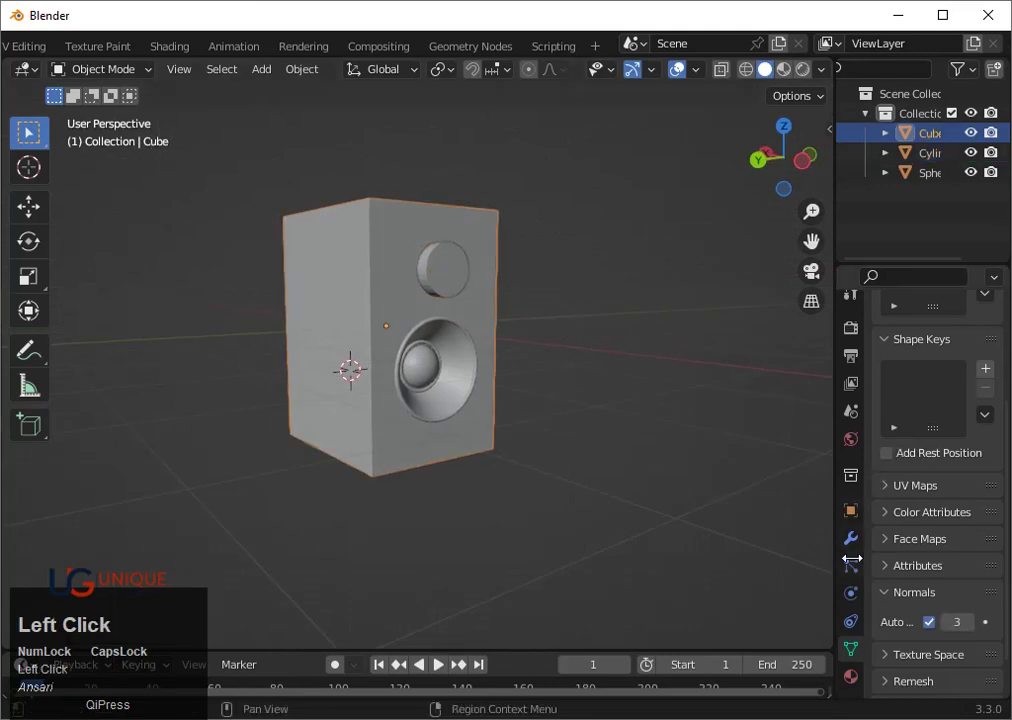
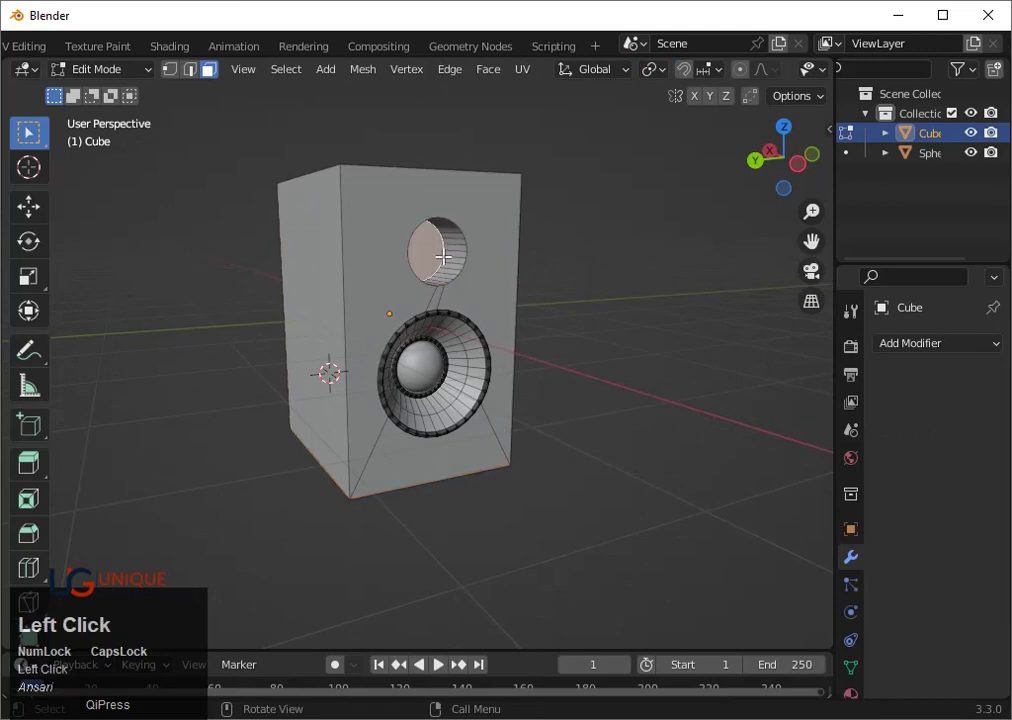
From the back view, scale the upper cone geometry down to about half size as the tweeter opening
{"action": "left_click", "coordinate": [763, 171]}
{"action": "key", "text": "shift+z"}
{"action": "key", "text": "s"}
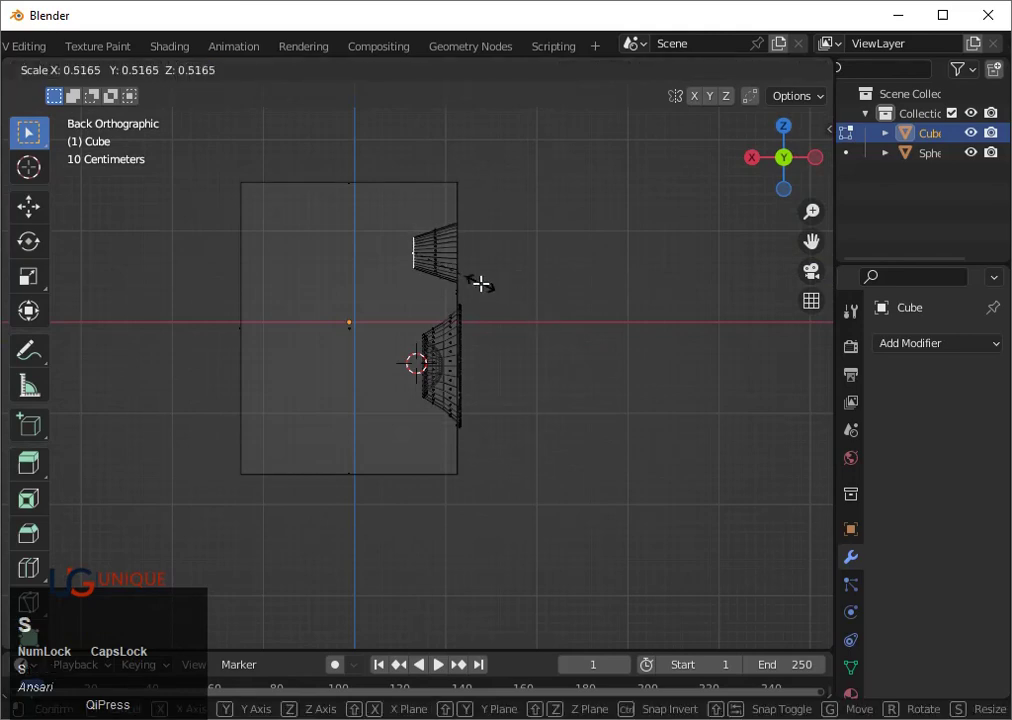
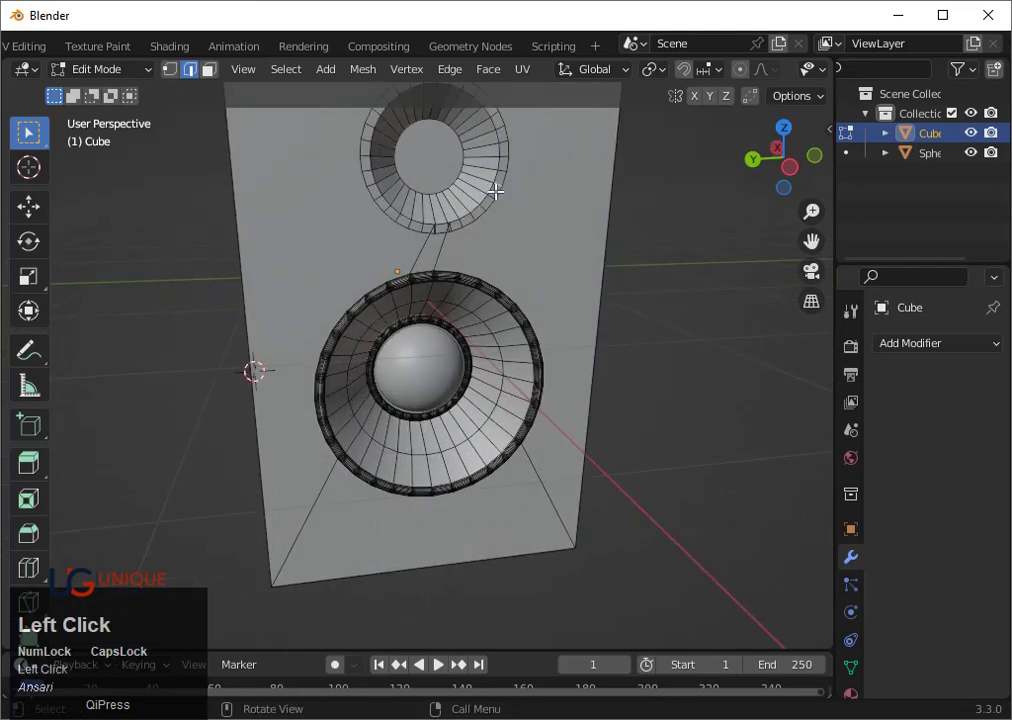
{"action": "scroll", "scroll_direction": "down", "scroll_amount": 3}
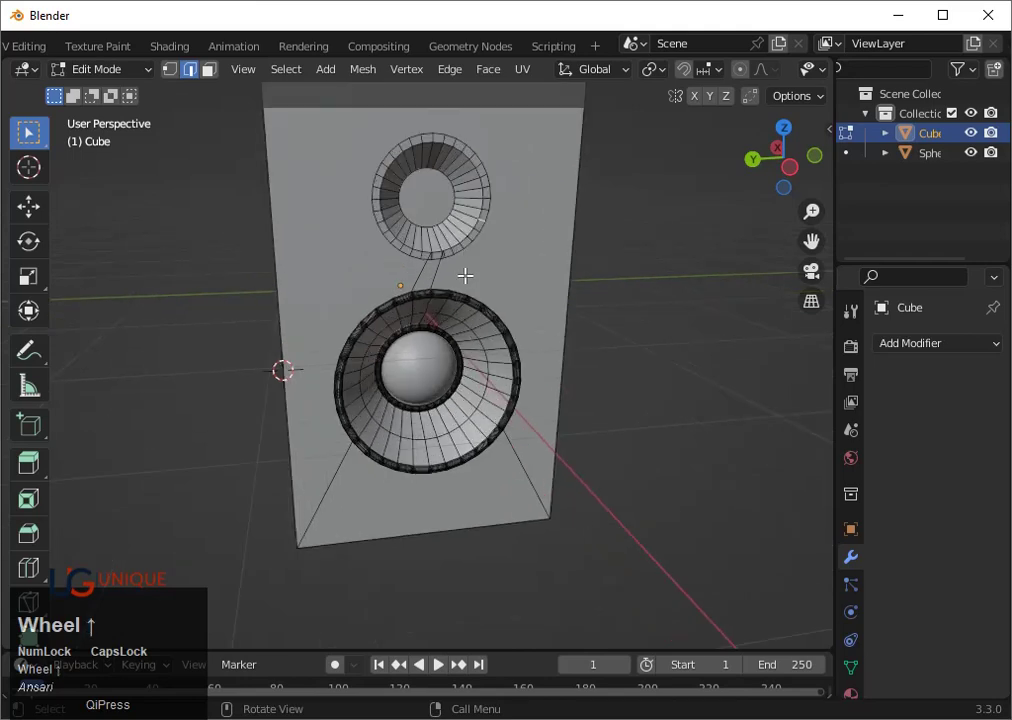
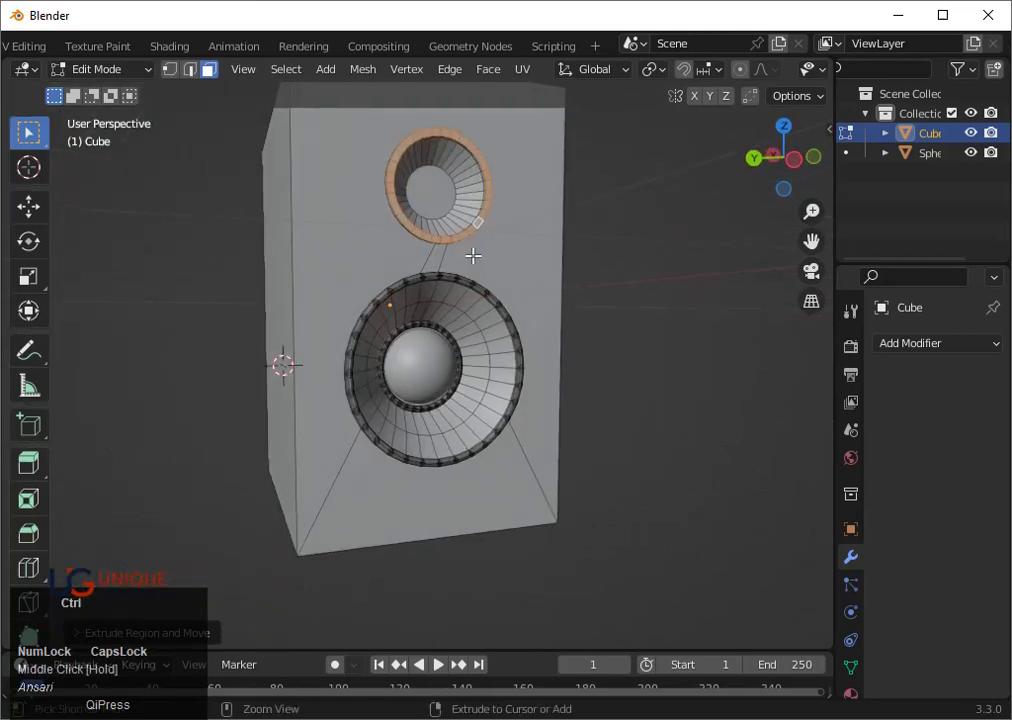
Bevel the tweeter's front rim into a rounded lip with Ctrl+B
{"action": "key", "text": "ctrl+b"}
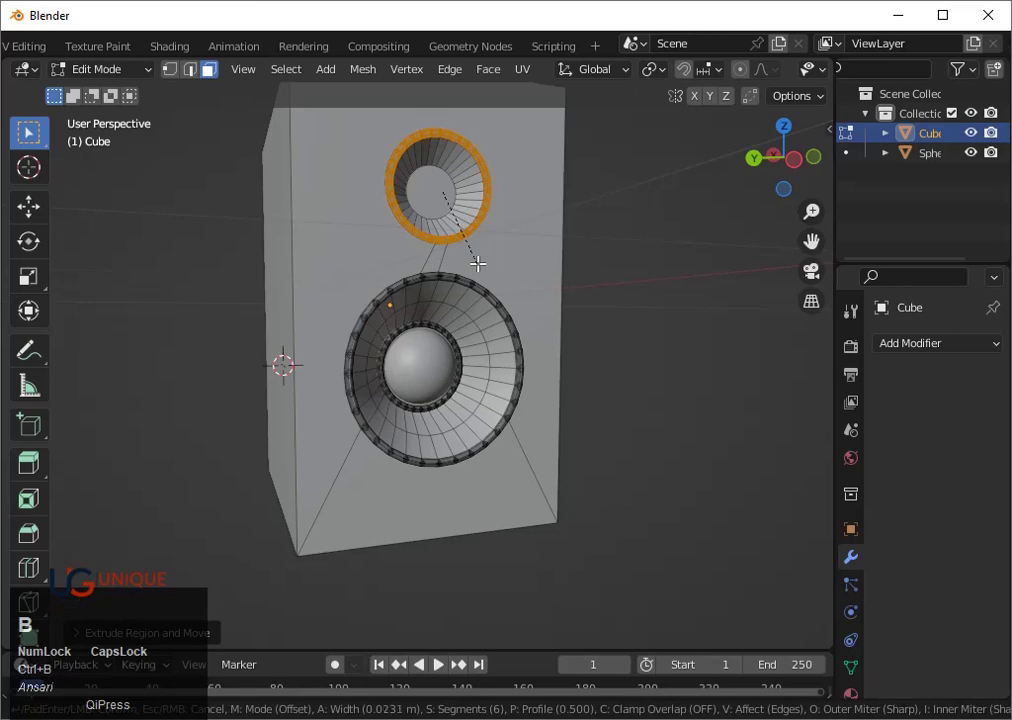
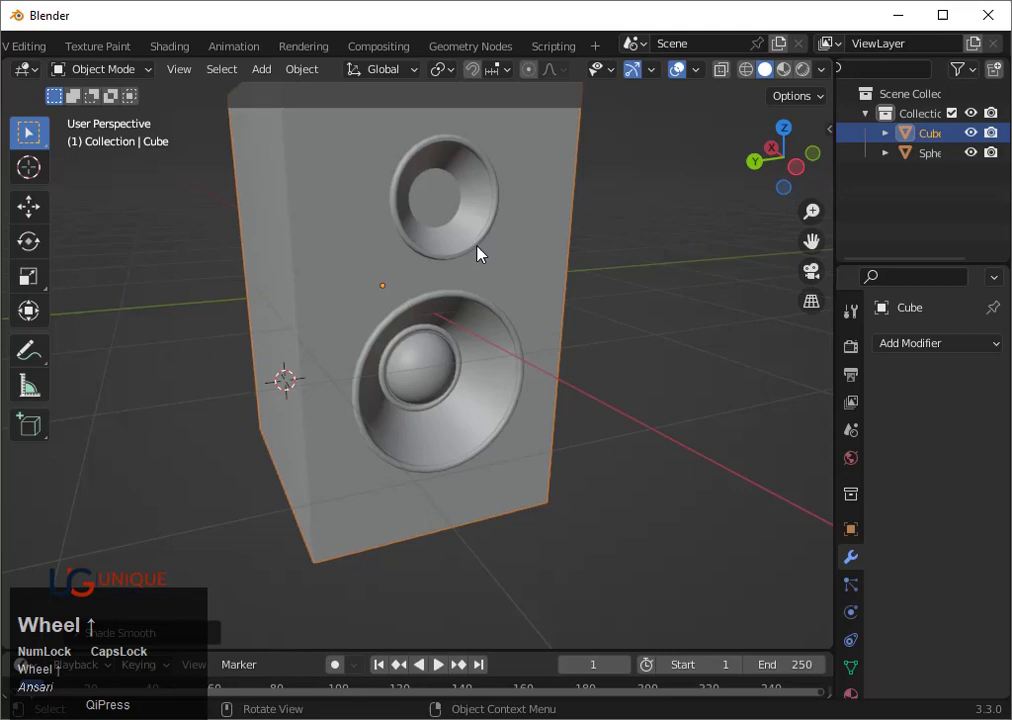
{"action": "left_click", "coordinate": [438, 207]}
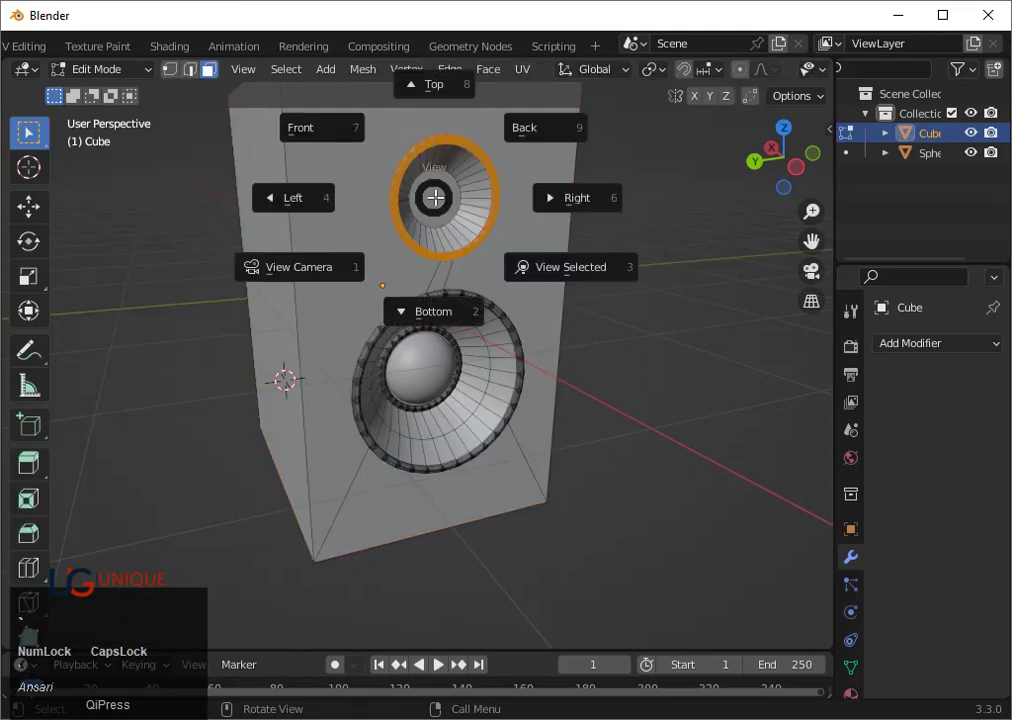
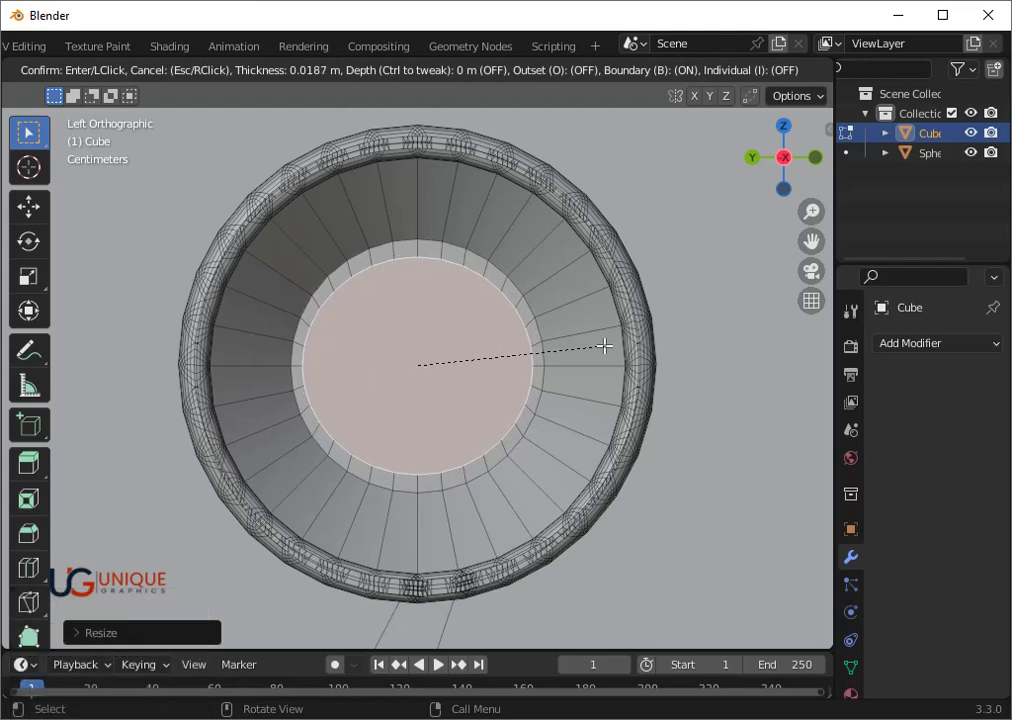
Inset and scale the tweeter's back face, extrude and recess the inner ring along X, then bevel its edges
{"action": "left_click", "coordinate": [605, 339]}
{"action": "key", "text": "s"}
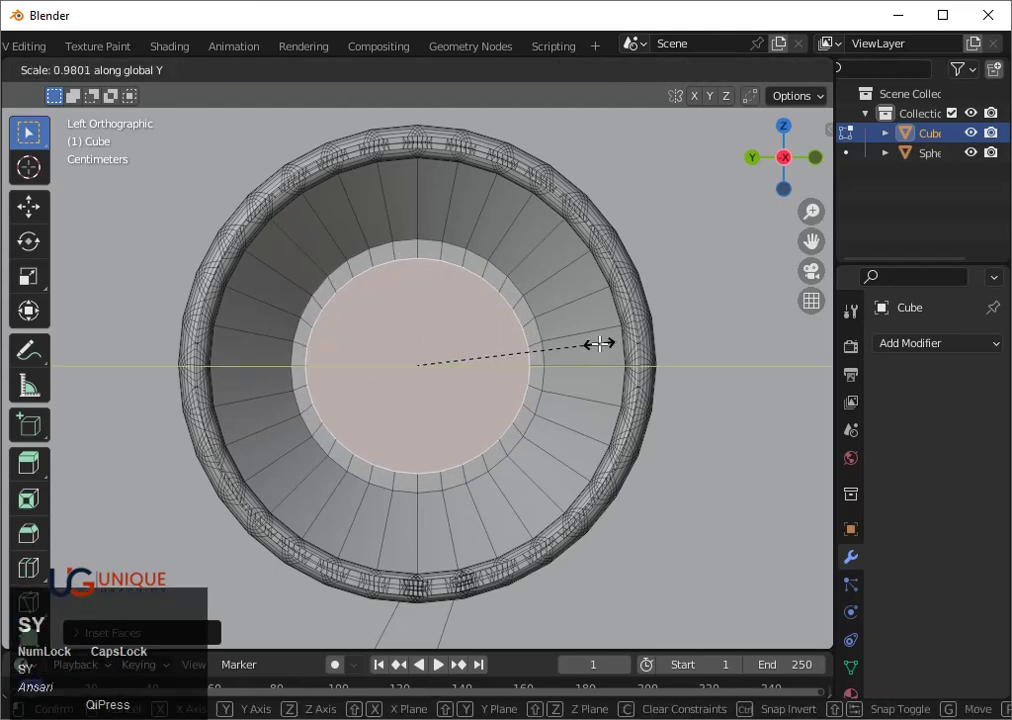
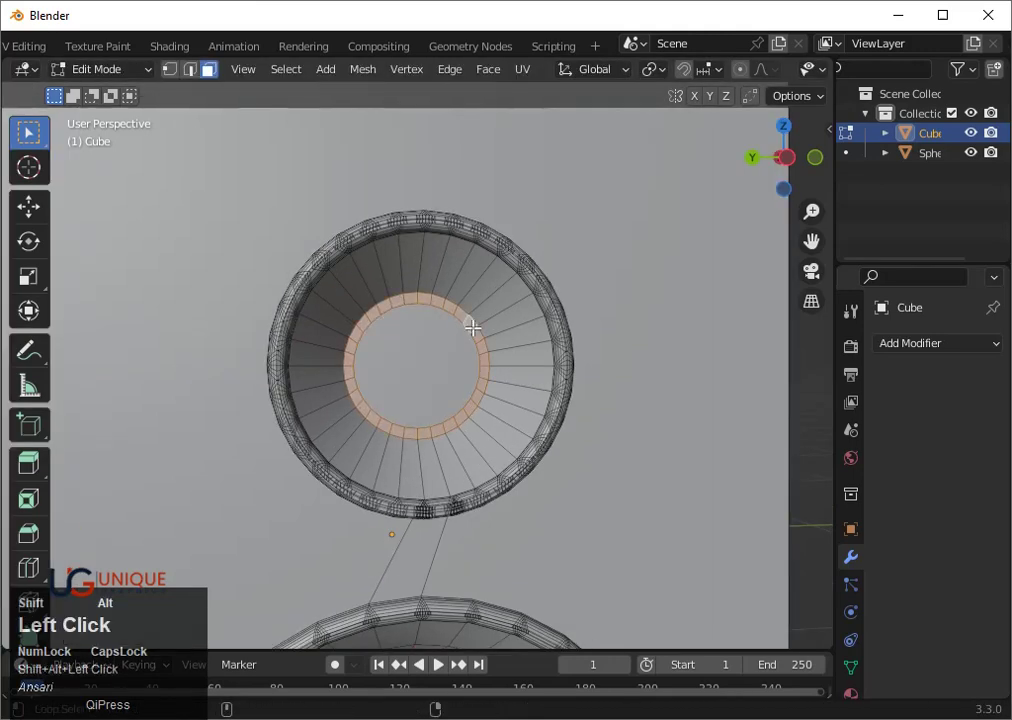
{"action": "middle_click", "coordinate": [311, 475]}
{"action": "key", "text": "e"}
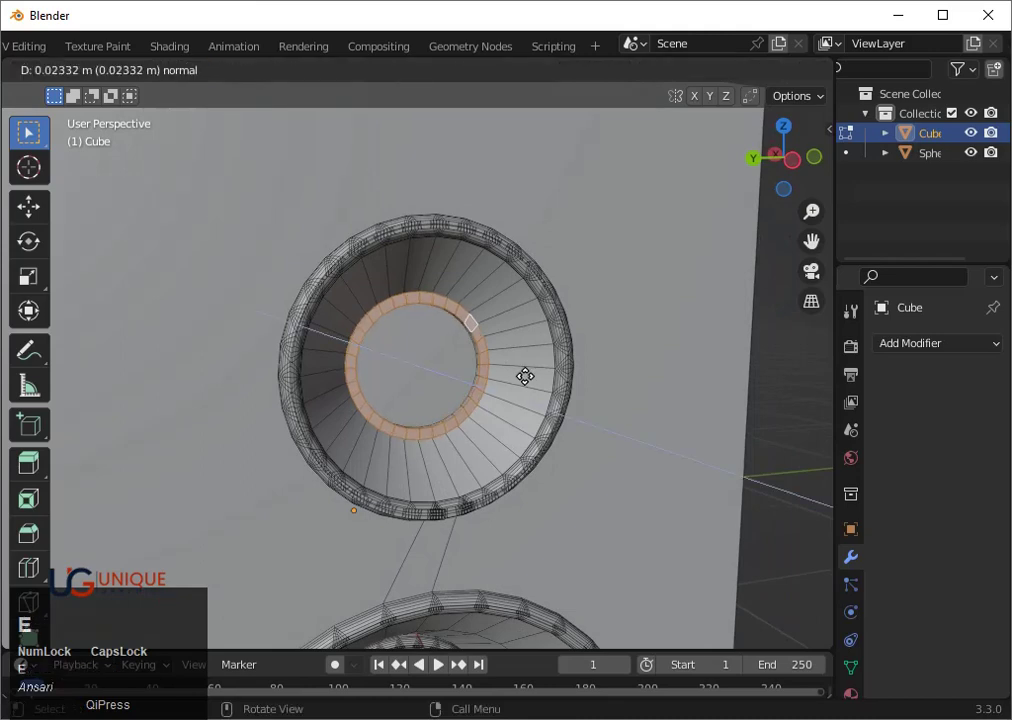
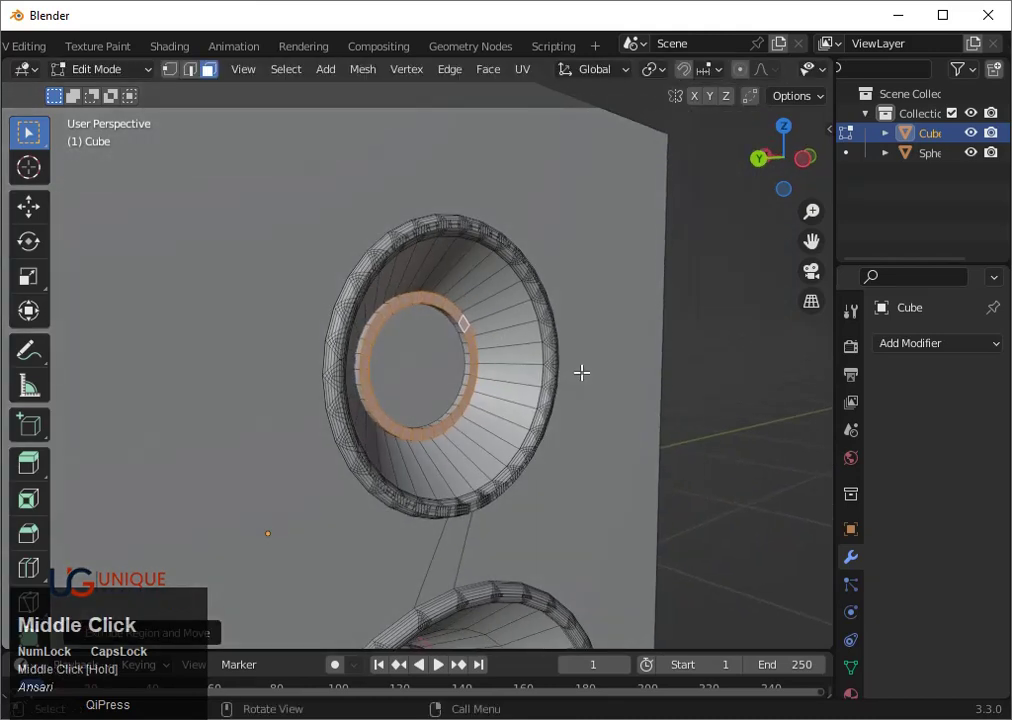
{"action": "key", "text": "g"}
{"action": "key", "text": "x"}
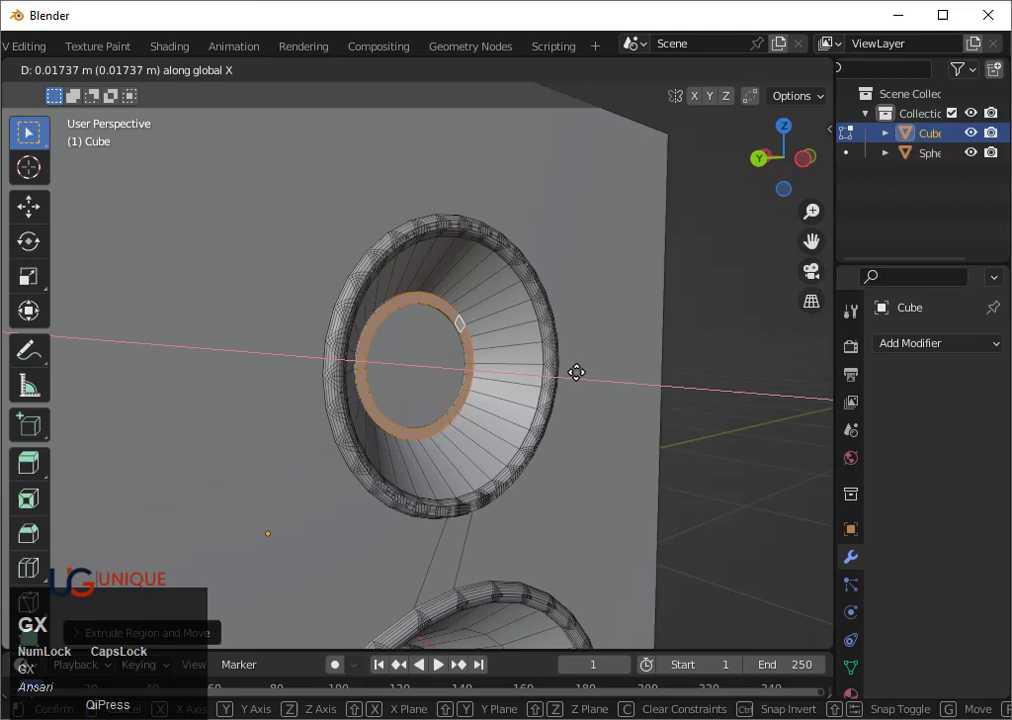
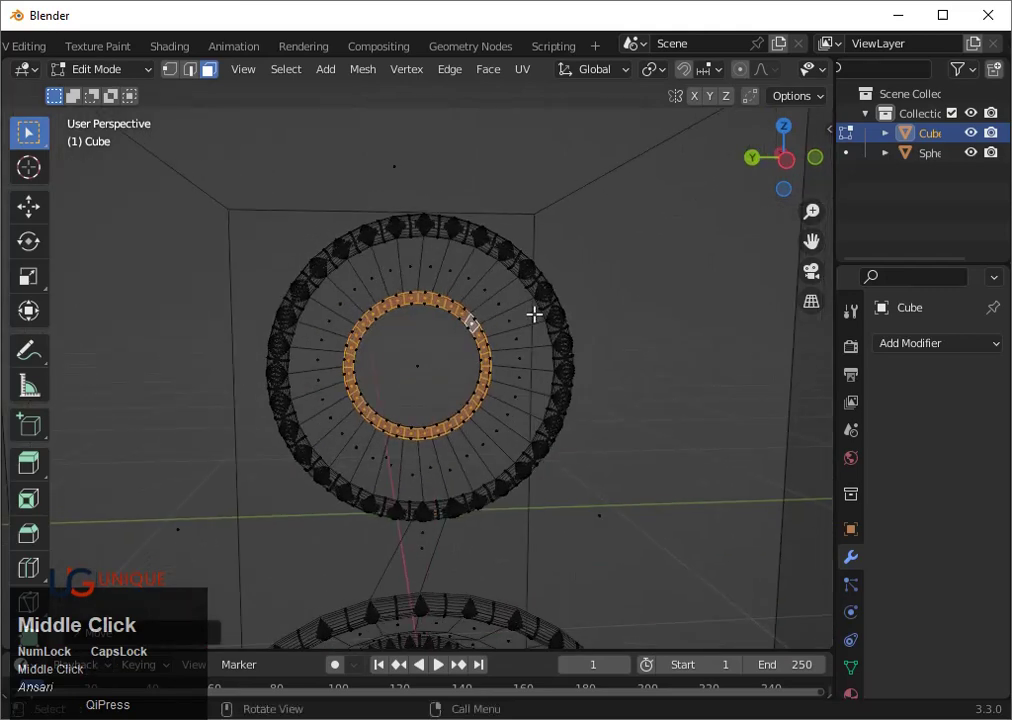
{"action": "key", "text": "ctrl+b"}
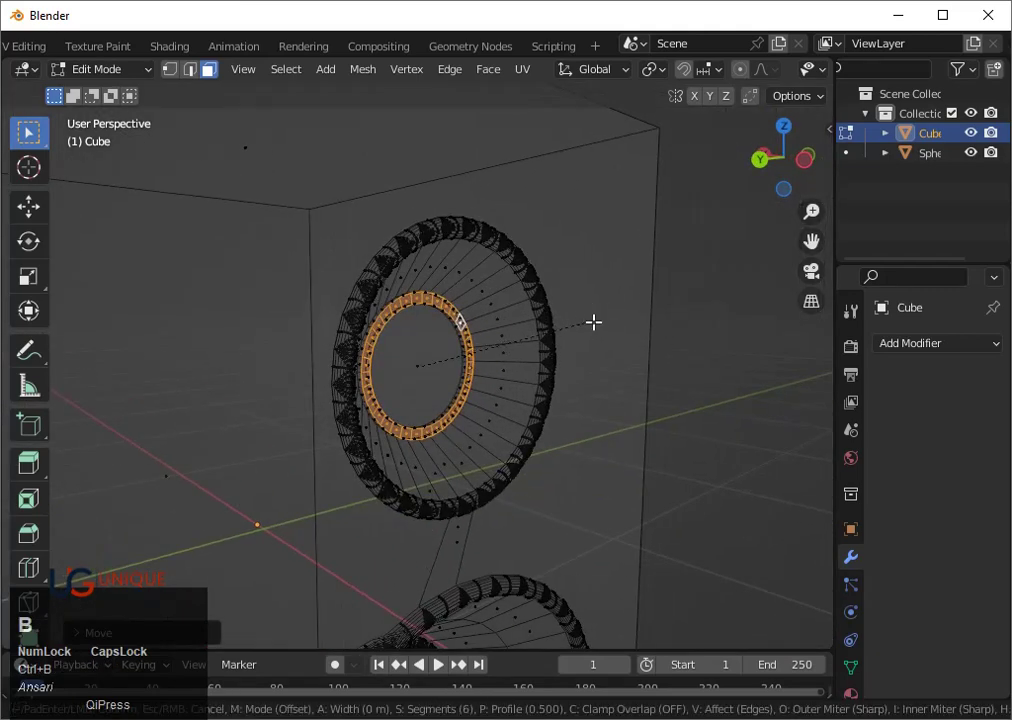
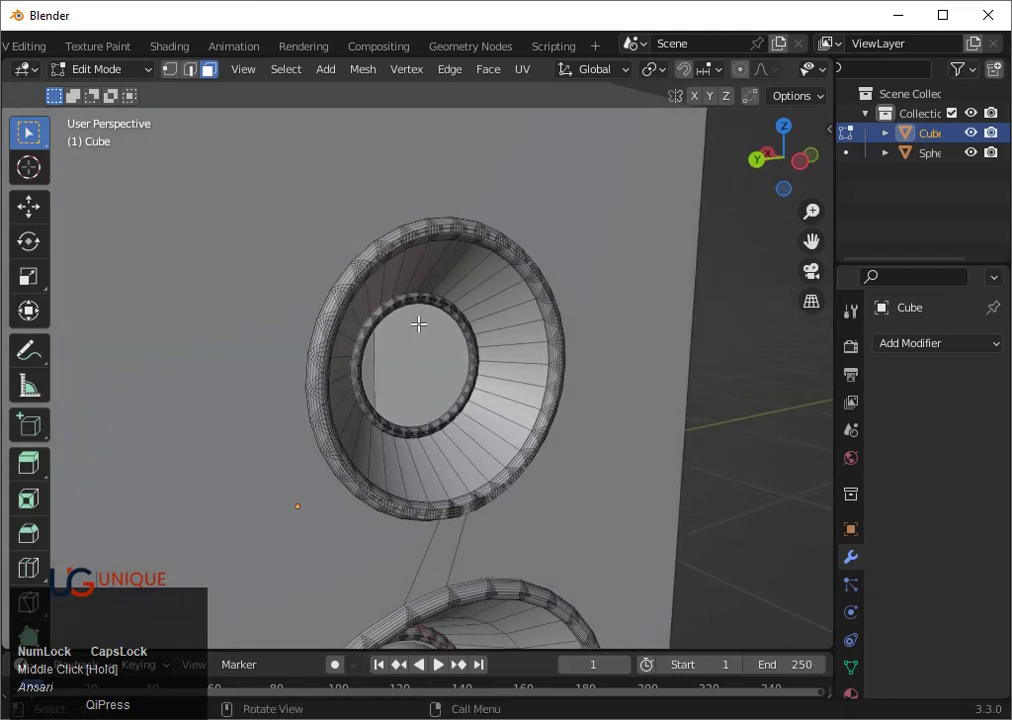
Return to object mode, view the speaker from behind and open the Add menu
{"action": "key", "text": "Tab"}
{"action": "left_click", "coordinate": [768, 168]}
{"action": "key", "text": "shift+z"}
{"action": "scroll", "scroll_direction": "down", "scroll_amount": 3}
{"action": "left_click", "coordinate": [819, 165]}
{"action": "key", "text": "a"}
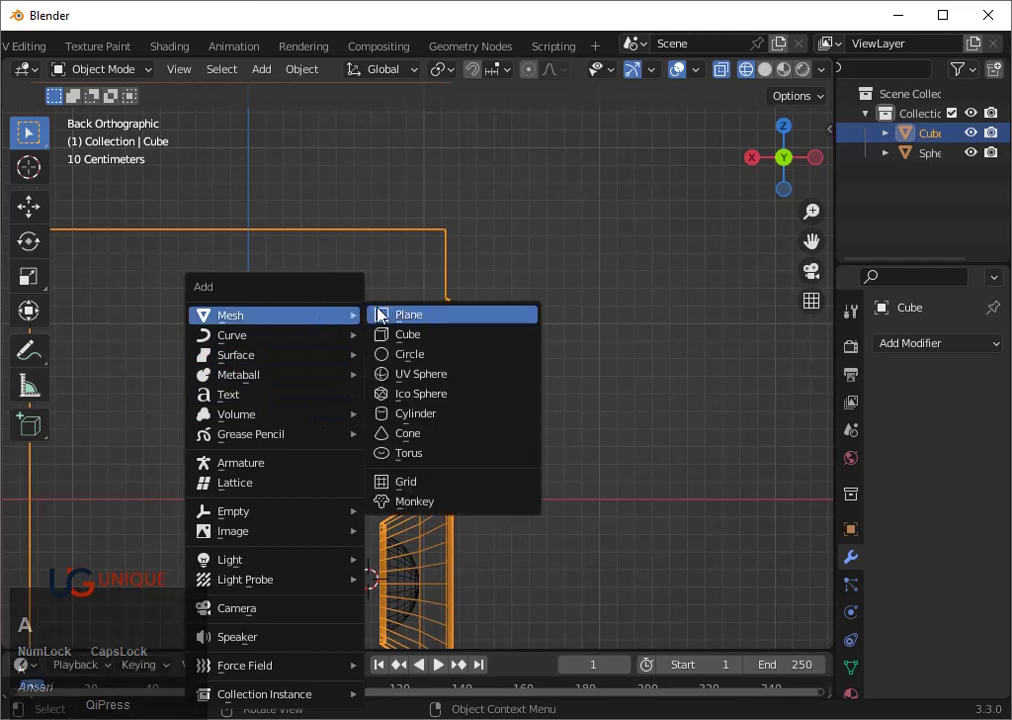
Add a UV sphere, lift it to the tweeter's height and rotate it 90 degrees
{"action": "left_click", "coordinate": [400, 377]}
{"action": "scroll", "scroll_direction": "down", "scroll_amount": 3}
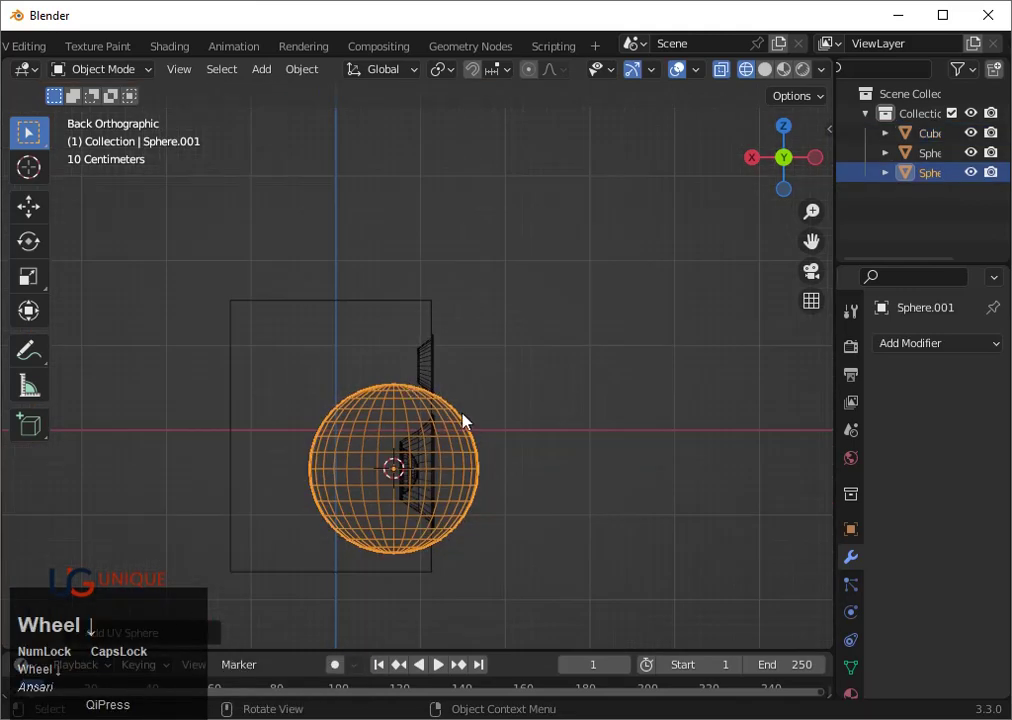
{"action": "left_click_drag", "start_coordinate": [535, 479], "coordinate": [791, 156]}
{"action": "left_click", "coordinate": [791, 156]}
{"action": "key", "text": "g"}
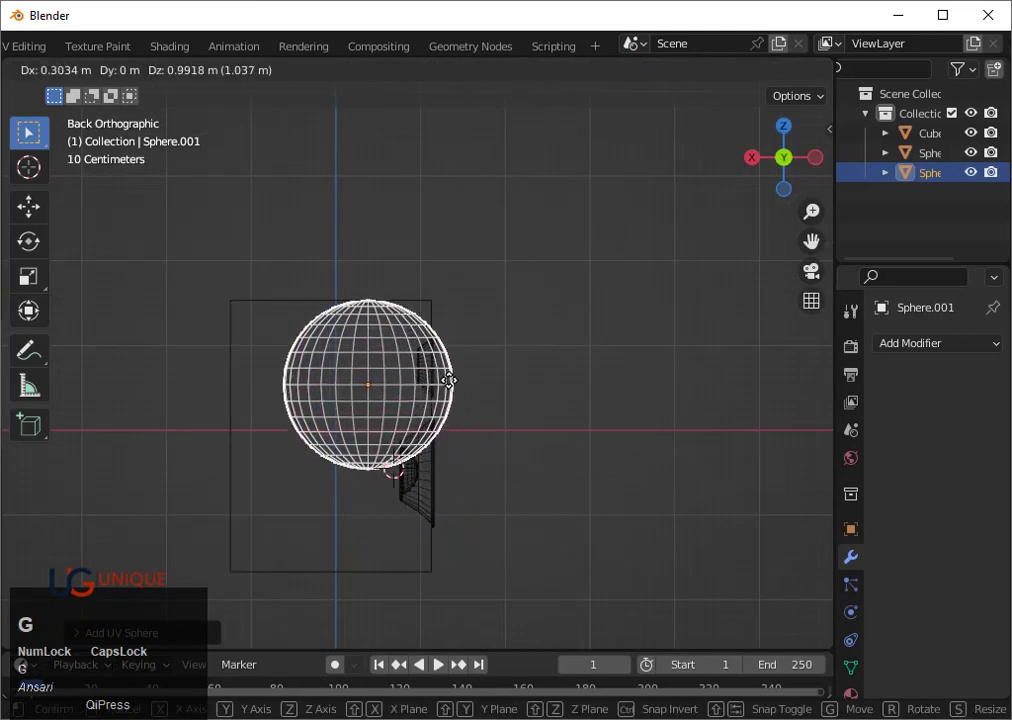
{"action": "left_click", "coordinate": [410, 313]}
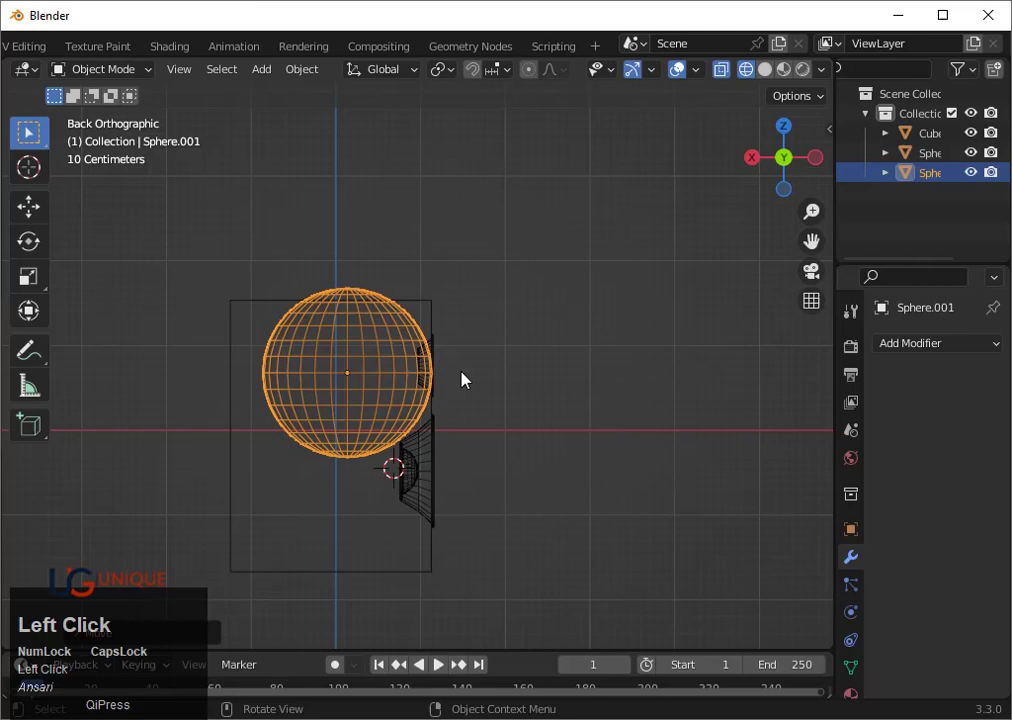
{"action": "type", "text": "r90"}
{"action": "left_click", "coordinate": [466, 381]}
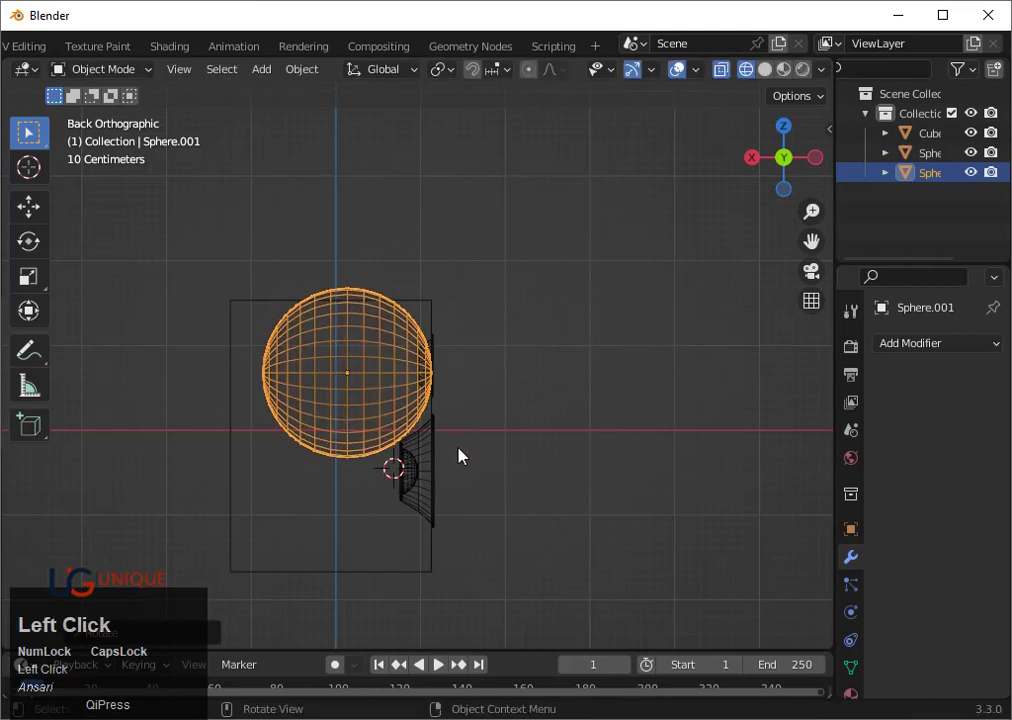
Shrink the sphere in stages down to the tweeter's size
{"action": "key", "text": "s"}
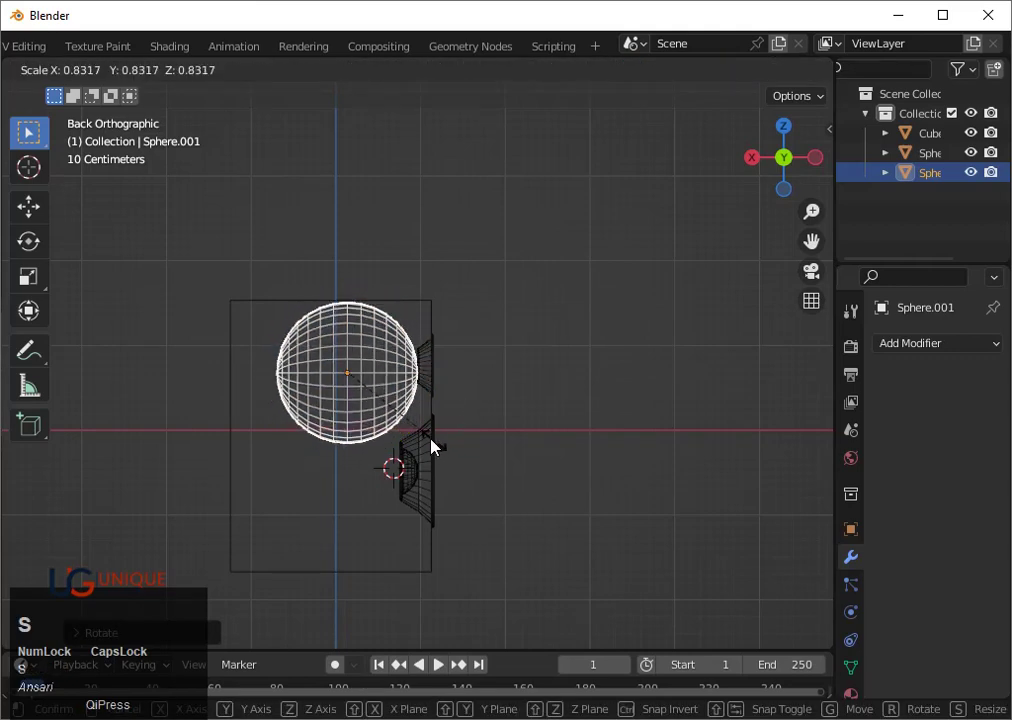
{"action": "left_click", "coordinate": [412, 428]}
{"action": "key", "text": "g"}
{"action": "left_click", "coordinate": [450, 424]}
{"action": "key", "text": "s"}
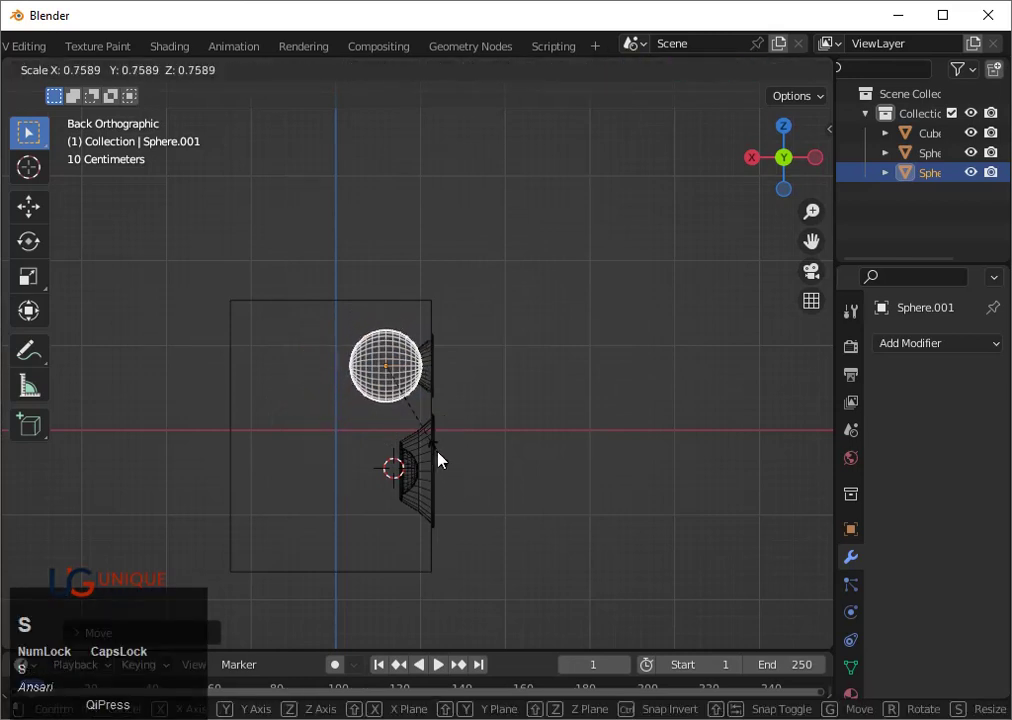
{"action": "left_click", "coordinate": [428, 422]}
Move and nudge the sphere until it sits centred inside the tweeter opening
{"action": "key", "text": "g"}
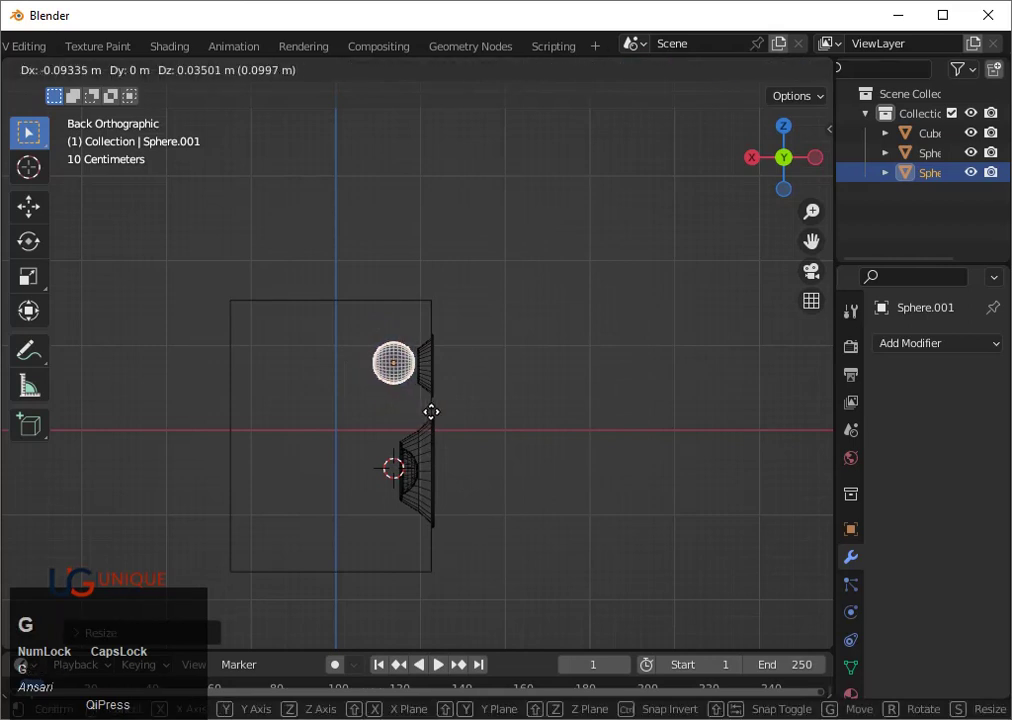
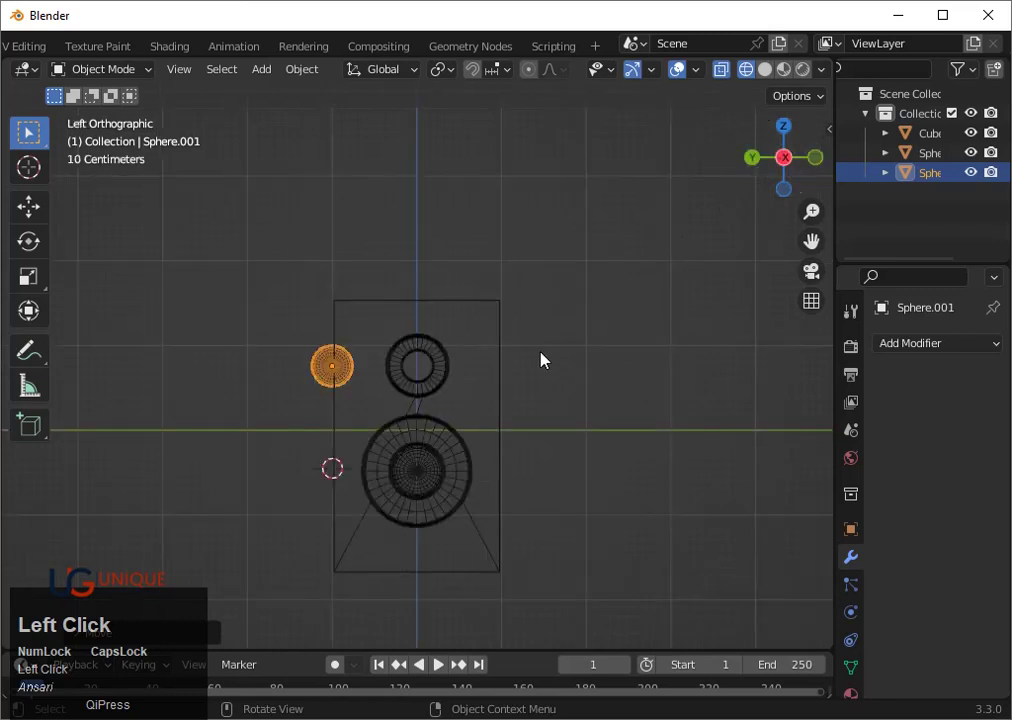
{"action": "scroll", "scroll_direction": "up", "scroll_amount": 3}
{"action": "key", "text": "g"}
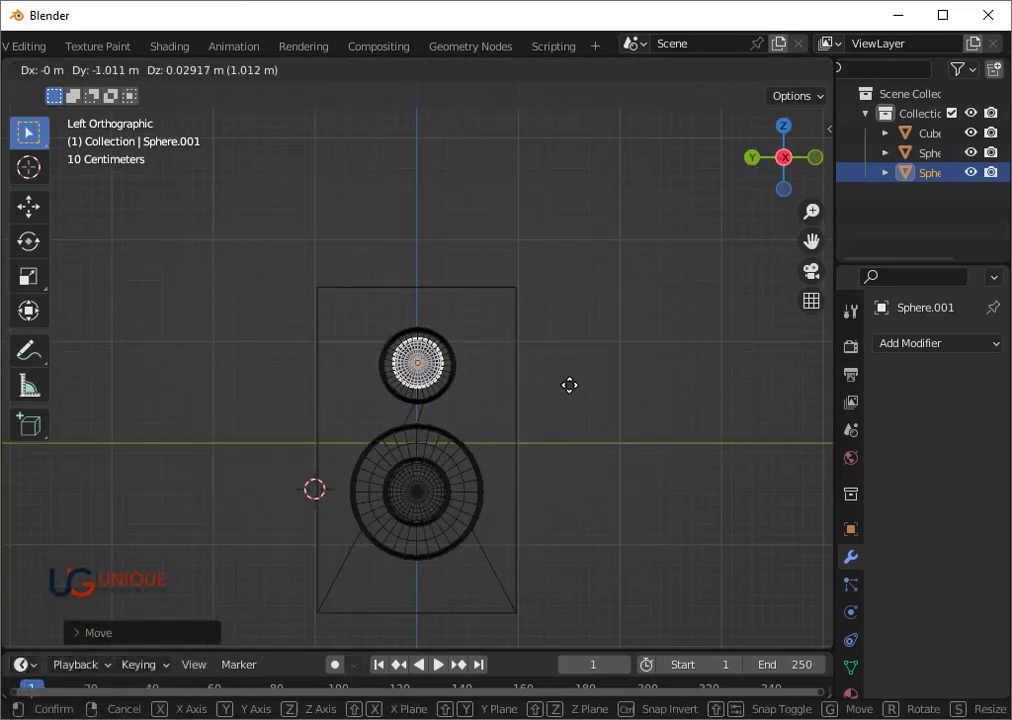
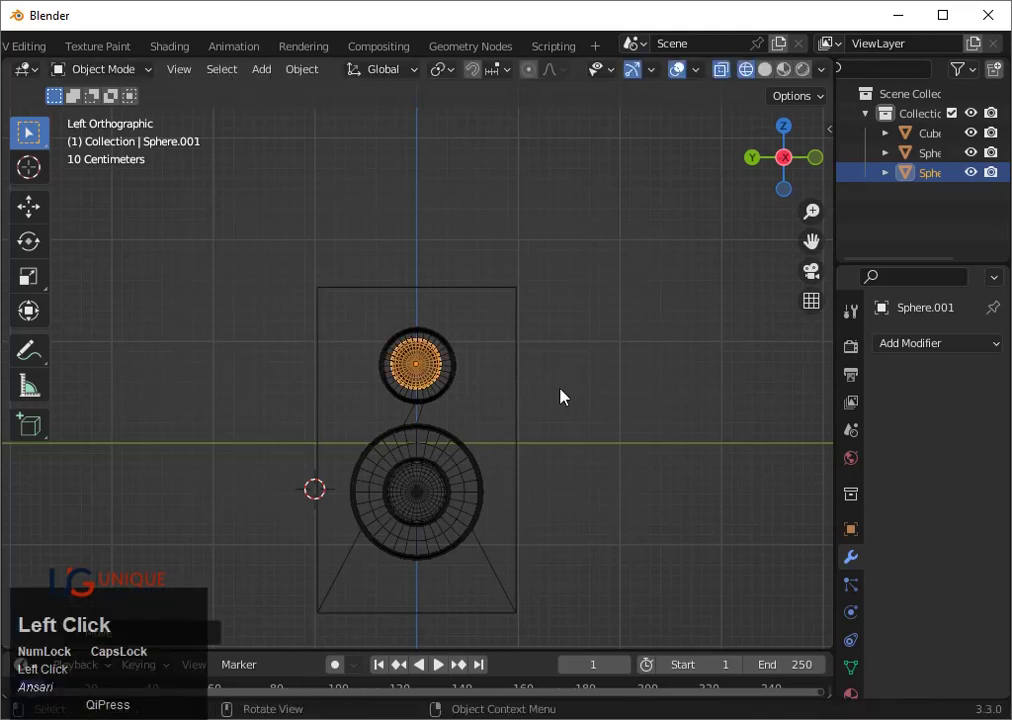
{"action": "key", "text": "g"}
{"action": "key", "text": "Down"}
{"action": "key", "text": "Right"}
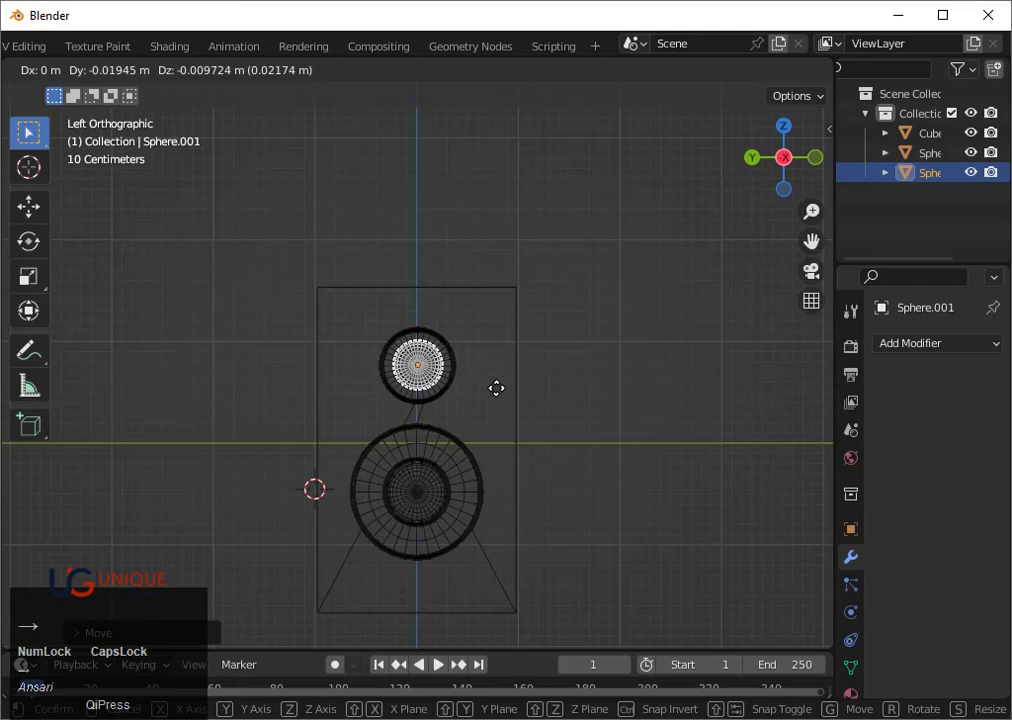
{"action": "key", "text": "Return"}
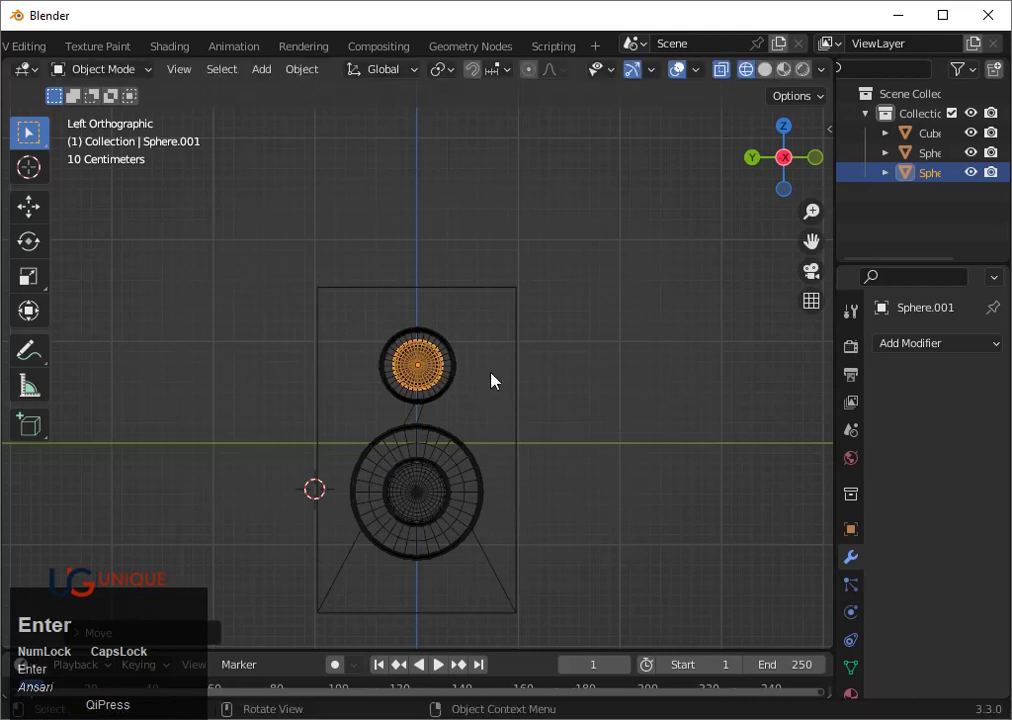
{"action": "key", "text": "g"}
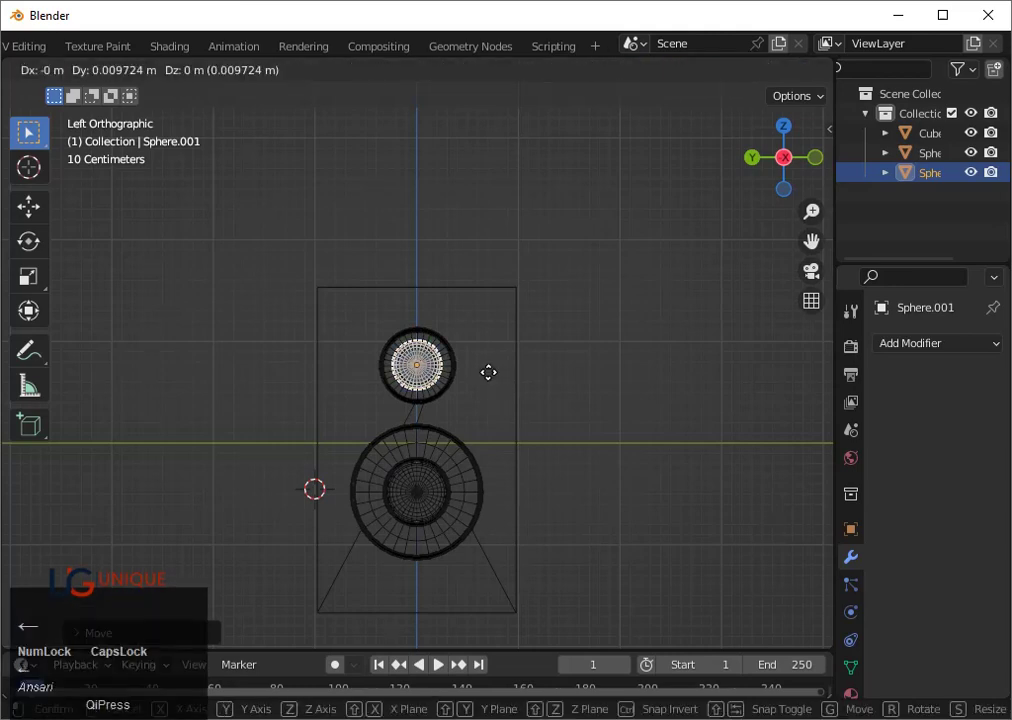
{"action": "key", "text": "Down"}
{"action": "key", "text": "Right"}
{"action": "key", "text": "Return"}
Orbit around the speaker to inspect both domes from the front
{"action": "scroll", "scroll_direction": "down", "scroll_amount": 3}
{"action": "middle_click", "coordinate": [515, 369]}
{"action": "left_click", "coordinate": [556, 376]}
{"action": "scroll", "scroll_direction": "up", "scroll_amount": 3}
{"action": "key", "text": "shift+z"}
{"action": "left_click_drag", "start_coordinate": [567, 431], "coordinate": [511, 419]}
{"action": "scroll", "scroll_direction": "up", "scroll_amount": 3}
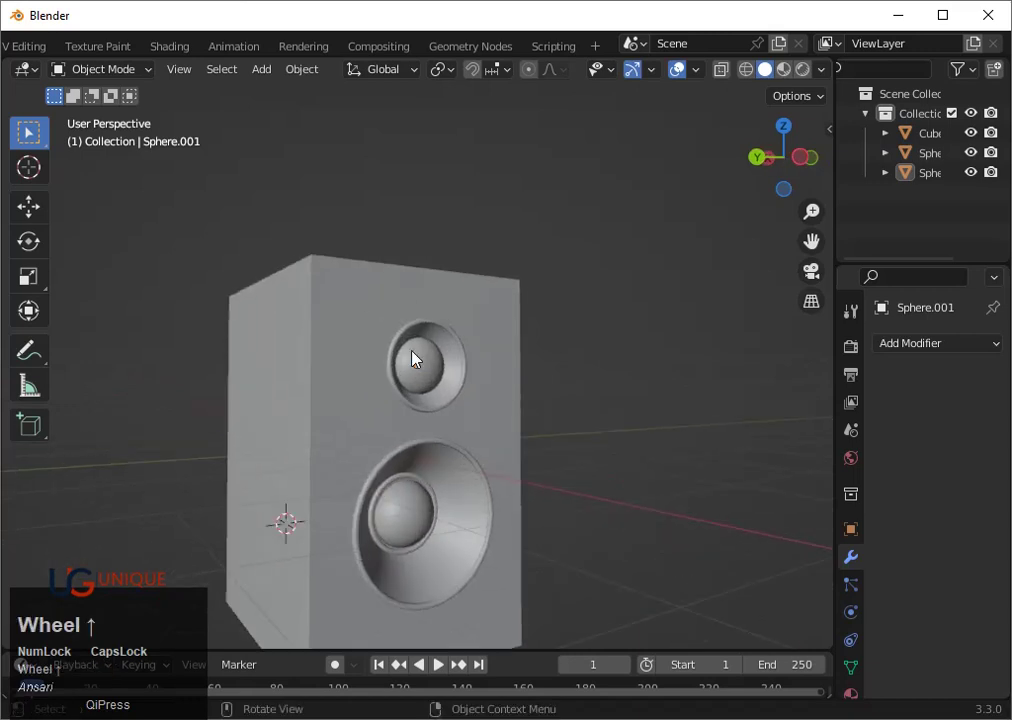
Select the tweeter dome sphere and scale it along a single axis
{"action": "left_click", "coordinate": [418, 356]}
{"action": "scroll", "scroll_direction": "up", "scroll_amount": 3}
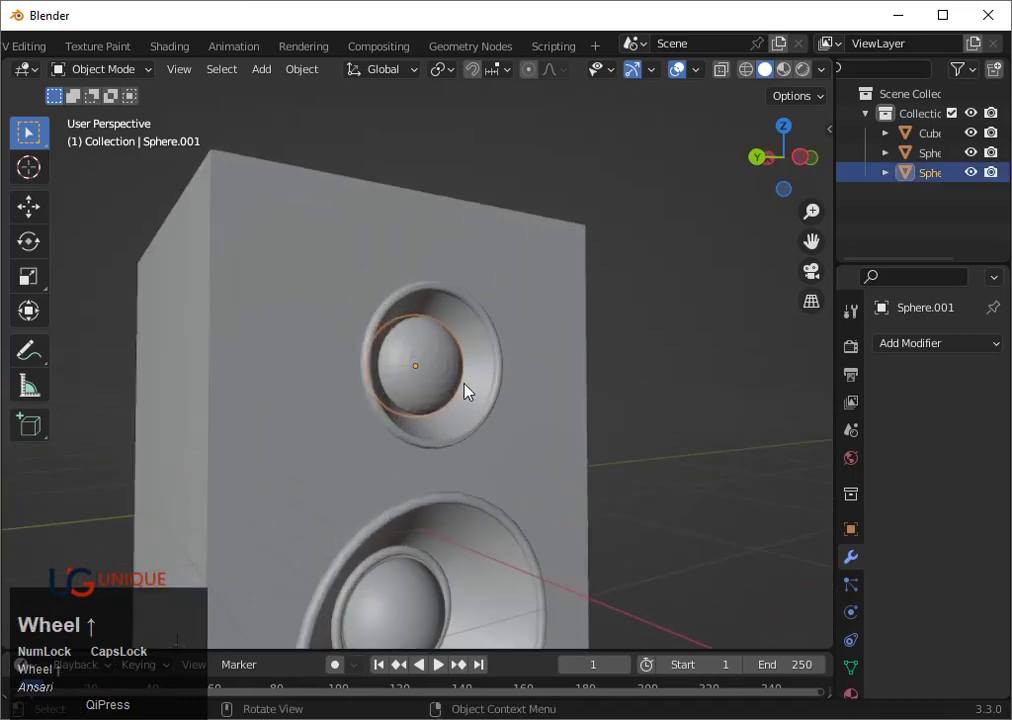
{"action": "middle_click", "coordinate": [525, 415]}
{"action": "left_click", "coordinate": [805, 179]}
{"action": "key", "text": "s"}
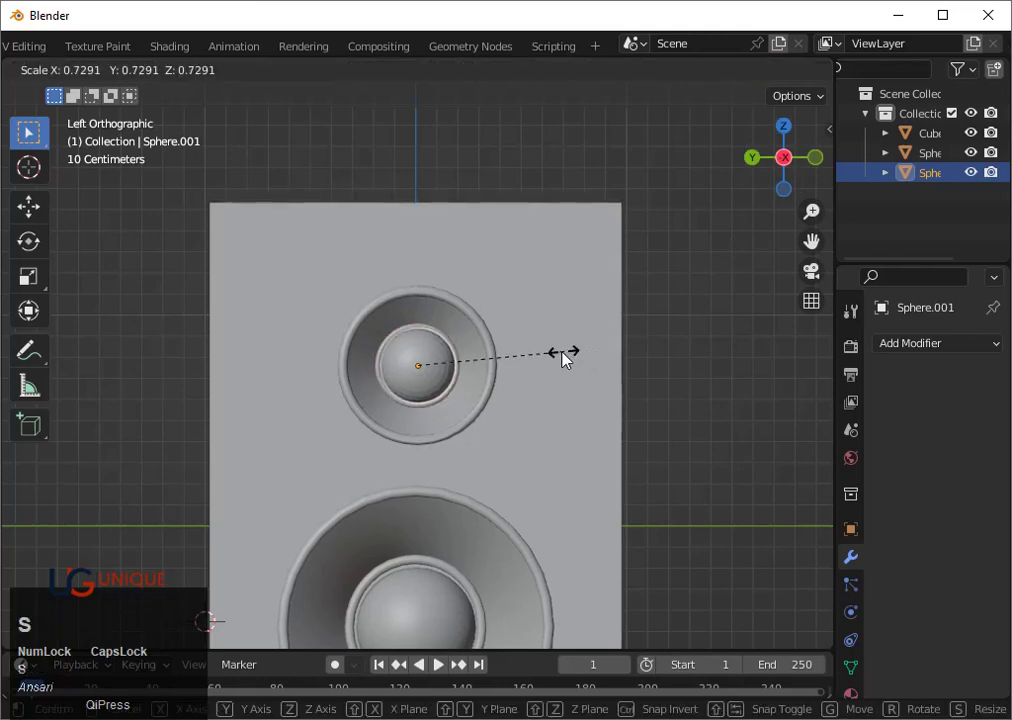
{"action": "left_click", "coordinate": [558, 359]}
{"action": "middle_click", "coordinate": [469, 396]}
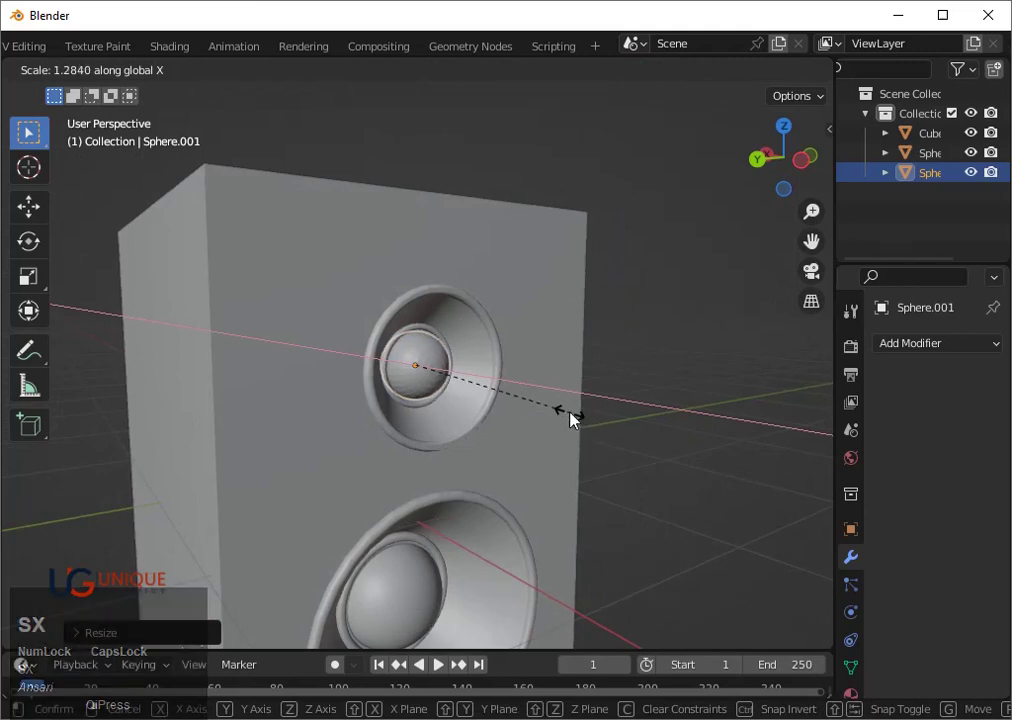
{"action": "left_click", "coordinate": [571, 416]}
Scale the dome uniformly so it sits within the small driver's inner ring
{"action": "middle_click", "coordinate": [507, 418]}
{"action": "scroll", "scroll_direction": "up", "scroll_amount": 3}
{"action": "left_click", "coordinate": [586, 408]}
{"action": "scroll", "scroll_direction": "up", "scroll_amount": 3}
{"action": "left_click", "coordinate": [465, 385]}
{"action": "key", "text": "s"}
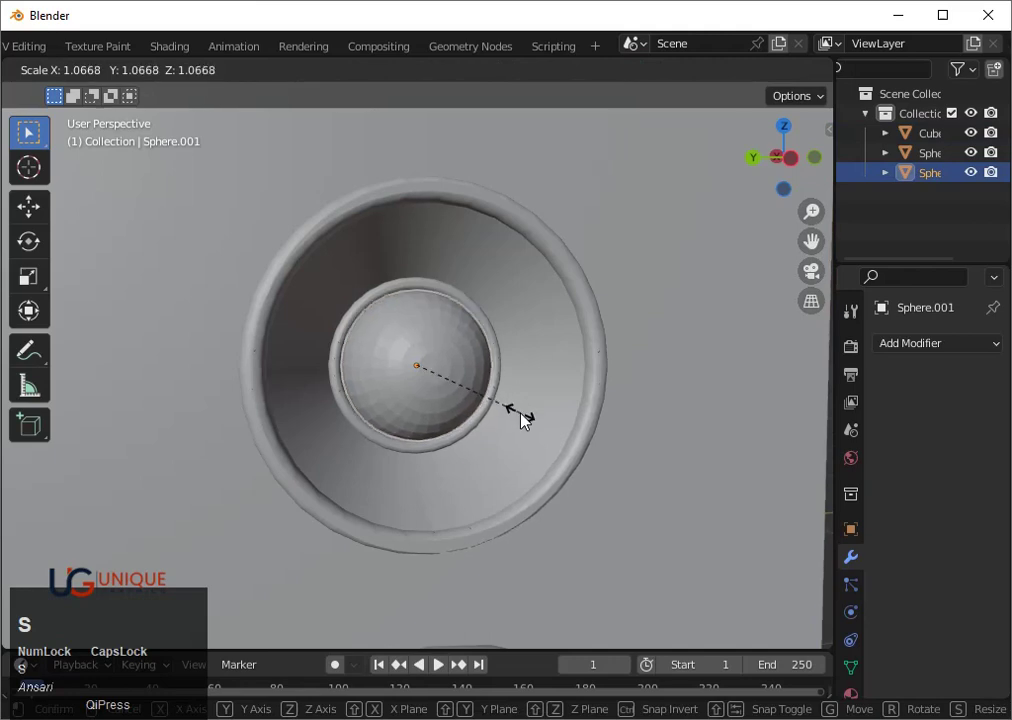
{"action": "left_click", "coordinate": [529, 421]}
{"action": "scroll", "scroll_direction": "down", "scroll_amount": 3}
{"action": "left_click_drag", "start_coordinate": [636, 402], "coordinate": [452, 396]}
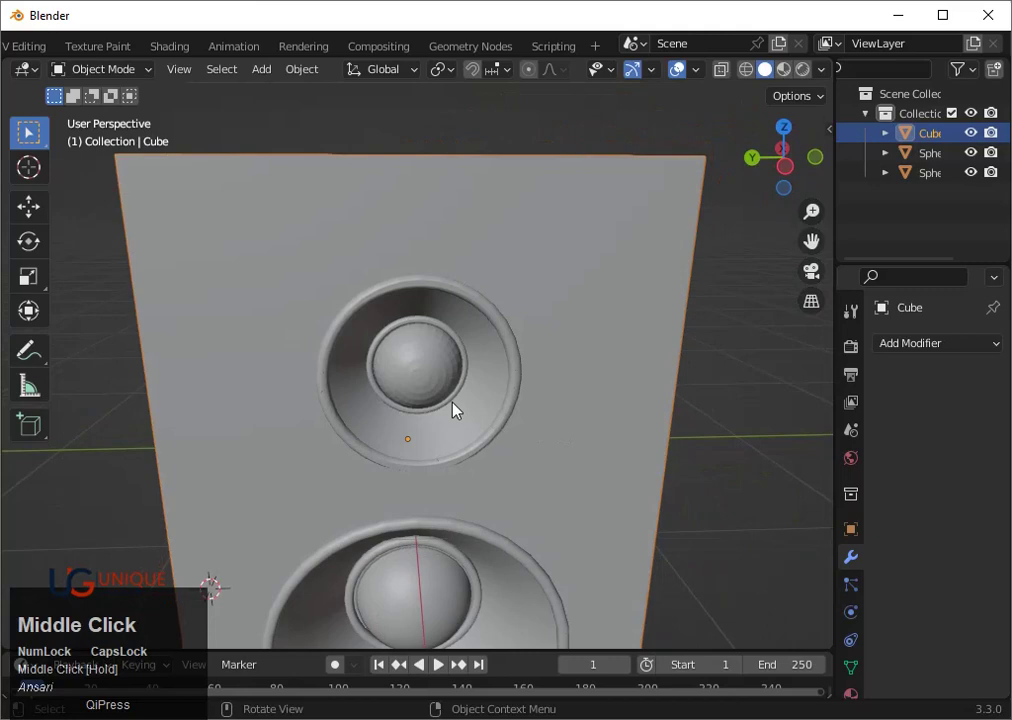
{"action": "left_click", "coordinate": [452, 396]}
Scale the dome along X to fine-tune its fit inside the inner ring
{"action": "key", "text": "s"}
{"action": "key", "text": "x"}
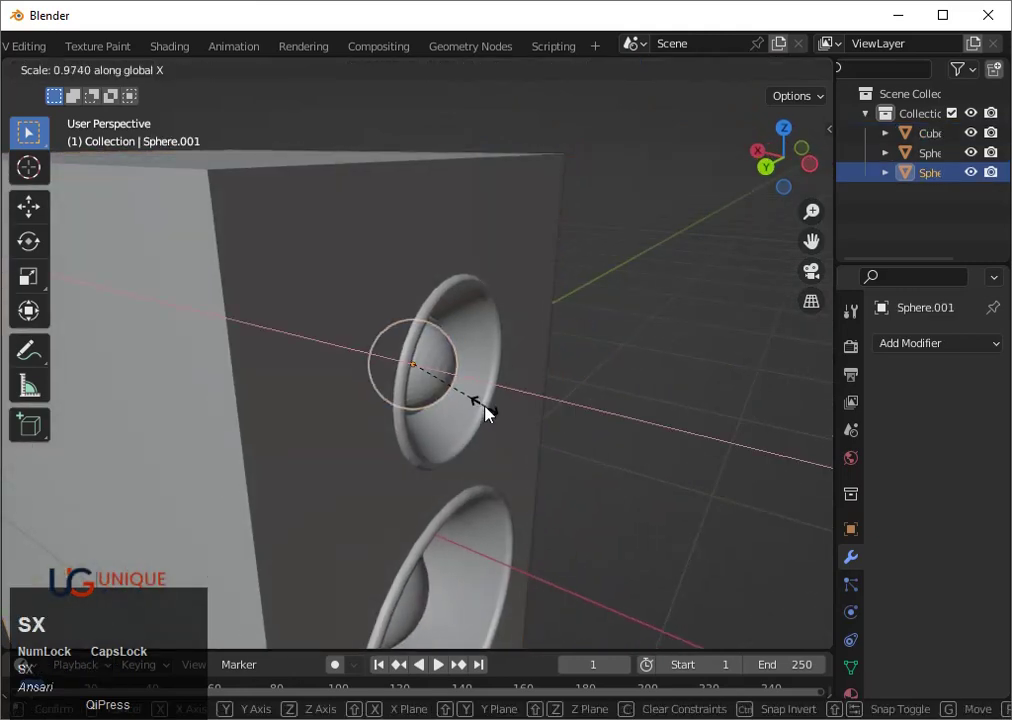
{"action": "left_click", "coordinate": [488, 408]}
{"action": "middle_click", "coordinate": [590, 428]}
{"action": "right_click", "coordinate": [473, 405]}
{"action": "left_click", "coordinate": [481, 366]}
{"action": "scroll", "scroll_direction": "up", "scroll_amount": 3}
{"action": "left_click_drag", "start_coordinate": [525, 395], "coordinate": [589, 359]}
{"action": "scroll", "scroll_direction": "down", "scroll_amount": 3}
{"action": "left_click", "coordinate": [765, 174]}
{"action": "scroll", "scroll_direction": "up", "scroll_amount": 3}
Check the dome's fit in wireframe from several angles and enter Edit Mode on its mesh
{"action": "key", "text": "shift+z"}
{"action": "middle_click", "coordinate": [610, 385]}
{"action": "left_click", "coordinate": [658, 388]}
{"action": "key", "text": "shift+z"}
{"action": "middle_click", "coordinate": [573, 402]}
{"action": "scroll", "scroll_direction": "down", "scroll_amount": 3}
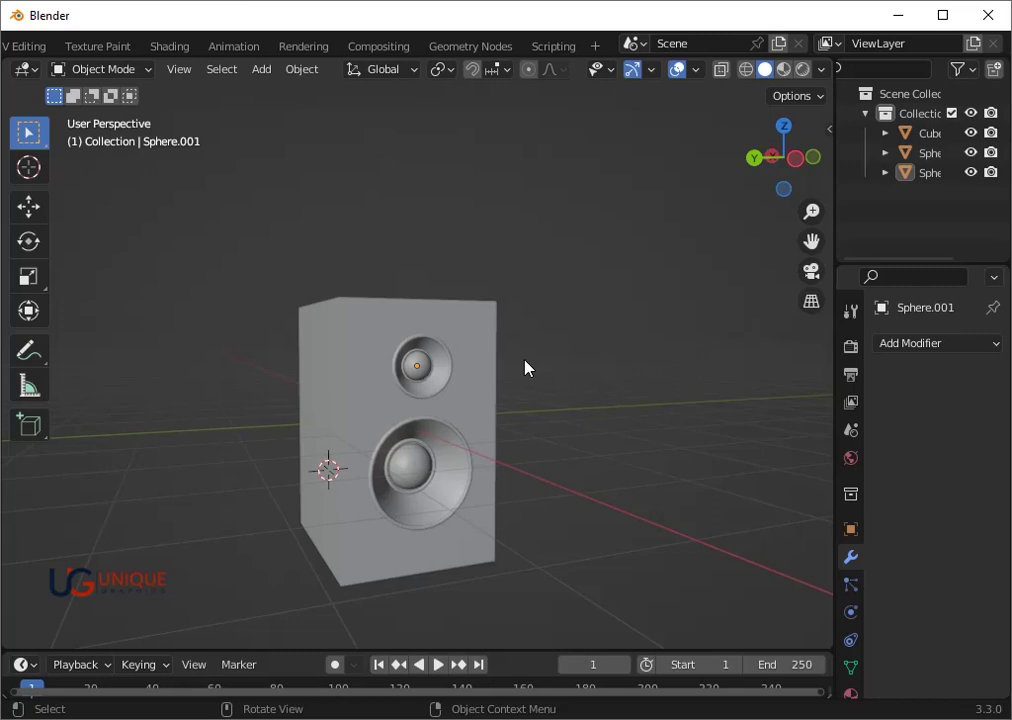
{"action": "middle_click", "coordinate": [515, 362]}
{"action": "scroll", "scroll_direction": "up", "scroll_amount": 3}
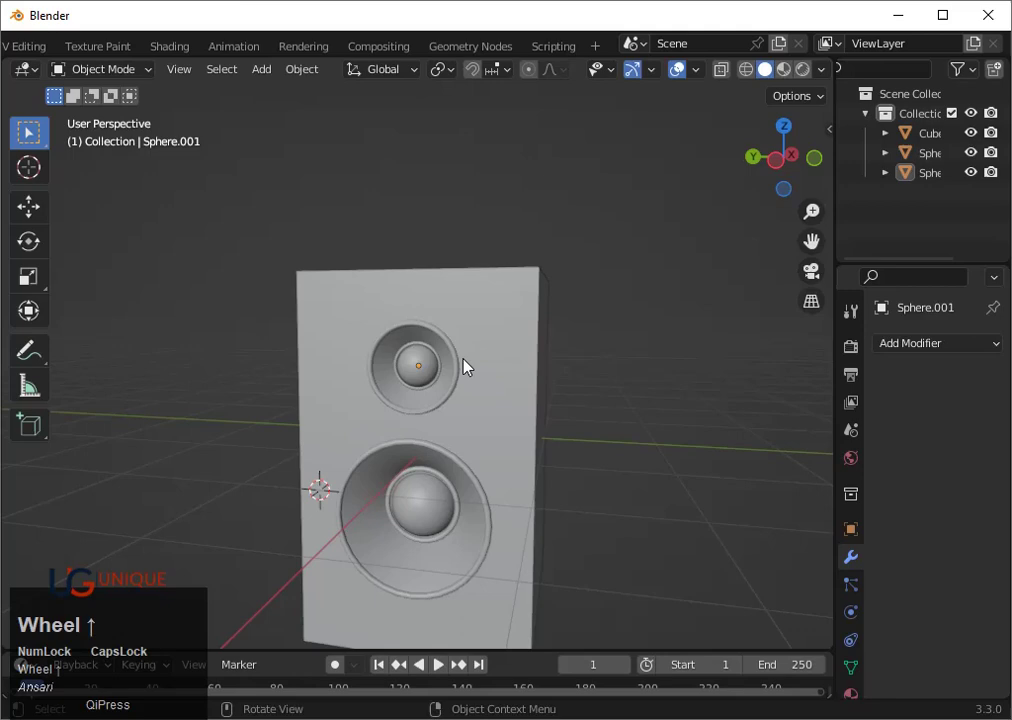
{"action": "key", "text": "Tab"}
{"action": "scroll", "scroll_direction": "up", "scroll_amount": 3}
{"action": "key", "text": "Tab"}
{"action": "left_click", "coordinate": [505, 346]}
Switch to editing the cabinet mesh and select the small driver's outer rim edge loop, viewed front-on
{"action": "key", "text": "Tab"}
{"action": "middle_click", "coordinate": [513, 345]}
{"action": "scroll", "scroll_direction": "up", "scroll_amount": 3}
{"action": "left_click", "coordinate": [379, 425]}
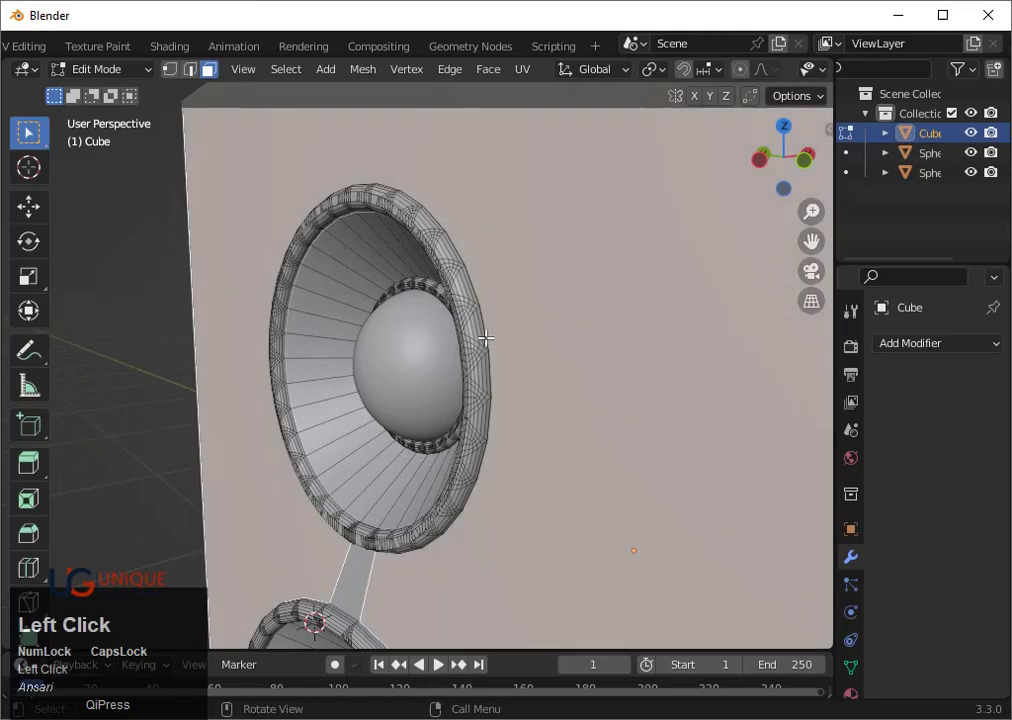
{"action": "key", "text": "2"}
{"action": "left_click", "coordinate": [487, 333]}
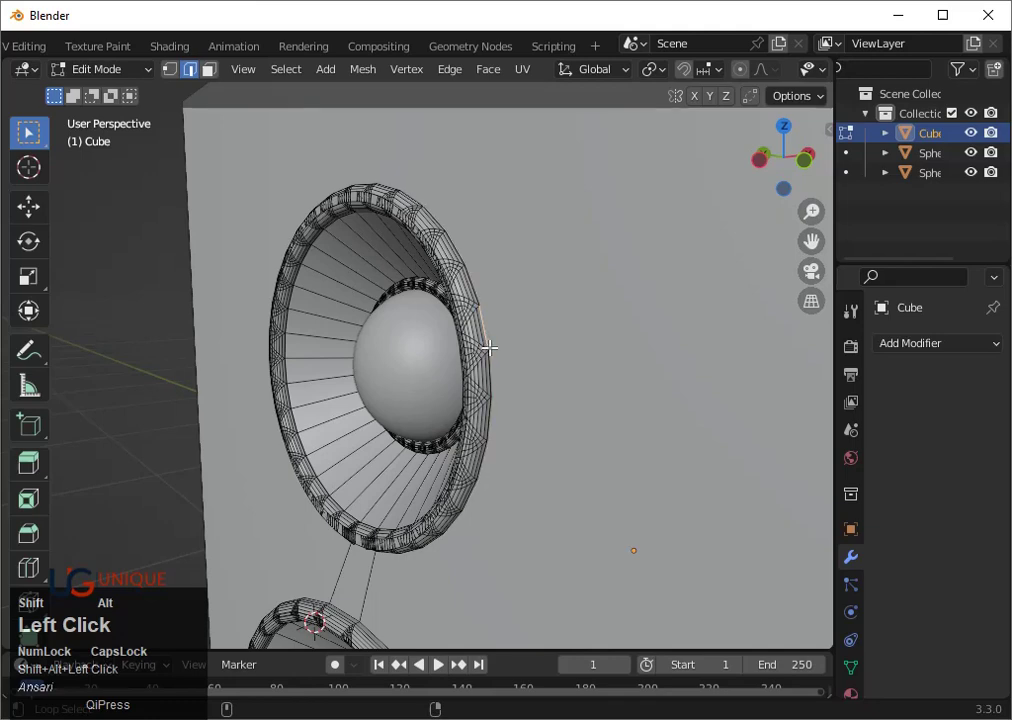
{"action": "scroll", "scroll_direction": "down", "scroll_amount": 3}
{"action": "middle_click", "coordinate": [485, 359]}
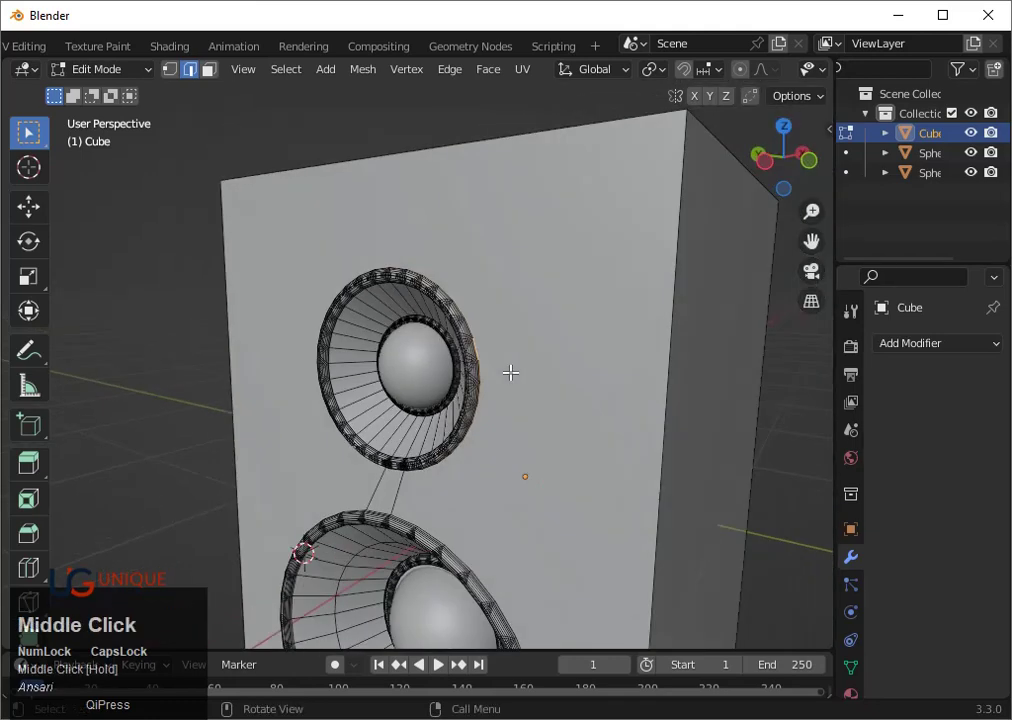
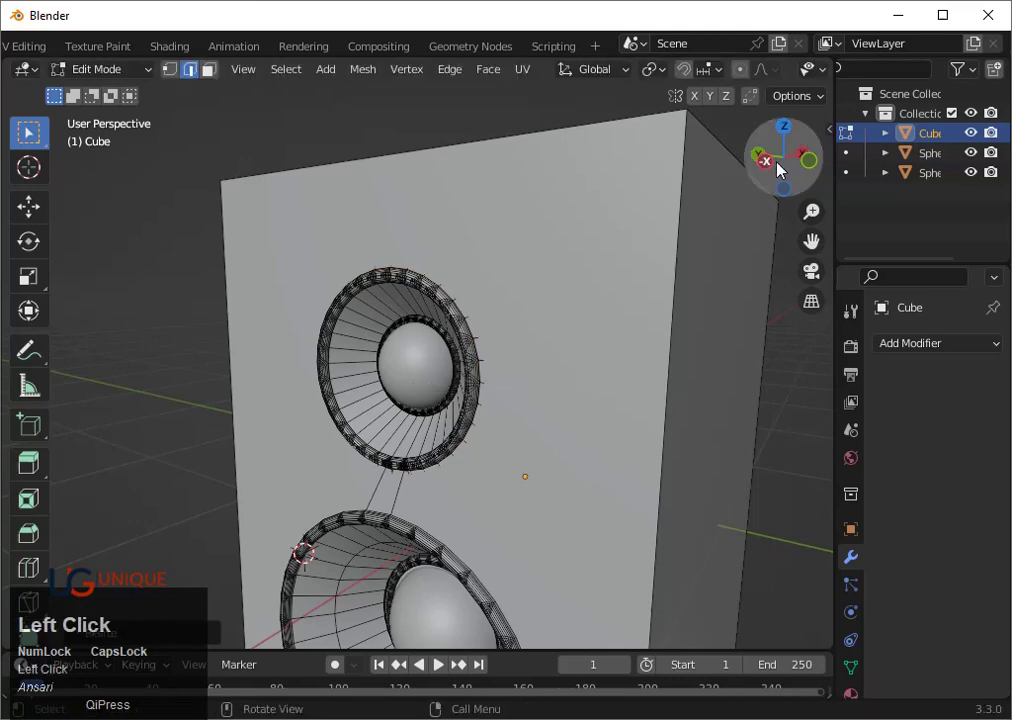
{"action": "key", "text": "shift+z"}
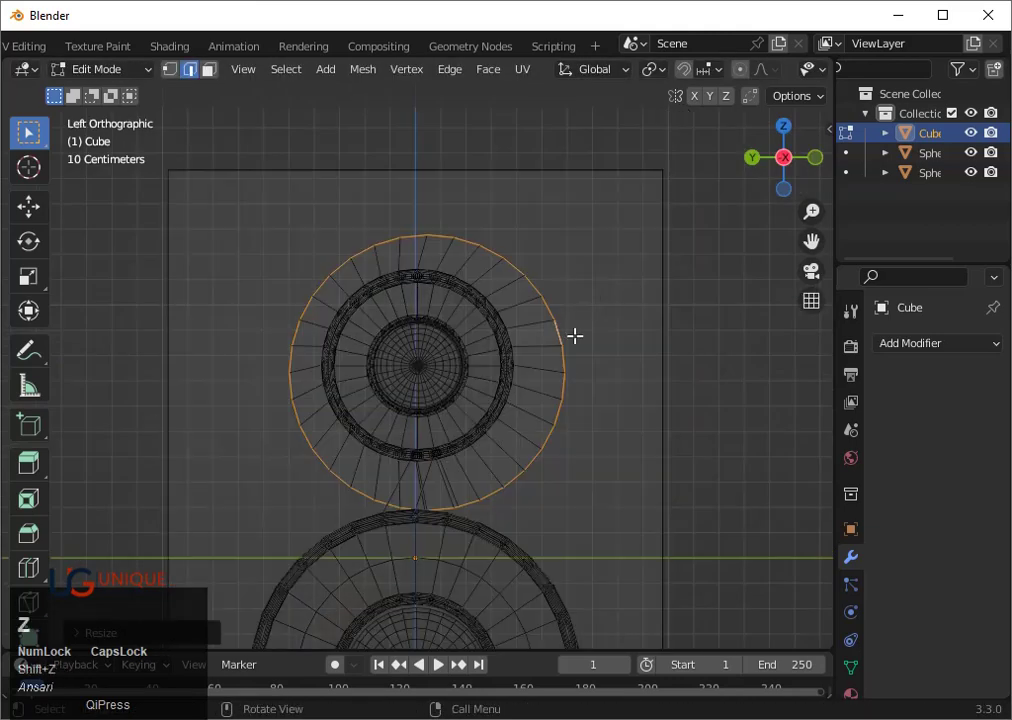
Move the rim flush with the cabinet front along X and extrude a thin lip along its normal
{"action": "key", "text": "g"}
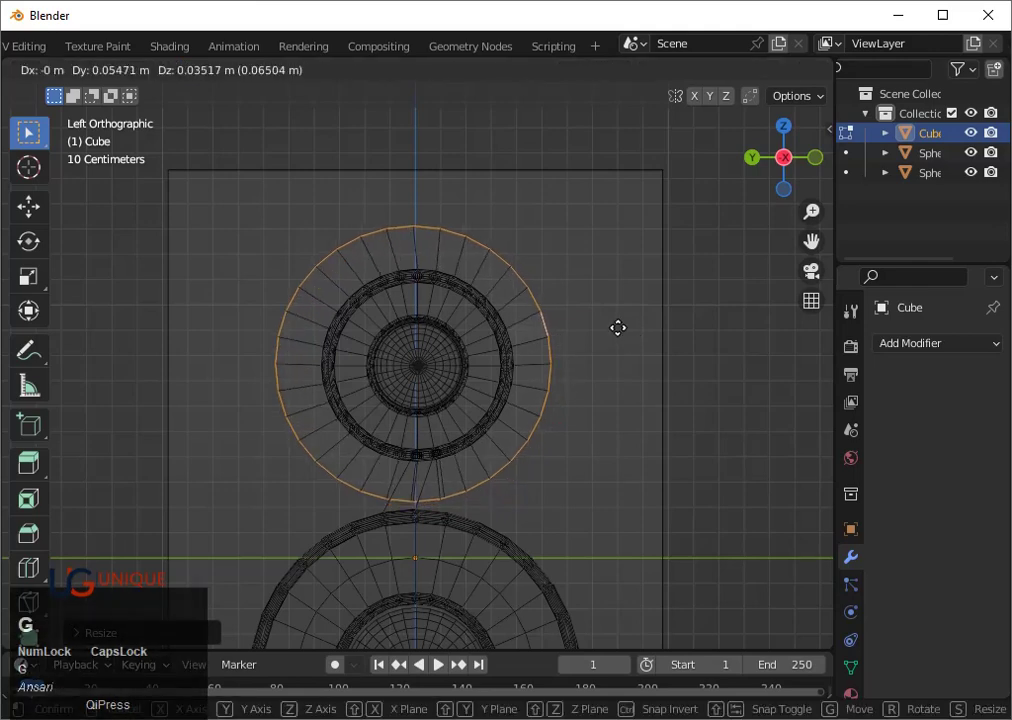
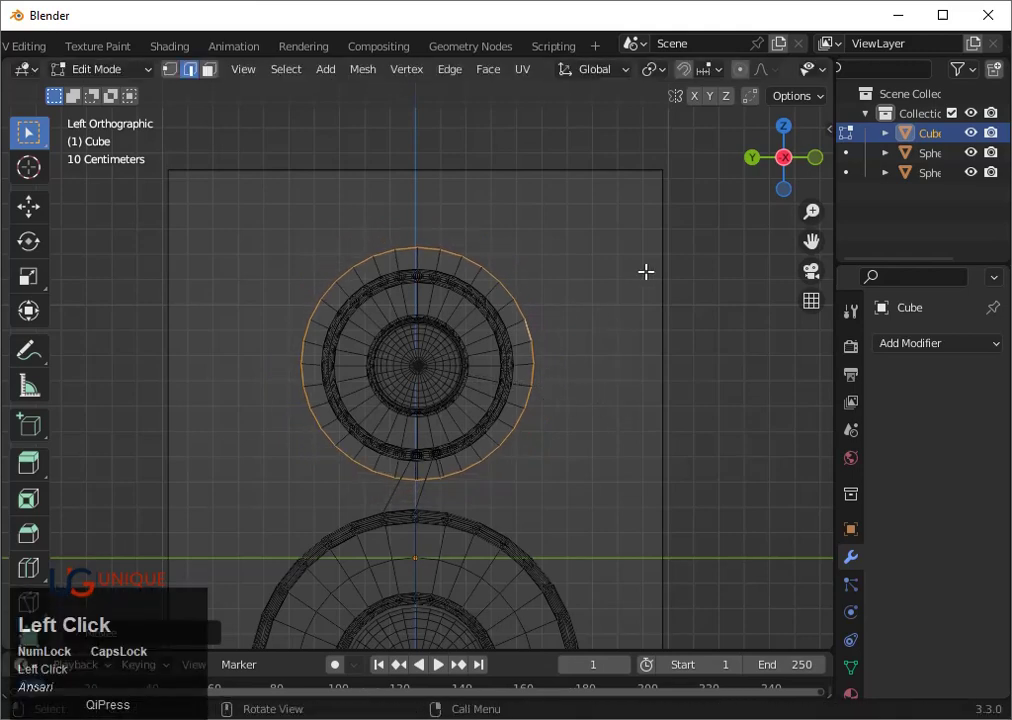
{"action": "key", "text": "g"}
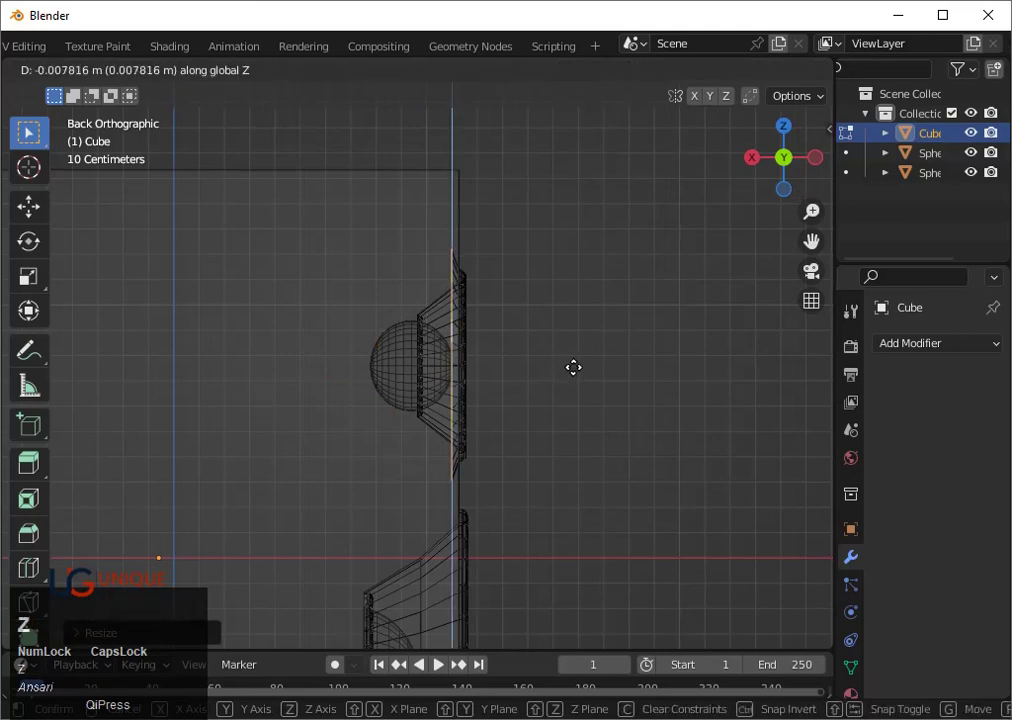
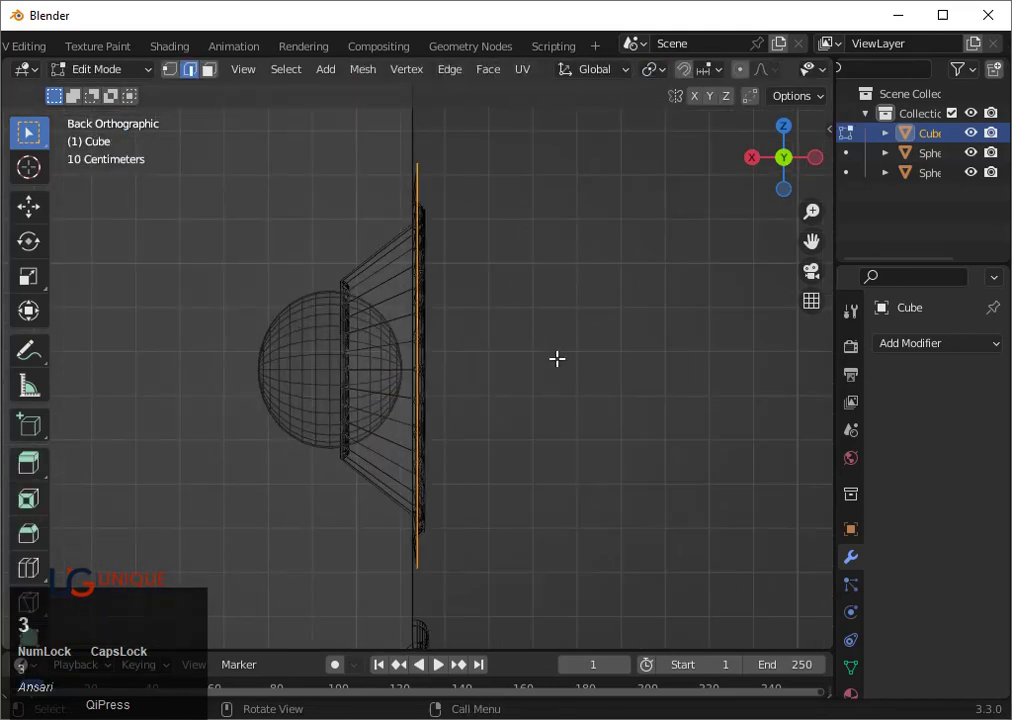
{"action": "key", "text": "x"}
{"action": "key", "text": "Left"}
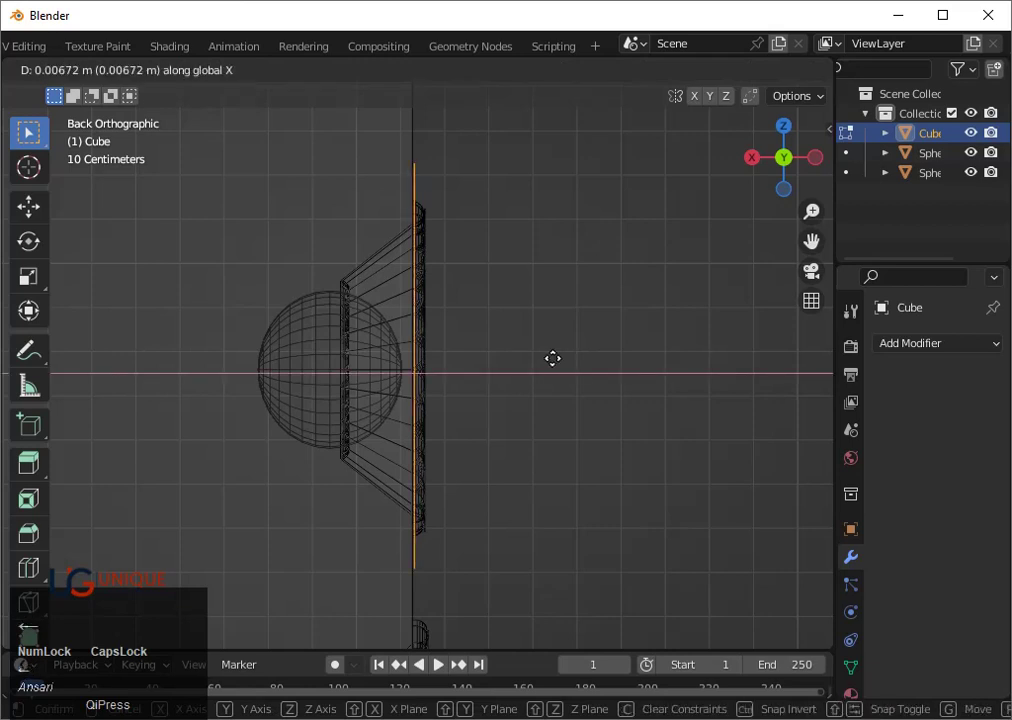
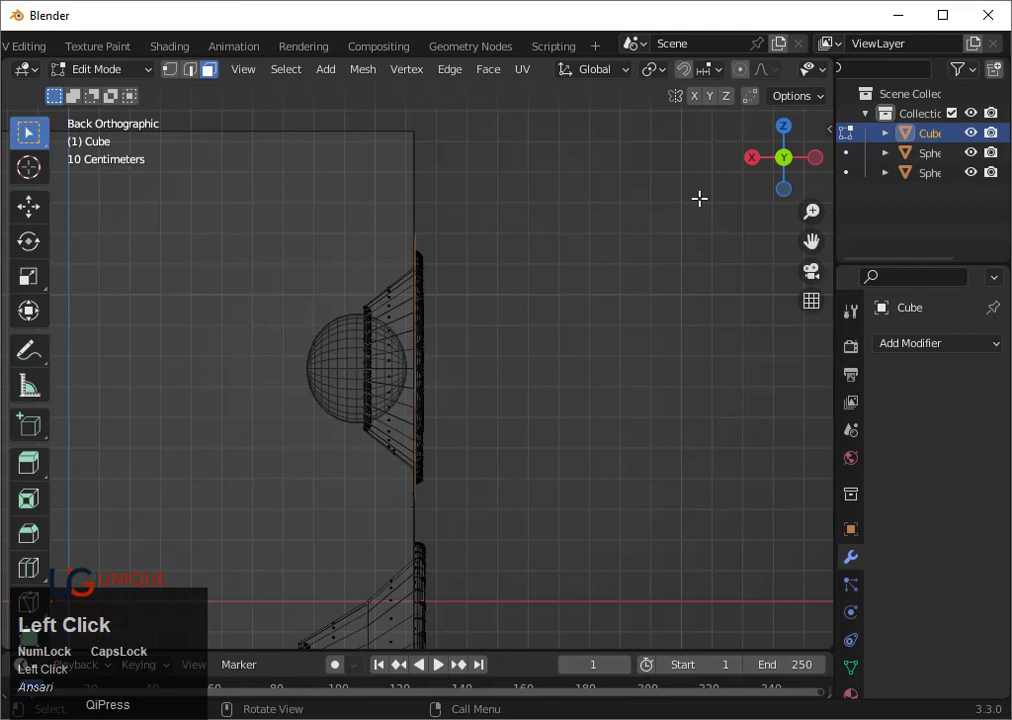
{"action": "key", "text": "e"}
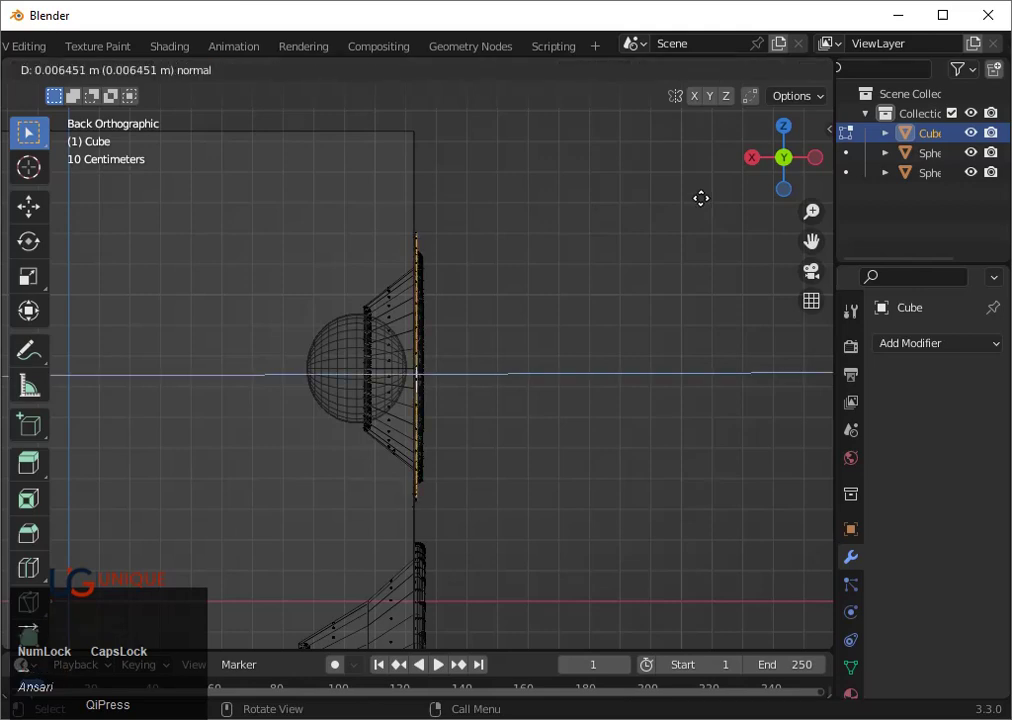
{"action": "key", "text": "Return"}
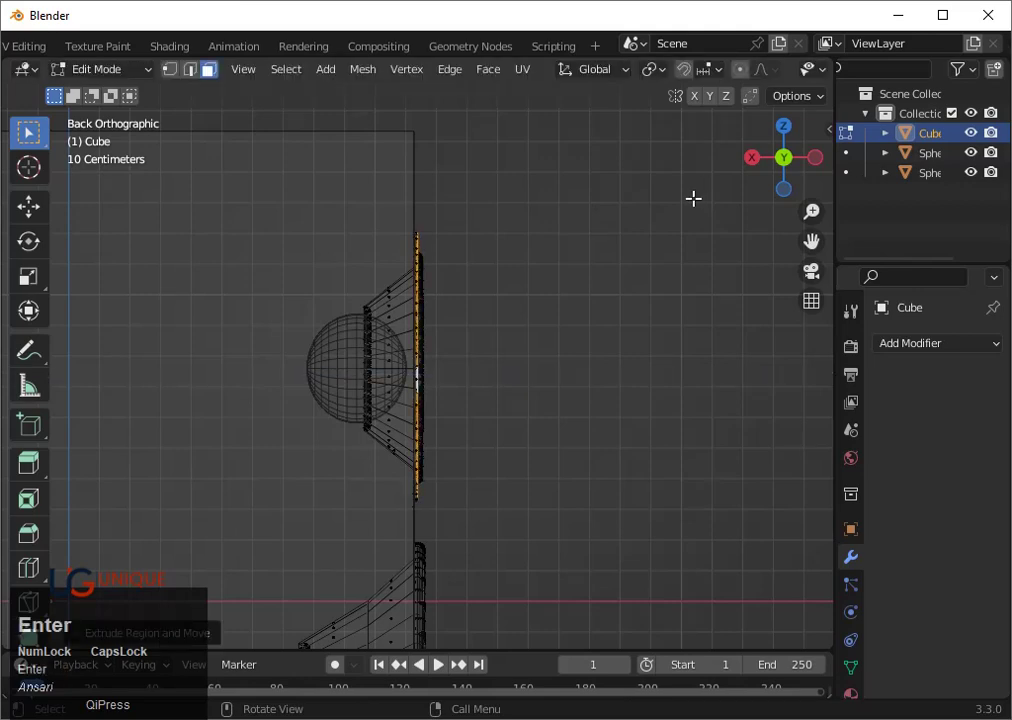
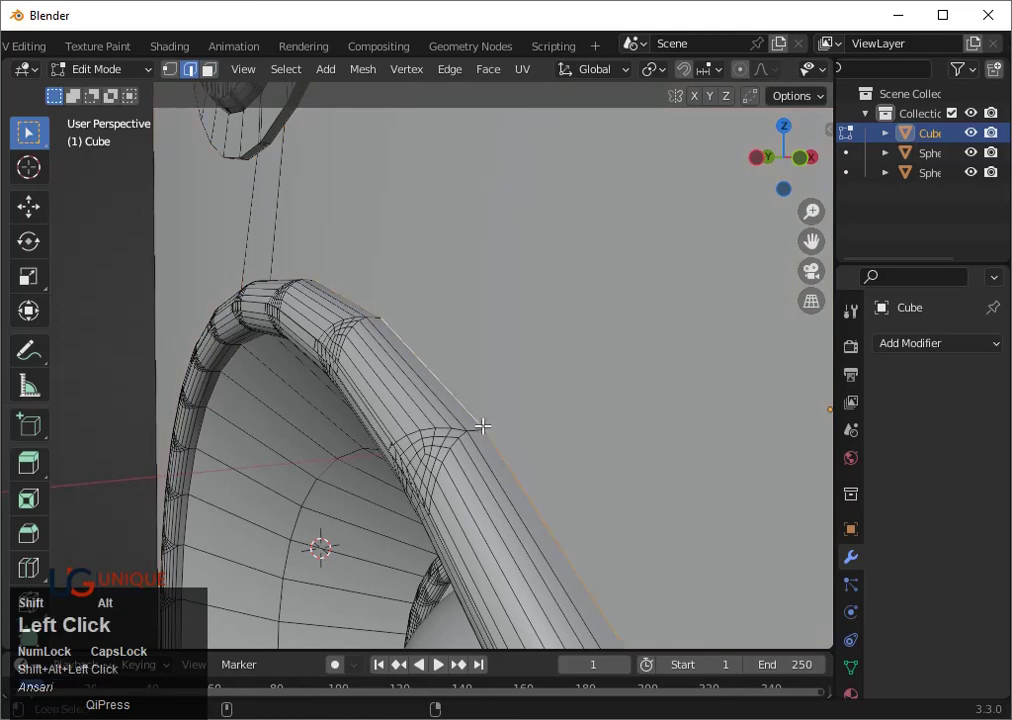
Move the large woofer's rim loop along X to meet the cabinet front and return to Object Mode
{"action": "scroll", "scroll_direction": "down", "scroll_amount": 3}
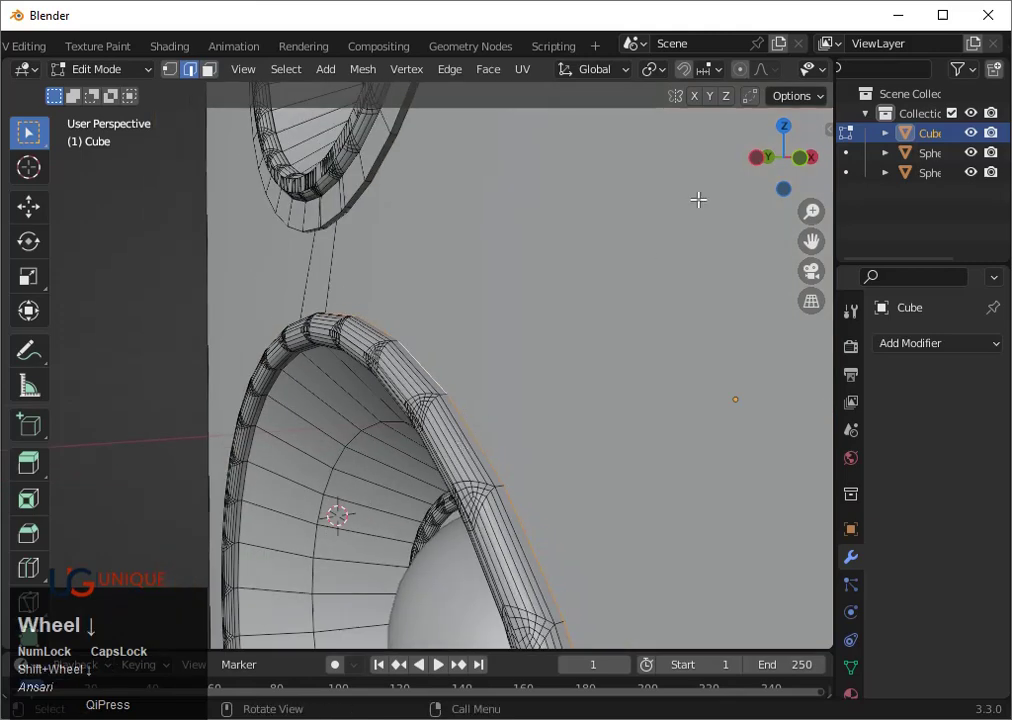
{"action": "scroll", "scroll_direction": "down", "scroll_amount": 3}
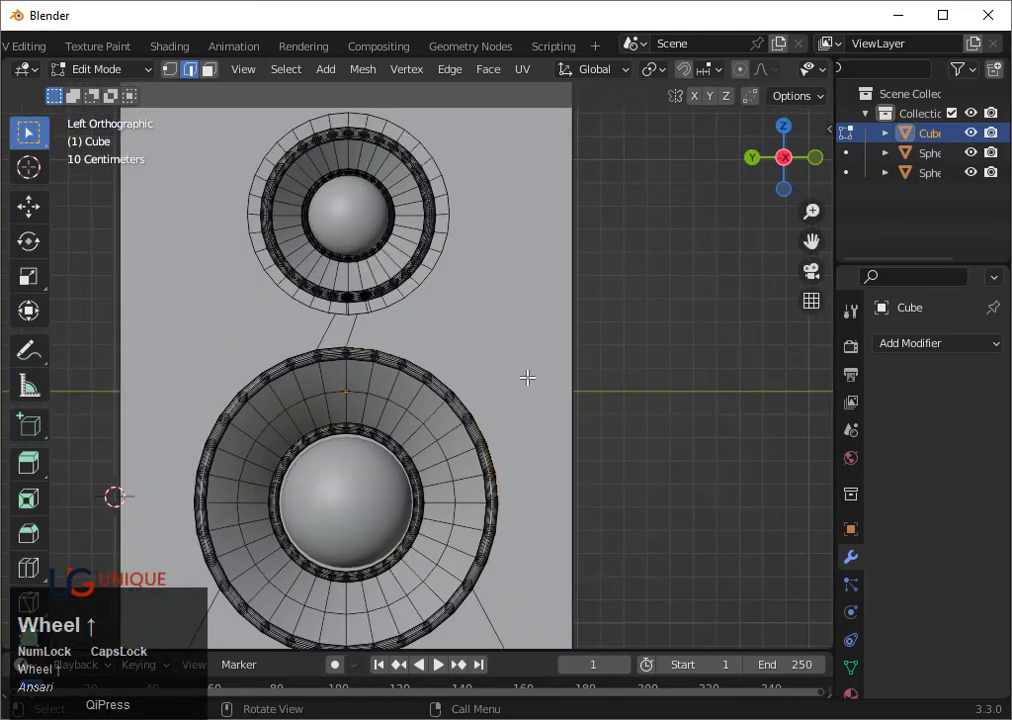
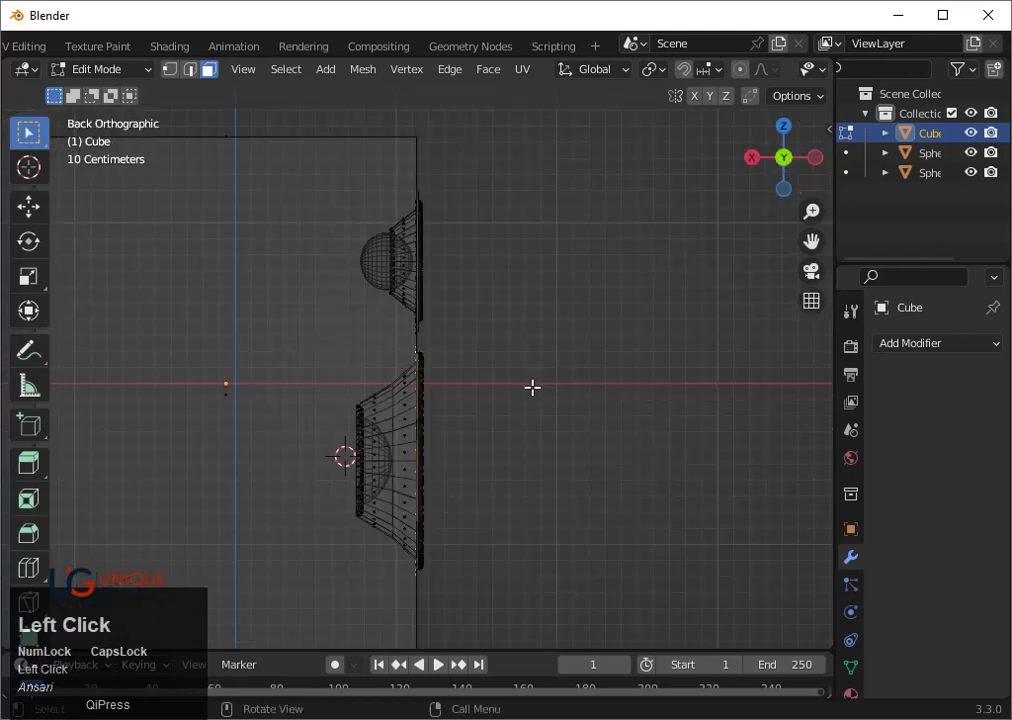
{"action": "type", "text": "ex"}
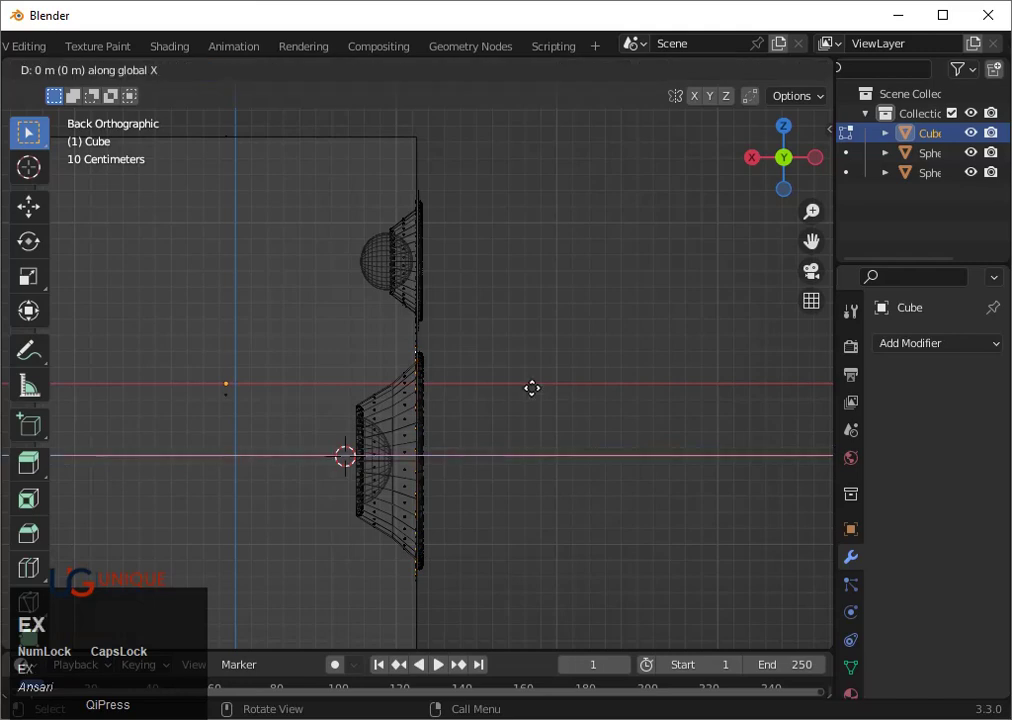
{"action": "key", "text": "Right"}
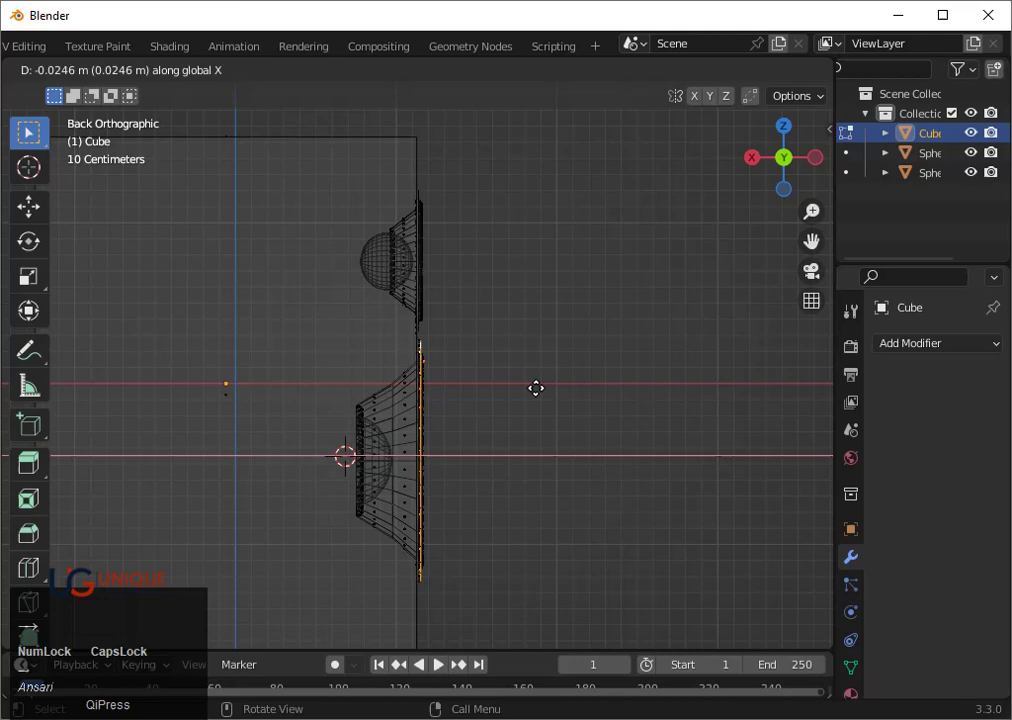
{"action": "key", "text": "Return"}
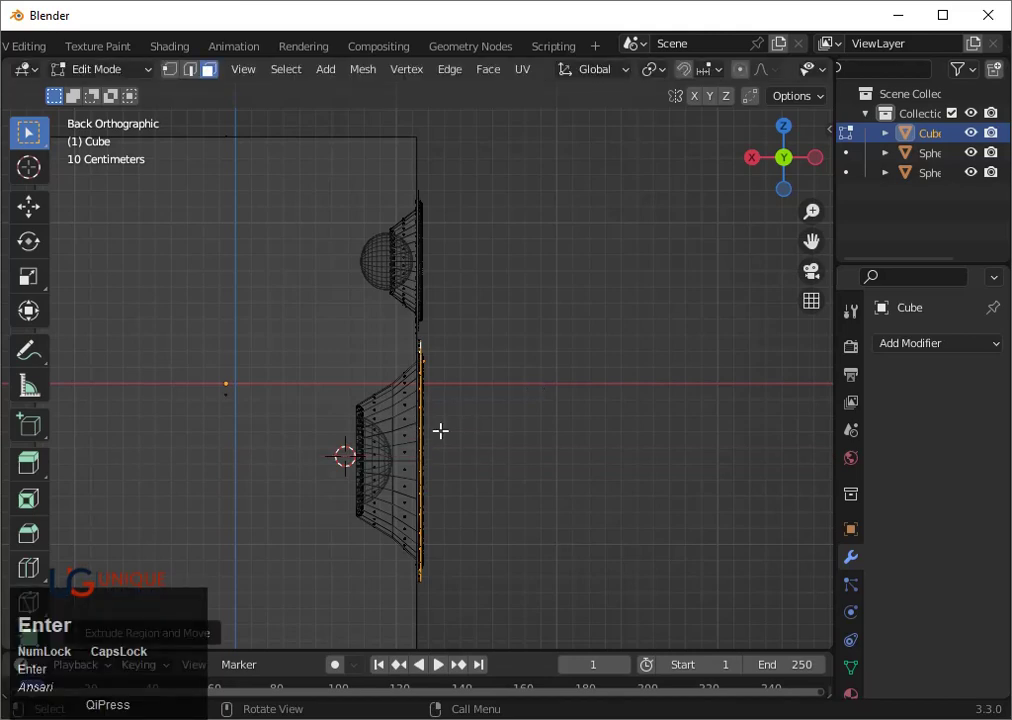
{"action": "key", "text": "Tab"}
Reshade the cabinet with auto smooth and inspect both raised driver rims
{"action": "middle_click", "coordinate": [564, 475]}
{"action": "key", "text": "shift+z"}
{"action": "scroll", "scroll_direction": "up", "scroll_amount": 3}
{"action": "right_click", "coordinate": [305, 360]}
{"action": "left_click", "coordinate": [305, 360]}
{"action": "scroll", "scroll_direction": "up", "scroll_amount": 3}
{"action": "left_click_drag", "start_coordinate": [548, 485], "coordinate": [430, 399]}
{"action": "scroll", "scroll_direction": "down", "scroll_amount": 3}
{"action": "left_click", "coordinate": [559, 428]}
{"action": "scroll", "scroll_direction": "down", "scroll_amount": 3}
{"action": "middle_click", "coordinate": [406, 447]}
{"action": "scroll", "scroll_direction": "up", "scroll_amount": 3}
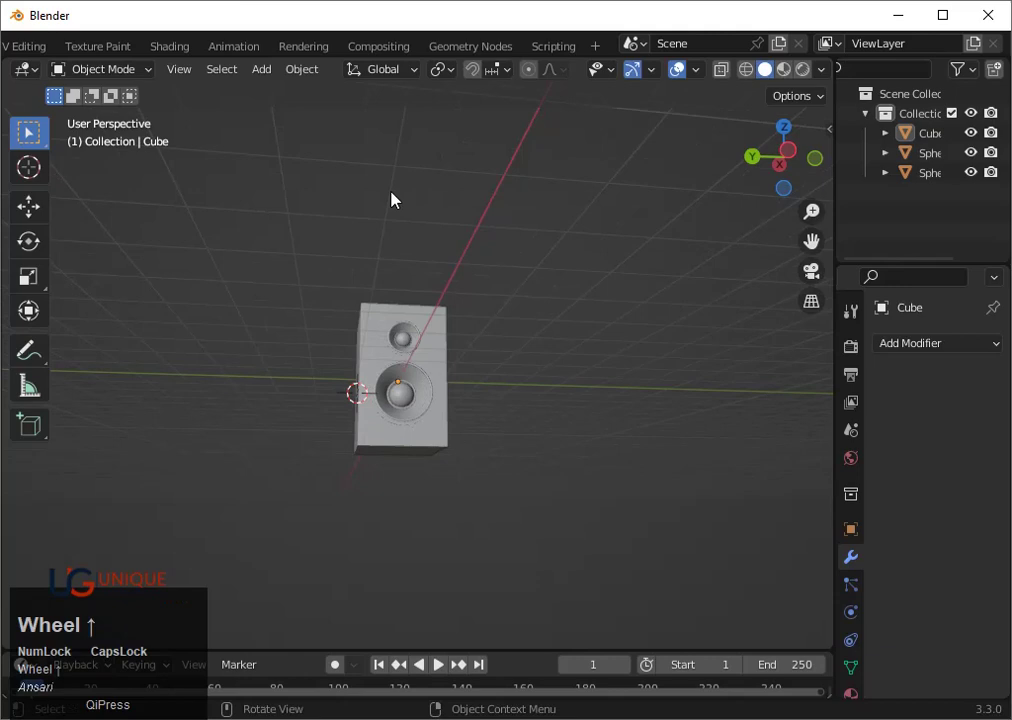
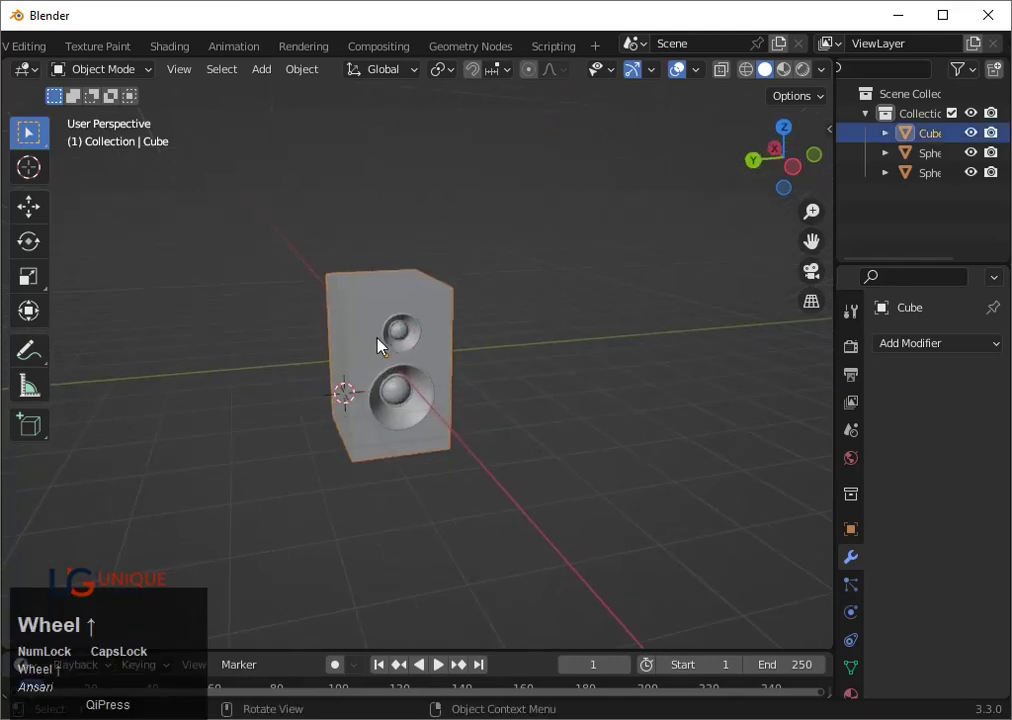
Bevel the cabinet front edges with several segments and check the rounding in Object Mode
{"action": "key", "text": "Tab"}
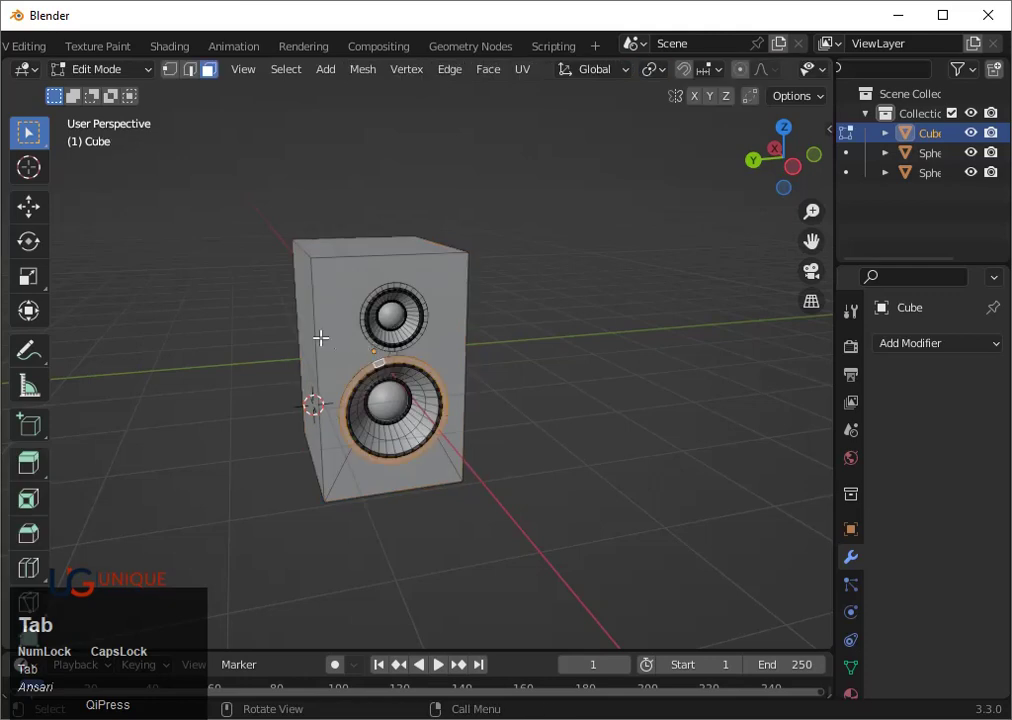
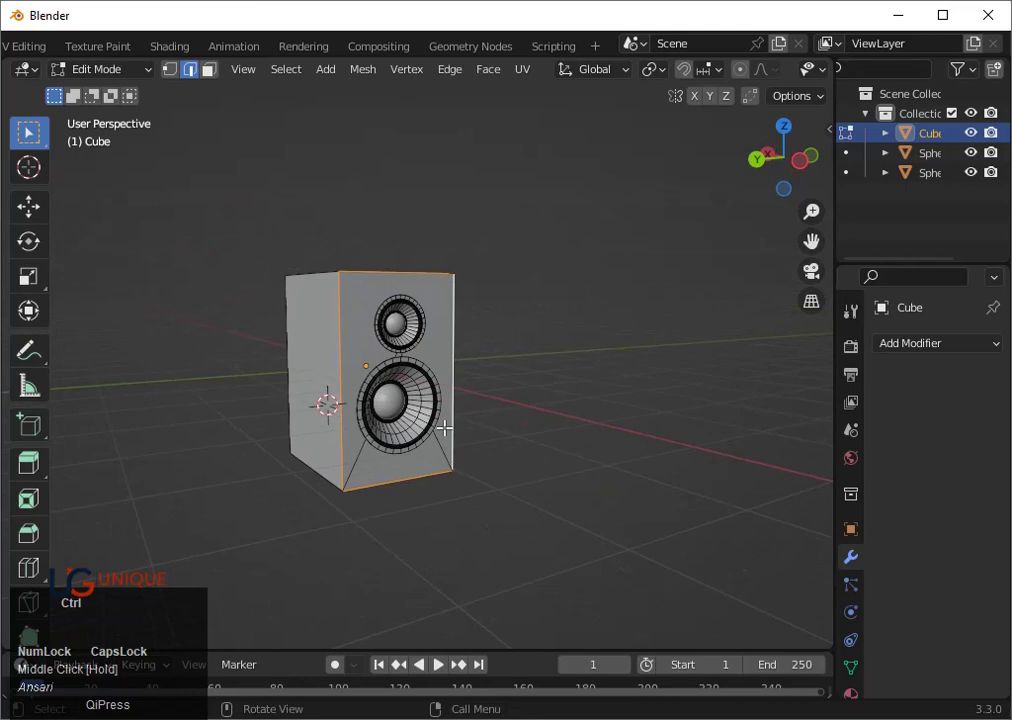
{"action": "key", "text": "ctrl+b"}
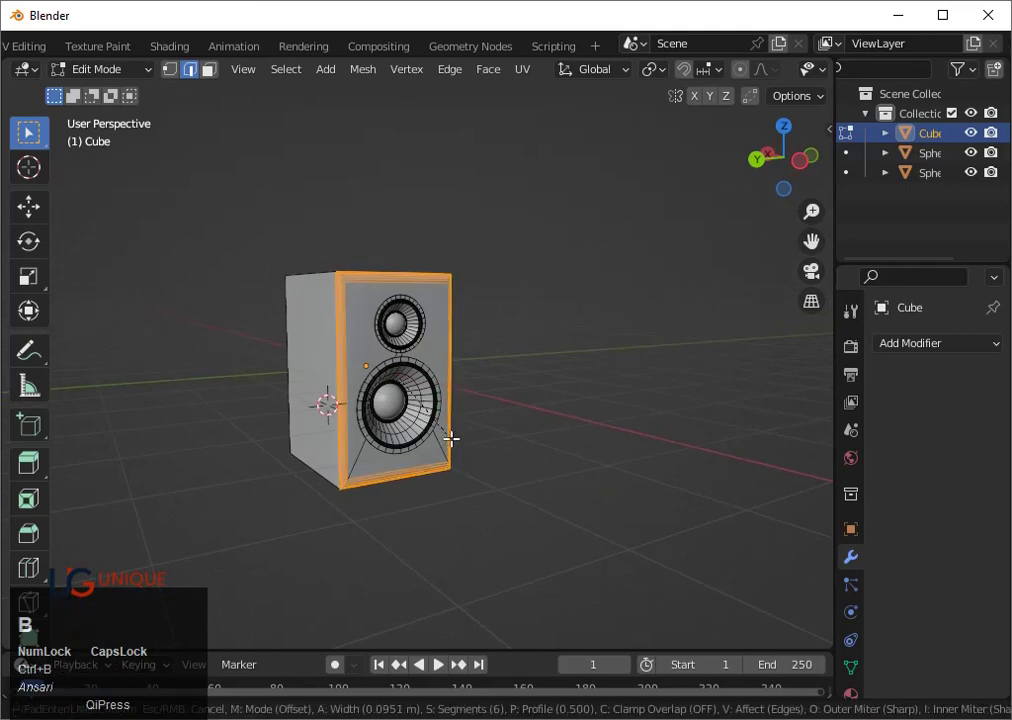
{"action": "scroll", "scroll_direction": "up", "scroll_amount": 3}
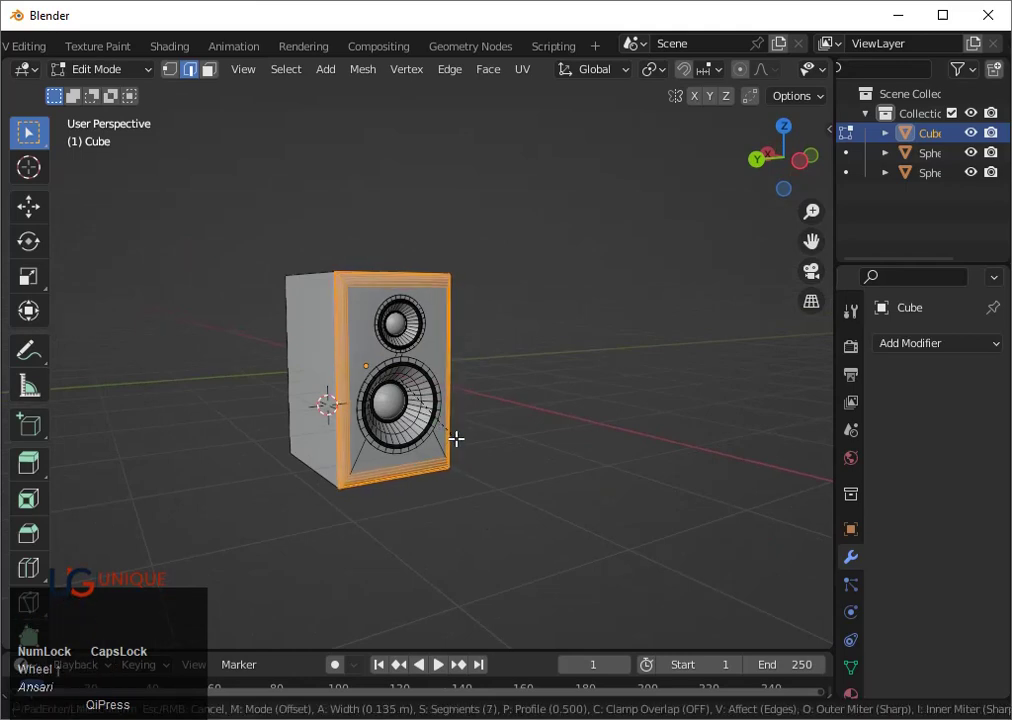
{"action": "key", "text": "Tab"}
{"action": "left_click_drag", "start_coordinate": [507, 443], "coordinate": [517, 440]}
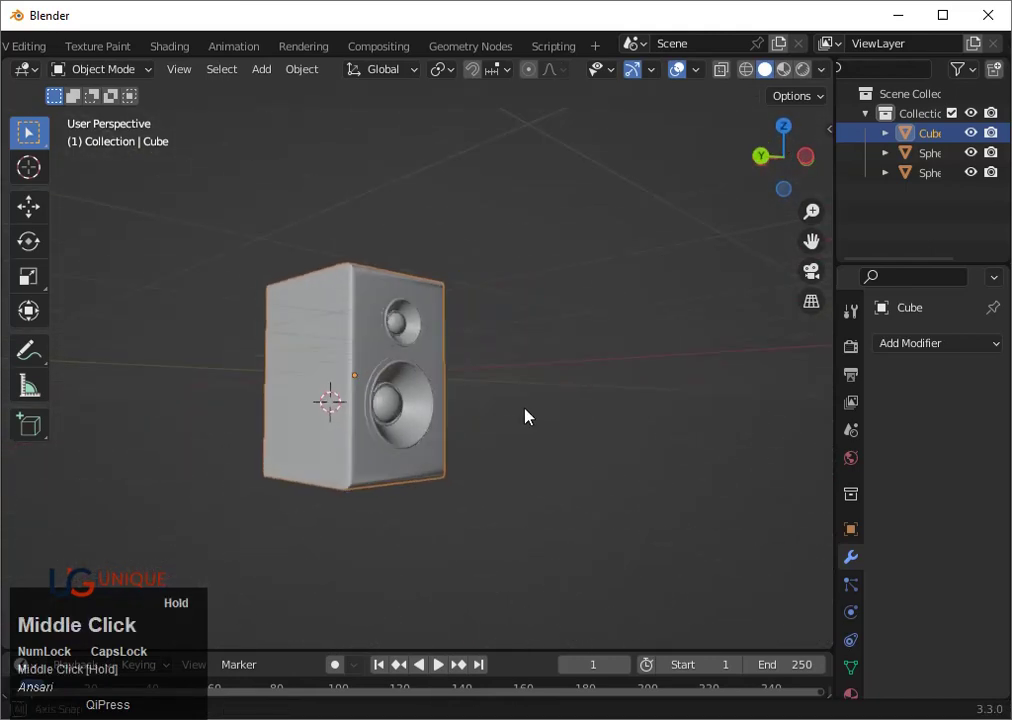
{"action": "scroll", "scroll_direction": "up", "scroll_amount": 3}
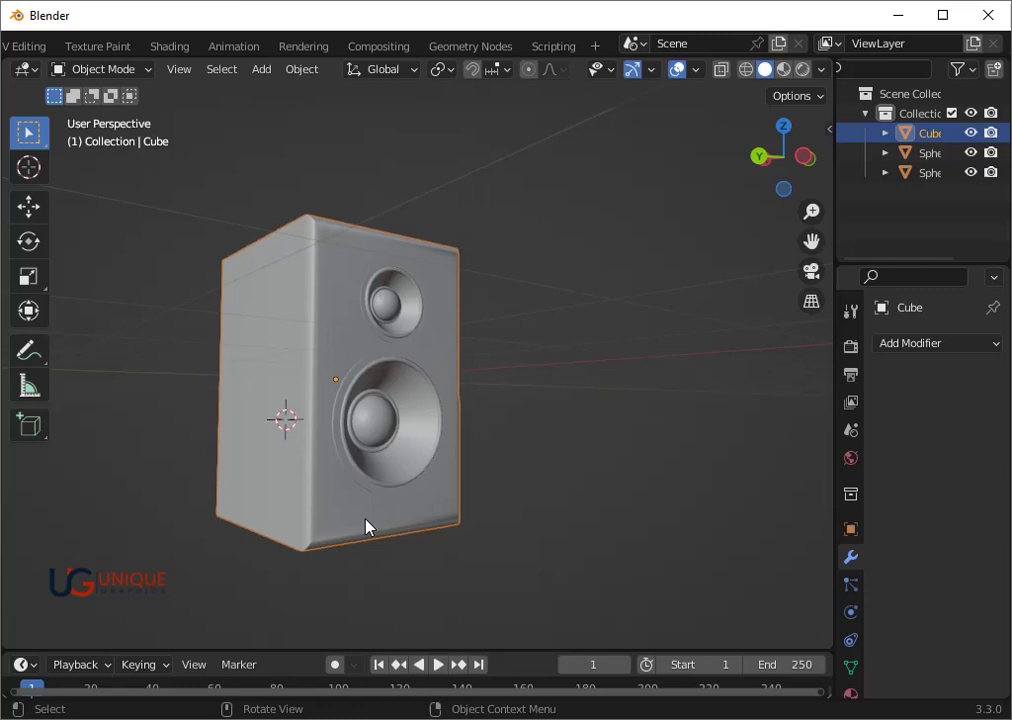
Try a loop cut, undo it, and bevel the front face's outer edges with seven segments
{"action": "key", "text": "Tab"}
{"action": "scroll", "scroll_direction": "up", "scroll_amount": 3}
{"action": "key", "text": "ctrl+r"}
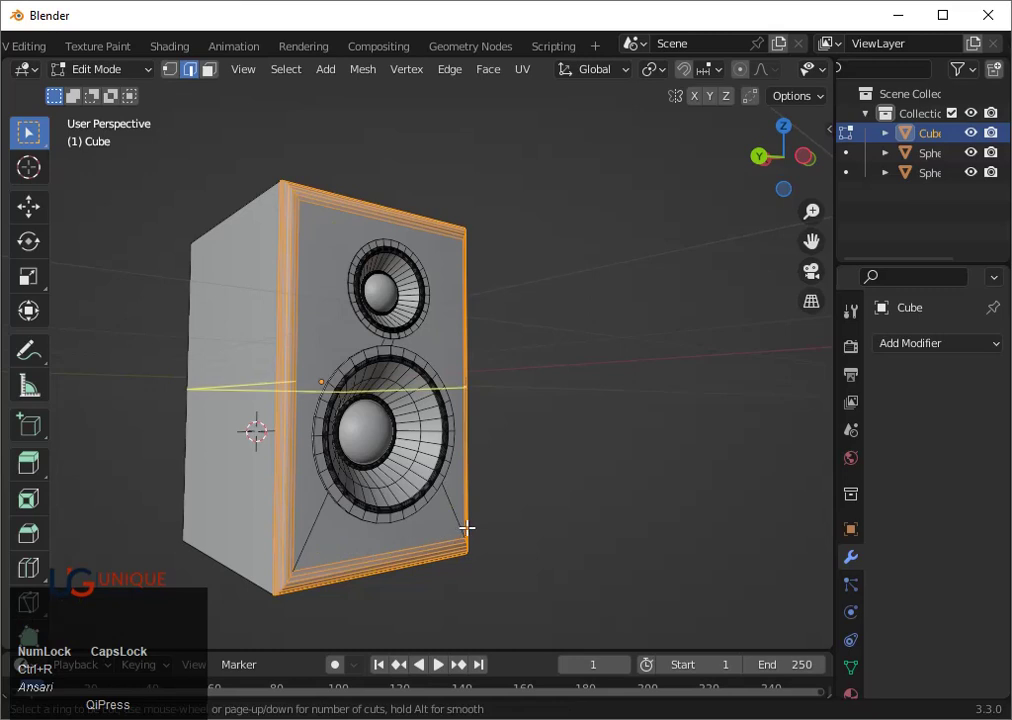
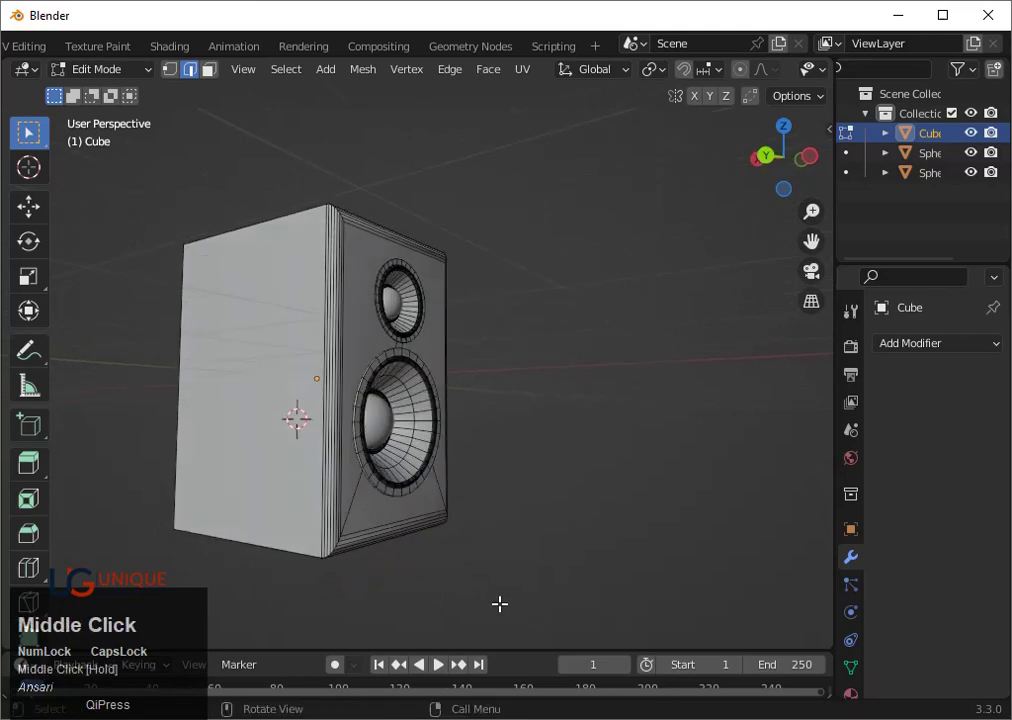
{"action": "key", "text": "ctrl+z"}
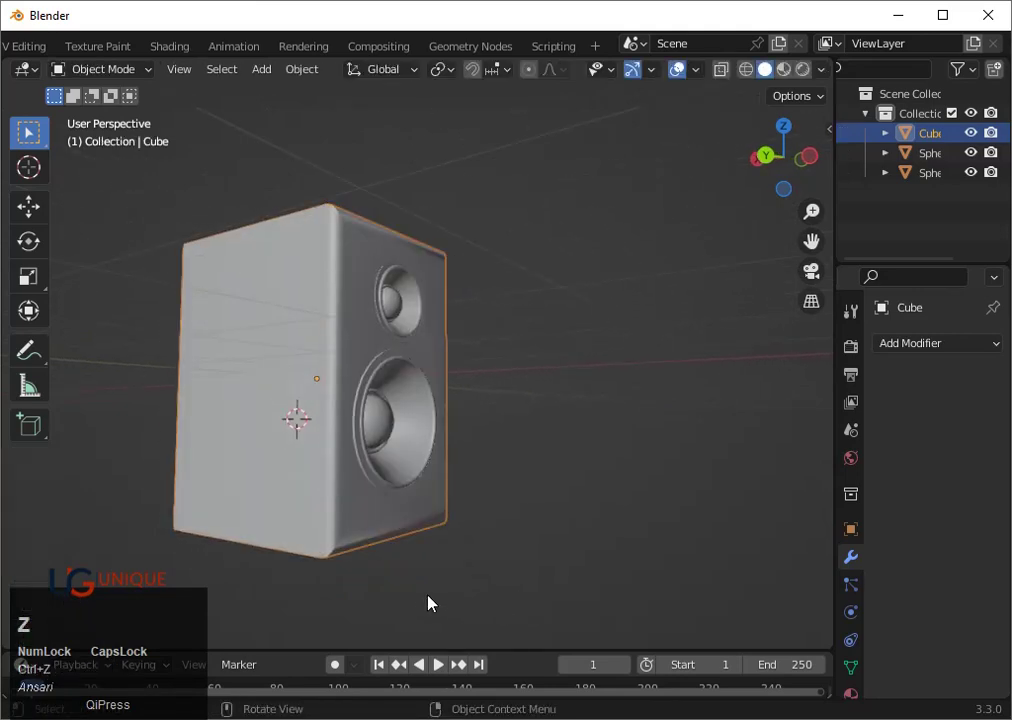
{"action": "key", "text": "ctrl+z"}
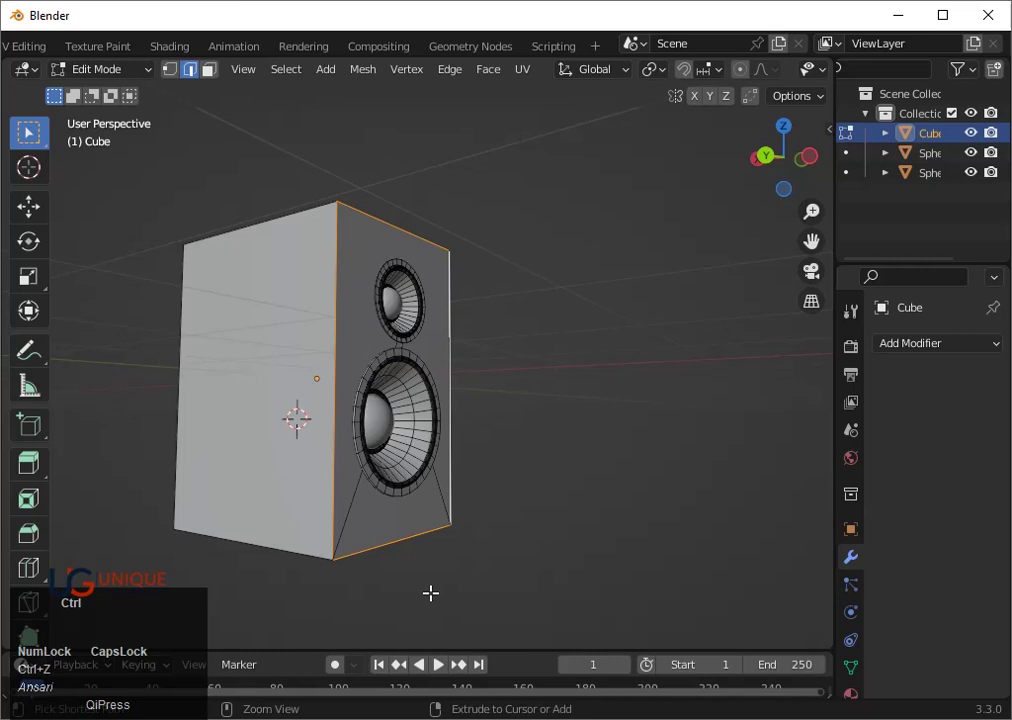
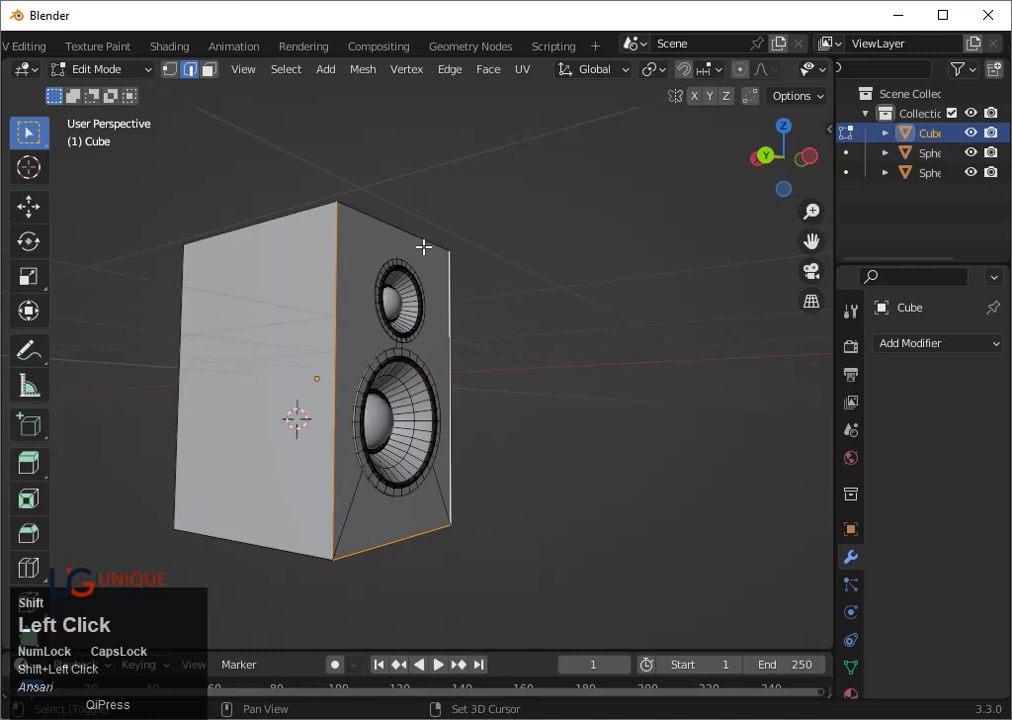
{"action": "key", "text": "ctrl+b"}
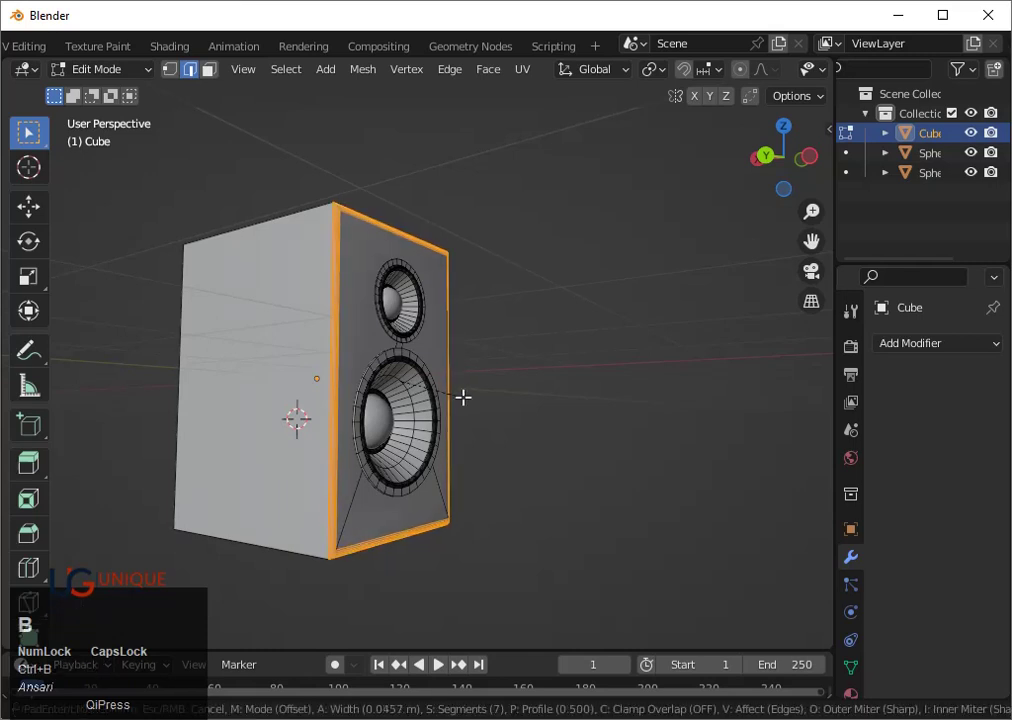
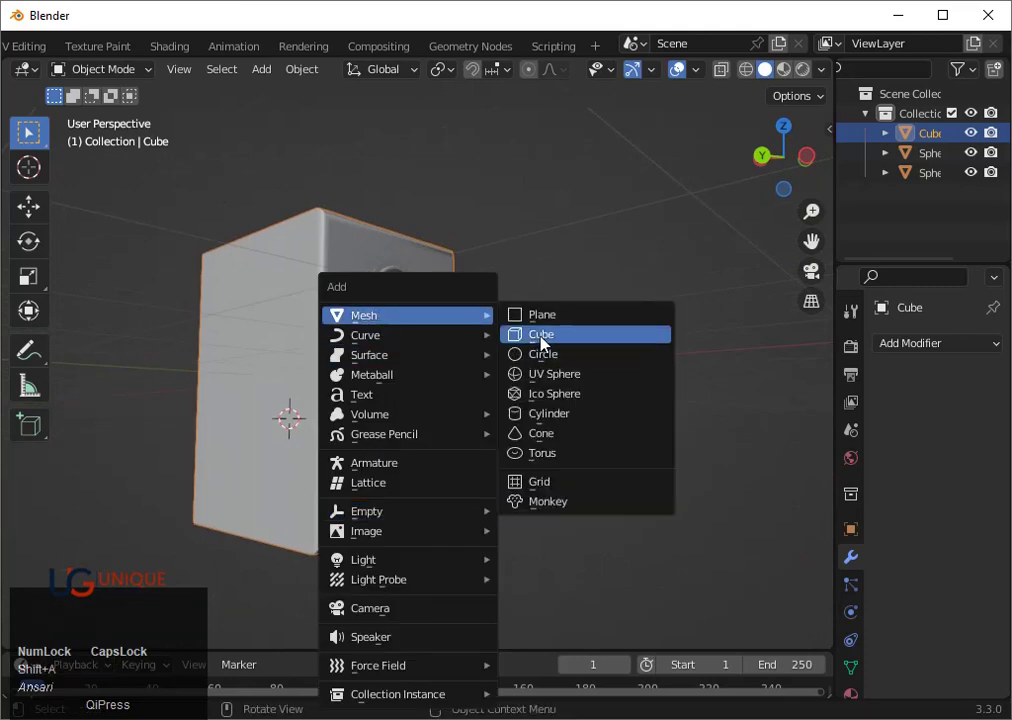
Add a cylinder and rotate it 90 degrees
{"action": "left_click", "coordinate": [548, 343]}
{"action": "key", "text": "x"}
{"action": "middle_click", "coordinate": [549, 365]}
{"action": "key", "text": "shift+a"}
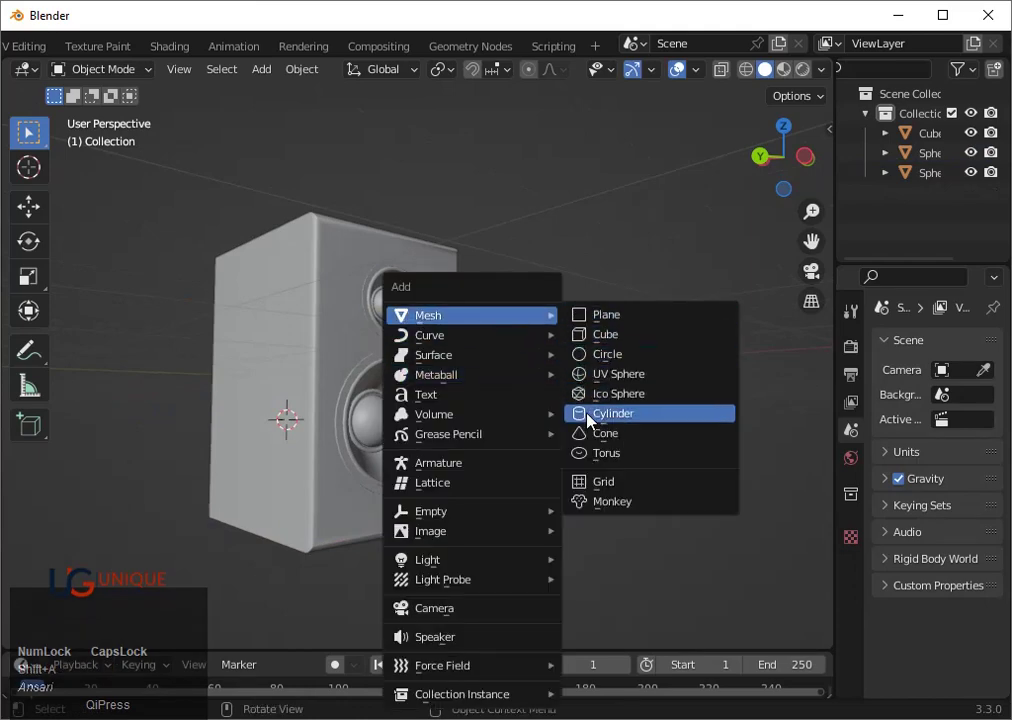
{"action": "left_click", "coordinate": [594, 423]}
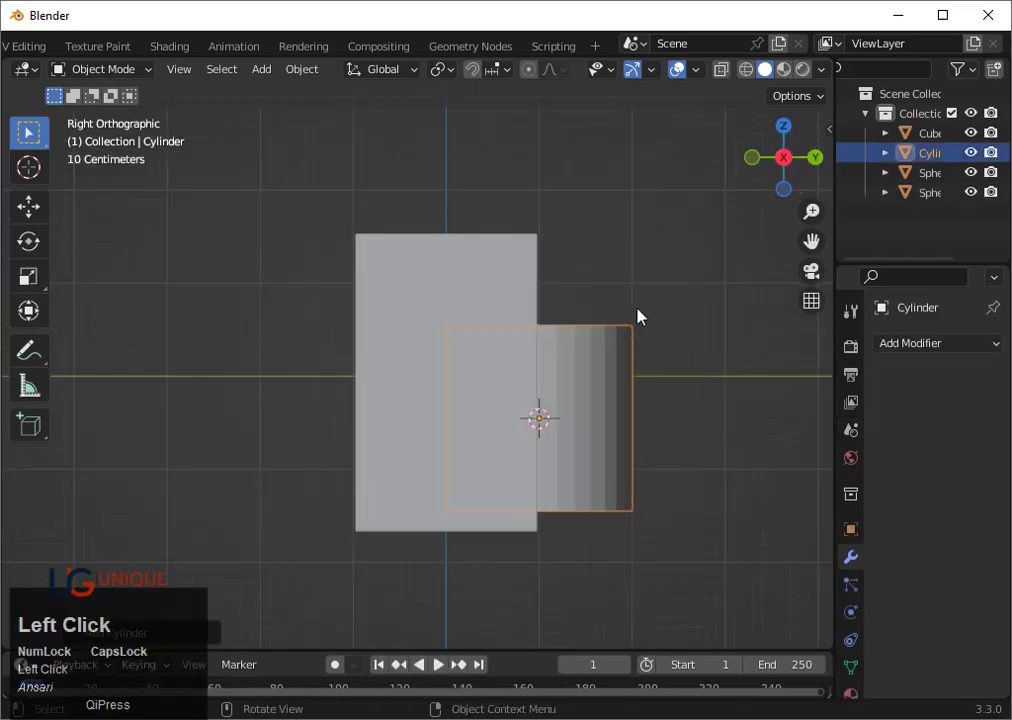
{"action": "type", "text": "r90"}
{"action": "left_click", "coordinate": [631, 336]}
Rotate the cylinder another 90 degrees from the top view and view the speaker front in wireframe
{"action": "scroll", "scroll_direction": "down", "scroll_amount": 3}
{"action": "middle_click", "coordinate": [564, 349]}
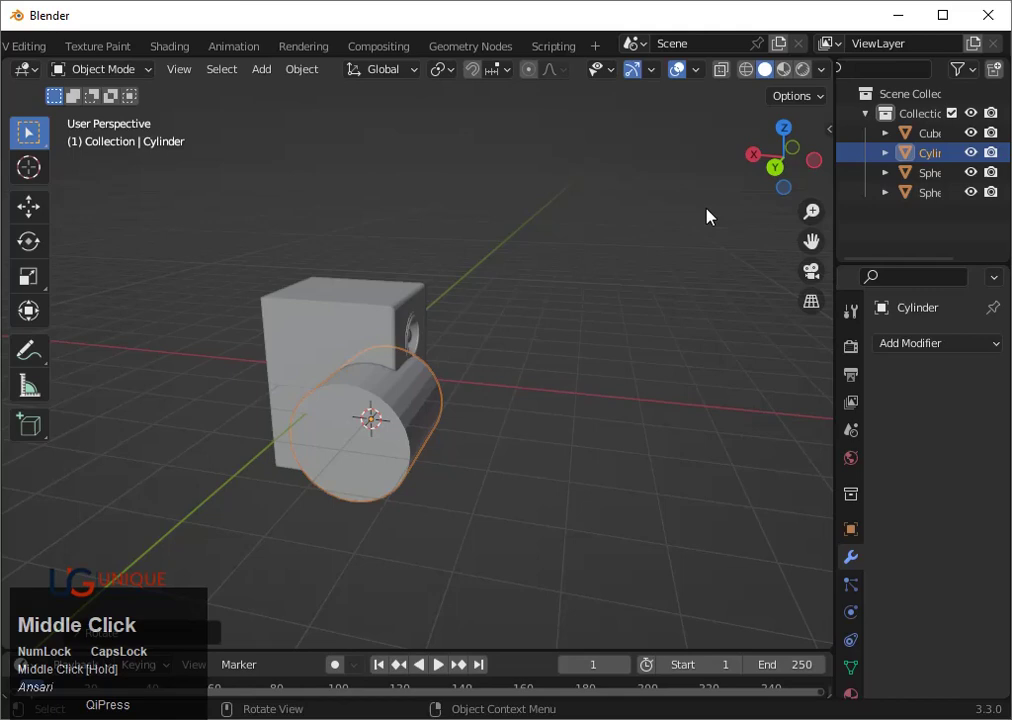
{"action": "left_click", "coordinate": [784, 137]}
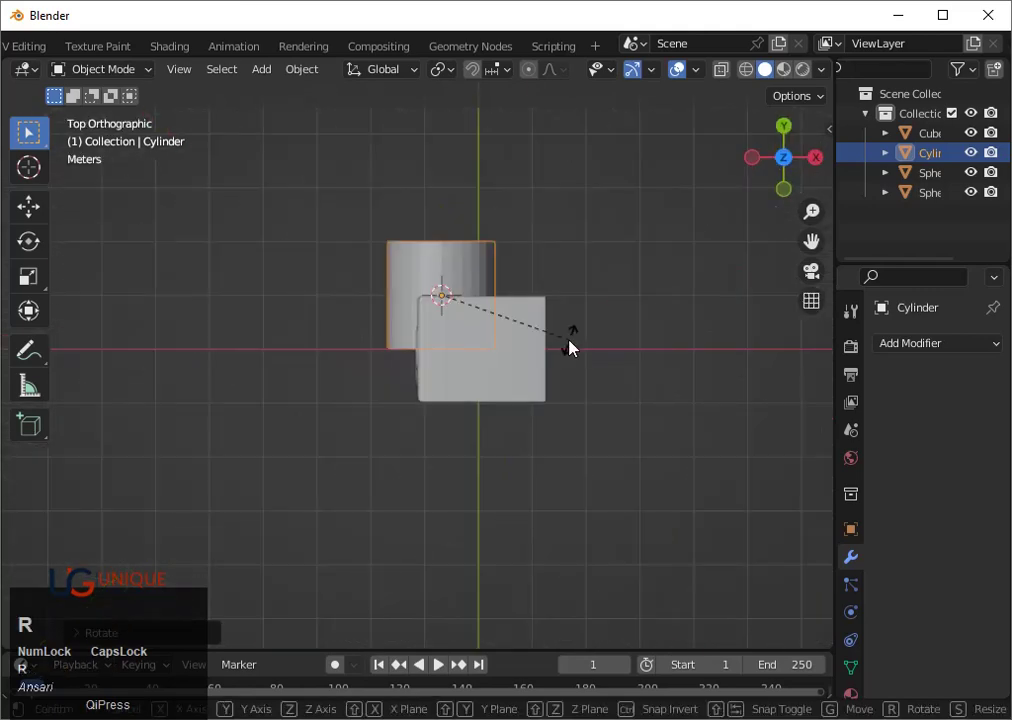
{"action": "type", "text": "r90"}
{"action": "left_click", "coordinate": [576, 348]}
{"action": "scroll", "scroll_direction": "down", "scroll_amount": 3}
{"action": "left_click", "coordinate": [758, 161]}
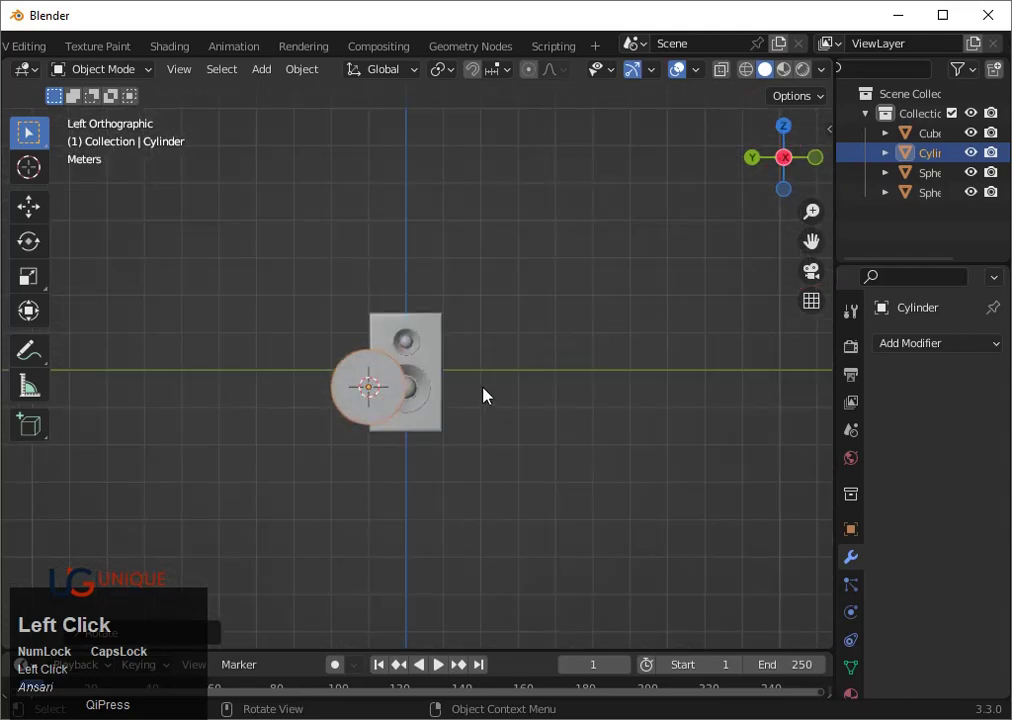
{"action": "scroll", "scroll_direction": "up", "scroll_amount": 3}
{"action": "key", "text": "shift+z"}
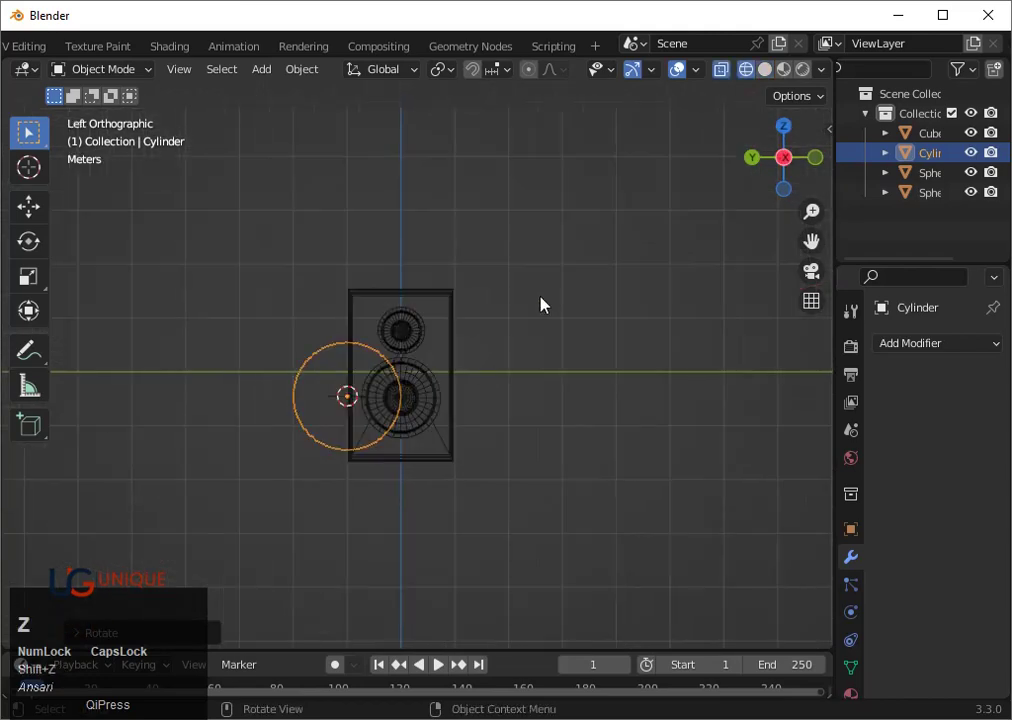
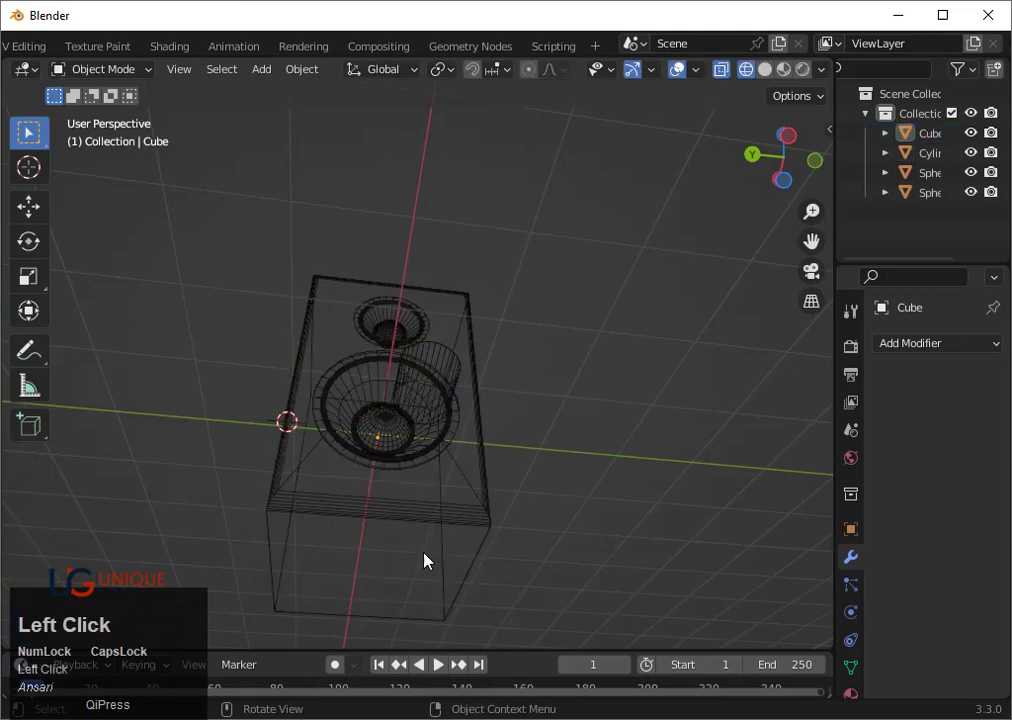
Scale the cylinder down to a small disc kept just below the woofer, viewed front-on
{"action": "key", "text": "3"}
{"action": "left_click", "coordinate": [425, 556]}
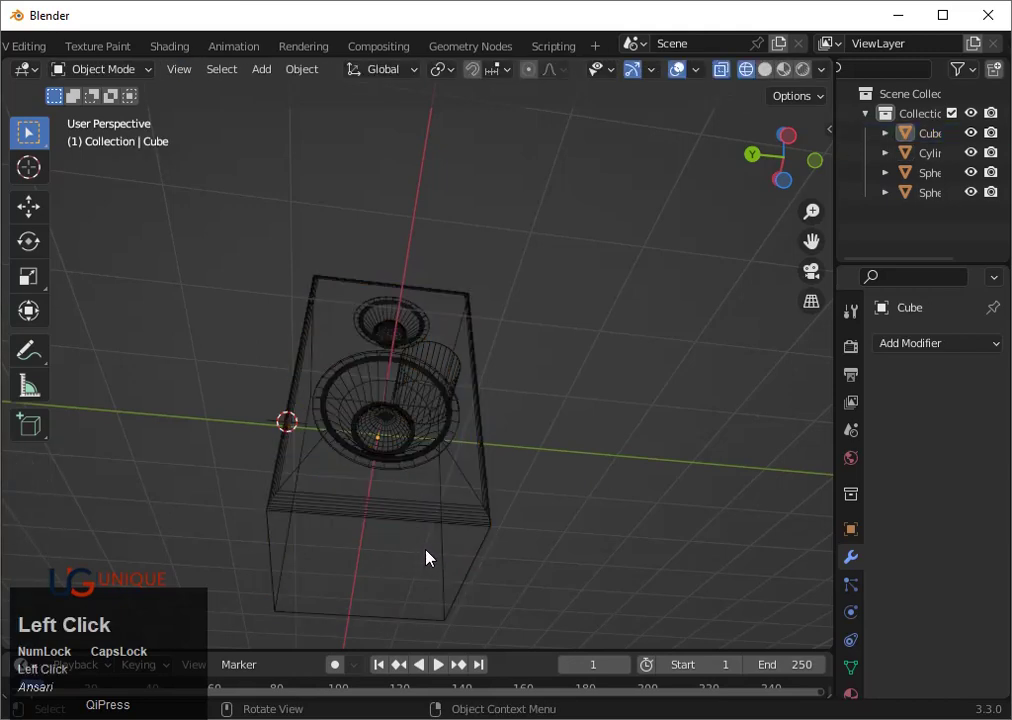
{"action": "middle_click", "coordinate": [489, 555]}
{"action": "key", "text": "shift+z"}
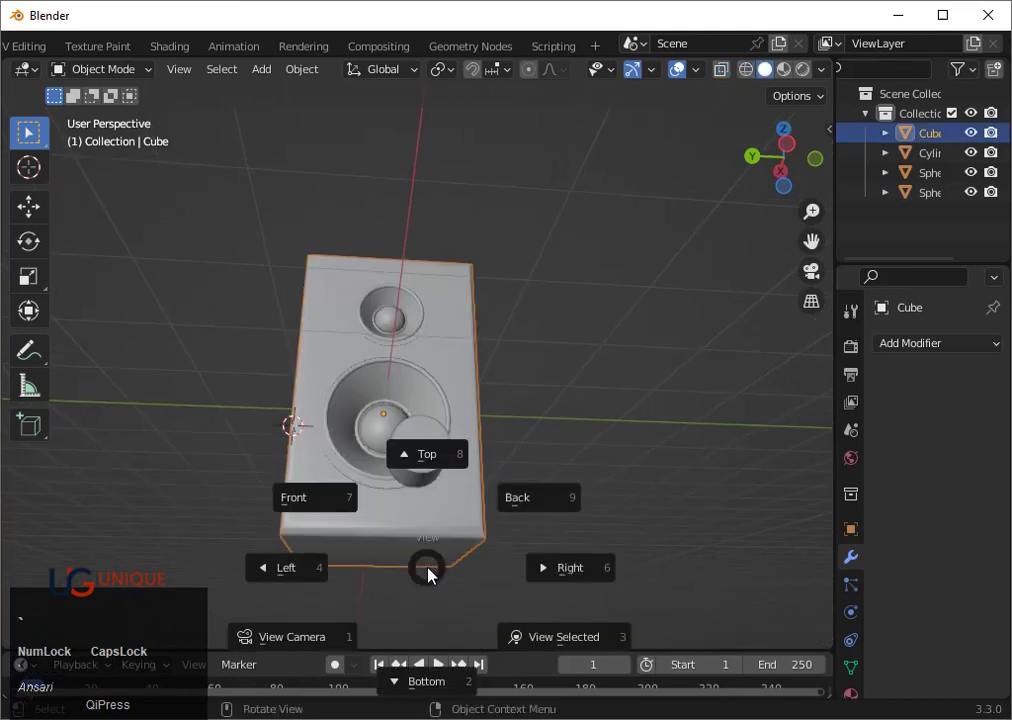
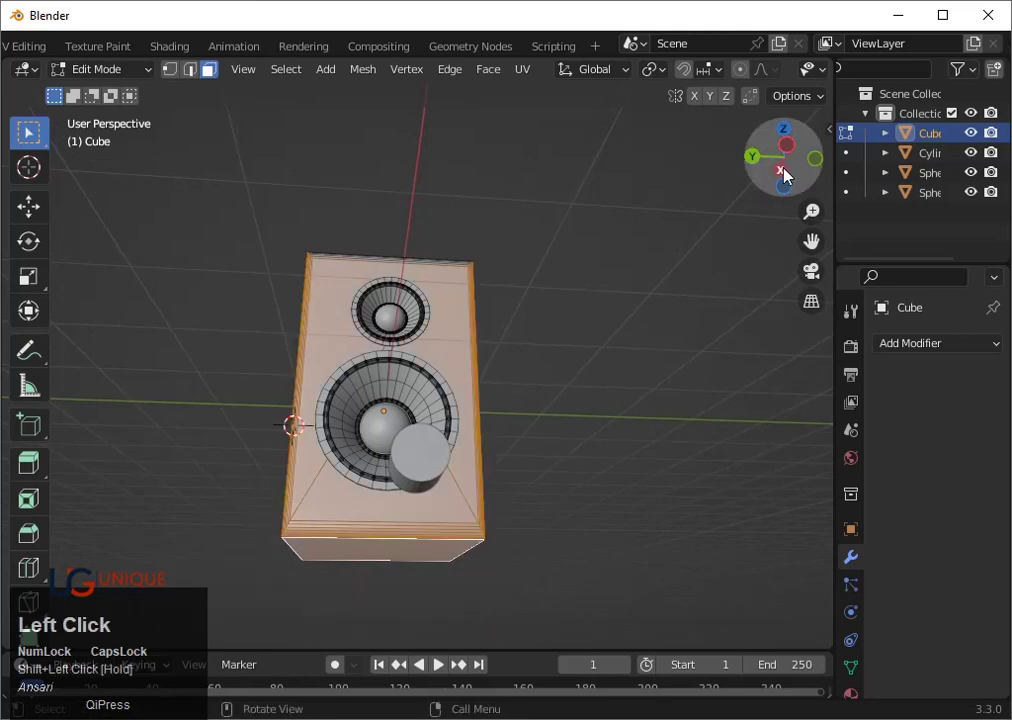
{"action": "key", "text": "shift+z"}
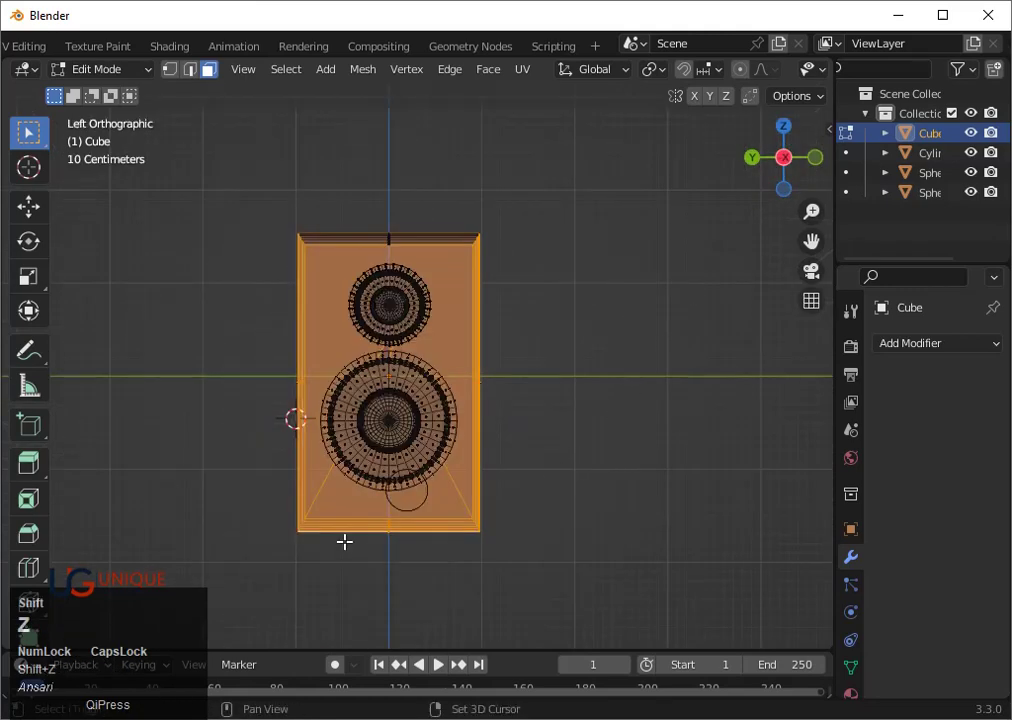
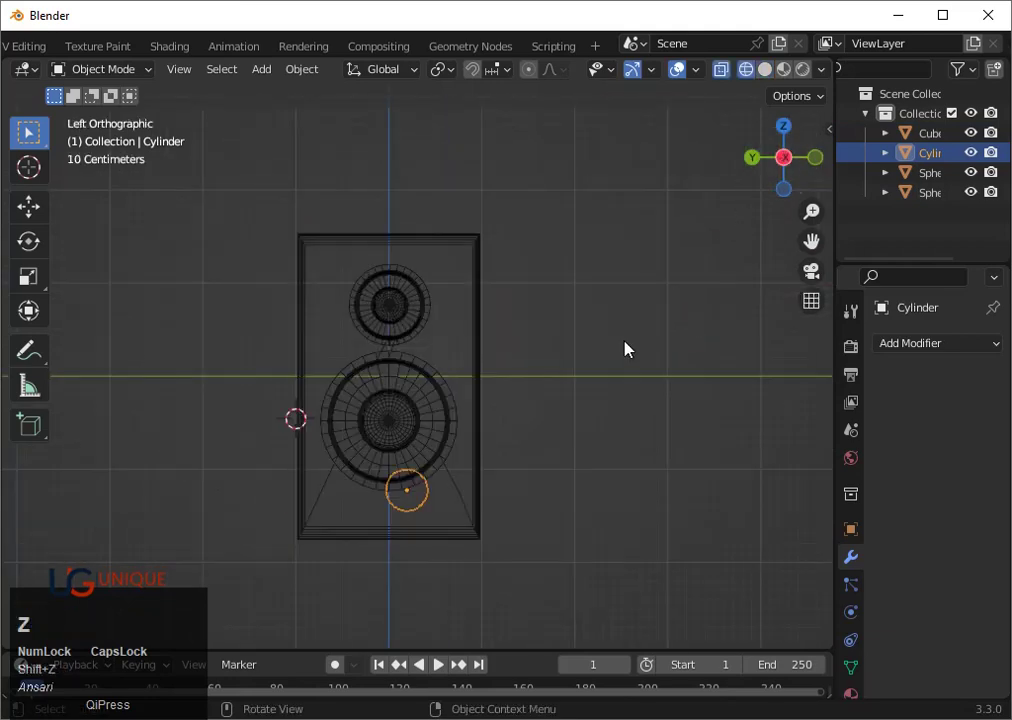
Move the cylinder lower and stretch half its vertices about 48 cm along Y into a pill shape
{"action": "key", "text": "g"}
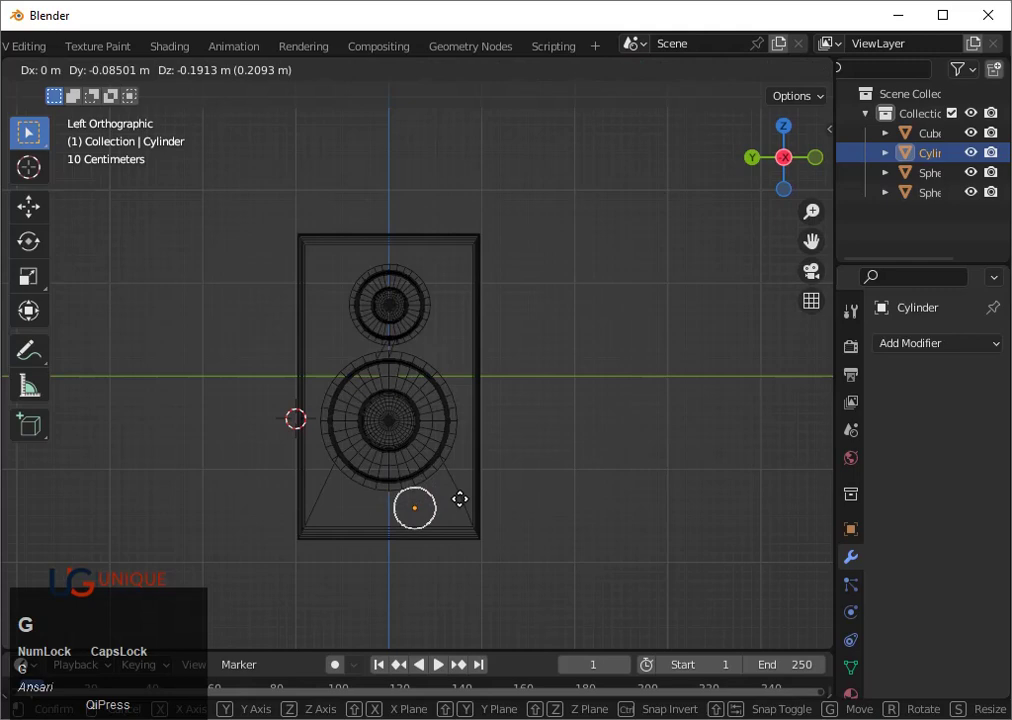
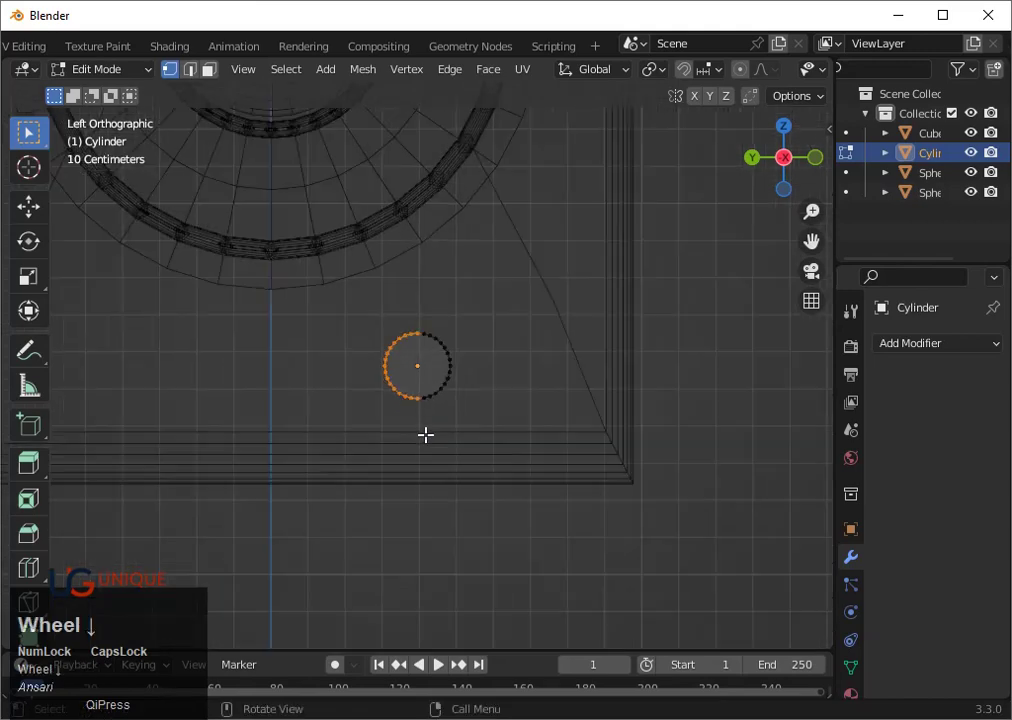
{"action": "key", "text": "g"}
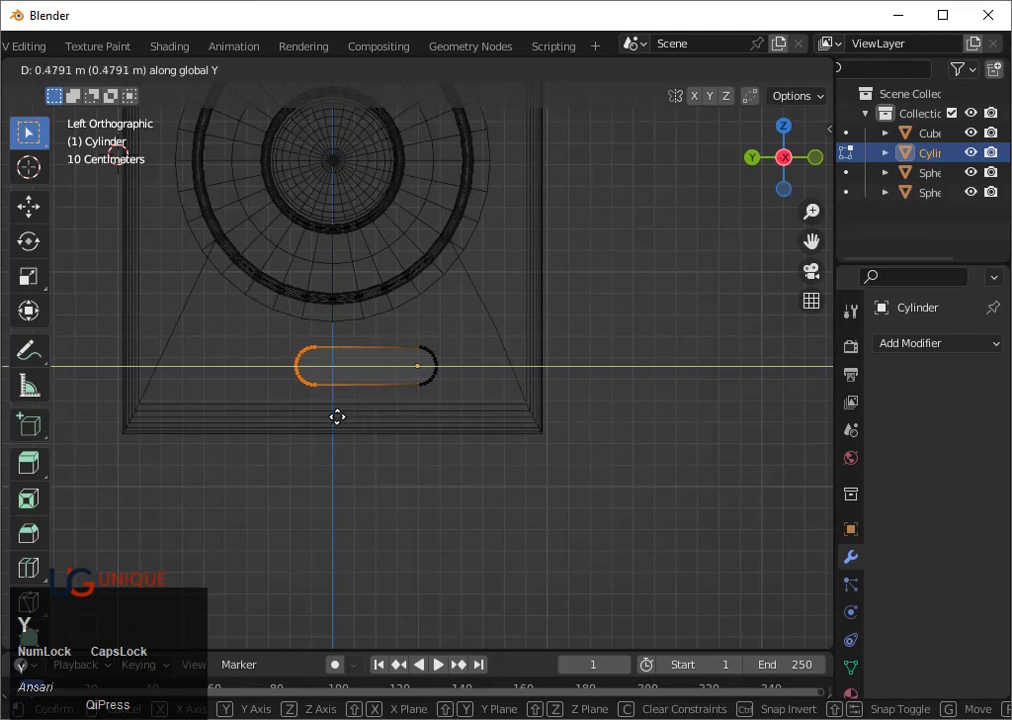
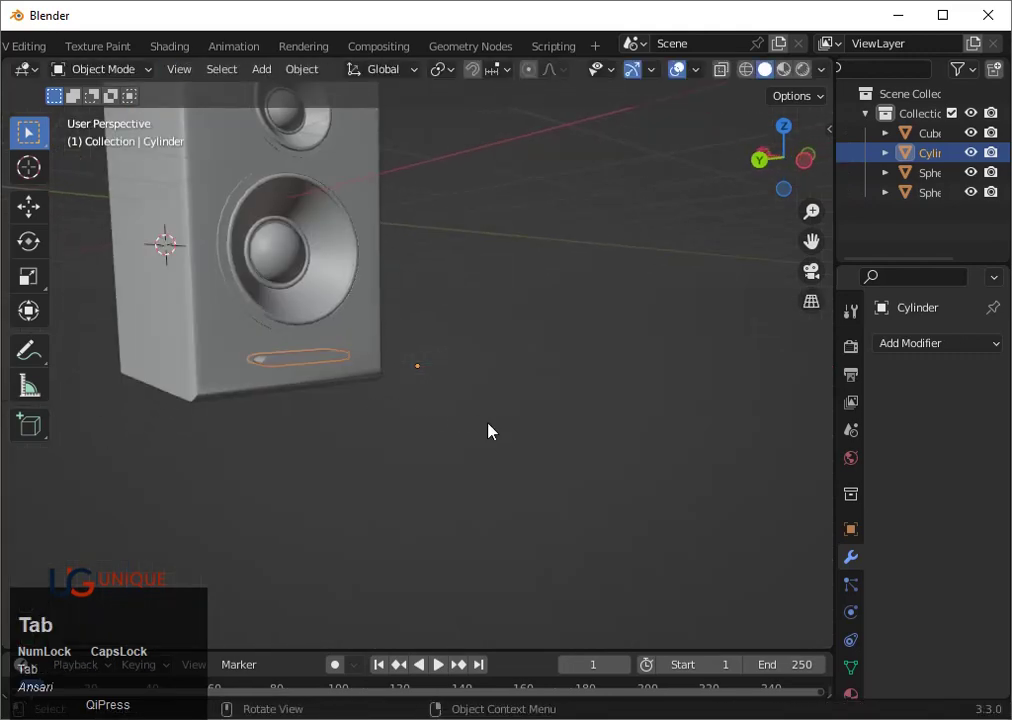
Flatten the slot cylinder along Z and apply a Boolean Difference cut to the cabinet
{"action": "left_click_drag", "start_coordinate": [486, 431], "coordinate": [416, 405]}
{"action": "key", "text": "s"}
{"action": "key", "text": "z"}
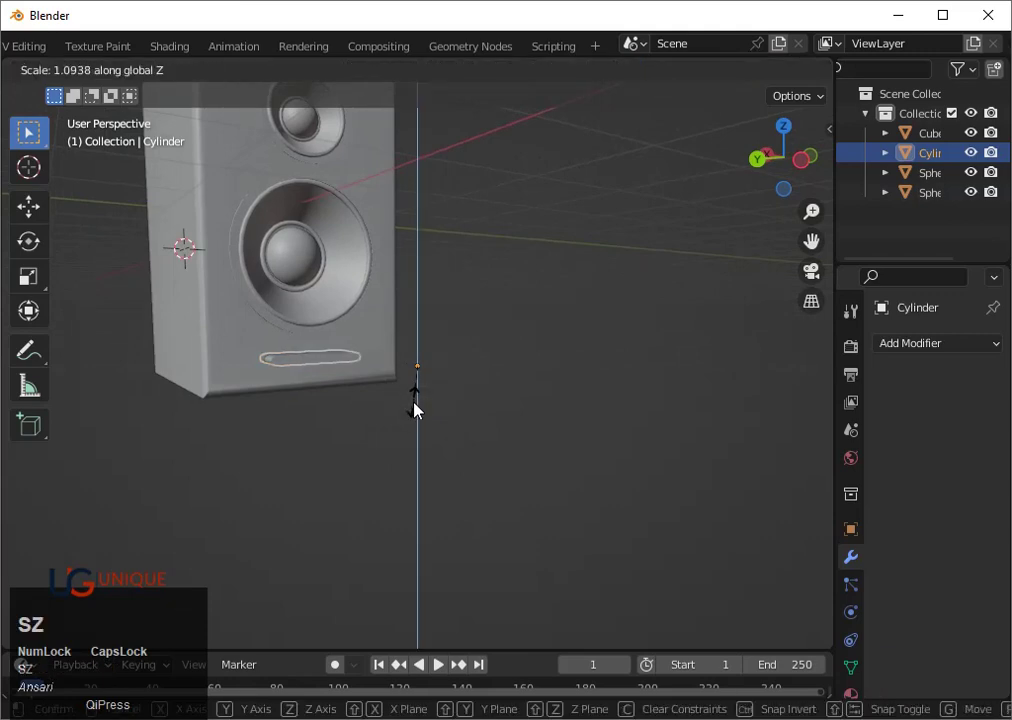
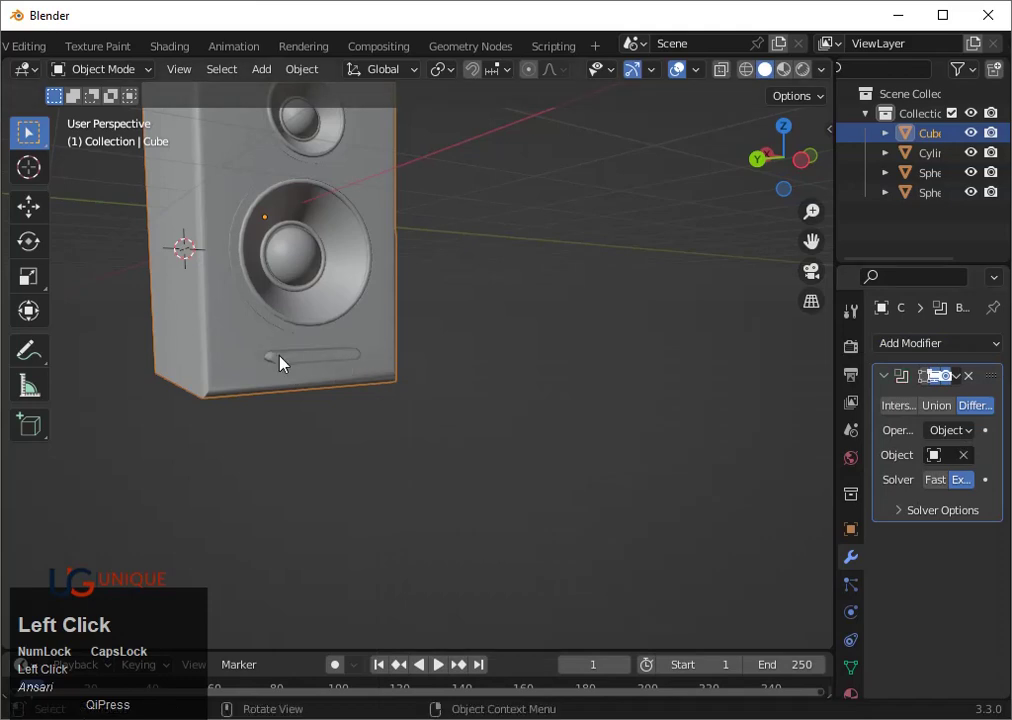
{"action": "left_click", "coordinate": [963, 386]}
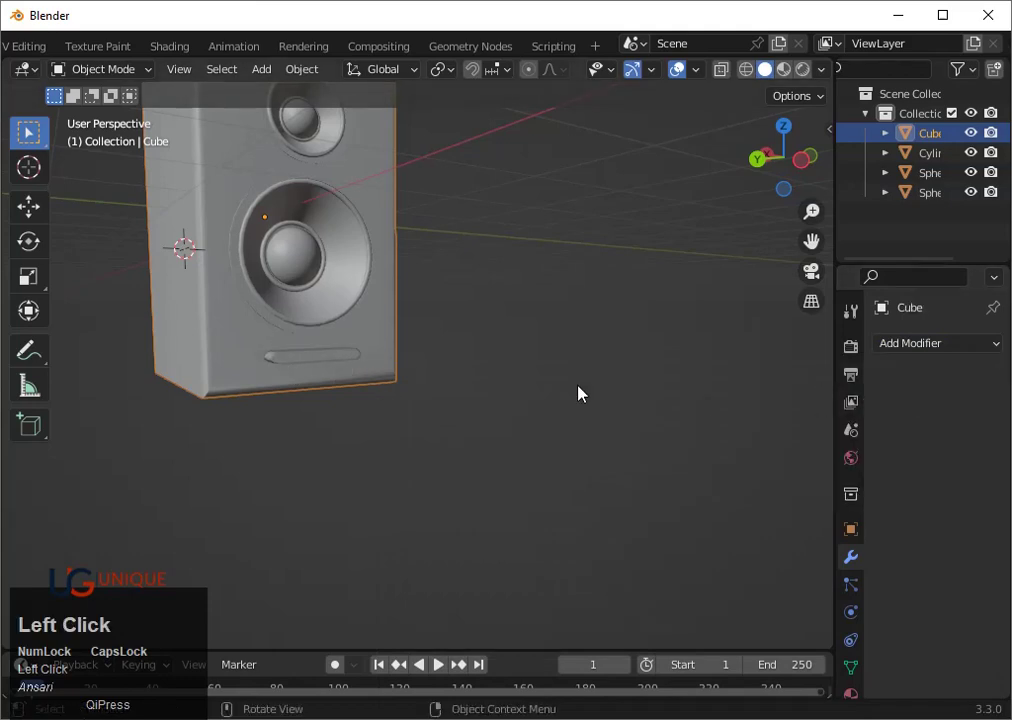
Delete the cutter cylinder and inspect the recessed slot from the front
{"action": "key", "text": "x"}
{"action": "left_click", "coordinate": [328, 362]}
{"action": "middle_click", "coordinate": [504, 424]}
{"action": "scroll", "scroll_direction": "up", "scroll_amount": 3}
{"action": "left_click_drag", "start_coordinate": [358, 434], "coordinate": [315, 388]}
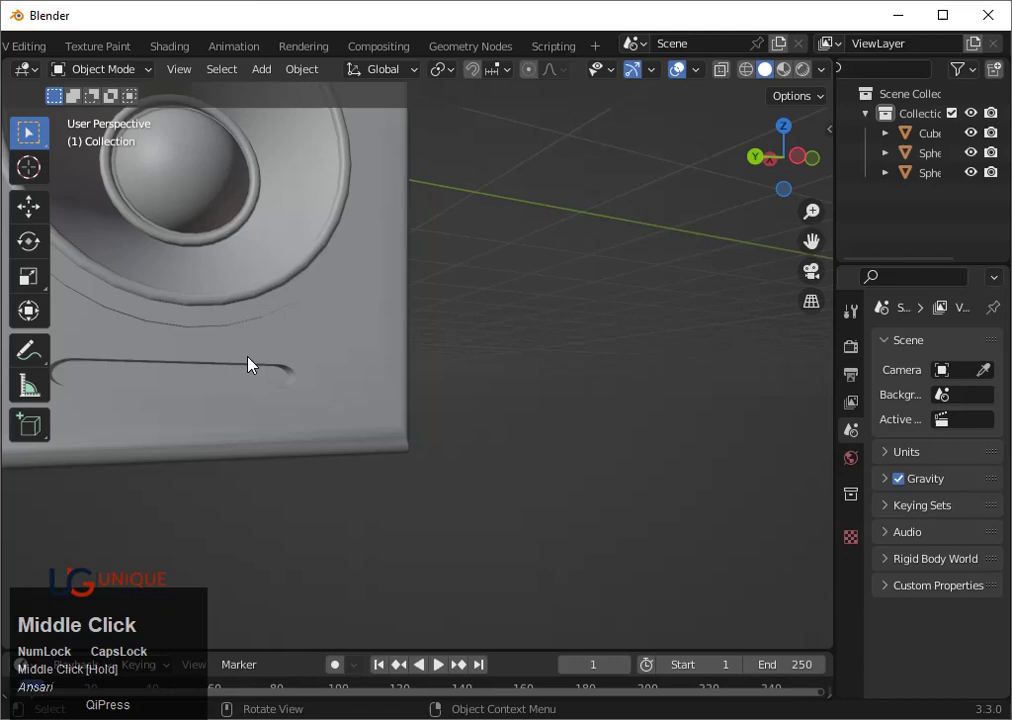
{"action": "key", "text": "`"}
{"action": "key", "text": "3"}
{"action": "scroll", "scroll_direction": "down", "scroll_amount": 3}
{"action": "left_click", "coordinate": [797, 168]}
{"action": "scroll", "scroll_direction": "up", "scroll_amount": 3}
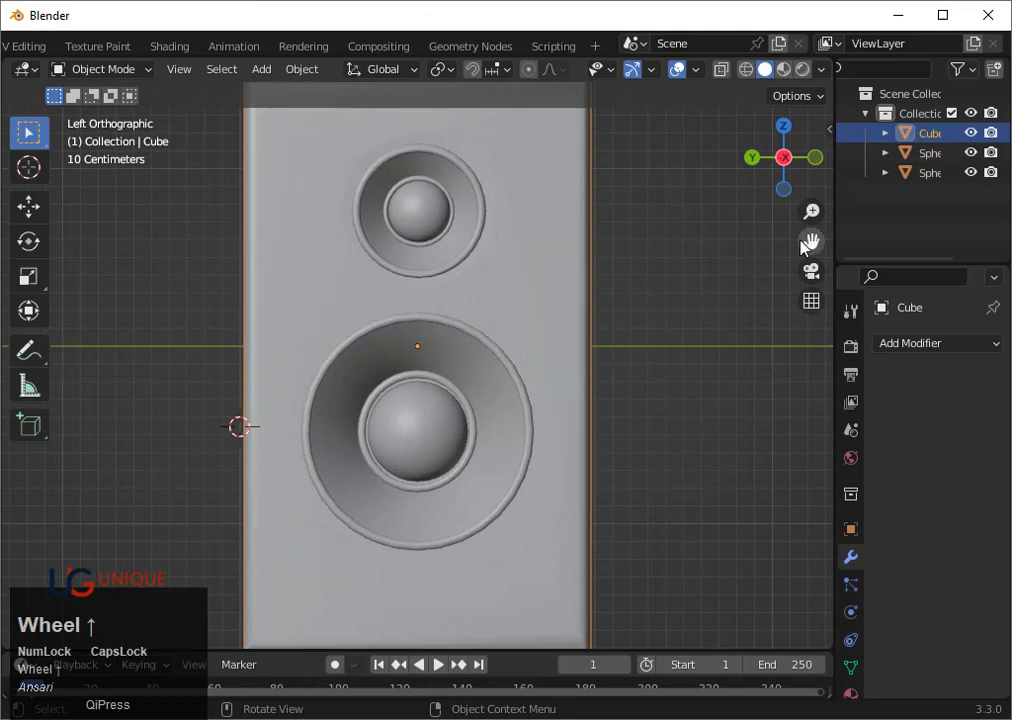
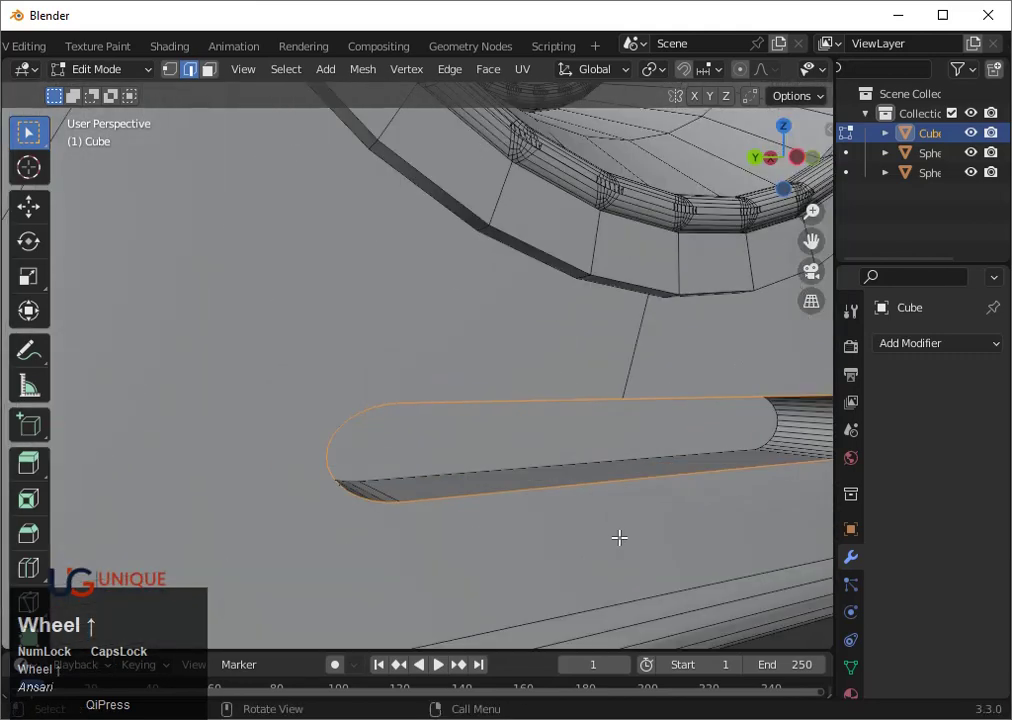
Bevel the slot's edges into a rounded multi-segment rim
{"action": "key", "text": "ctrl+b"}
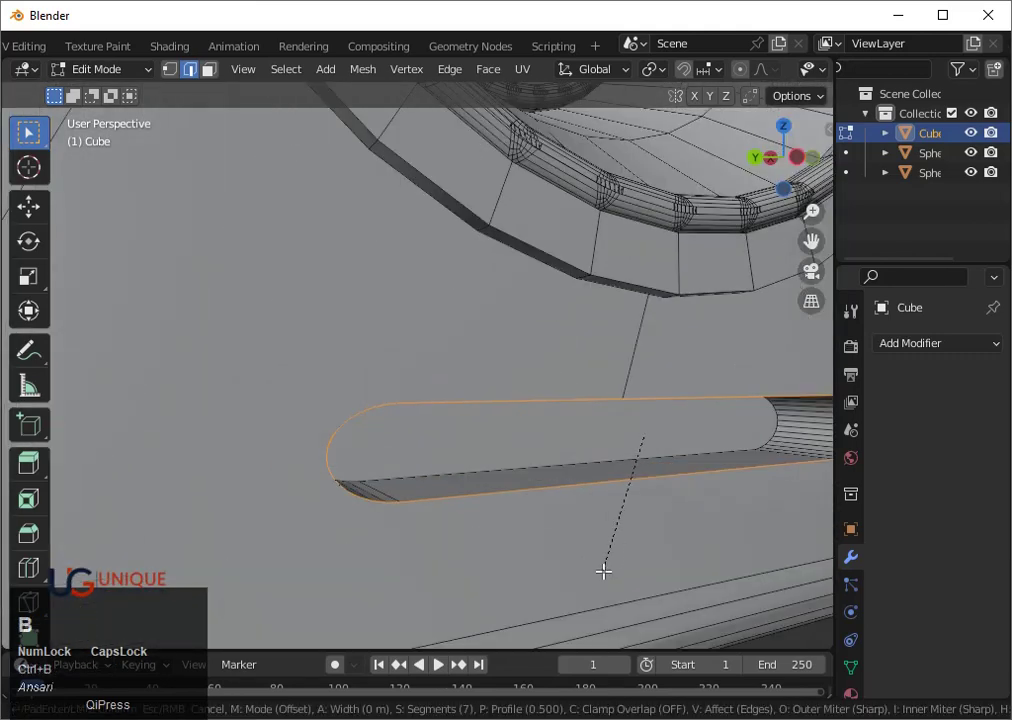
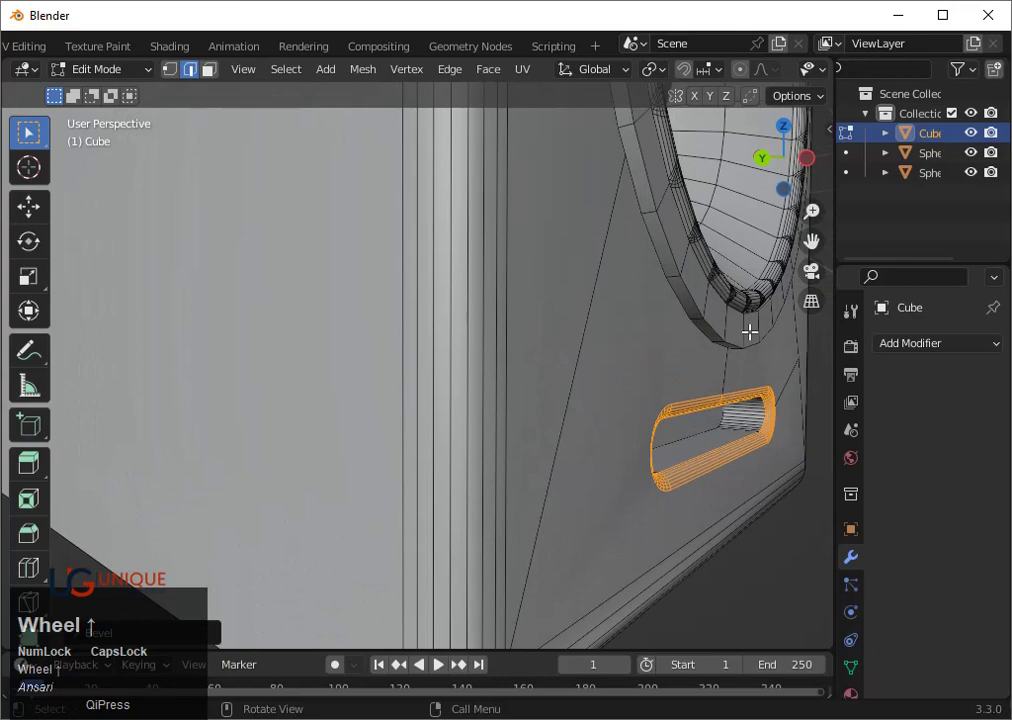
{"action": "key", "text": "3"}
{"action": "scroll", "scroll_direction": "up", "scroll_amount": 3}
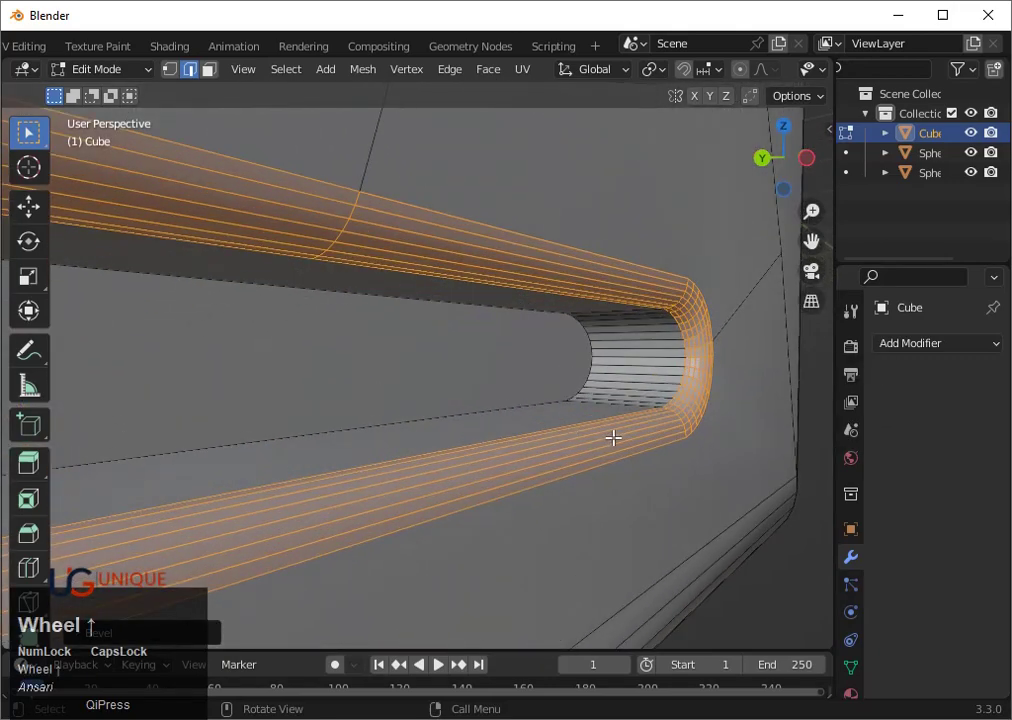
{"action": "left_click_drag", "start_coordinate": [612, 436], "coordinate": [628, 342]}
{"action": "left_click", "coordinate": [628, 342]}
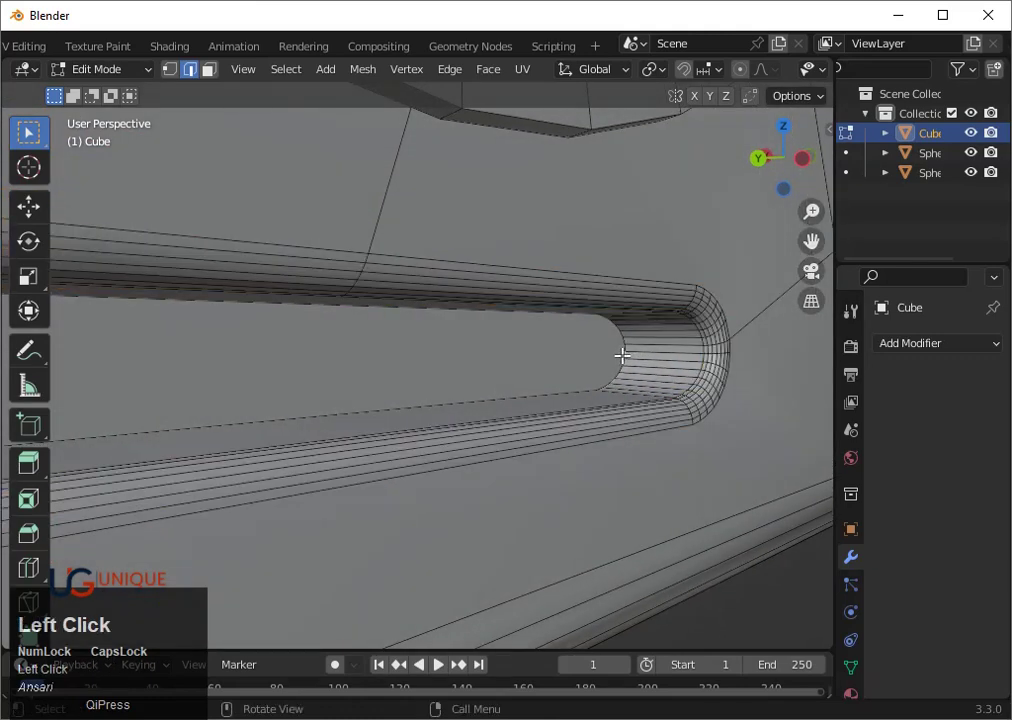
Select the slot's inner face and push it 12 deeper into the cabinet along X
{"action": "double_click", "coordinate": [622, 351]}
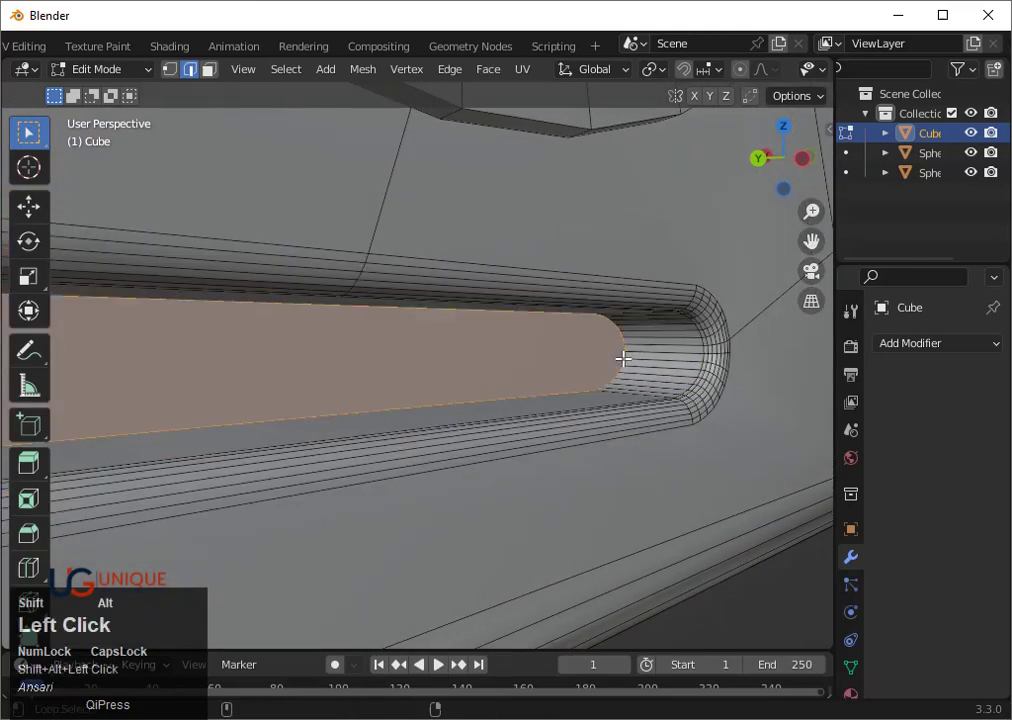
{"action": "scroll", "scroll_direction": "down", "scroll_amount": 3}
{"action": "middle_click", "coordinate": [553, 446]}
{"action": "key", "text": "g"}
{"action": "key", "text": "x"}
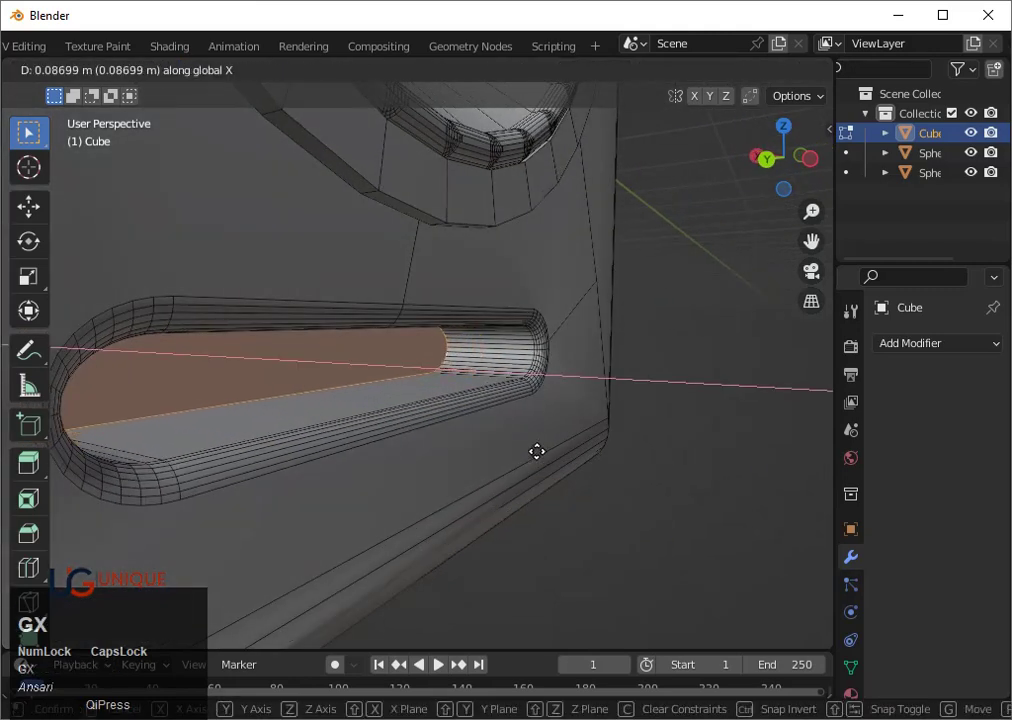
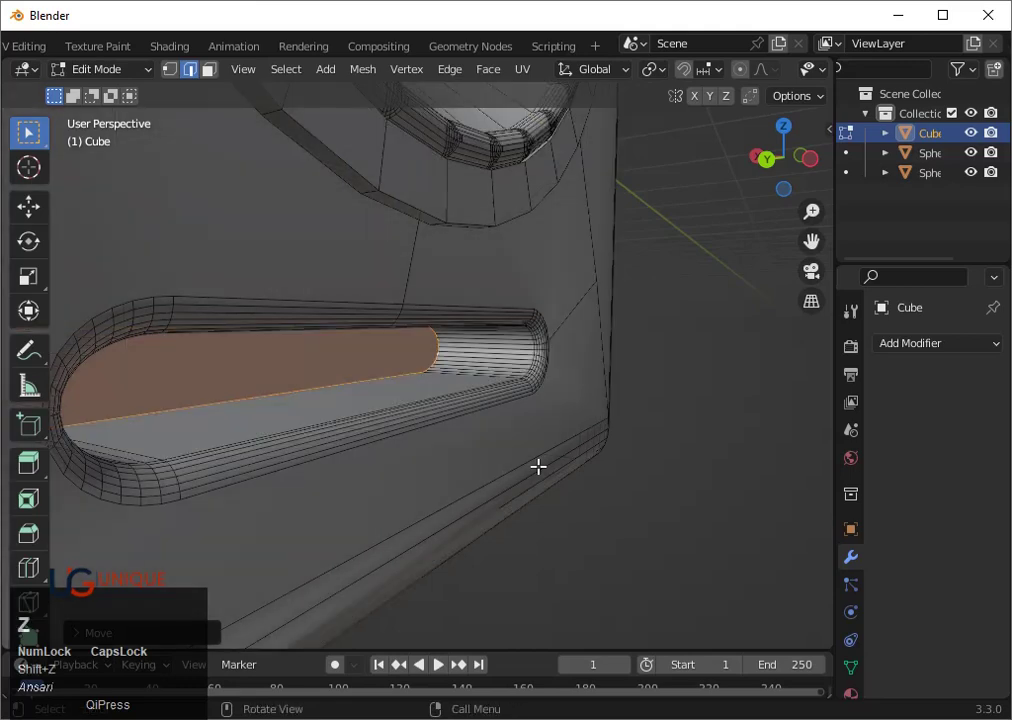
{"action": "type", "text": "12"}
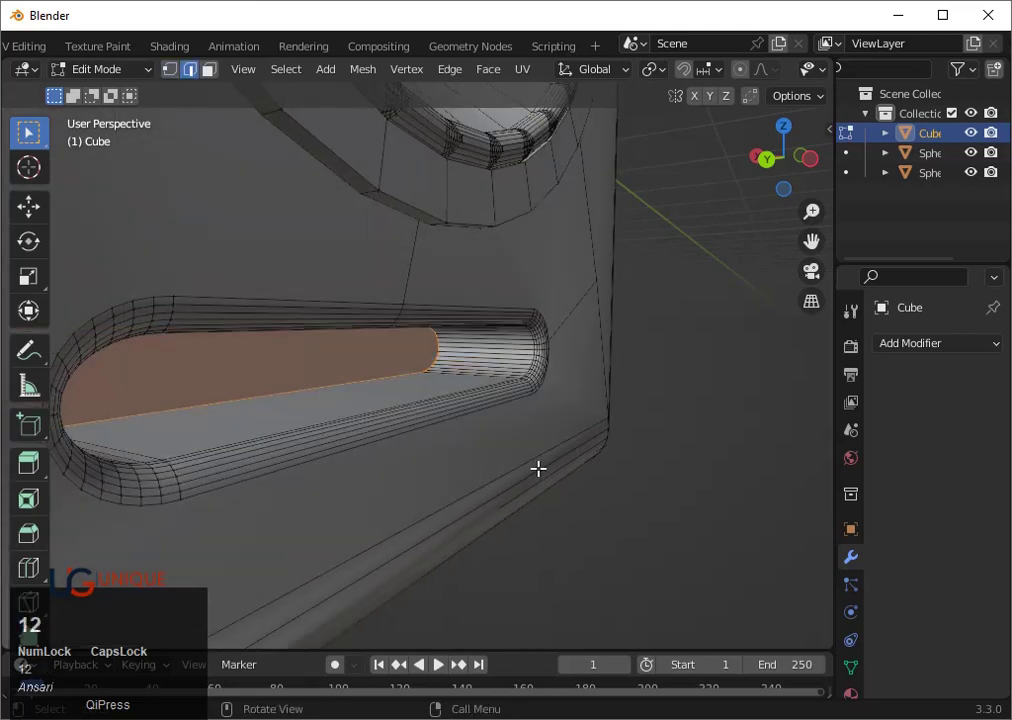
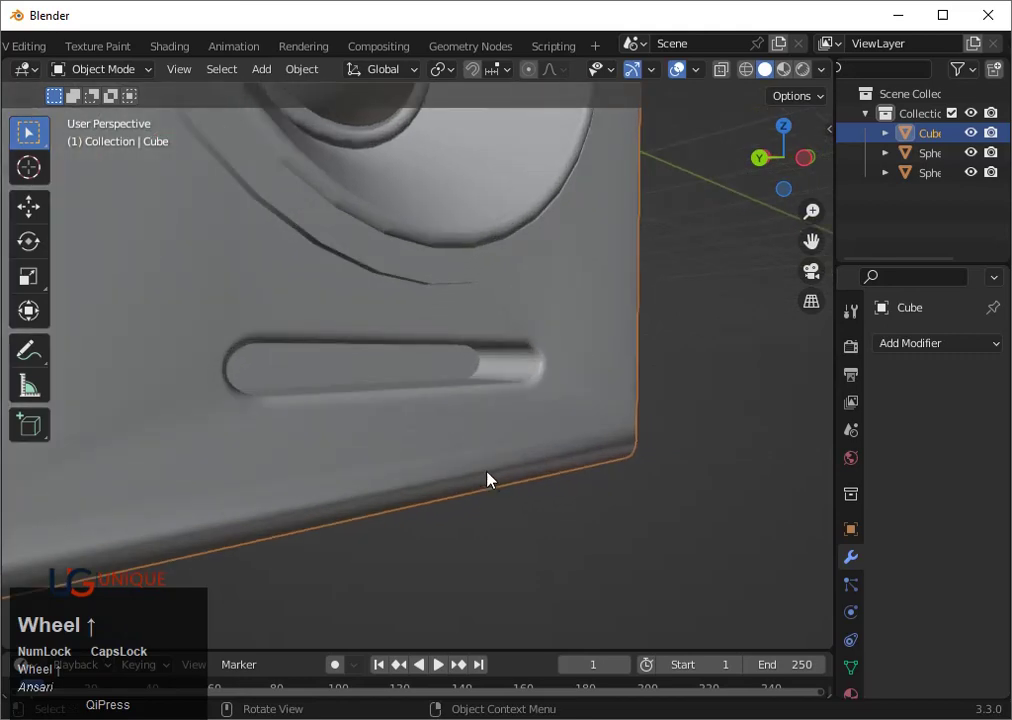
Tilt the speaker cabinet a few degrees to one side in back view
{"action": "left_click_drag", "start_coordinate": [344, 472], "coordinate": [222, 444]}
{"action": "scroll", "scroll_direction": "down", "scroll_amount": 3}
{"action": "left_click", "coordinate": [274, 500]}
{"action": "scroll", "scroll_direction": "down", "scroll_amount": 3}
{"action": "middle_click", "coordinate": [290, 484]}
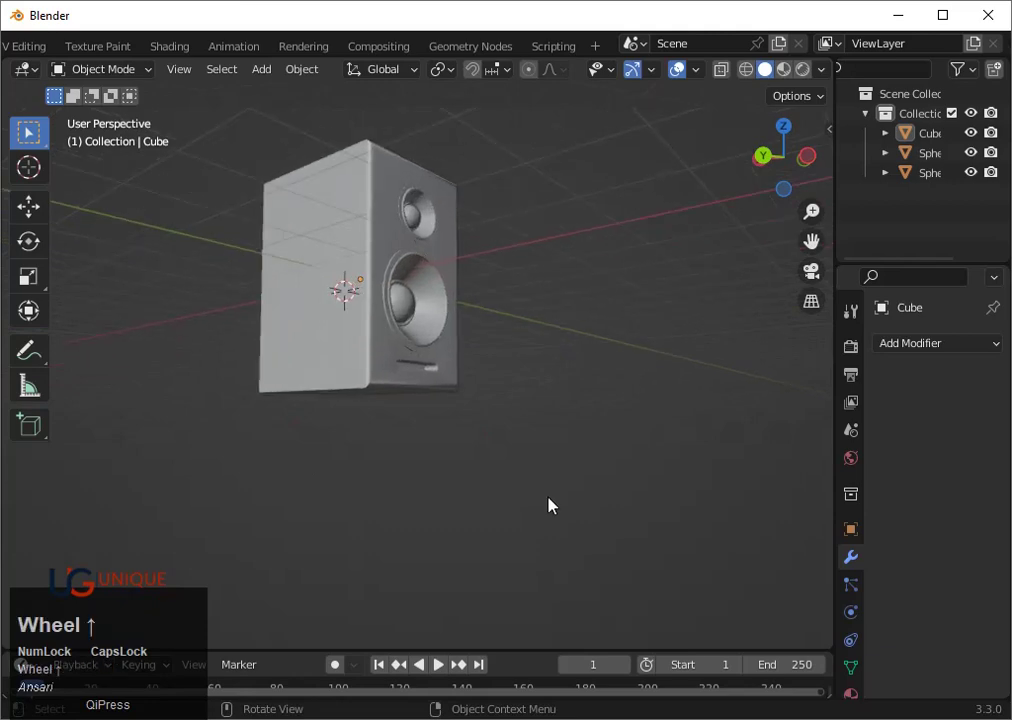
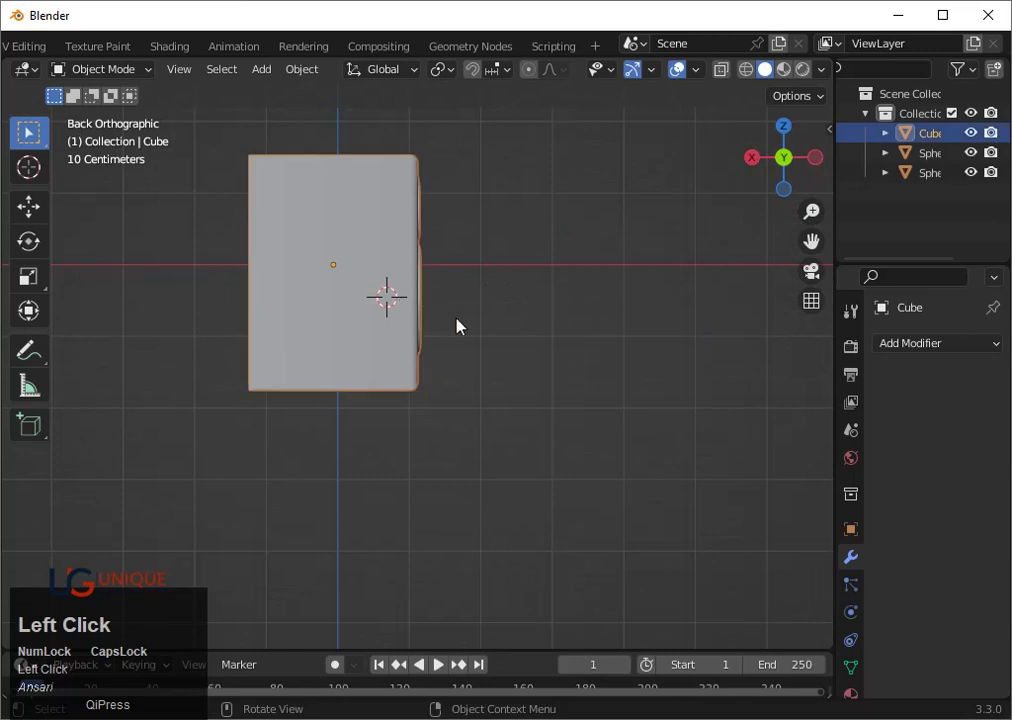
{"action": "key", "text": "r"}
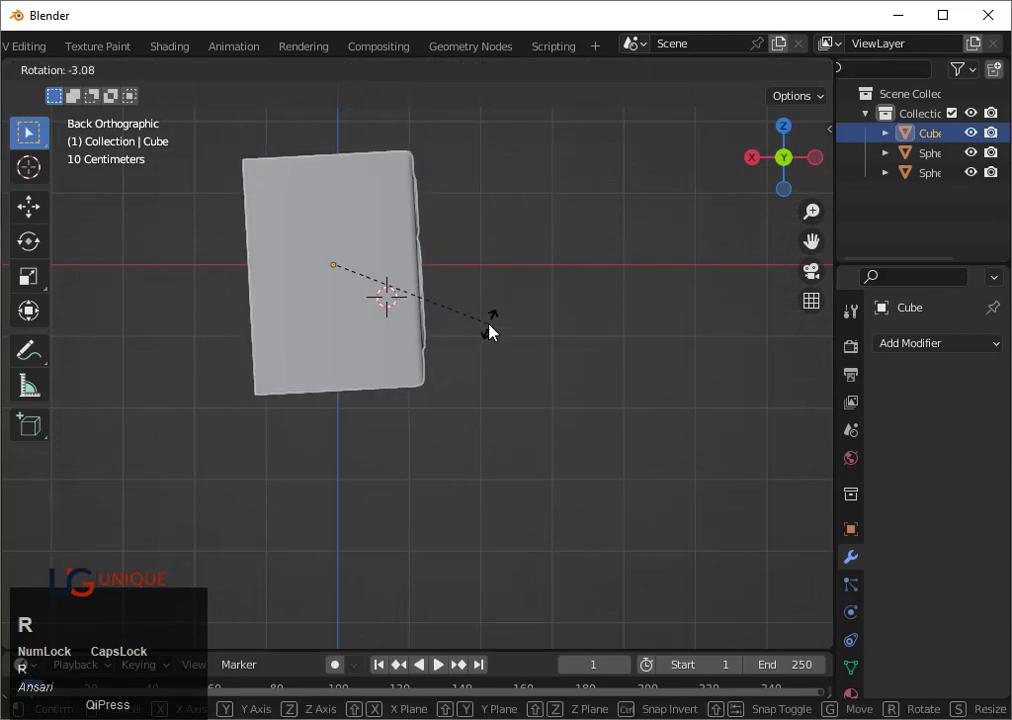
{"action": "left_click", "coordinate": [495, 322]}
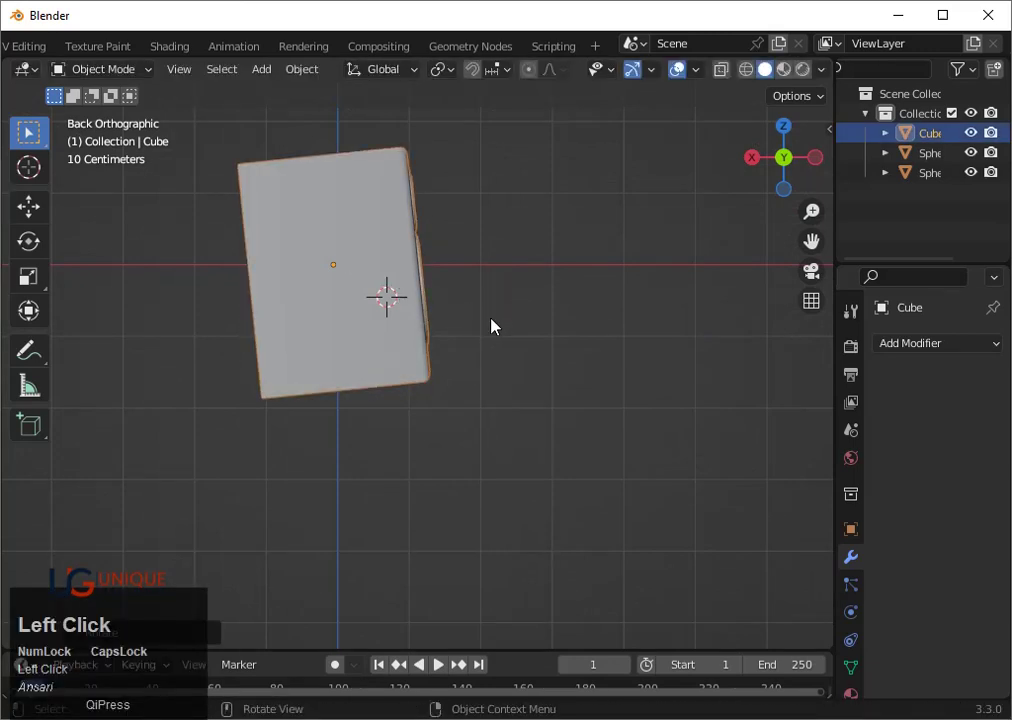
Narrow the cabinet slightly along its own width and give it an extra small tilt
{"action": "key", "text": "s"}
{"action": "key", "text": "x"}
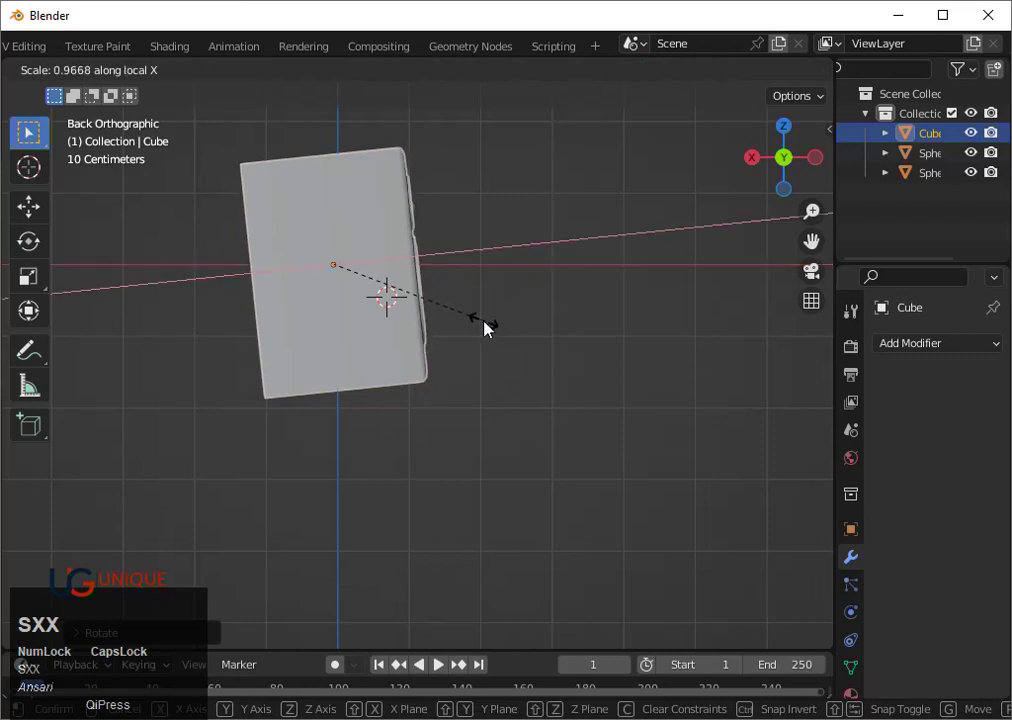
{"action": "left_click", "coordinate": [489, 328]}
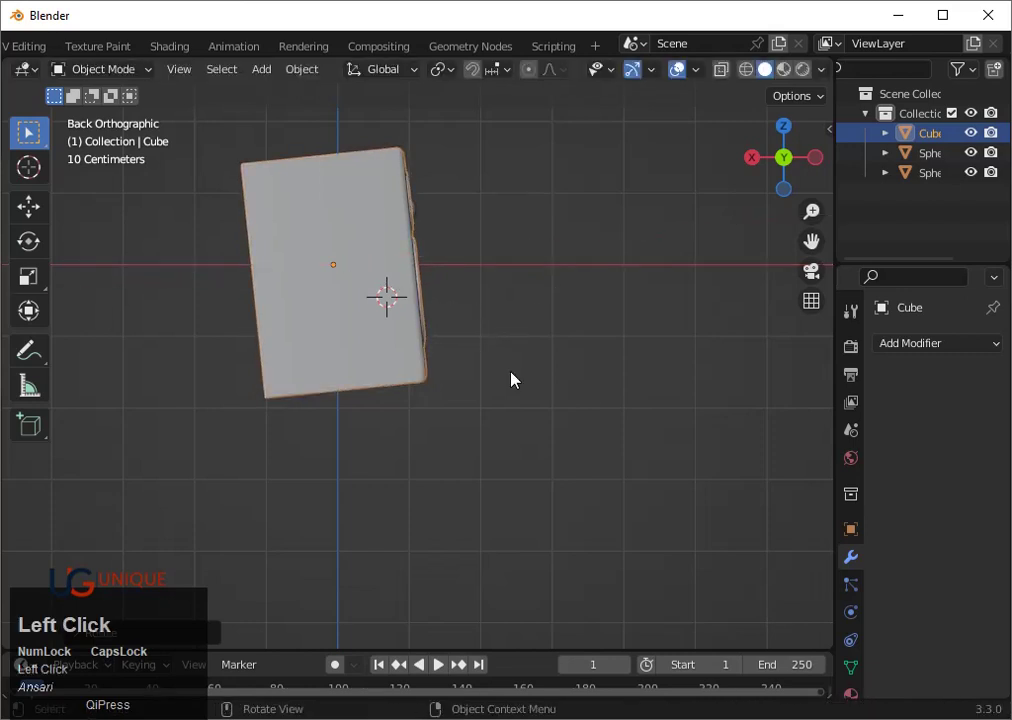
{"action": "key", "text": "r"}
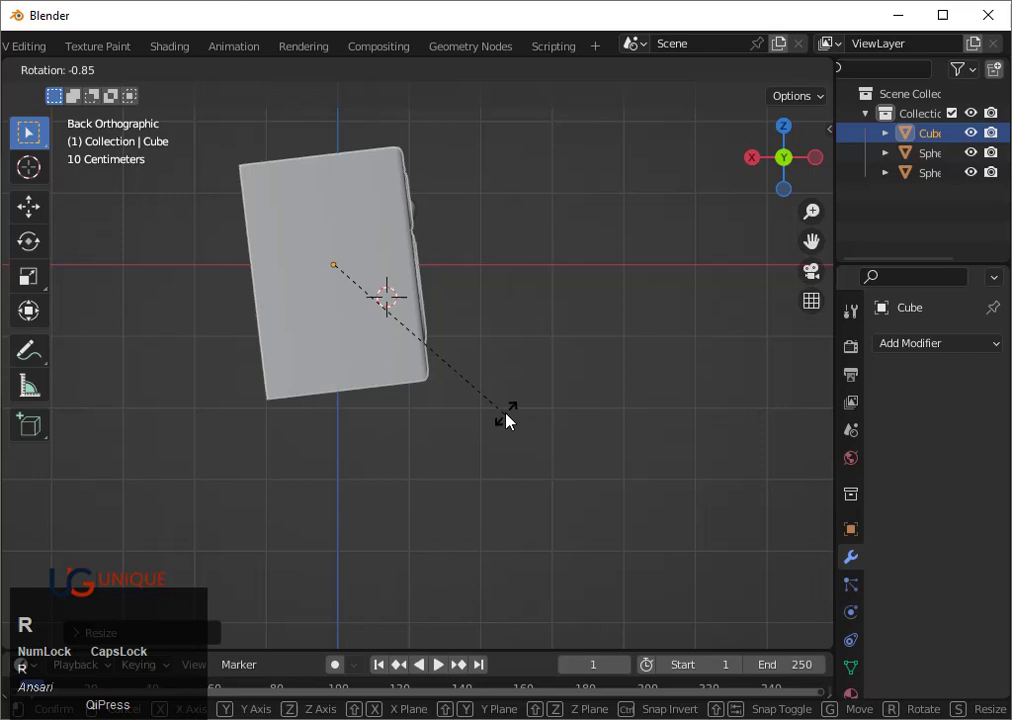
{"action": "left_click", "coordinate": [512, 420]}
{"action": "scroll", "scroll_direction": "up", "scroll_amount": 3}
{"action": "middle_click", "coordinate": [492, 466]}
{"action": "left_click", "coordinate": [401, 397]}
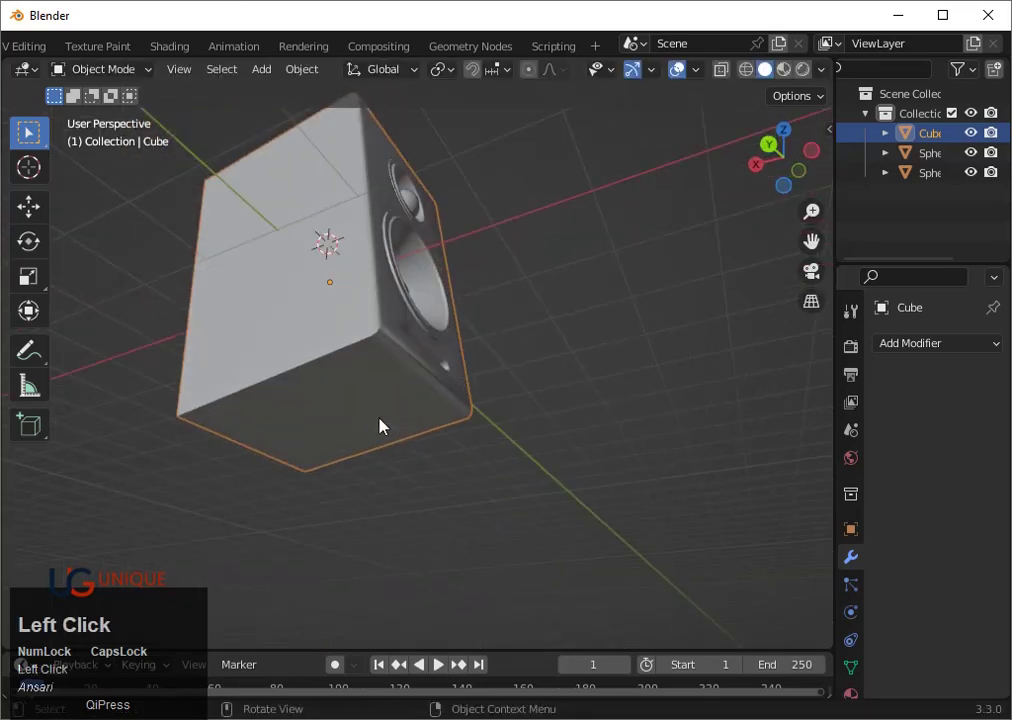
Add a cube from the add menu, then remove it again
{"action": "right_click", "coordinate": [351, 436]}
{"action": "key", "text": "shift+a"}
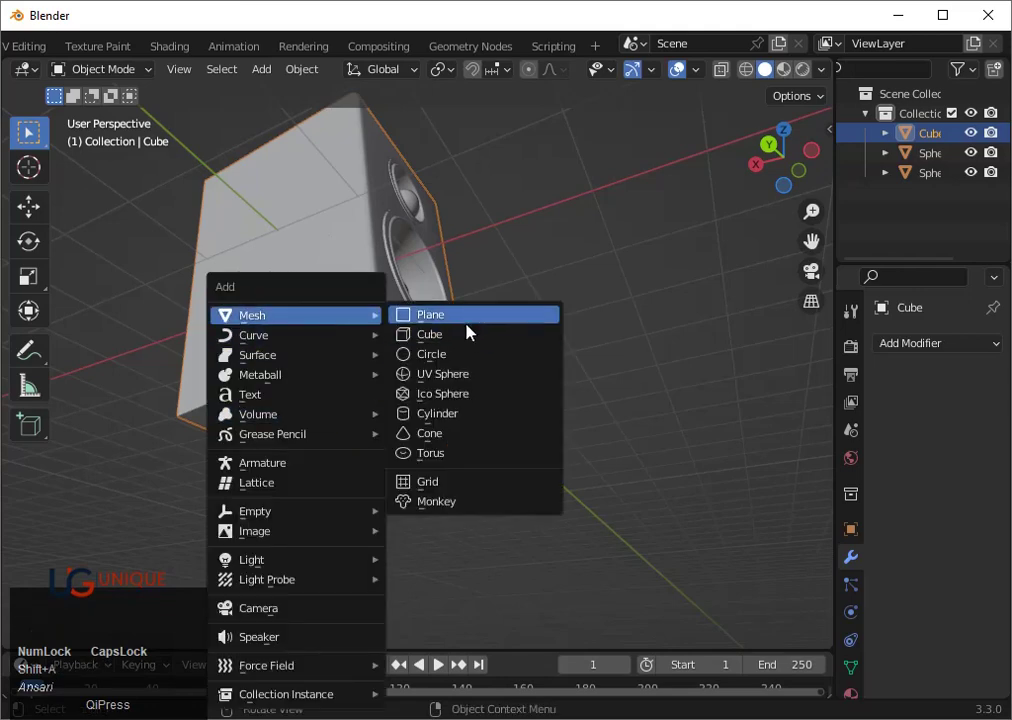
{"action": "left_click", "coordinate": [461, 341]}
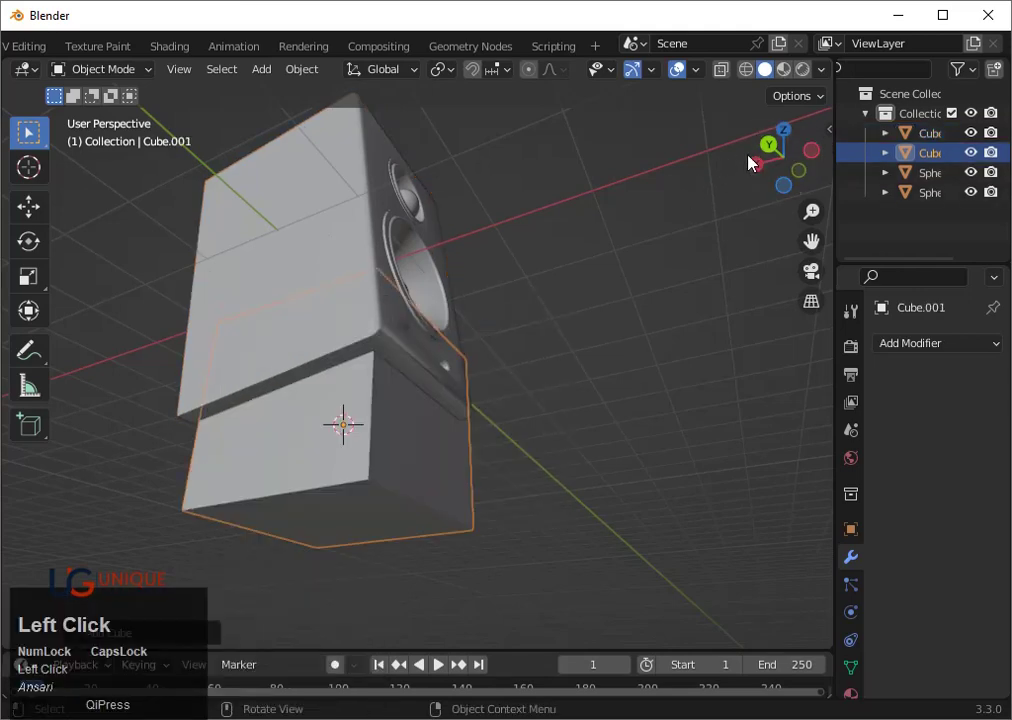
{"action": "left_click", "coordinate": [760, 173]}
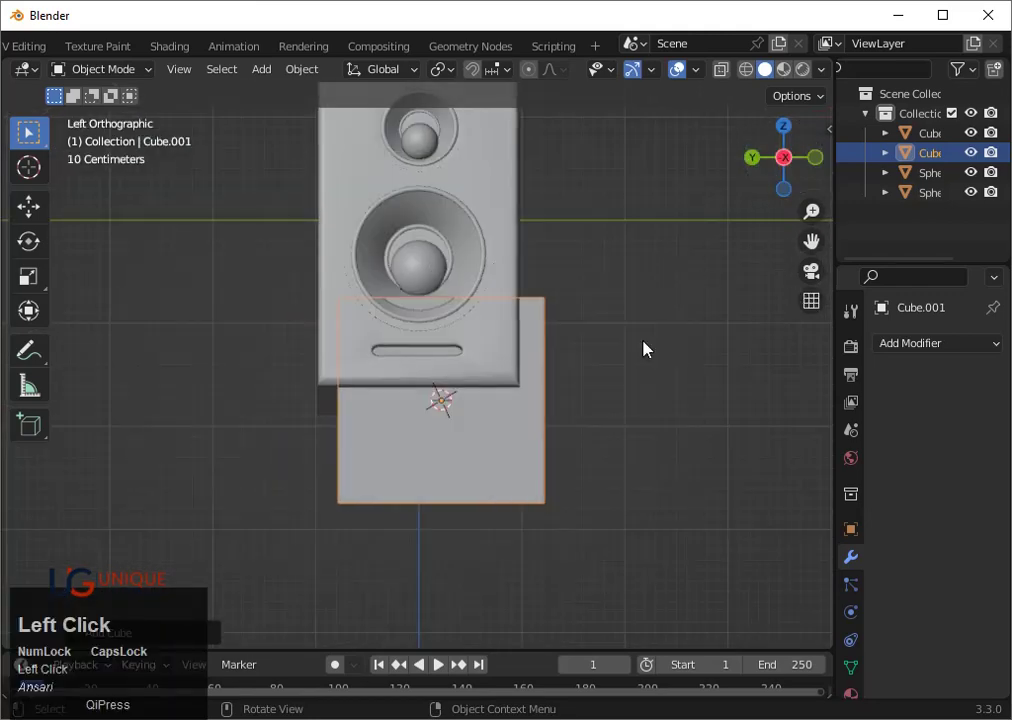
{"action": "key", "text": "ctrl+z"}
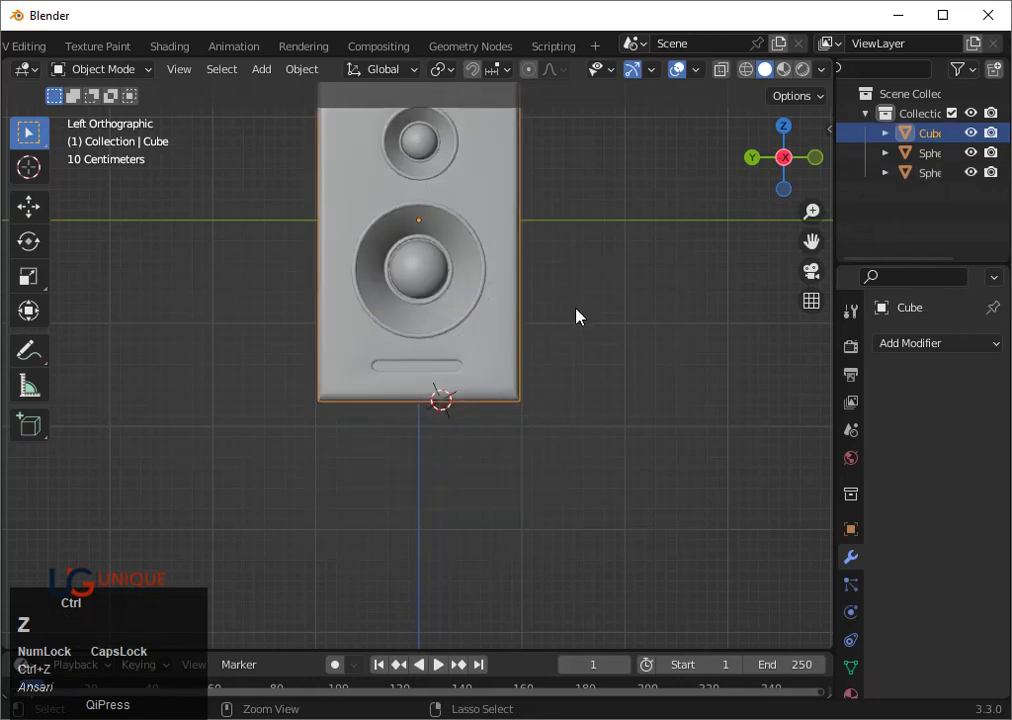
Select the cabinet with both drivers and clear their tilt so they stand upright
{"action": "left_click", "coordinate": [422, 276]}
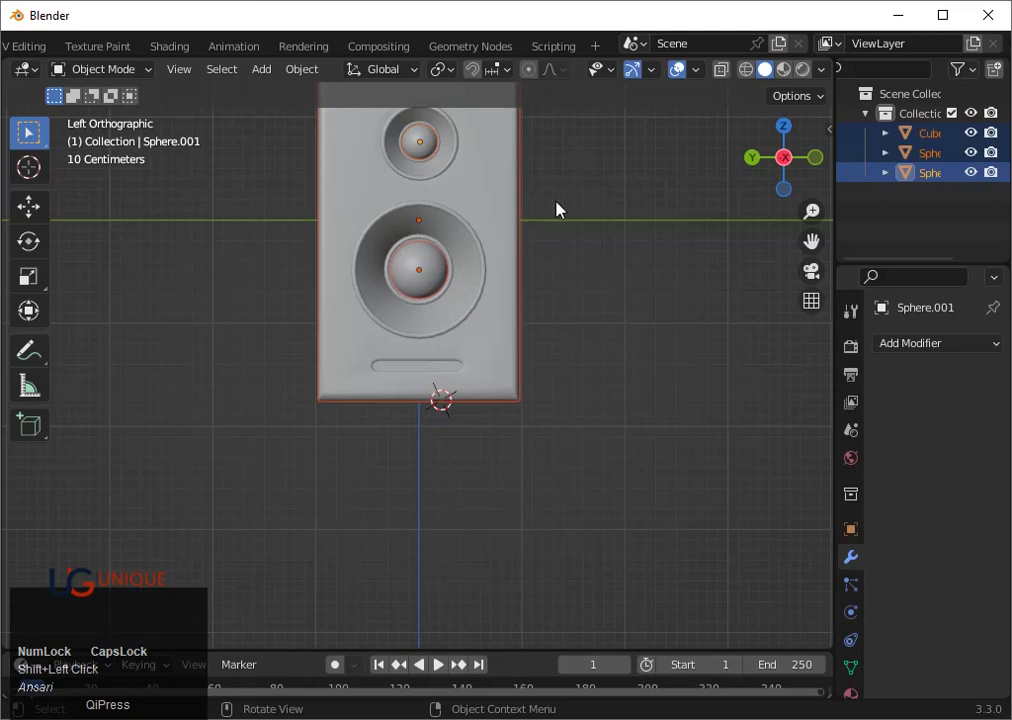
{"action": "left_click", "coordinate": [767, 164]}
{"action": "scroll", "scroll_direction": "down", "scroll_amount": 3}
{"action": "key", "text": "r"}
{"action": "left_click", "coordinate": [536, 339]}
{"action": "scroll", "scroll_direction": "up", "scroll_amount": 3}
{"action": "key", "text": "ctrl+z"}
{"action": "scroll", "scroll_direction": "up", "scroll_amount": 3}
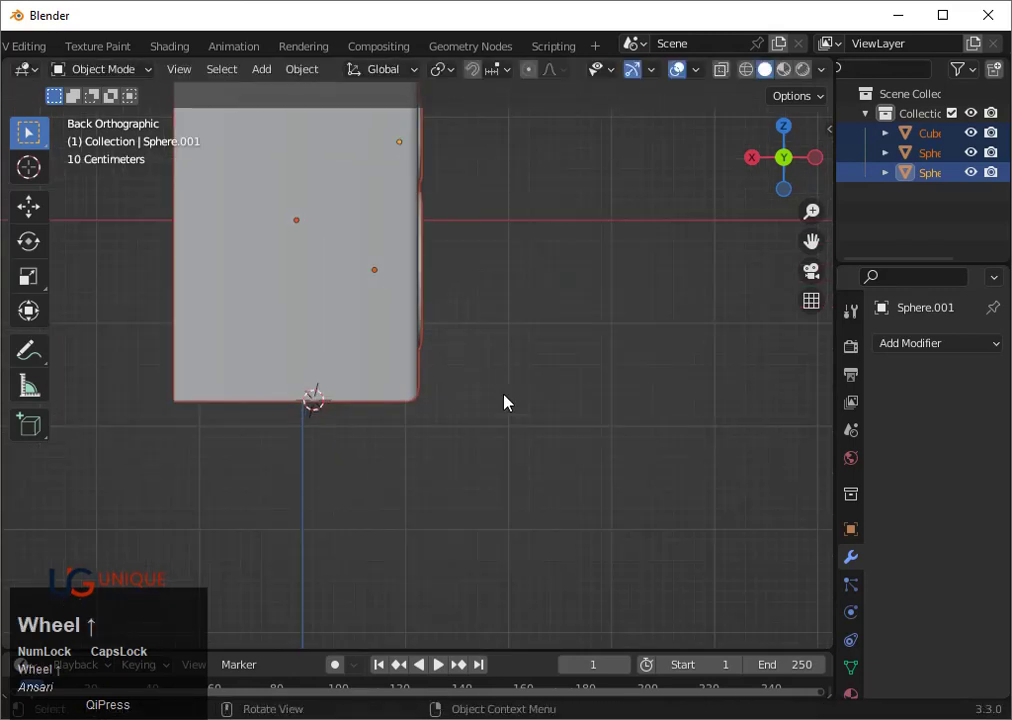
Select only the cabinet and place the 3D cursor at the middle of its bottom
{"action": "left_click_drag", "start_coordinate": [445, 454], "coordinate": [323, 425]}
{"action": "left_click", "coordinate": [323, 425]}
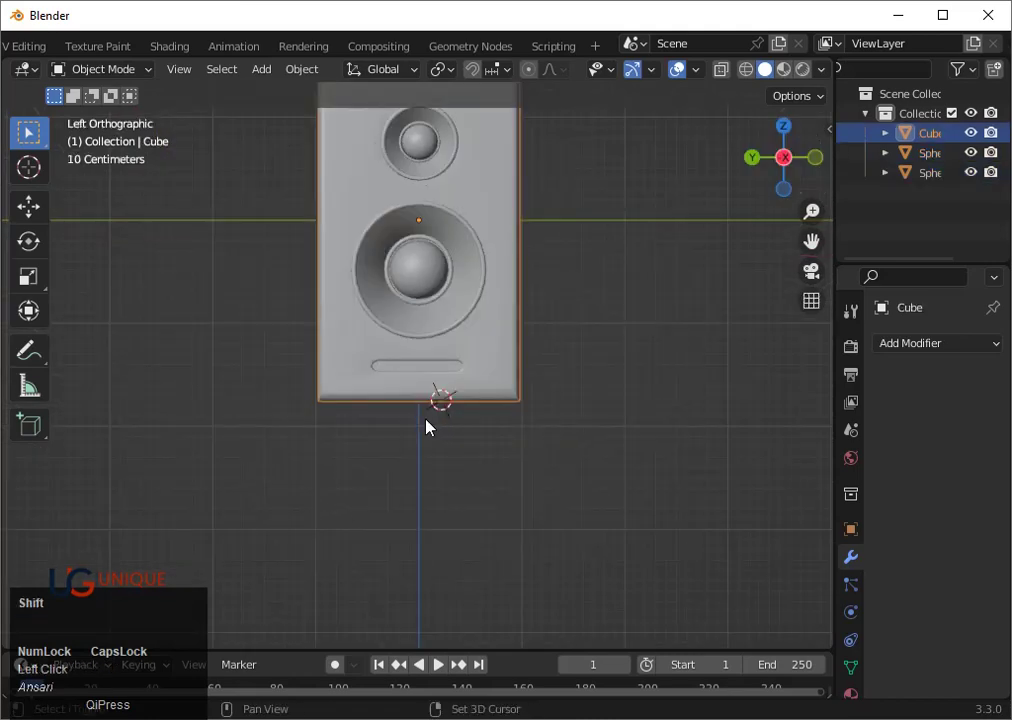
{"action": "right_click", "coordinate": [425, 411]}
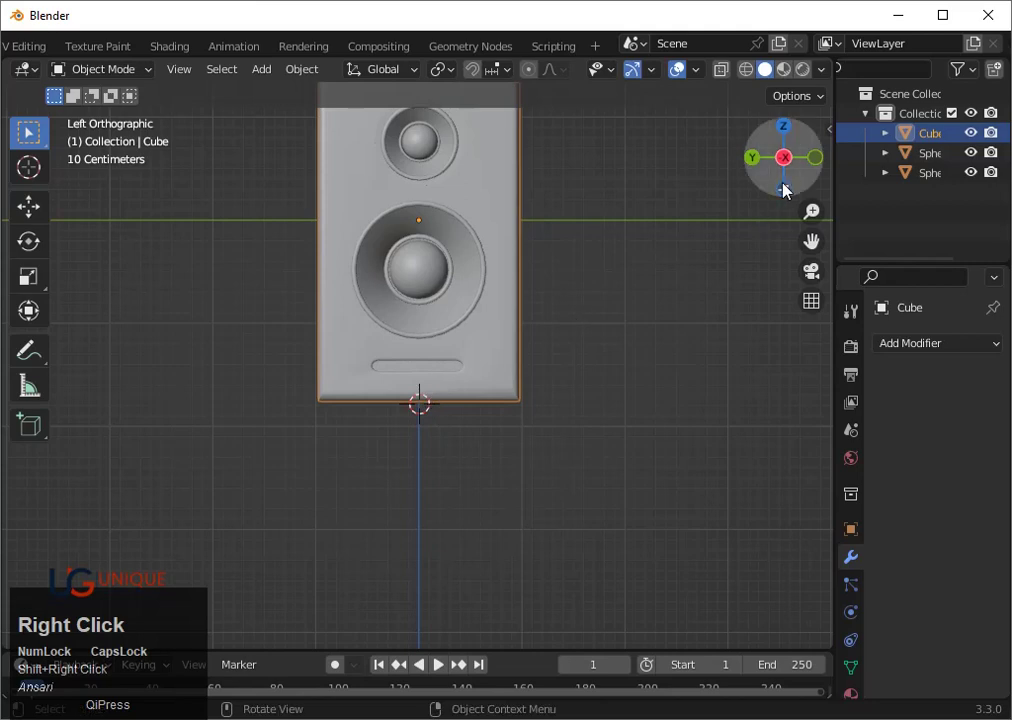
Add a cube beneath the cabinet, shrink it to about three quarters and move it into place
{"action": "left_click", "coordinate": [787, 197]}
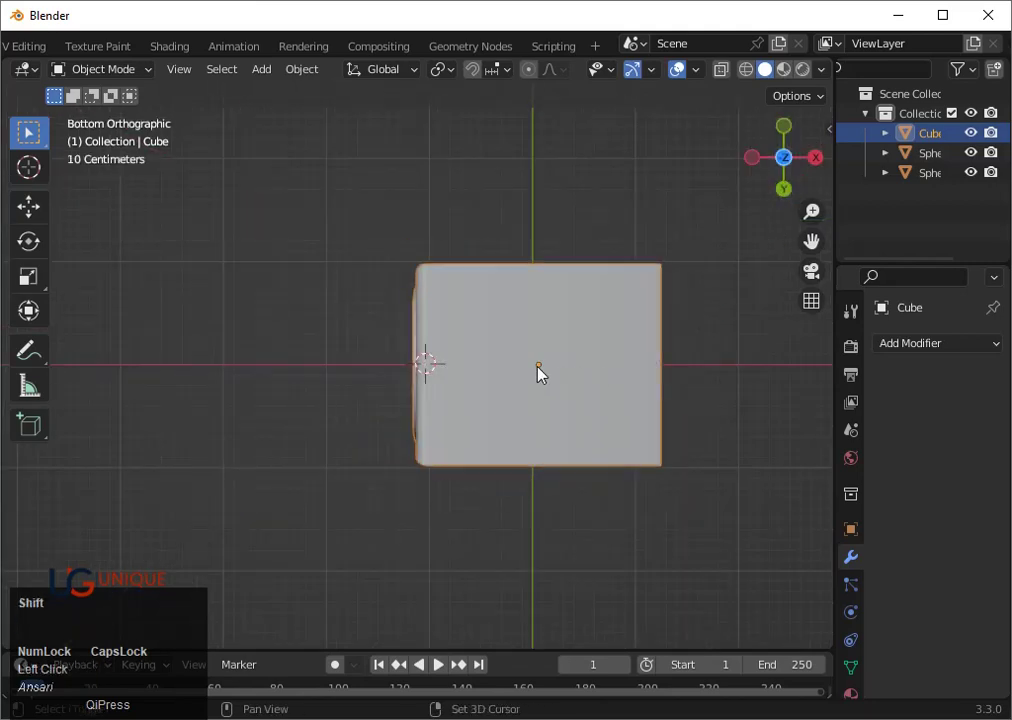
{"action": "right_click", "coordinate": [544, 373]}
{"action": "key", "text": "shift+a"}
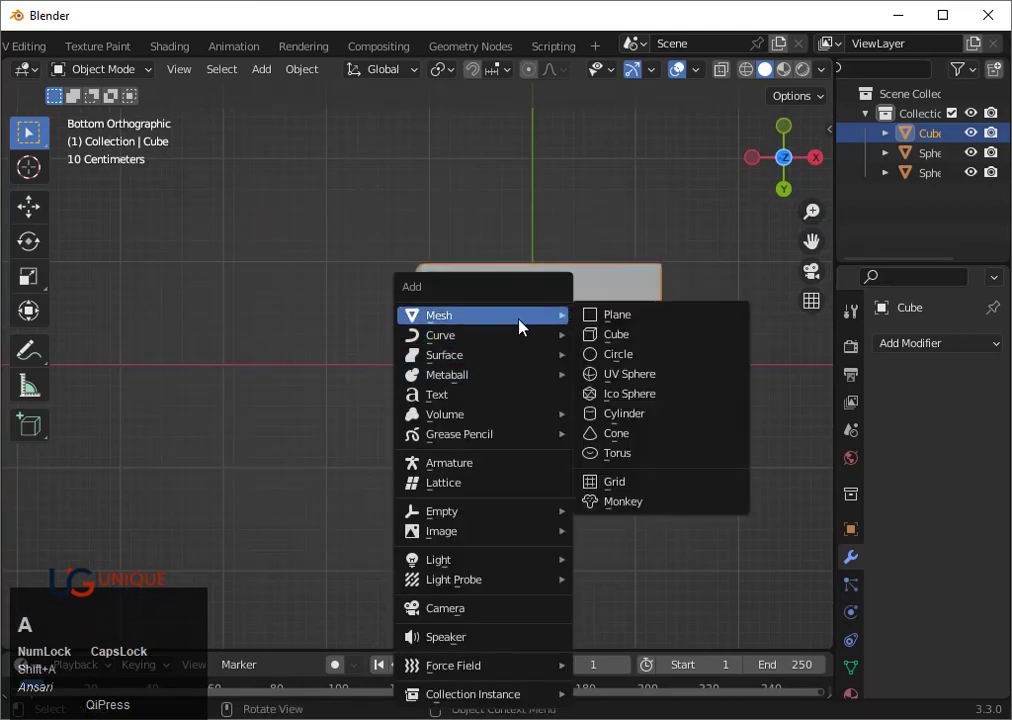
{"action": "left_click", "coordinate": [617, 345]}
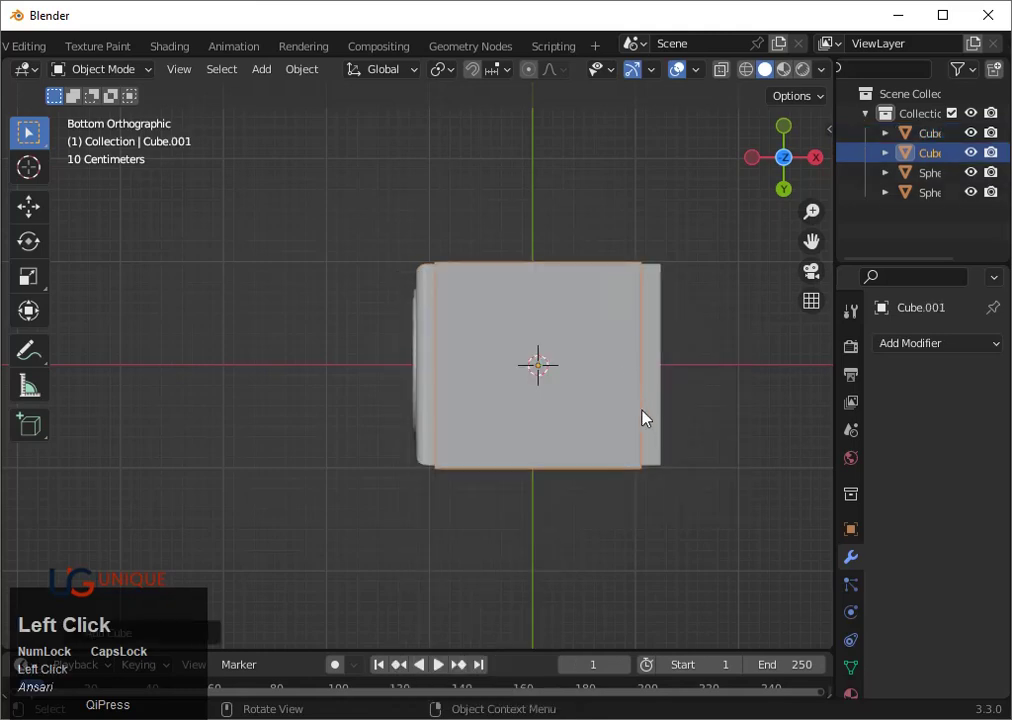
{"action": "key", "text": "s"}
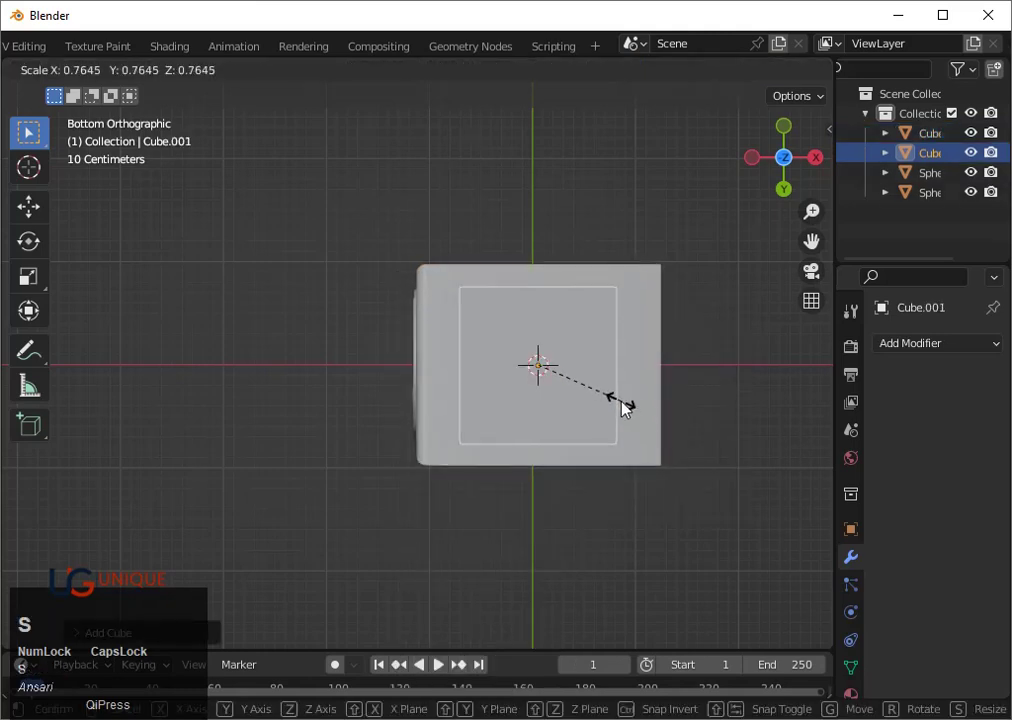
{"action": "left_click", "coordinate": [614, 398]}
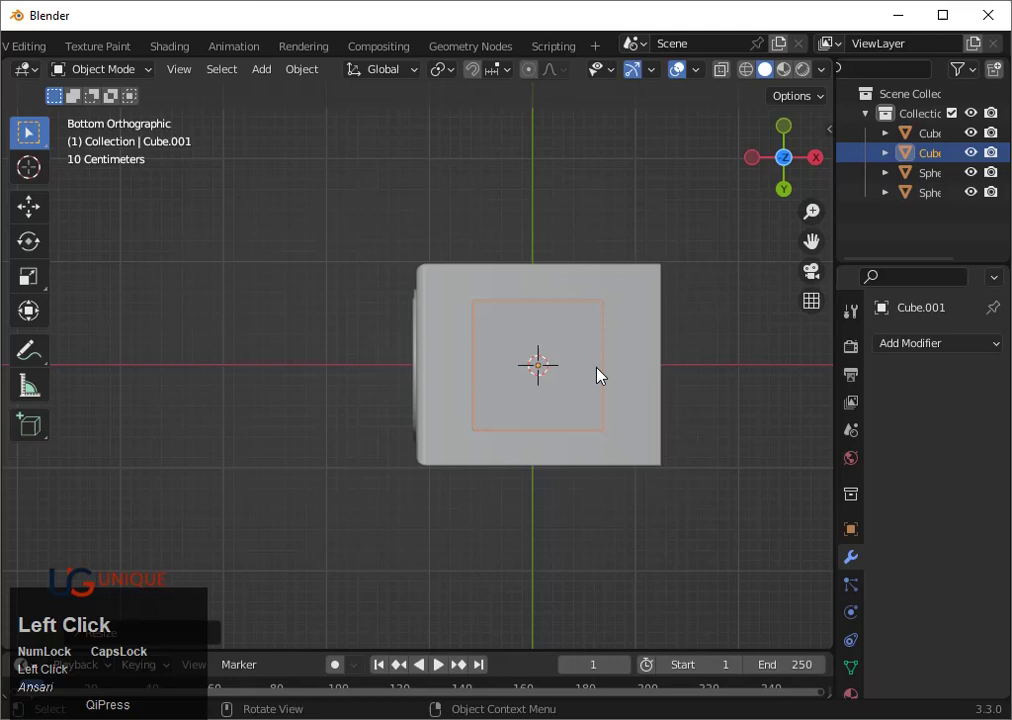
{"action": "key", "text": "g"}
{"action": "left_click", "coordinate": [600, 378]}
Widen the block along its X axis
{"action": "key", "text": "s"}
{"action": "key", "text": "y"}
{"action": "key", "text": "x"}
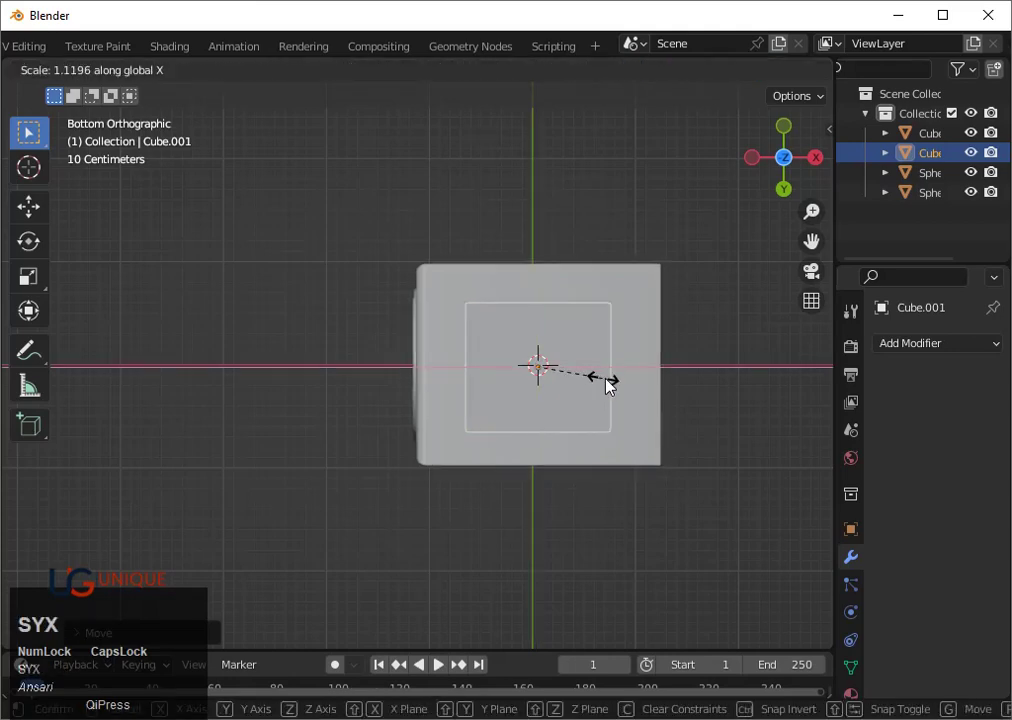
{"action": "left_click", "coordinate": [611, 390]}
{"action": "scroll", "scroll_direction": "down", "scroll_amount": 3}
{"action": "left_click_drag", "start_coordinate": [591, 380], "coordinate": [800, 144]}
{"action": "left_click", "coordinate": [800, 144]}
{"action": "scroll", "scroll_direction": "up", "scroll_amount": 3}
Flatten the block along Z into a thin slab
{"action": "key", "text": "s"}
{"action": "key", "text": "z"}
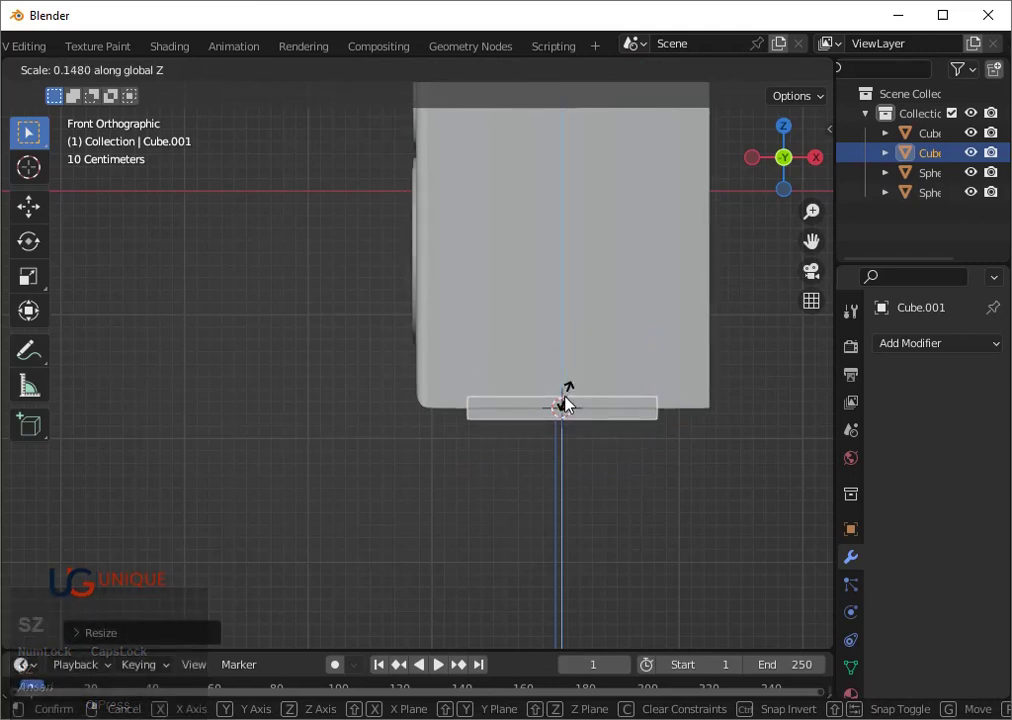
{"action": "left_click", "coordinate": [565, 412]}
{"action": "scroll", "scroll_direction": "up", "scroll_amount": 3}
{"action": "key", "text": "`"}
{"action": "key", "text": "3"}
{"action": "scroll", "scroll_direction": "up", "scroll_amount": 3}
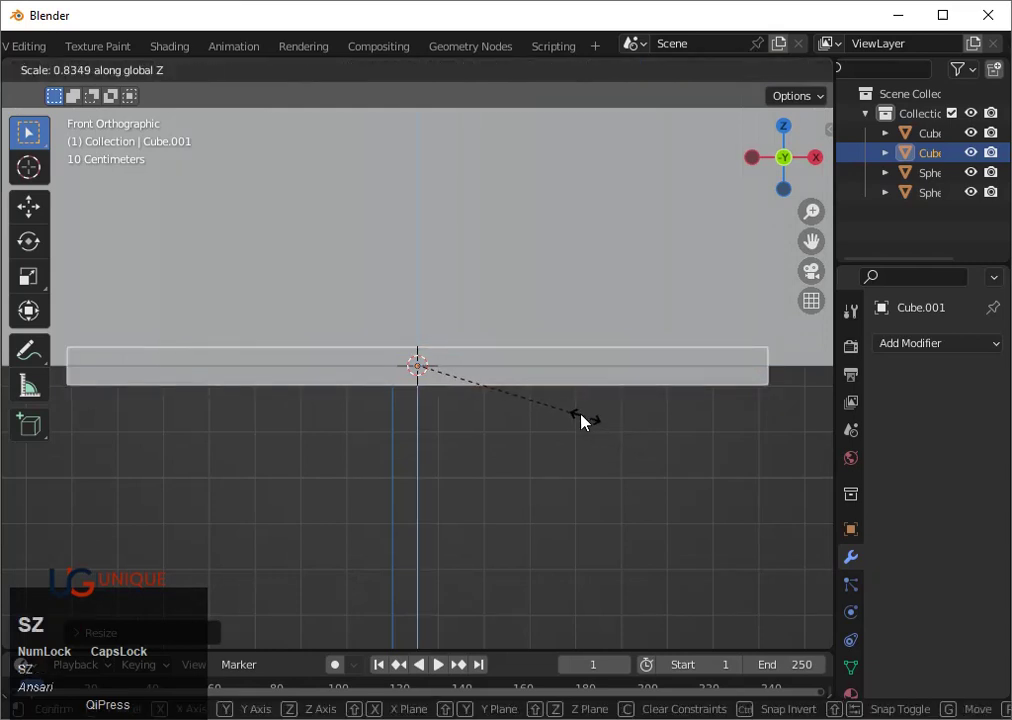
{"action": "left_click", "coordinate": [562, 409]}
Move the slab up against the speaker bottom and centre it along X as a base plate
{"action": "key", "text": "g"}
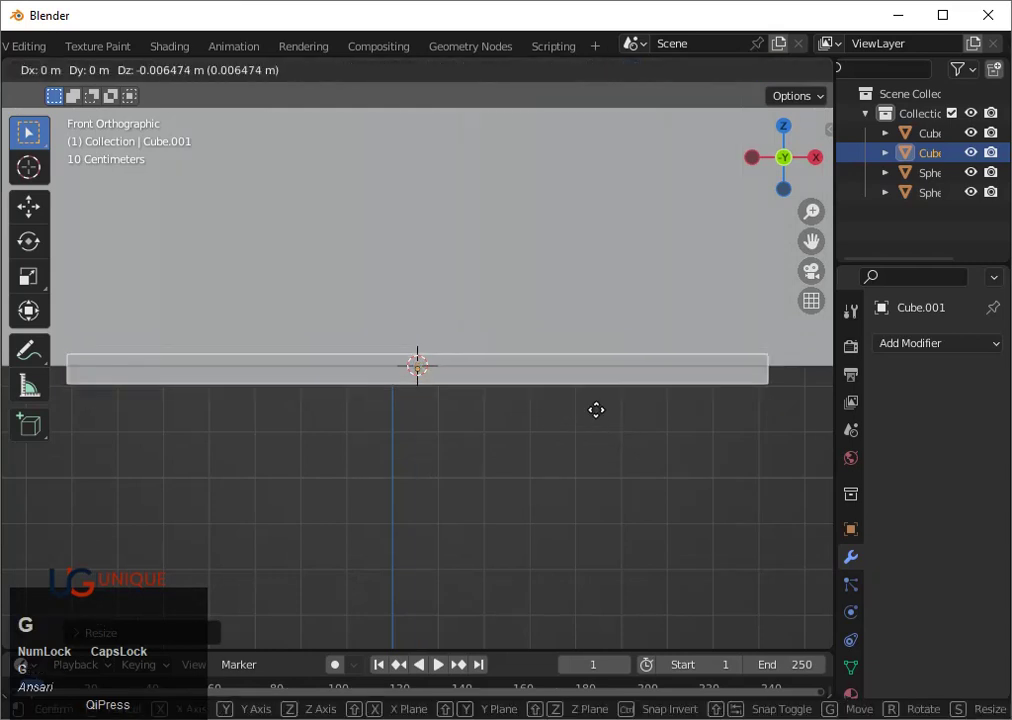
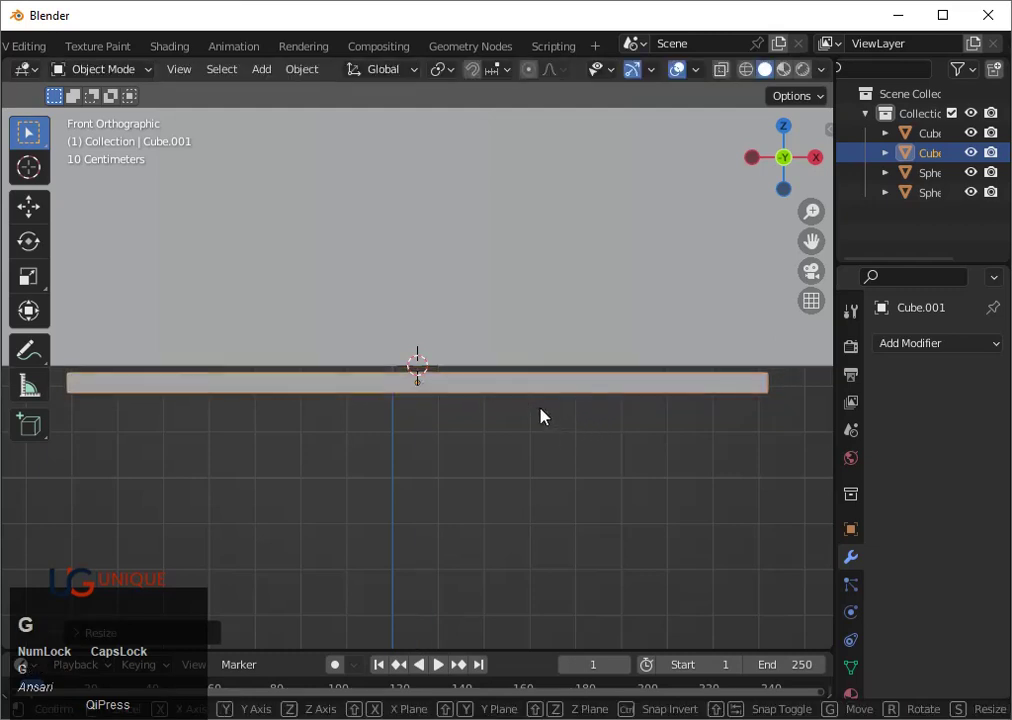
{"action": "key", "text": "z"}
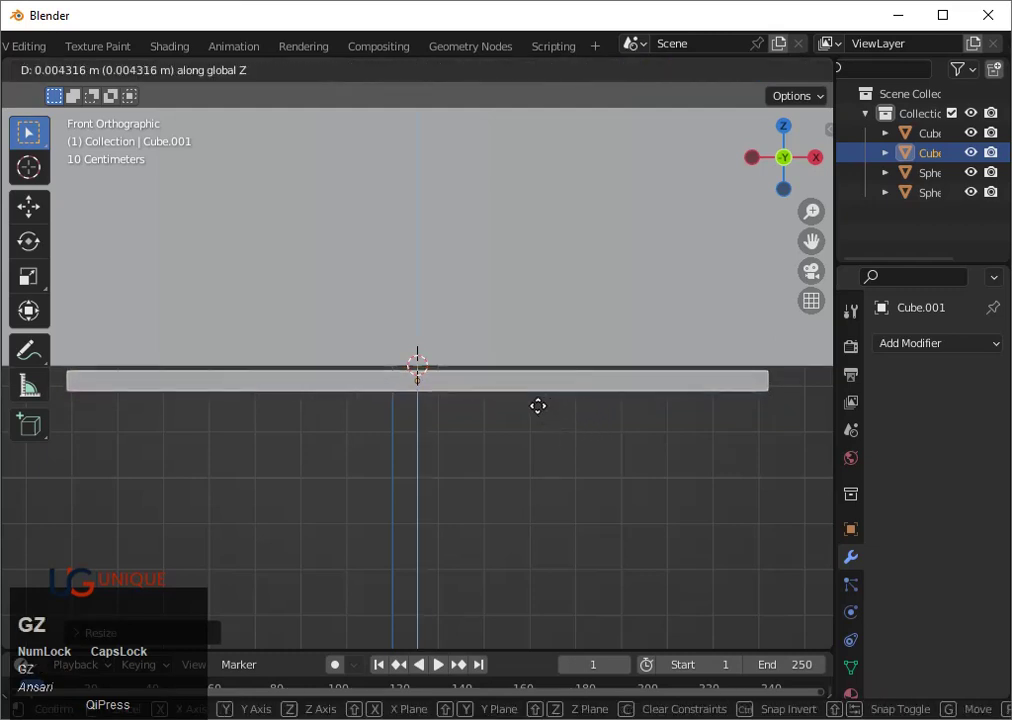
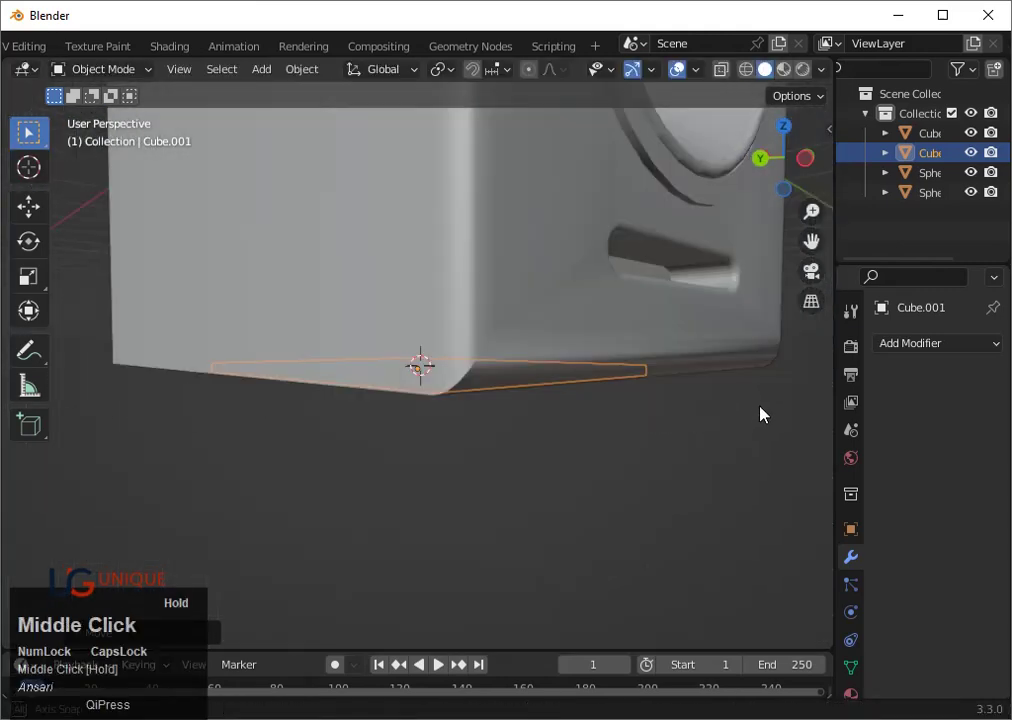
{"action": "left_click_drag", "start_coordinate": [556, 402], "coordinate": [773, 155]}
{"action": "left_click", "coordinate": [773, 155]}
{"action": "key", "text": "g"}
{"action": "key", "text": "y"}
{"action": "key", "text": "x"}
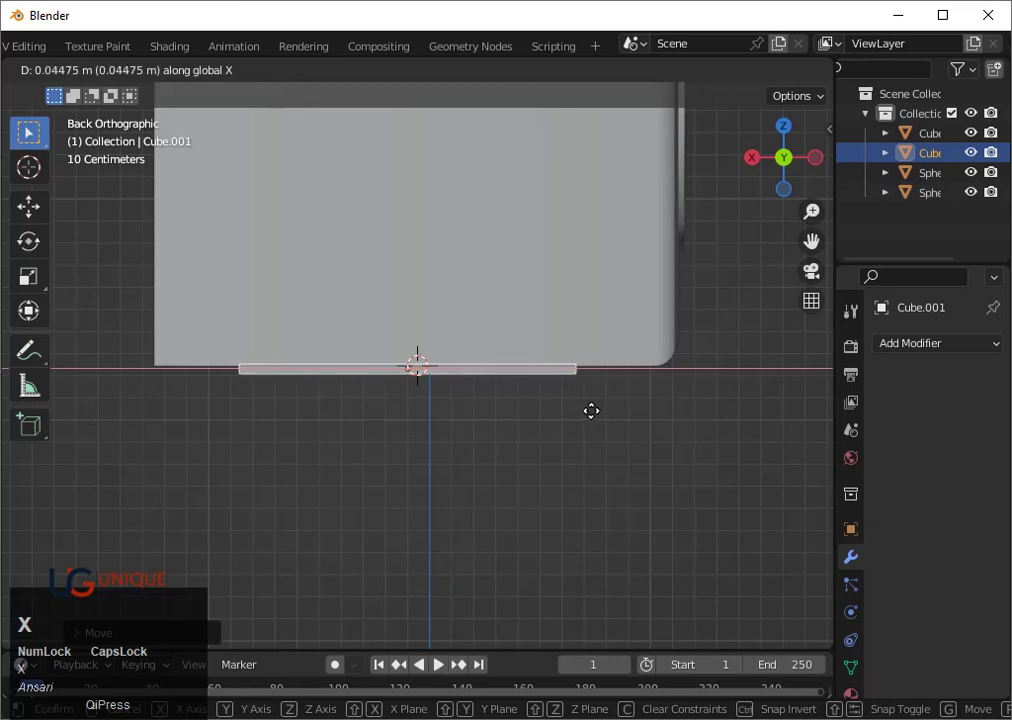
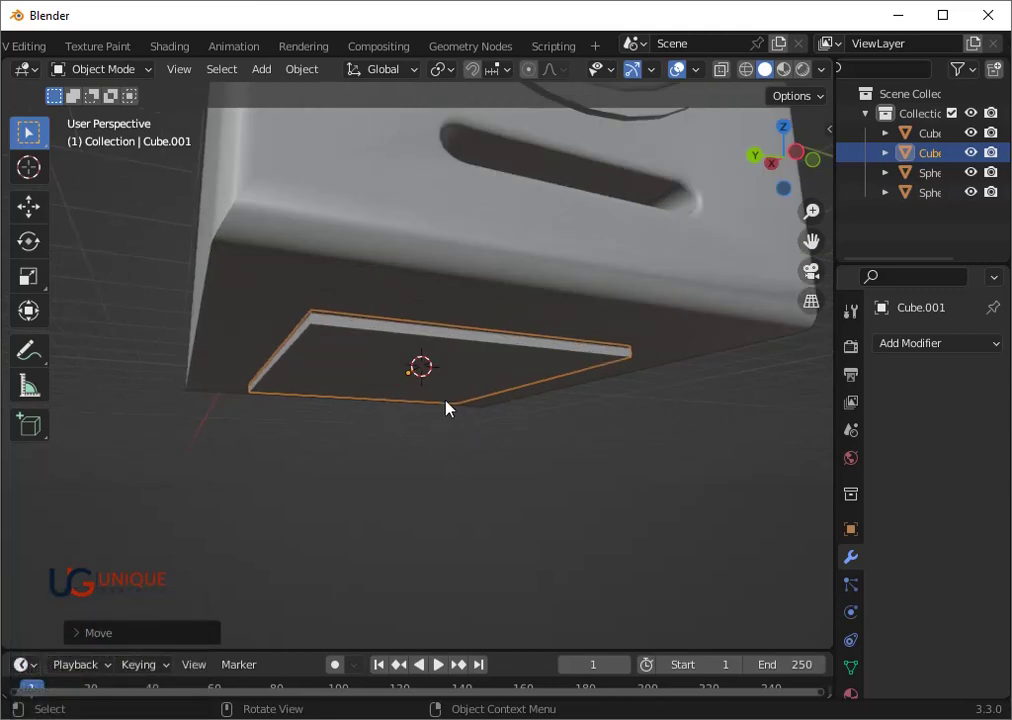
{"action": "scroll", "scroll_direction": "up", "scroll_amount": 3}
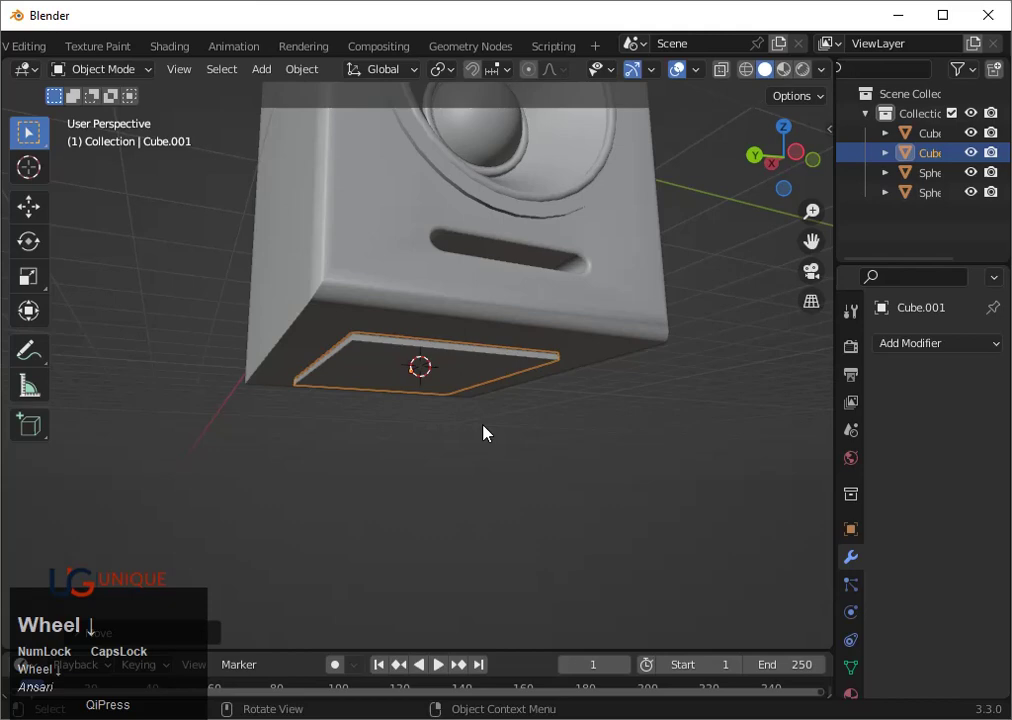
Add a cylinder and rotate it 90 degrees in the back view
{"action": "key", "text": "shift+a"}
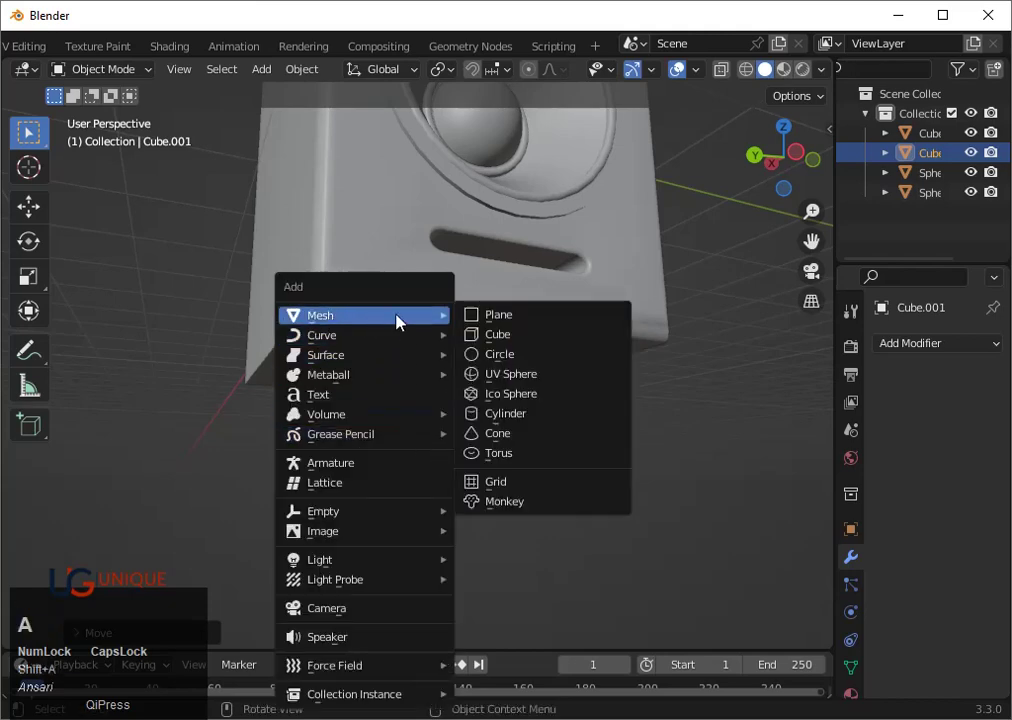
{"action": "left_click", "coordinate": [500, 418]}
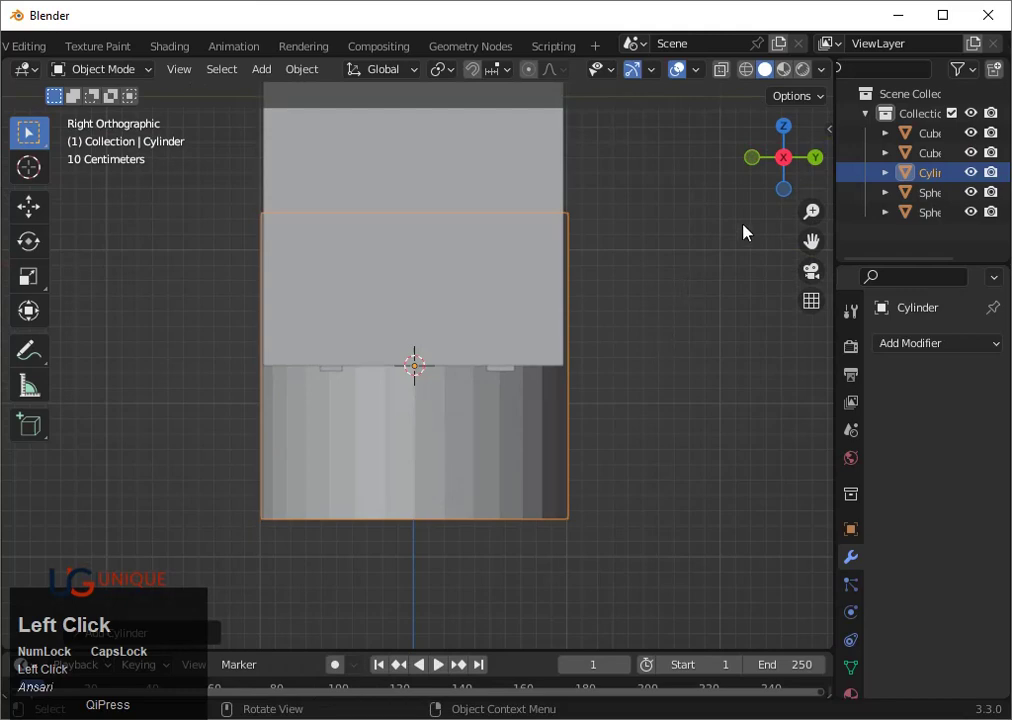
{"action": "left_click", "coordinate": [763, 167]}
{"action": "scroll", "scroll_direction": "down", "scroll_amount": 3}
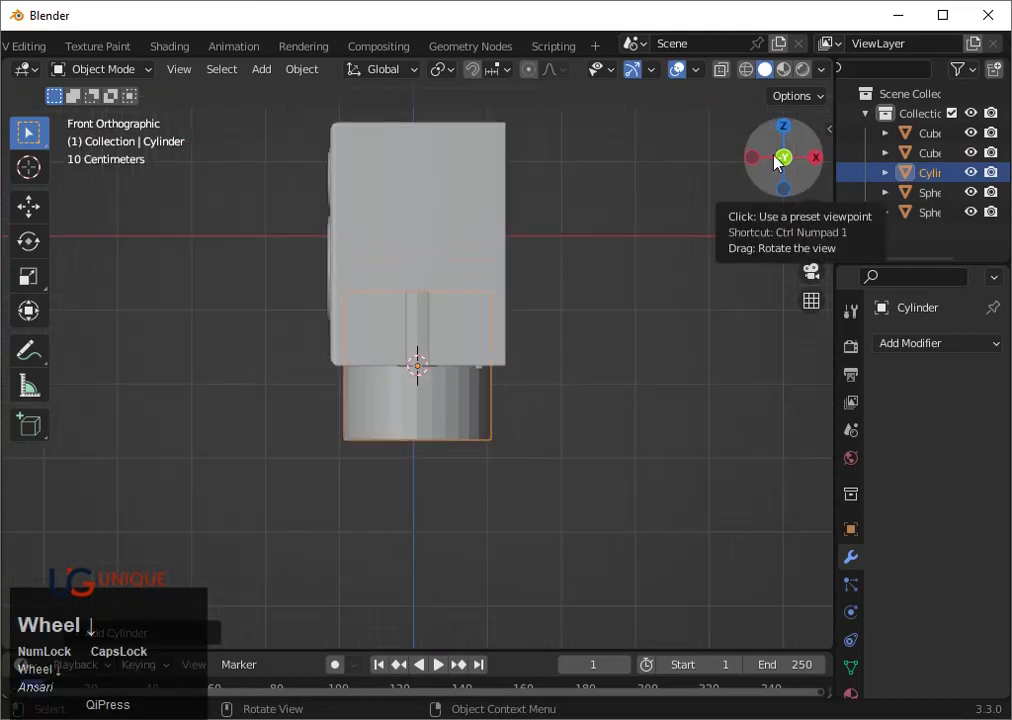
{"action": "left_click", "coordinate": [792, 162]}
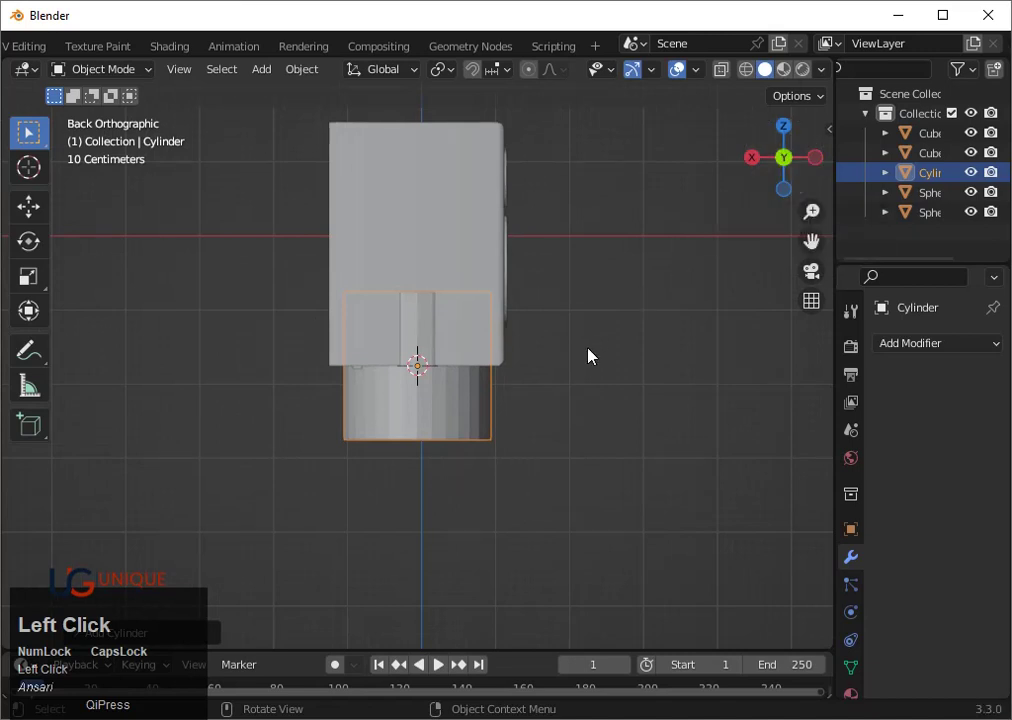
{"action": "key", "text": "r"}
{"action": "type", "text": "r90"}
{"action": "left_click", "coordinate": [594, 357]}
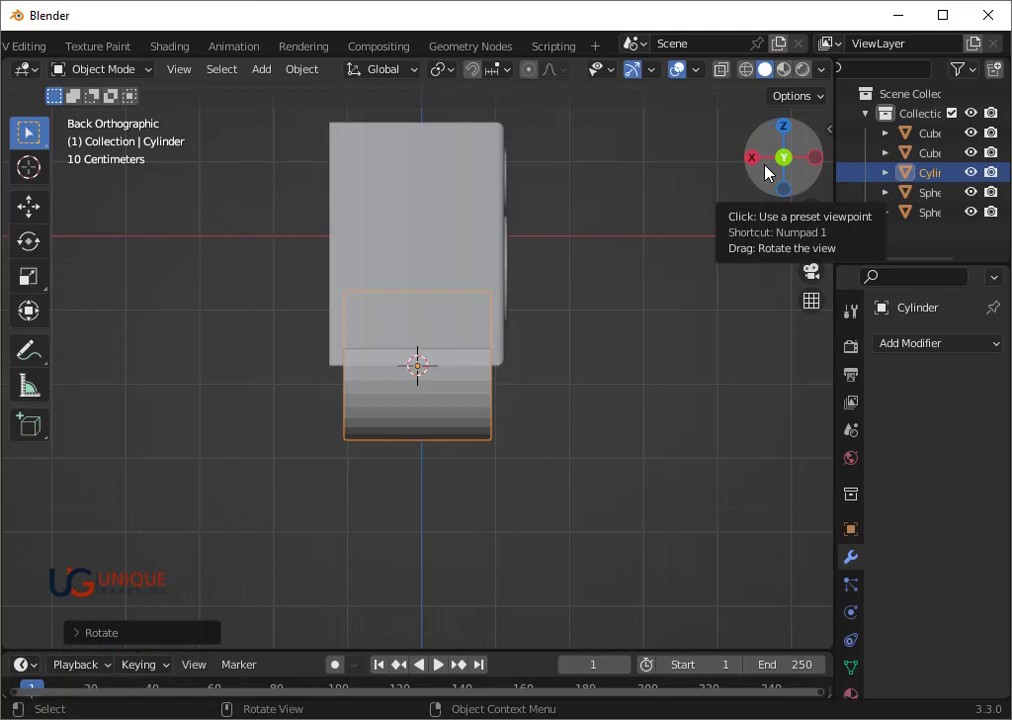
Rotate the cylinder another 90 degrees in top view to lay it on its side
{"action": "left_click", "coordinate": [792, 133]}
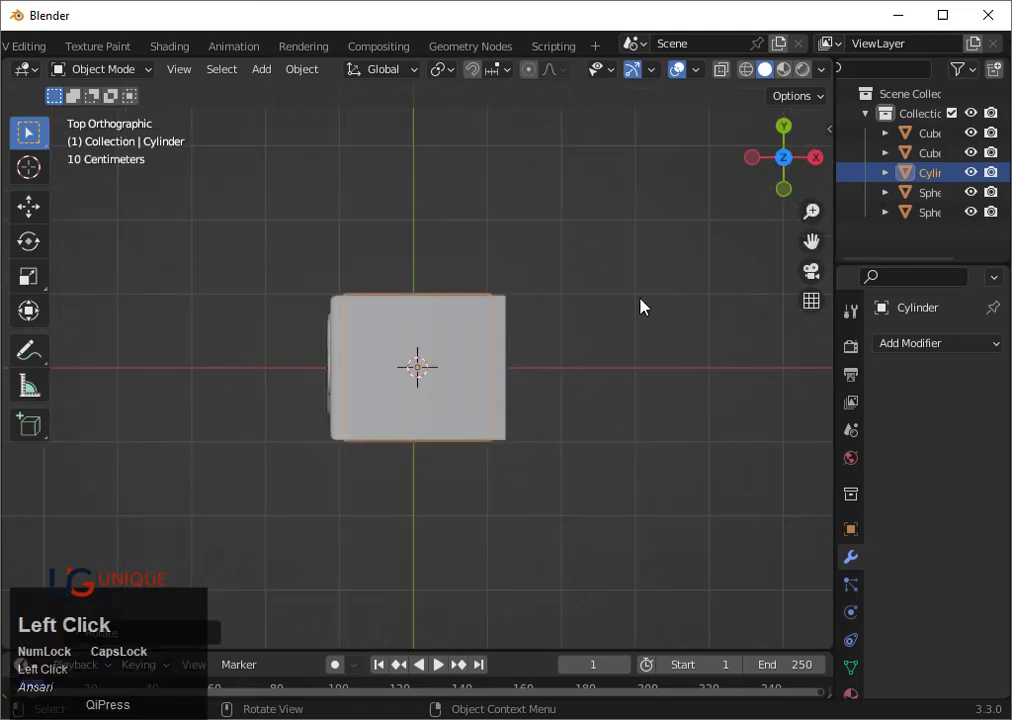
{"action": "key", "text": "r"}
{"action": "type", "text": "r90"}
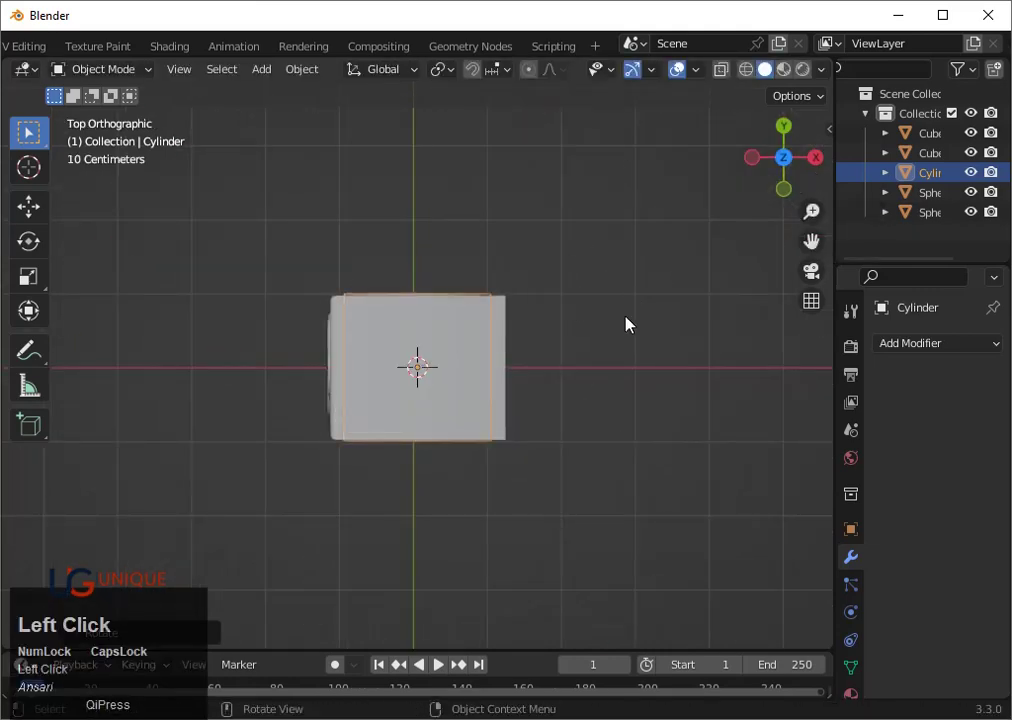
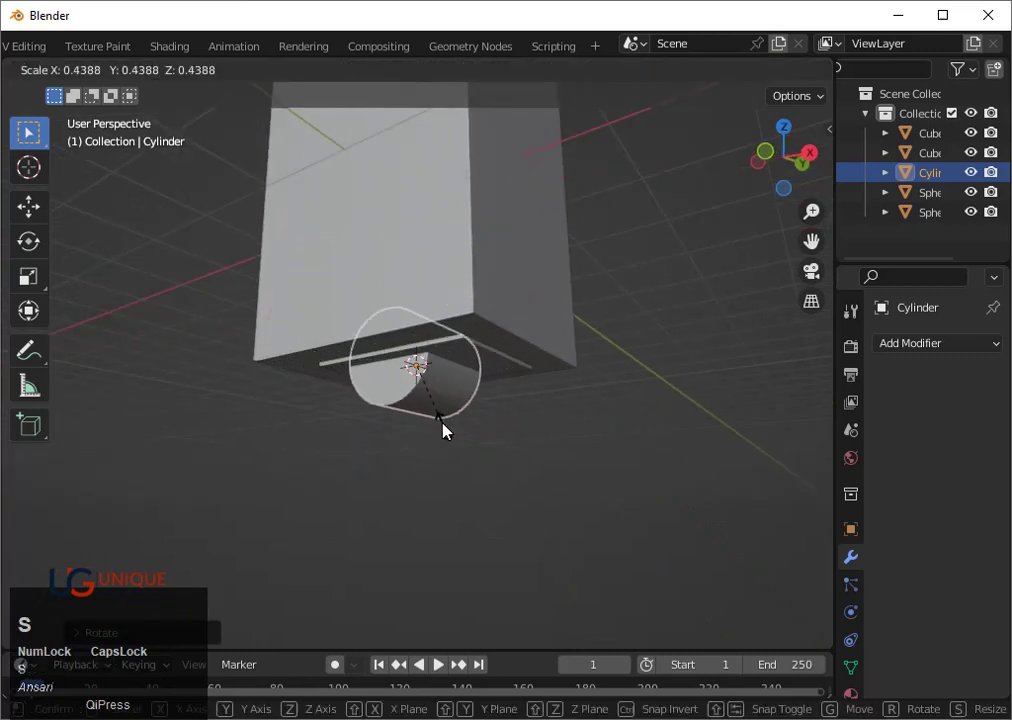
{"action": "left_click", "coordinate": [440, 403]}
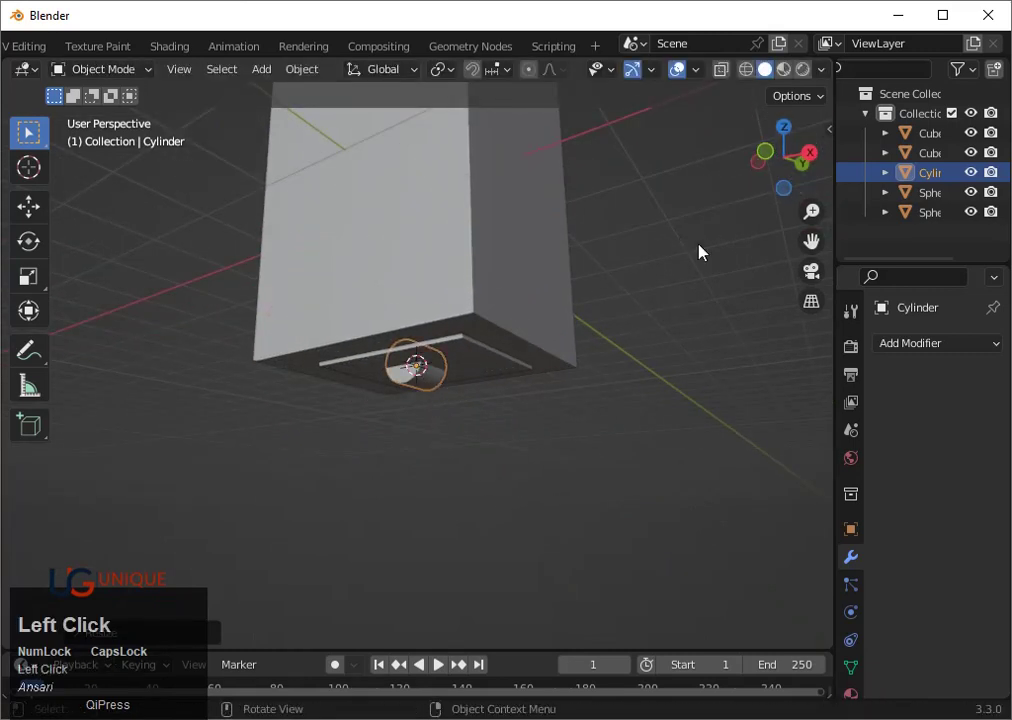
{"action": "key", "text": "`"}
{"action": "type", "text": "3"}
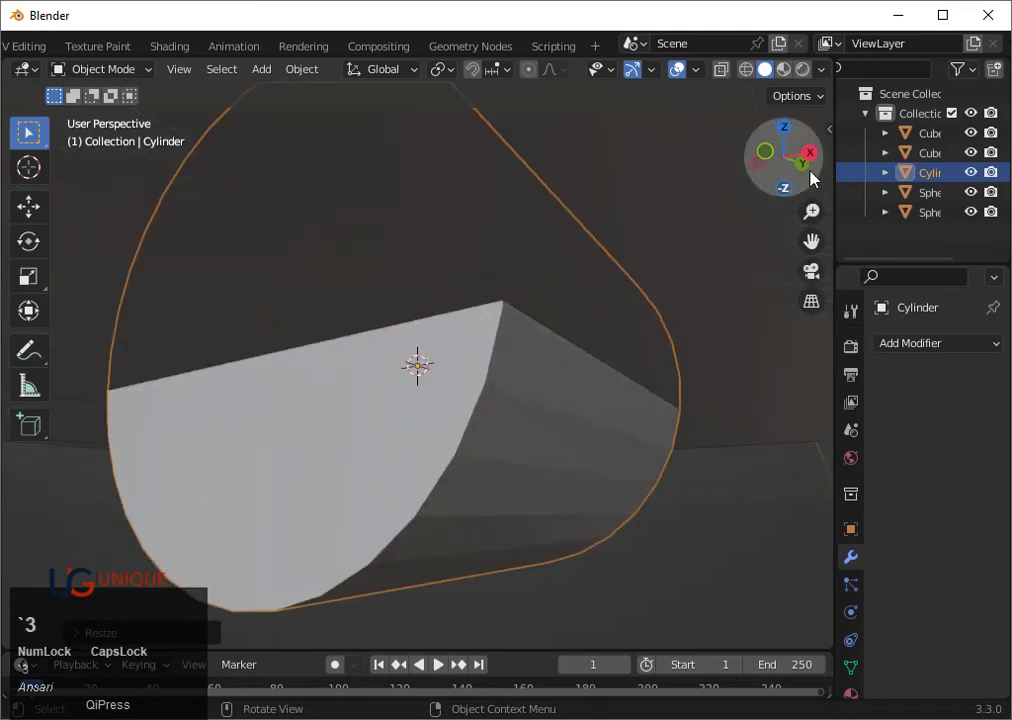
{"action": "left_click", "coordinate": [822, 159]}
Scale the cylinder down to a small size beneath the base plate
{"action": "scroll", "scroll_direction": "down", "scroll_amount": 3}
{"action": "left_click_drag", "start_coordinate": [646, 403], "coordinate": [626, 464]}
{"action": "key", "text": "s"}
{"action": "left_click", "coordinate": [548, 431]}
{"action": "middle_click", "coordinate": [561, 413]}
{"action": "scroll", "scroll_direction": "down", "scroll_amount": 3}
{"action": "left_click", "coordinate": [782, 152]}
{"action": "key", "text": "s"}
{"action": "left_click", "coordinate": [458, 420]}
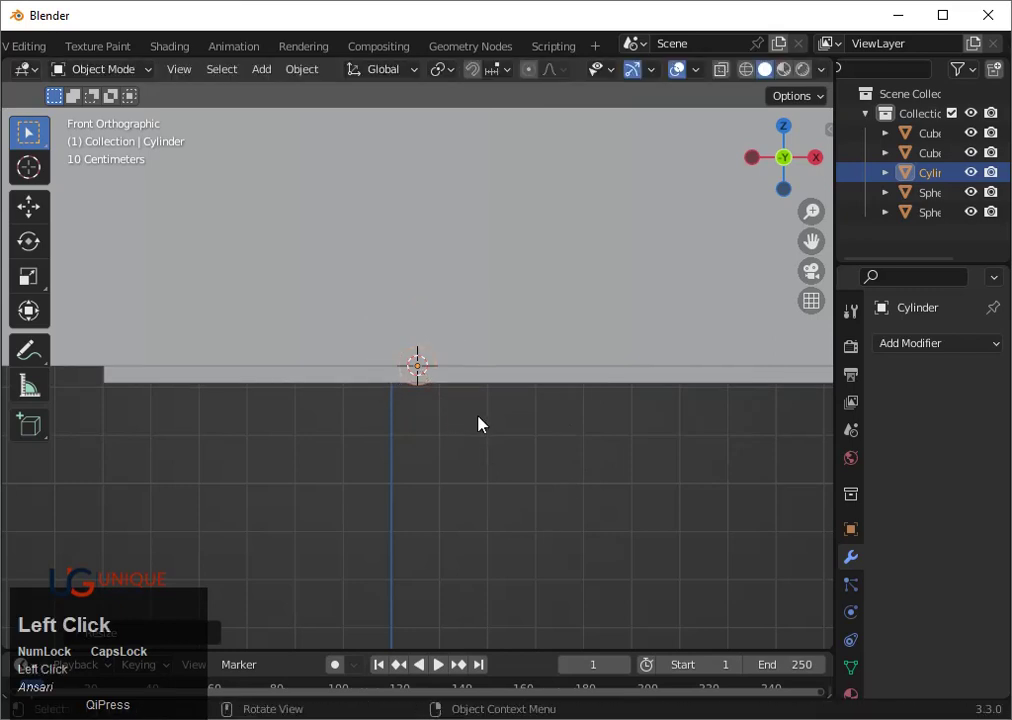
Shrink the cylinder further and lower it below the base plate
{"action": "key", "text": "s"}
{"action": "left_click", "coordinate": [478, 481]}
{"action": "key", "text": "g"}
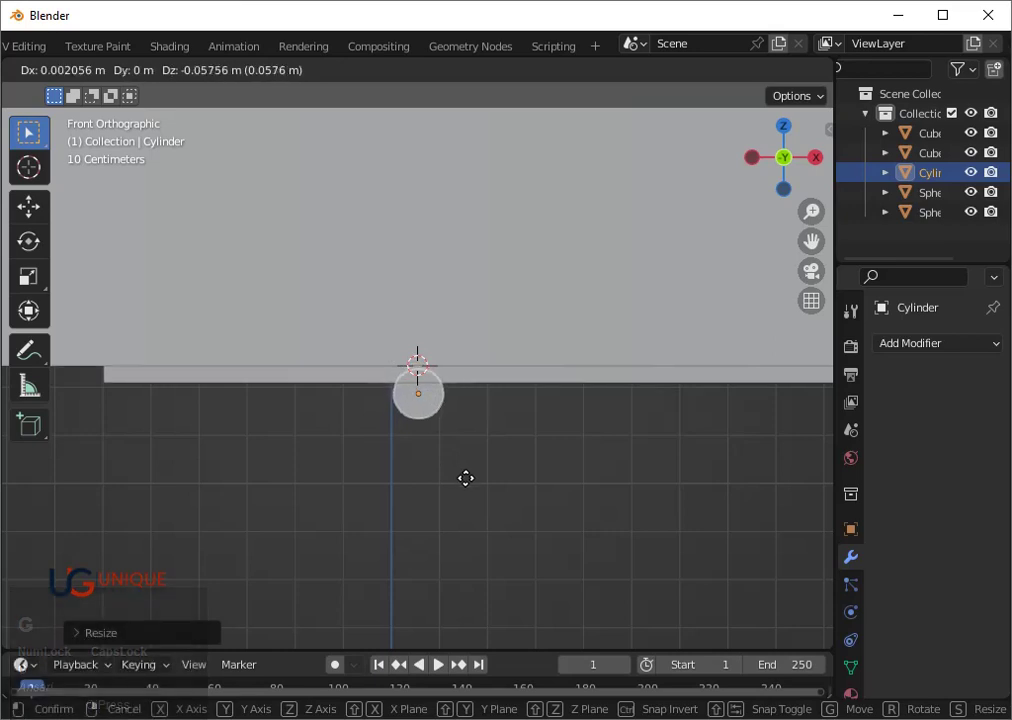
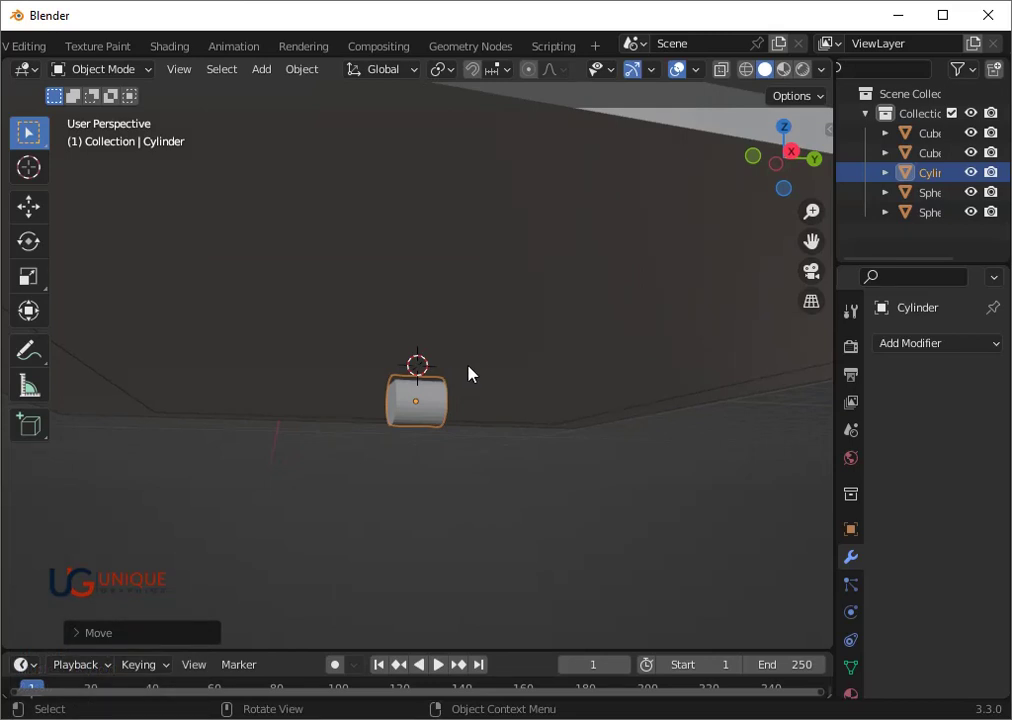
{"action": "scroll", "scroll_direction": "down", "scroll_amount": 3}
{"action": "left_click", "coordinate": [791, 156]}
{"action": "scroll", "scroll_direction": "up", "scroll_amount": 3}
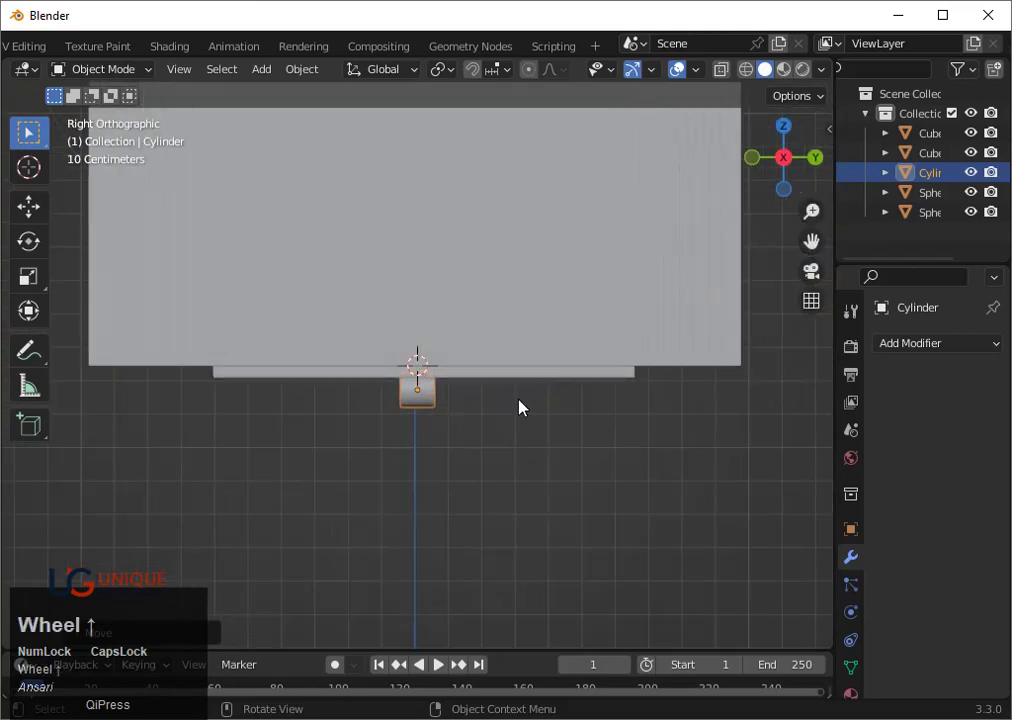
Stretch the cylinder along Y into a long rod and slide it sideways along Y
{"action": "key", "text": "s"}
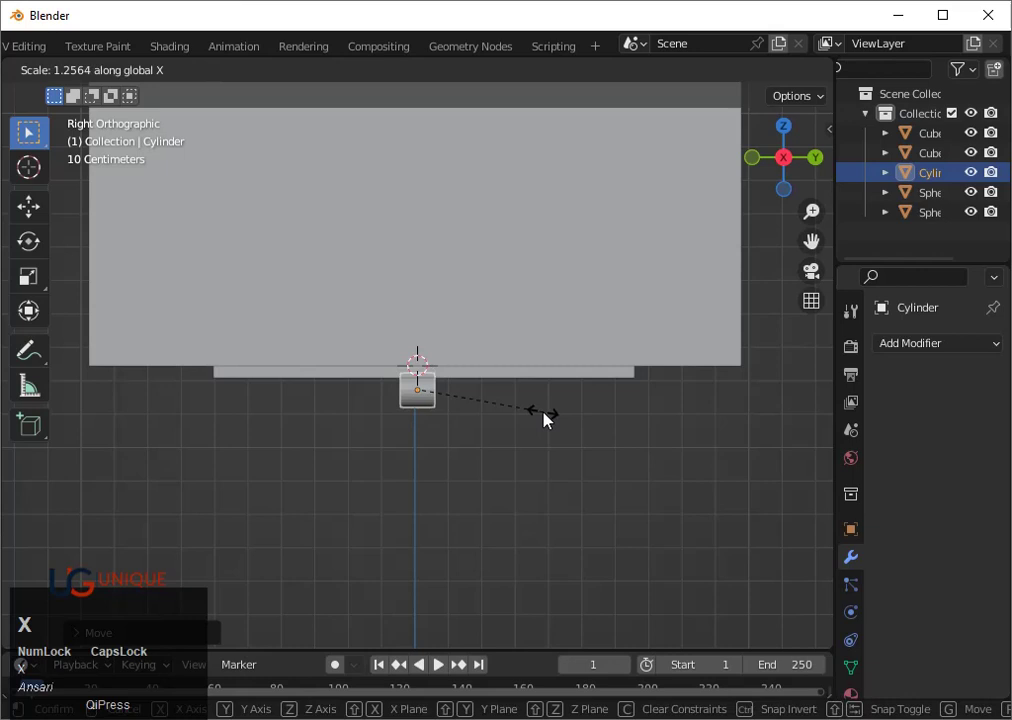
{"action": "key", "text": "y"}
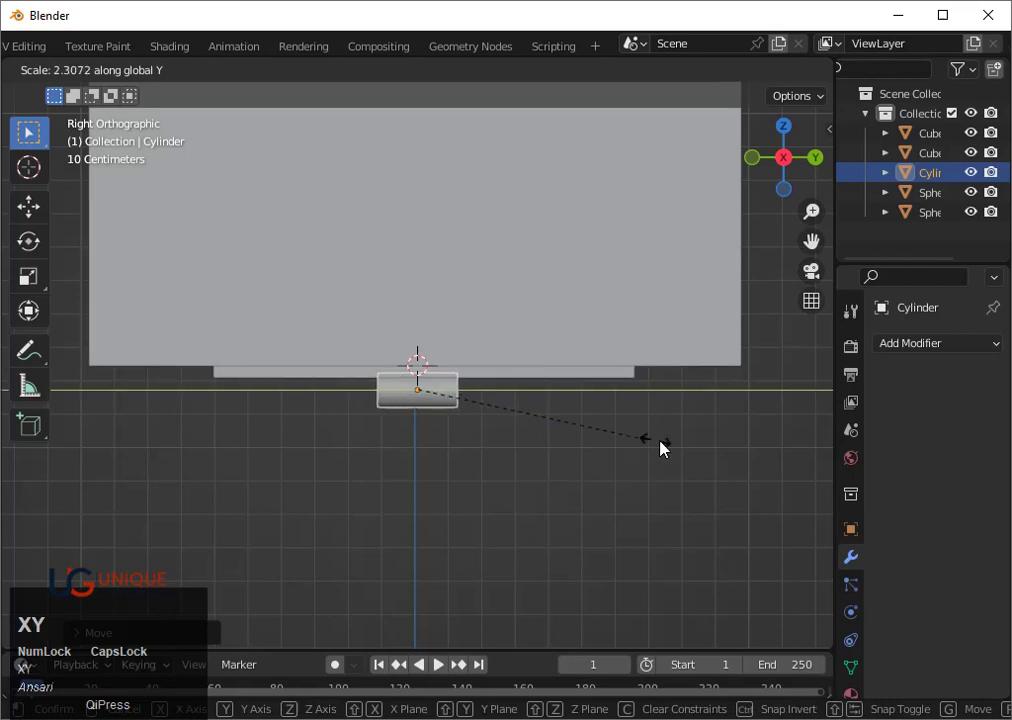
{"action": "left_click", "coordinate": [688, 454]}
{"action": "key", "text": "g"}
{"action": "key", "text": "y"}
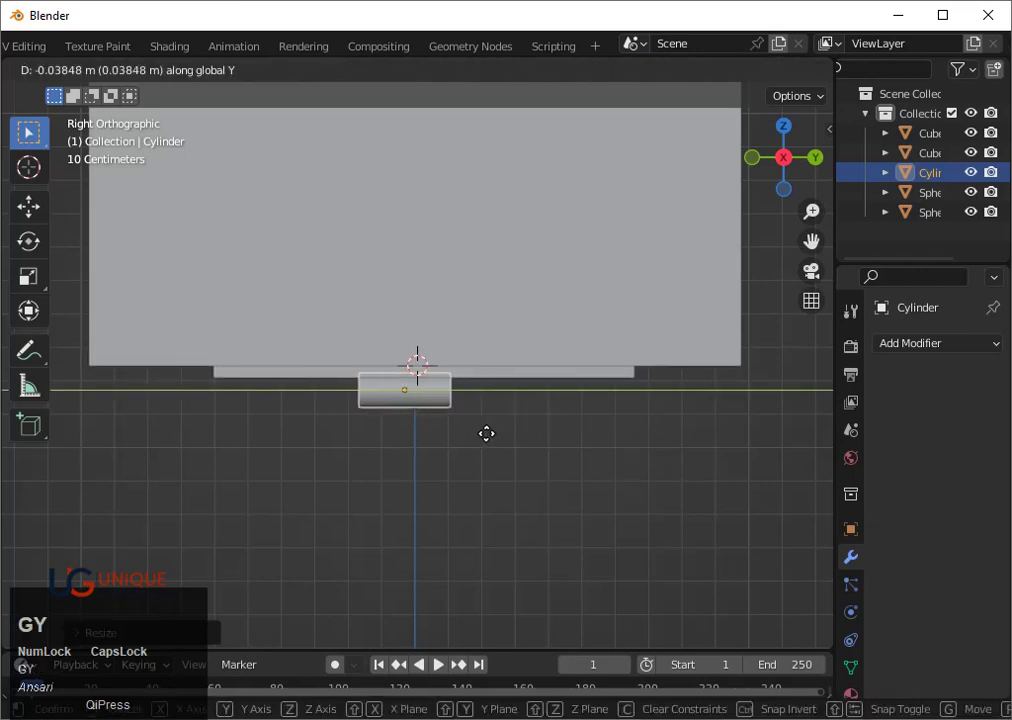
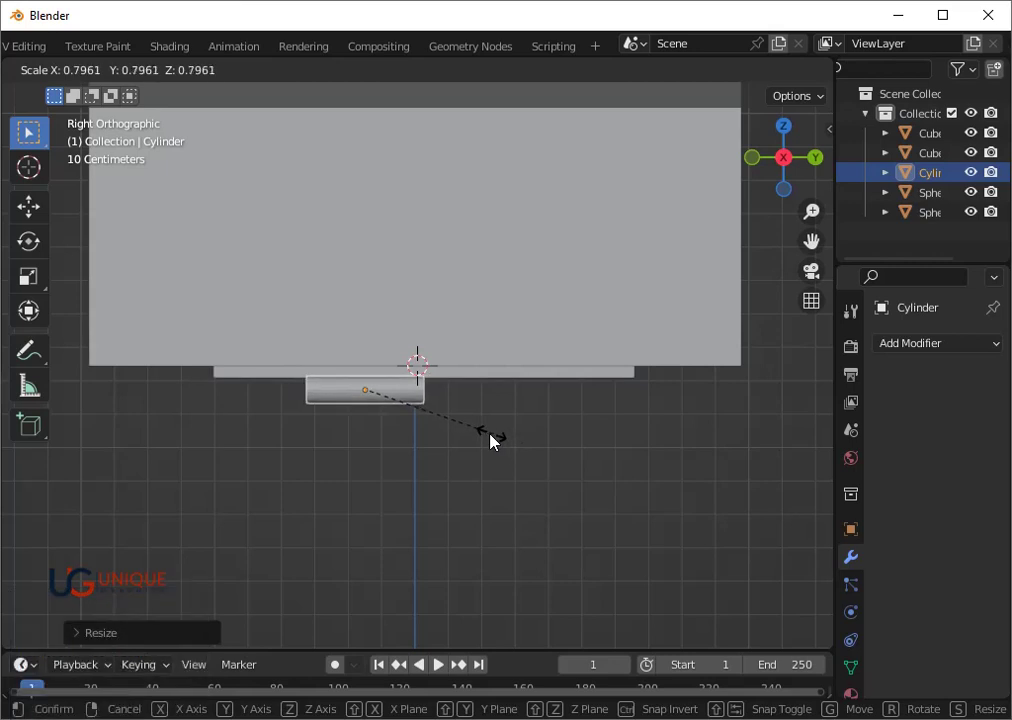
Adjust the rod's length along Y to its final slim size
{"action": "key", "text": "s"}
{"action": "key", "text": "s"}
{"action": "key", "text": "y"}
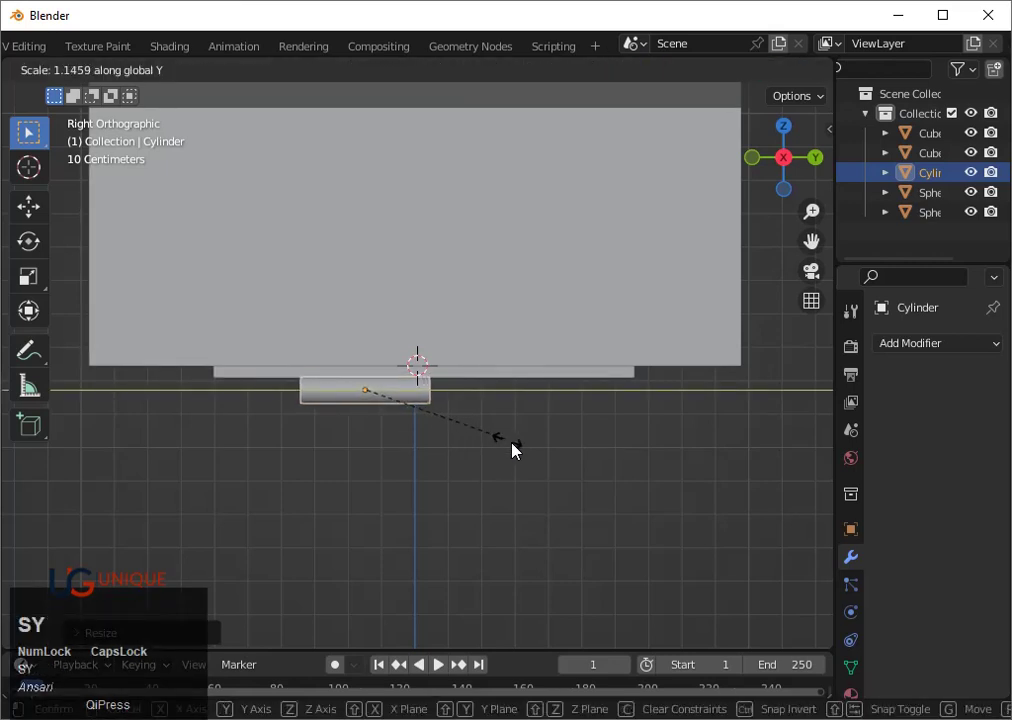
{"action": "left_click", "coordinate": [530, 454]}
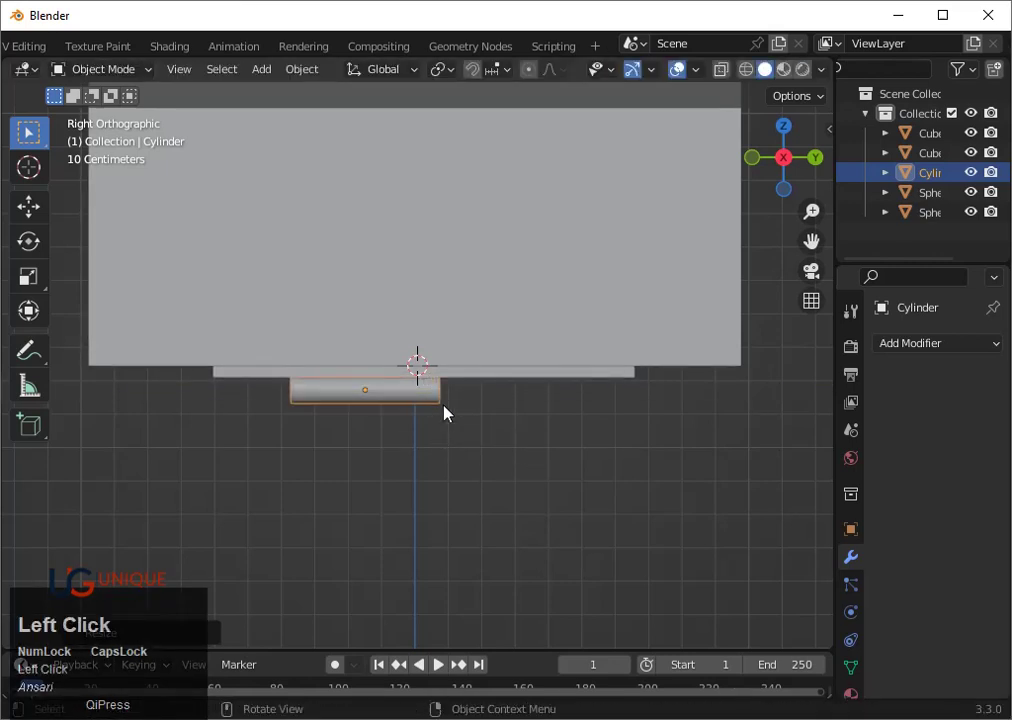
Duplicate the rod and slide the copy along Y beside it as a second foot
{"action": "key", "text": "shift+d"}
{"action": "key", "text": "x"}
{"action": "type", "text": "xy"}
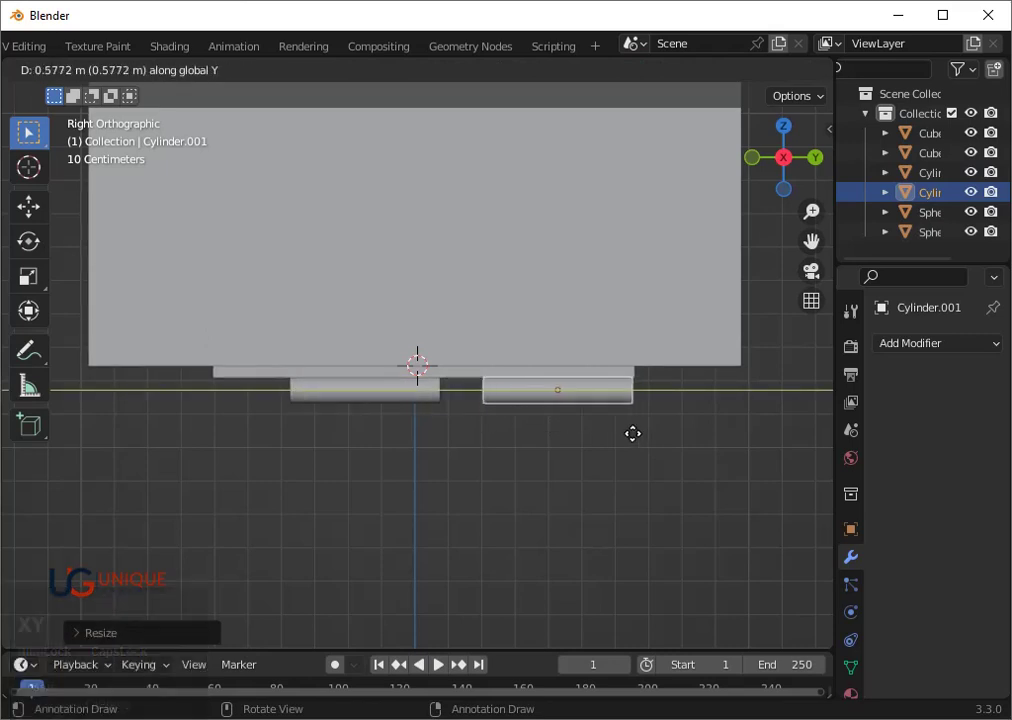
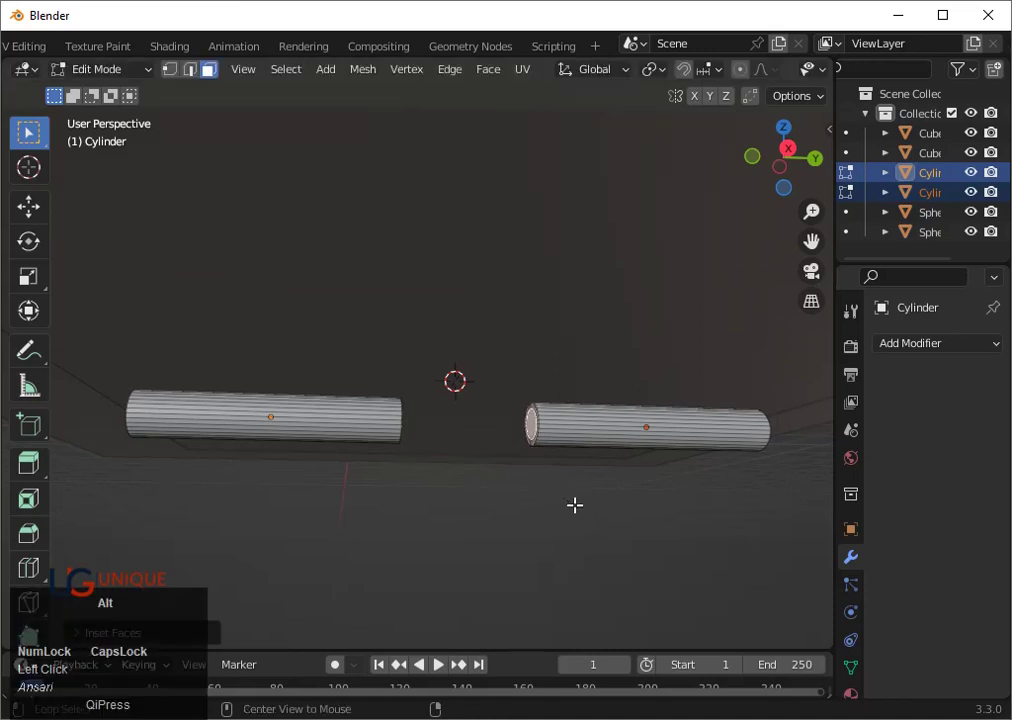
Adjust the selected face band and slide it along the cylinders to the middle
{"action": "key", "text": "alt+e"}
{"action": "left_click", "coordinate": [579, 528]}
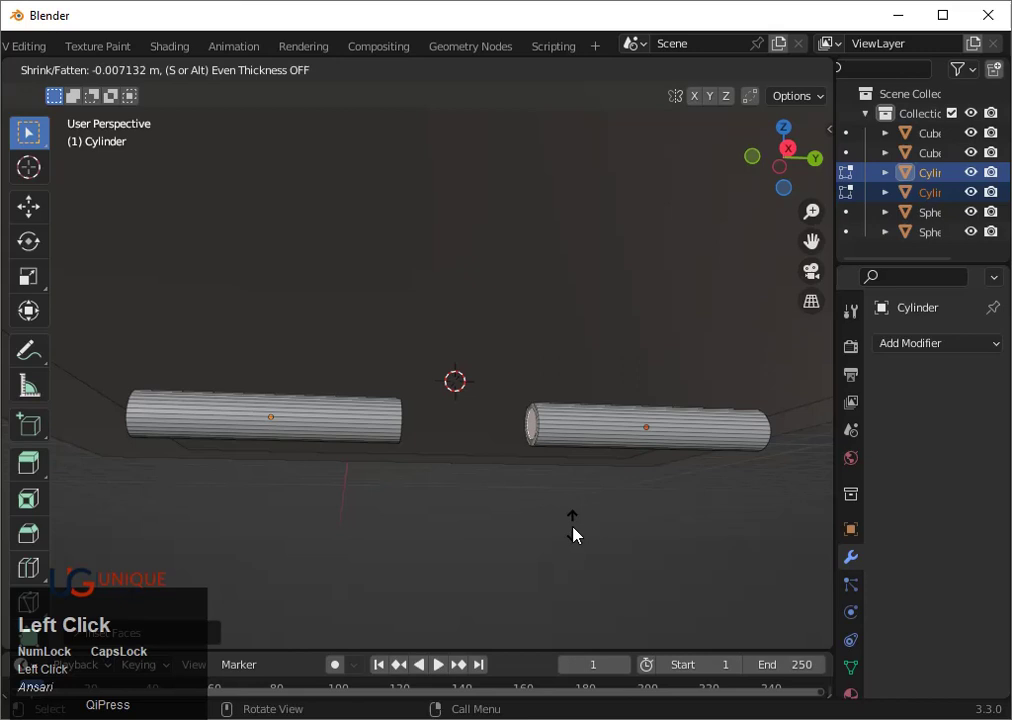
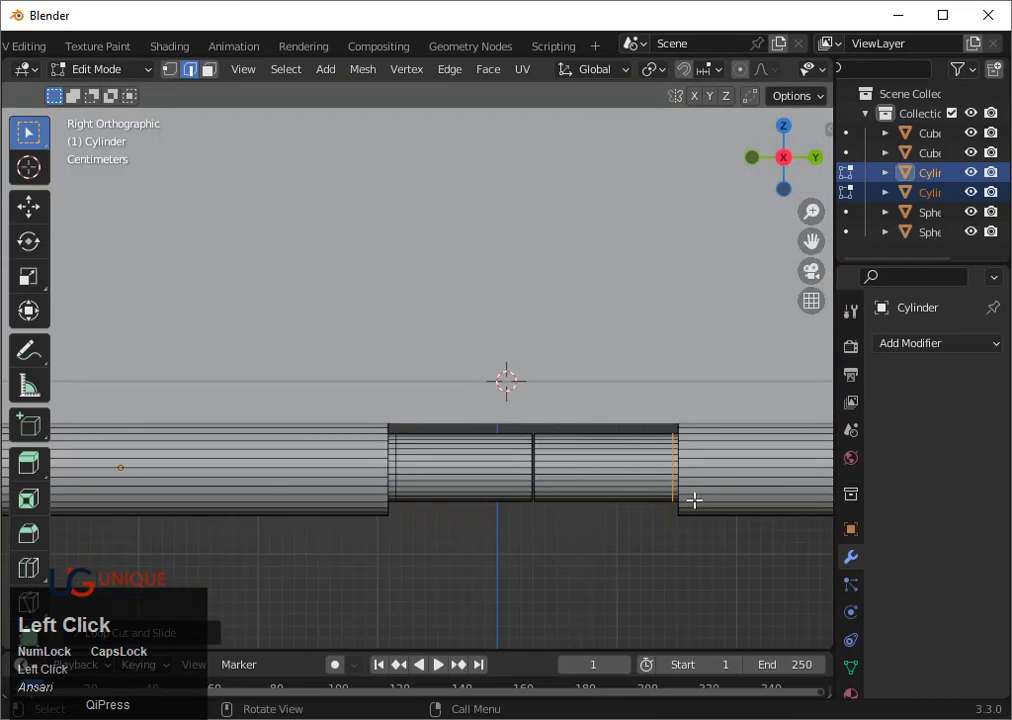
{"action": "key", "text": "g"}
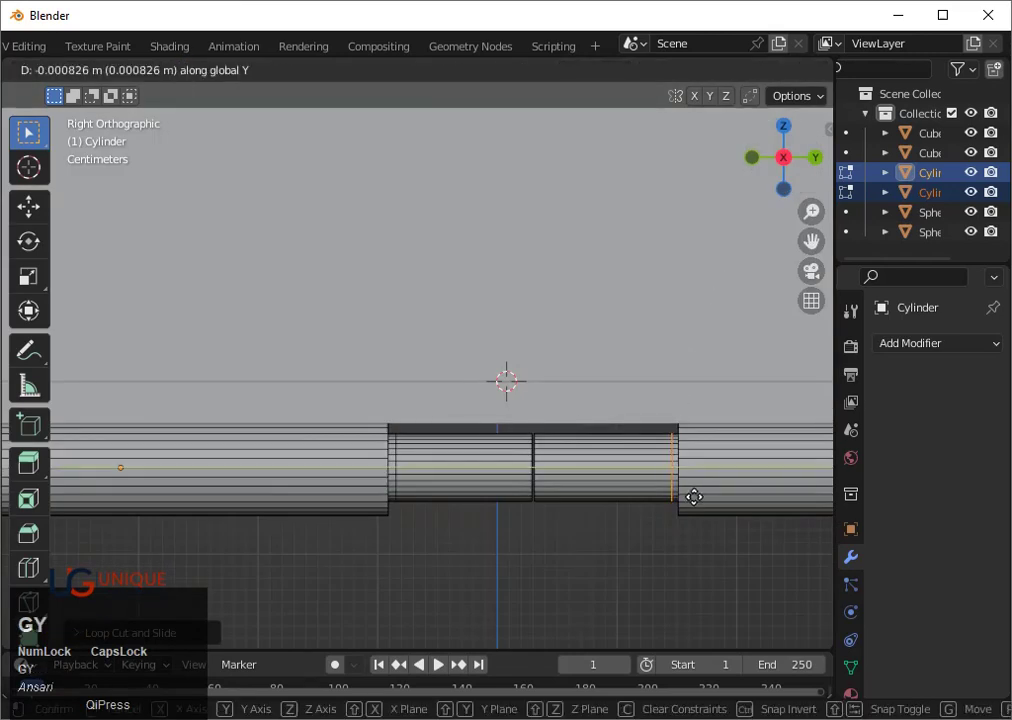
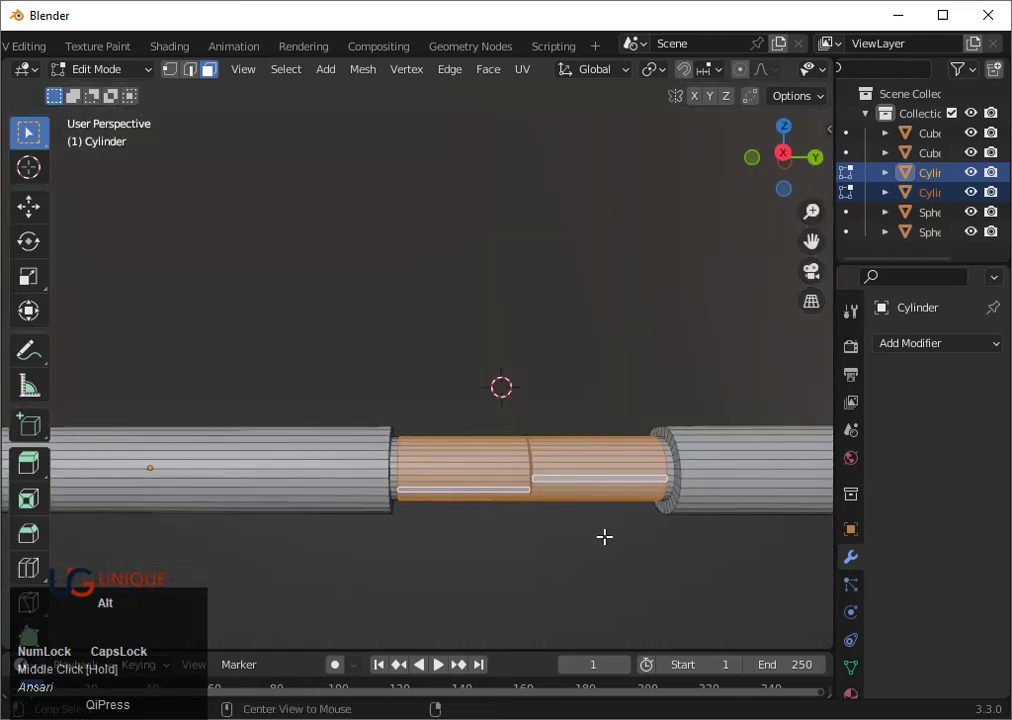
Extrude the middle band outward along normals into a raised ring and bevel its edges
{"action": "key", "text": "alt+e"}
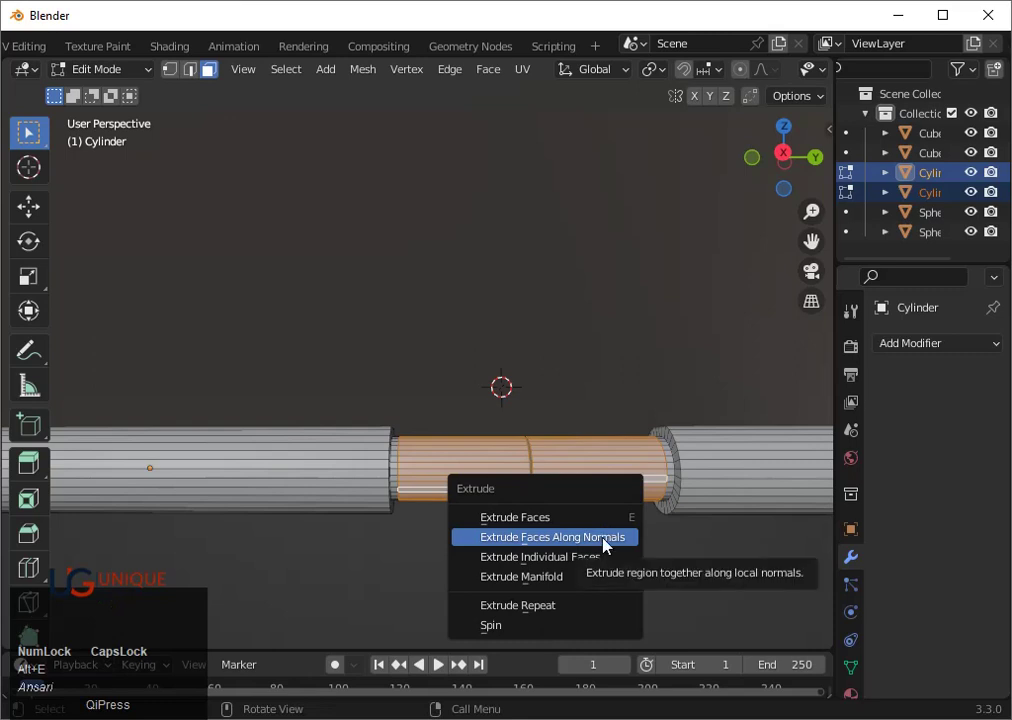
{"action": "left_click", "coordinate": [608, 543]}
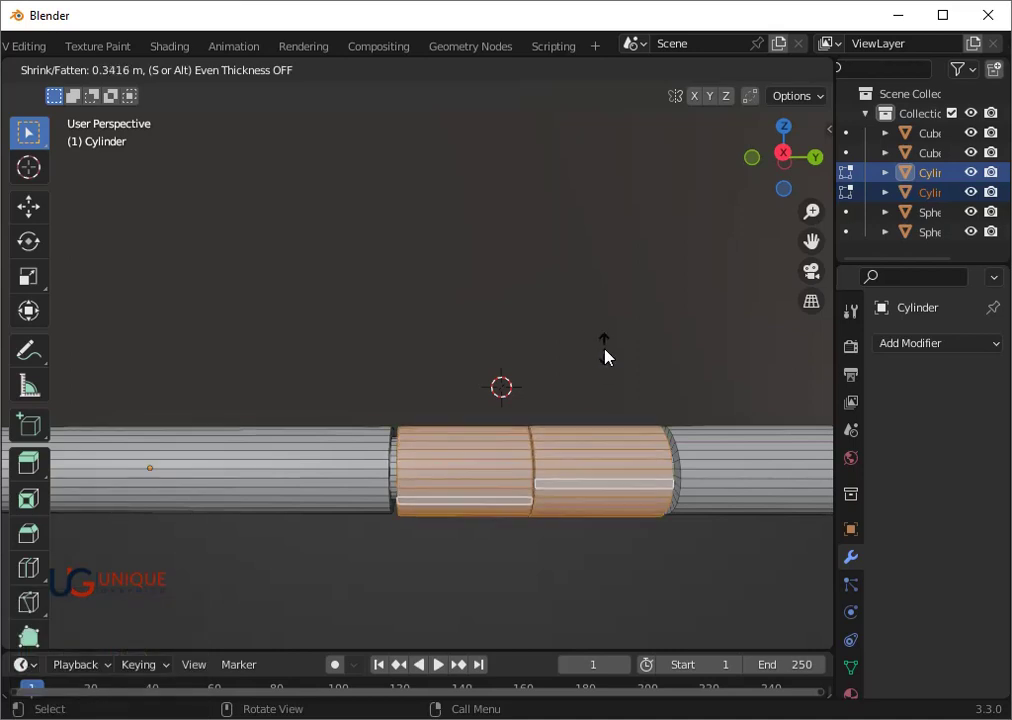
{"action": "left_click", "coordinate": [609, 327]}
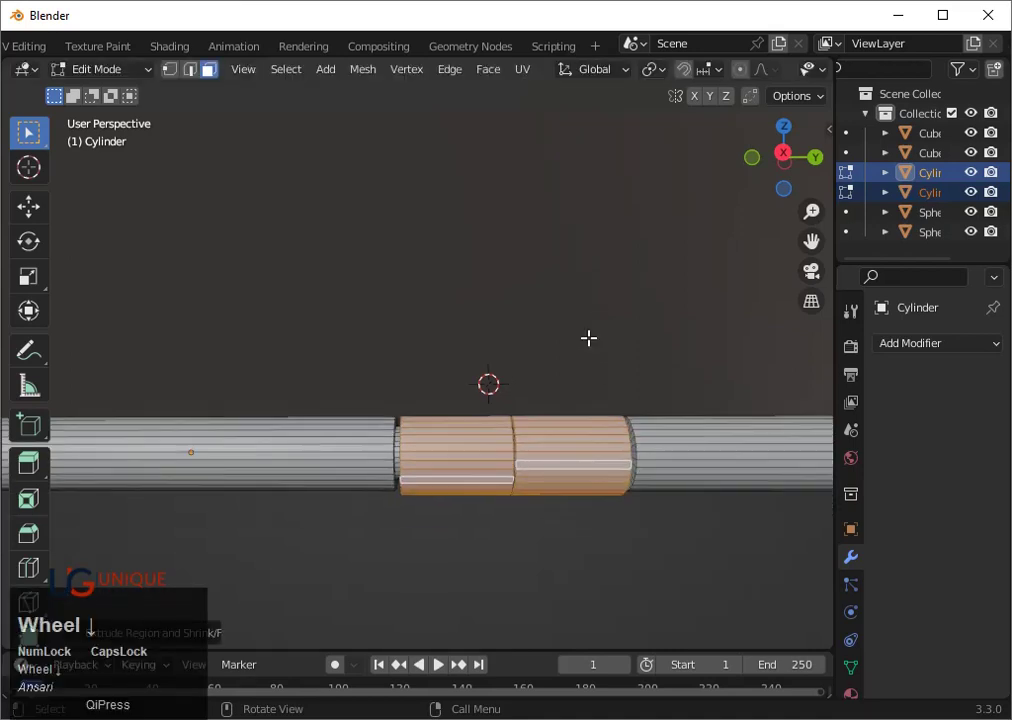
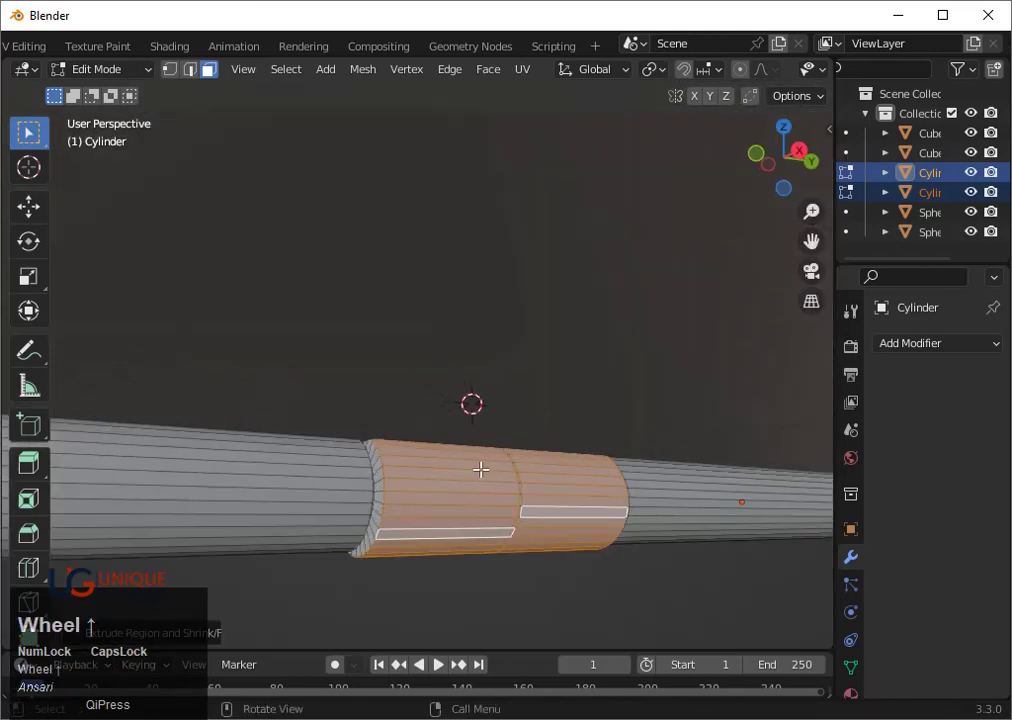
{"action": "key", "text": "ctrl+b"}
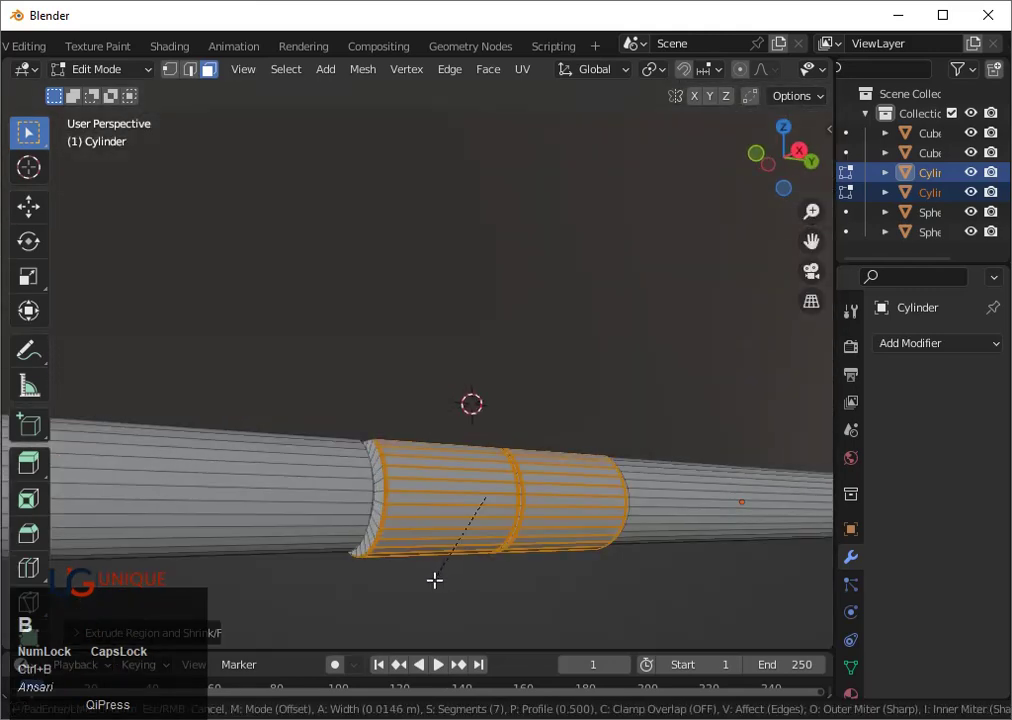
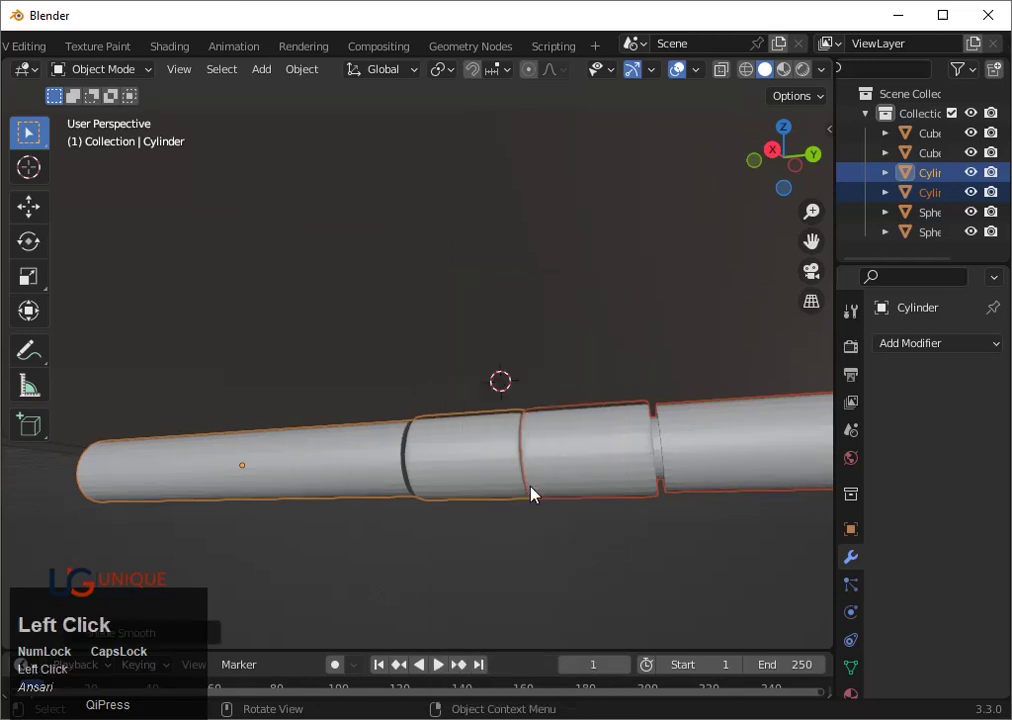
Check the ringed rods against the panel and select the long cylinder for editing
{"action": "scroll", "scroll_direction": "up", "scroll_amount": 3}
{"action": "left_click_drag", "start_coordinate": [502, 585], "coordinate": [570, 584]}
{"action": "scroll", "scroll_direction": "up", "scroll_amount": 3}
{"action": "scroll", "scroll_direction": "down", "scroll_amount": 3}
{"action": "middle_click", "coordinate": [391, 511]}
{"action": "left_click", "coordinate": [488, 517]}
{"action": "scroll", "scroll_direction": "down", "scroll_amount": 3}
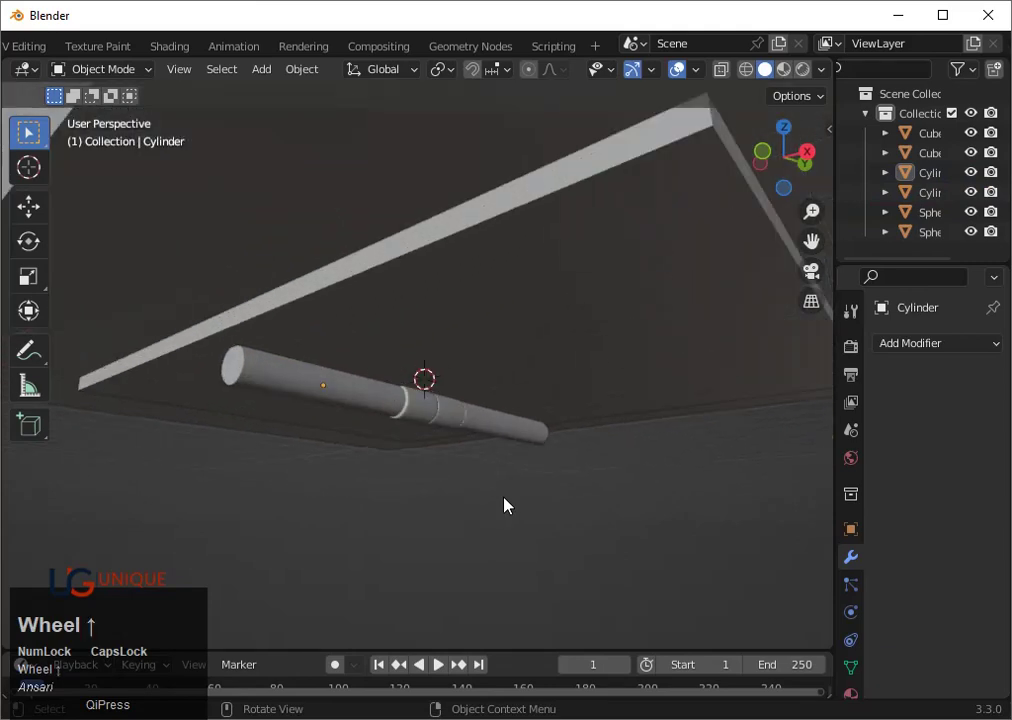
{"action": "left_click", "coordinate": [417, 461]}
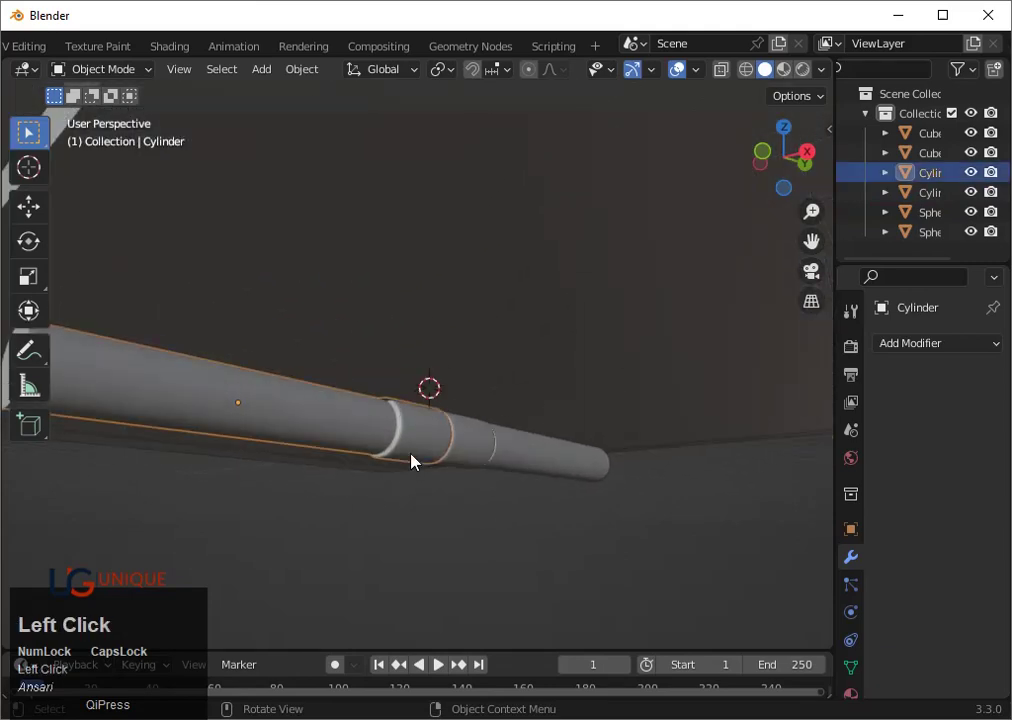
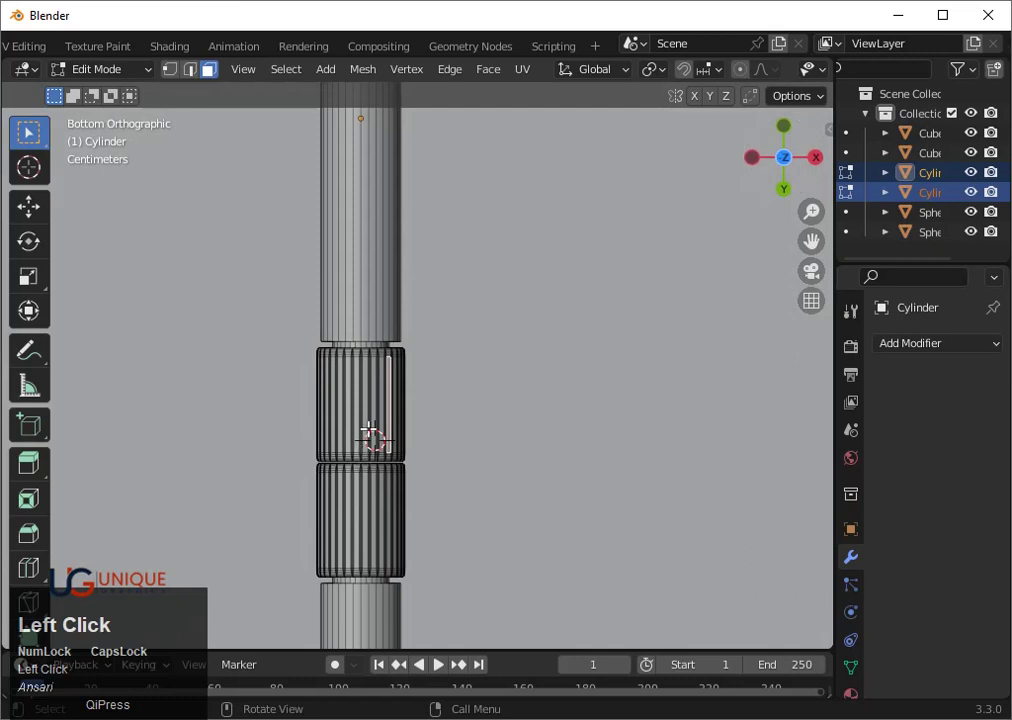
Select two neighbouring narrow faces on the underside of the raised ring
{"action": "scroll", "scroll_direction": "up", "scroll_amount": 3}
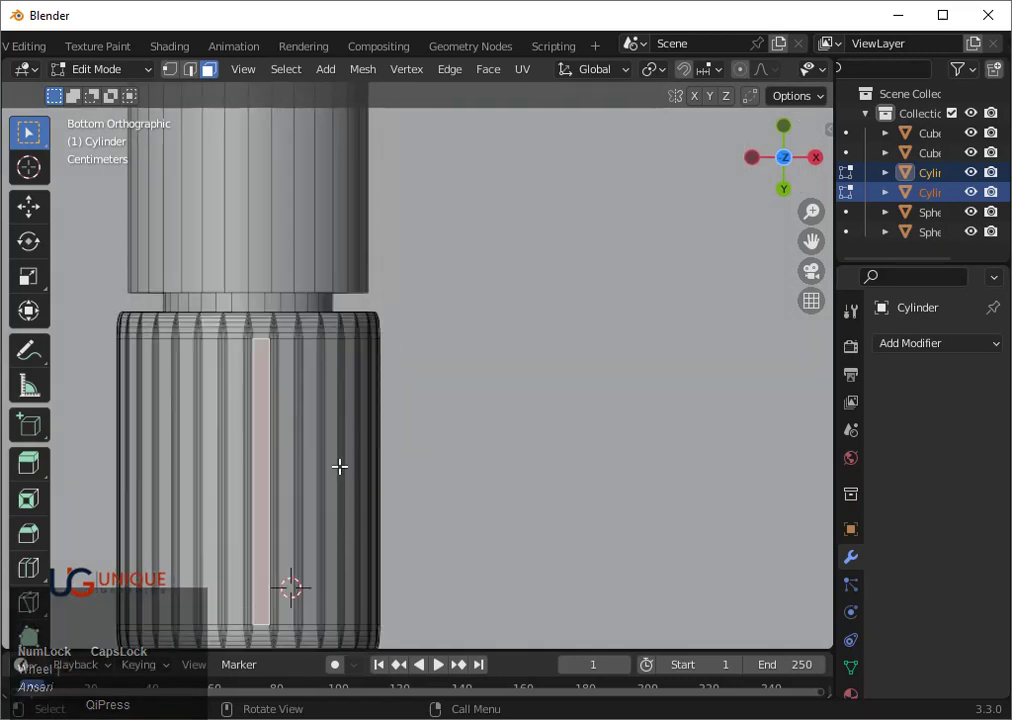
{"action": "left_click", "coordinate": [232, 439]}
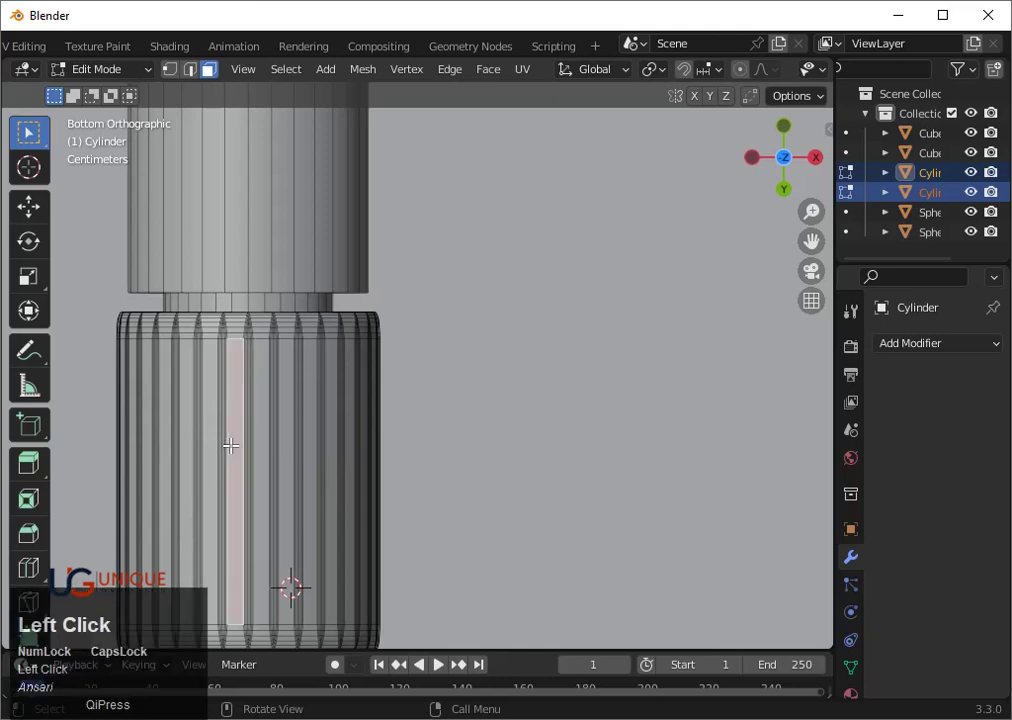
{"action": "left_click", "coordinate": [257, 430]}
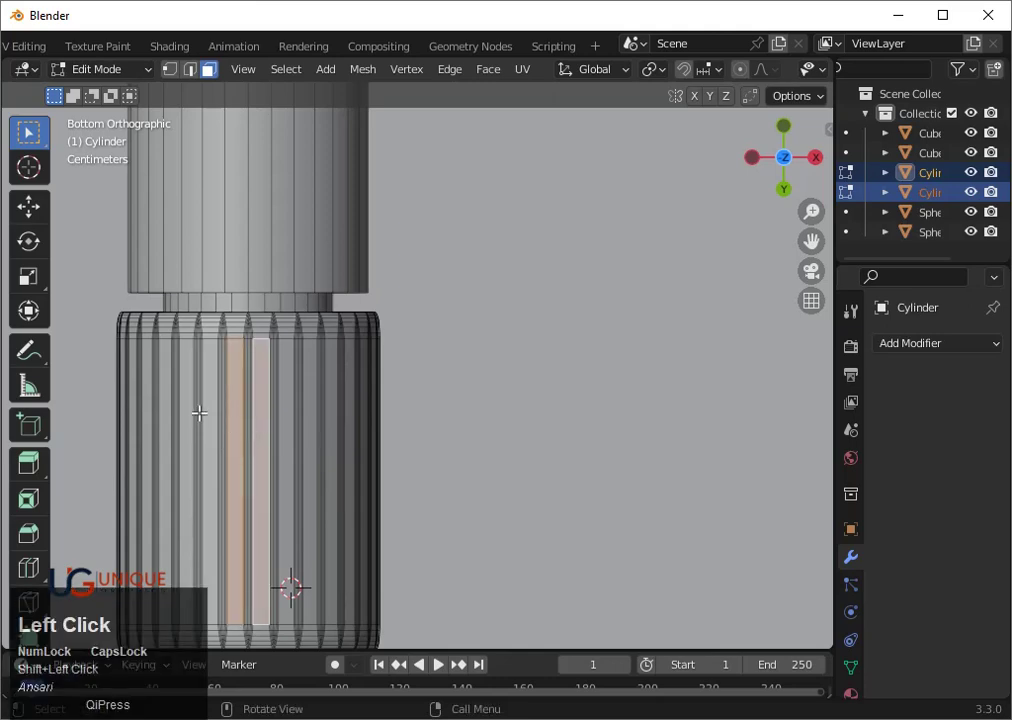
{"action": "scroll", "scroll_direction": "down", "scroll_amount": 3}
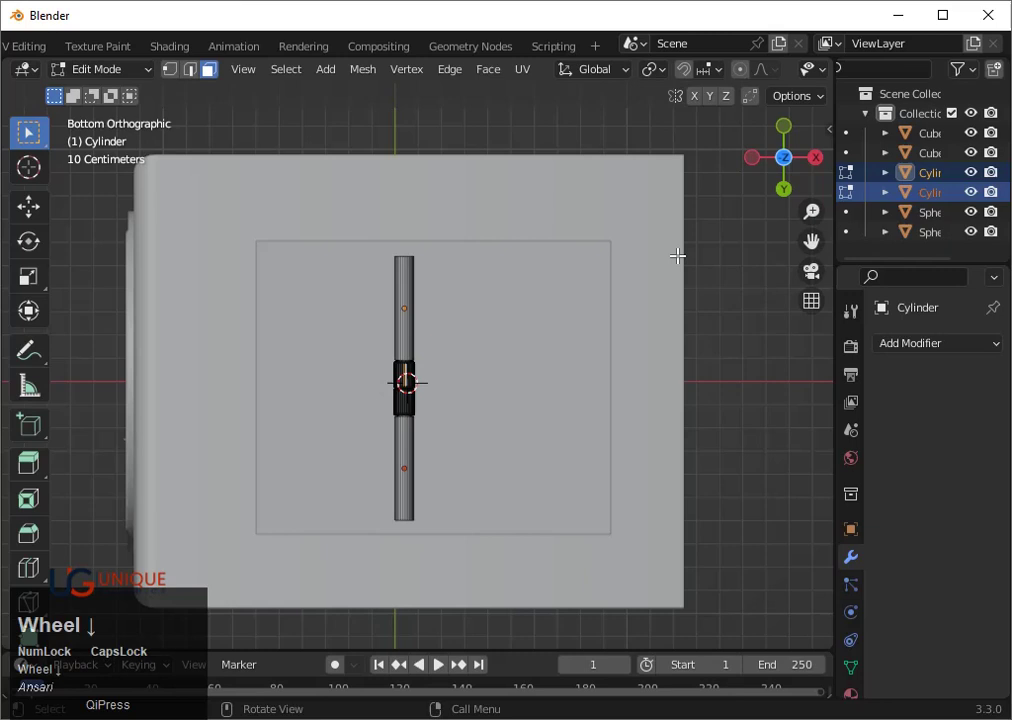
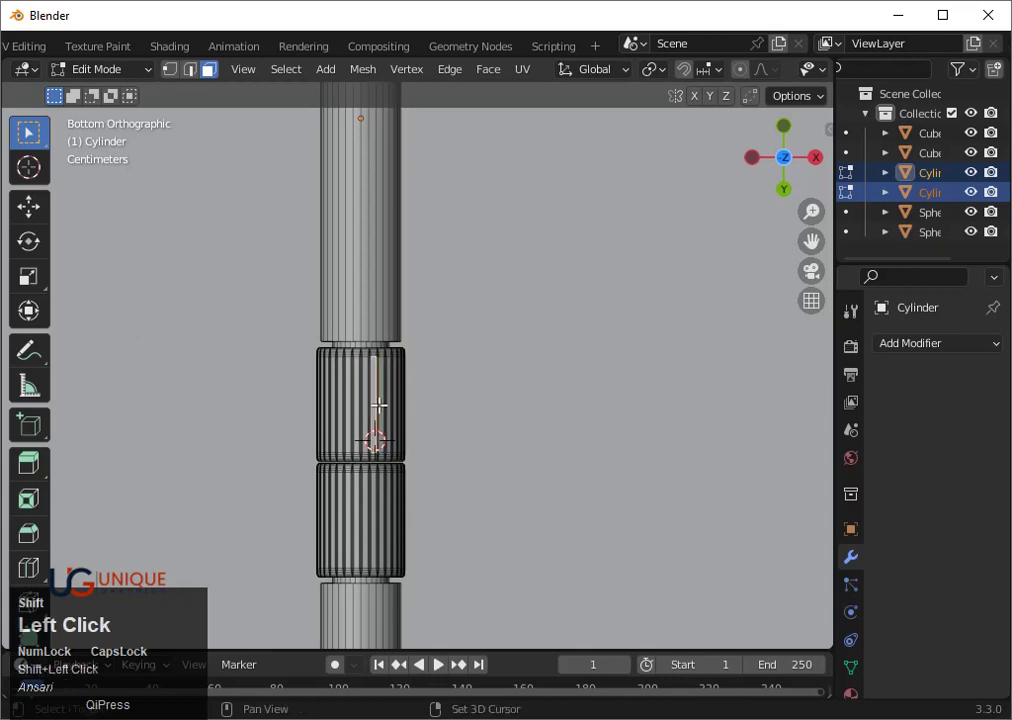
{"action": "scroll", "scroll_direction": "up", "scroll_amount": 3}
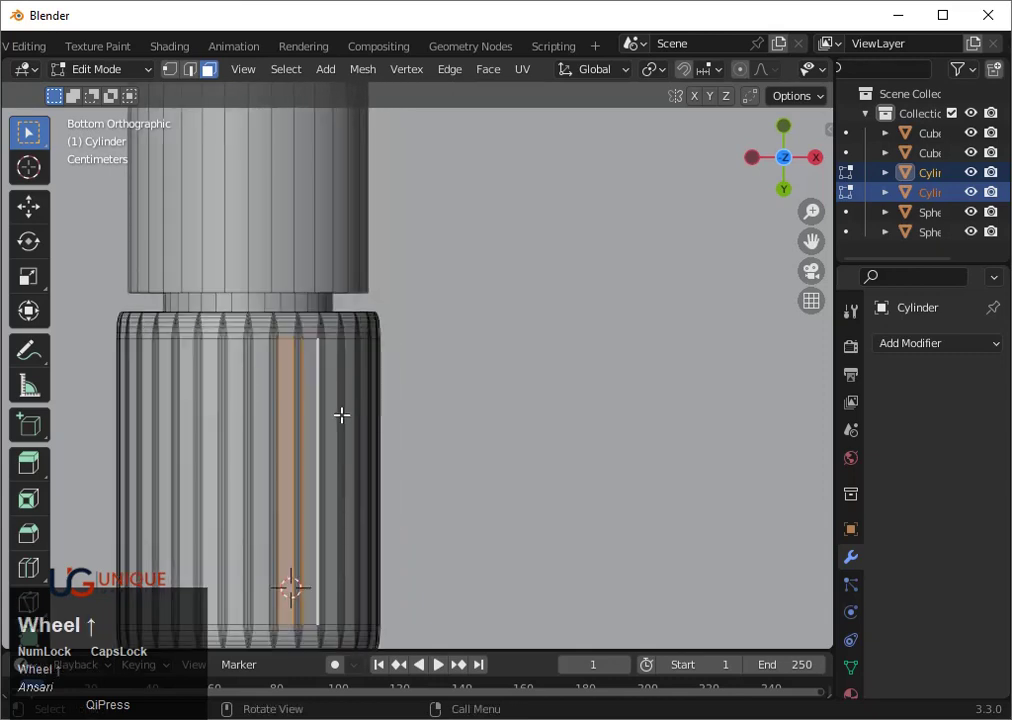
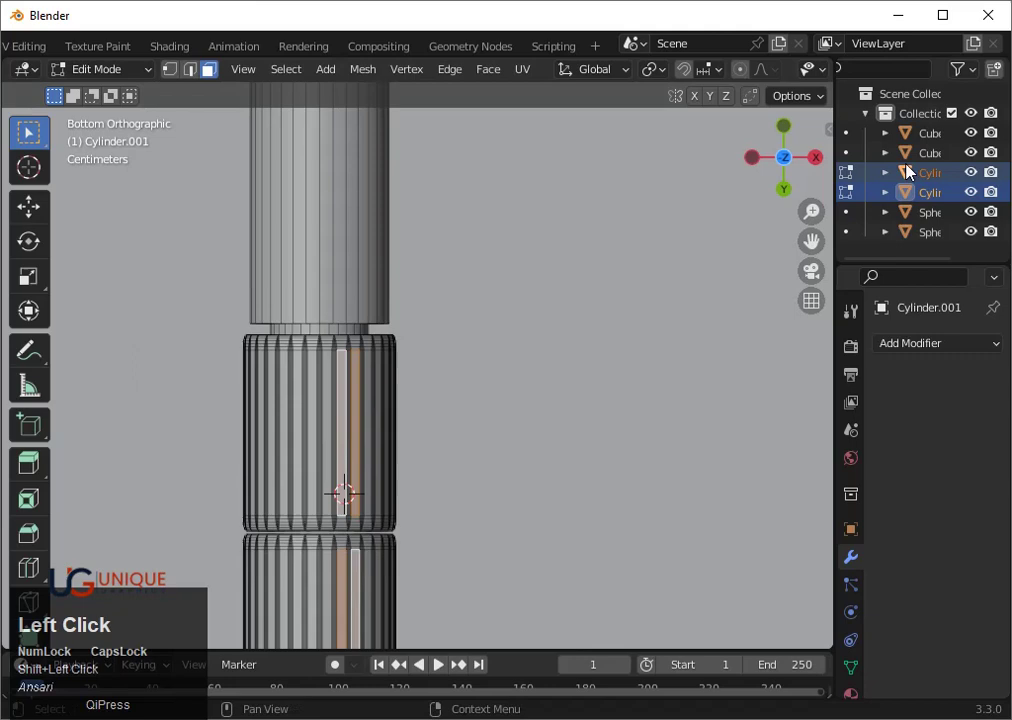
Extrude the ring faces of both cylinders downward into flat strips
{"action": "left_click", "coordinate": [797, 137]}
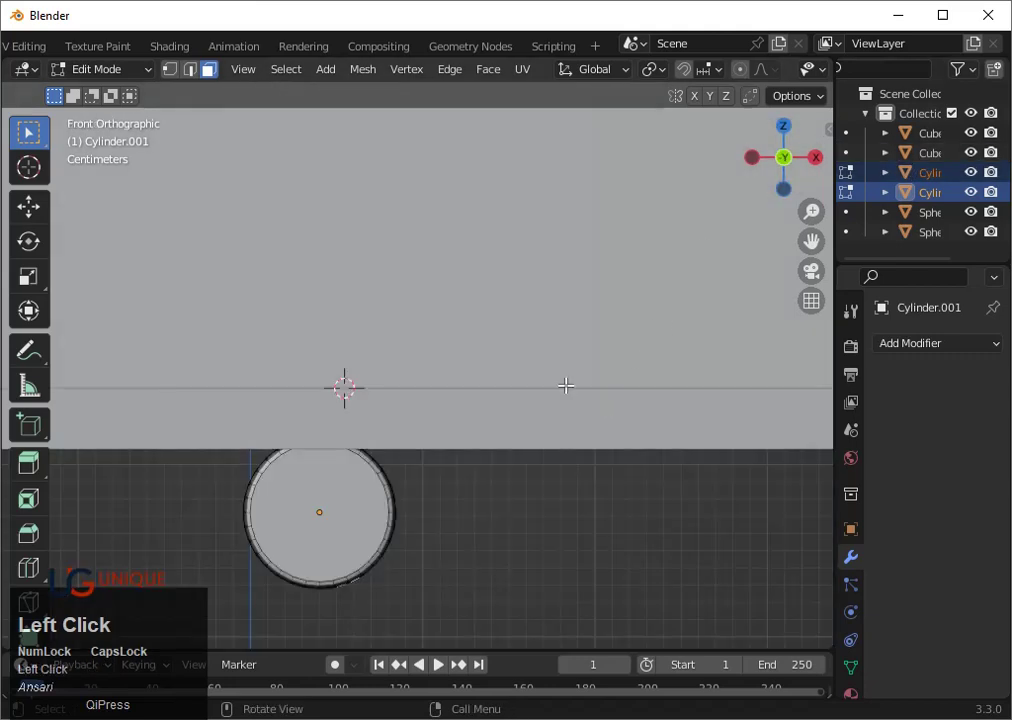
{"action": "scroll", "scroll_direction": "down", "scroll_amount": 3}
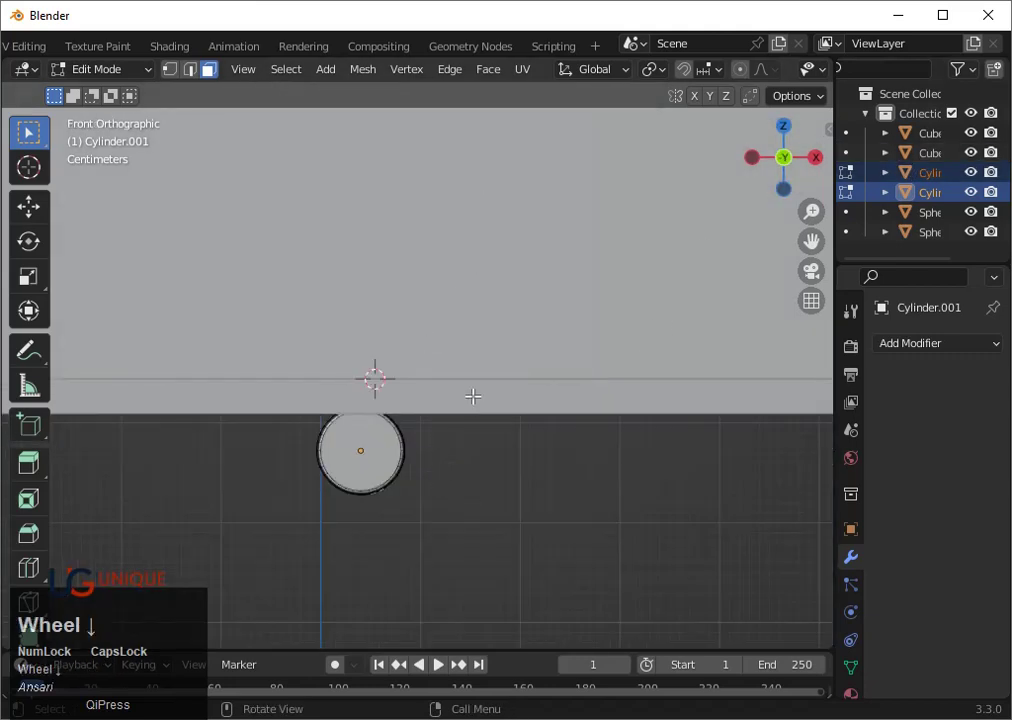
{"action": "key", "text": "e"}
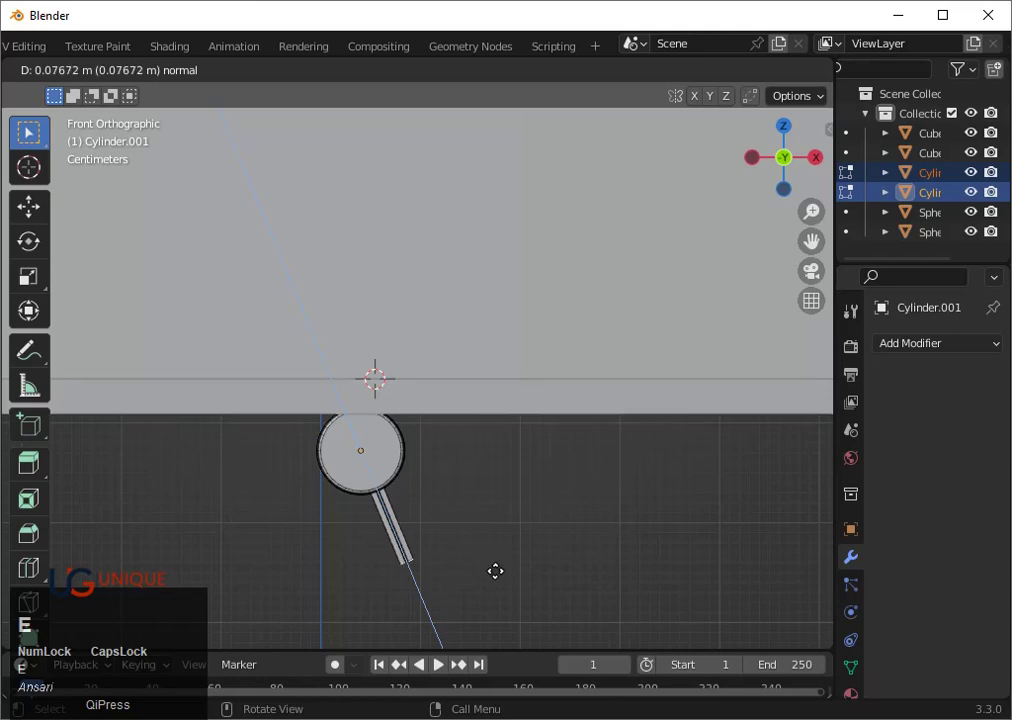
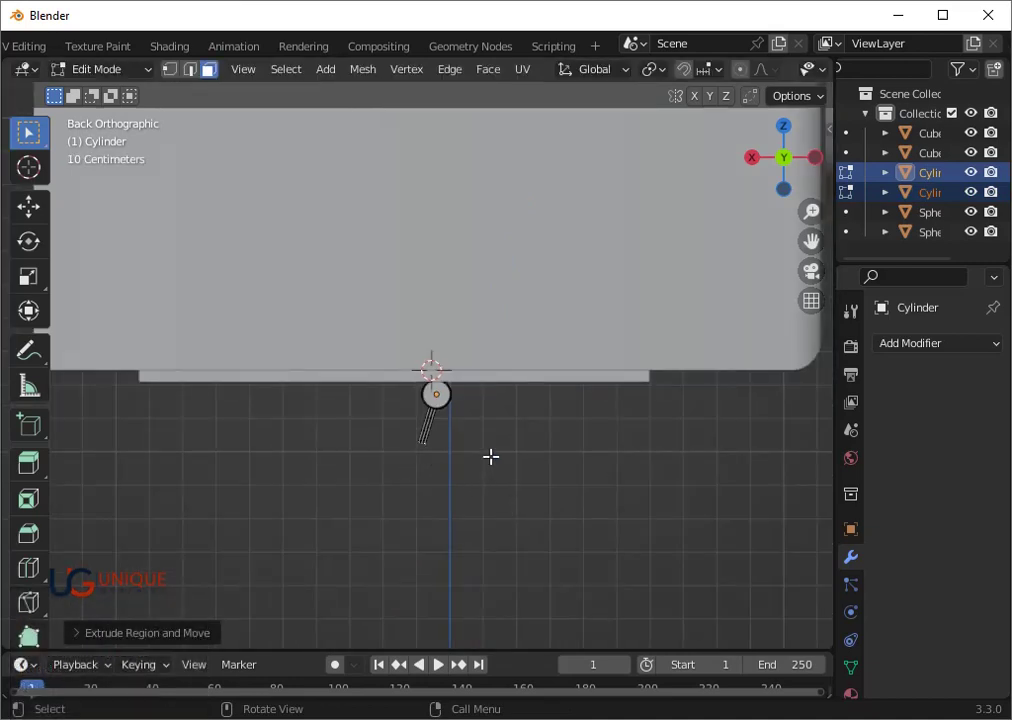
{"action": "key", "text": "e"}
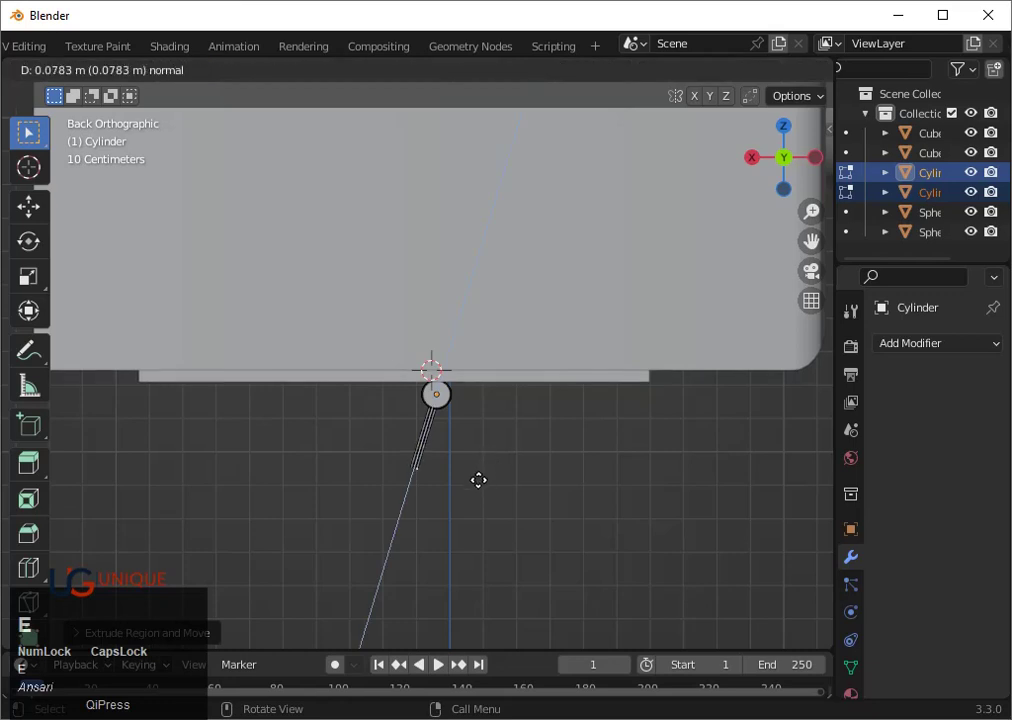
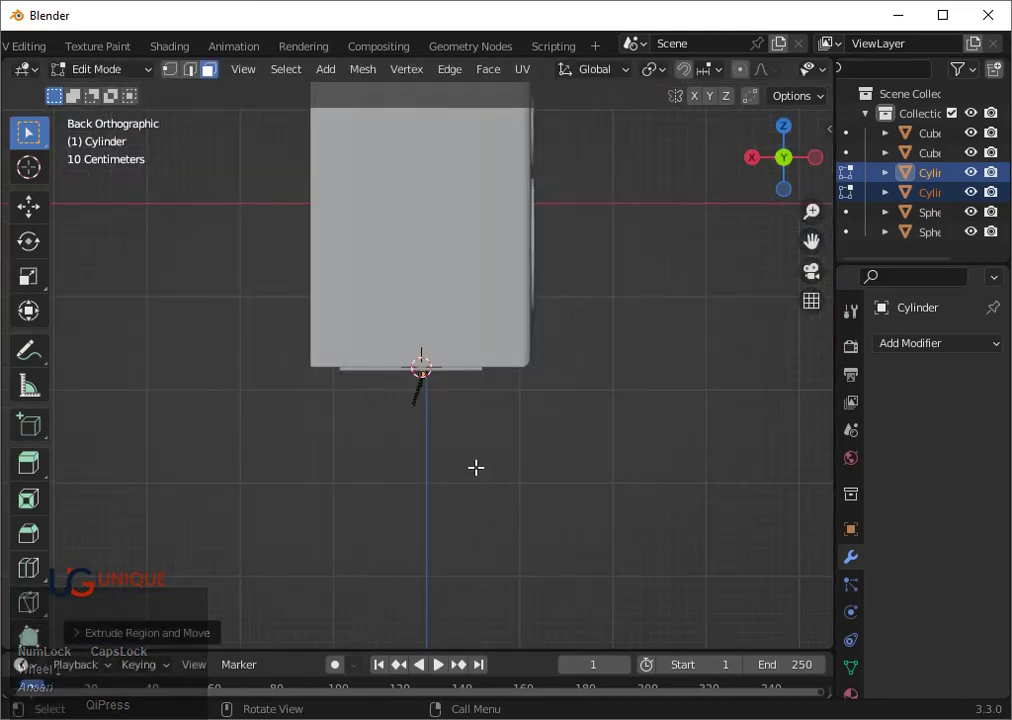
Tilt the strips about 8 degrees into an angled support leg
{"action": "scroll", "scroll_direction": "up", "scroll_amount": 3}
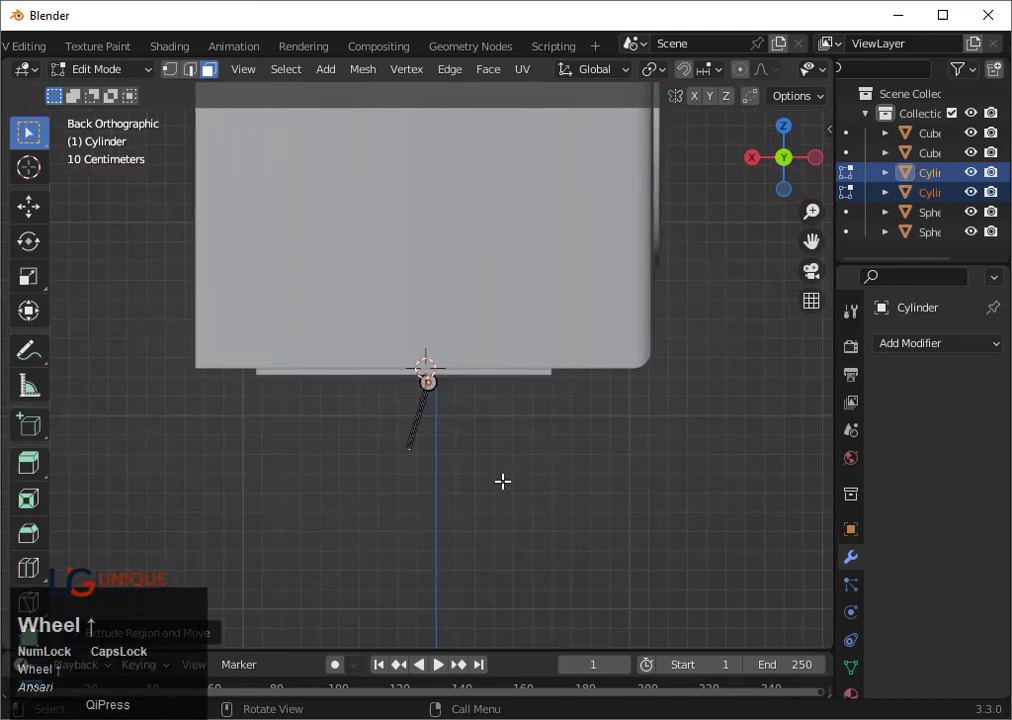
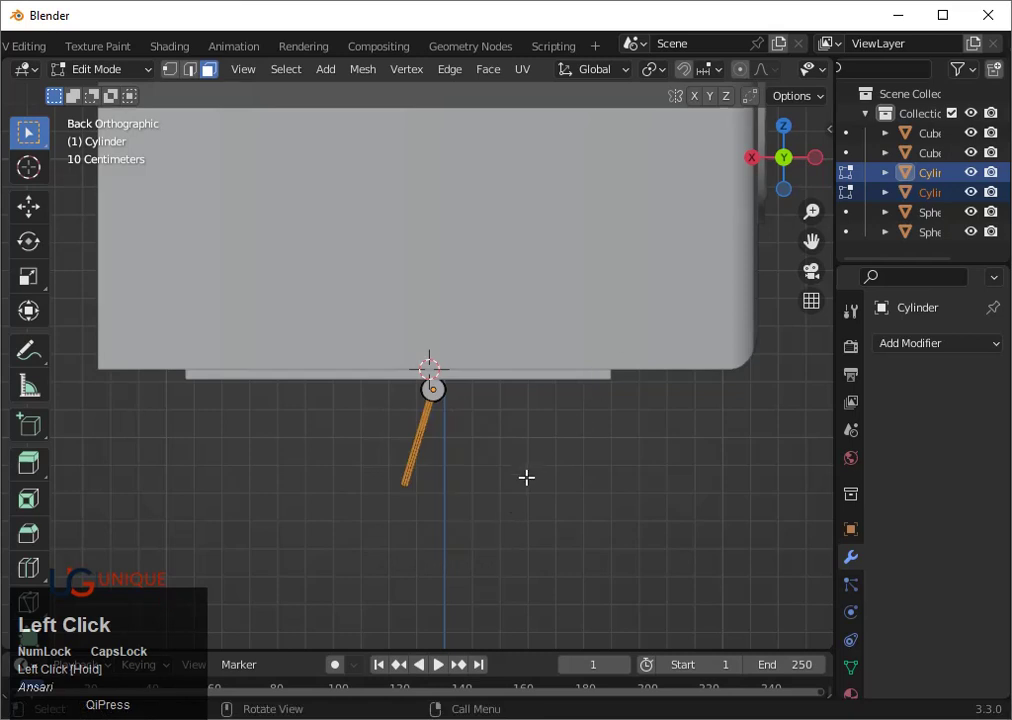
{"action": "key", "text": "r"}
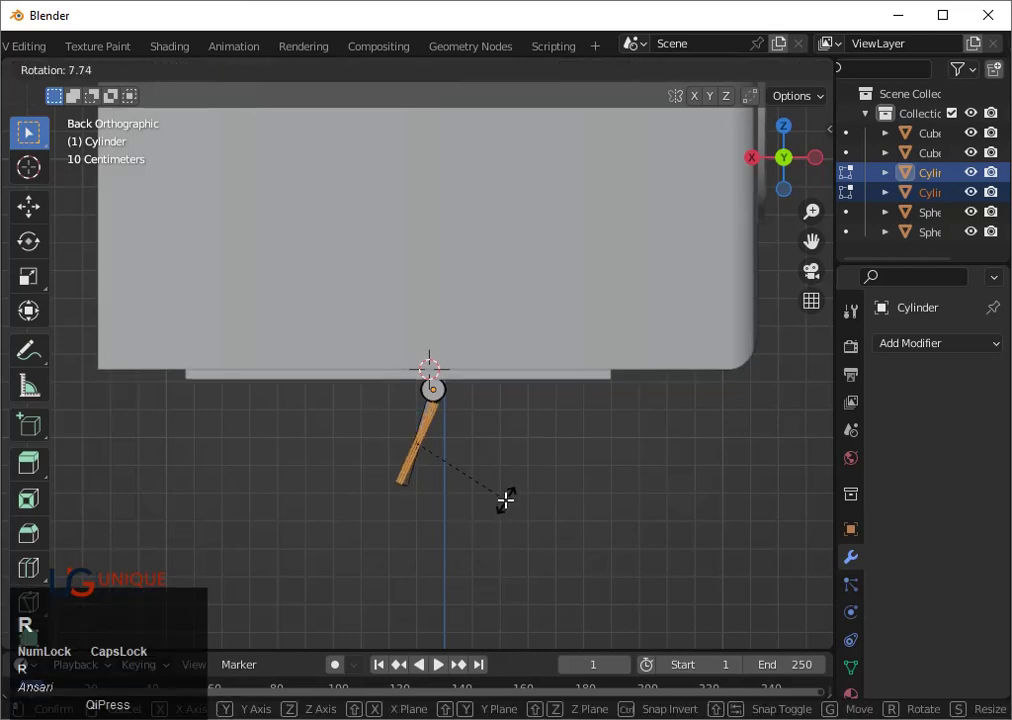
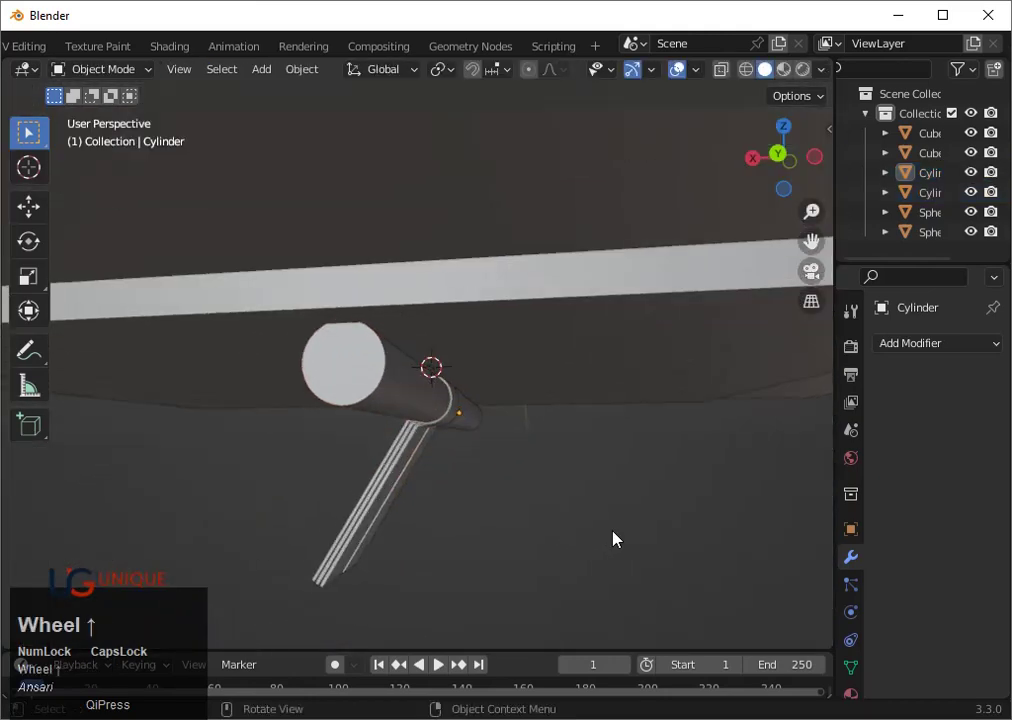
Inset the second cylinder's end cap, resize it along Y, and leave mesh editing
{"action": "left_click", "coordinate": [350, 331]}
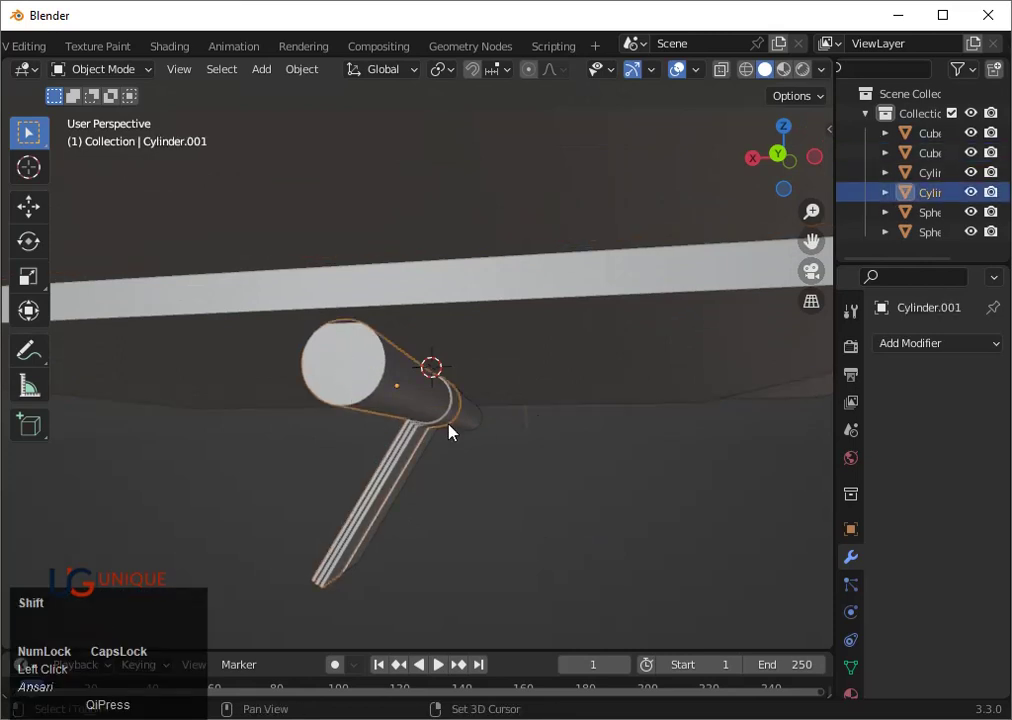
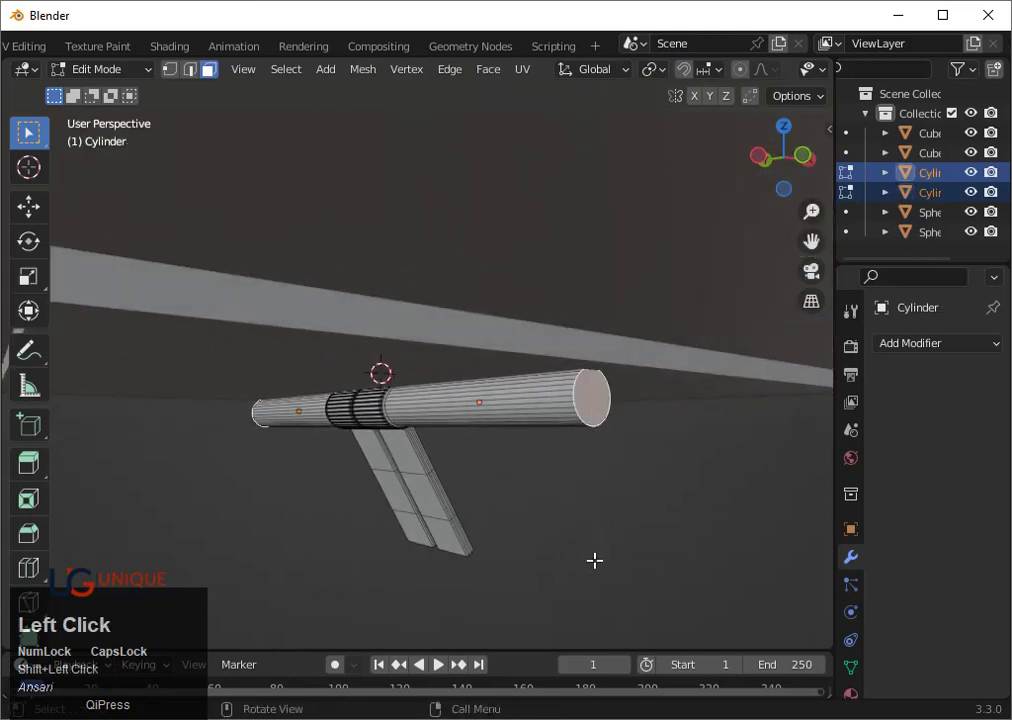
{"action": "key", "text": "i"}
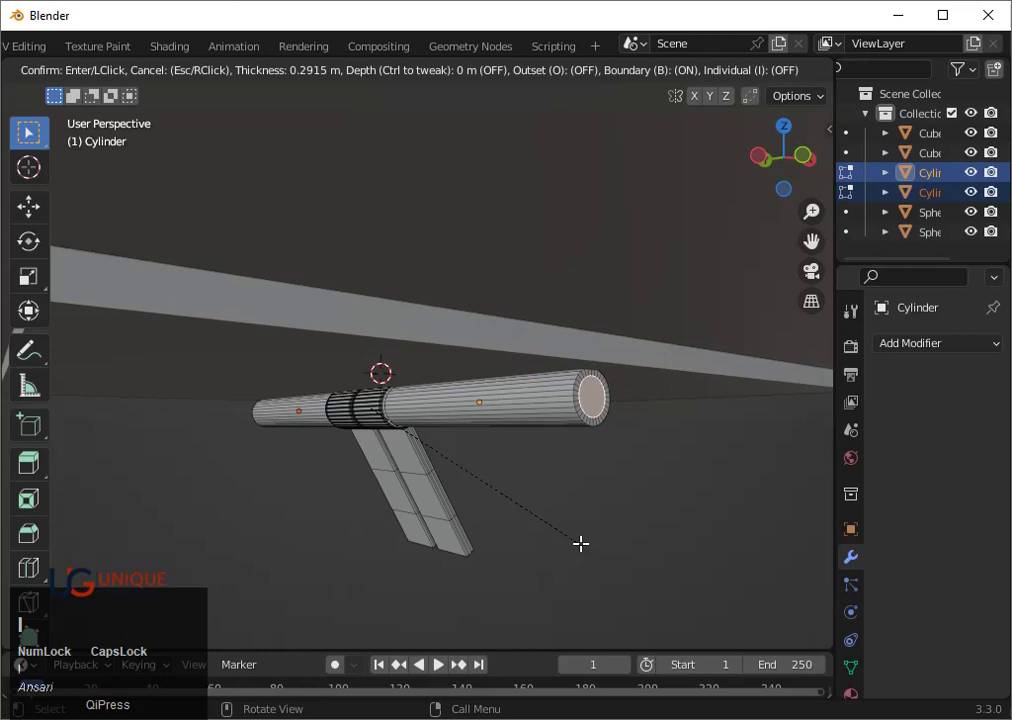
{"action": "key", "text": "s"}
{"action": "key", "text": "x"}
{"action": "key", "text": "y"}
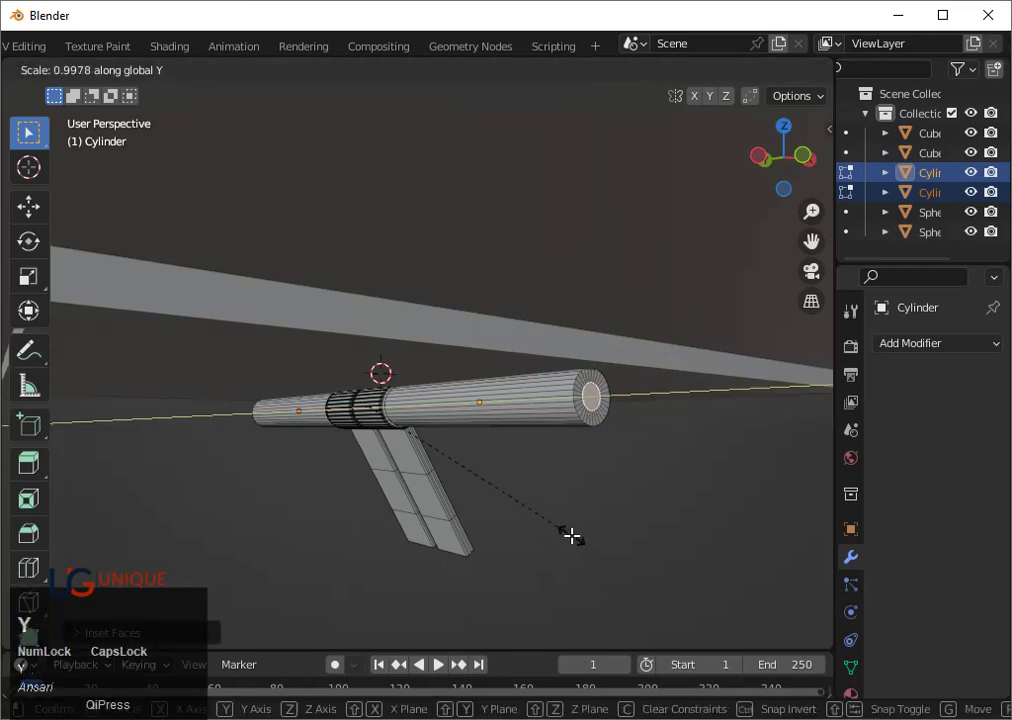
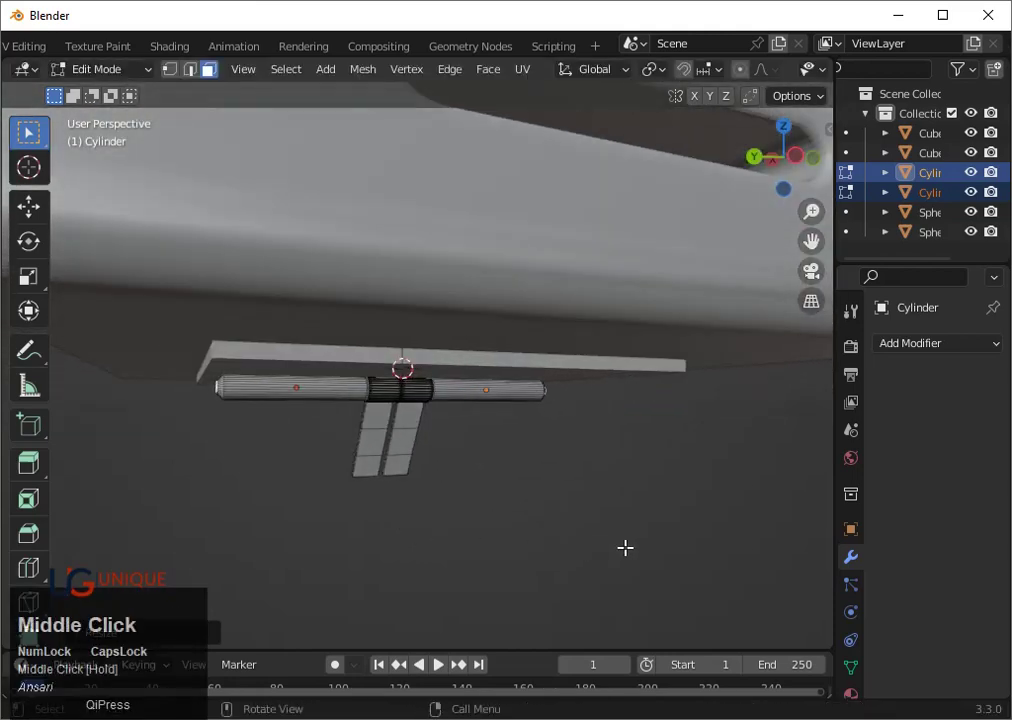
{"action": "key", "text": "Tab"}
Select the hinge cylinder and orbit in close to inspect the joint from below
{"action": "middle_click", "coordinate": [424, 544]}
{"action": "left_click", "coordinate": [552, 543]}
{"action": "scroll", "scroll_direction": "up", "scroll_amount": 3}
{"action": "left_click_drag", "start_coordinate": [609, 547], "coordinate": [571, 395]}
{"action": "scroll", "scroll_direction": "up", "scroll_amount": 3}
{"action": "left_click_drag", "start_coordinate": [599, 456], "coordinate": [792, 154]}
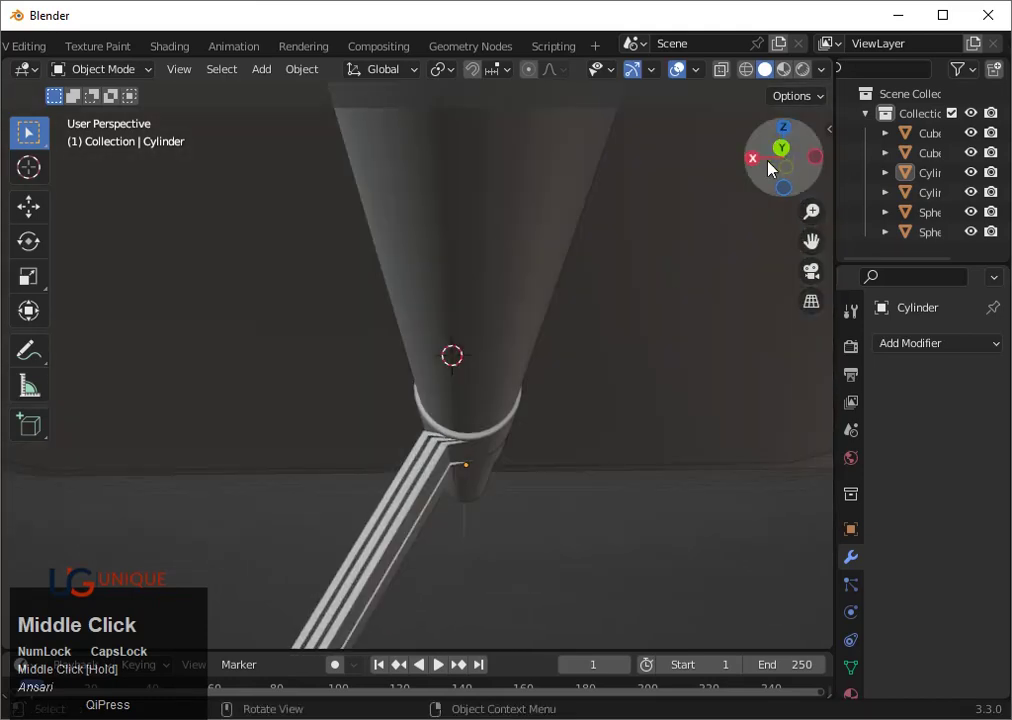
From a straight-on back view, start nudging the leg geometry vertically and make the mesh see-through
{"action": "left_click", "coordinate": [792, 154]}
{"action": "scroll", "scroll_direction": "down", "scroll_amount": 3}
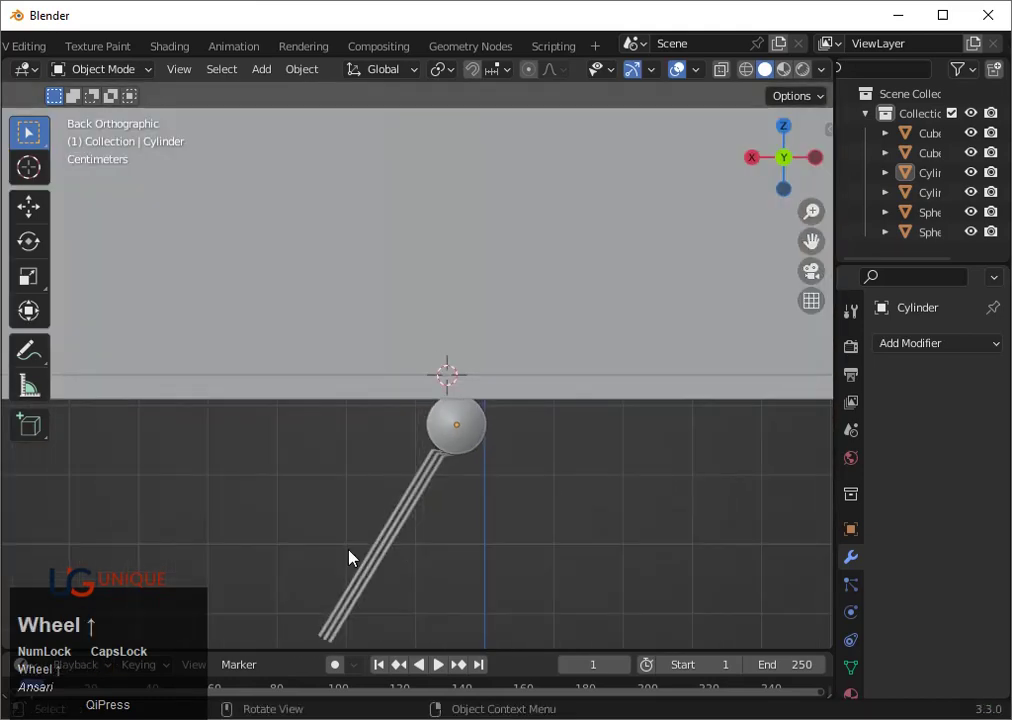
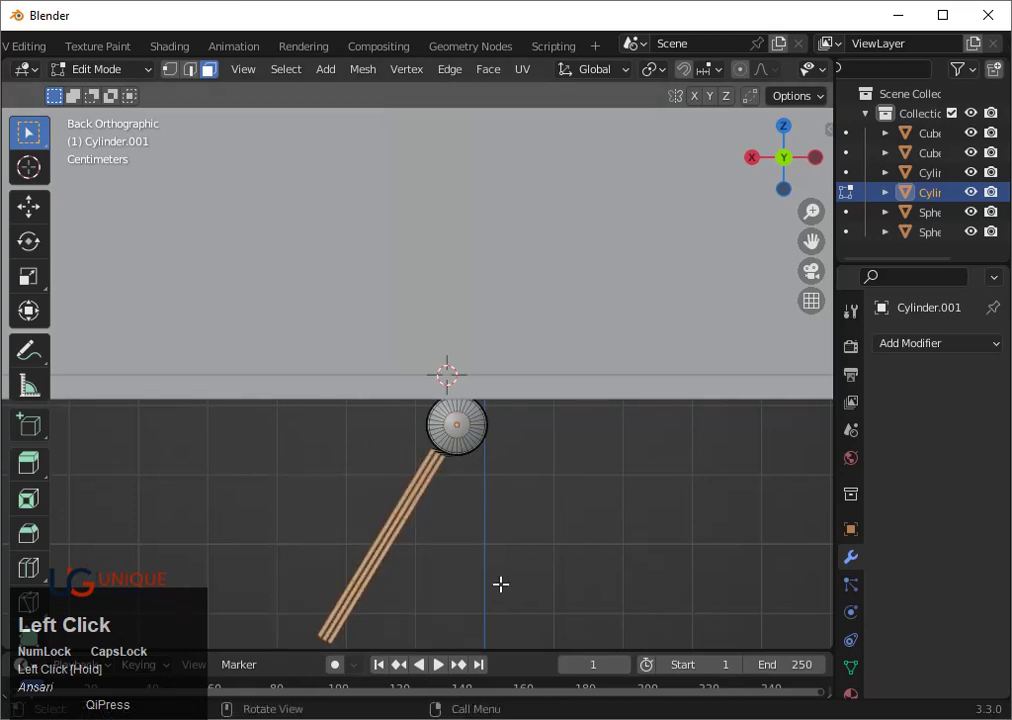
{"action": "key", "text": "g"}
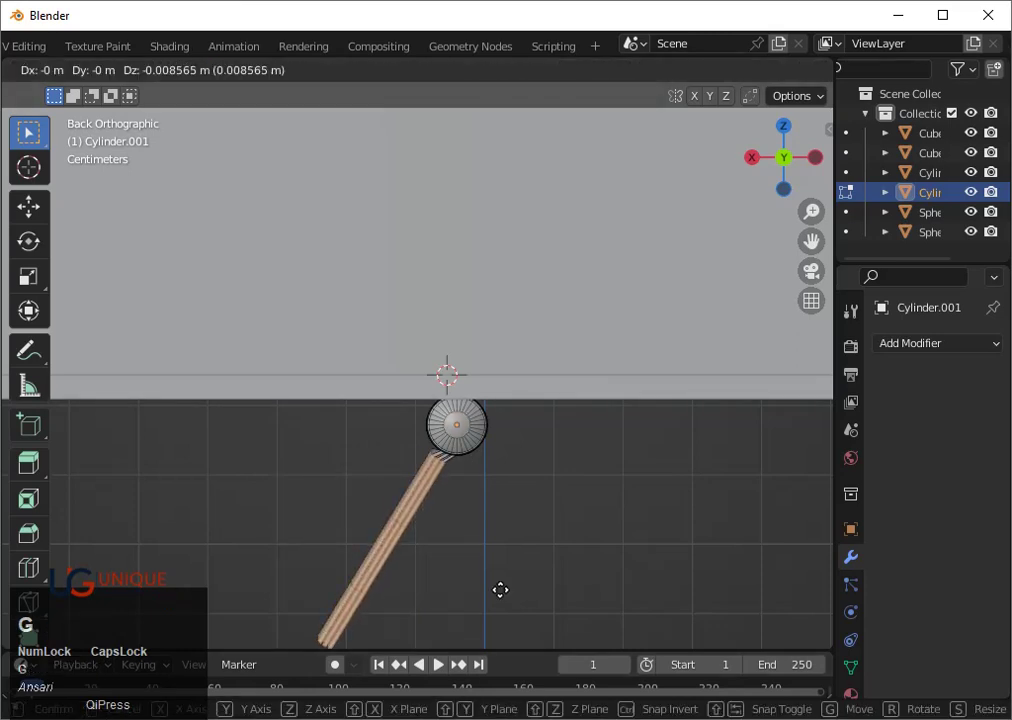
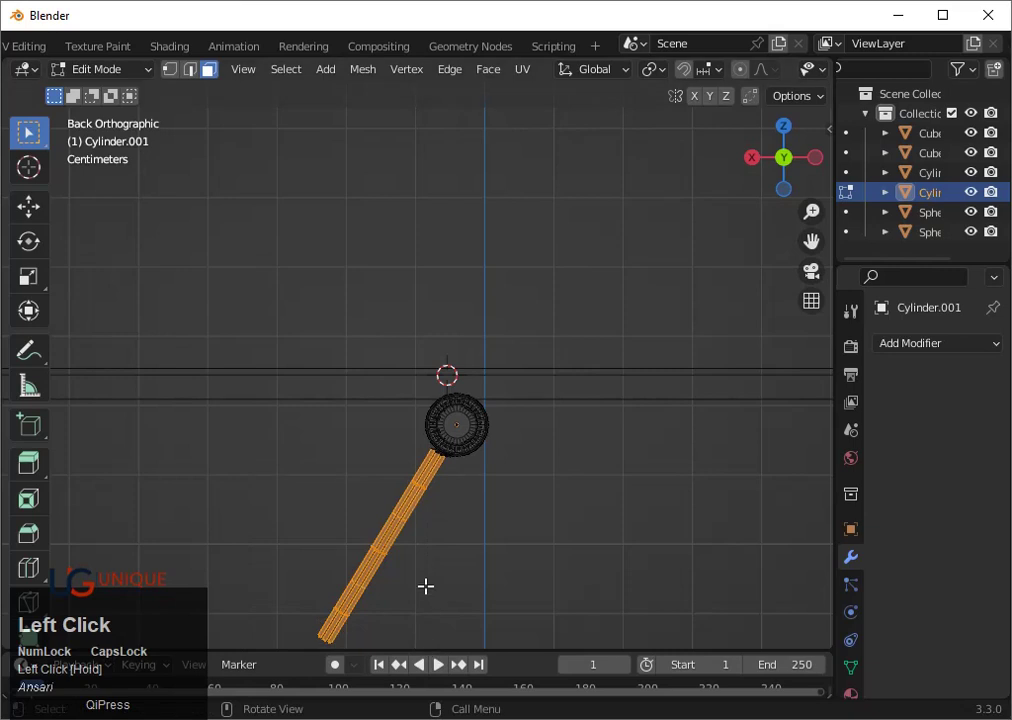
{"action": "key", "text": "g"}
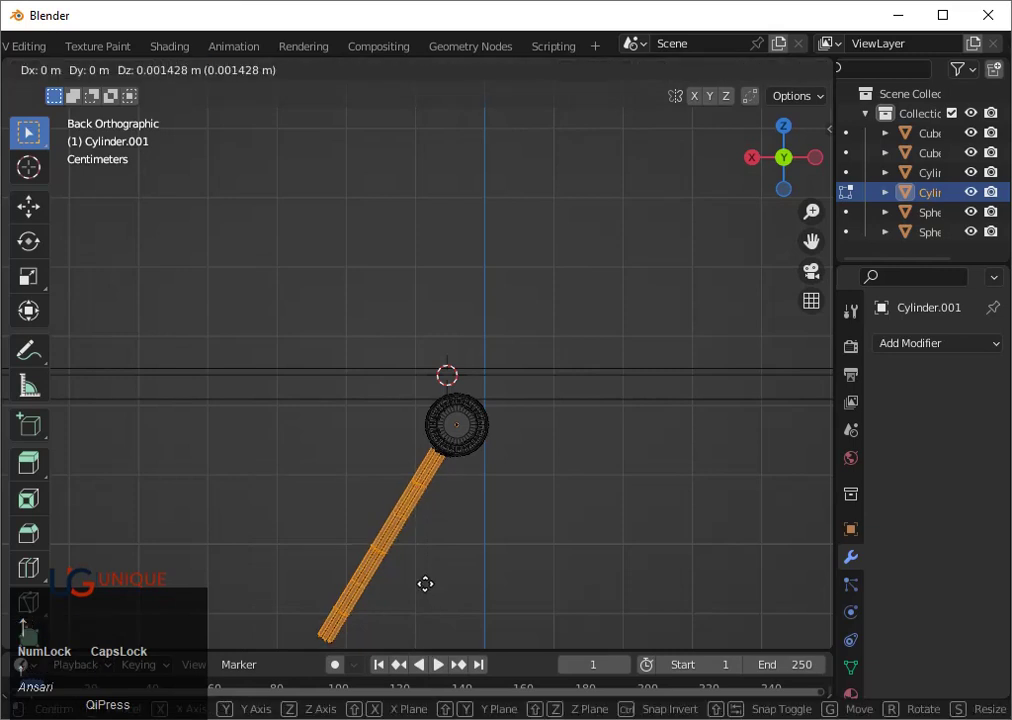
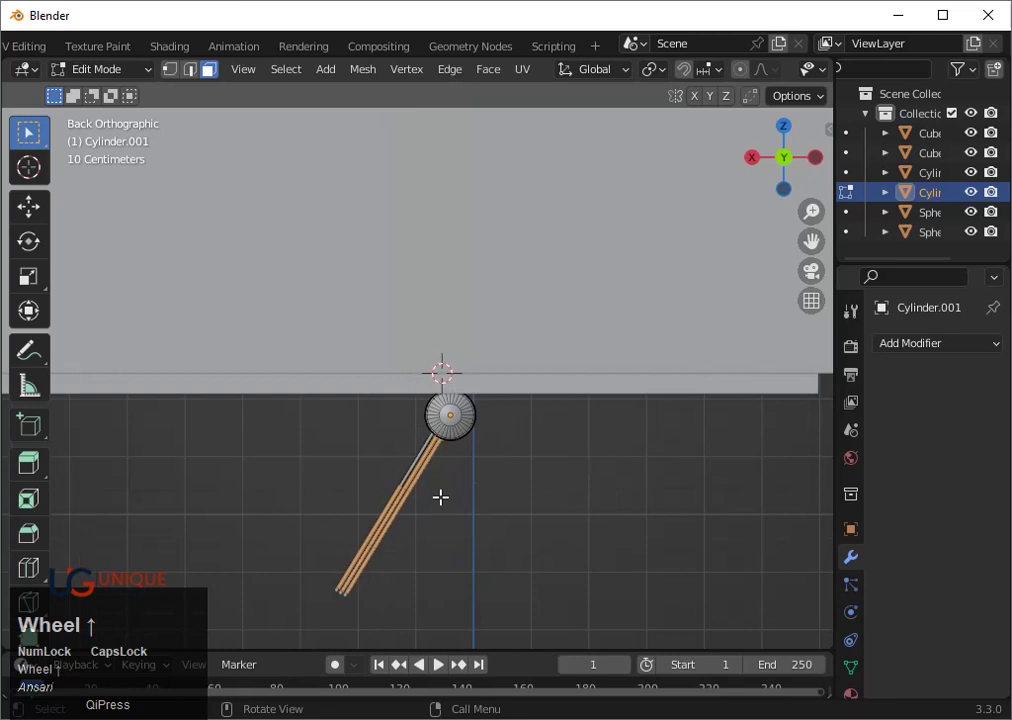
{"action": "scroll", "scroll_direction": "down", "scroll_amount": 3}
{"action": "key", "text": "ctrl+z"}
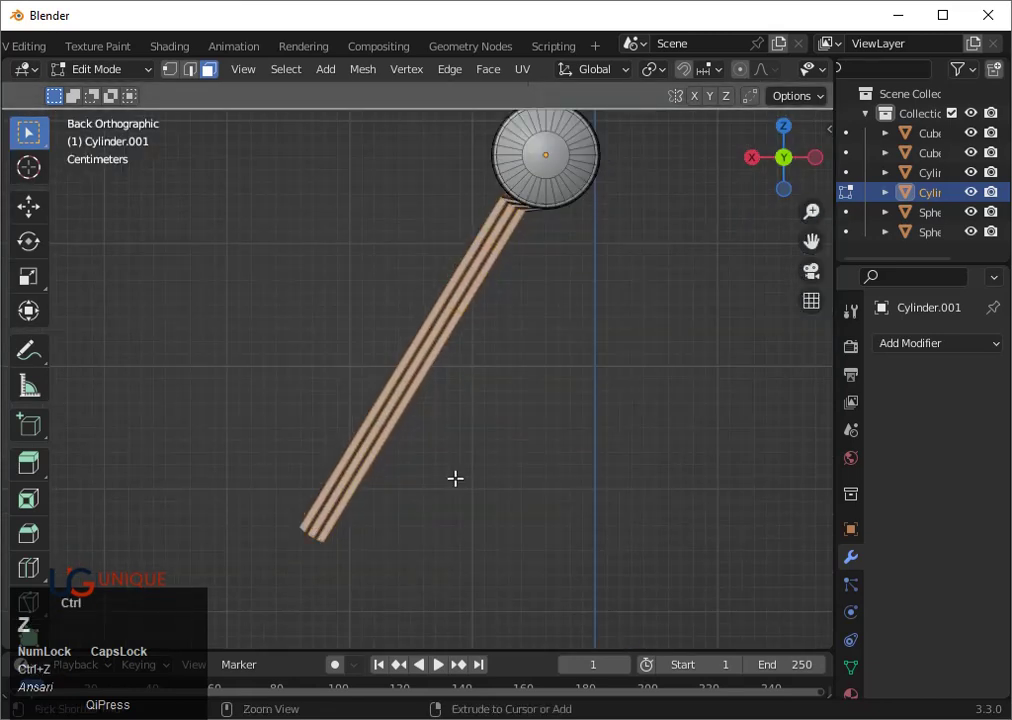
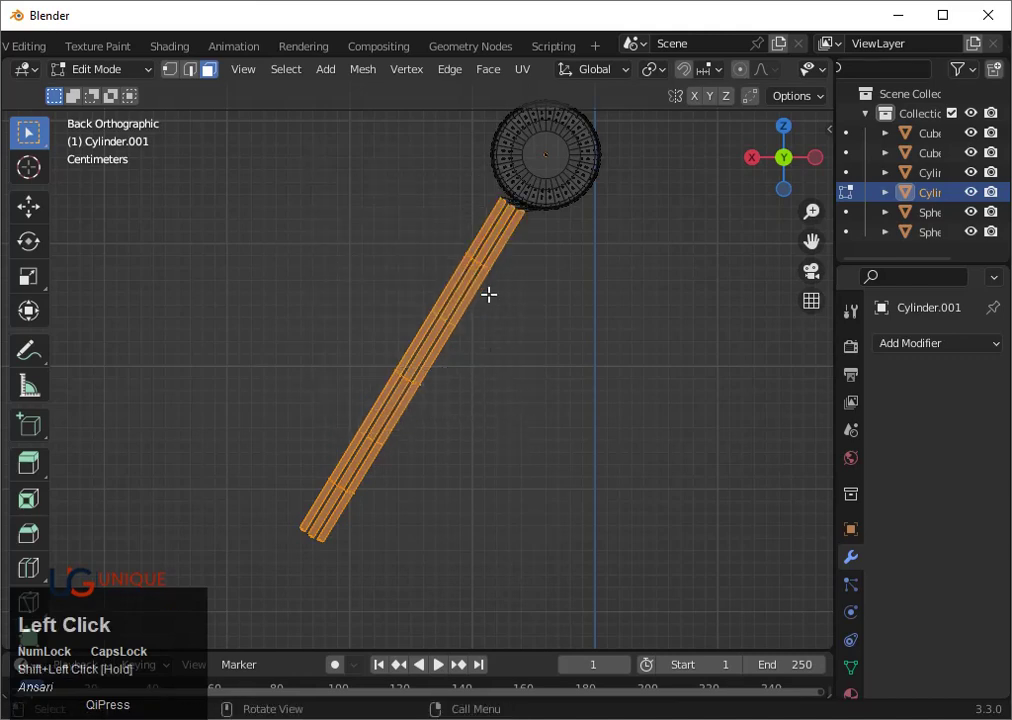
Retry the leg move along several axes, cancel it keeping the leg in place, and select the round joint
{"action": "key", "text": "g"}
{"action": "type", "text": "gxxzz"}
{"action": "key", "text": "y"}
{"action": "type", "text": "yyyxx"}
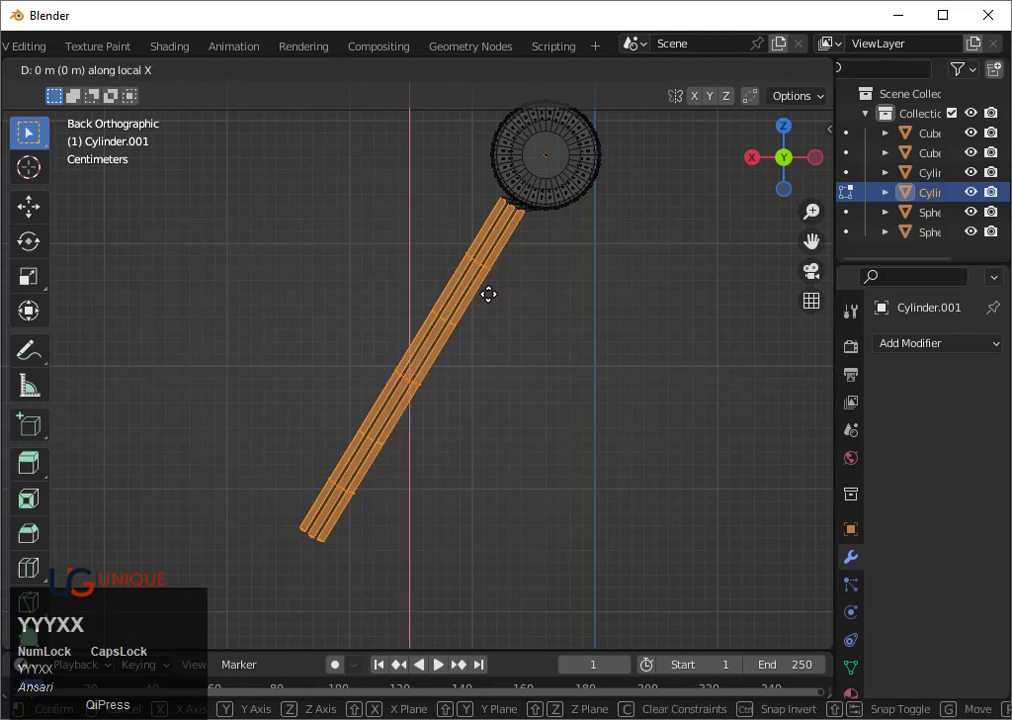
{"action": "key", "text": "x"}
{"action": "type", "text": "xx"}
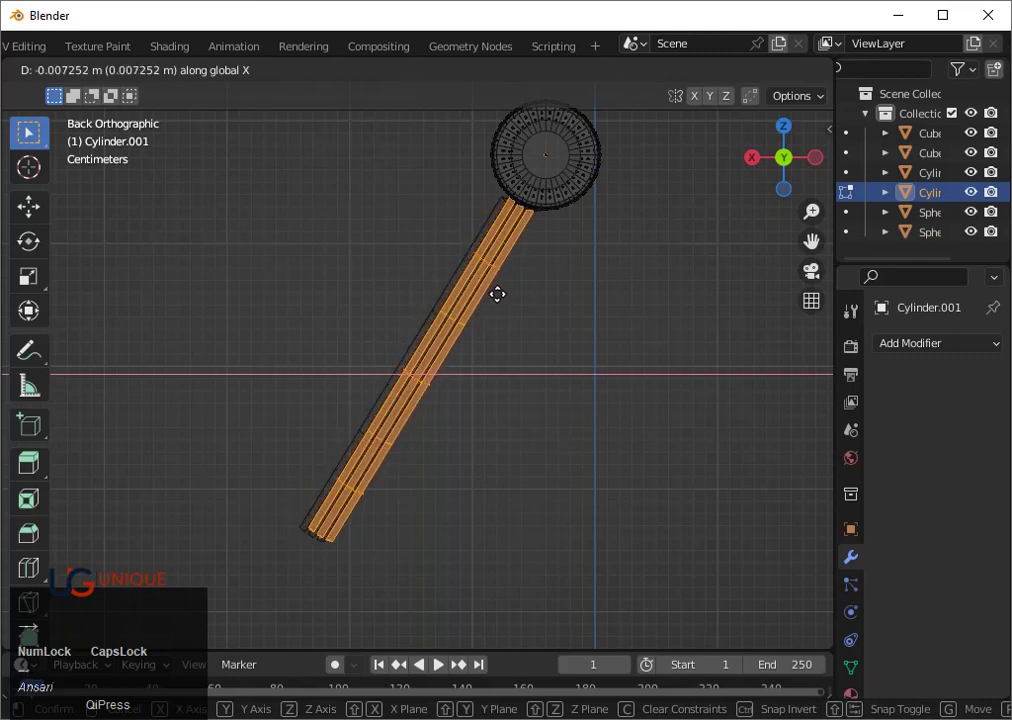
{"action": "key", "text": "1"}
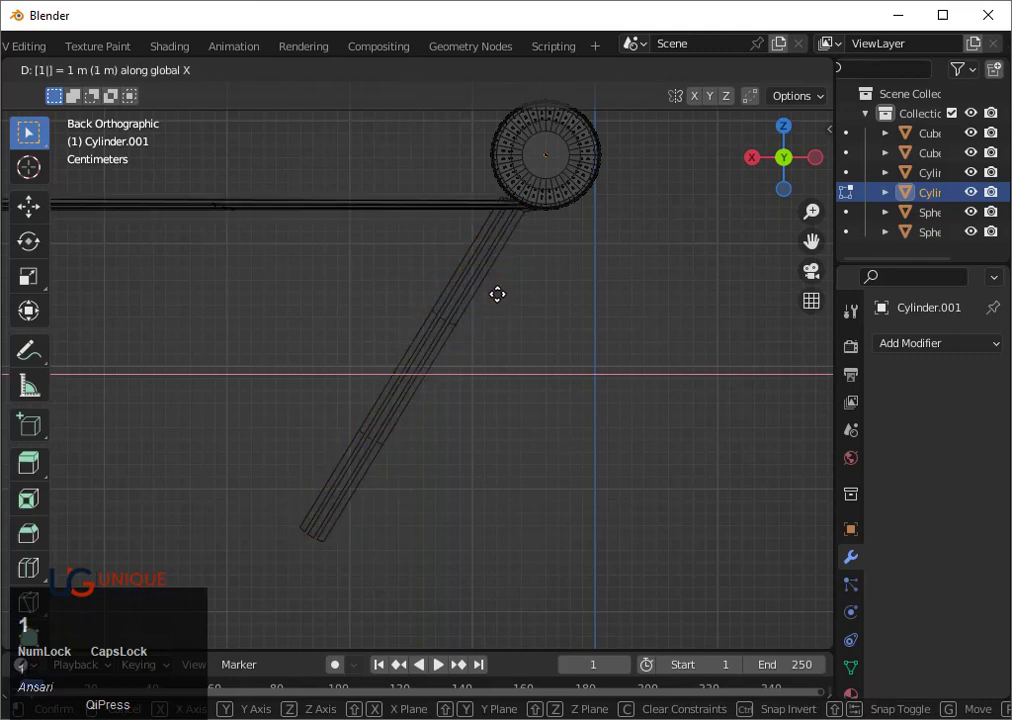
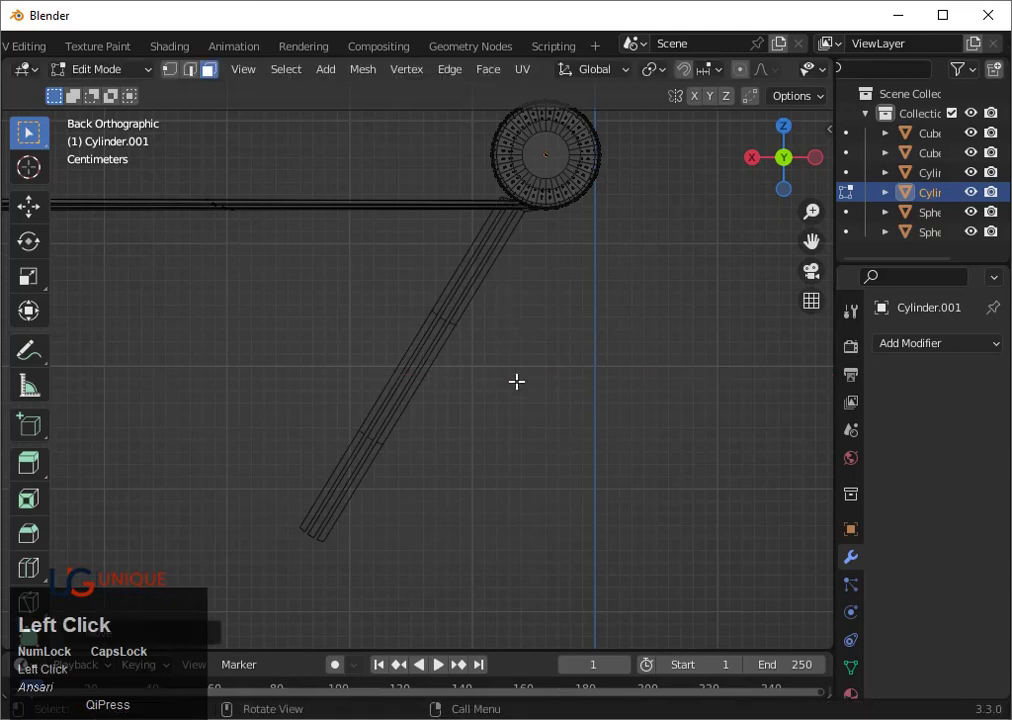
{"action": "key", "text": "Tab"}
{"action": "key", "text": "shift+z"}
{"action": "left_click", "coordinate": [427, 296]}
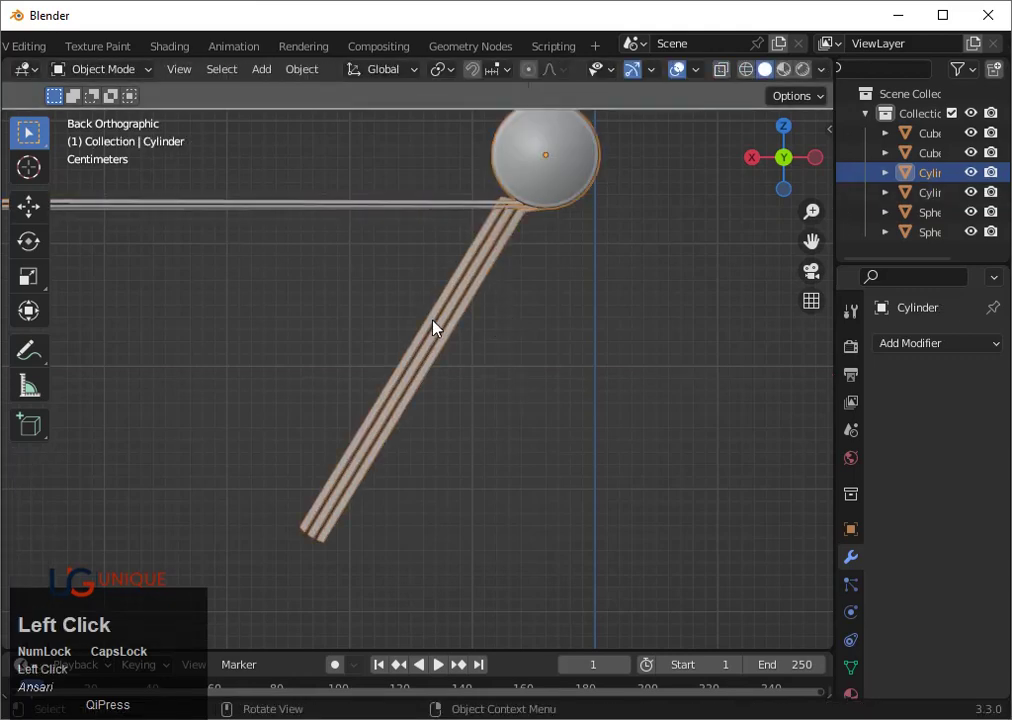
Orbit around the stand and select all of the leg and joint geometry for editing
{"action": "scroll", "scroll_direction": "down", "scroll_amount": 3}
{"action": "left_click_drag", "start_coordinate": [575, 485], "coordinate": [620, 487]}
{"action": "scroll", "scroll_direction": "down", "scroll_amount": 3}
{"action": "middle_click", "coordinate": [593, 496]}
{"action": "key", "text": "ctrl+z"}
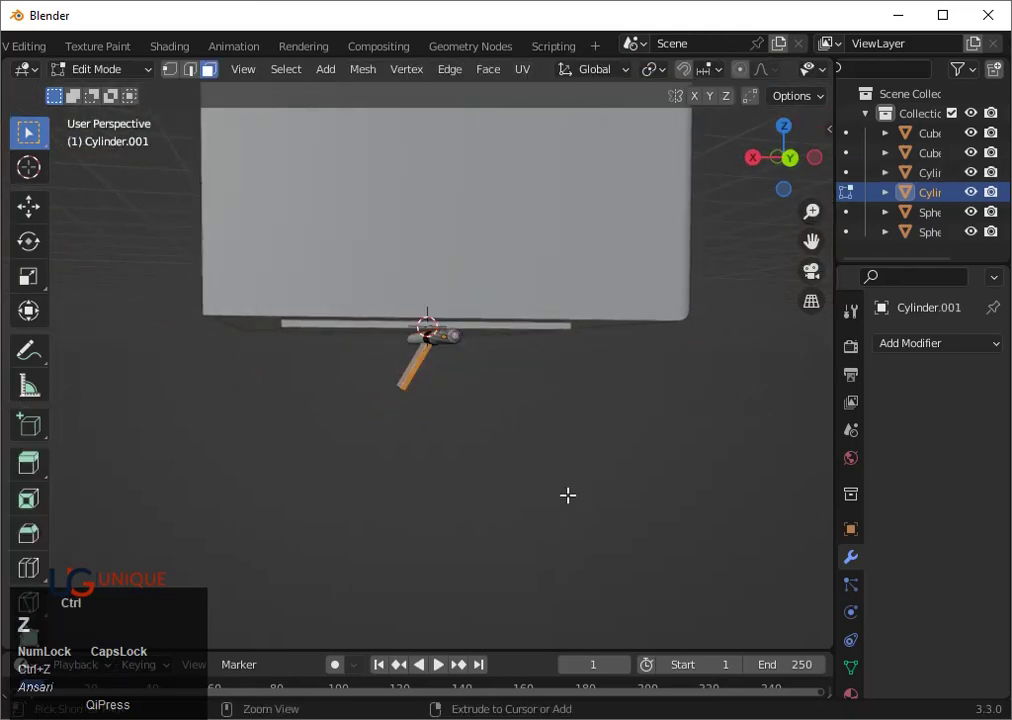
{"action": "scroll", "scroll_direction": "up", "scroll_amount": 3}
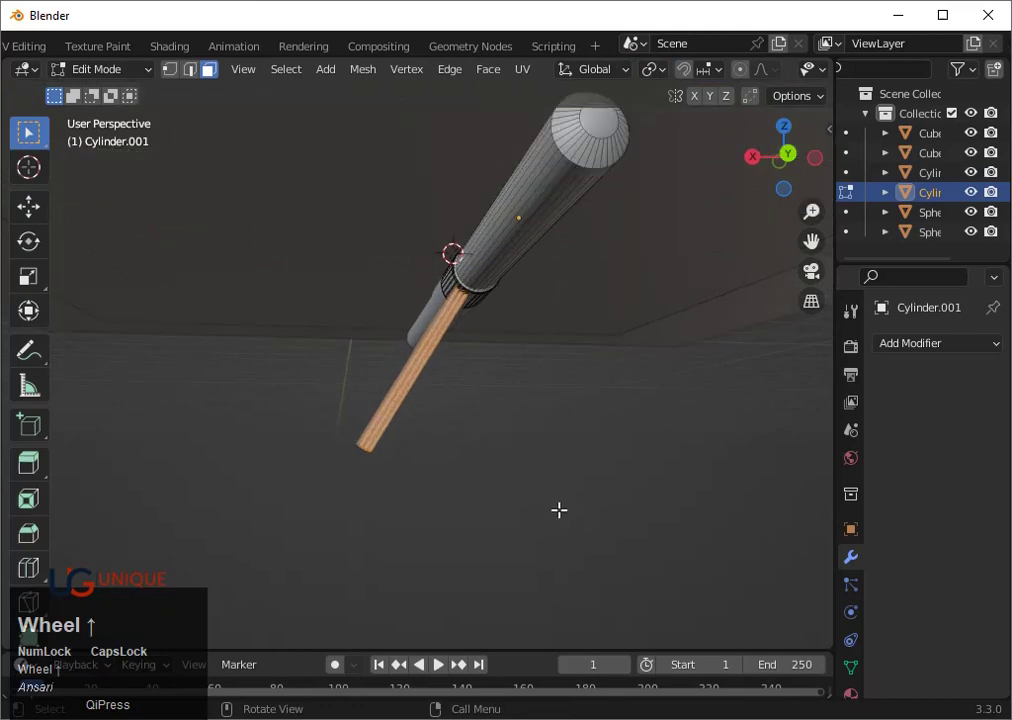
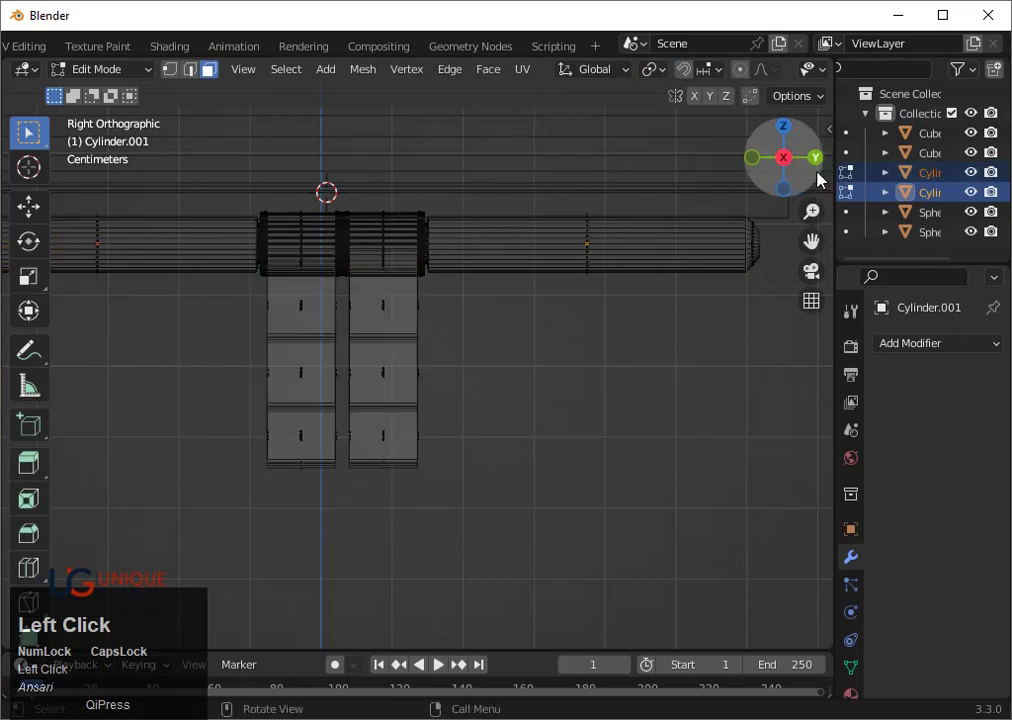
{"action": "key", "text": "ctrl+z"}
In back view, move the leg and joint together, then tilt them around their pivot
{"action": "left_click", "coordinate": [823, 167]}
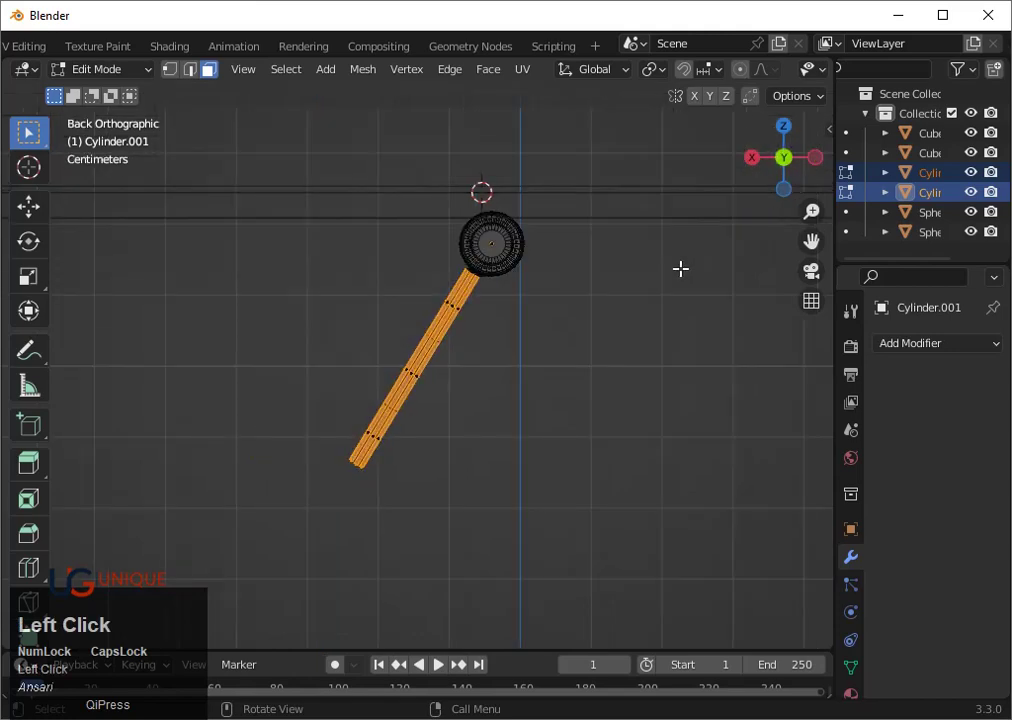
{"action": "scroll", "scroll_direction": "up", "scroll_amount": 3}
{"action": "key", "text": "g"}
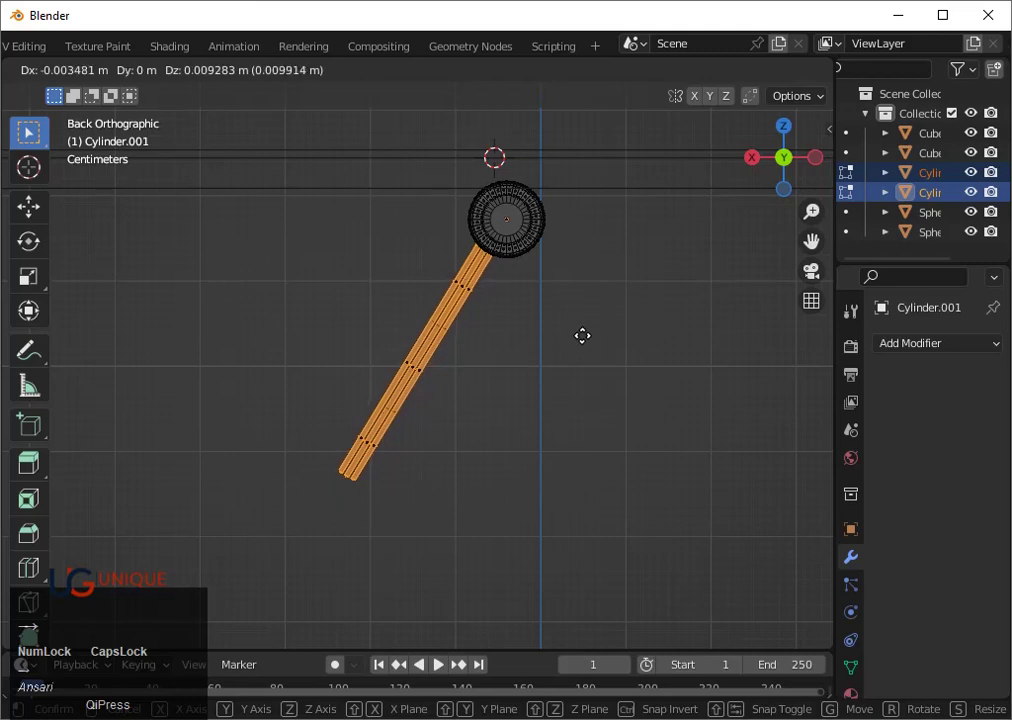
{"action": "key", "text": "space"}
{"action": "scroll", "scroll_direction": "up", "scroll_amount": 3}
{"action": "key", "text": "r"}
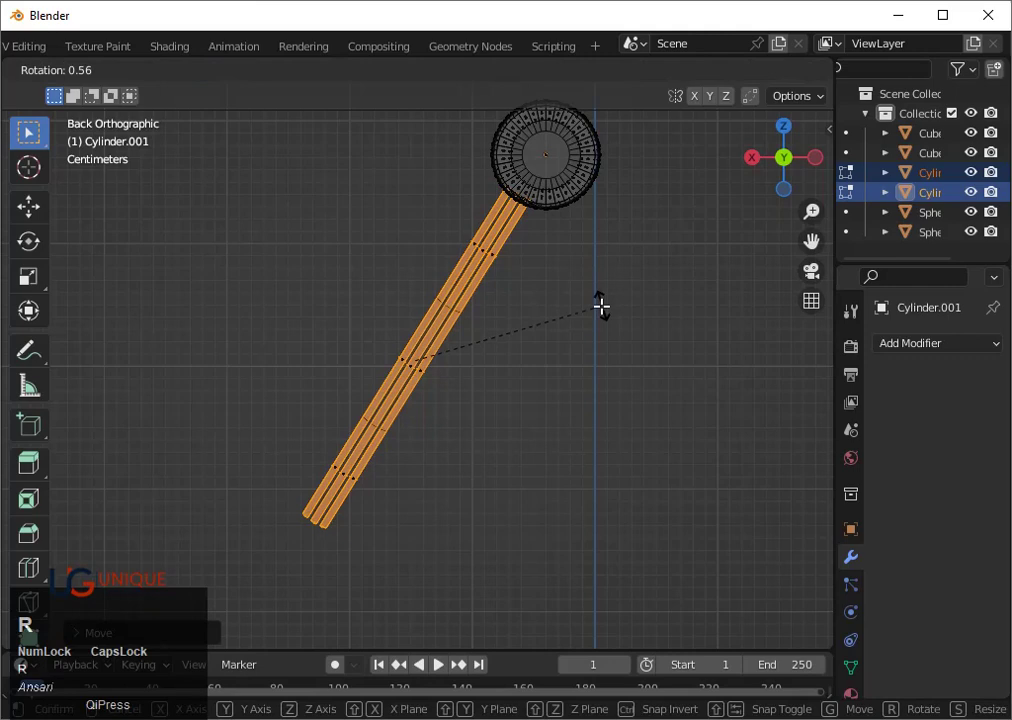
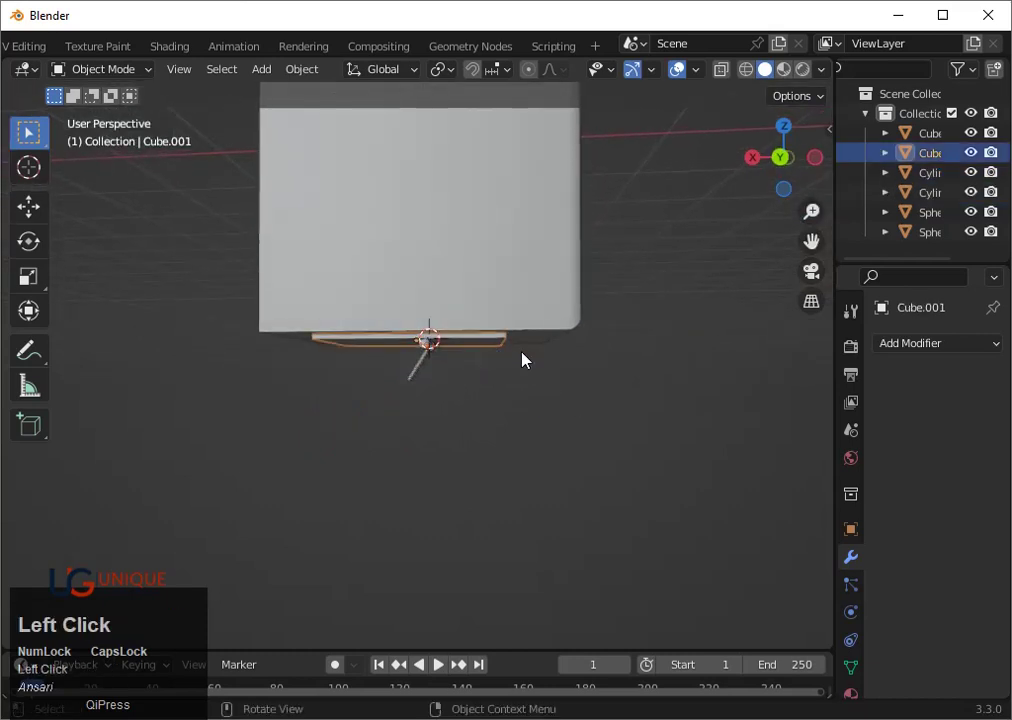
Duplicate the thin plate straight down and, from above, scale it larger and wider along X
{"action": "key", "text": "shift+d"}
{"action": "key", "text": "z"}
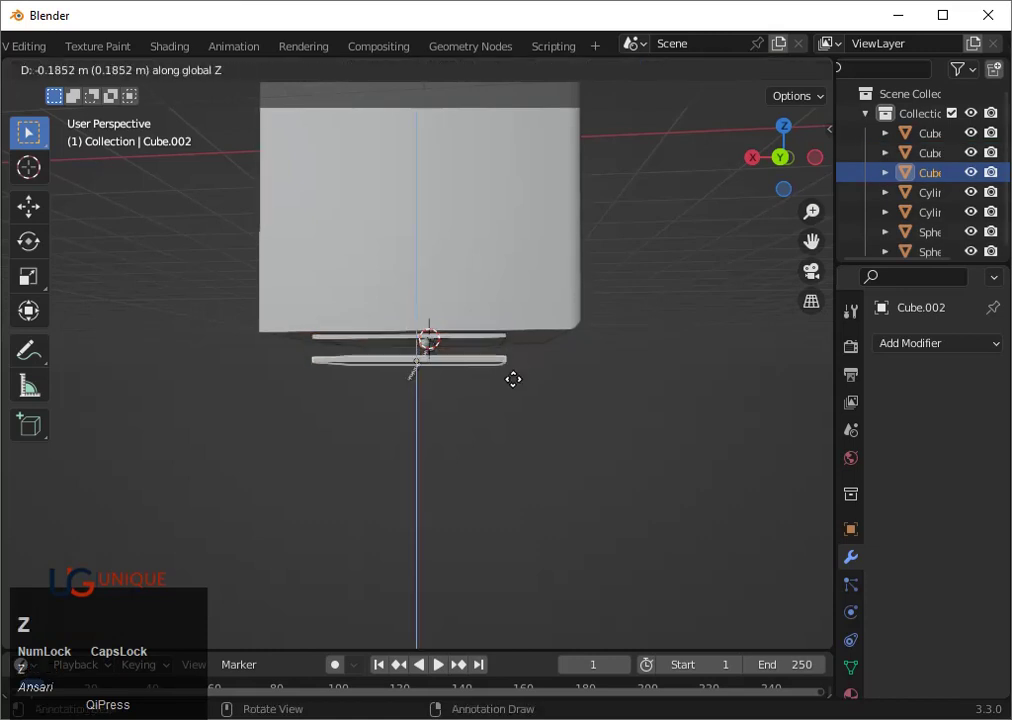
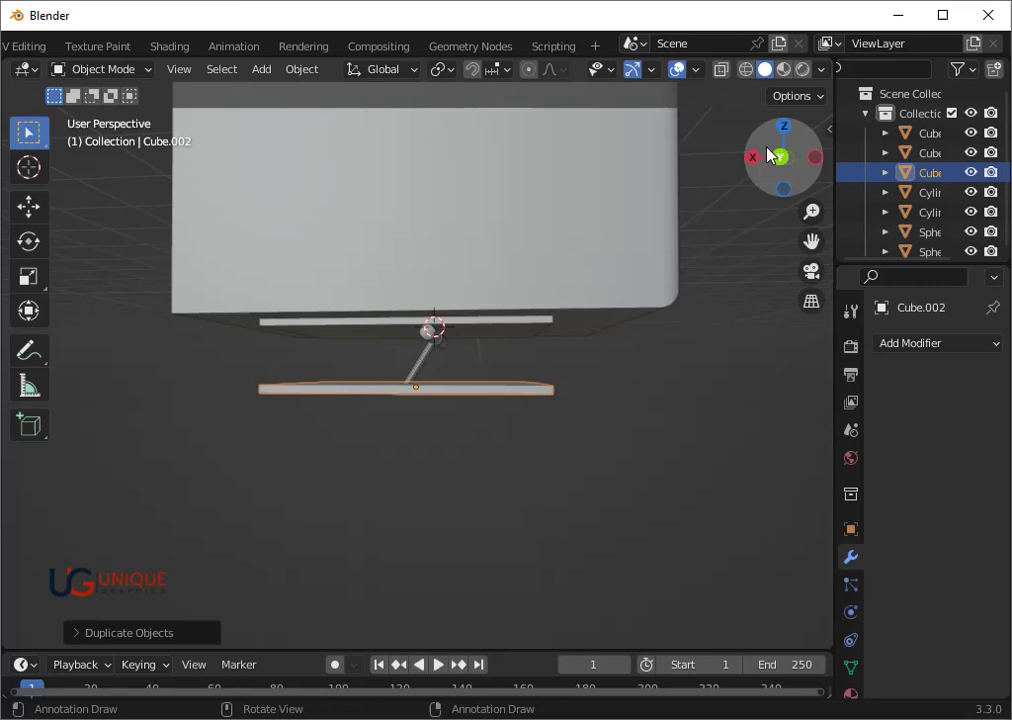
{"action": "left_click", "coordinate": [794, 138]}
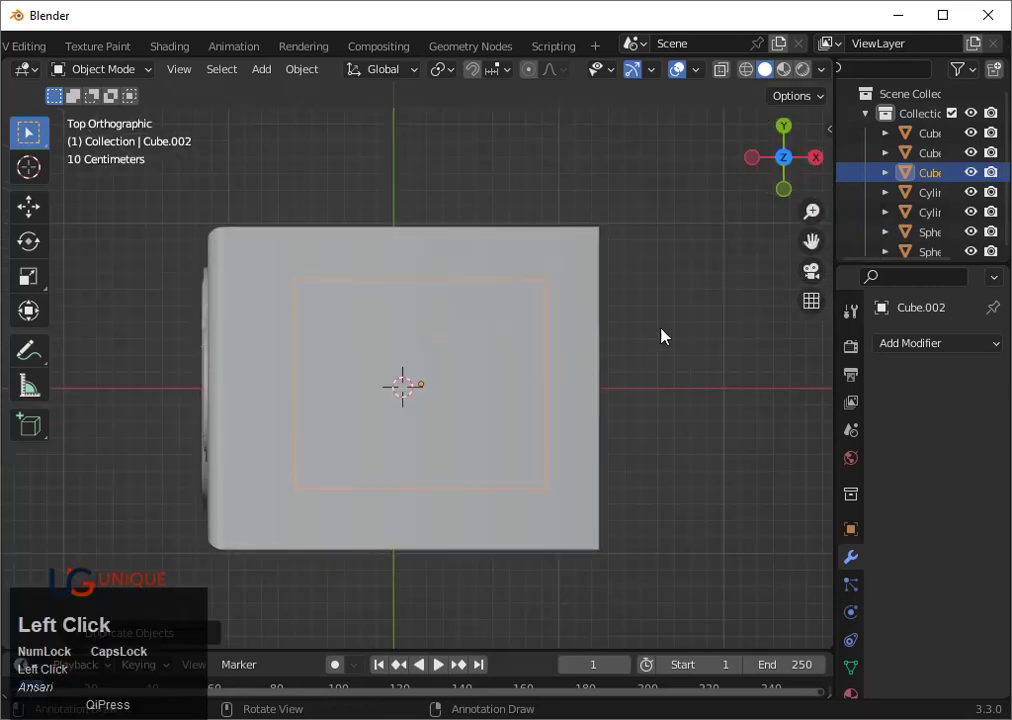
{"action": "key", "text": "s"}
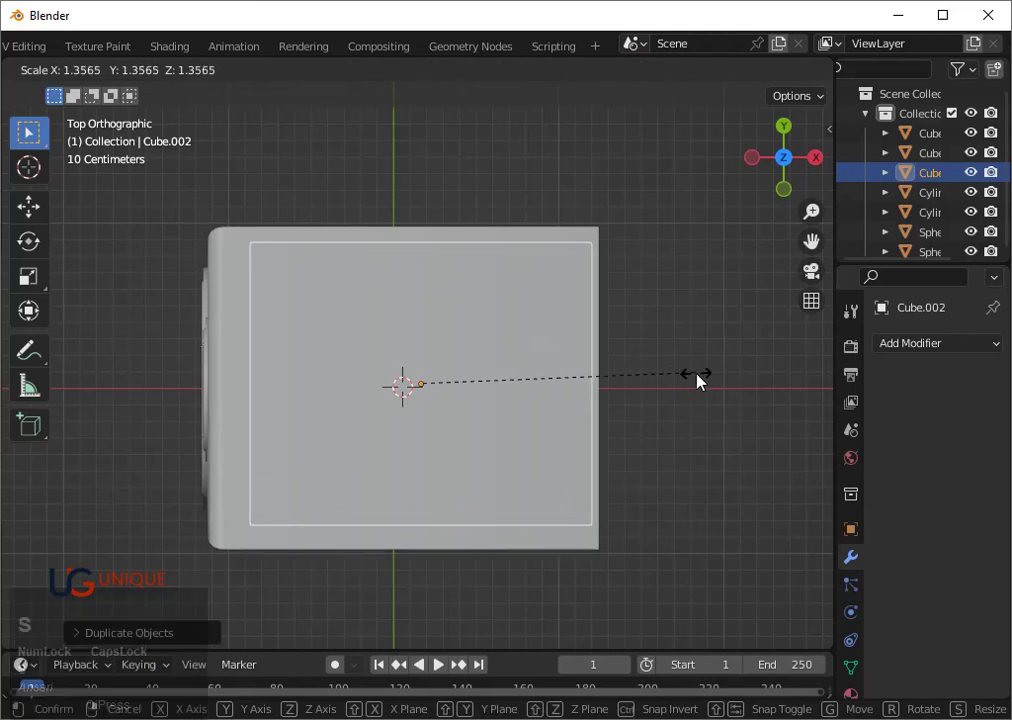
{"action": "left_click", "coordinate": [704, 381]}
{"action": "key", "text": "s"}
{"action": "key", "text": "x"}
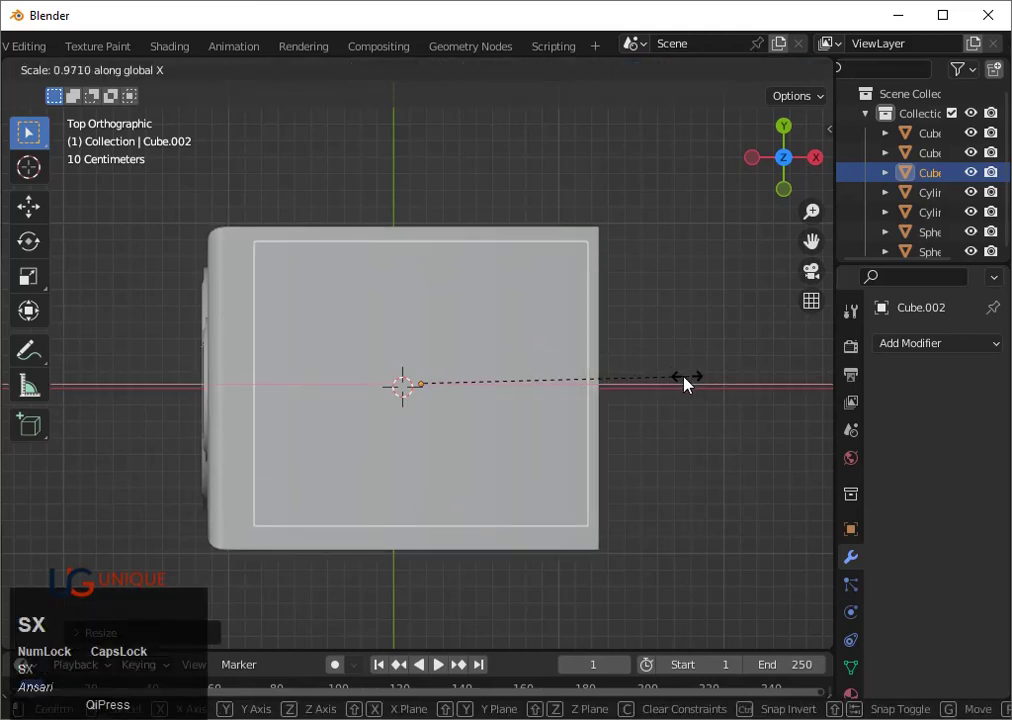
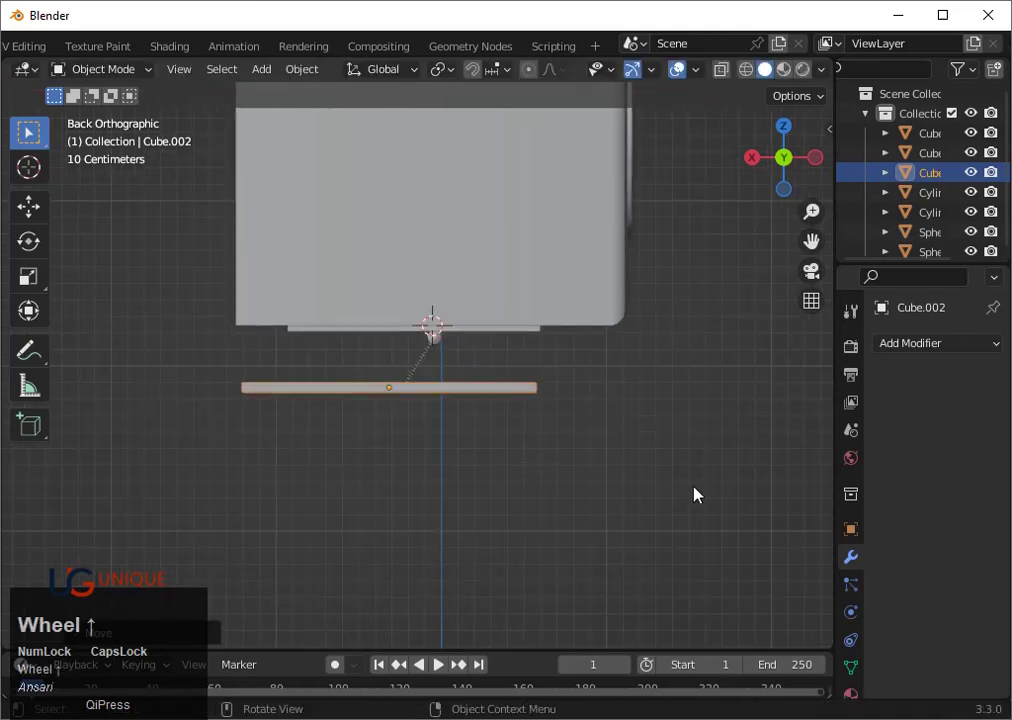
Orbit to check the base slab in perspective, then return to a back view
{"action": "left_click_drag", "start_coordinate": [637, 529], "coordinate": [520, 444]}
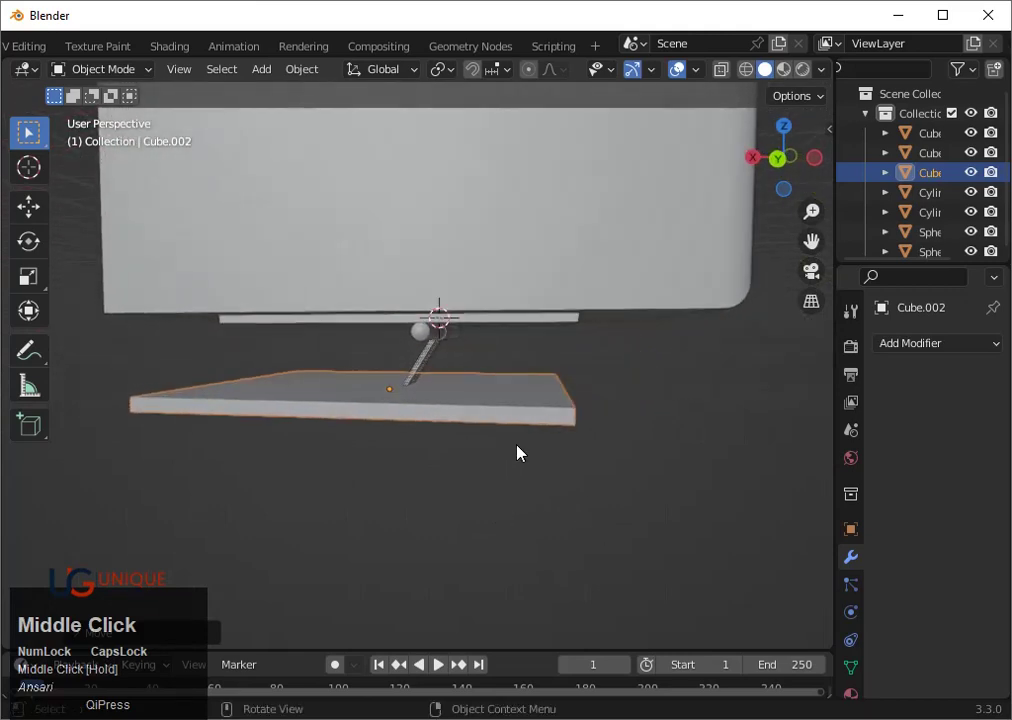
{"action": "left_click", "coordinate": [520, 444]}
{"action": "scroll", "scroll_direction": "down", "scroll_amount": 3}
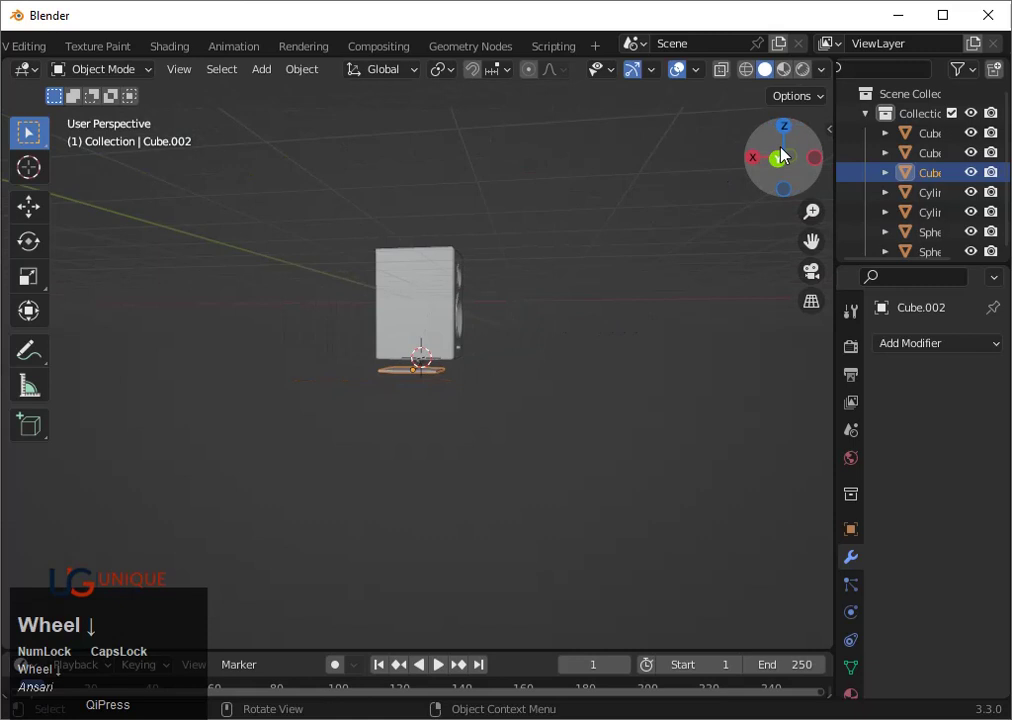
{"action": "left_click", "coordinate": [788, 168]}
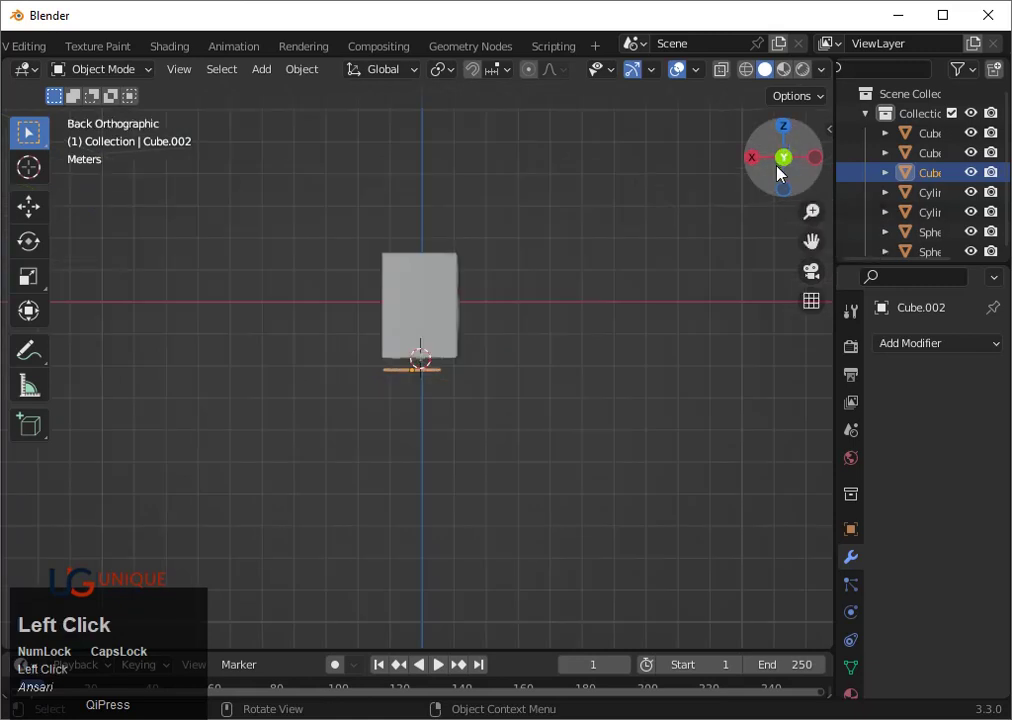
{"action": "scroll", "scroll_direction": "up", "scroll_amount": 3}
Box-select the speaker body with its drivers and line up a back orthographic view
{"action": "left_click_drag", "start_coordinate": [203, 106], "coordinate": [590, 360]}
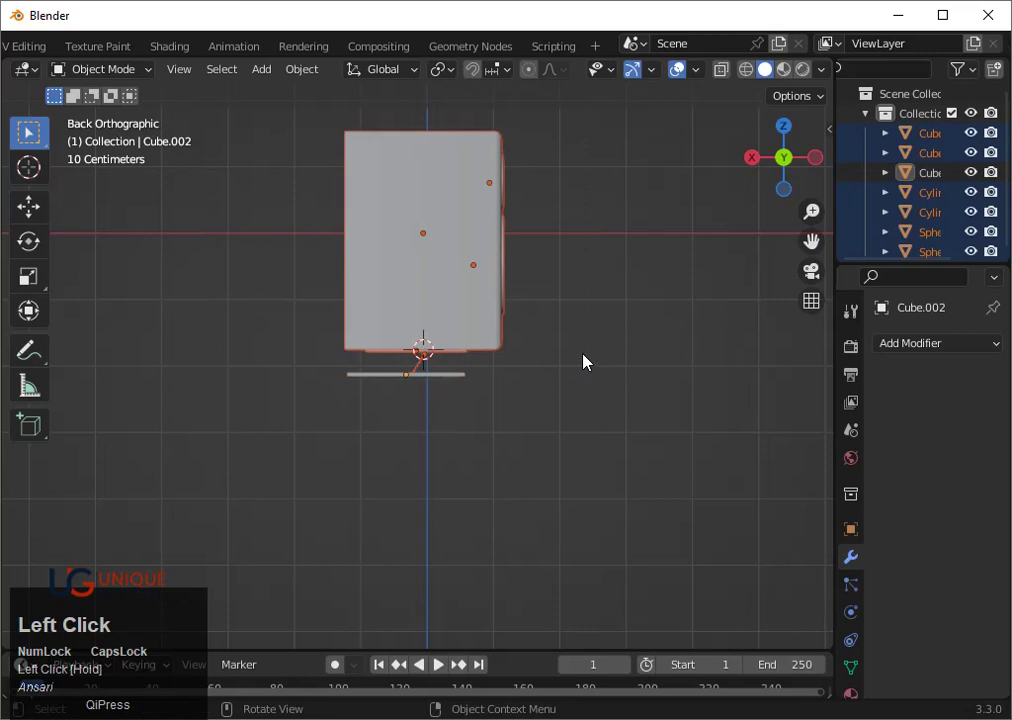
{"action": "scroll", "scroll_direction": "up", "scroll_amount": 3}
{"action": "left_click_drag", "start_coordinate": [588, 359], "coordinate": [413, 339]}
{"action": "scroll", "scroll_direction": "down", "scroll_amount": 3}
{"action": "left_click", "coordinate": [750, 160]}
{"action": "key", "text": "ctrl+z"}
{"action": "left_click", "coordinate": [763, 174]}
{"action": "scroll", "scroll_direction": "up", "scroll_amount": 3}
{"action": "key", "text": "`"}
{"action": "key", "text": "3"}
{"action": "scroll", "scroll_direction": "down", "scroll_amount": 3}
Tilt the speaker parts about six degrees around the hinge joint and confirm
{"action": "key", "text": "r"}
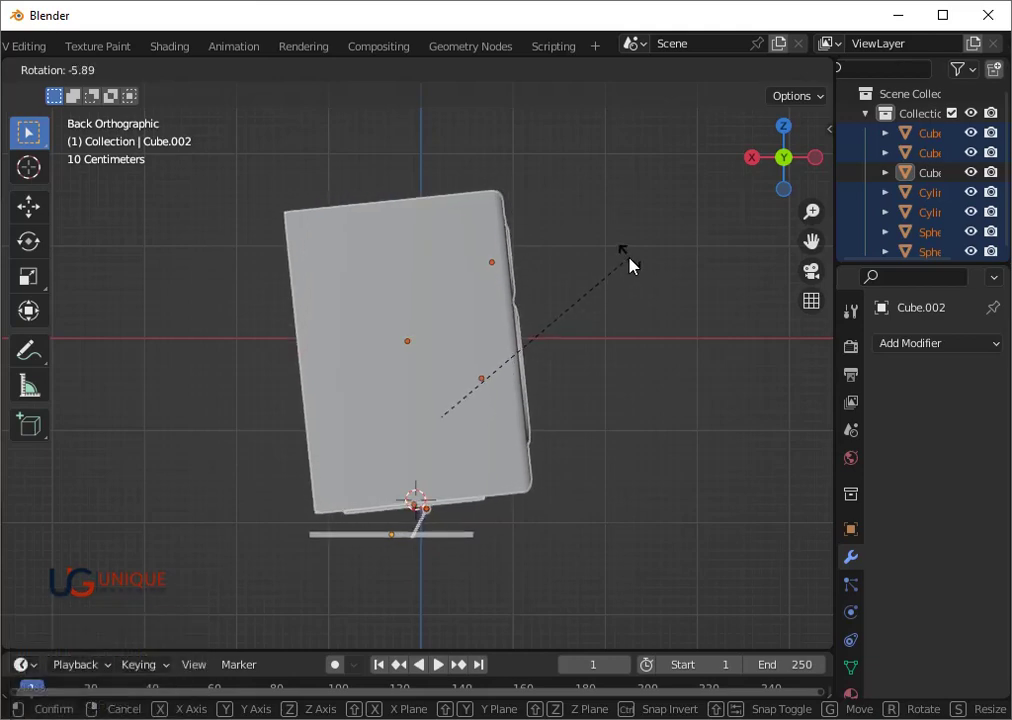
{"action": "left_click", "coordinate": [635, 265]}
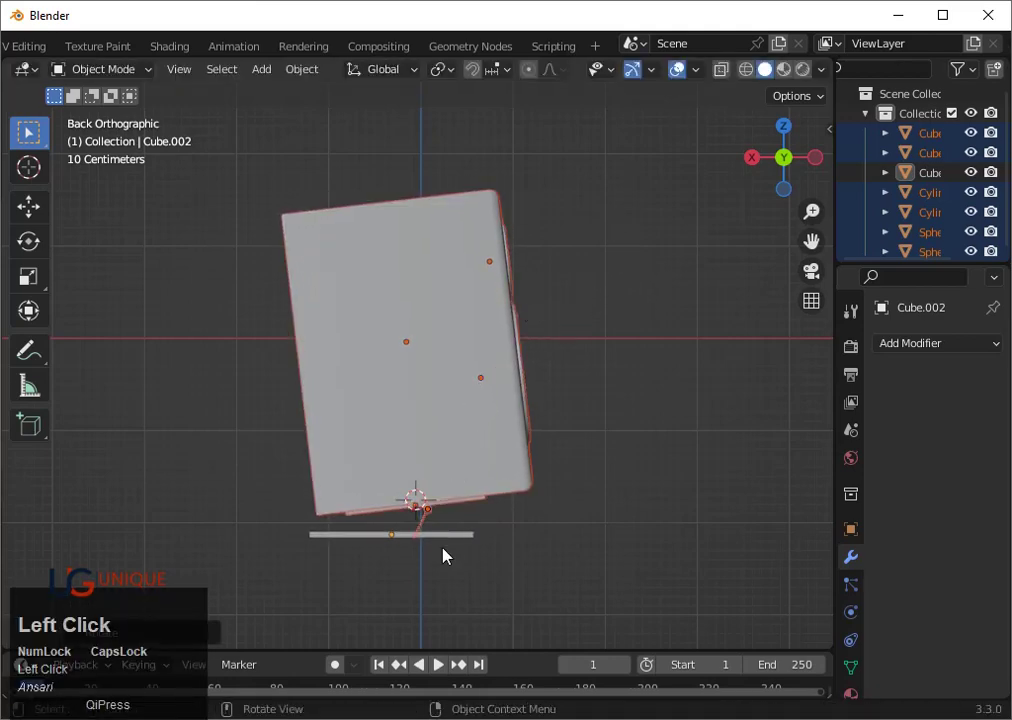
Move the base plate to a lower position, then nudge it about 6.7 cm along X
{"action": "key", "text": "g"}
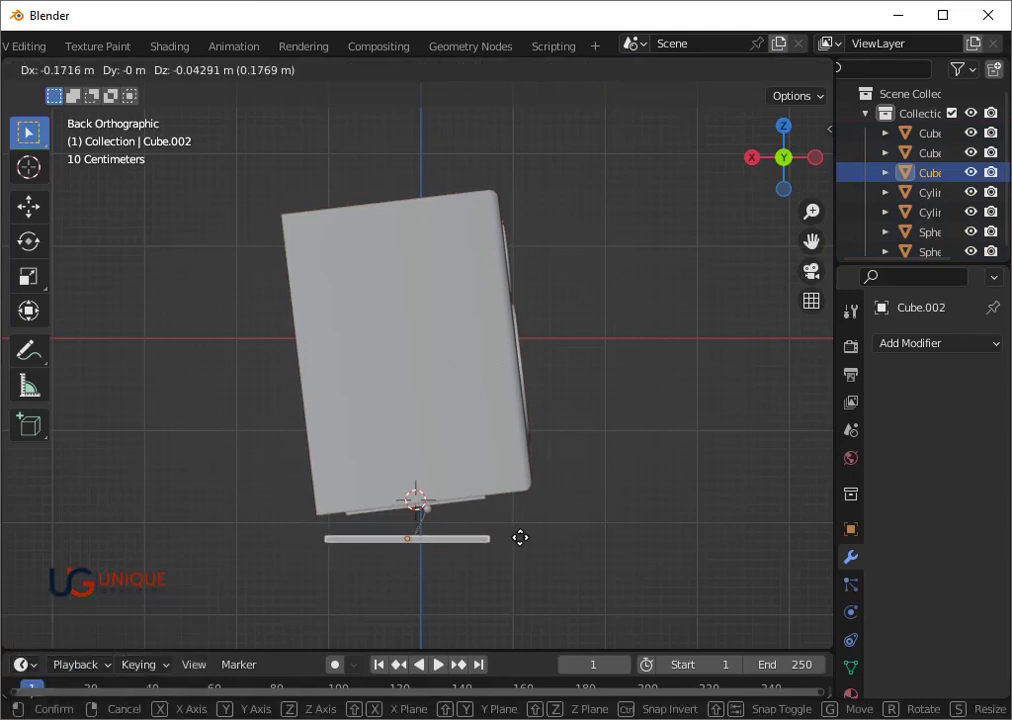
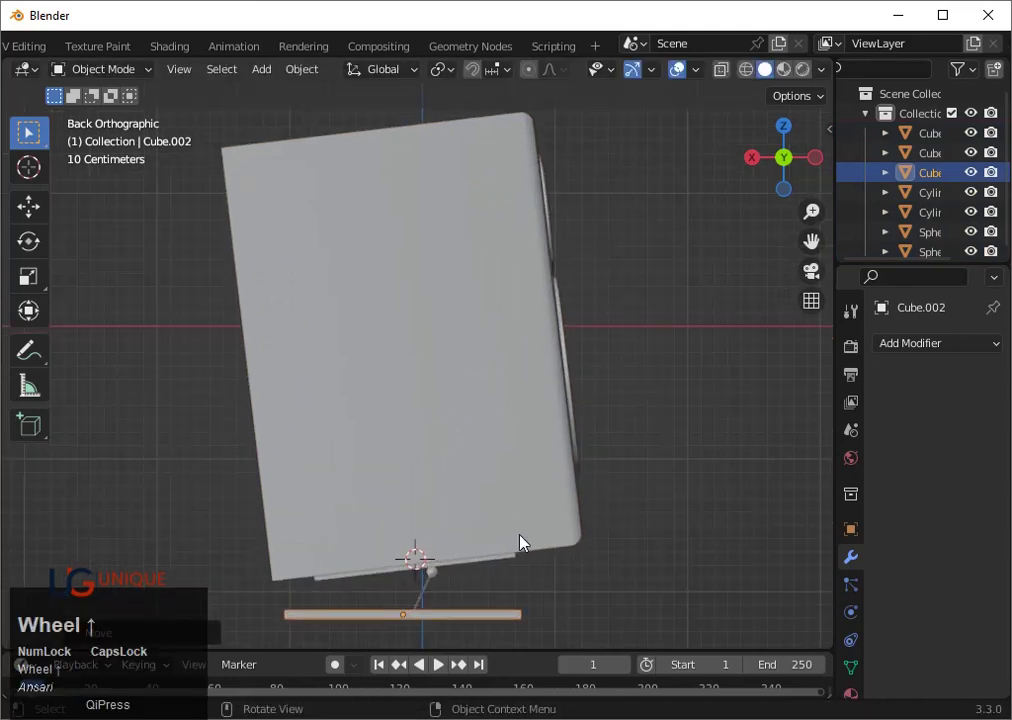
{"action": "left_click", "coordinate": [652, 537]}
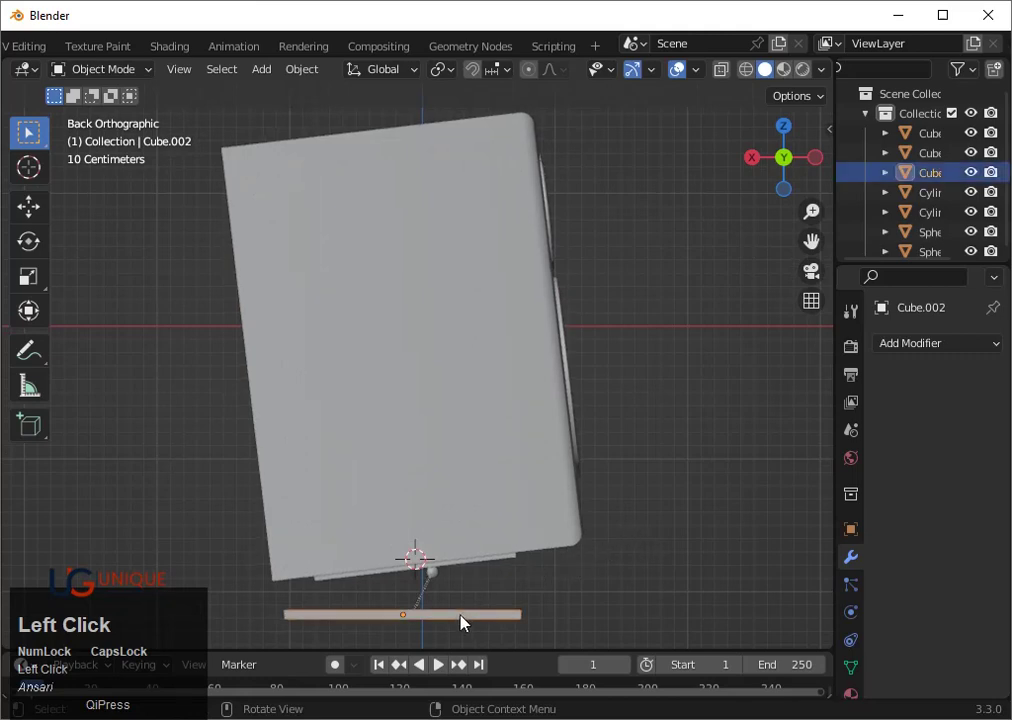
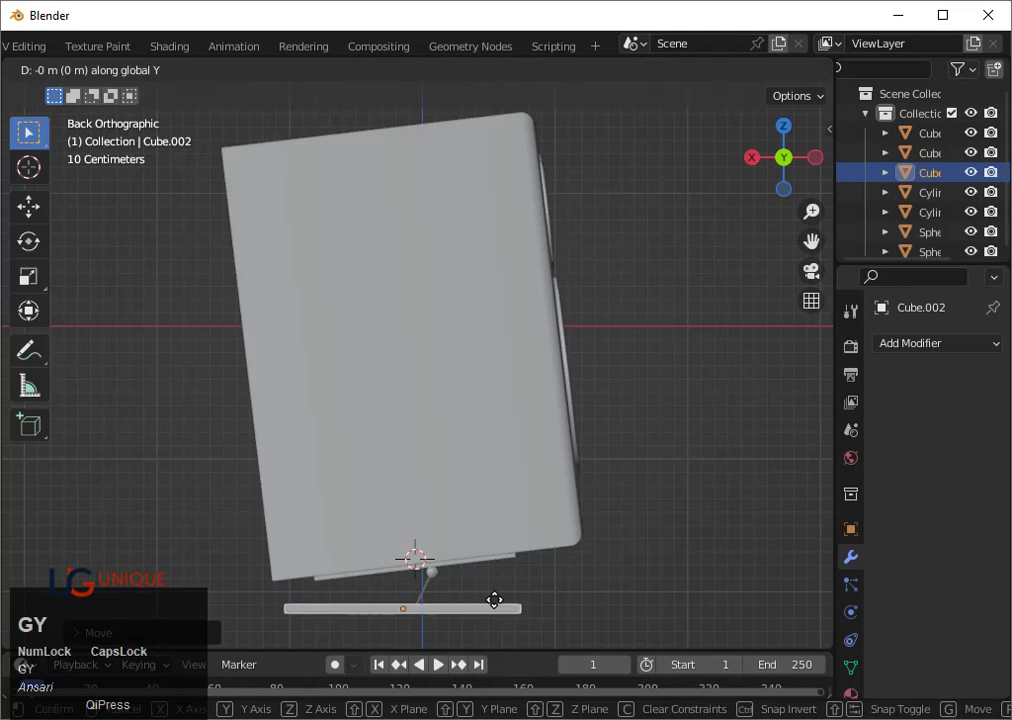
{"action": "key", "text": "x"}
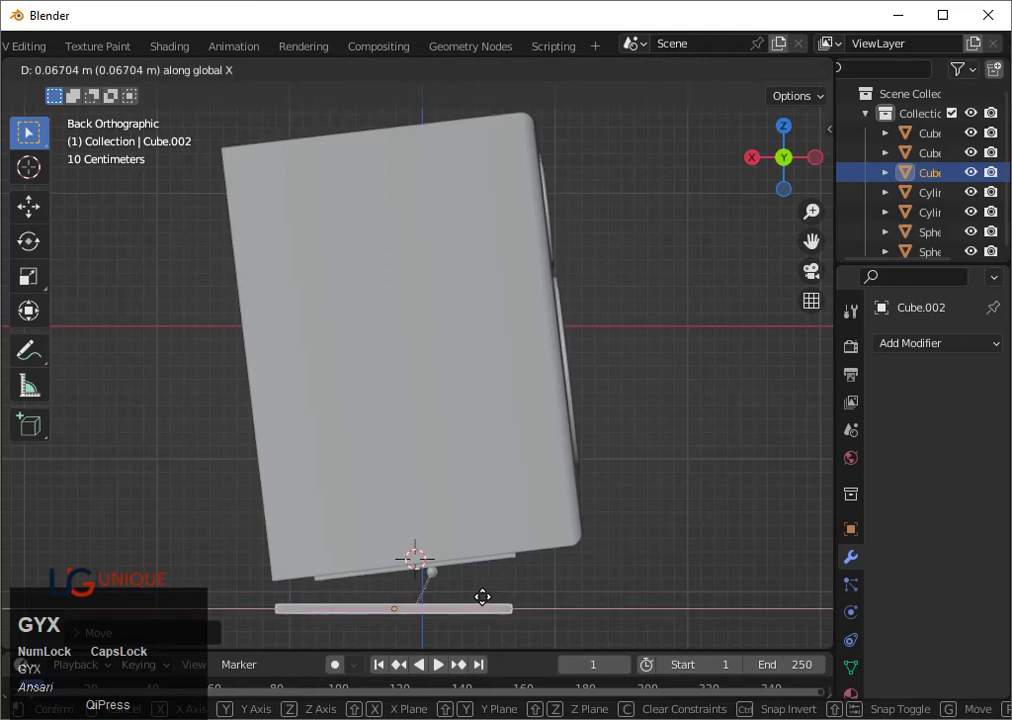
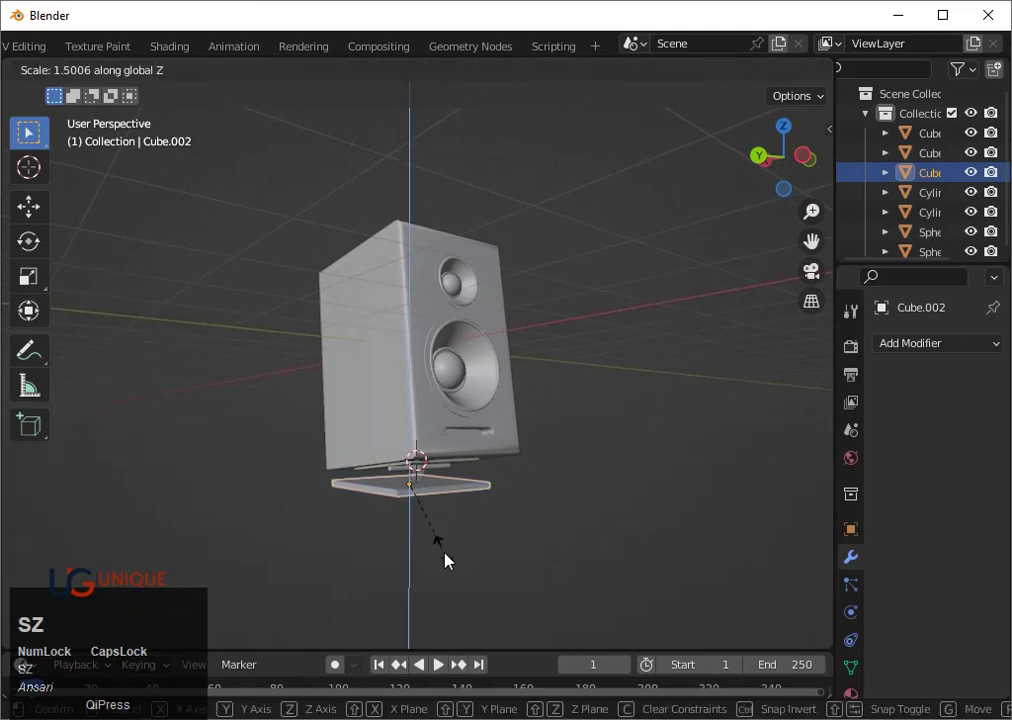
Confirm the thicker plate and bevel its edges into rounded seven-segment corners
{"action": "left_click", "coordinate": [451, 573]}
{"action": "scroll", "scroll_direction": "up", "scroll_amount": 3}
{"action": "key", "text": "Tab"}
{"action": "key", "text": "ctrl+b"}
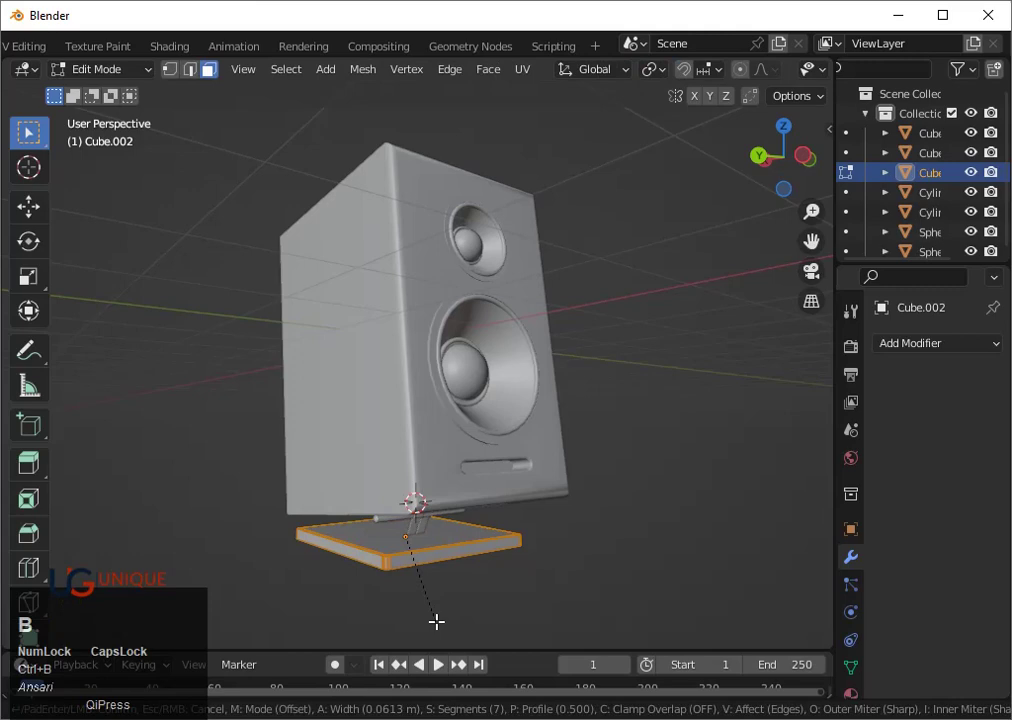
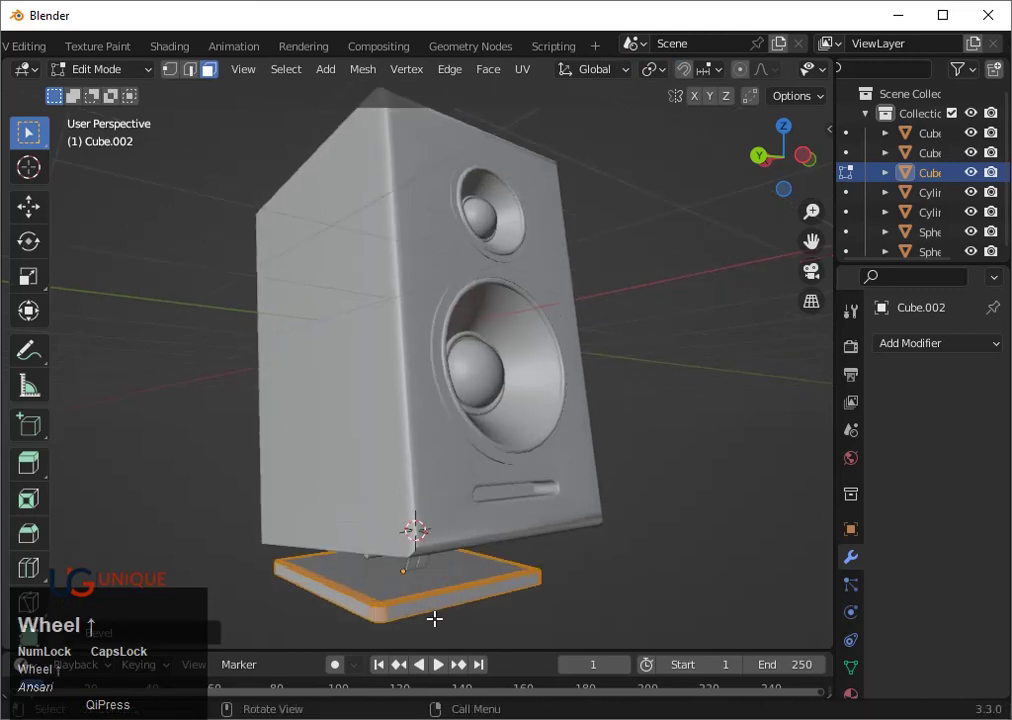
{"action": "key", "text": "Tab"}
Orbit to inspect the speaker and lower the base plate about 6 cm along Z
{"action": "scroll", "scroll_direction": "down", "scroll_amount": 3}
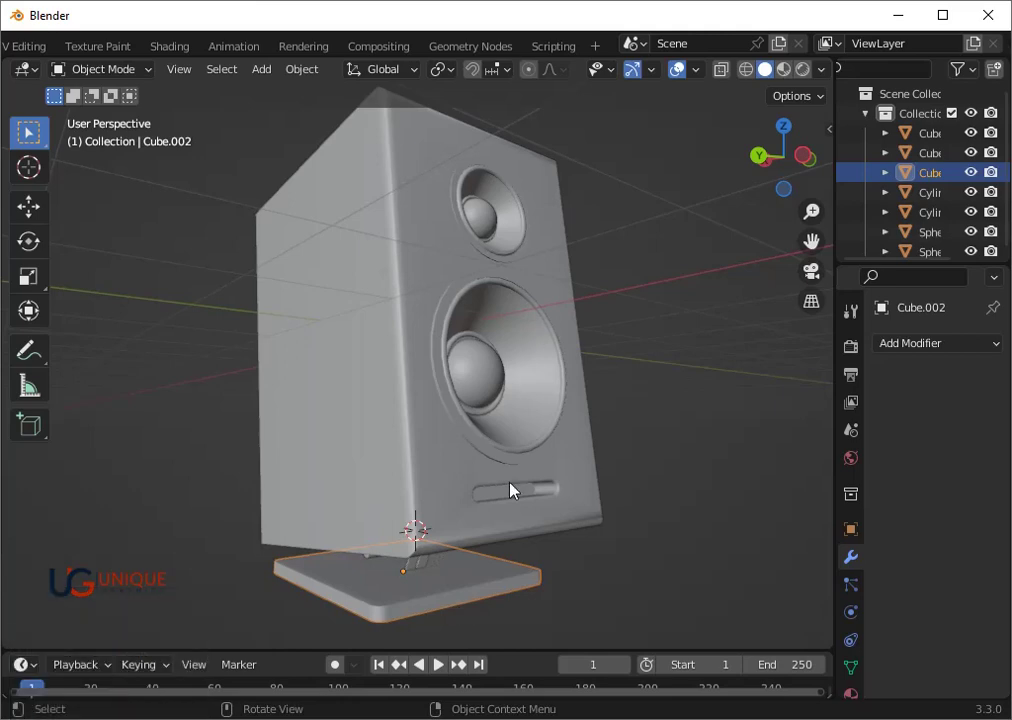
{"action": "scroll", "scroll_direction": "down", "scroll_amount": 3}
{"action": "left_click_drag", "start_coordinate": [493, 570], "coordinate": [476, 527]}
{"action": "middle_click", "coordinate": [476, 527]}
{"action": "key", "text": "g"}
{"action": "key", "text": "z"}
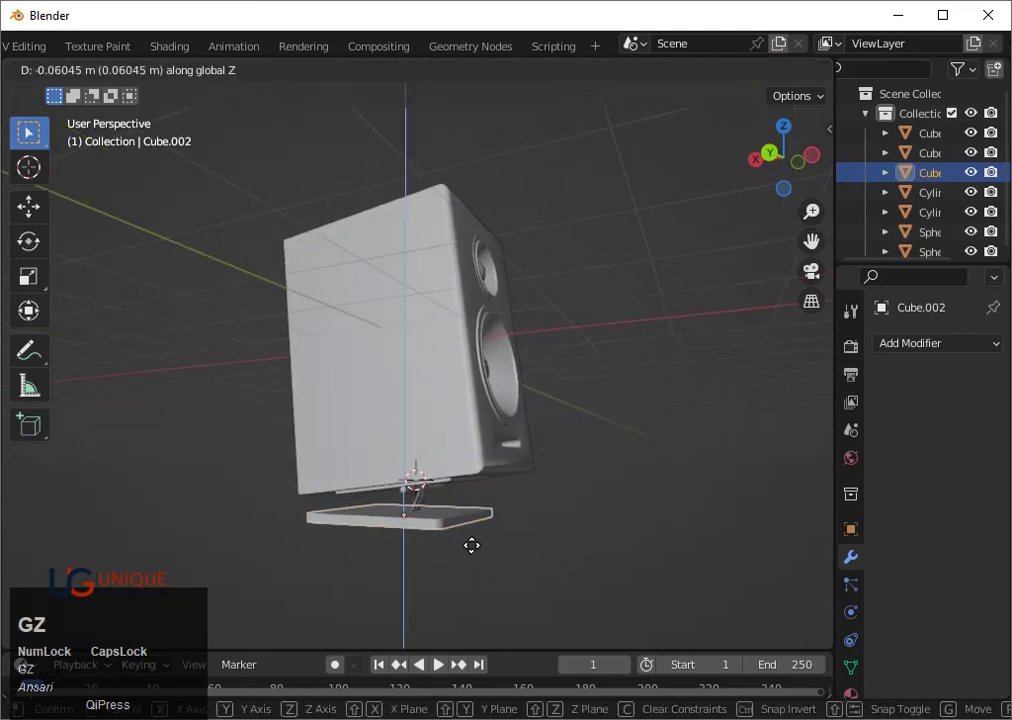
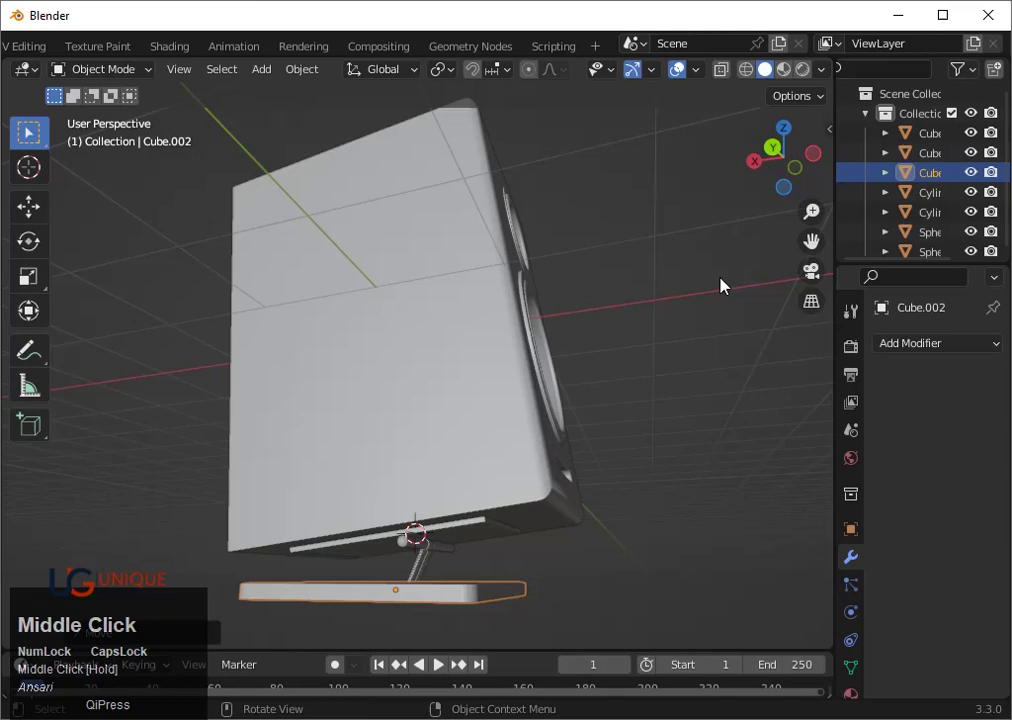
Widen the base plate along X and slide it sideways to sit centred under the speaker
{"action": "left_click", "coordinate": [777, 148]}
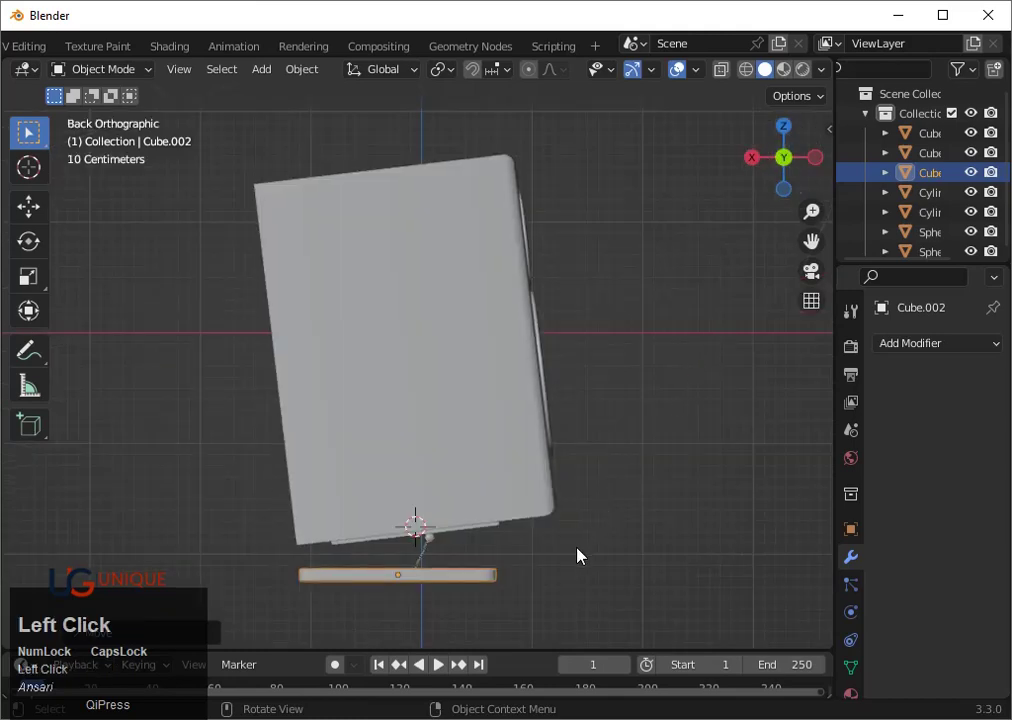
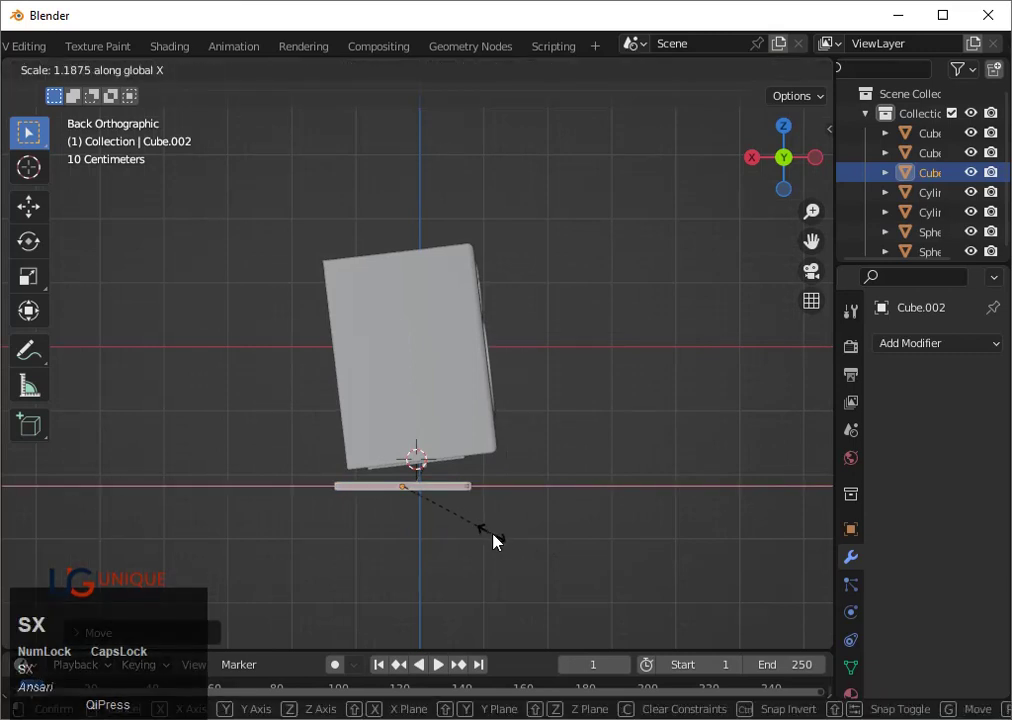
{"action": "left_click", "coordinate": [503, 541]}
{"action": "key", "text": "g"}
{"action": "key", "text": "x"}
{"action": "key", "text": "Down"}
{"action": "key", "text": "Right"}
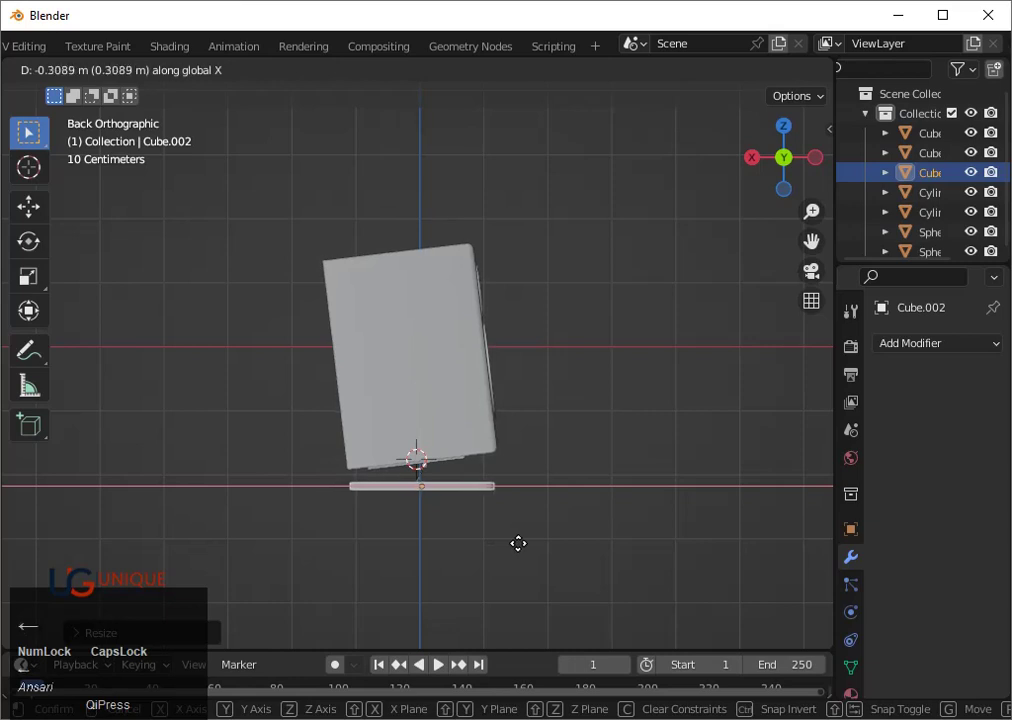
{"action": "left_click", "coordinate": [524, 555]}
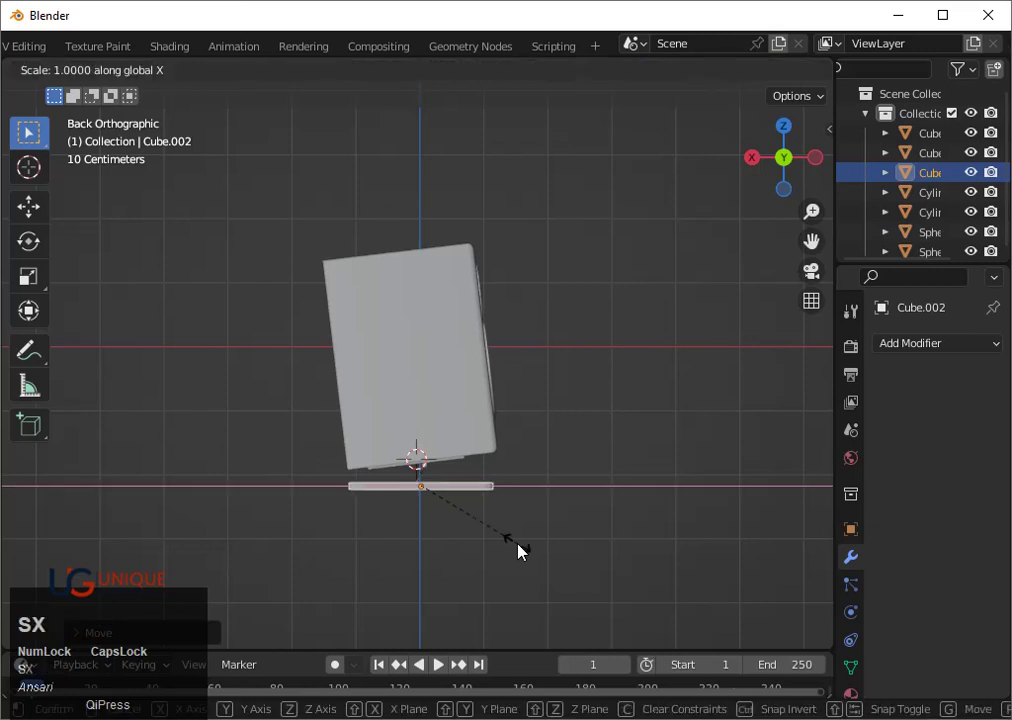
{"action": "left_click", "coordinate": [530, 559]}
Orbit around to view the speaker's front on its finished base
{"action": "left_click_drag", "start_coordinate": [612, 558], "coordinate": [462, 513]}
{"action": "scroll", "scroll_direction": "up", "scroll_amount": 3}
{"action": "left_click", "coordinate": [574, 562]}
{"action": "left_click_drag", "start_coordinate": [583, 563], "coordinate": [439, 519]}
{"action": "left_click", "coordinate": [439, 519]}
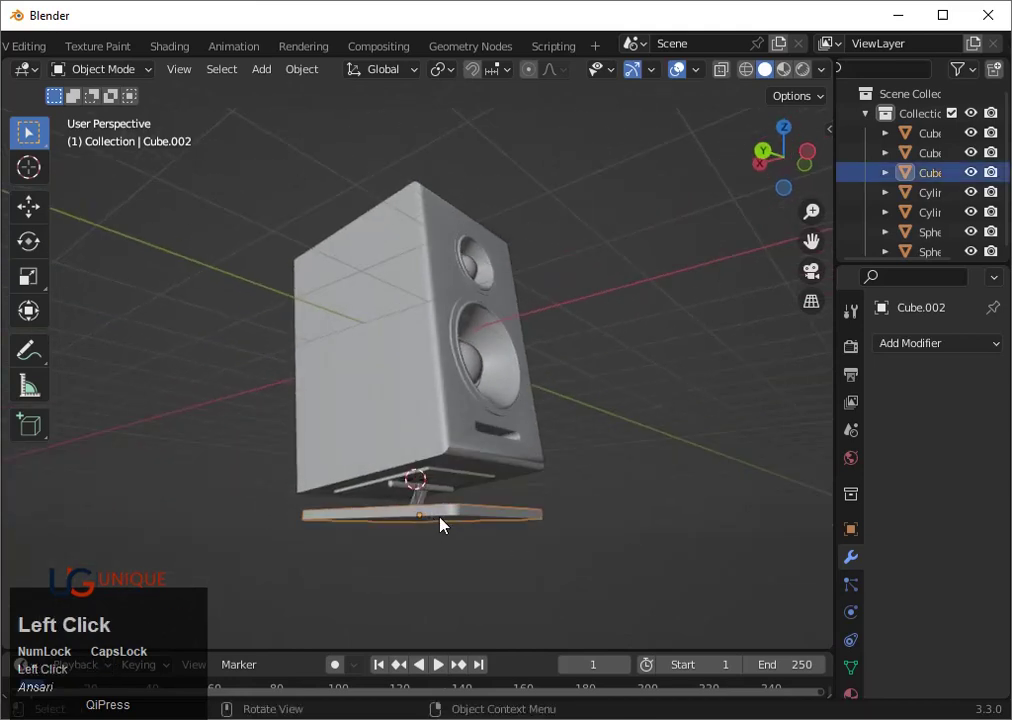
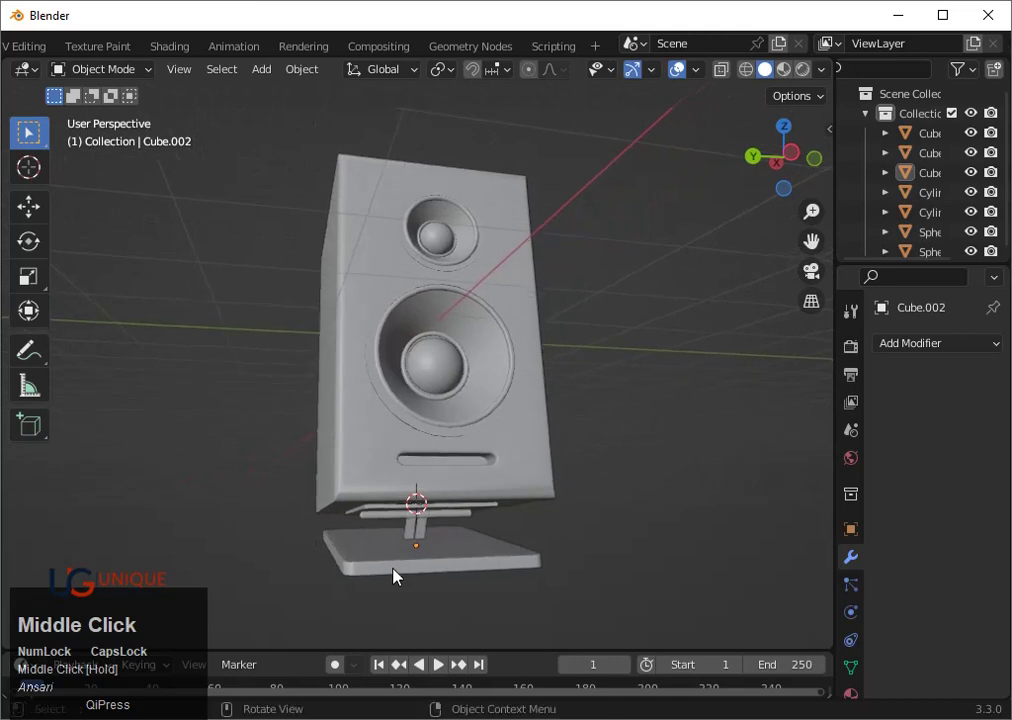
Duplicate the whole speaker beside the original along Y and rotate the copy about 10 degrees toward it
{"action": "scroll", "scroll_direction": "down", "scroll_amount": 3}
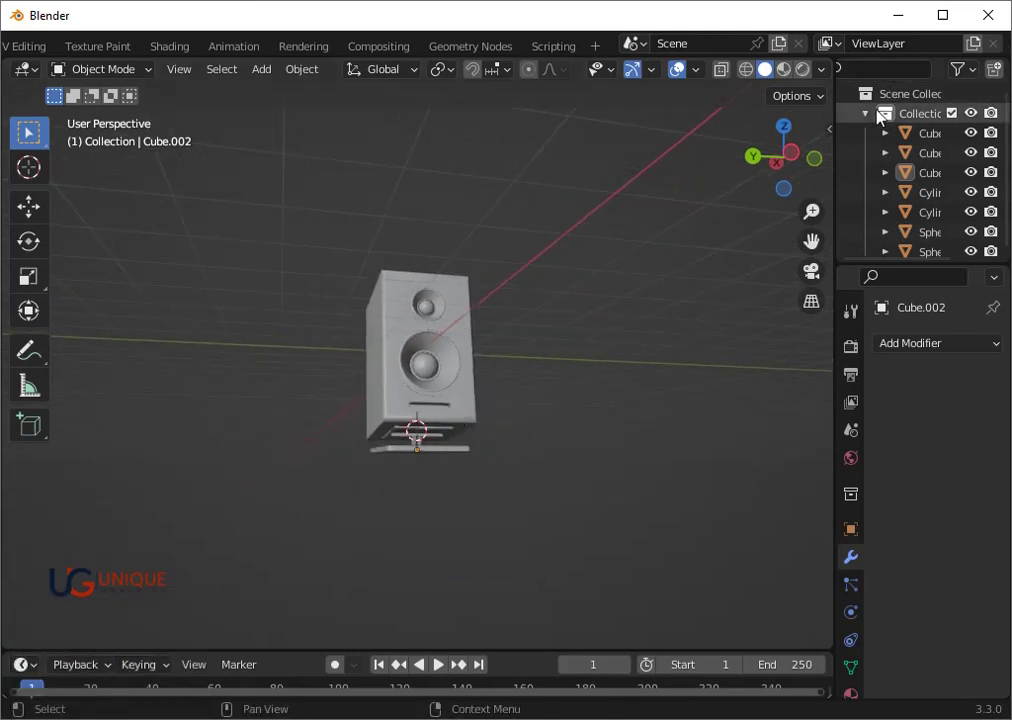
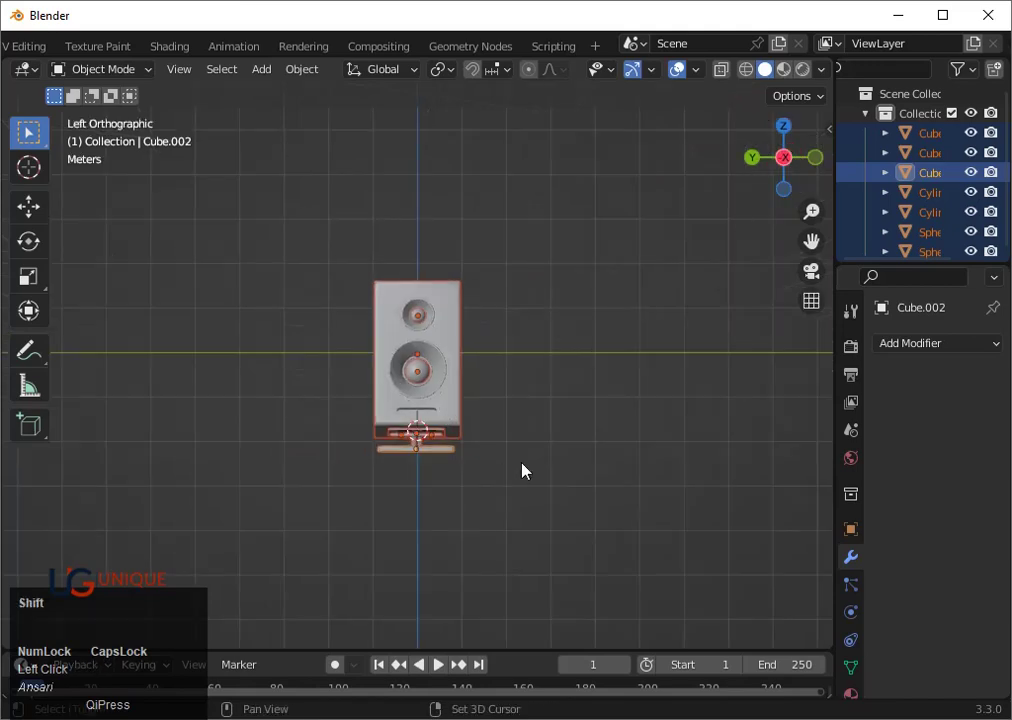
{"action": "key", "text": "shift+d"}
{"action": "key", "text": "y"}
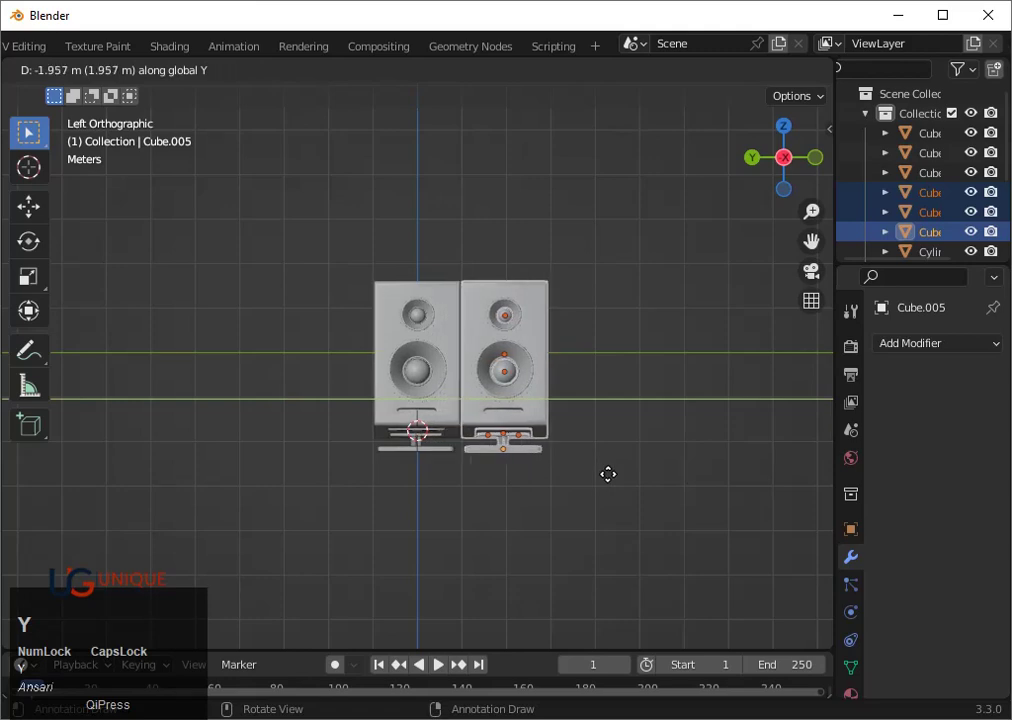
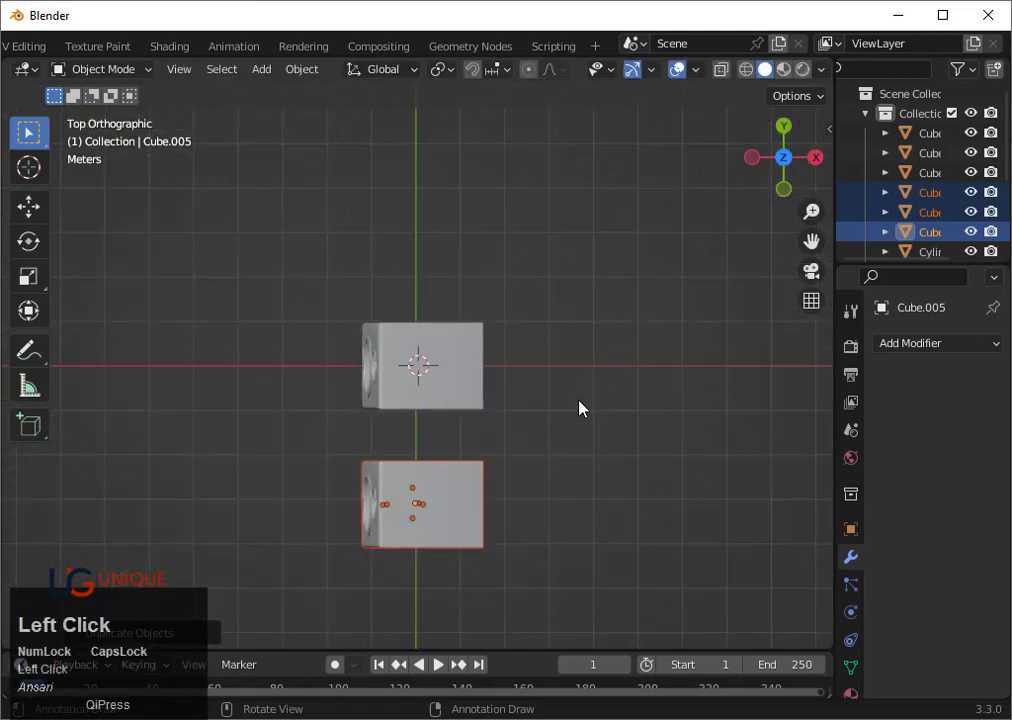
{"action": "key", "text": "r"}
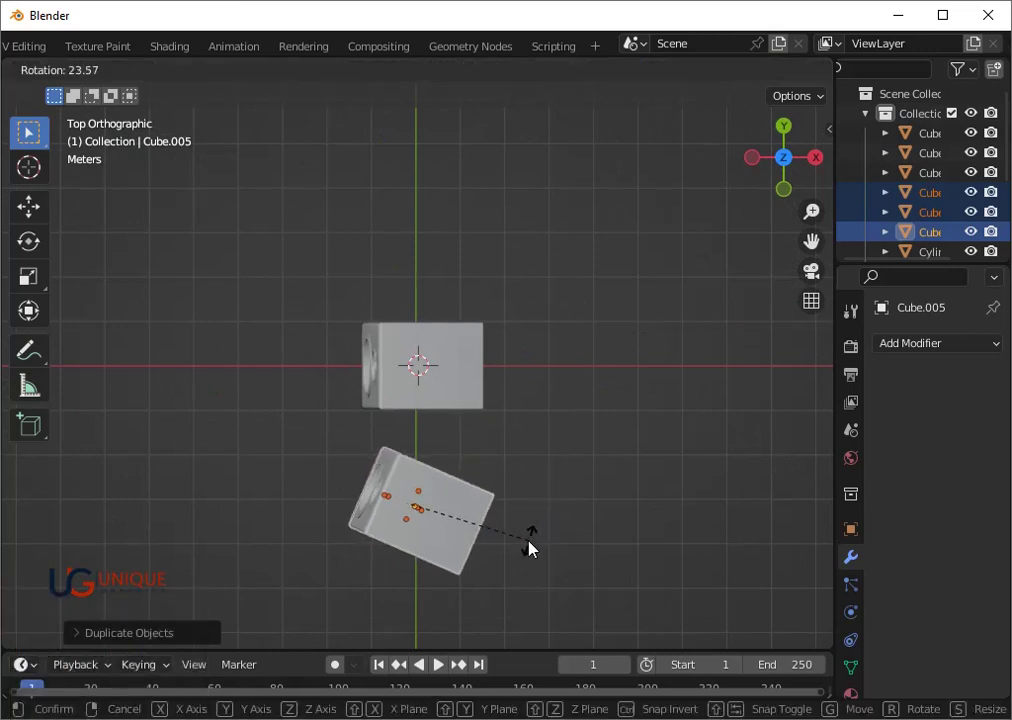
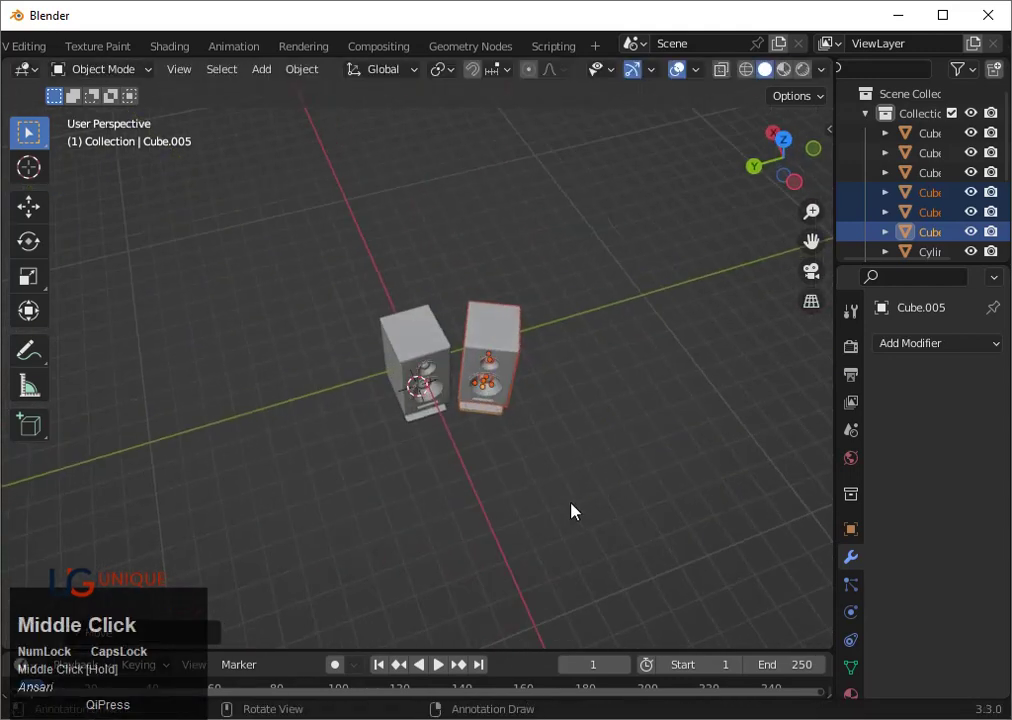
{"action": "left_click", "coordinate": [791, 147]}
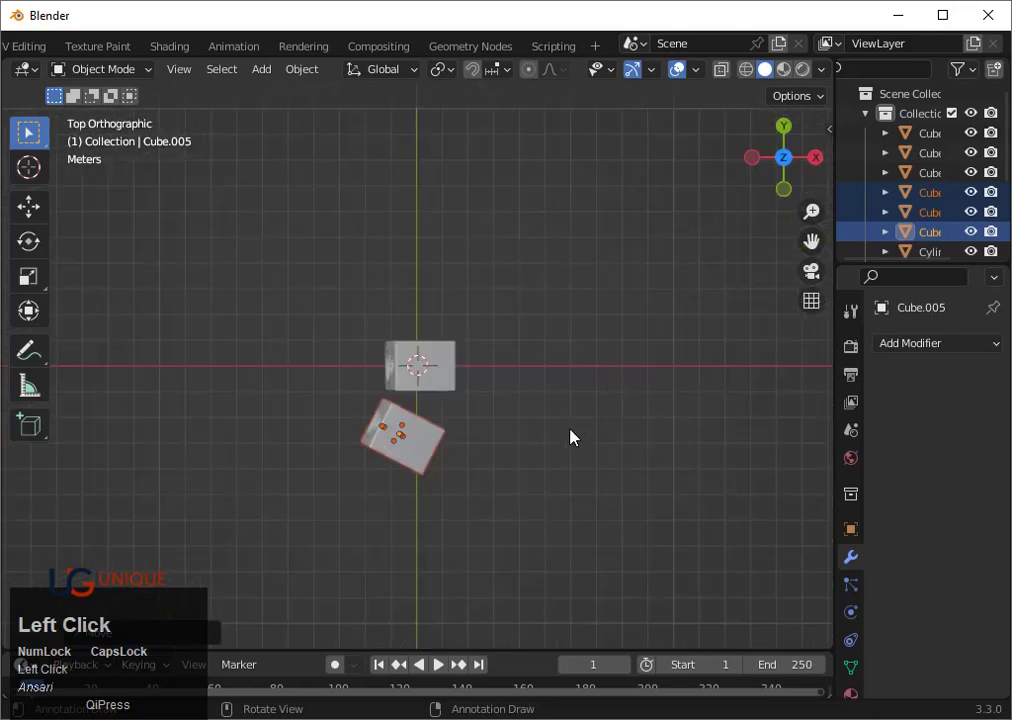
{"action": "key", "text": "r"}
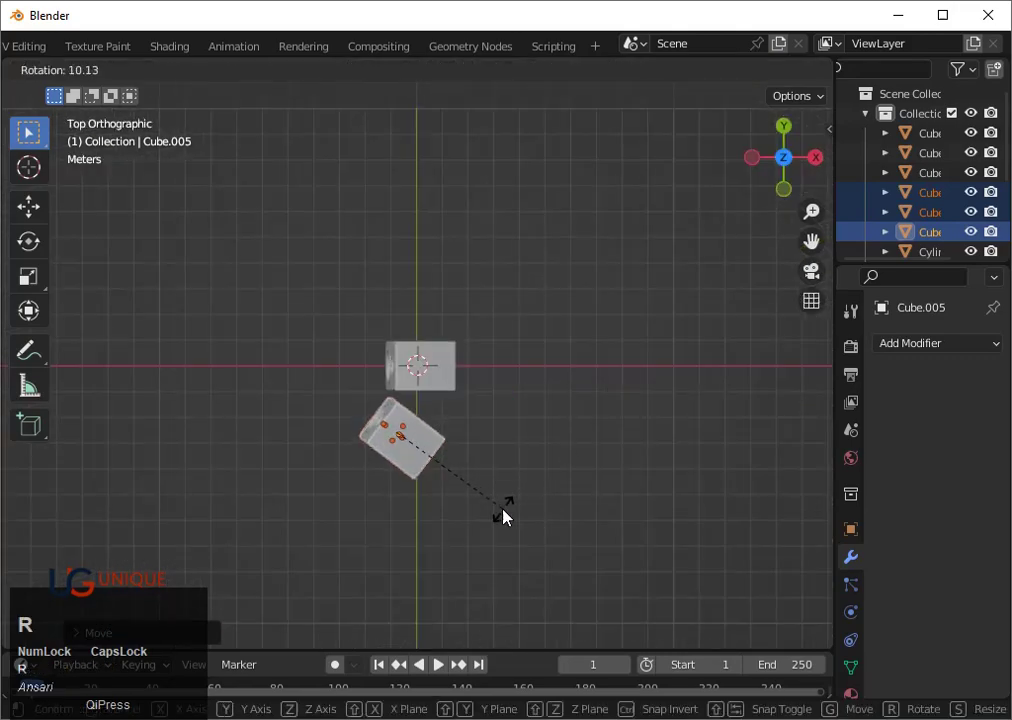
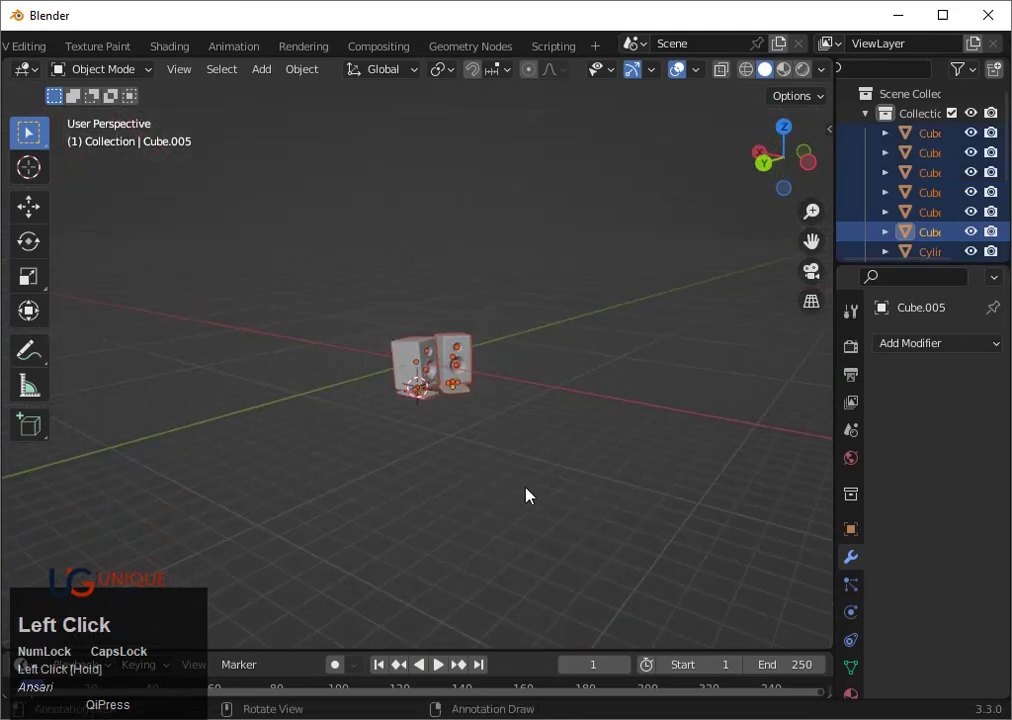
Add a flat plane and enlarge it into a large floor under the speakers
{"action": "key", "text": "g"}
{"action": "key", "text": "z"}
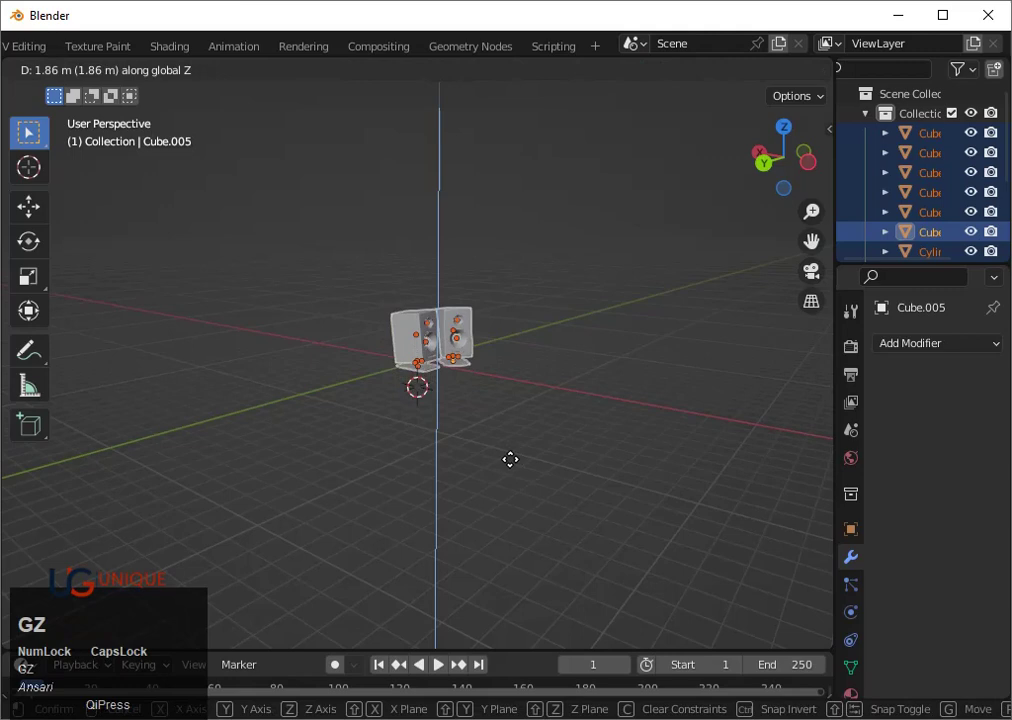
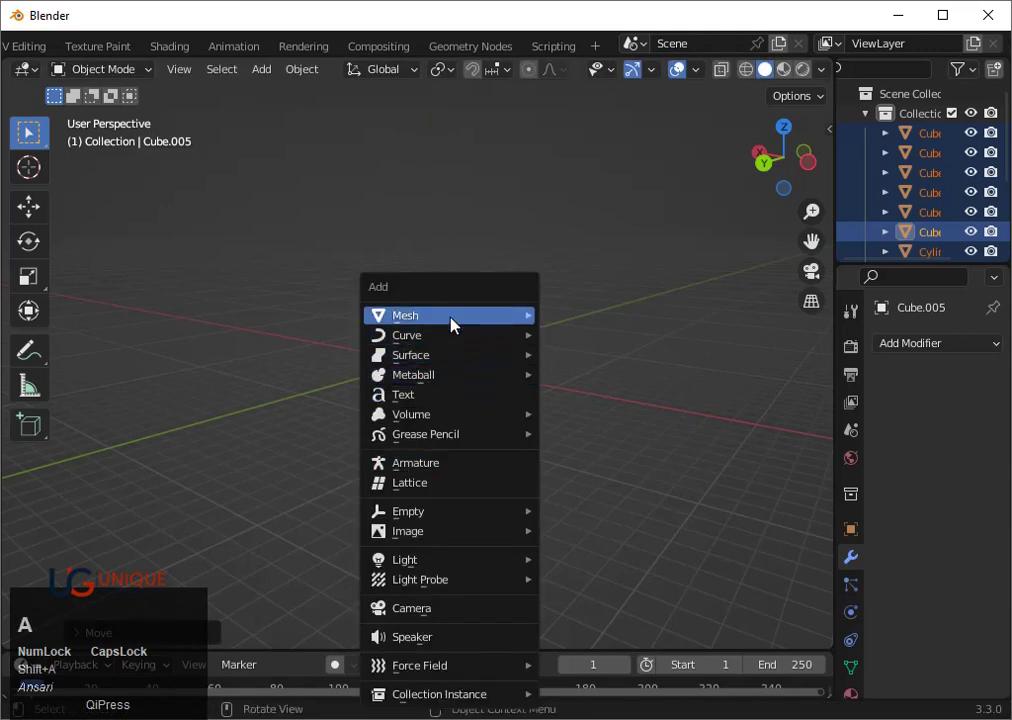
{"action": "left_click", "coordinate": [571, 319]}
{"action": "scroll", "scroll_direction": "up", "scroll_amount": 3}
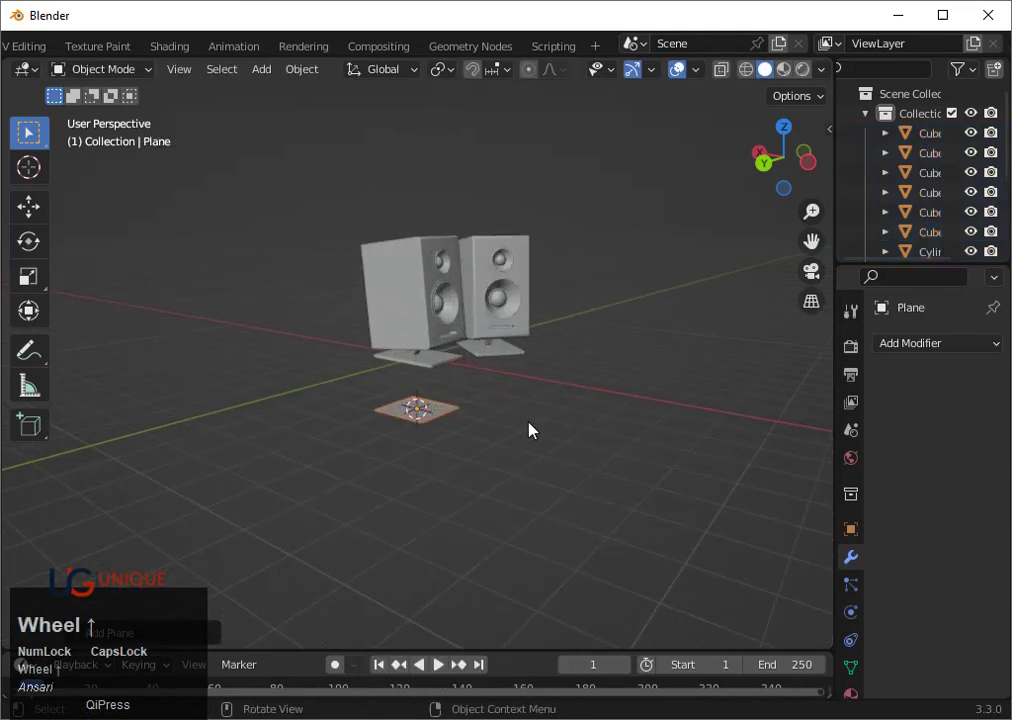
{"action": "key", "text": "s"}
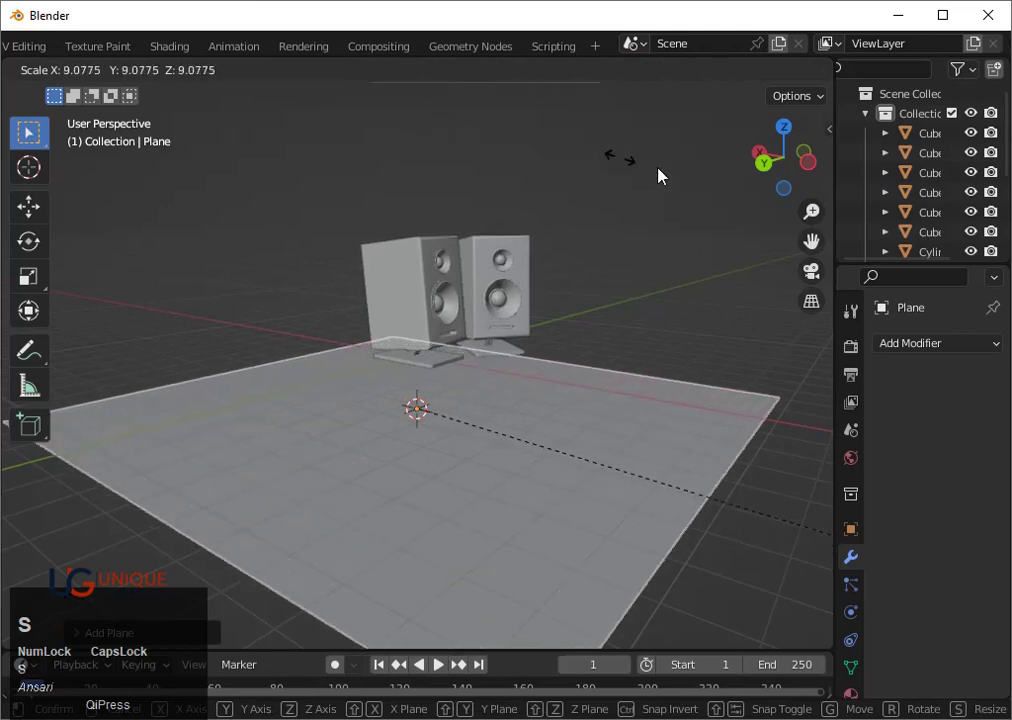
{"action": "left_click", "coordinate": [675, 337]}
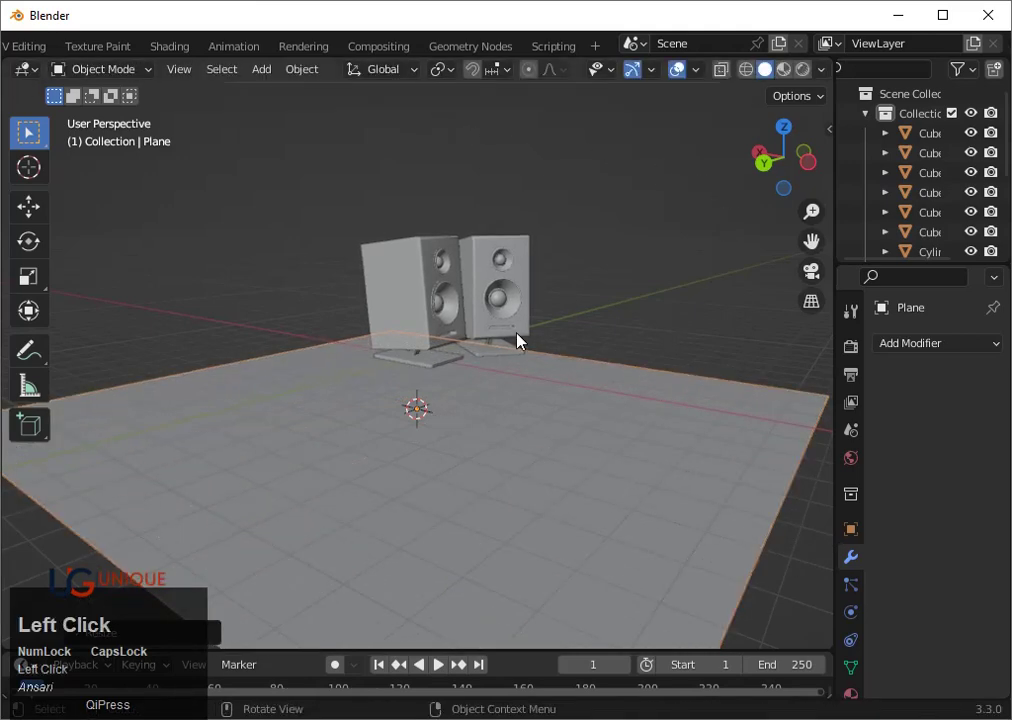
From a side view, move the ground plane along Z to sit well beneath the stands
{"action": "scroll", "scroll_direction": "down", "scroll_amount": 3}
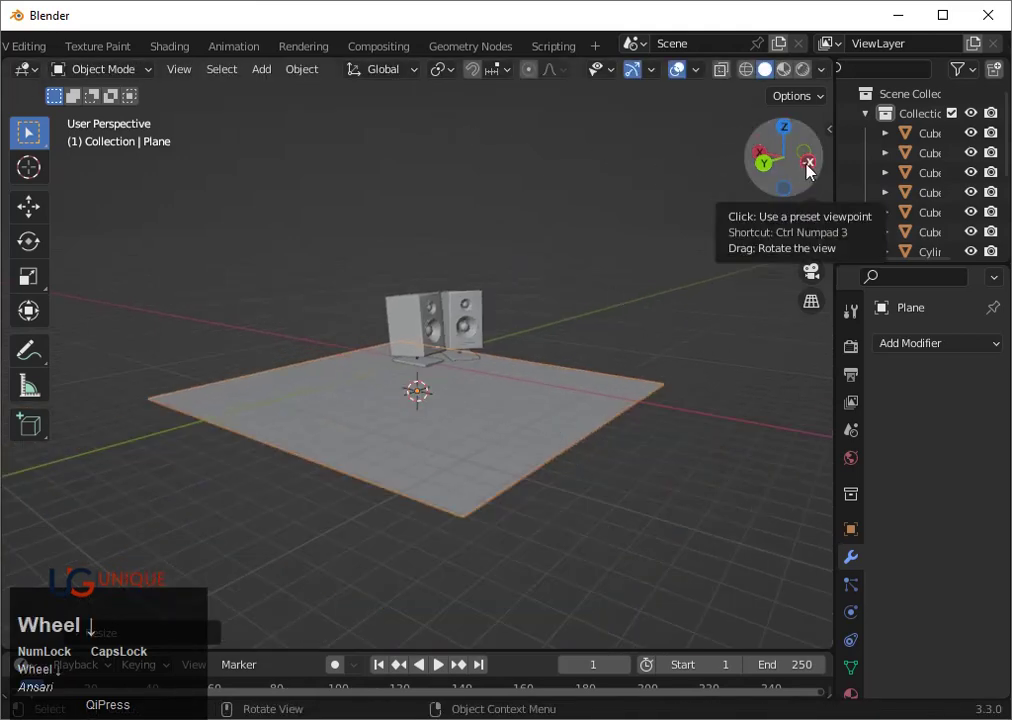
{"action": "left_click", "coordinate": [811, 170]}
{"action": "scroll", "scroll_direction": "down", "scroll_amount": 3}
{"action": "key", "text": "s"}
{"action": "left_click", "coordinate": [528, 646]}
{"action": "scroll", "scroll_direction": "up", "scroll_amount": 3}
{"action": "key", "text": "g"}
{"action": "key", "text": "z"}
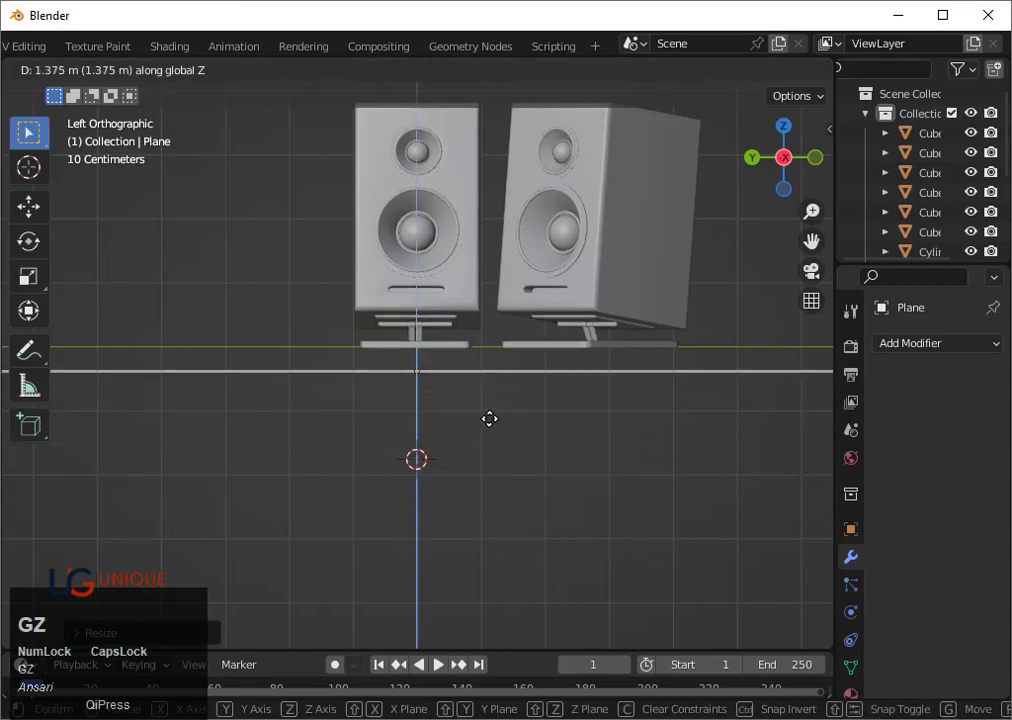
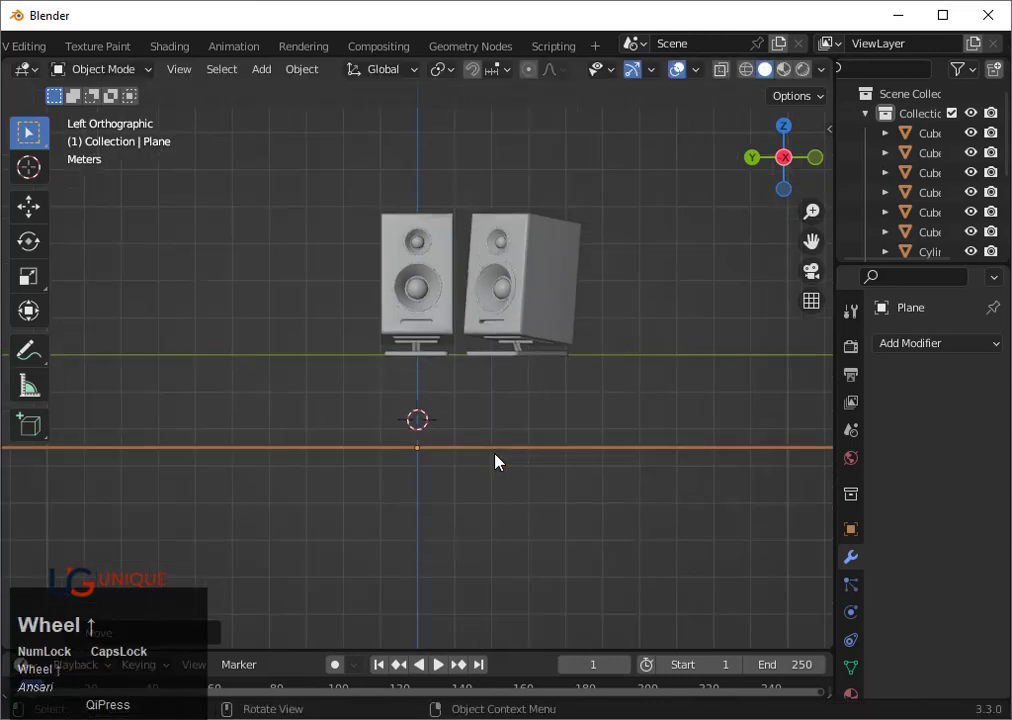
Add a new mesh cube to the scene via Shift+A
{"action": "middle_click", "coordinate": [415, 422]}
{"action": "scroll", "scroll_direction": "down", "scroll_amount": 3}
{"action": "middle_click", "coordinate": [436, 399]}
{"action": "key", "text": "shift+a"}
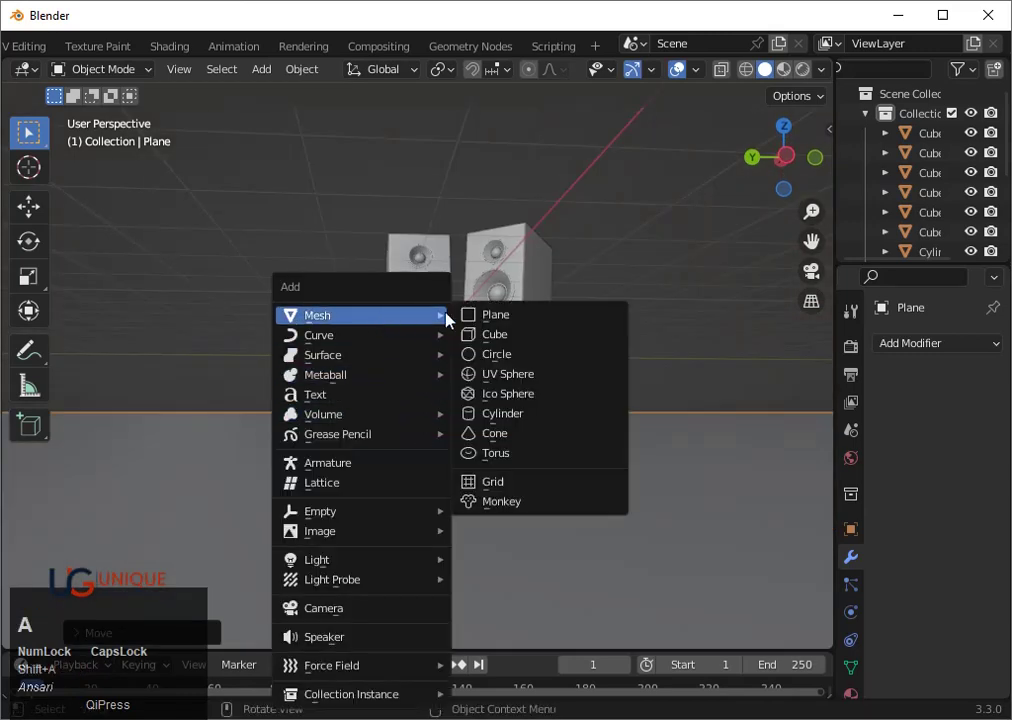
{"action": "left_click", "coordinate": [487, 339]}
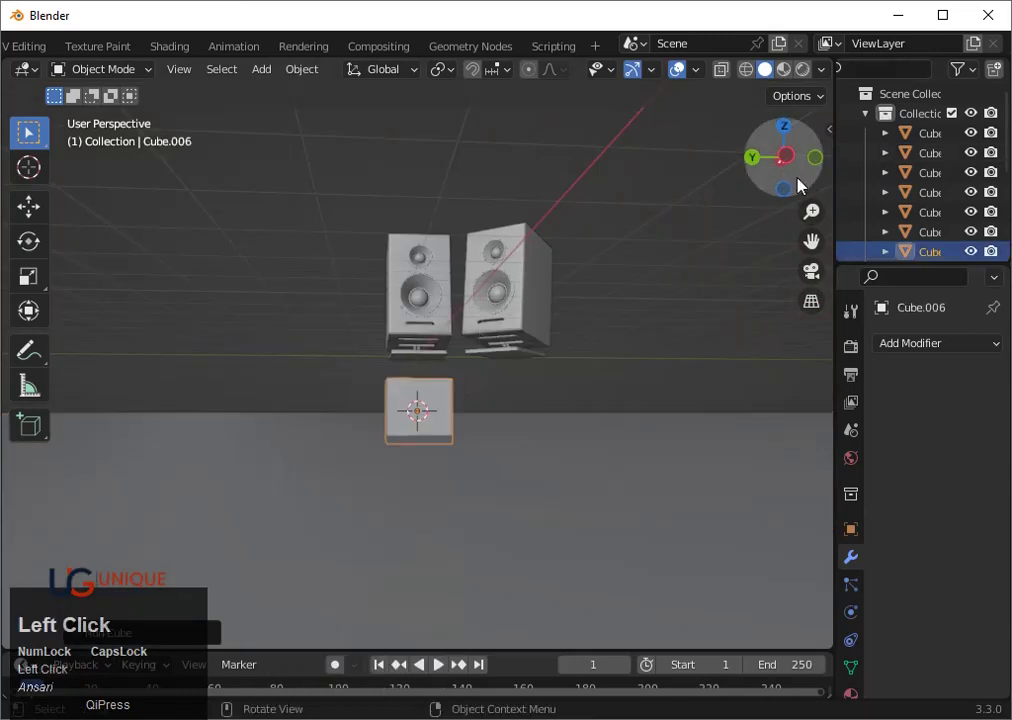
{"action": "scroll", "scroll_direction": "up", "scroll_amount": 3}
From a side view, enlarge the cube and move it toward the speakers
{"action": "type", "text": "sz"}
{"action": "left_click", "coordinate": [519, 426]}
{"action": "scroll", "scroll_direction": "down", "scroll_amount": 3}
{"action": "key", "text": "s"}
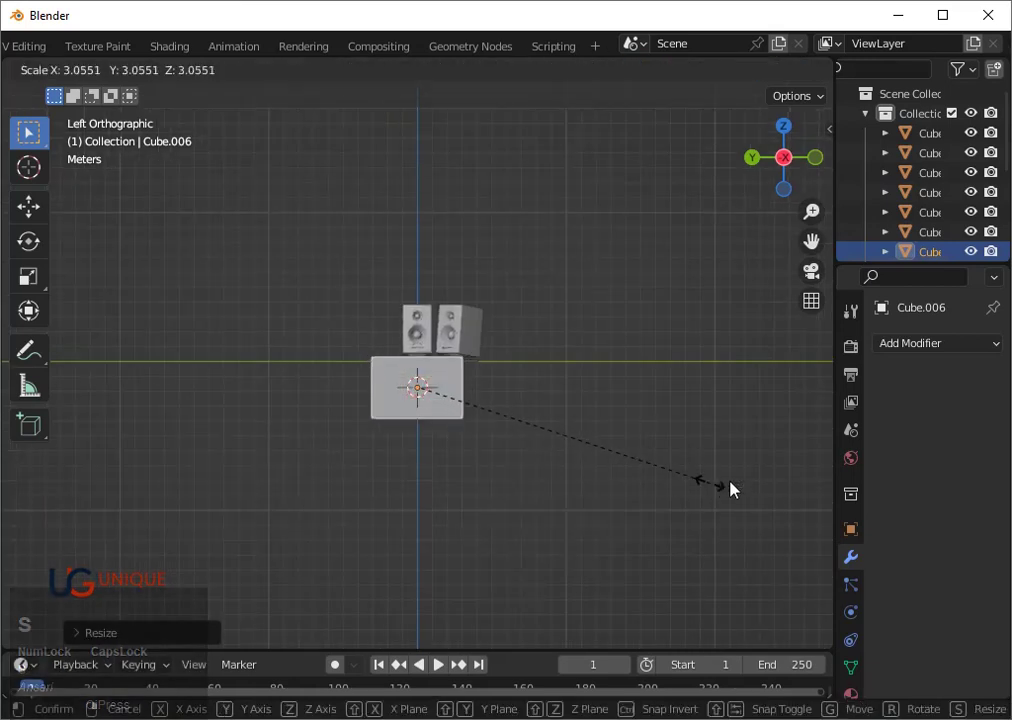
{"action": "left_click", "coordinate": [766, 496]}
{"action": "key", "text": "g"}
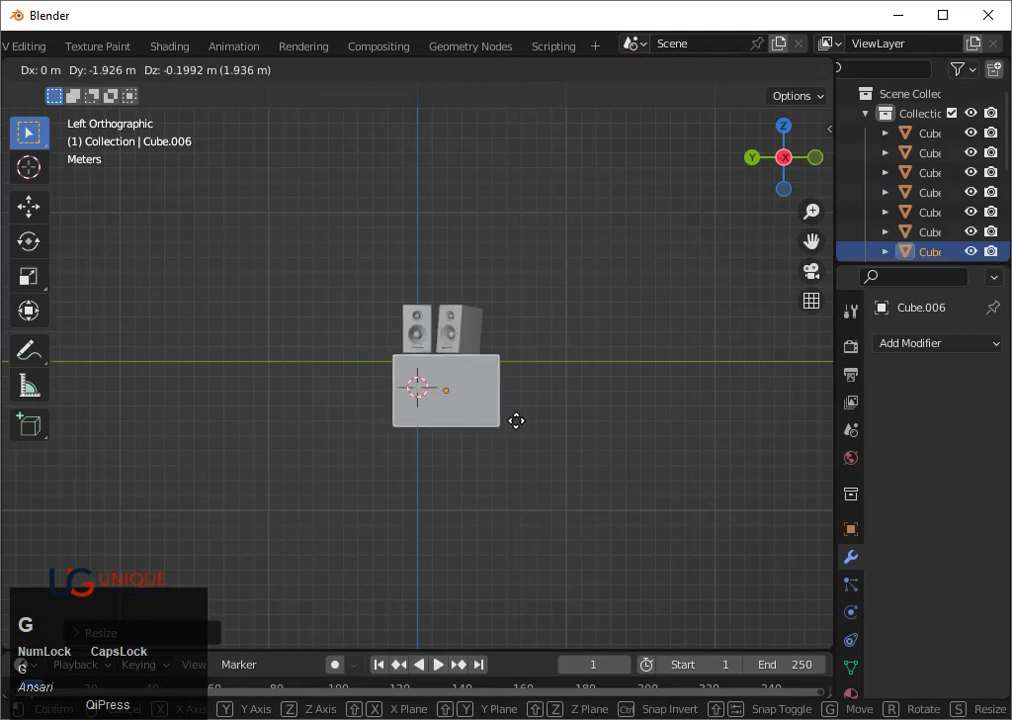
{"action": "left_click", "coordinate": [521, 424]}
{"action": "scroll", "scroll_direction": "up", "scroll_amount": 3}
Shrink the cube and squash it along Z into a thin slab
{"action": "key", "text": "s"}
{"action": "key", "text": "z"}
{"action": "left_click", "coordinate": [474, 404]}
{"action": "key", "text": "g"}
{"action": "left_click", "coordinate": [514, 431]}
{"action": "key", "text": "s"}
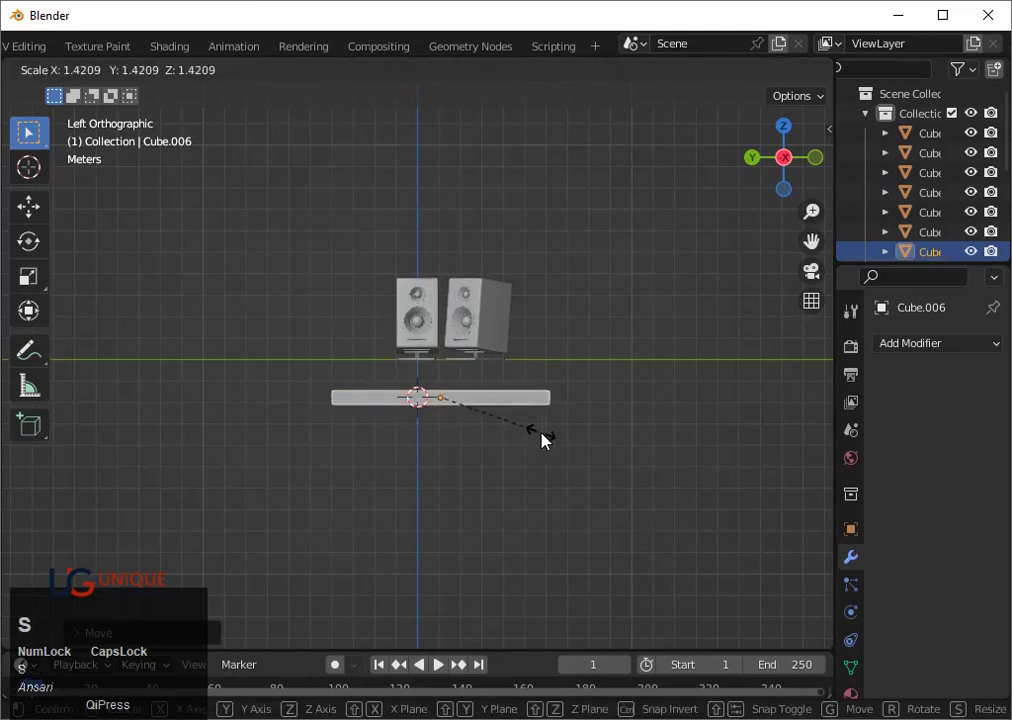
{"action": "left_click", "coordinate": [555, 442]}
{"action": "scroll", "scroll_direction": "down", "scroll_amount": 3}
{"action": "key", "text": "s"}
{"action": "key", "text": "z"}
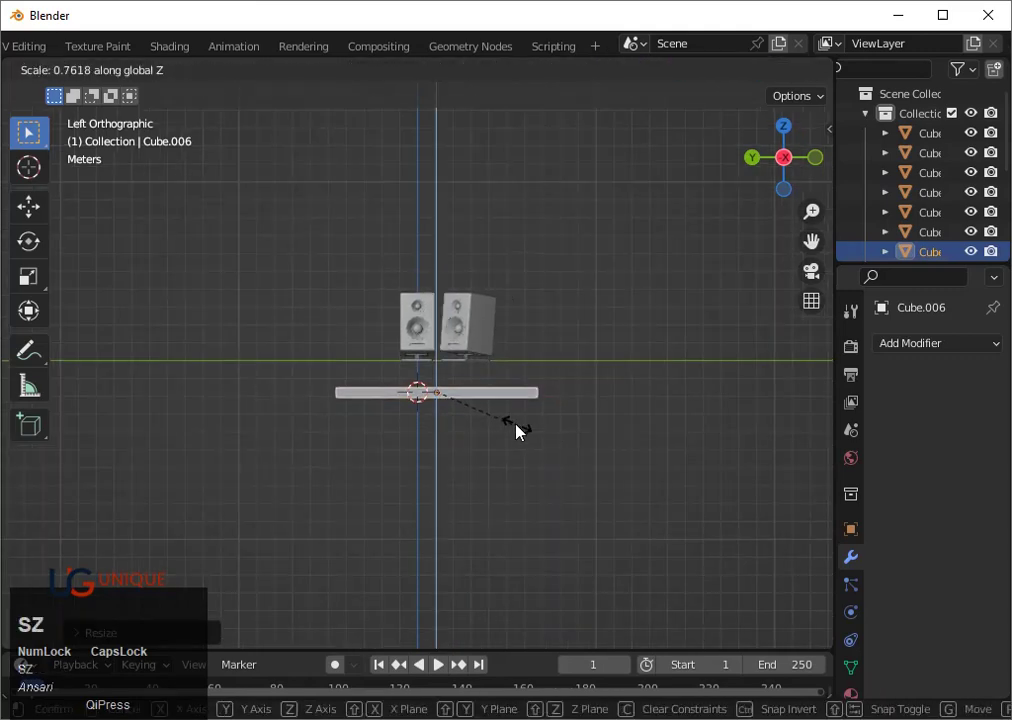
{"action": "left_click", "coordinate": [510, 422]}
Move the slab vertically along Z so it sits under the speakers
{"action": "middle_click", "coordinate": [479, 418]}
{"action": "left_click", "coordinate": [451, 410]}
{"action": "key", "text": "g"}
{"action": "key", "text": "z"}
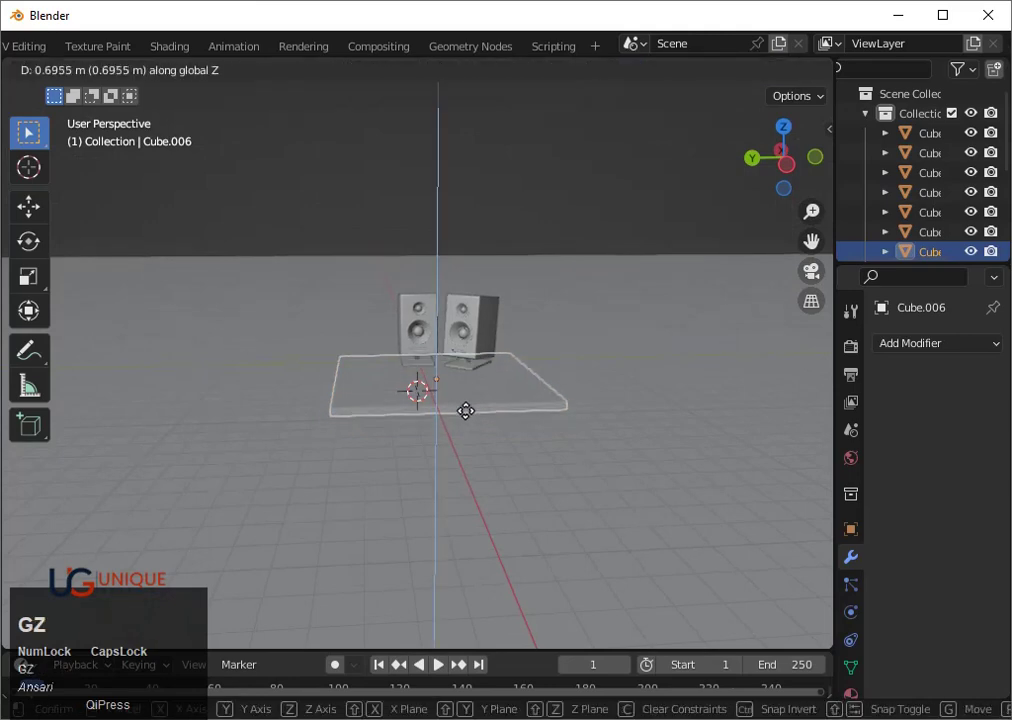
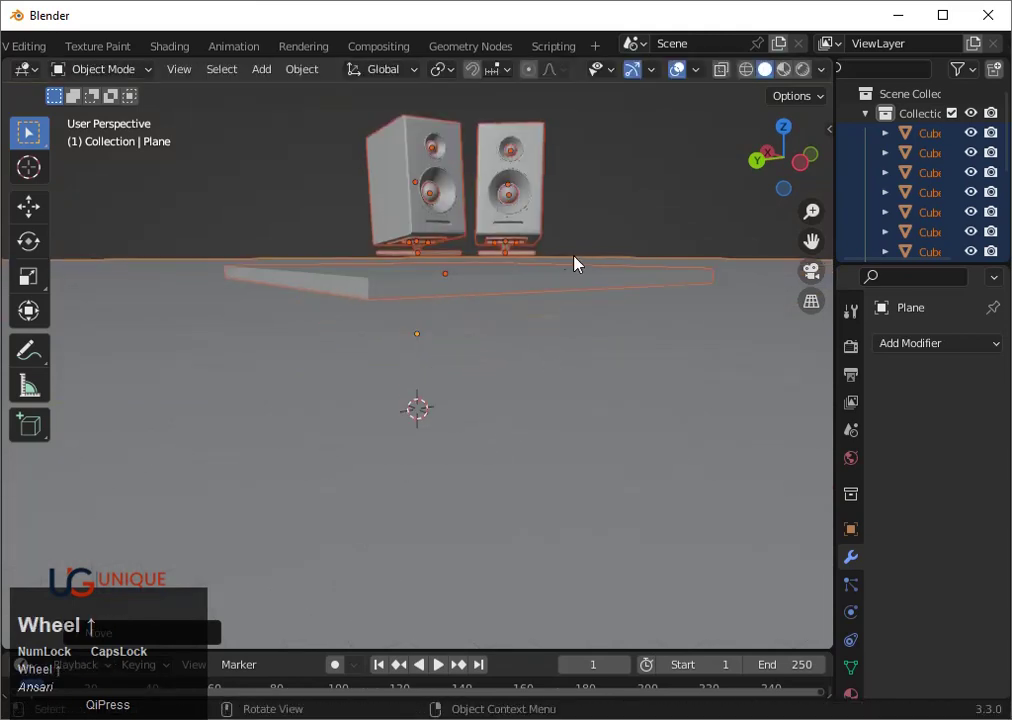
{"action": "left_click", "coordinate": [560, 282]}
{"action": "scroll", "scroll_direction": "up", "scroll_amount": 3}
{"action": "left_click_drag", "start_coordinate": [548, 356], "coordinate": [485, 384]}
{"action": "scroll", "scroll_direction": "down", "scroll_amount": 3}
{"action": "left_click", "coordinate": [799, 186]}
Adjust the slab's thickness along Z and select it for editing
{"action": "key", "text": "shift+z"}
{"action": "type", "text": "sz"}
{"action": "left_click", "coordinate": [534, 321]}
{"action": "middle_click", "coordinate": [531, 321]}
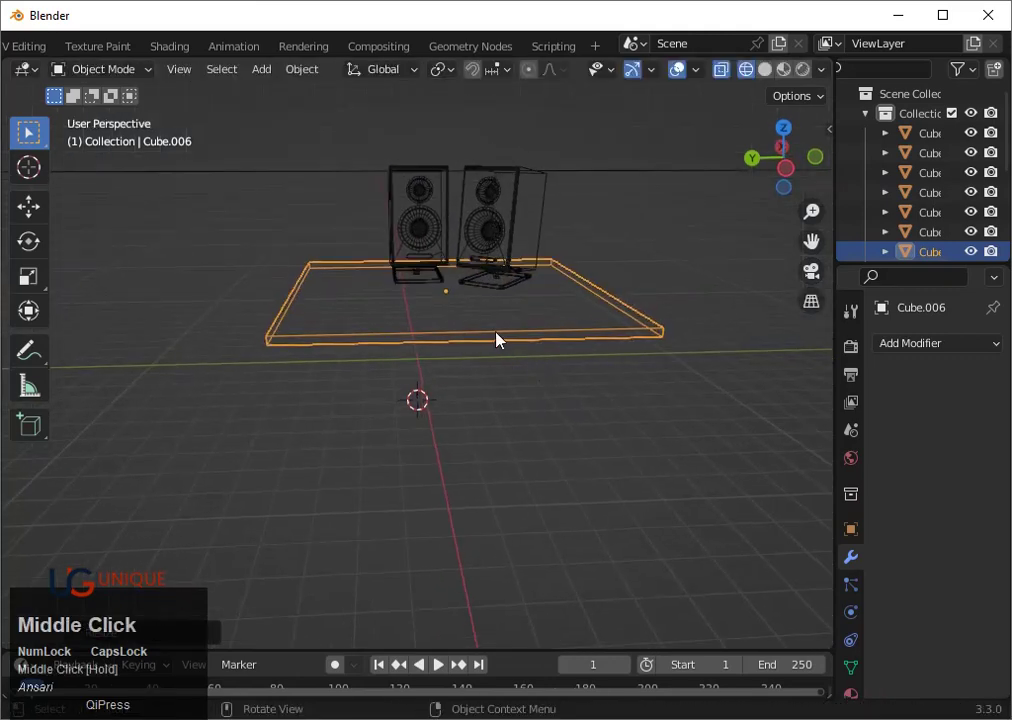
{"action": "left_click", "coordinate": [500, 333]}
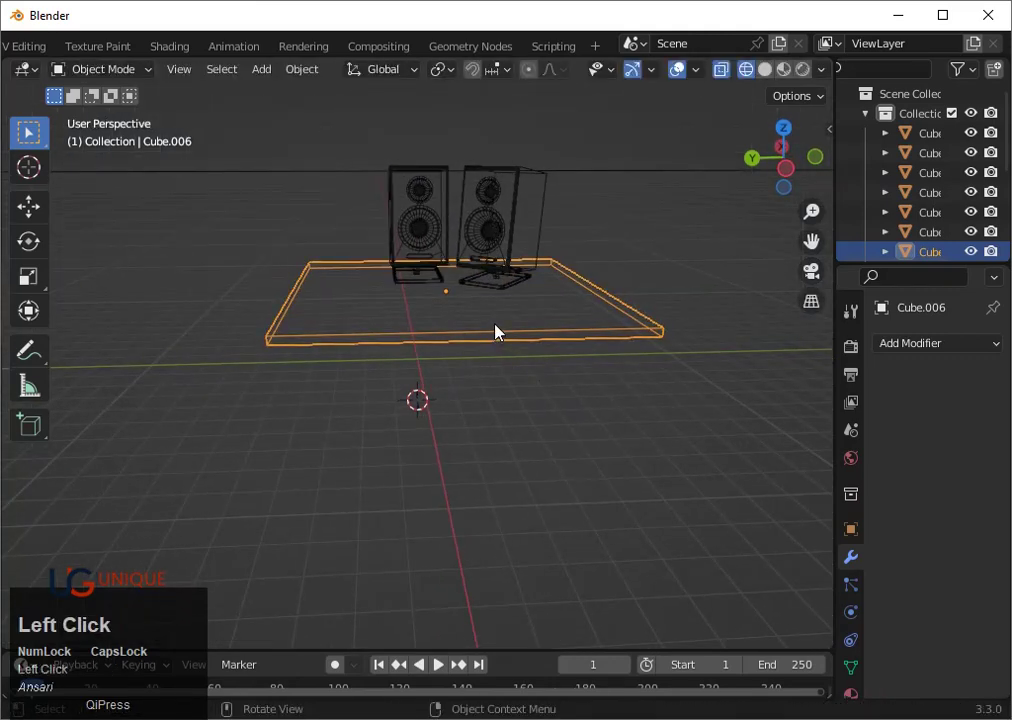
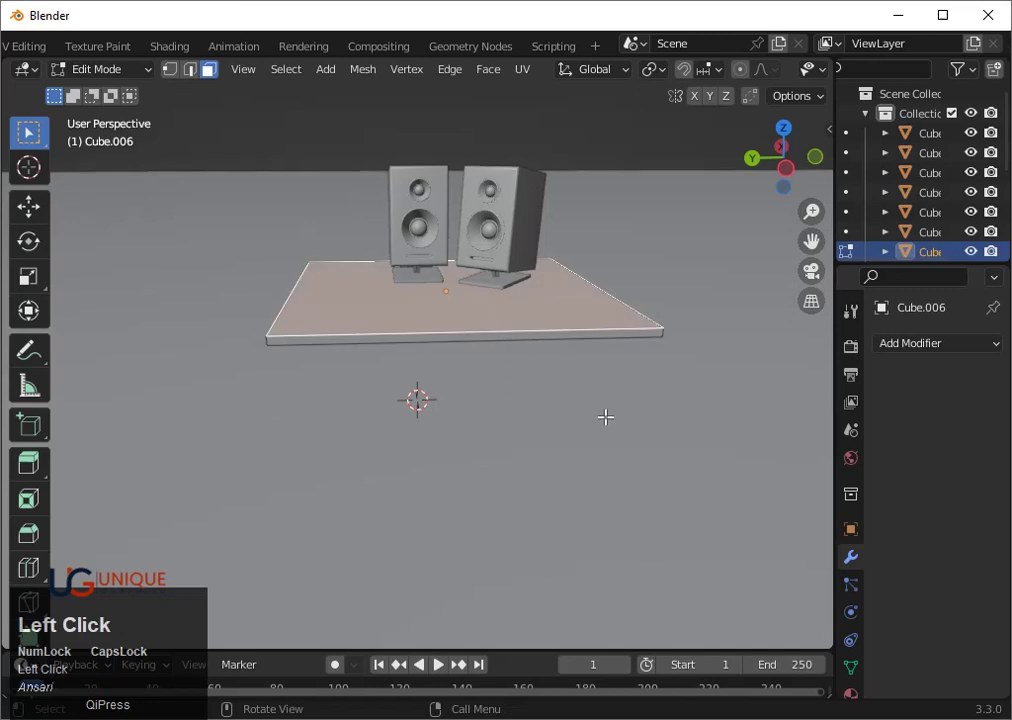
Inset and extrude the slab's top face twice to form three stepped tiers
{"action": "left_click", "coordinate": [781, 133]}
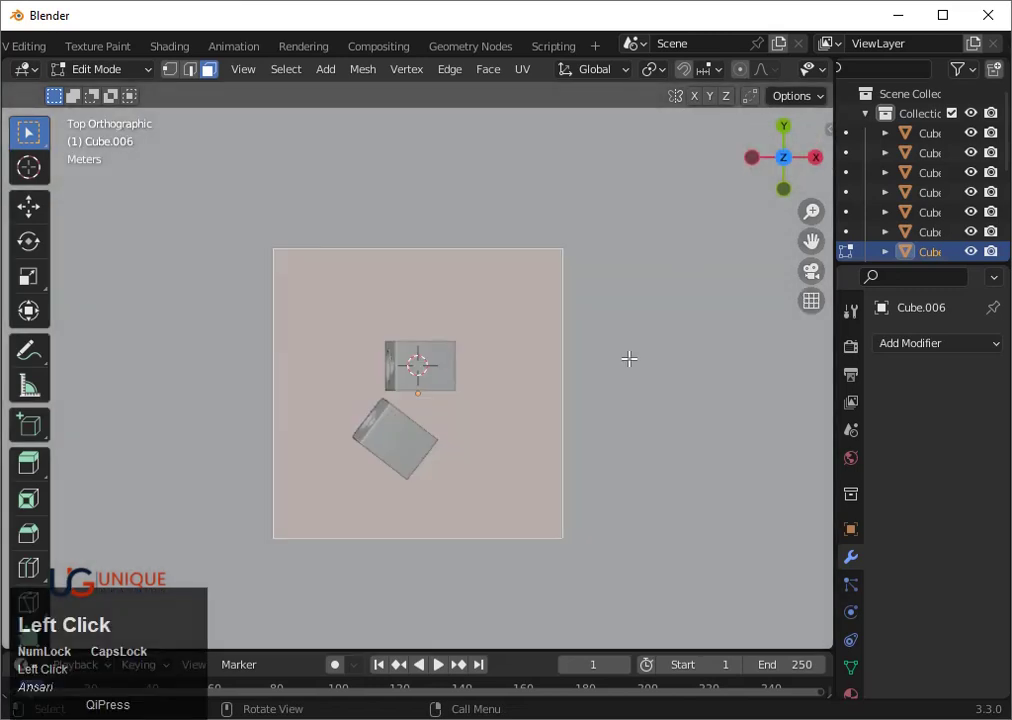
{"action": "key", "text": "i"}
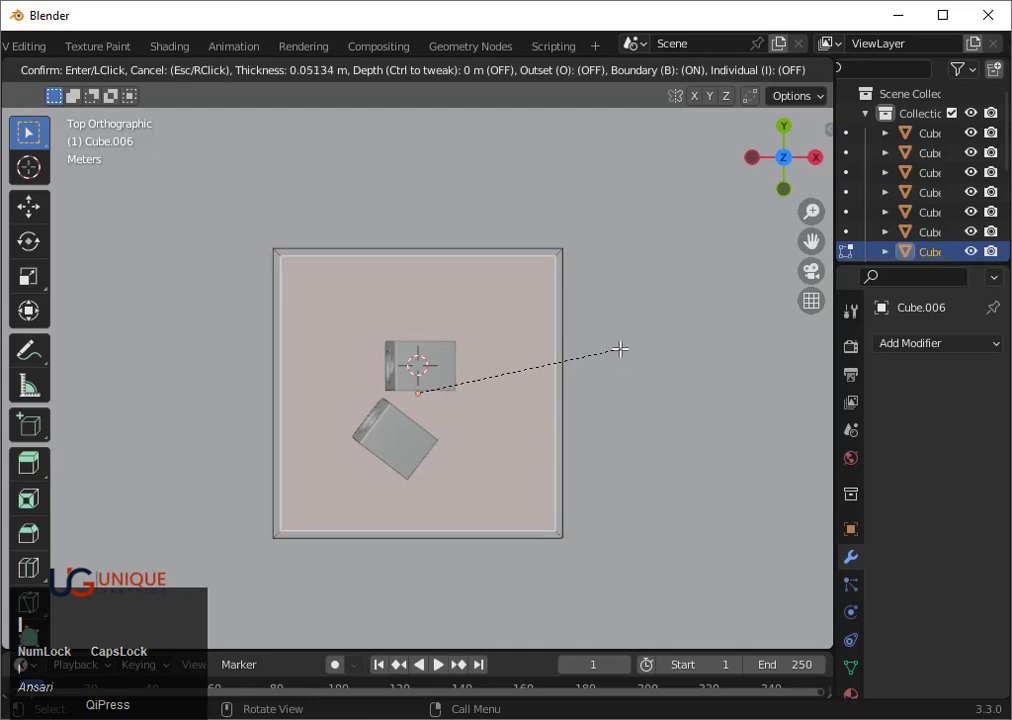
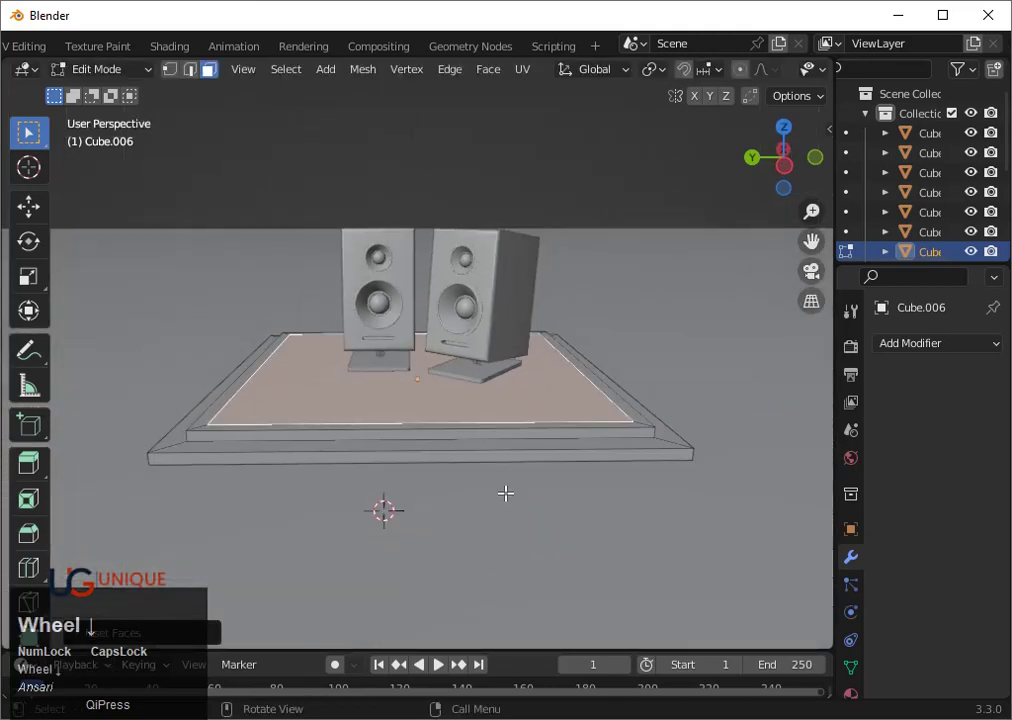
{"action": "key", "text": "s"}
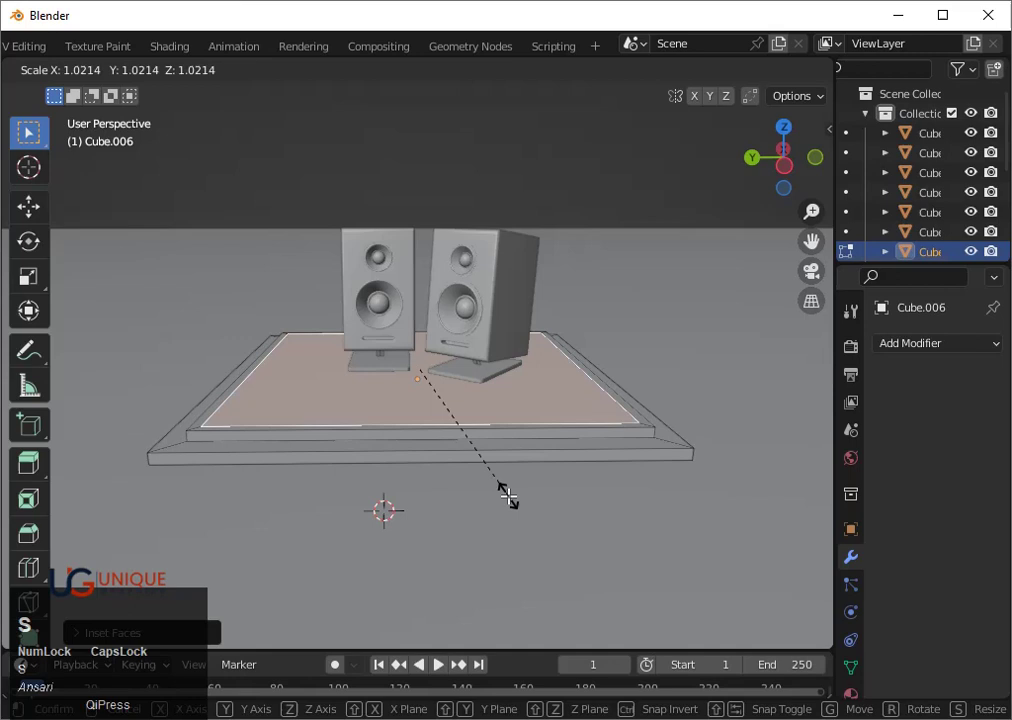
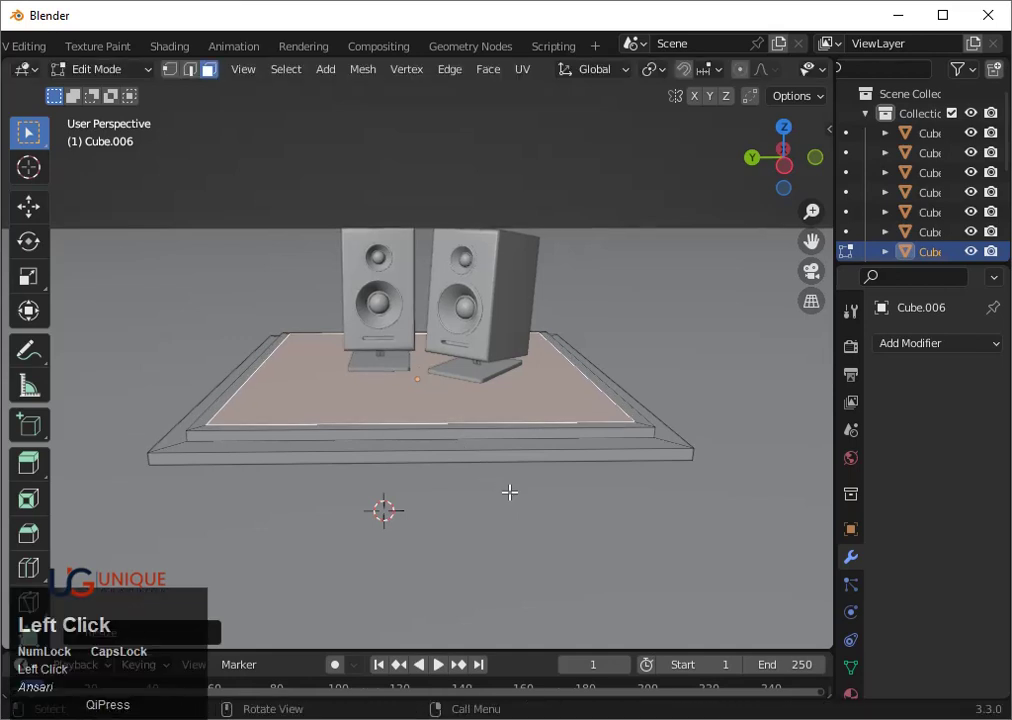
{"action": "key", "text": "e"}
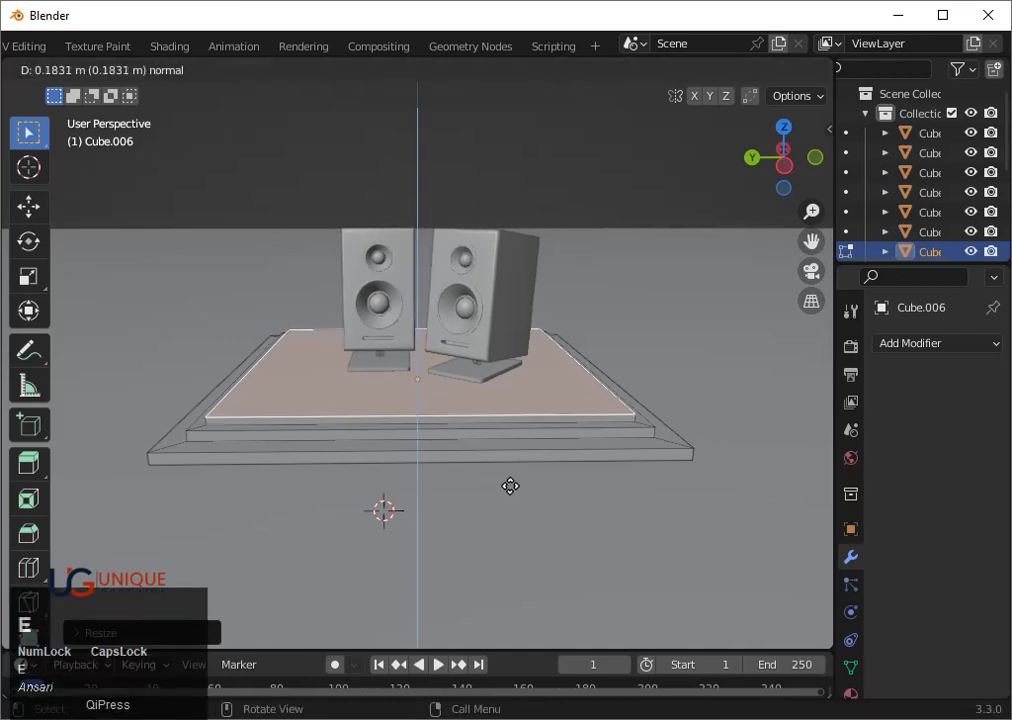
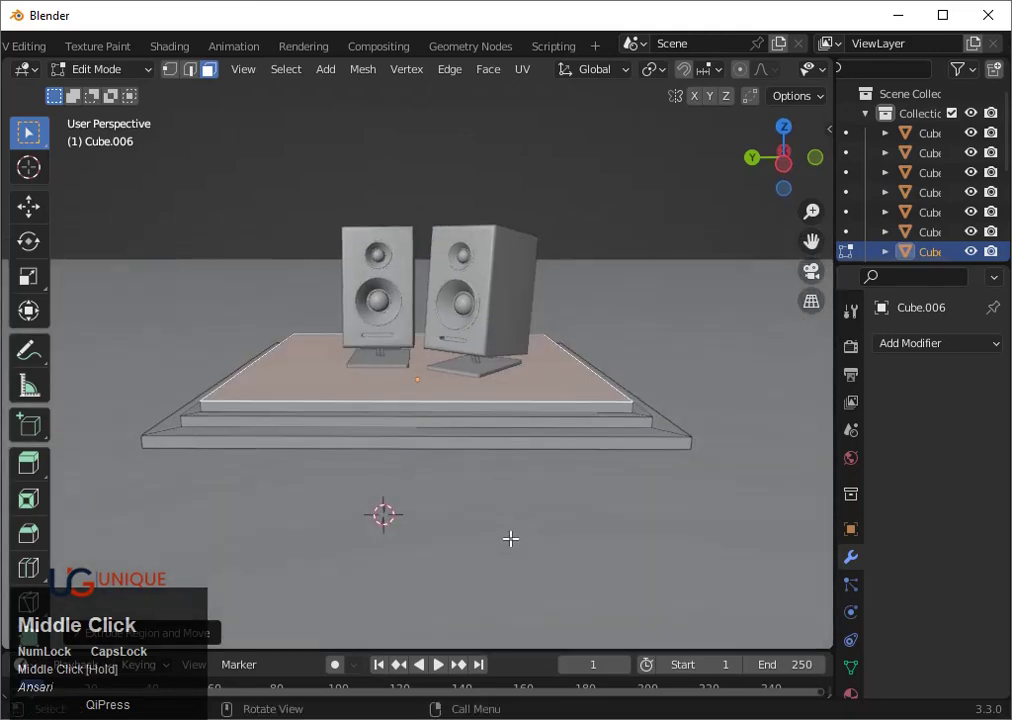
{"action": "key", "text": "i"}
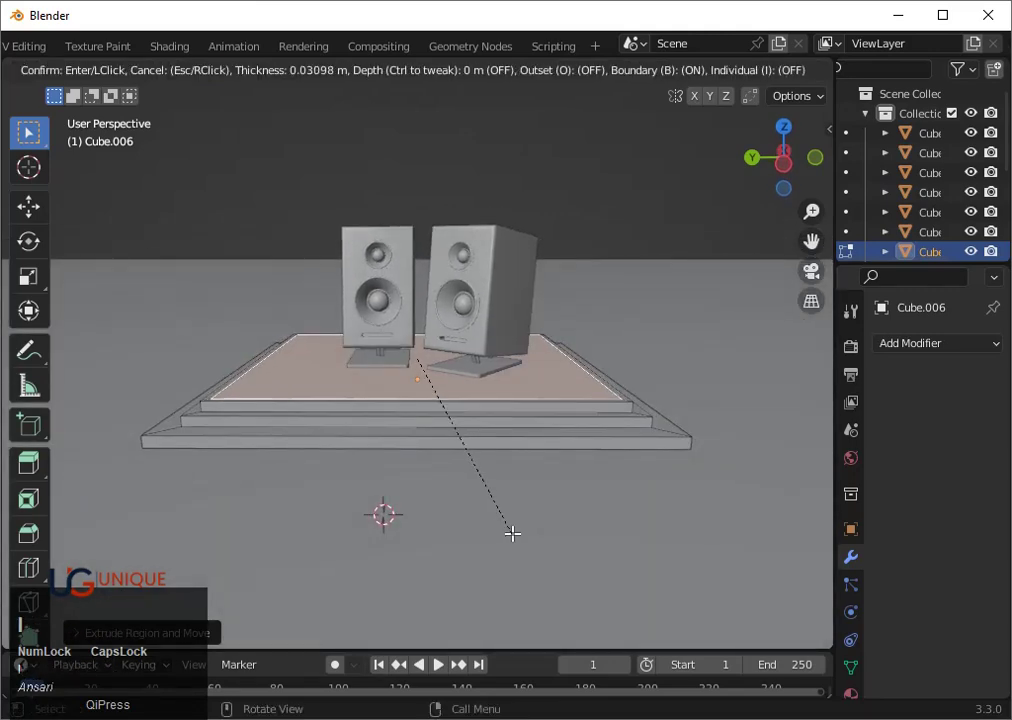
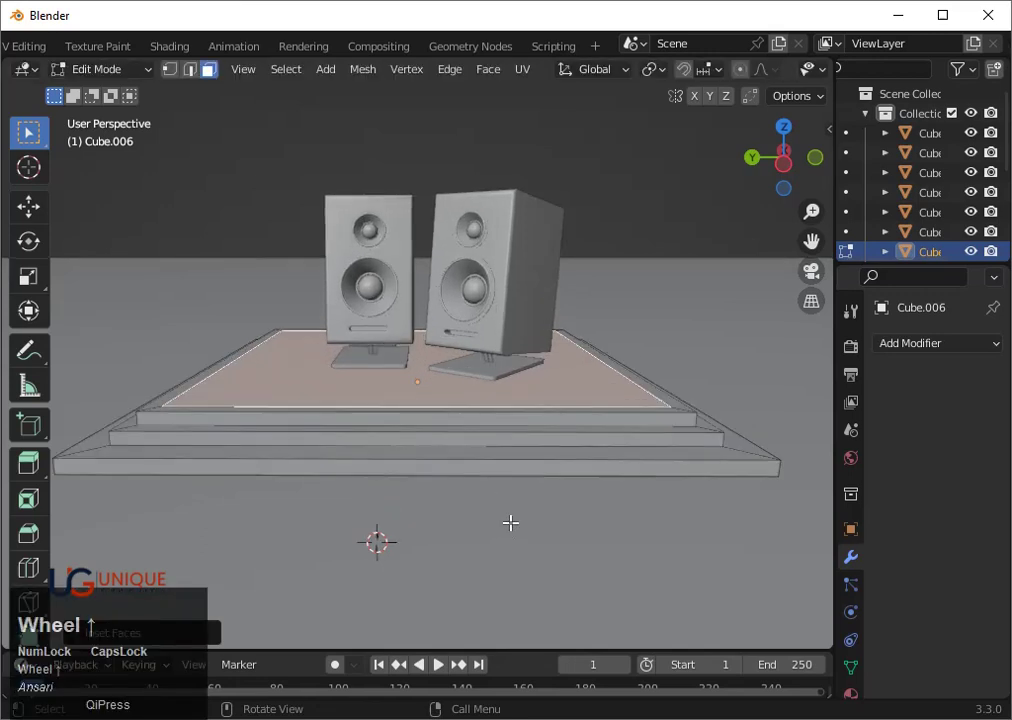
{"action": "key", "text": "e"}
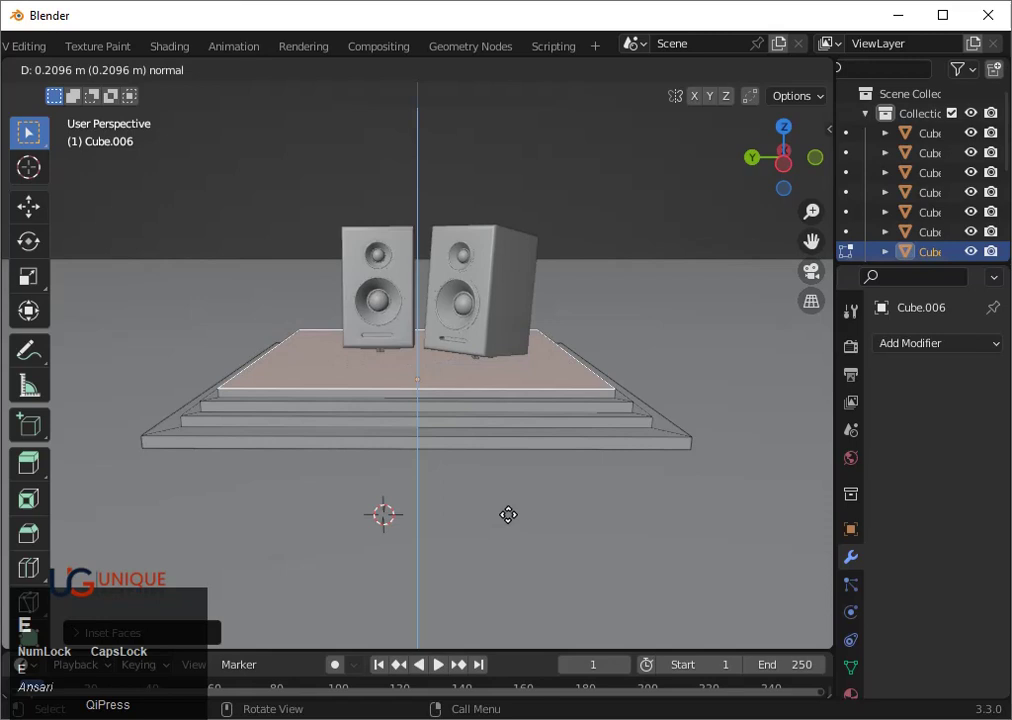
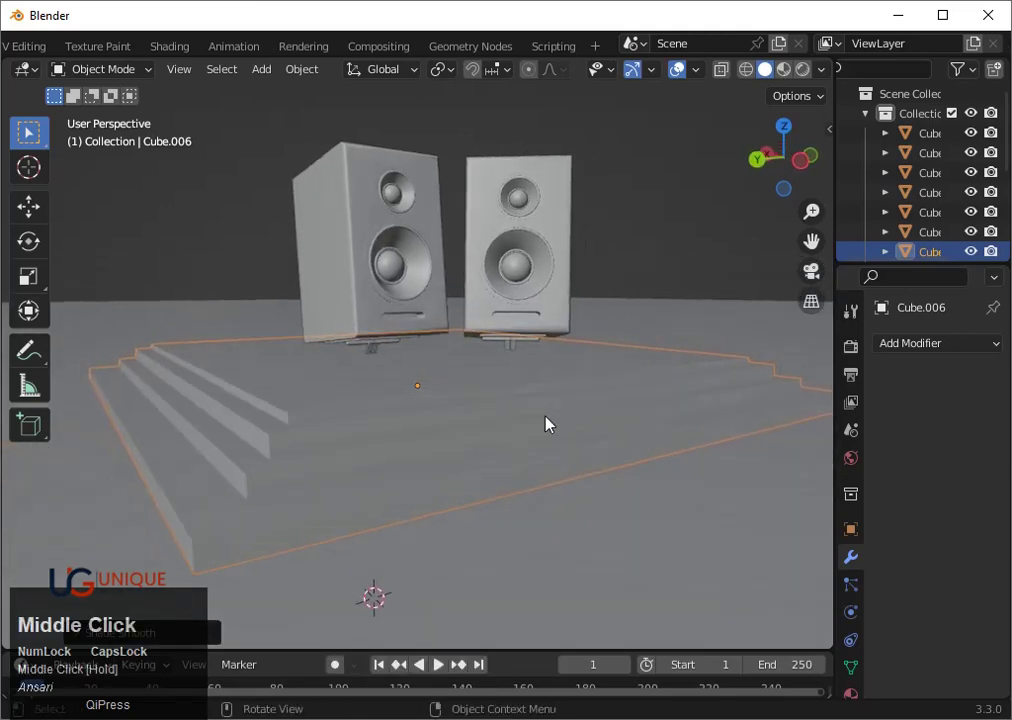
Bevel the whole platform mesh with Ctrl+B to round its edges
{"action": "key", "text": "Tab"}
{"action": "key", "text": "a"}
{"action": "key", "text": "ctrl+b"}
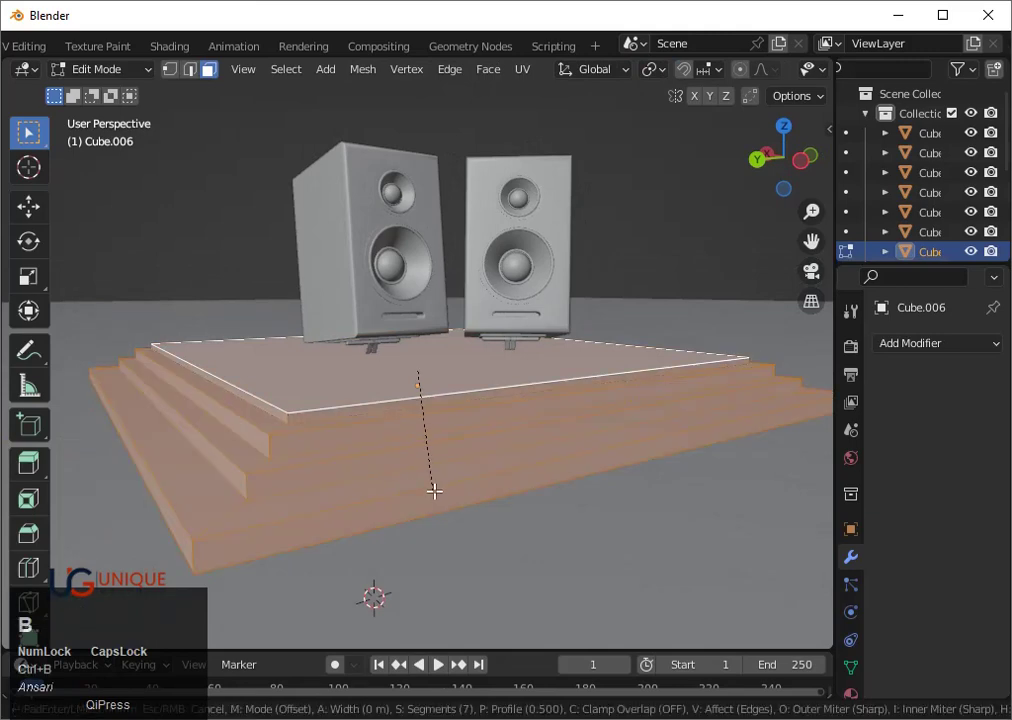
{"action": "left_click", "coordinate": [437, 491]}
{"action": "key", "text": "Tab"}
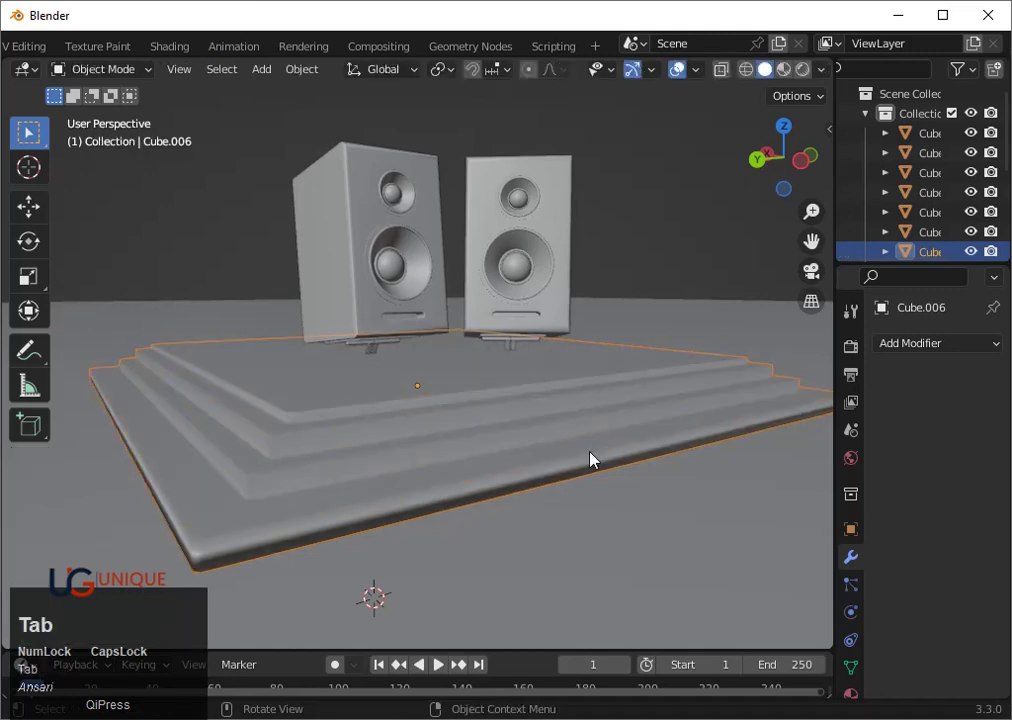
Orbit around the stepped platform and select it
{"action": "scroll", "scroll_direction": "down", "scroll_amount": 3}
{"action": "left_click_drag", "start_coordinate": [607, 488], "coordinate": [508, 461]}
{"action": "scroll", "scroll_direction": "up", "scroll_amount": 3}
{"action": "right_click", "coordinate": [488, 380]}
{"action": "left_click", "coordinate": [466, 358]}
{"action": "scroll", "scroll_direction": "down", "scroll_amount": 3}
{"action": "left_click_drag", "start_coordinate": [414, 412], "coordinate": [800, 164]}
{"action": "left_click", "coordinate": [800, 164]}
{"action": "scroll", "scroll_direction": "up", "scroll_amount": 3}
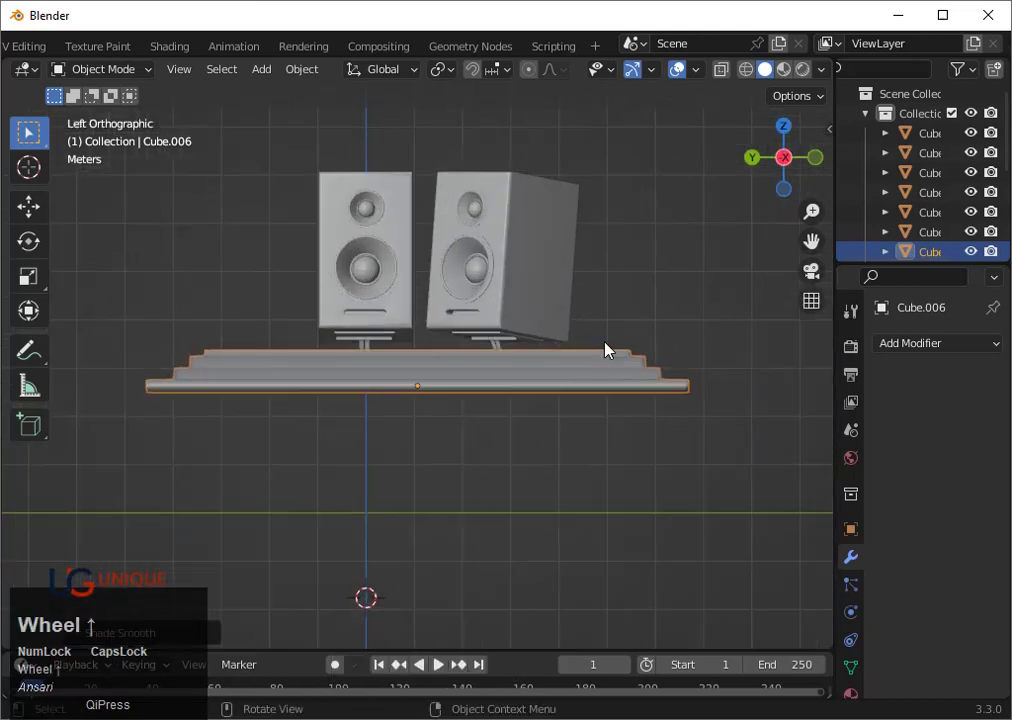
Drop the platform vertically so it sits beneath the speaker stands
{"action": "key", "text": "h"}
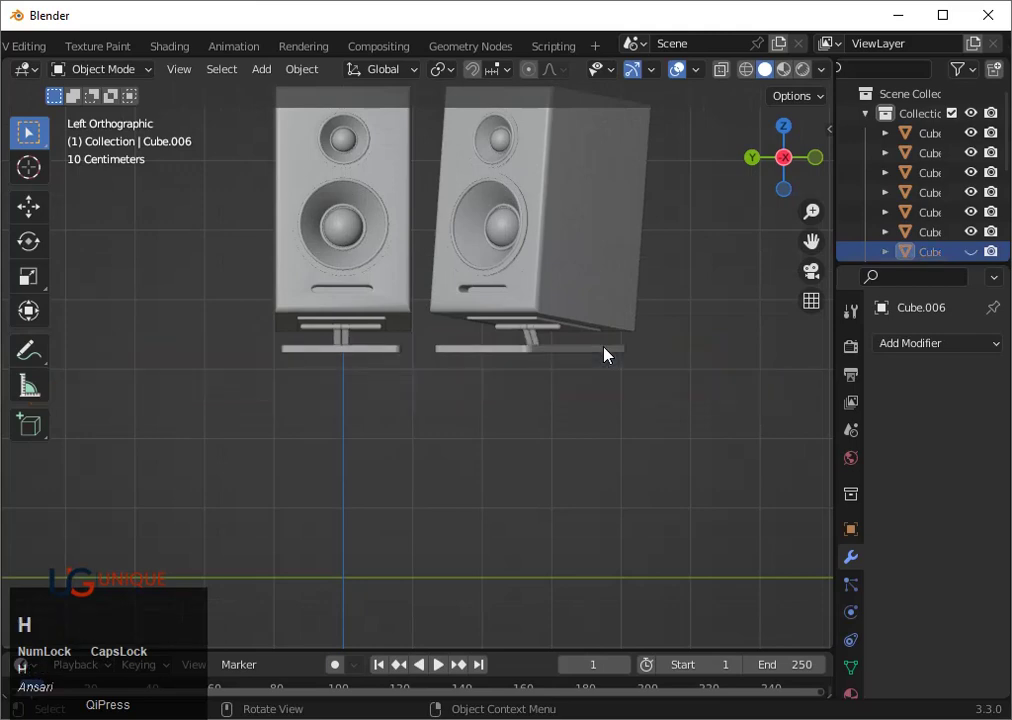
{"action": "key", "text": "ctrl+z"}
{"action": "key", "text": "g"}
{"action": "key", "text": "Down"}
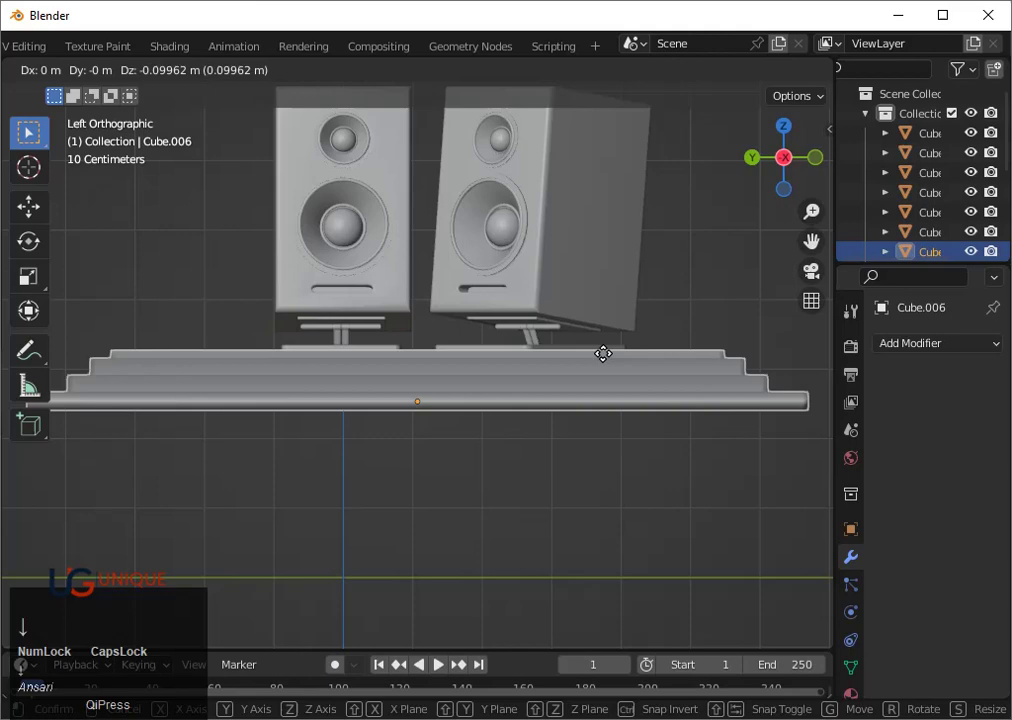
{"action": "key", "text": "space"}
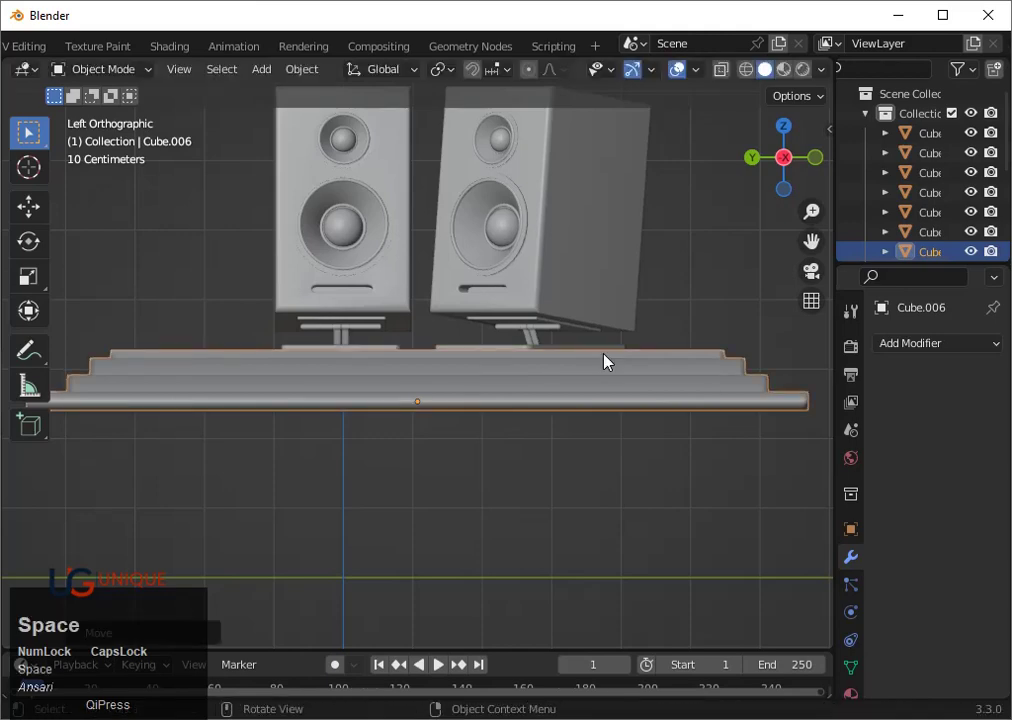
Lower the floor plane along Z to just beneath the platform
{"action": "scroll", "scroll_direction": "down", "scroll_amount": 3}
{"action": "middle_click", "coordinate": [404, 521]}
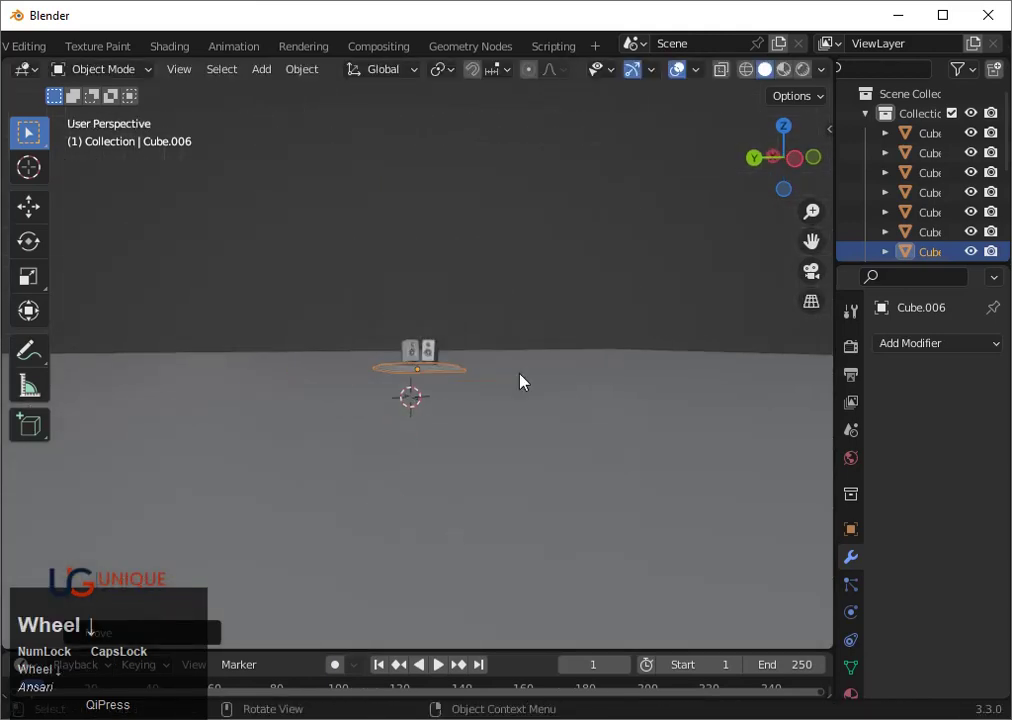
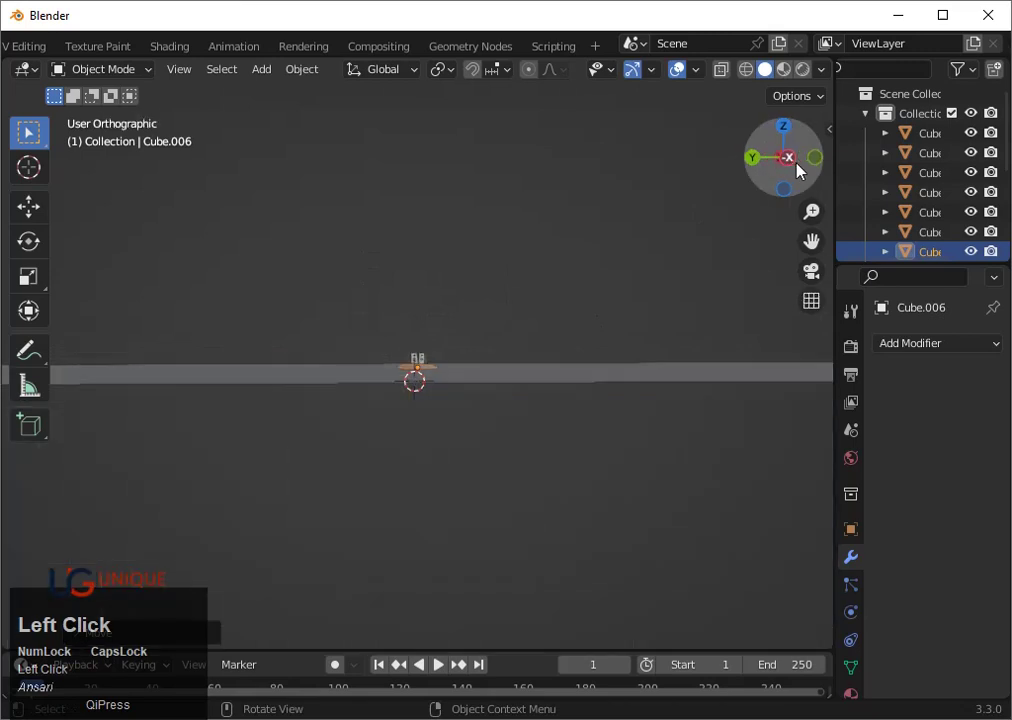
{"action": "middle_click", "coordinate": [376, 413]}
{"action": "left_click", "coordinate": [458, 460]}
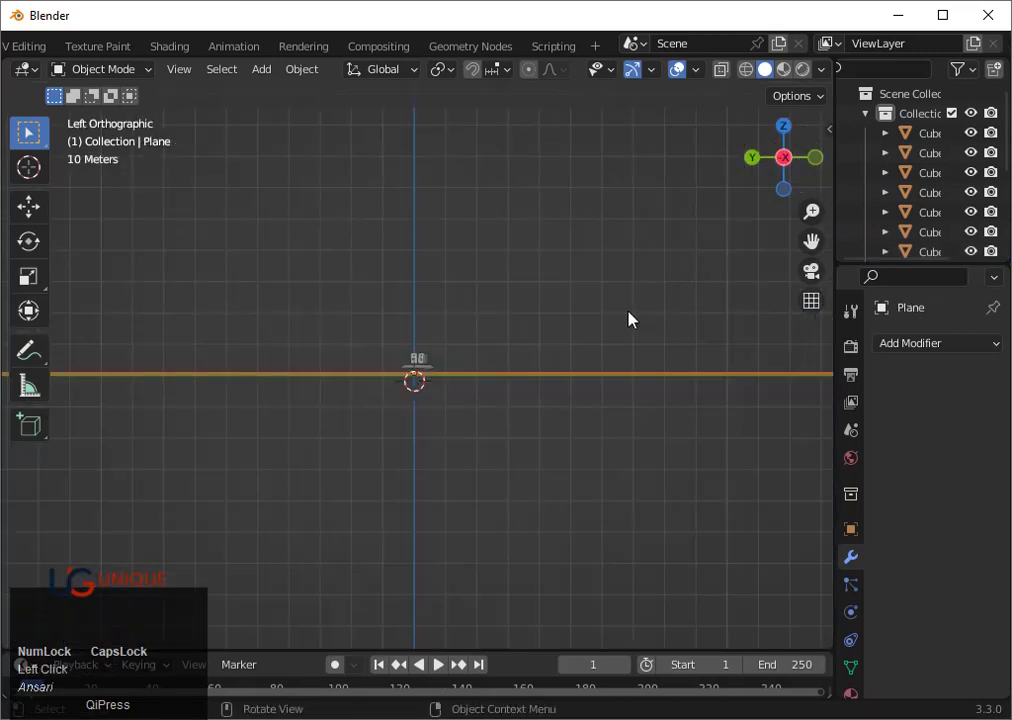
{"action": "scroll", "scroll_direction": "up", "scroll_amount": 3}
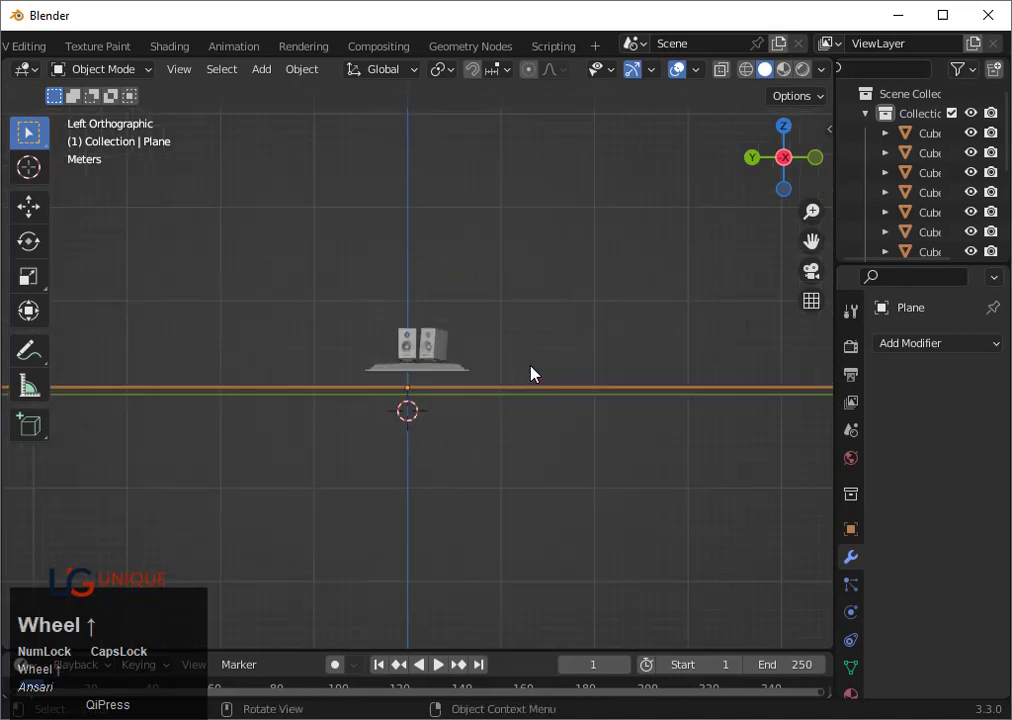
{"action": "key", "text": "g"}
{"action": "key", "text": "z"}
{"action": "key", "text": "Up"}
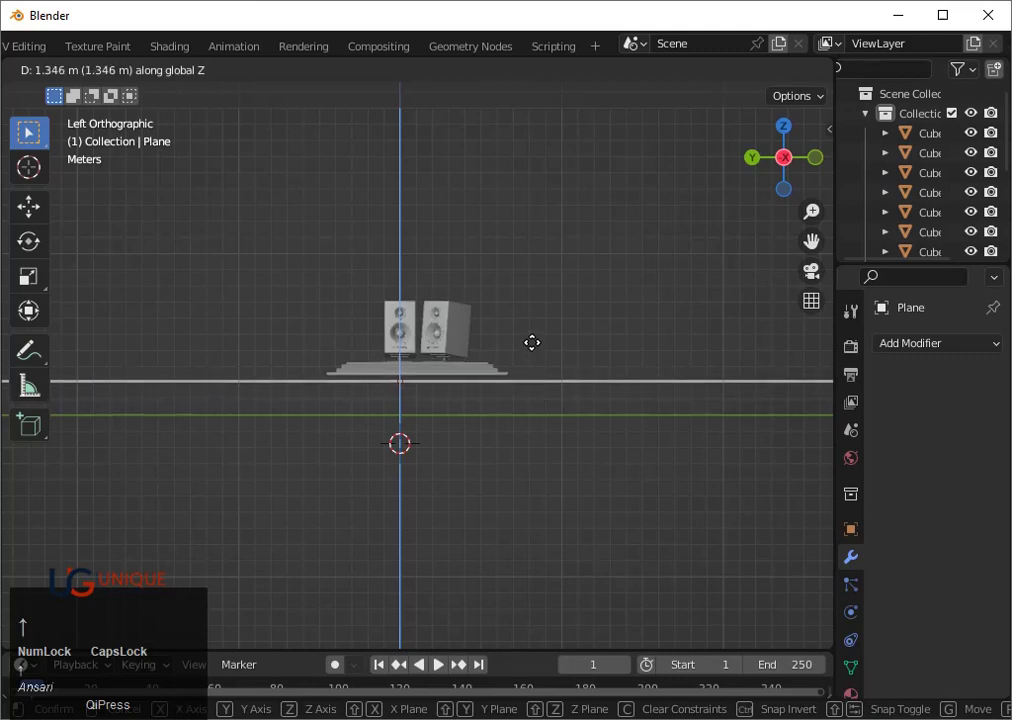
{"action": "key", "text": "space"}
From the top view, slide the platform about 65 cm along X under the speakers
{"action": "scroll", "scroll_direction": "up", "scroll_amount": 3}
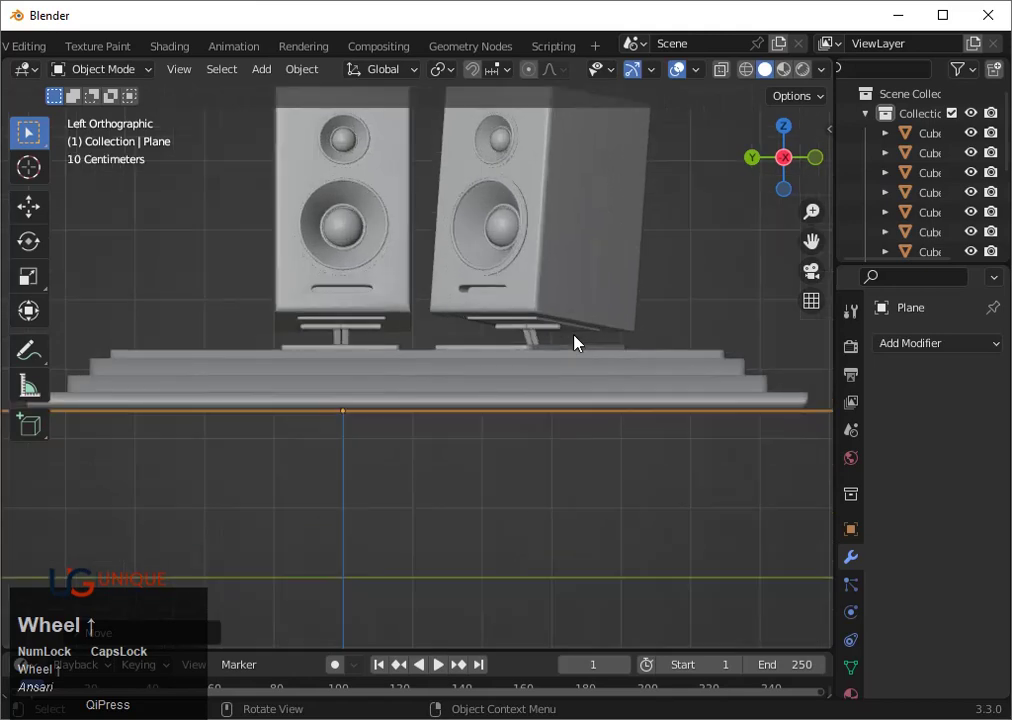
{"action": "middle_click", "coordinate": [421, 426]}
{"action": "scroll", "scroll_direction": "down", "scroll_amount": 3}
{"action": "left_click_drag", "start_coordinate": [787, 127], "coordinate": [422, 393]}
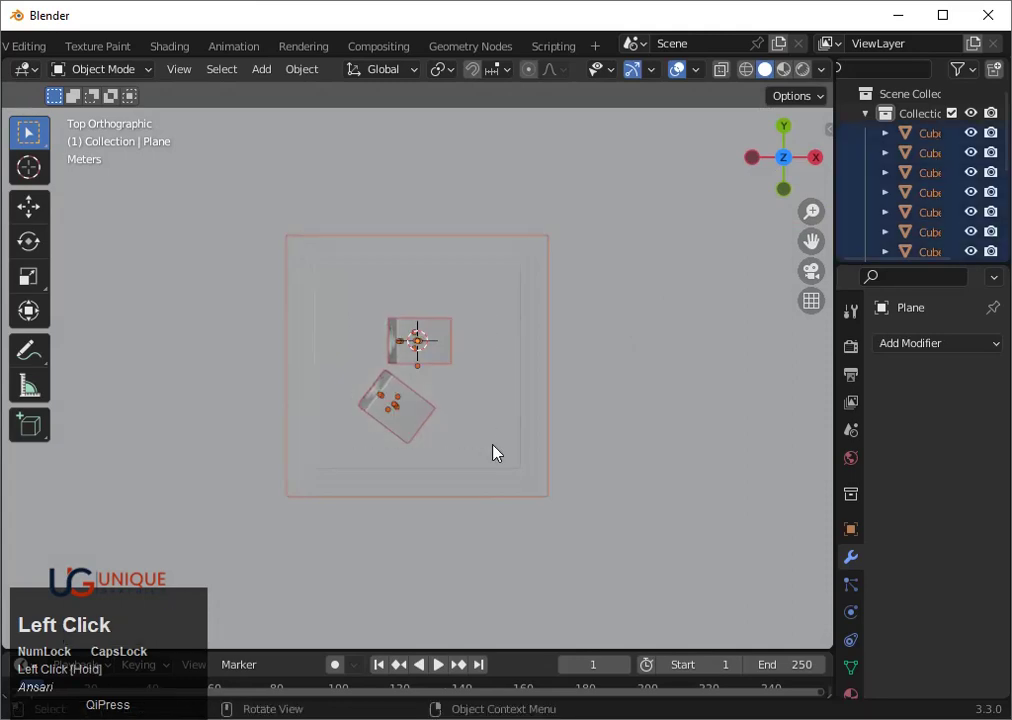
{"action": "scroll", "scroll_direction": "up", "scroll_amount": 3}
{"action": "left_click_drag", "start_coordinate": [389, 409], "coordinate": [787, 136]}
{"action": "left_click", "coordinate": [787, 136]}
{"action": "key", "text": "g"}
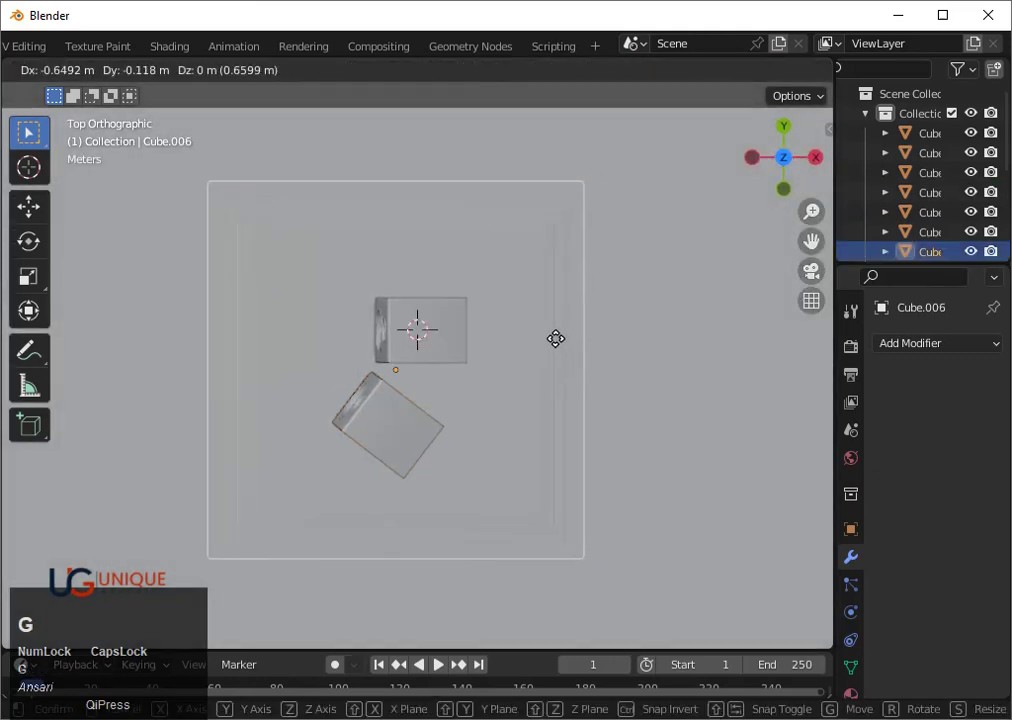
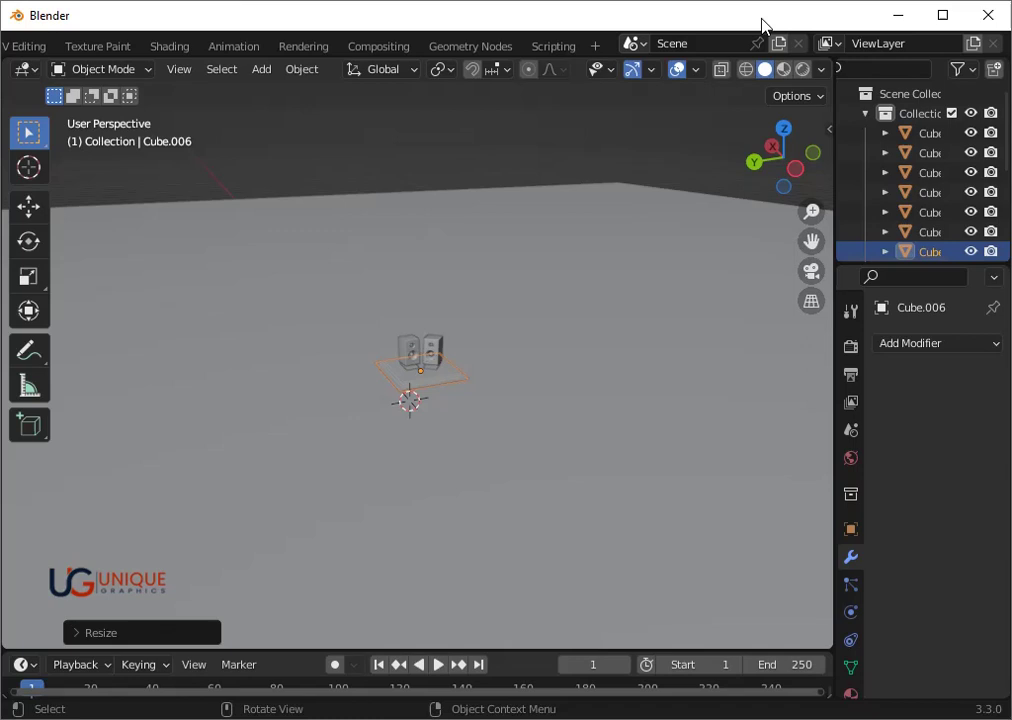
Switch to the Shading workspace for the platform's material and begin rotating the selection
{"action": "scroll", "scroll_direction": "up", "scroll_amount": 3}
{"action": "left_click", "coordinate": [290, 53]}
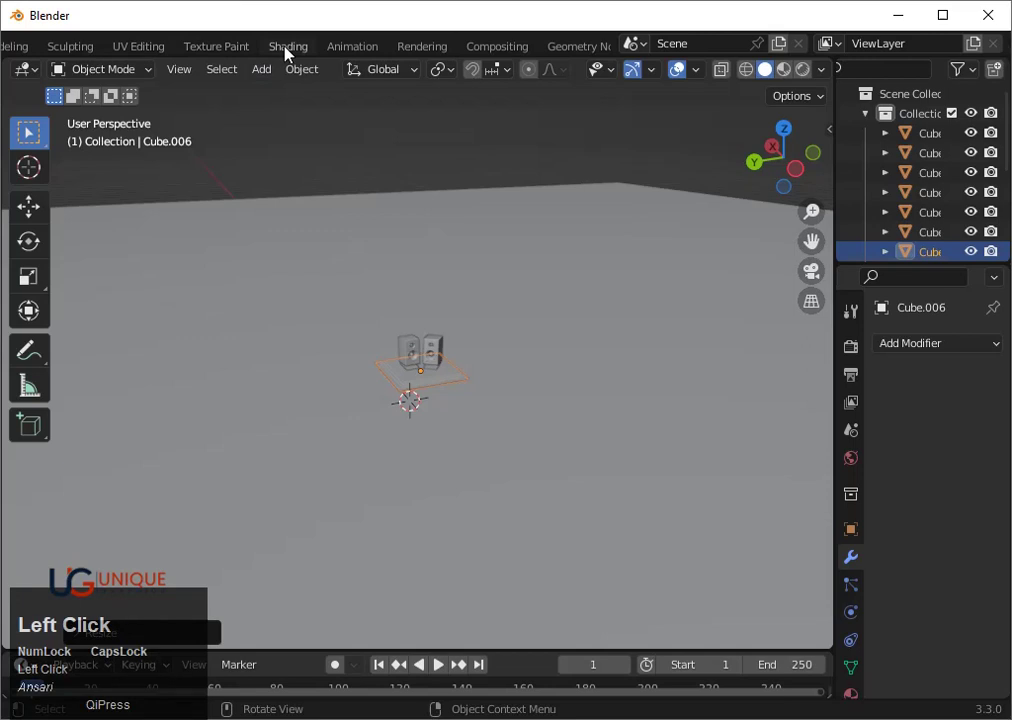
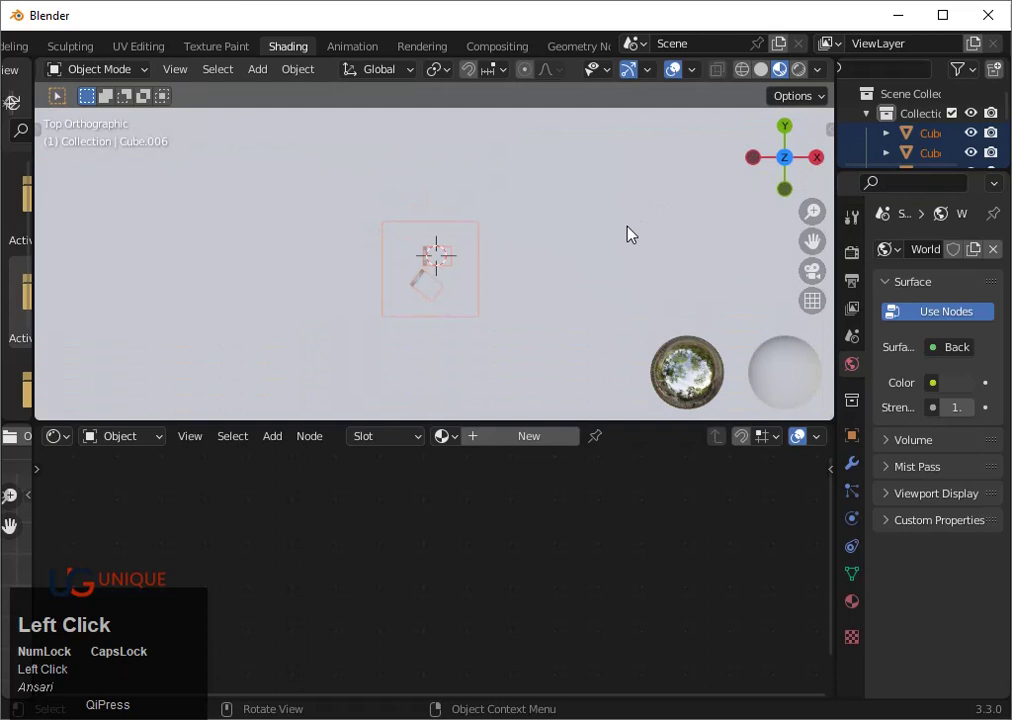
{"action": "key", "text": "r"}
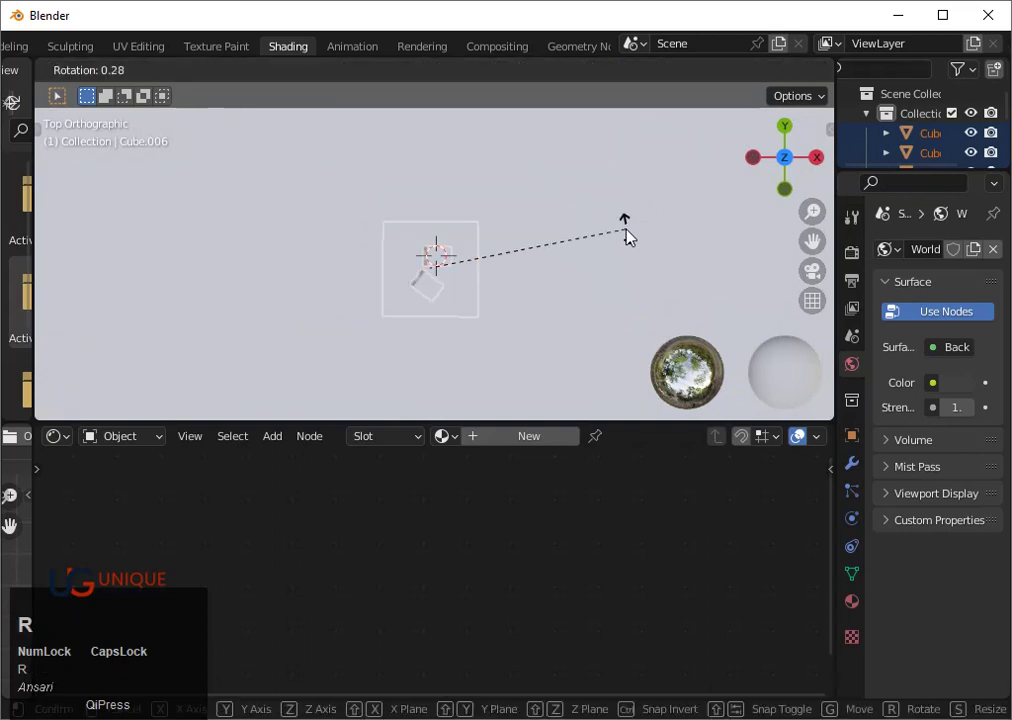
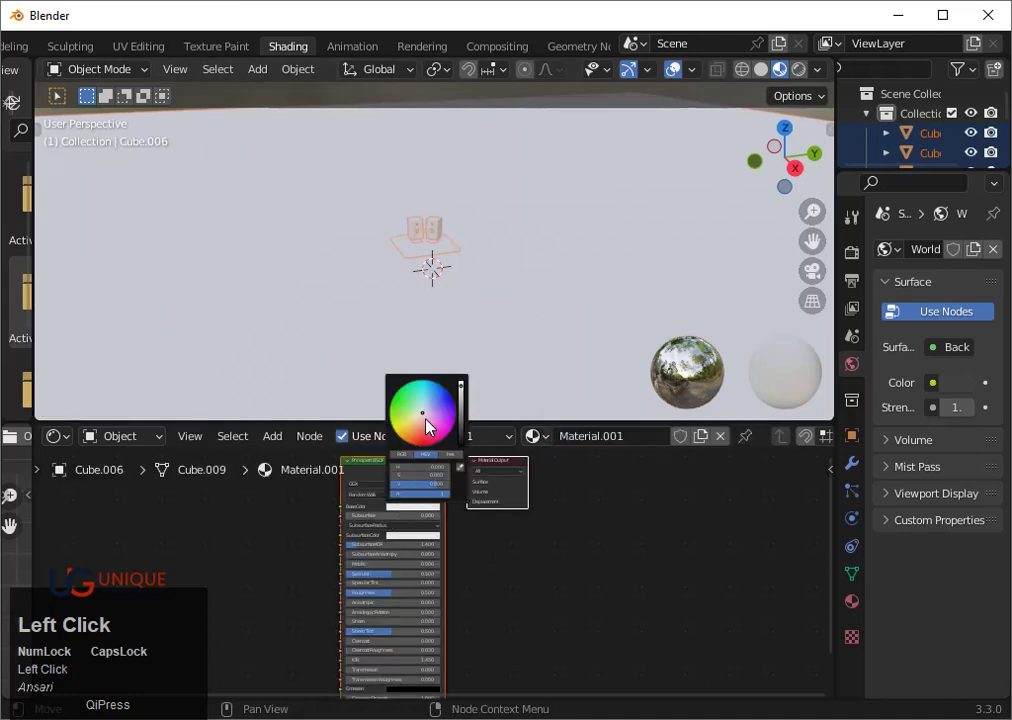
Set the stepped platform's base colour to white in the colour picker
{"action": "left_click", "coordinate": [472, 439]}
{"action": "left_click", "coordinate": [465, 435]}
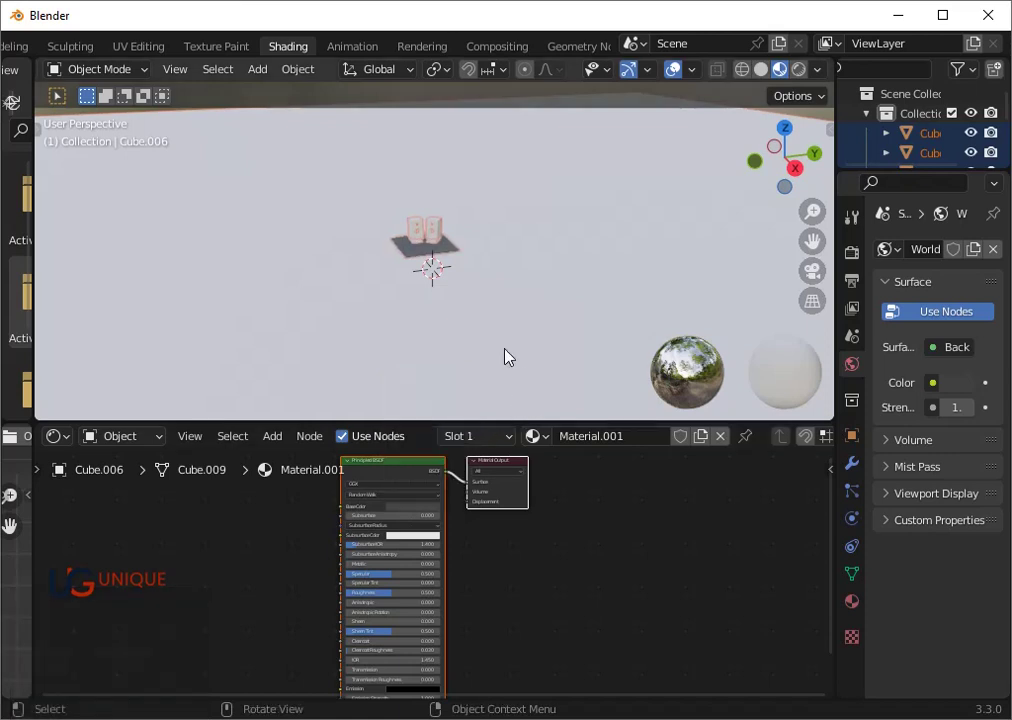
{"action": "left_click_drag", "start_coordinate": [427, 512], "coordinate": [493, 354]}
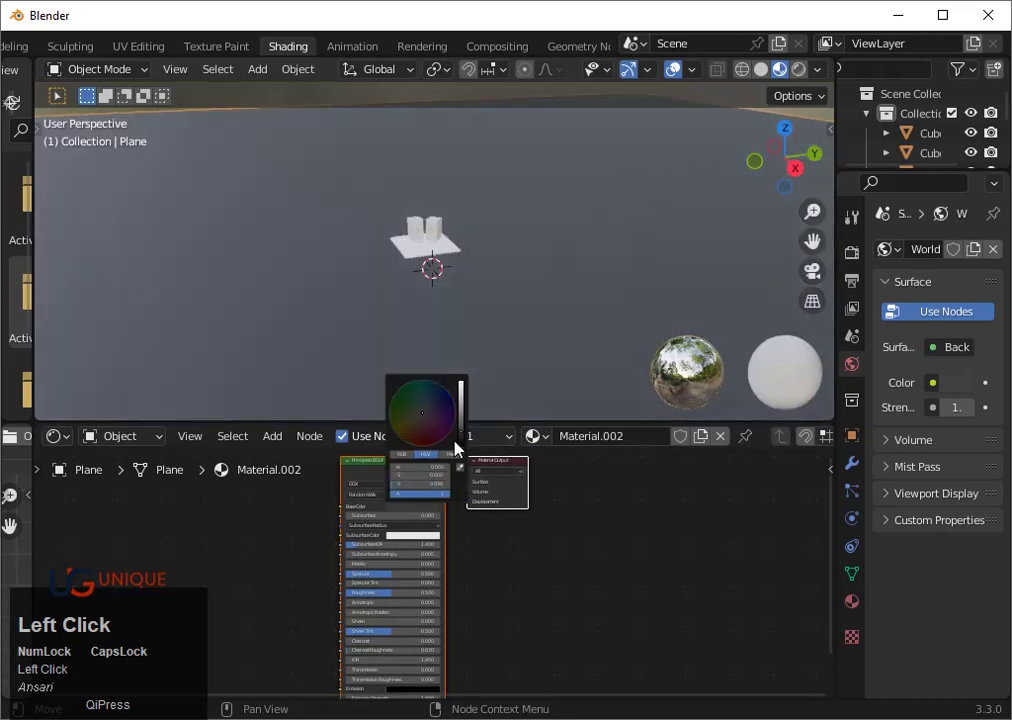
Give the floor plane a warm beige base colour and a slight metallic amount
{"action": "left_click_drag", "start_coordinate": [371, 577], "coordinate": [403, 571]}
{"action": "right_click", "coordinate": [403, 571]}
{"action": "left_click_drag", "start_coordinate": [409, 570], "coordinate": [435, 303]}
{"action": "scroll", "scroll_direction": "up", "scroll_amount": 3}
{"action": "left_click", "coordinate": [446, 274]}
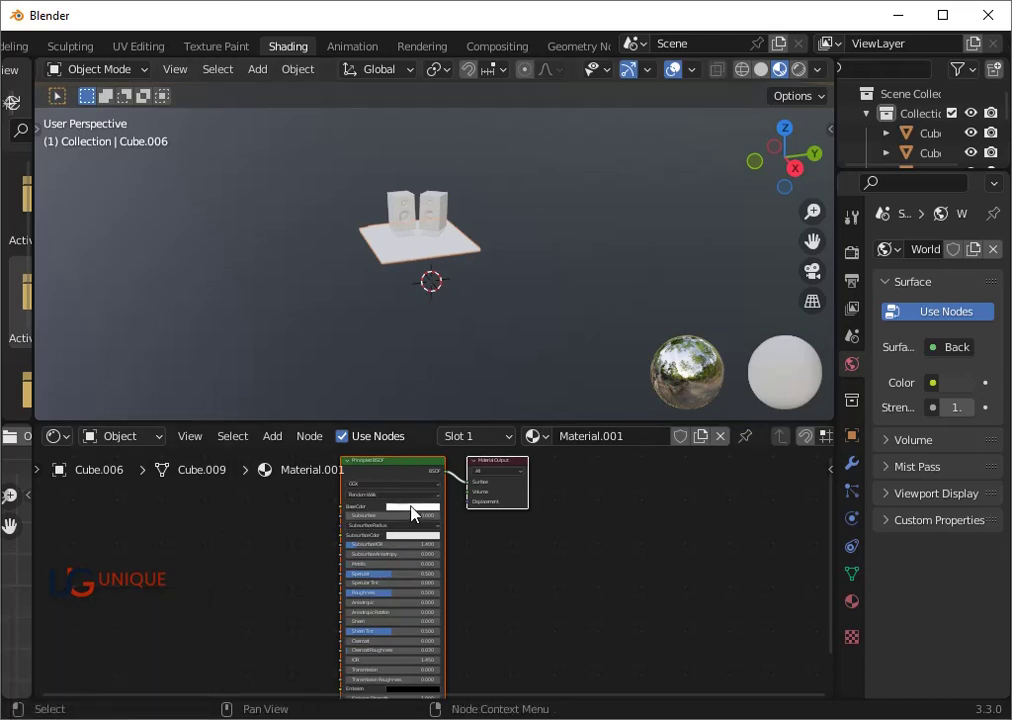
{"action": "left_click", "coordinate": [469, 361]}
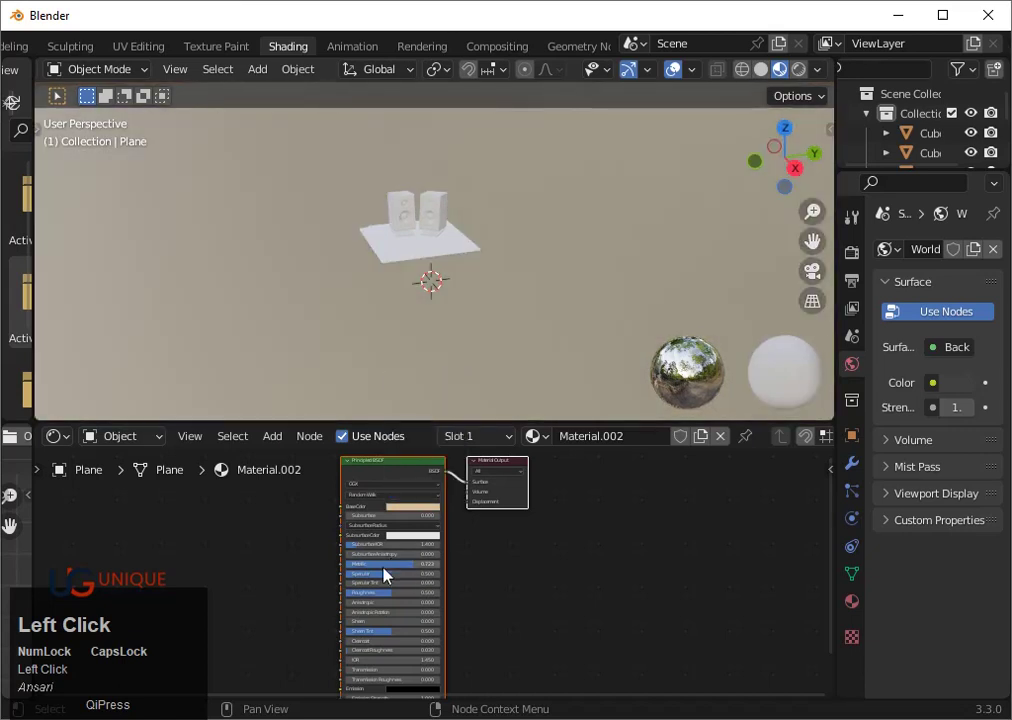
{"action": "left_click_drag", "start_coordinate": [407, 569], "coordinate": [422, 430]}
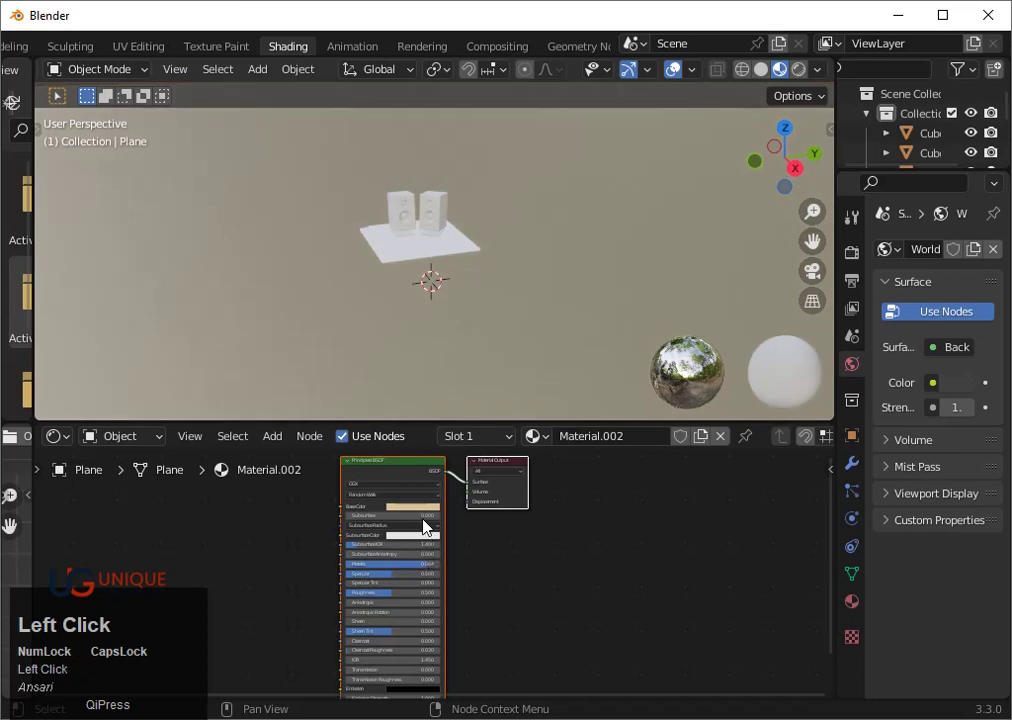
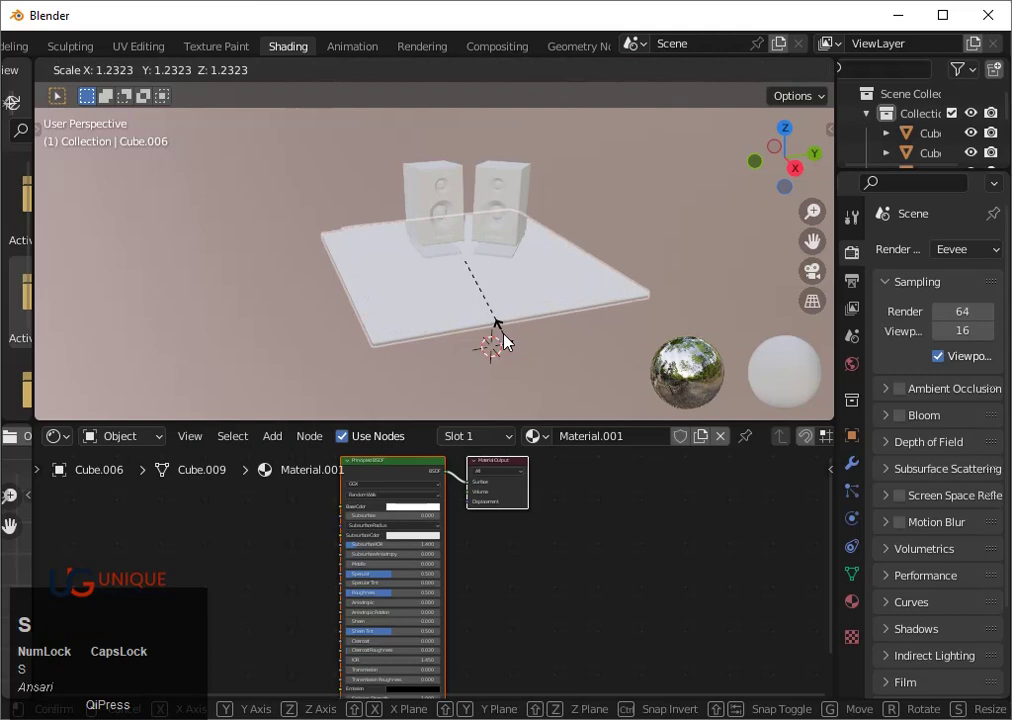
Scale the platform by about 1.23 and lower it roughly 18 cm along Z in wireframe side view
{"action": "left_click", "coordinate": [525, 358]}
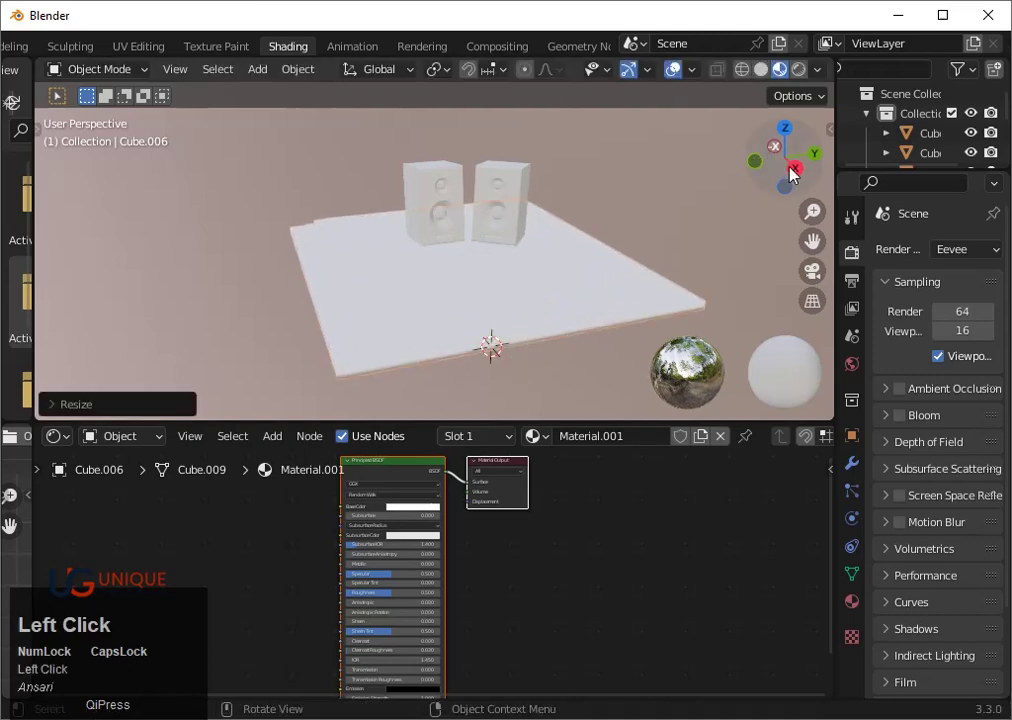
{"action": "key", "text": "shift+z"}
{"action": "left_click", "coordinate": [651, 264]}
{"action": "left_click", "coordinate": [590, 258]}
{"action": "key", "text": "g"}
{"action": "key", "text": "z"}
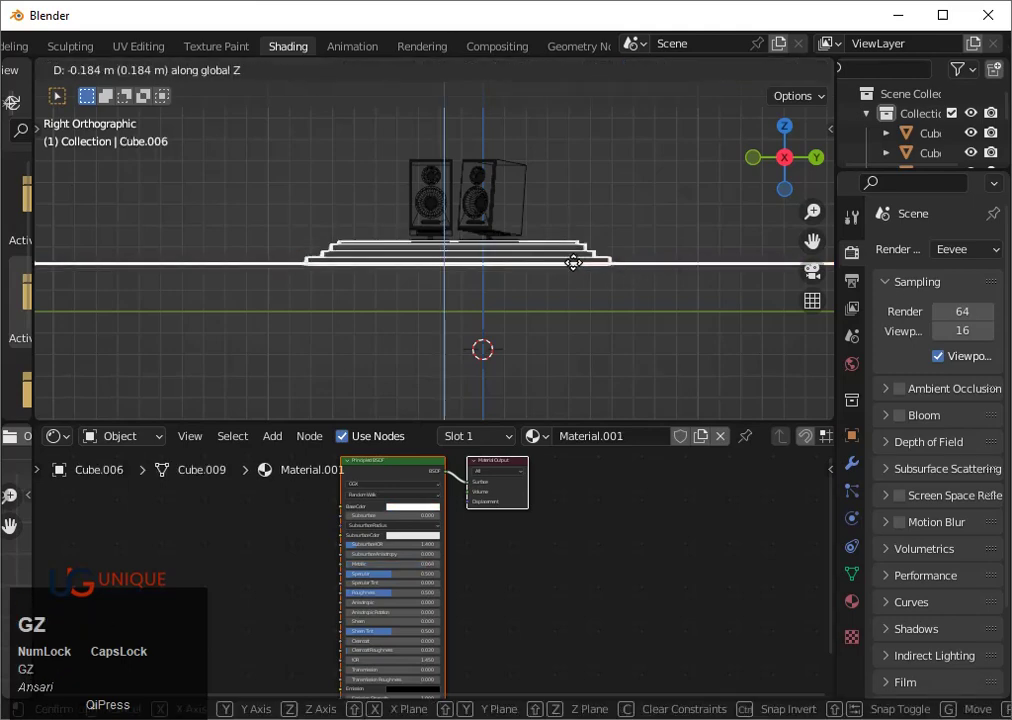
{"action": "key", "text": "Down"}
Return to the shaded perspective view and bring up the platform's Base Color picker
{"action": "key", "text": "space"}
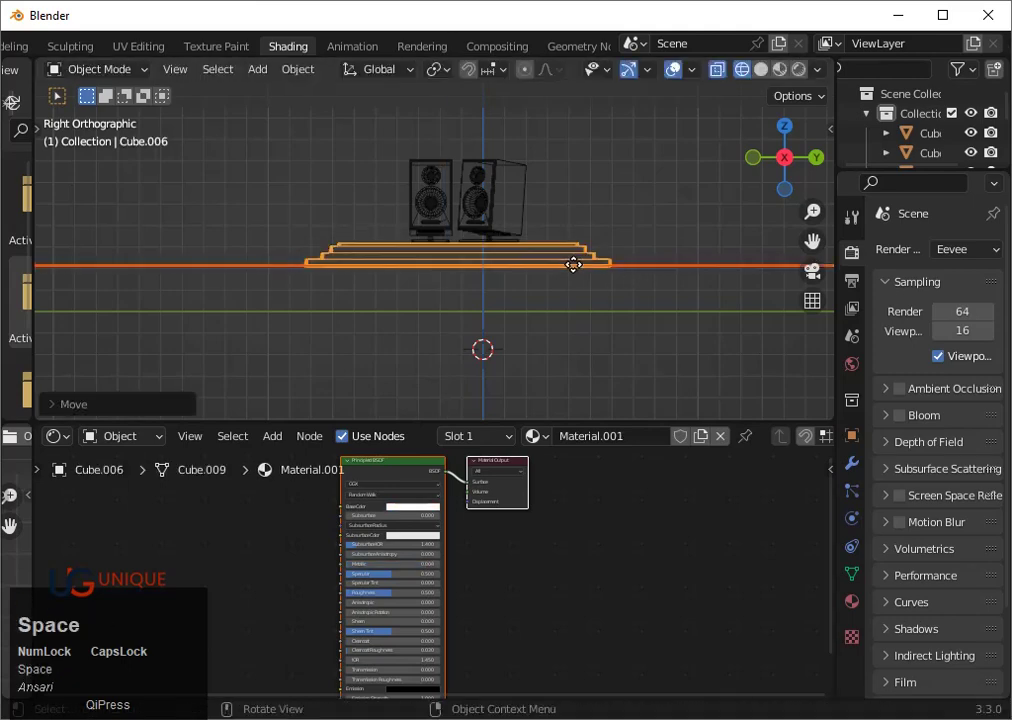
{"action": "scroll", "scroll_direction": "up", "scroll_amount": 3}
{"action": "left_click_drag", "start_coordinate": [554, 288], "coordinate": [593, 307]}
{"action": "key", "text": "shift+z"}
{"action": "scroll", "scroll_direction": "down", "scroll_amount": 3}
{"action": "left_click", "coordinate": [590, 309]}
{"action": "scroll", "scroll_direction": "up", "scroll_amount": 3}
{"action": "scroll", "scroll_direction": "up", "scroll_amount": 3}
{"action": "scroll", "scroll_direction": "up", "scroll_amount": 3}
Try orange and white tints, then settle the platform on a muted grey
{"action": "left_click", "coordinate": [404, 518]}
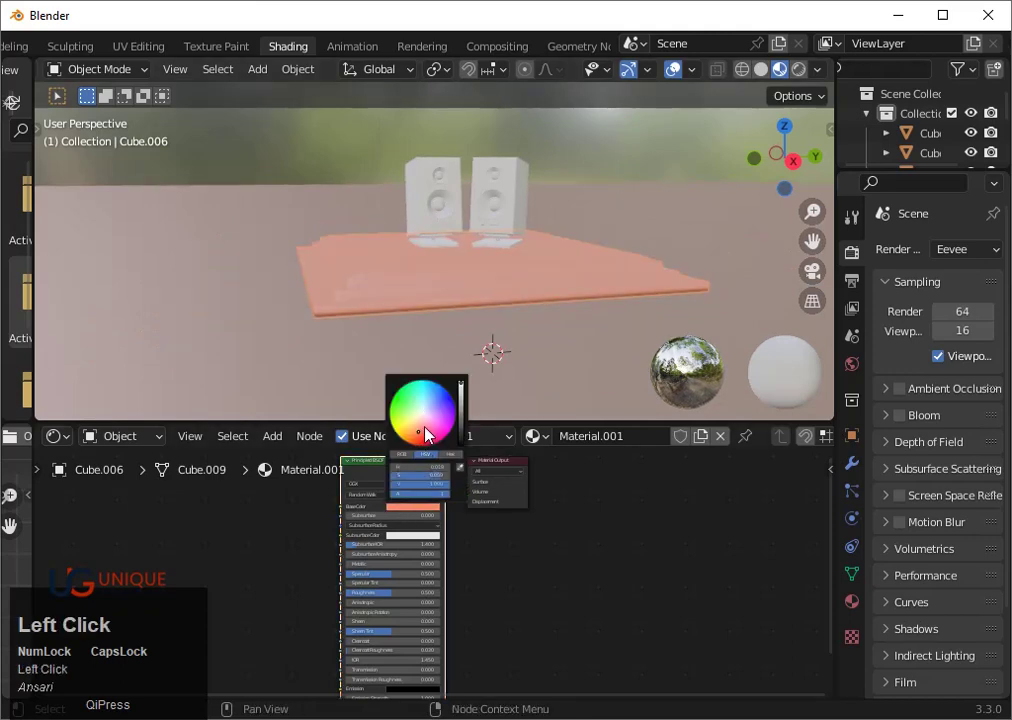
{"action": "left_click", "coordinate": [427, 421]}
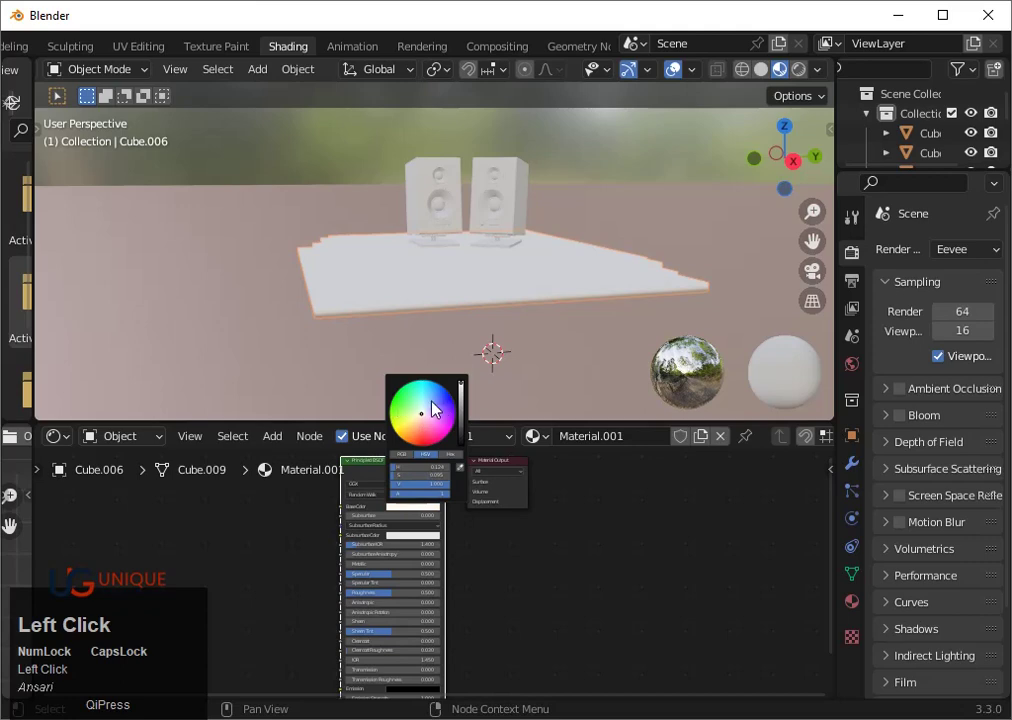
{"action": "left_click", "coordinate": [466, 423]}
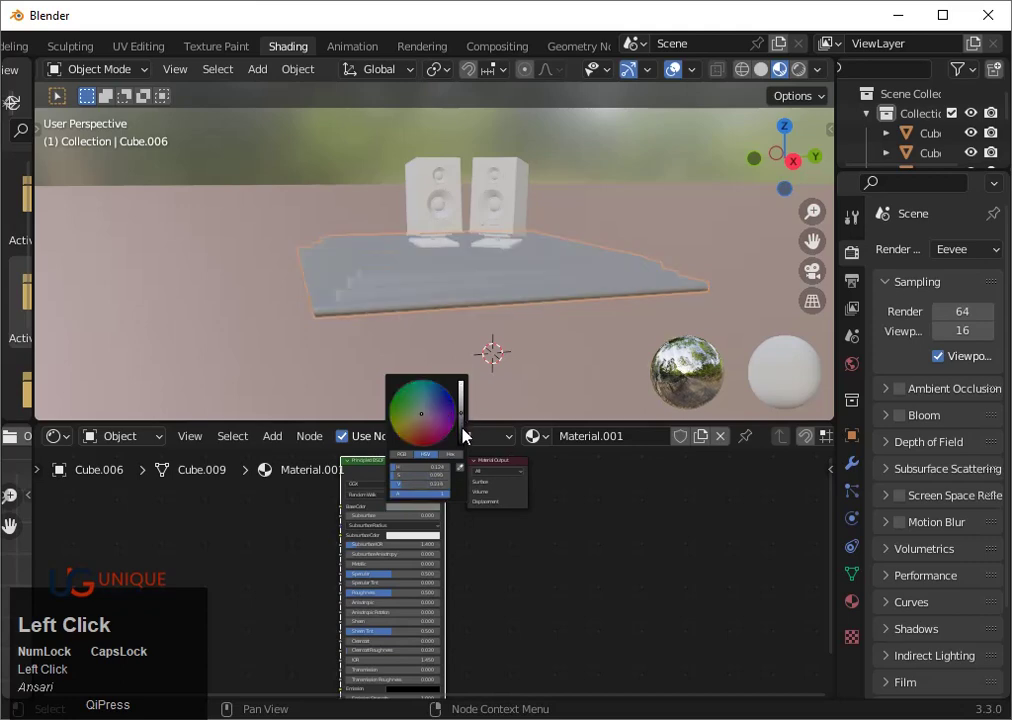
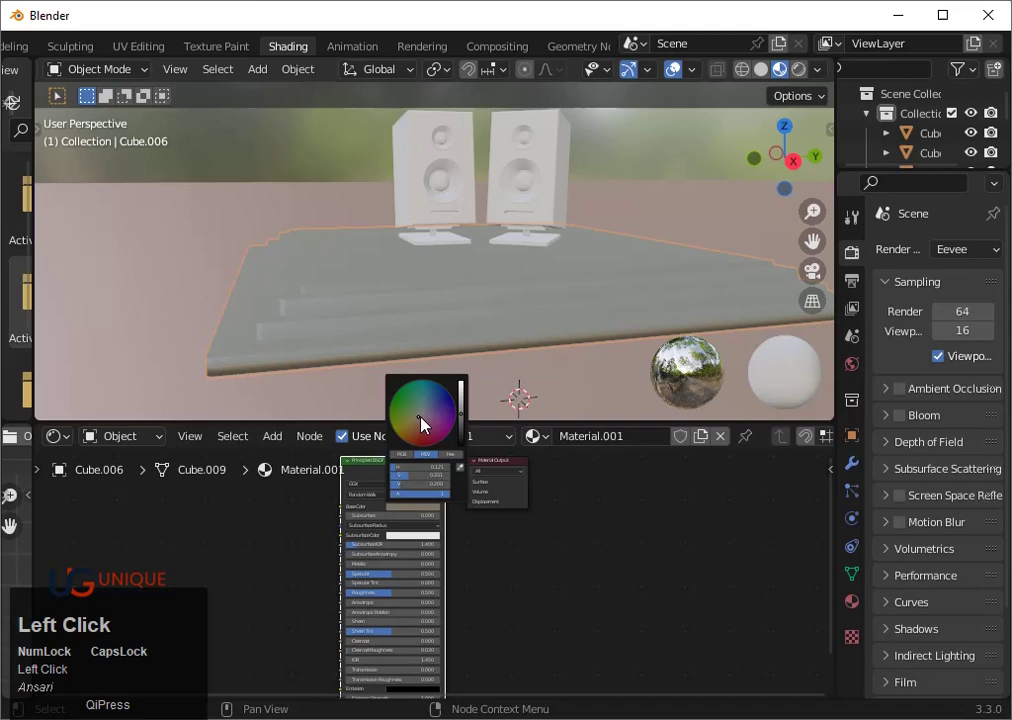
{"action": "scroll", "scroll_direction": "up", "scroll_amount": 3}
{"action": "left_click_drag", "start_coordinate": [480, 367], "coordinate": [471, 350]}
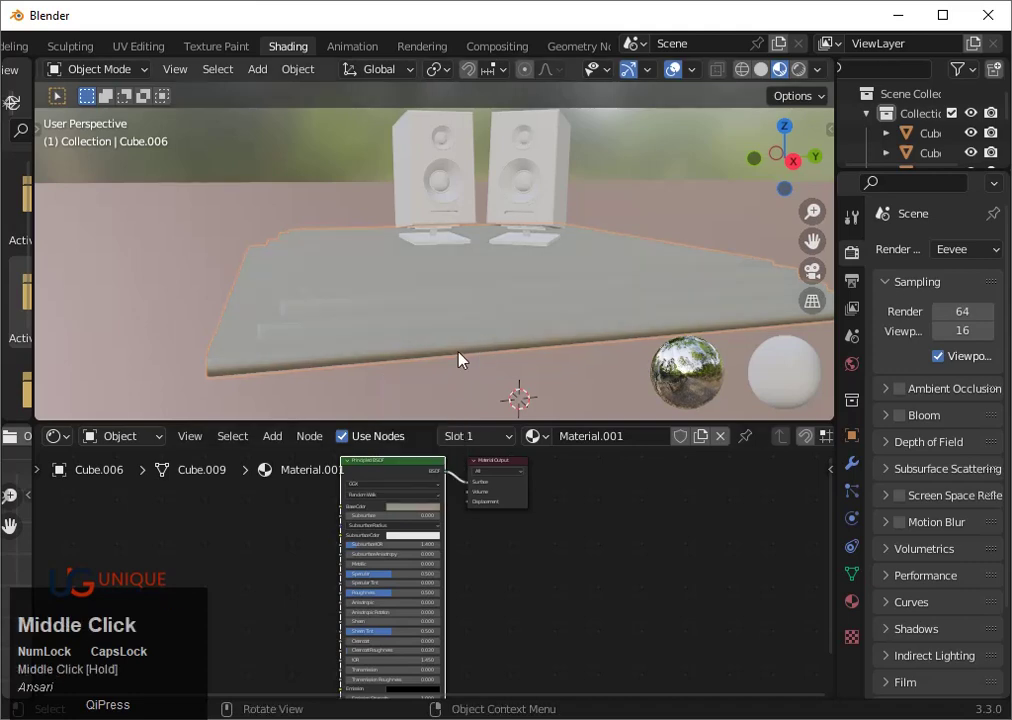
Apply Shade Smooth to the stepped platform from its context menu
{"action": "right_click", "coordinate": [471, 350]}
{"action": "left_click", "coordinate": [415, 369]}
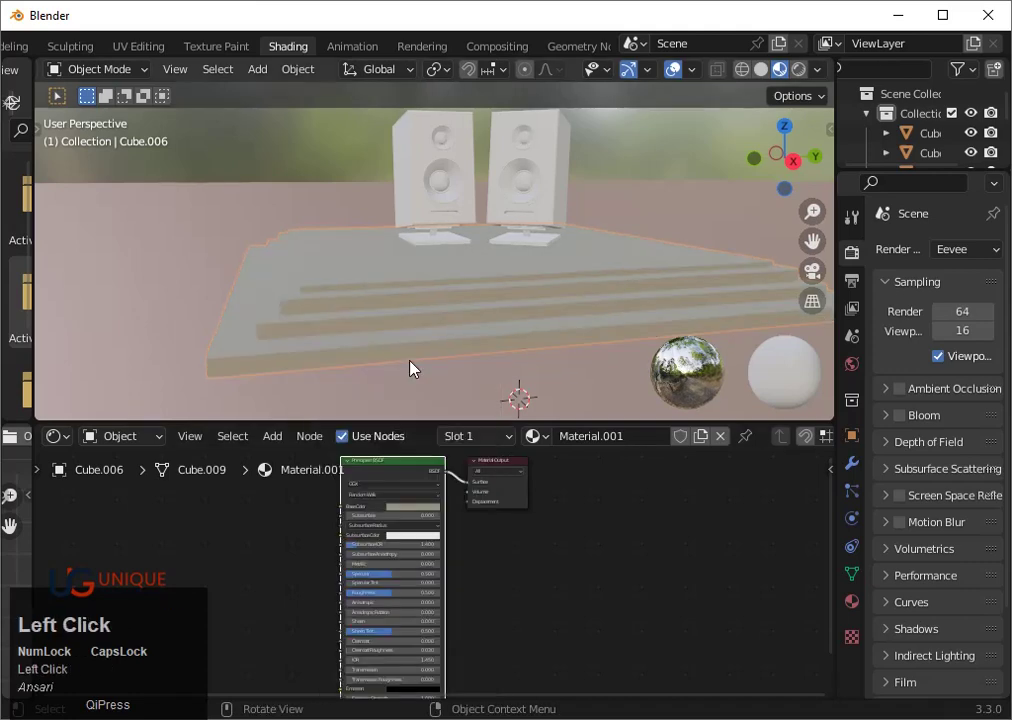
{"action": "scroll", "scroll_direction": "down", "scroll_amount": 3}
{"action": "middle_click", "coordinate": [442, 333]}
{"action": "left_click", "coordinate": [424, 288]}
{"action": "right_click", "coordinate": [422, 291]}
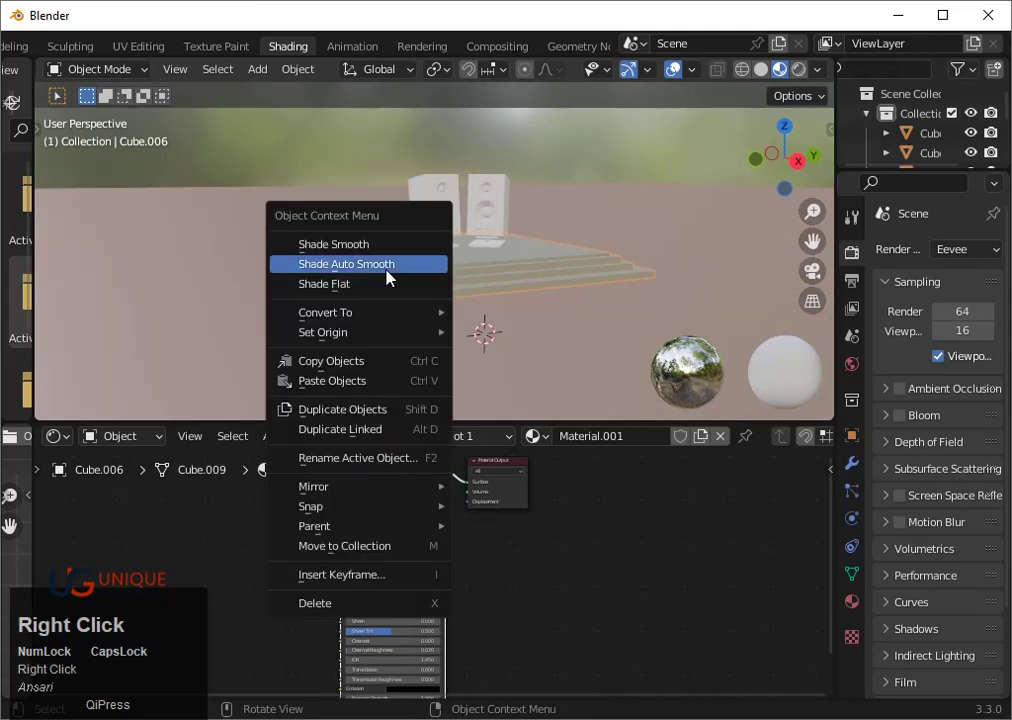
{"action": "left_click", "coordinate": [392, 254]}
Reapply Shade Smooth several times to the platform
{"action": "scroll", "scroll_direction": "up", "scroll_amount": 3}
{"action": "right_click", "coordinate": [462, 305]}
{"action": "left_click", "coordinate": [445, 321]}
{"action": "right_click", "coordinate": [445, 321]}
{"action": "left_click", "coordinate": [429, 338]}
{"action": "right_click", "coordinate": [441, 326]}
{"action": "left_click", "coordinate": [434, 305]}
Orbit around the scene and select the left speaker
{"action": "scroll", "scroll_direction": "down", "scroll_amount": 3}
{"action": "middle_click", "coordinate": [568, 319]}
{"action": "scroll", "scroll_direction": "up", "scroll_amount": 3}
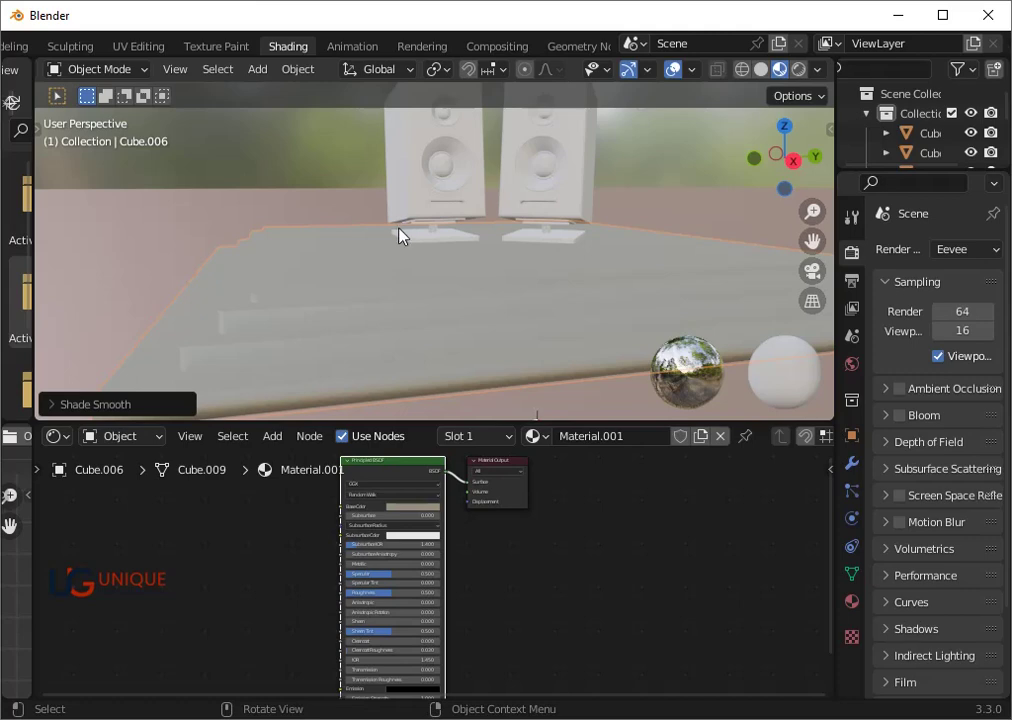
{"action": "left_click", "coordinate": [419, 208]}
{"action": "scroll", "scroll_direction": "down", "scroll_amount": 3}
{"action": "middle_click", "coordinate": [445, 240]}
{"action": "left_click", "coordinate": [436, 227]}
{"action": "scroll", "scroll_direction": "up", "scroll_amount": 3}
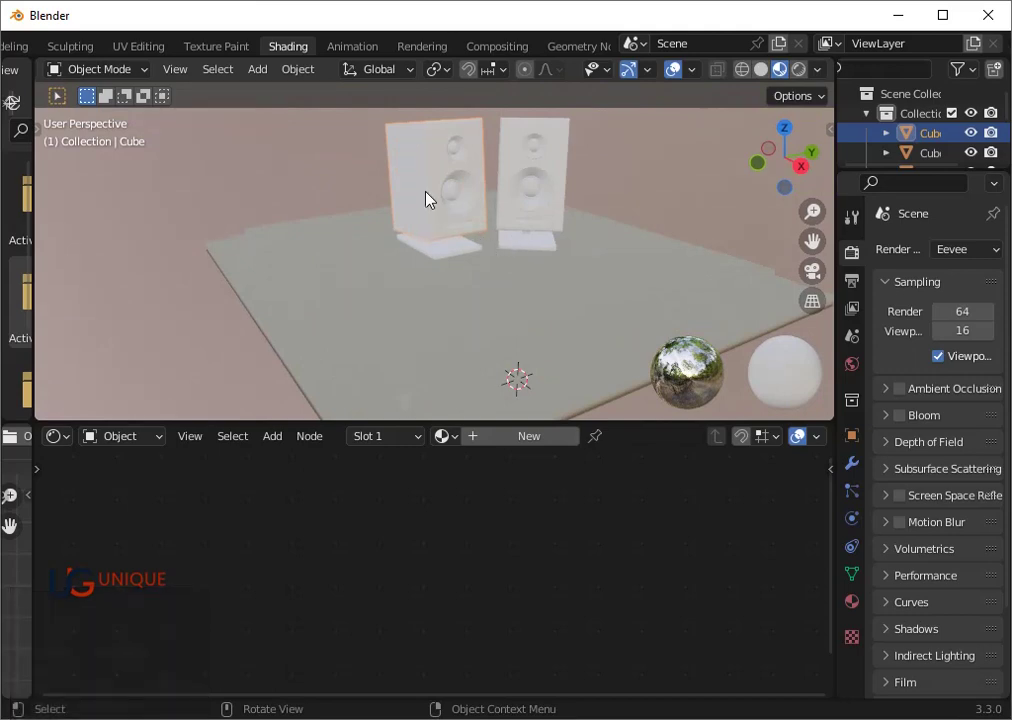
Frame the speaker cabinet up close to inspect its Material.003 shader nodes
{"action": "scroll", "scroll_direction": "up", "scroll_amount": 3}
{"action": "key", "text": "`"}
{"action": "type", "text": "3"}
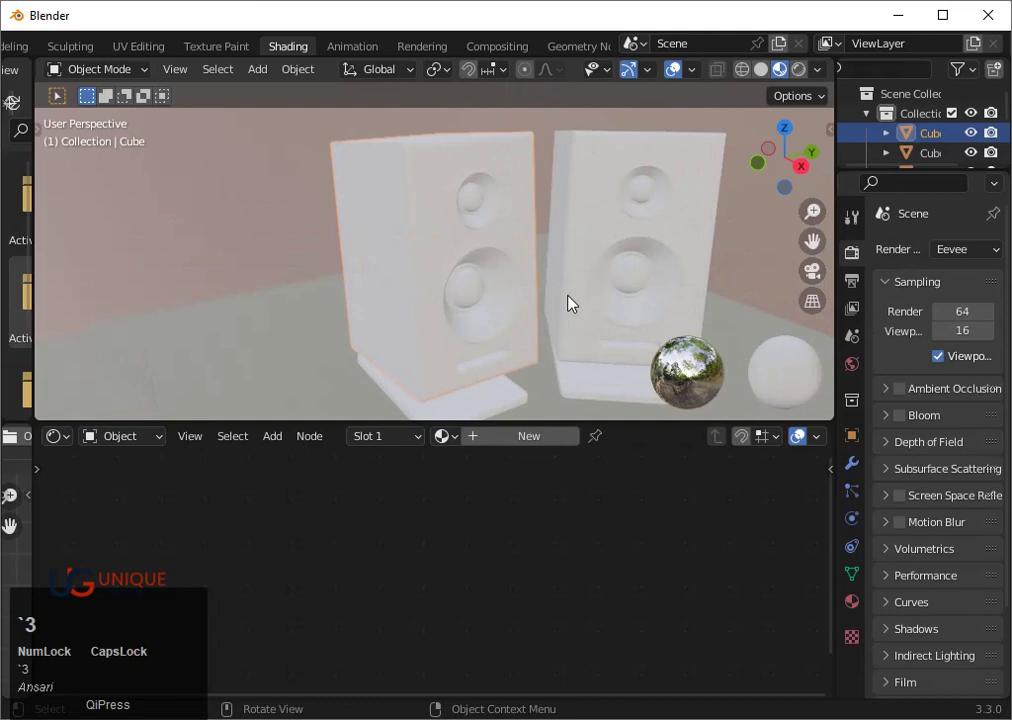
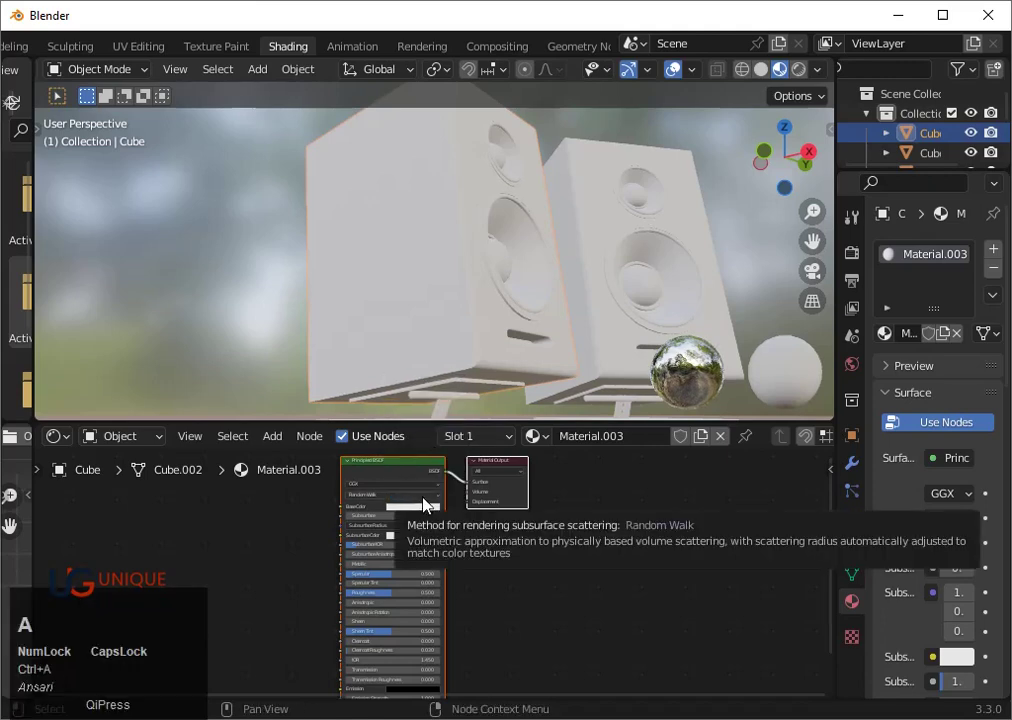
Save the project to the Desktop as SPEAKER.blend
{"action": "key", "text": "ctrl+s"}
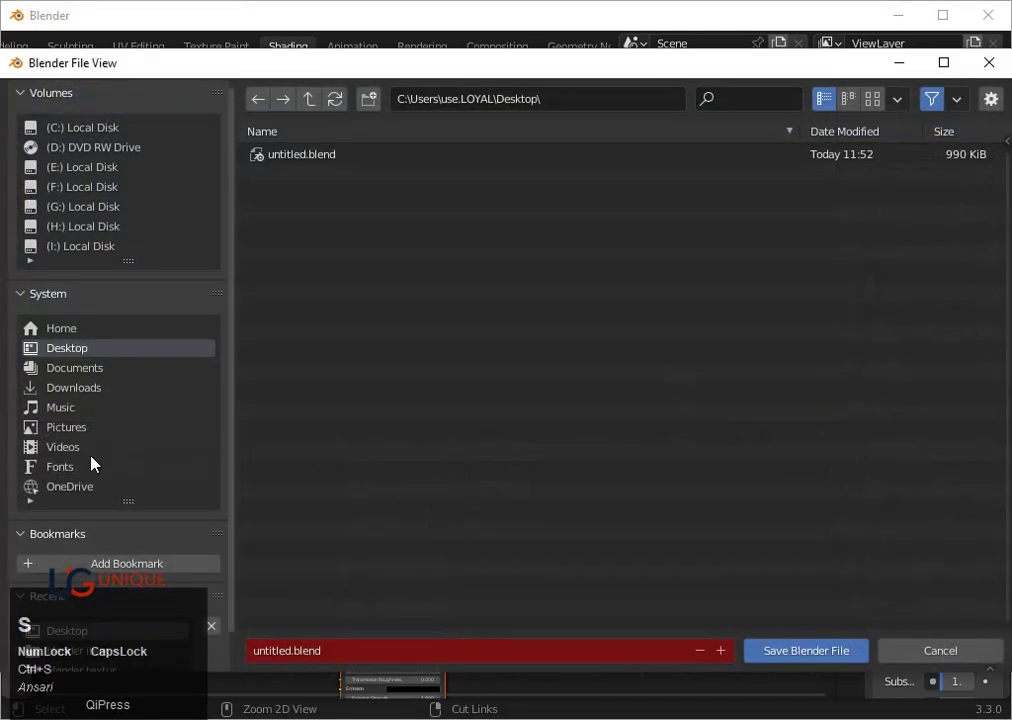
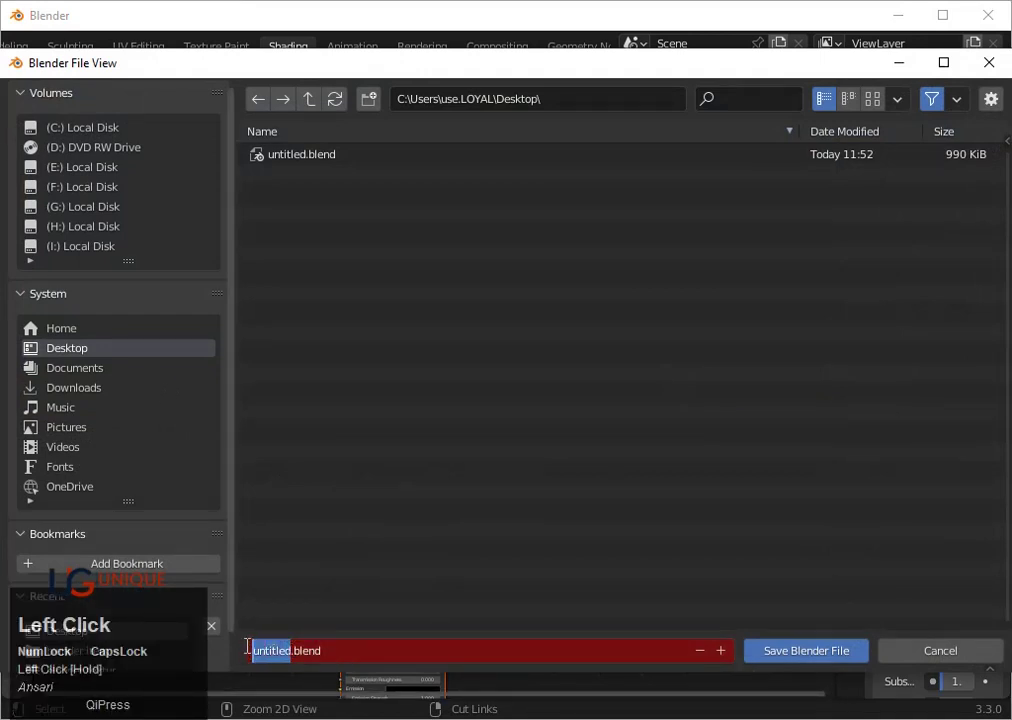
{"action": "key", "text": "s"}
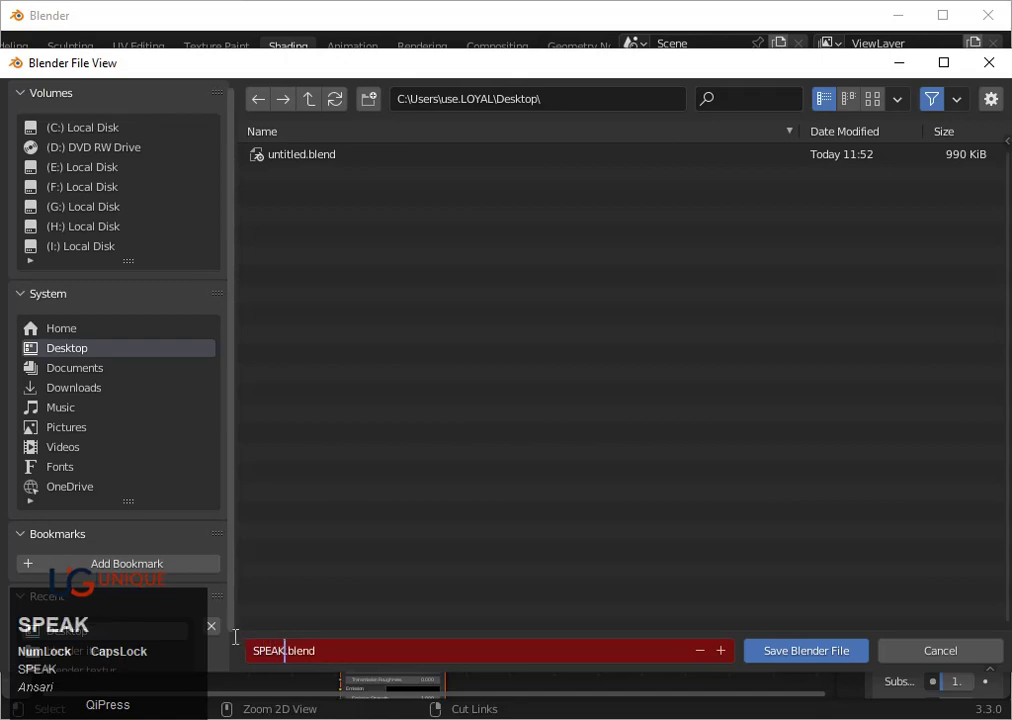
{"action": "type", "text": "SPEAKEr"}
{"action": "key", "text": "Return"}
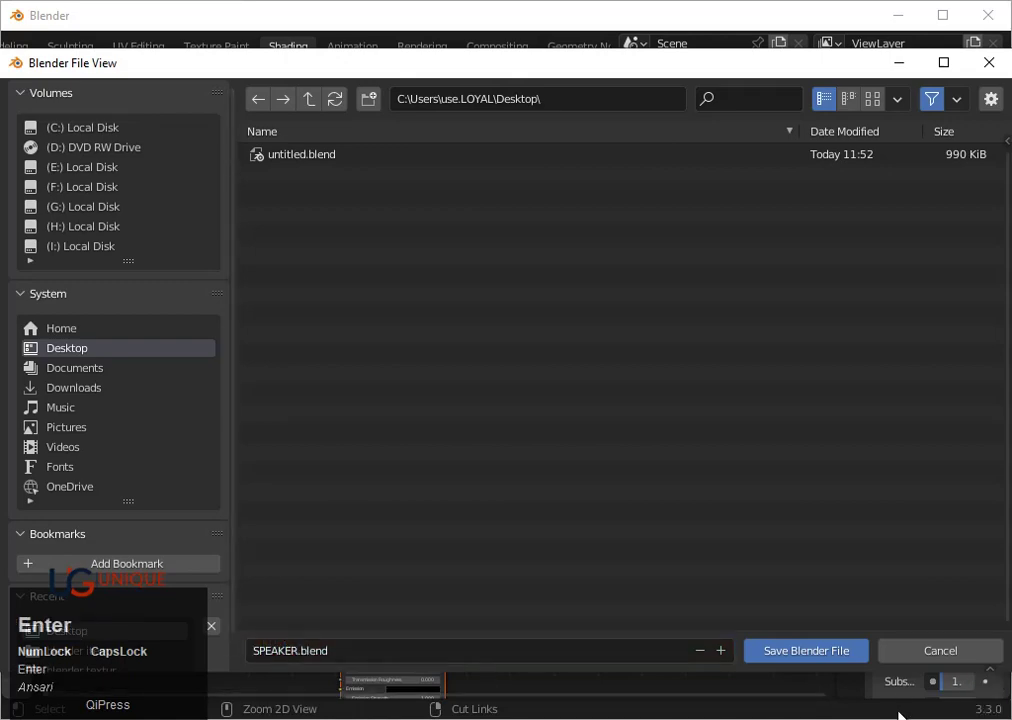
{"action": "left_click", "coordinate": [835, 668]}
{"action": "key", "text": "ctrl+s"}
Set the cabinet's base colour to black and adjust its specular and roughness sliders
{"action": "left_click", "coordinate": [432, 514]}
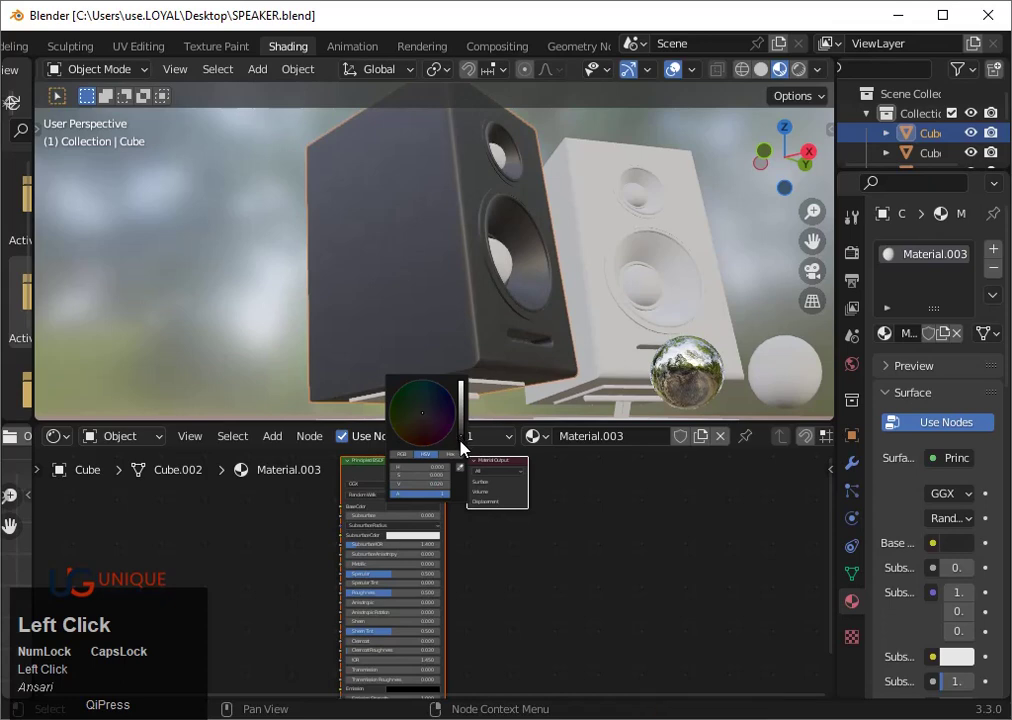
{"action": "scroll", "scroll_direction": "up", "scroll_amount": 3}
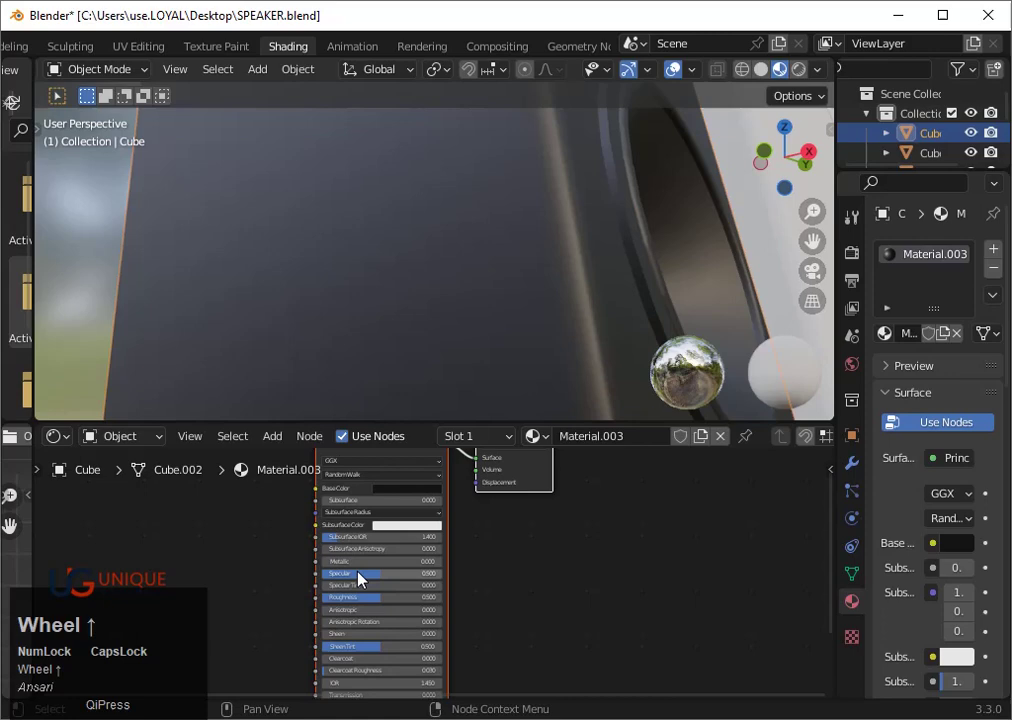
{"action": "left_click_drag", "start_coordinate": [354, 568], "coordinate": [362, 610]}
{"action": "left_click_drag", "start_coordinate": [362, 610], "coordinate": [391, 610]}
{"action": "left_click_drag", "start_coordinate": [391, 610], "coordinate": [384, 598]}
{"action": "right_click", "coordinate": [384, 598]}
{"action": "scroll", "scroll_direction": "down", "scroll_amount": 3}
Face the woofer head-on and select the dust-cap sphere at its centre for a new material
{"action": "left_click_drag", "start_coordinate": [464, 327], "coordinate": [478, 300]}
{"action": "scroll", "scroll_direction": "up", "scroll_amount": 3}
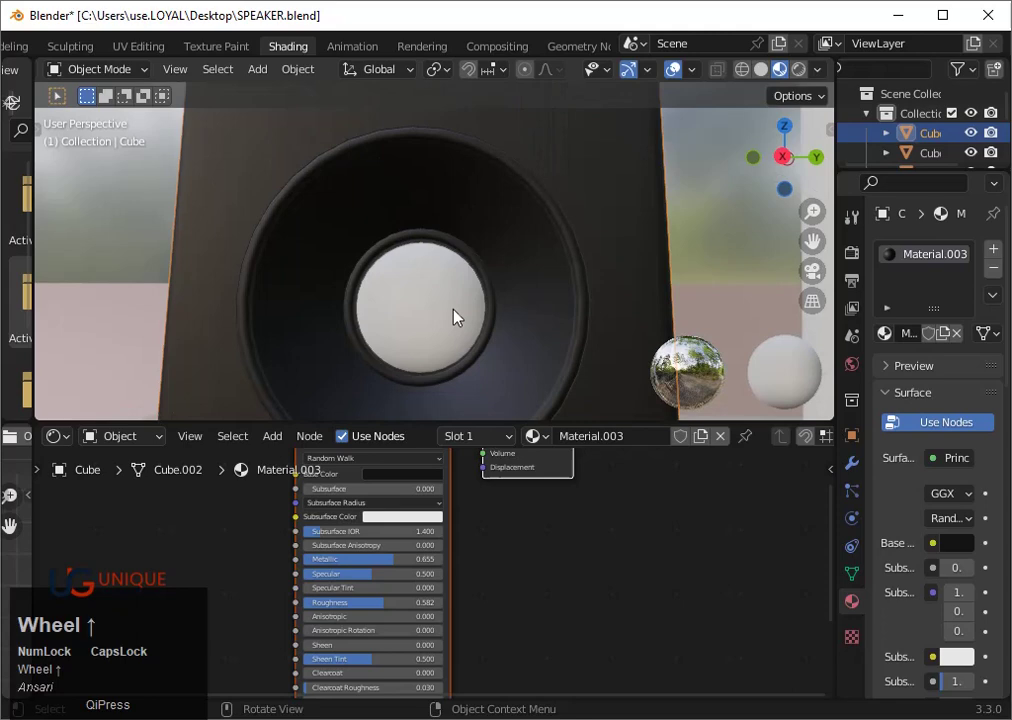
{"action": "left_click", "coordinate": [432, 322]}
{"action": "scroll", "scroll_direction": "down", "scroll_amount": 3}
{"action": "left_click_drag", "start_coordinate": [450, 339], "coordinate": [518, 457]}
{"action": "left_click", "coordinate": [518, 457]}
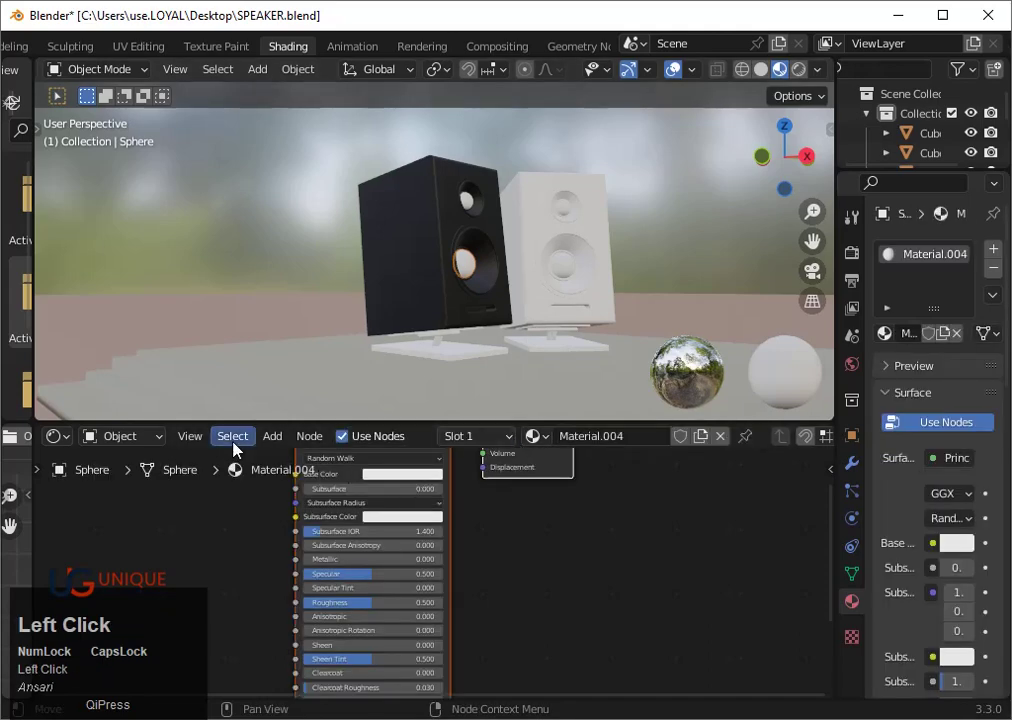
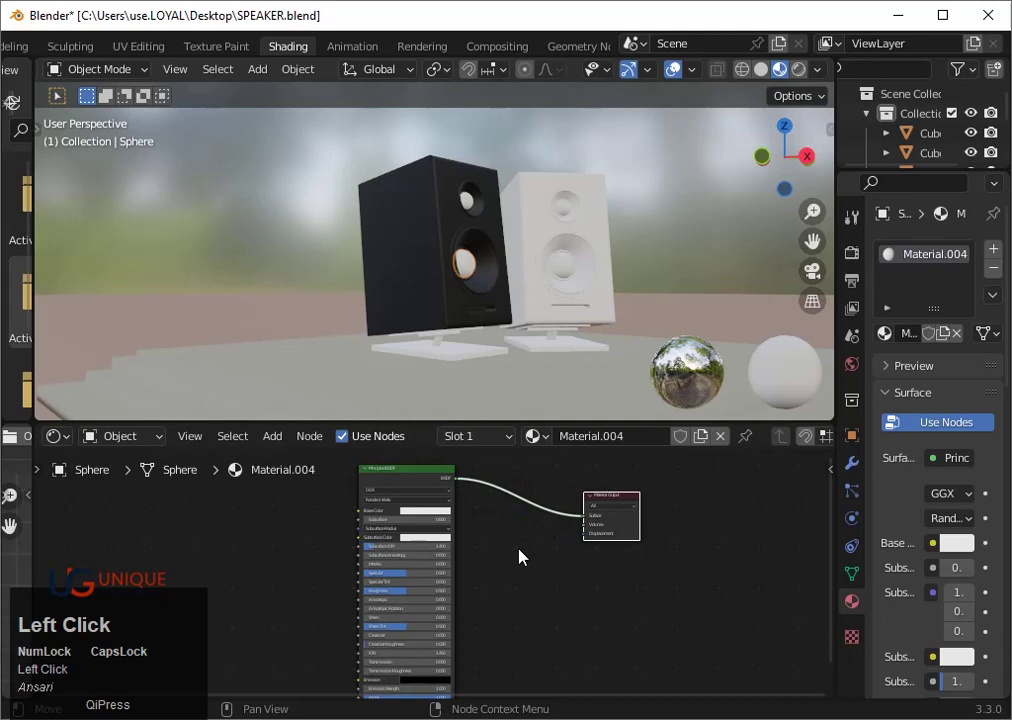
Add Displacement and Image Texture nodes, wiring the image's Color into Base Color
{"action": "key", "text": "shift+a"}
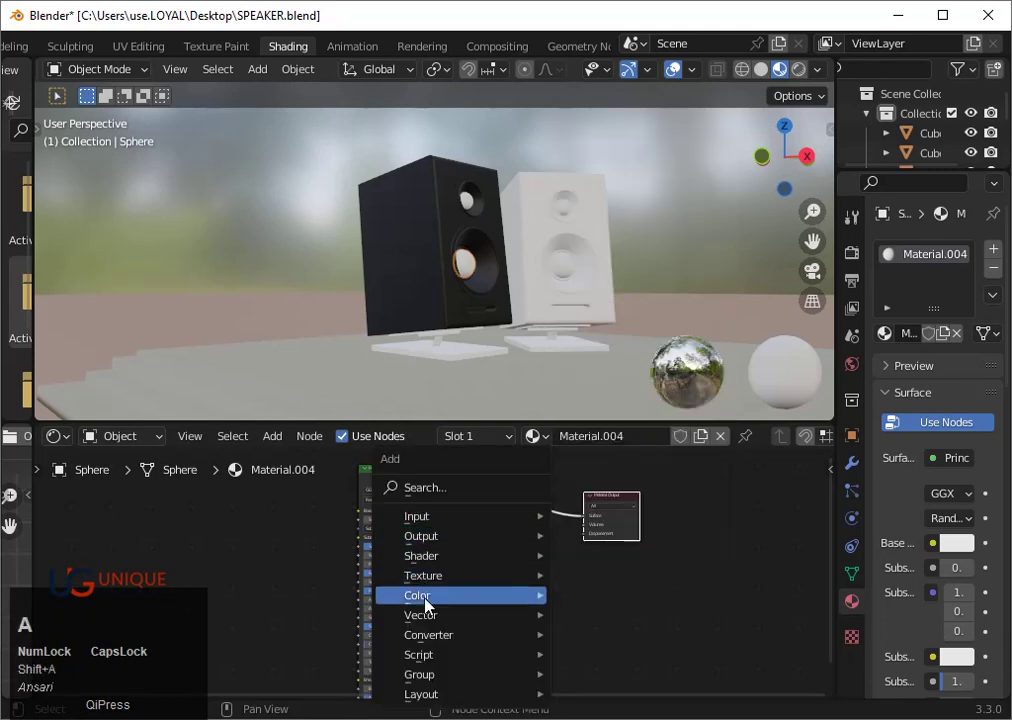
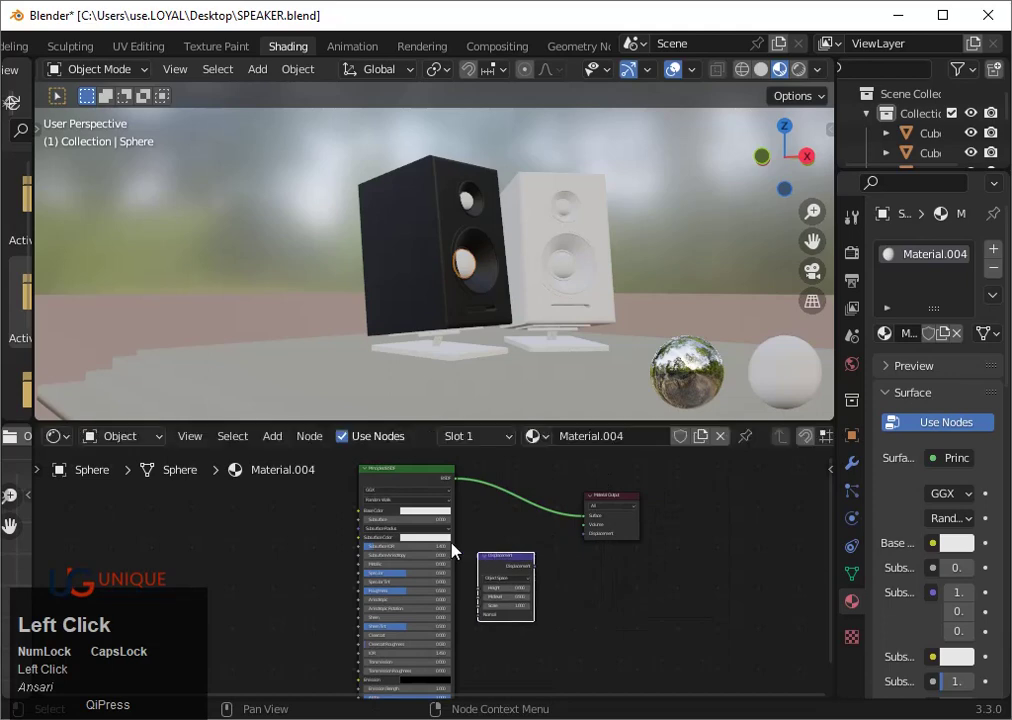
{"action": "left_click", "coordinate": [303, 508]}
{"action": "key", "text": "shift+a"}
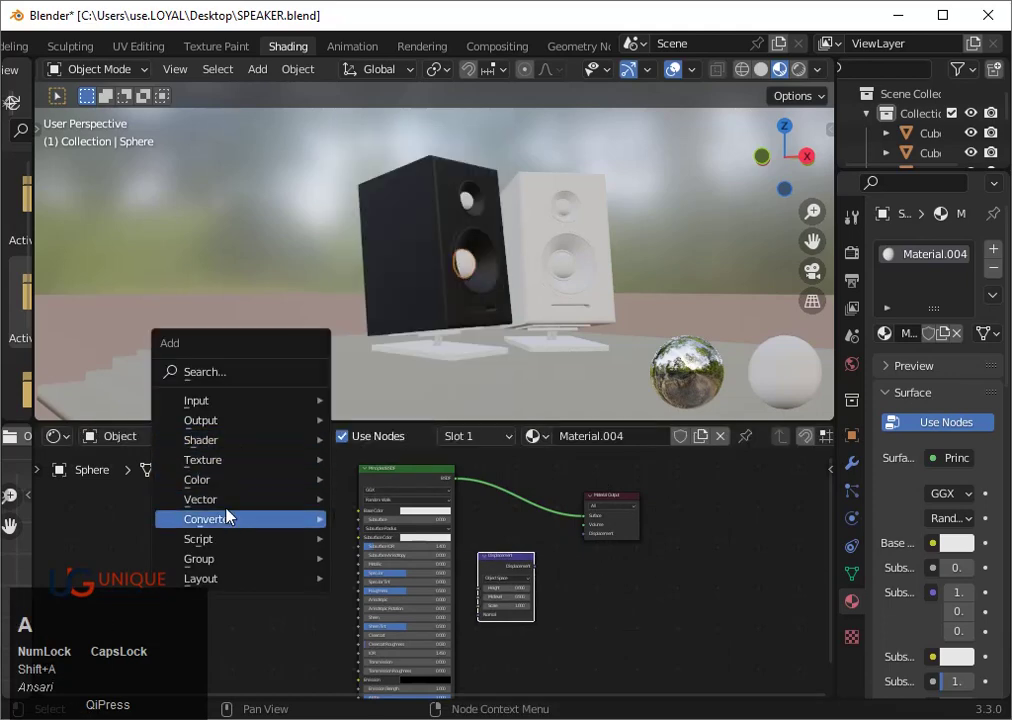
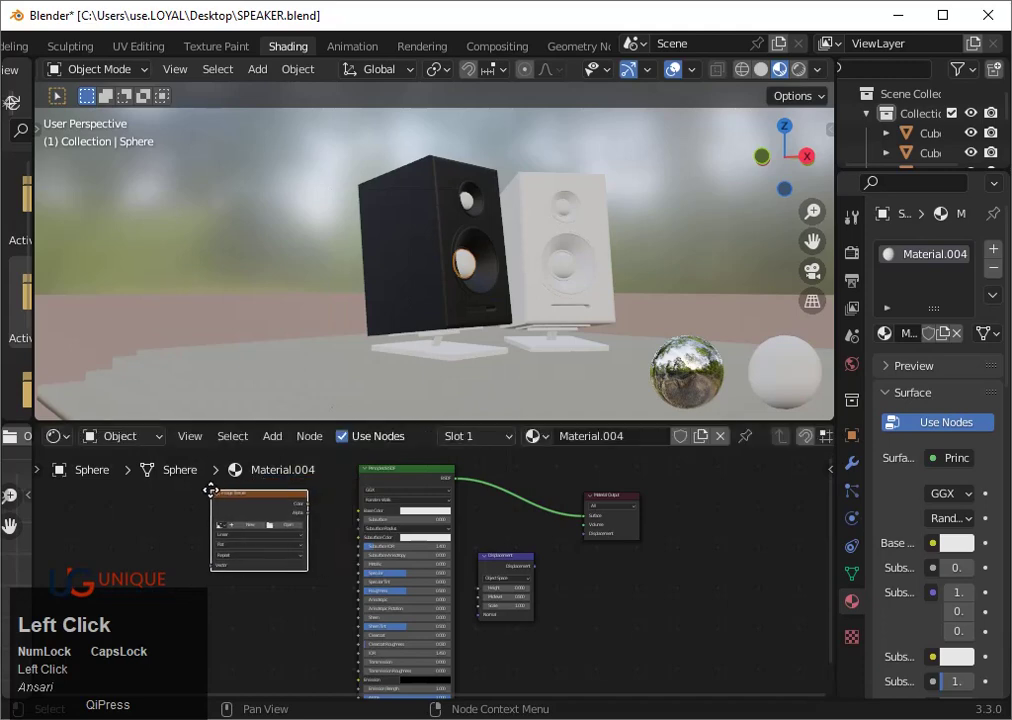
{"action": "scroll", "scroll_direction": "up", "scroll_amount": 3}
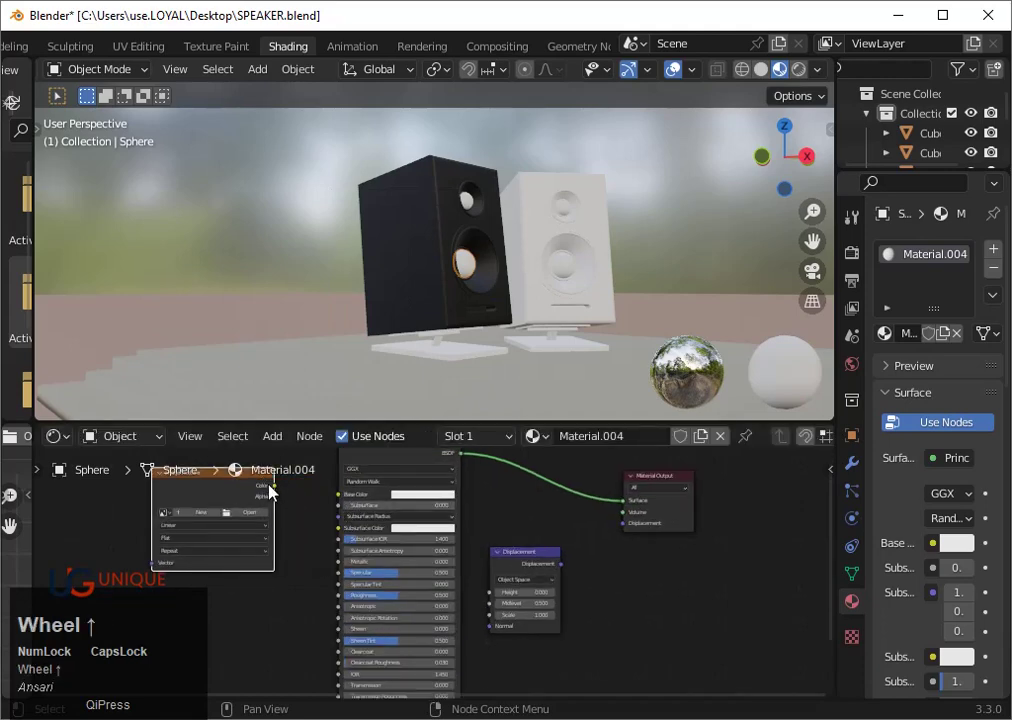
{"action": "left_click_drag", "start_coordinate": [278, 491], "coordinate": [251, 518]}
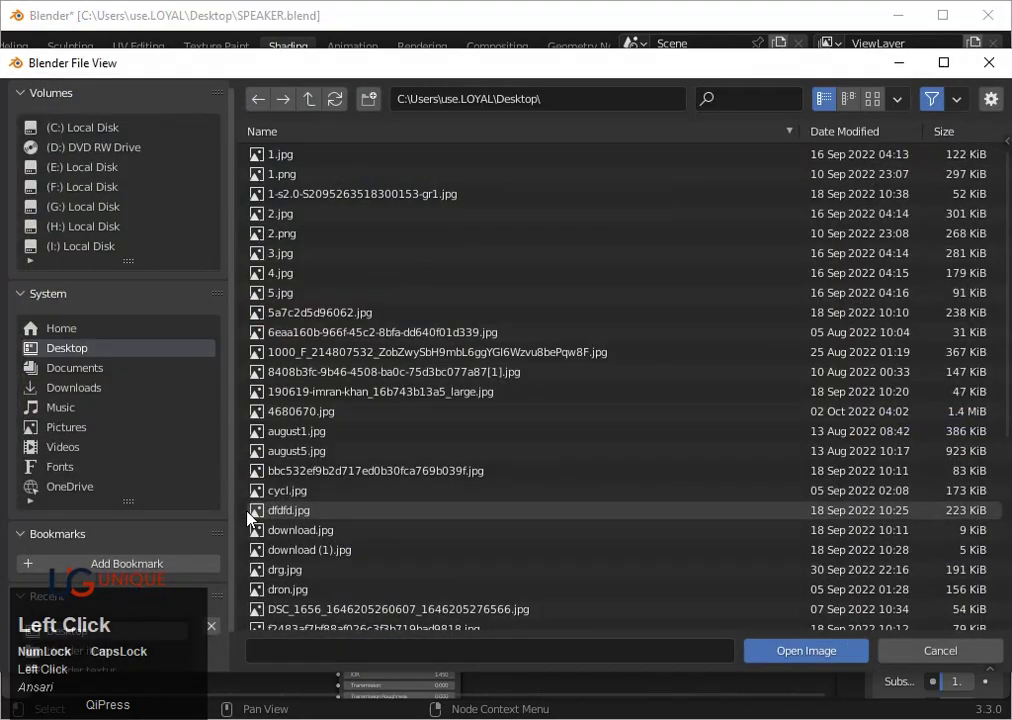
Browse the image picker to the H:\blender item folder for SPEAKER NET.jpg
{"action": "left_click", "coordinate": [108, 229]}
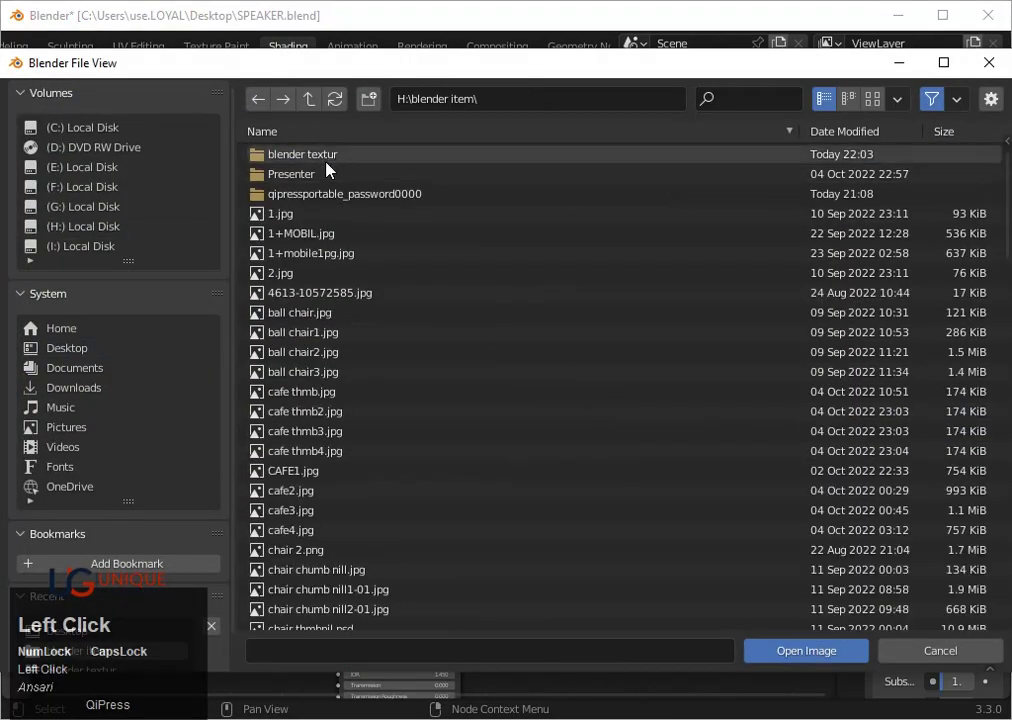
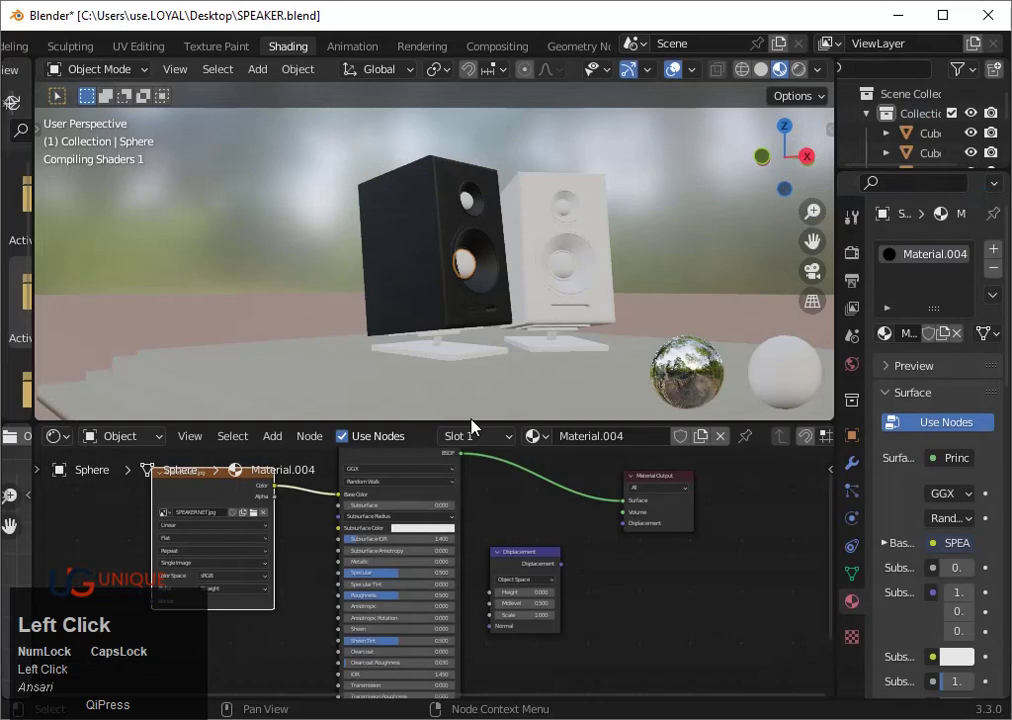
Zoom onto the woofer's net-textured cap and switch the lower area to an Image Editor
{"action": "key", "text": "`"}
{"action": "key", "text": "3"}
{"action": "key", "text": "`"}
{"action": "key", "text": "3"}
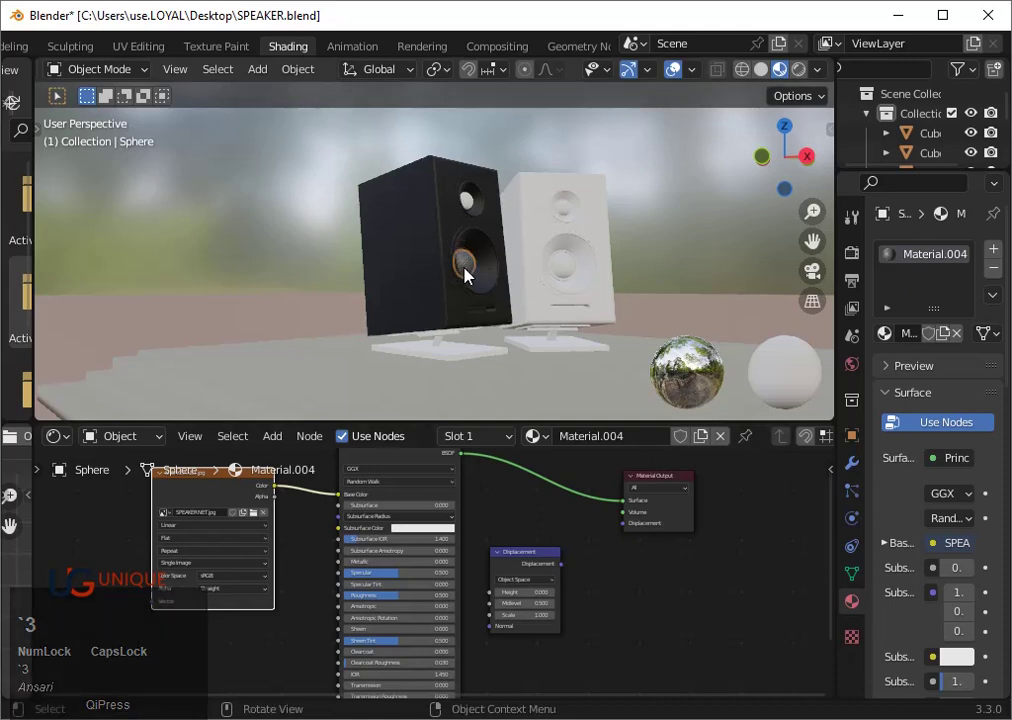
{"action": "scroll", "scroll_direction": "up", "scroll_amount": 3}
{"action": "left_click_drag", "start_coordinate": [599, 323], "coordinate": [69, 446]}
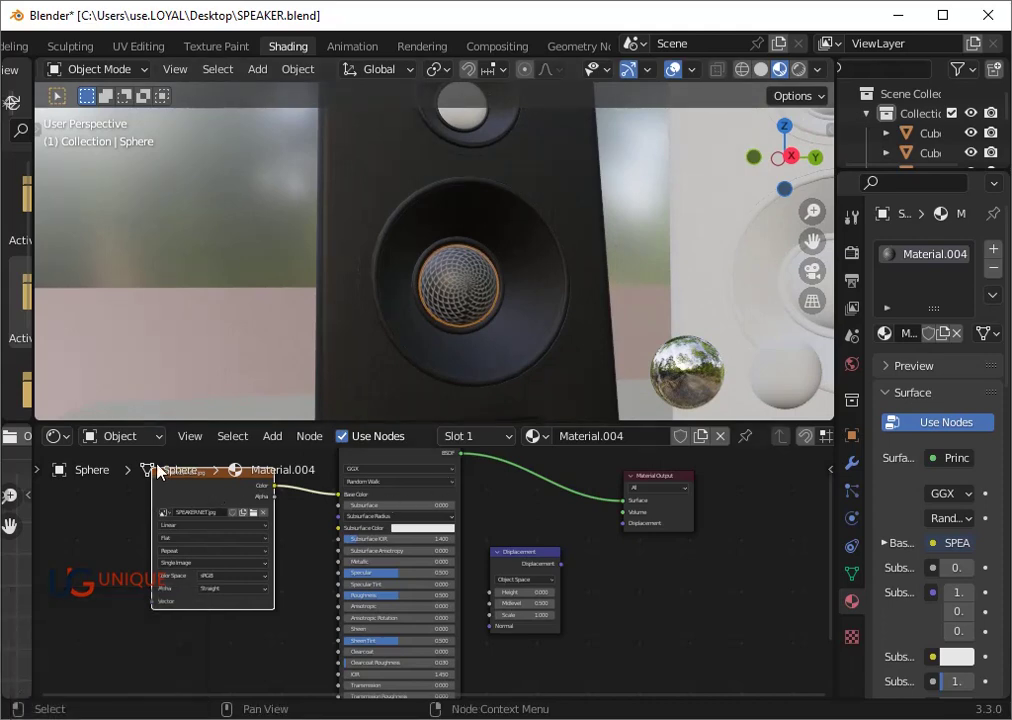
{"action": "left_click", "coordinate": [69, 446]}
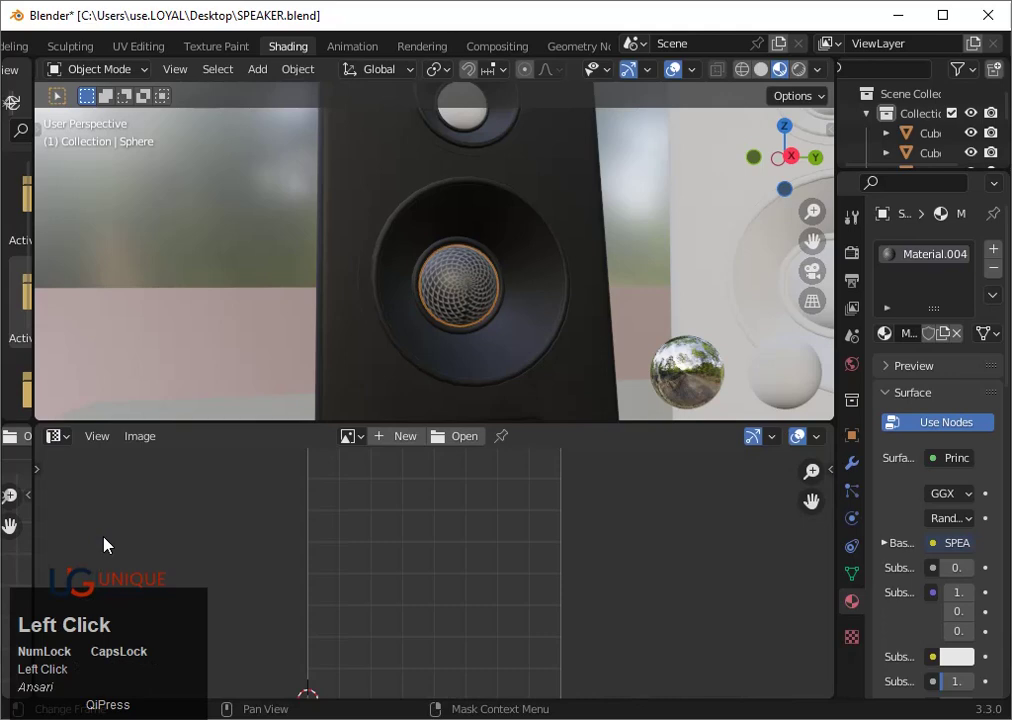
Enter Edit Mode on the dome and try resizing and rotating its UV layout, undoing the rotation
{"action": "scroll", "scroll_direction": "down", "scroll_amount": 3}
{"action": "key", "text": "Tab"}
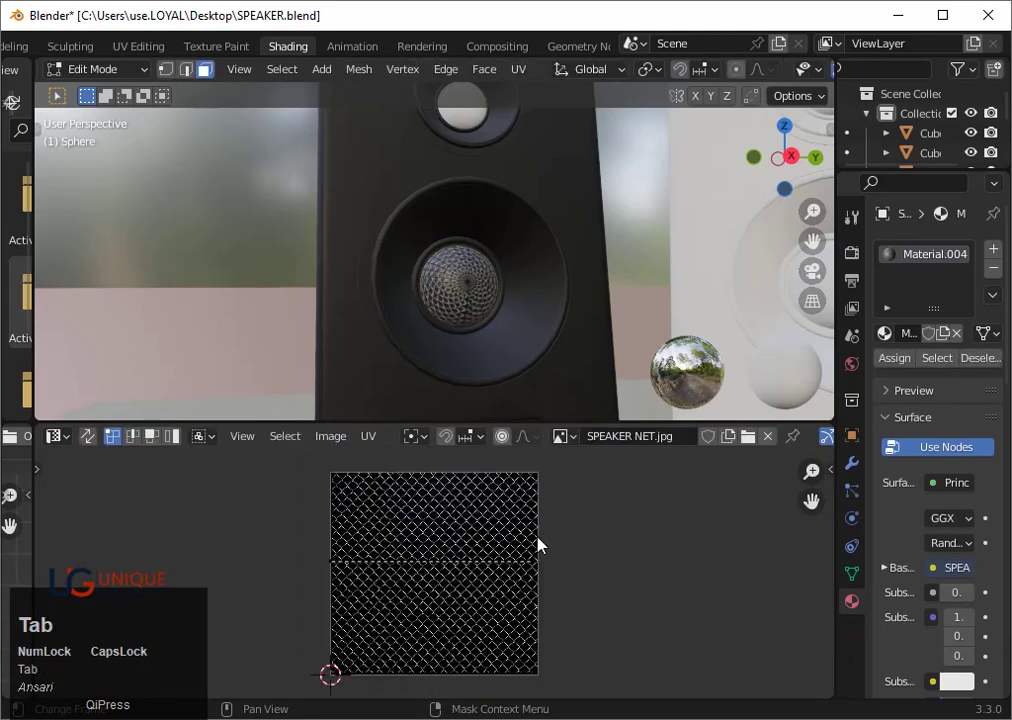
{"action": "scroll", "scroll_direction": "down", "scroll_amount": 3}
{"action": "key", "text": "a"}
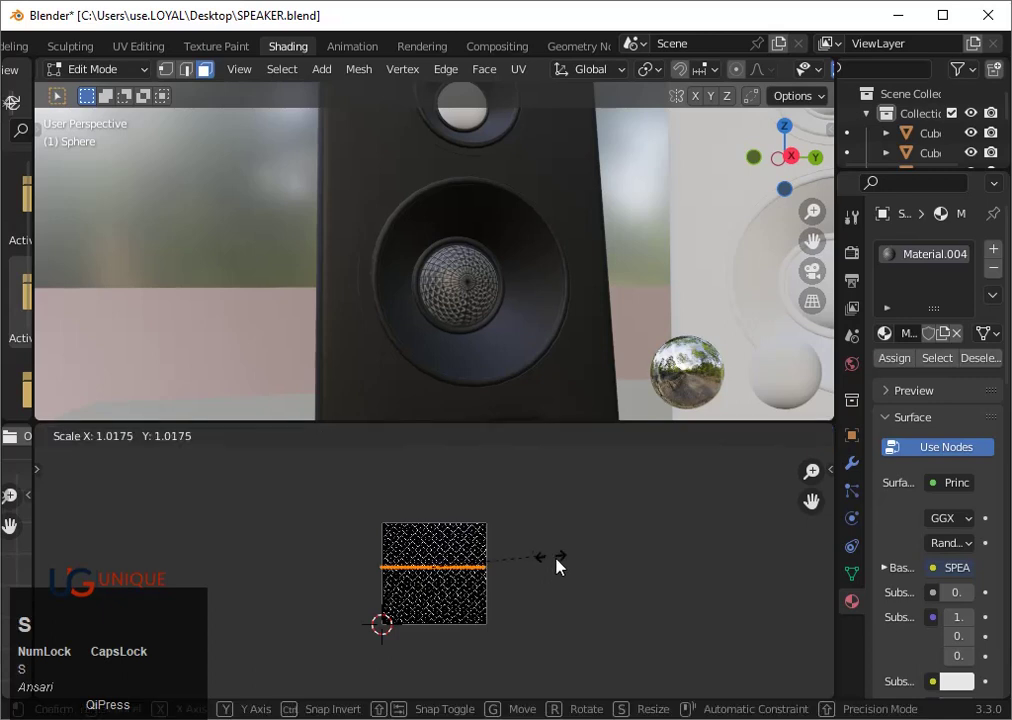
{"action": "left_click", "coordinate": [706, 586]}
{"action": "scroll", "scroll_direction": "up", "scroll_amount": 3}
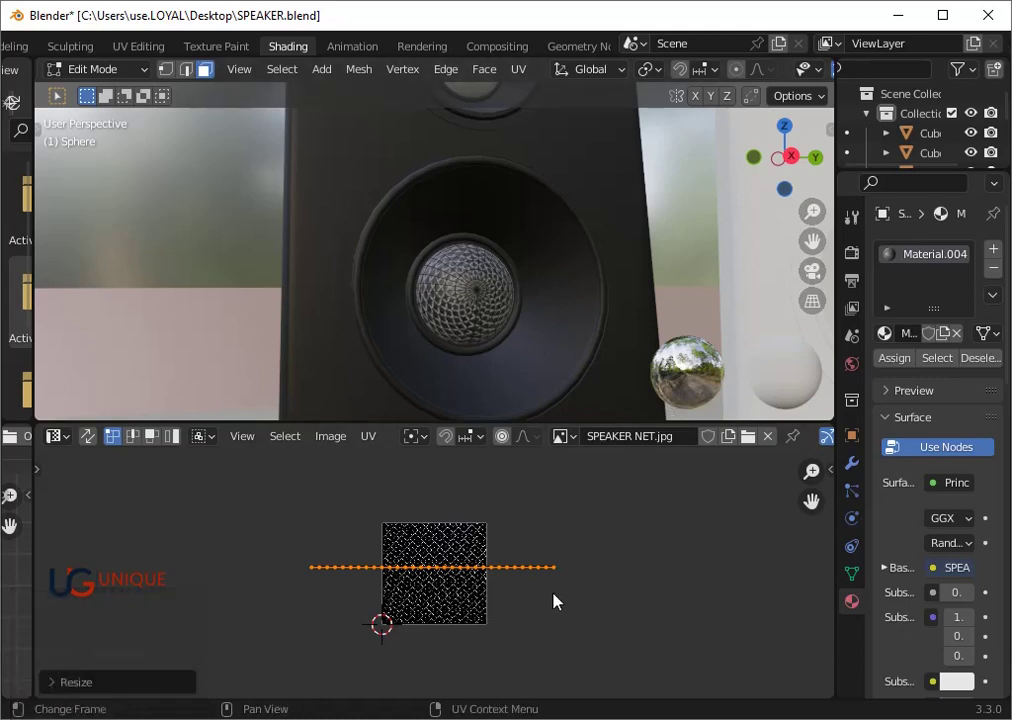
{"action": "key", "text": "r"}
{"action": "key", "text": "r"}
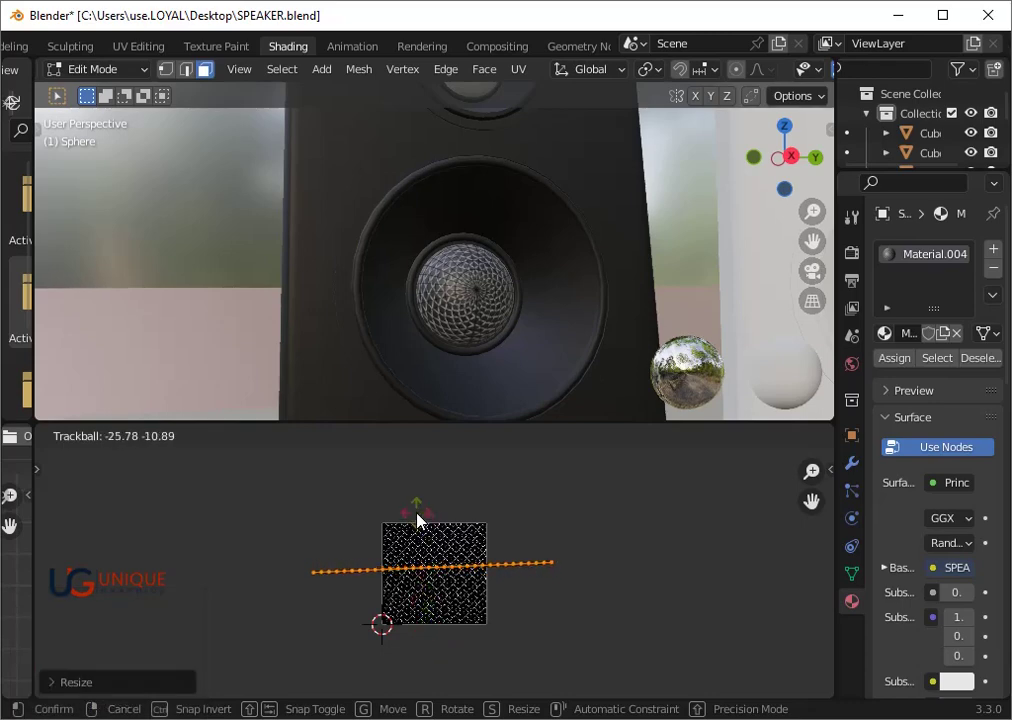
{"action": "left_click", "coordinate": [425, 520]}
{"action": "key", "text": "ctrl+z"}
{"action": "scroll", "scroll_direction": "up", "scroll_amount": 3}
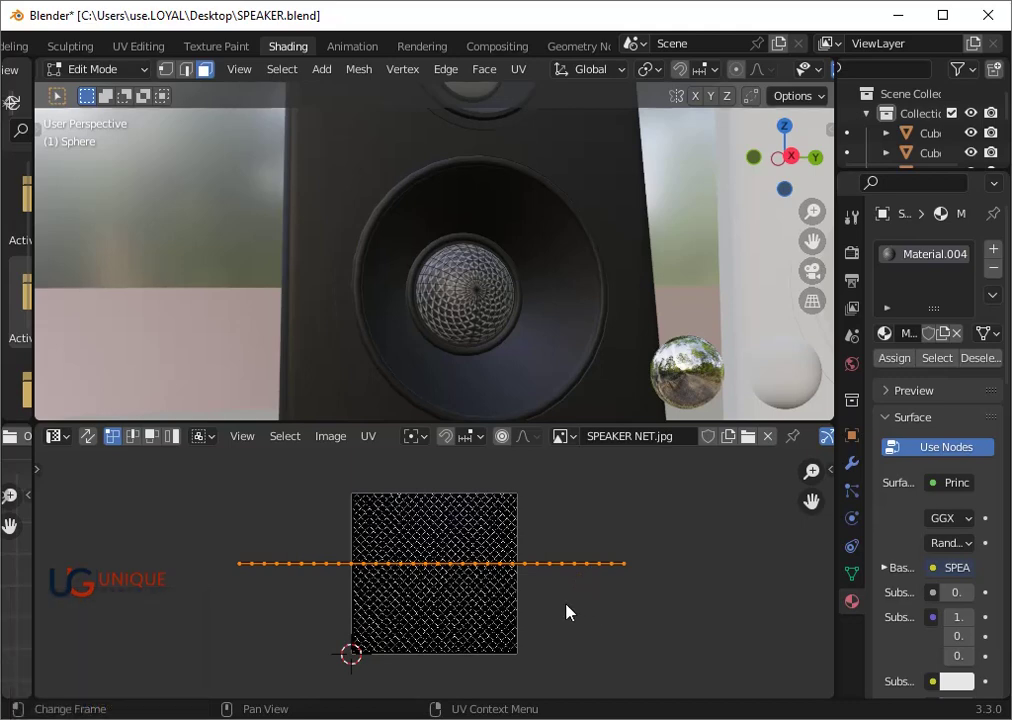
Select all UVs, shrink and move them over the net image, then undo and re-enter editing
{"action": "key", "text": "a"}
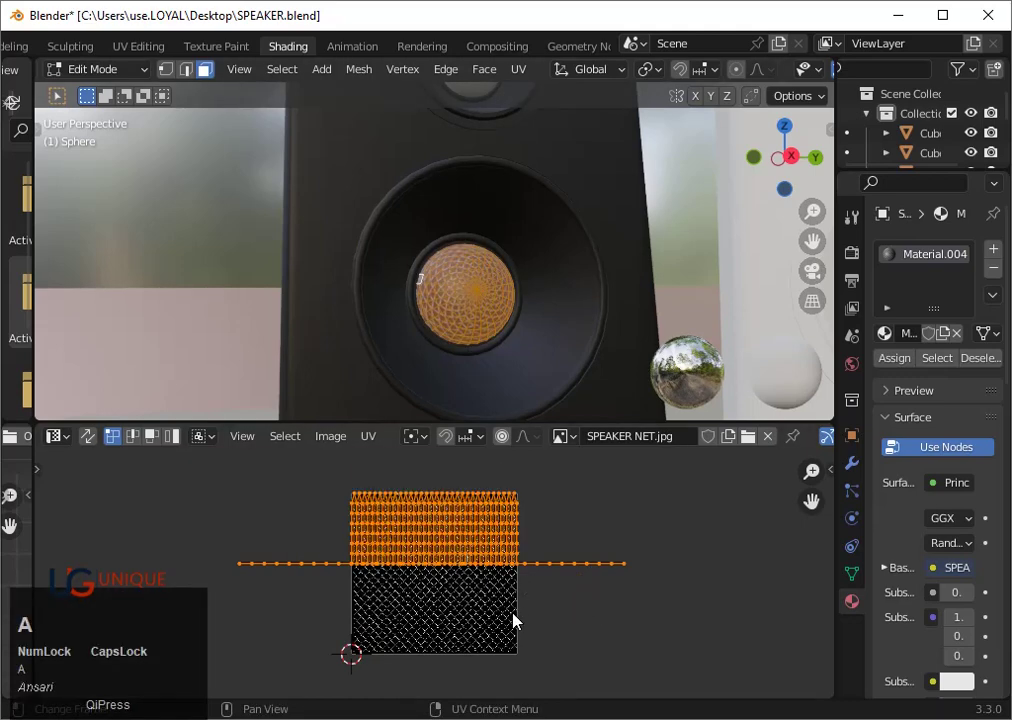
{"action": "key", "text": "s"}
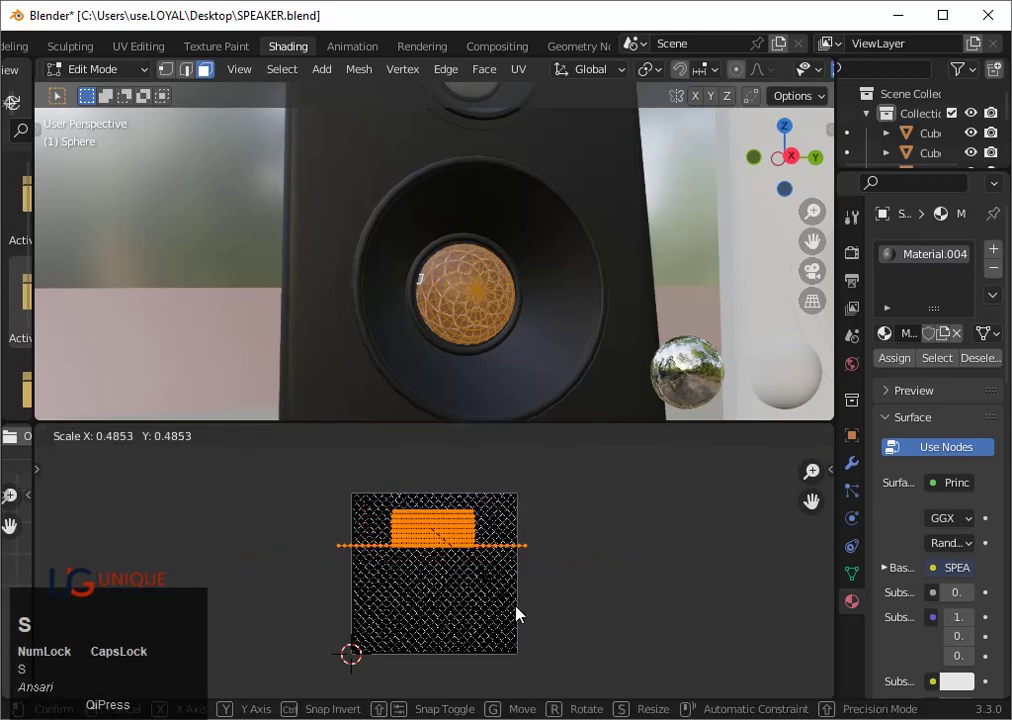
{"action": "left_click", "coordinate": [620, 657]}
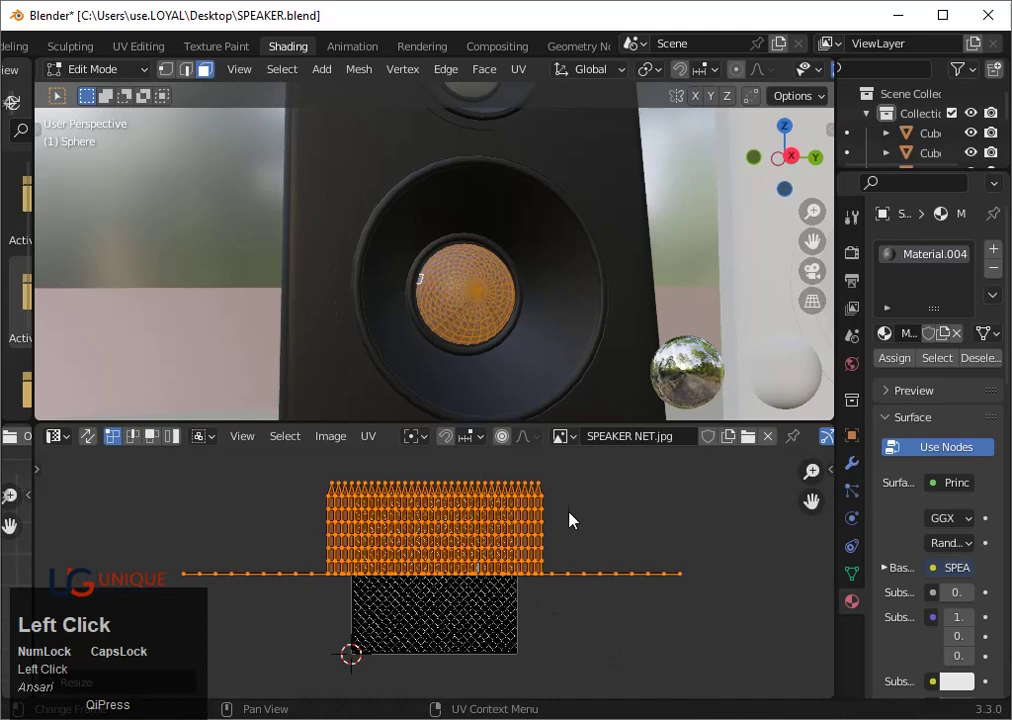
{"action": "key", "text": "g"}
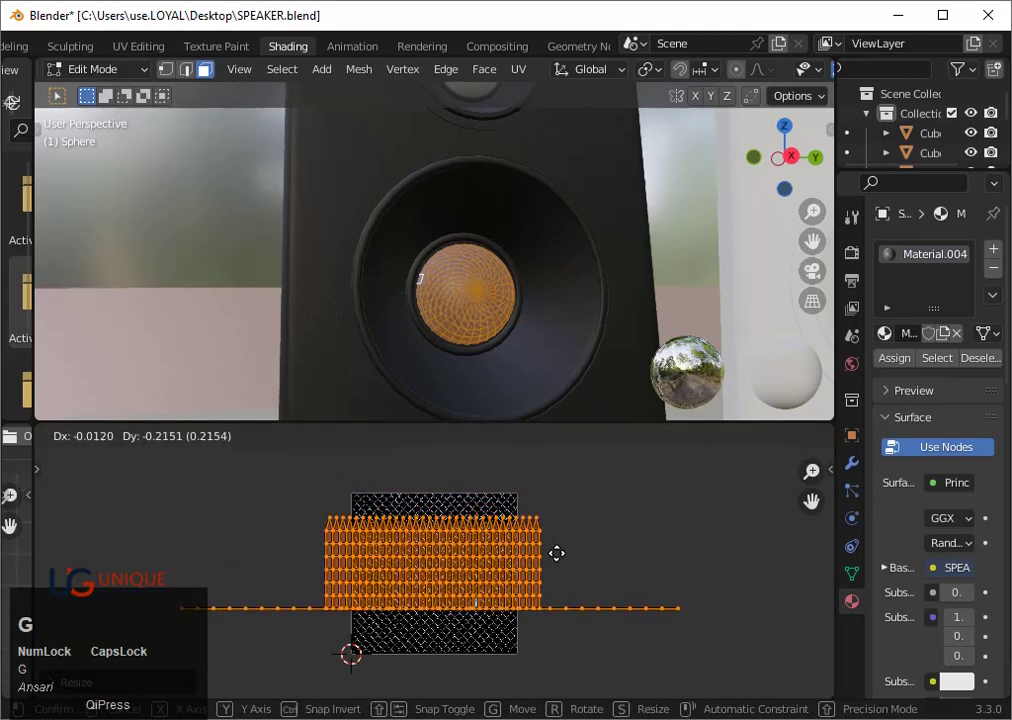
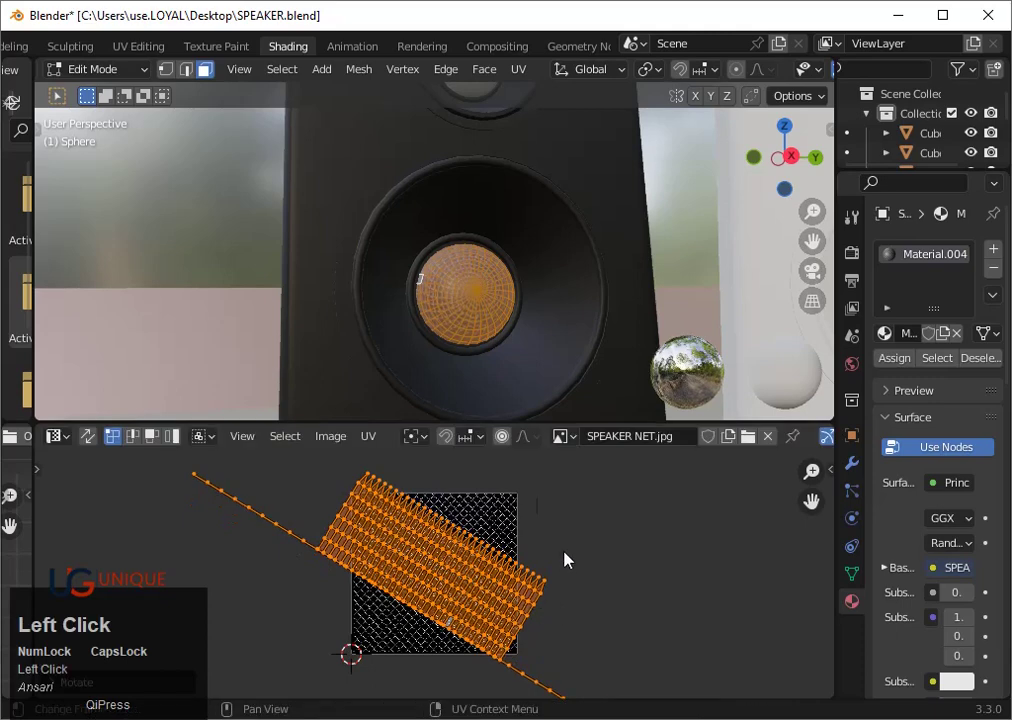
{"action": "key", "text": "Tab"}
{"action": "scroll", "scroll_direction": "up", "scroll_amount": 3}
{"action": "key", "text": "Tab"}
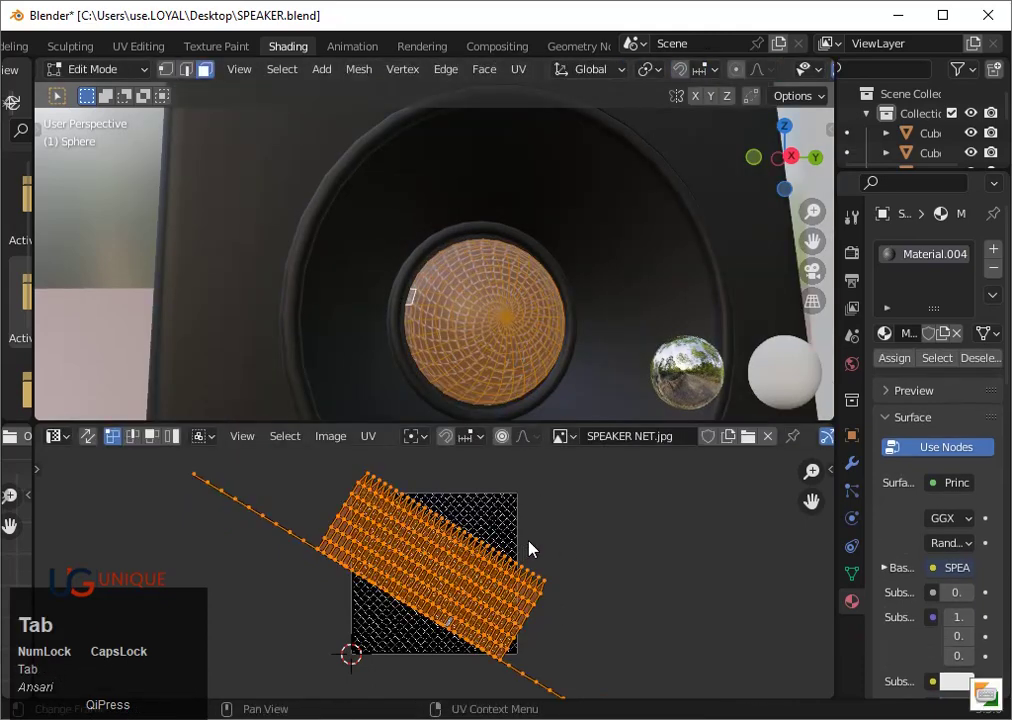
{"action": "key", "text": "ctrl+z"}
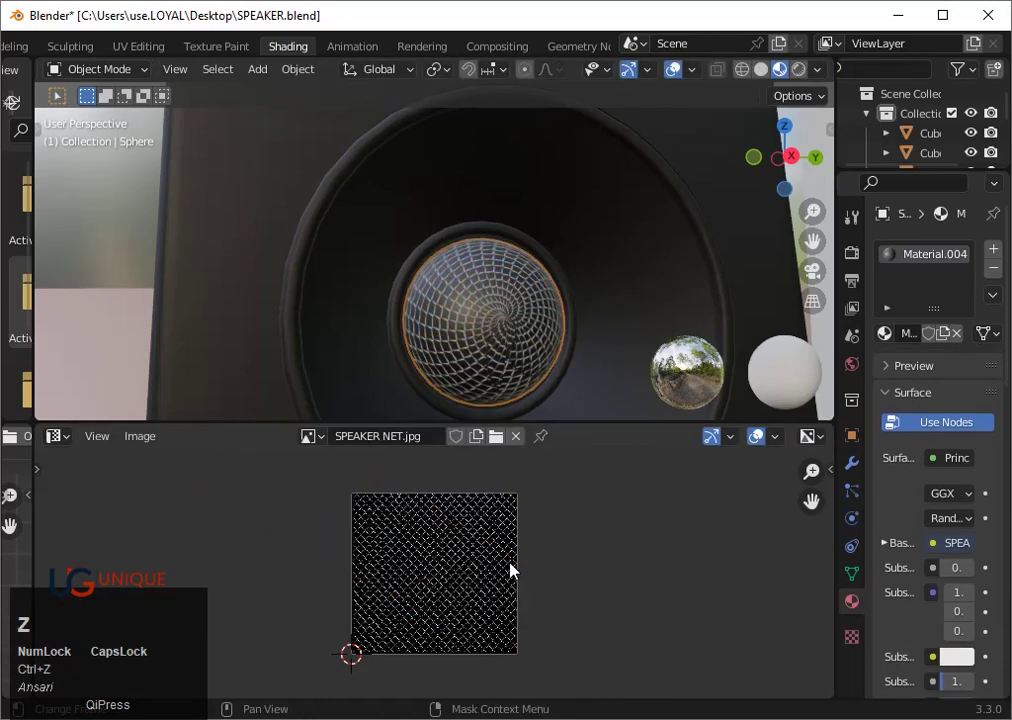
Rotate, move and scale the UV layout much larger for a finer grille pattern
{"action": "key", "text": "Tab"}
{"action": "key", "text": "r"}
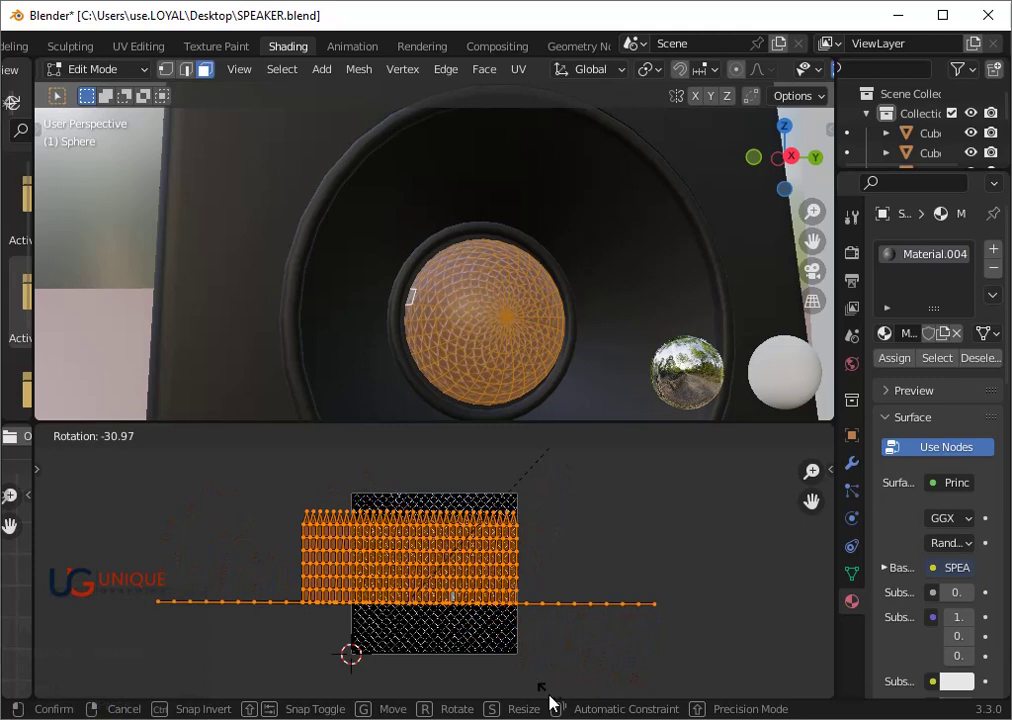
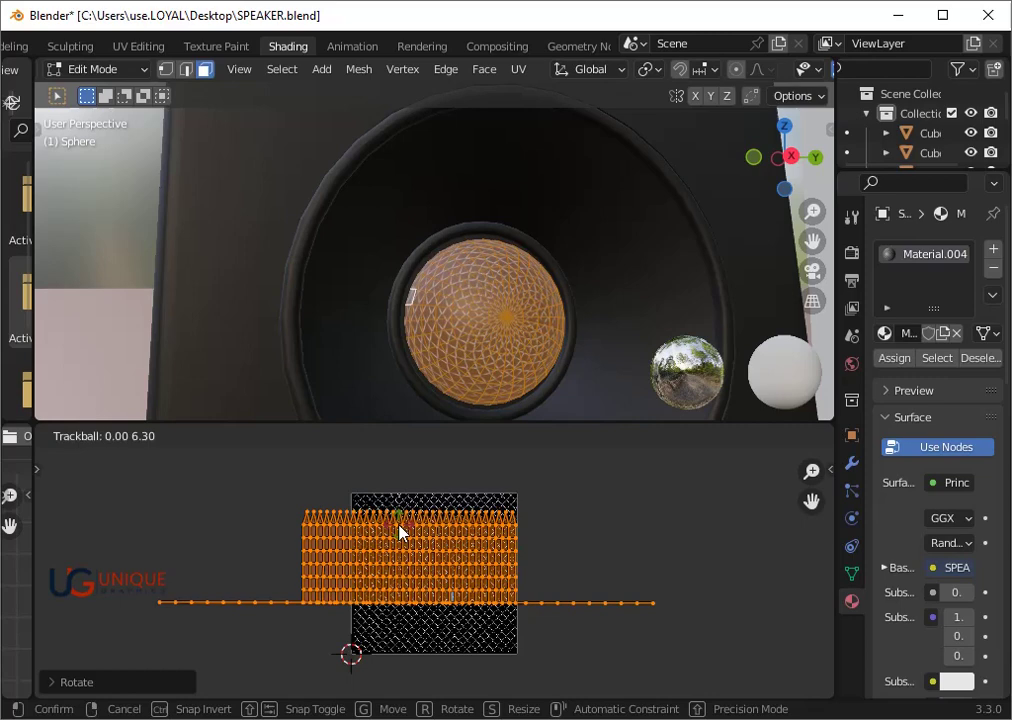
{"action": "left_click", "coordinate": [407, 532]}
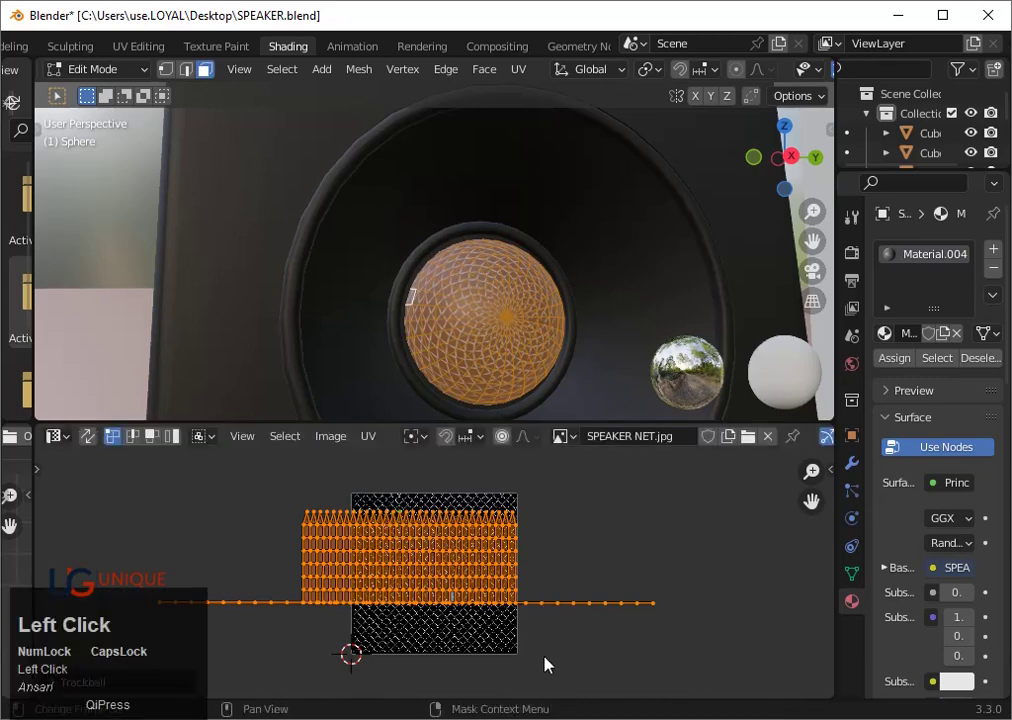
{"action": "key", "text": "g"}
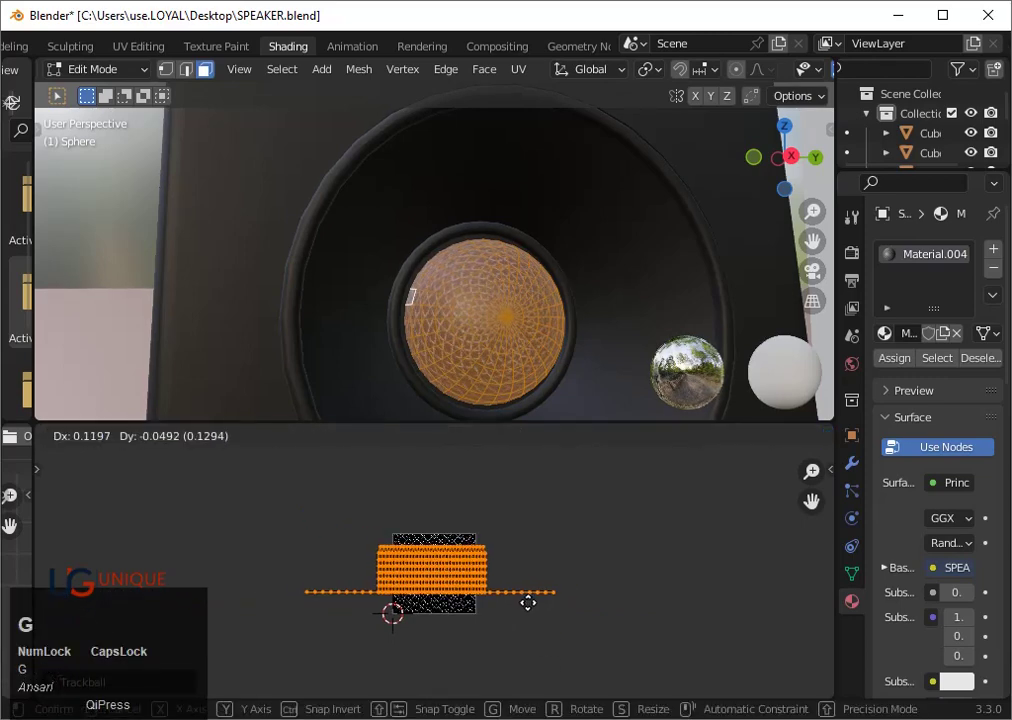
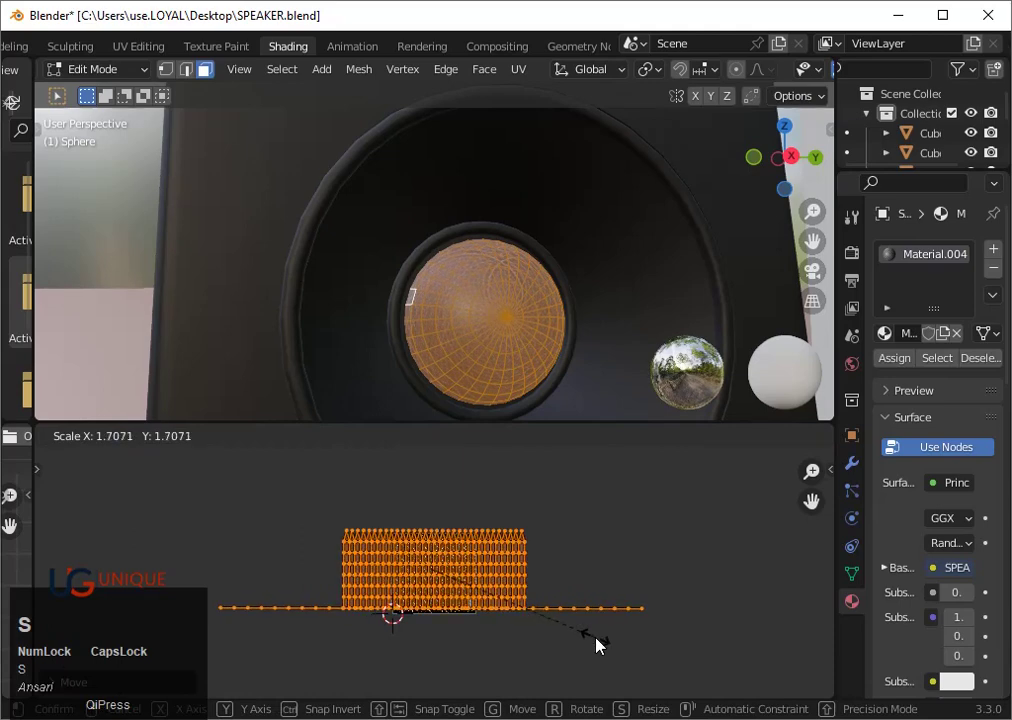
{"action": "left_click", "coordinate": [606, 646]}
{"action": "scroll", "scroll_direction": "up", "scroll_amount": 3}
{"action": "key", "text": "s"}
{"action": "left_click", "coordinate": [626, 584]}
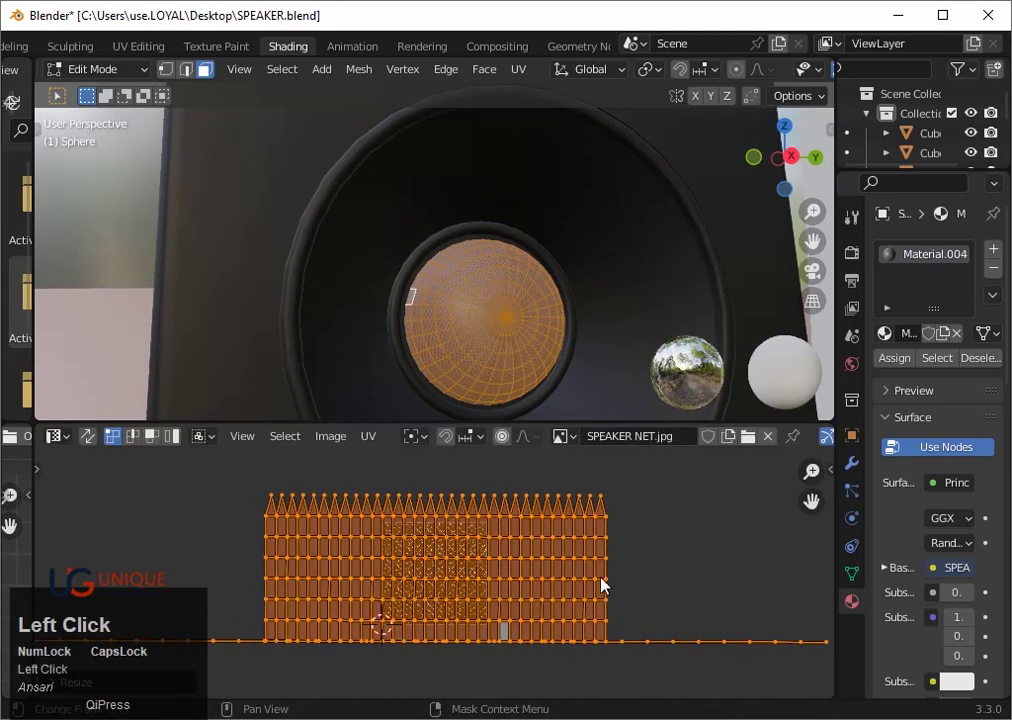
{"action": "key", "text": "s"}
{"action": "left_click", "coordinate": [722, 621]}
Return to Object Mode and wire the Displacement node into the Material Output
{"action": "key", "text": "`"}
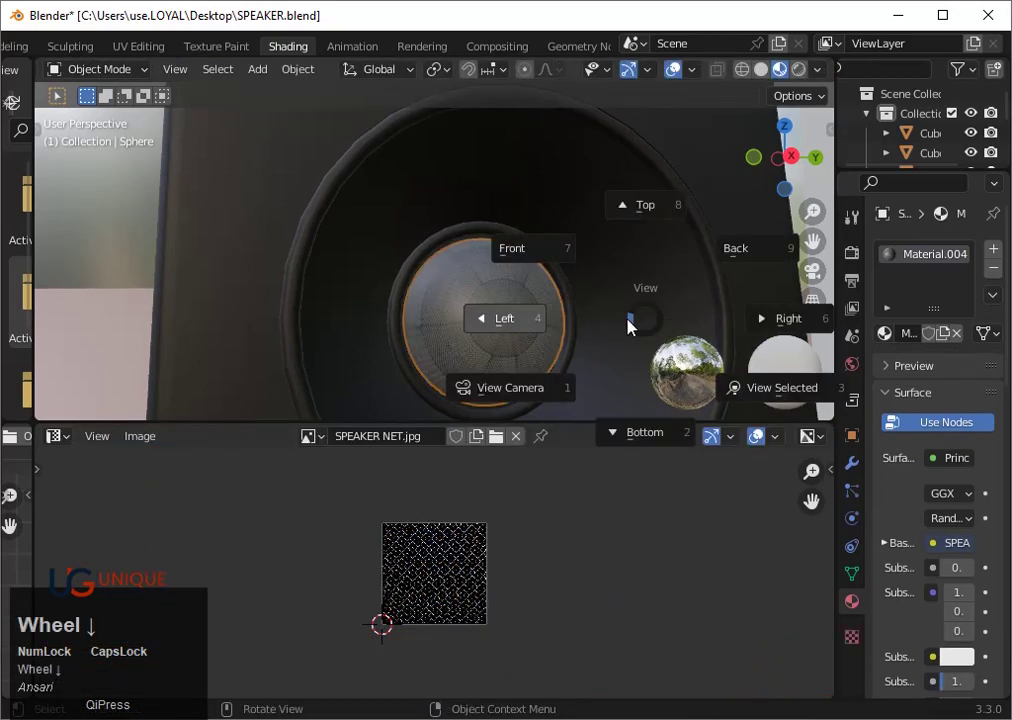
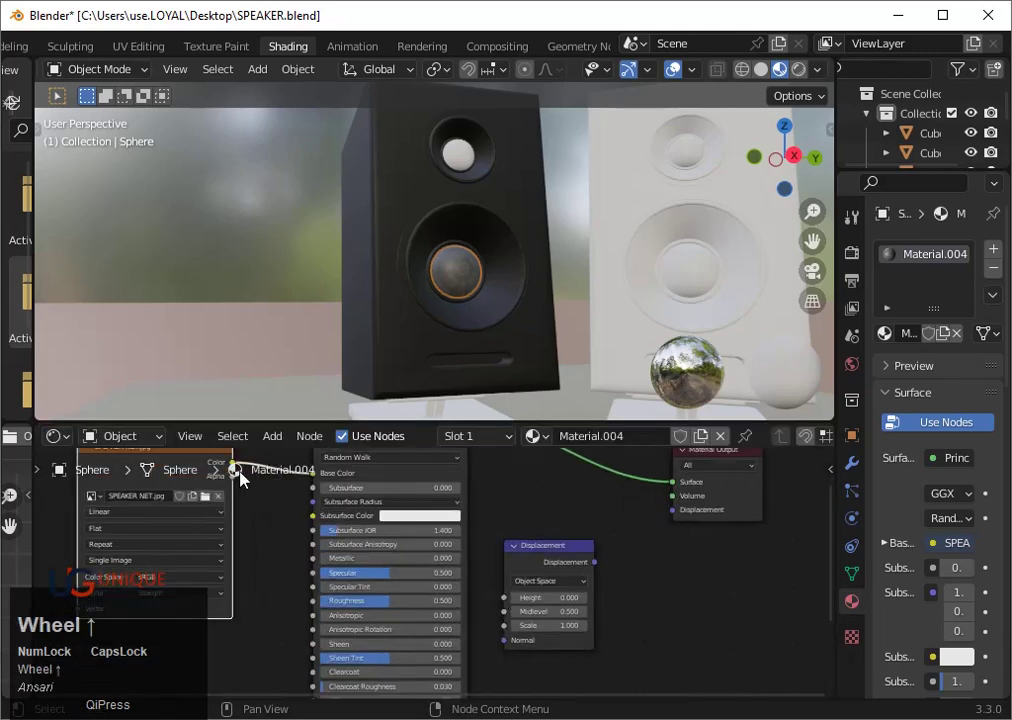
{"action": "left_click_drag", "start_coordinate": [241, 469], "coordinate": [465, 266]}
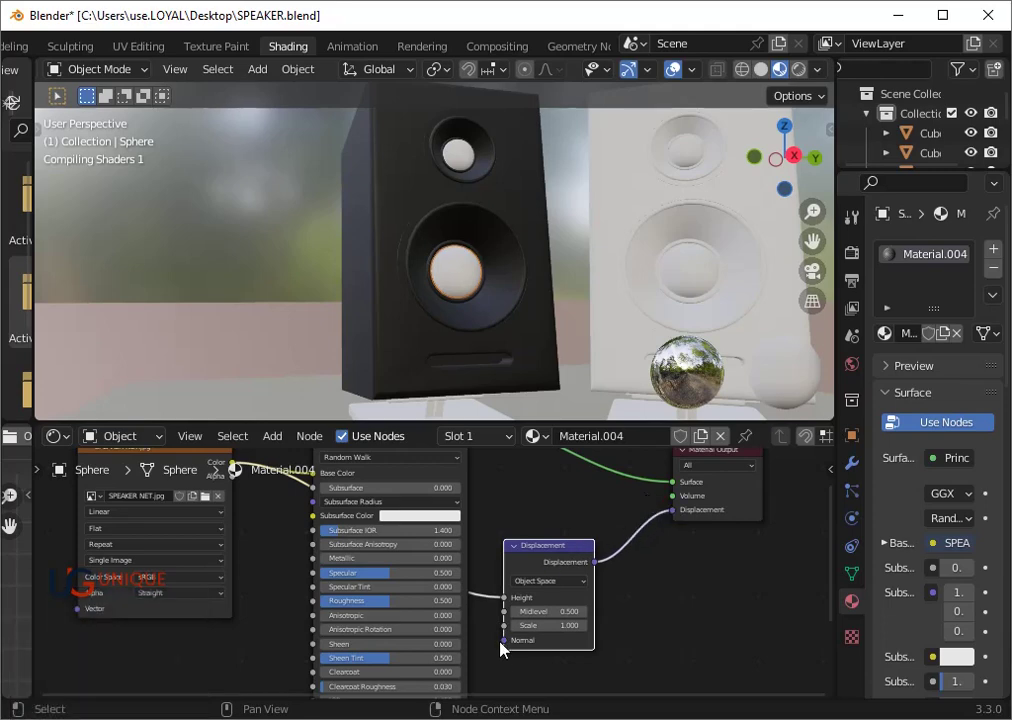
{"action": "scroll", "scroll_direction": "up", "scroll_amount": 3}
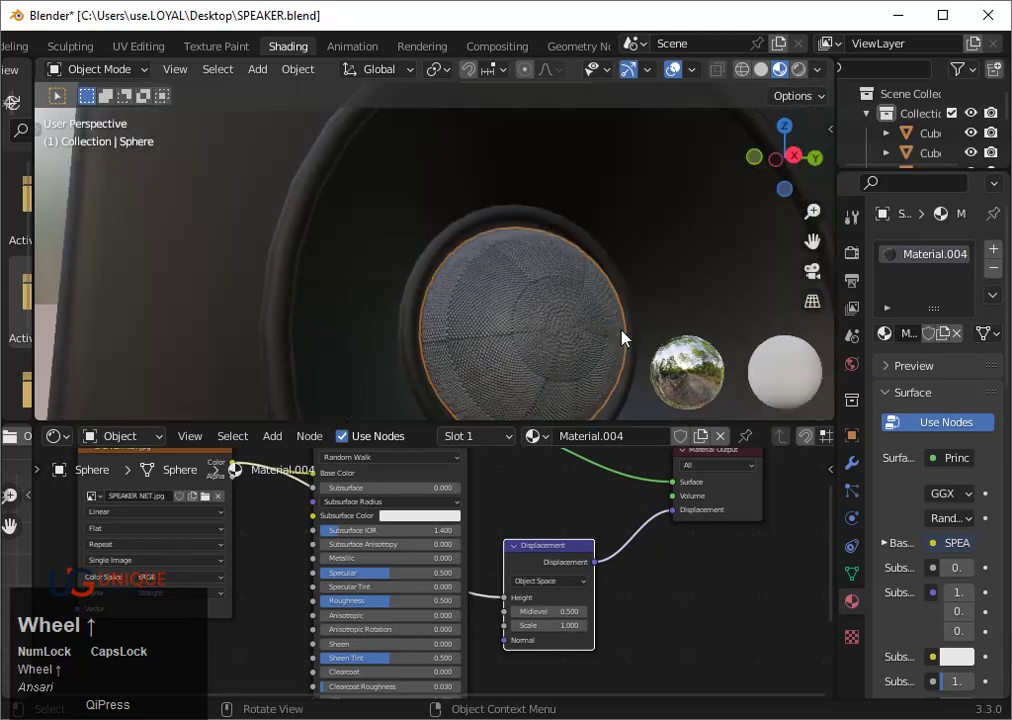
Set the dome material's Metallic to 0.800 and Roughness to 0.200
{"action": "left_click", "coordinate": [806, 343]}
{"action": "right_click", "coordinate": [809, 346]}
{"action": "left_click", "coordinate": [806, 343]}
{"action": "key", "text": "0"}
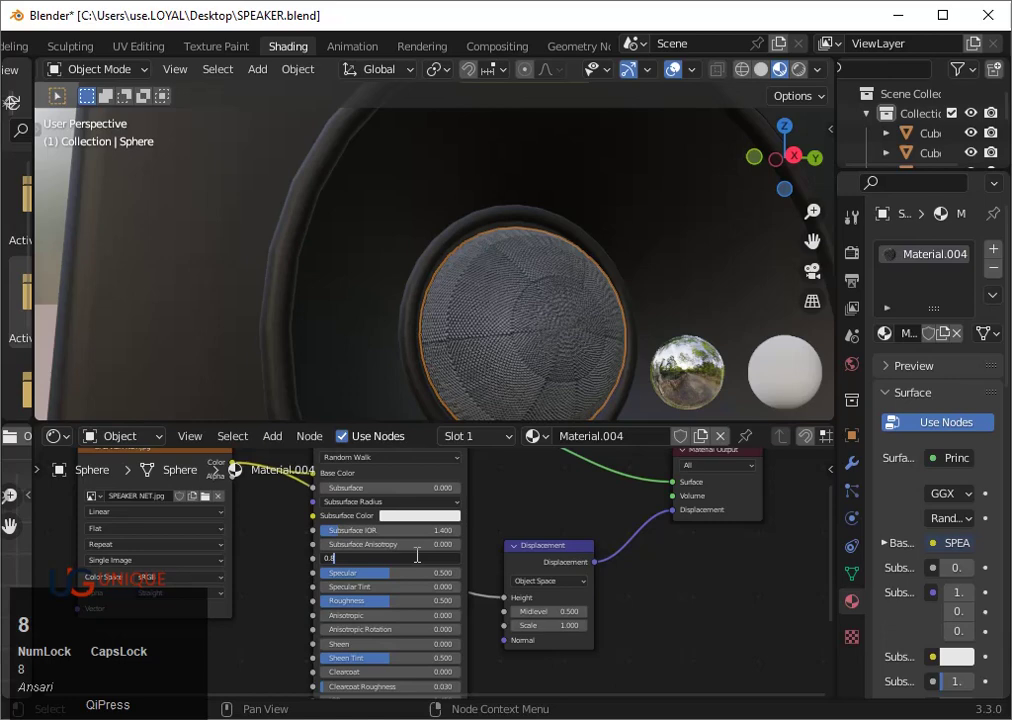
{"action": "key", "text": "Return"}
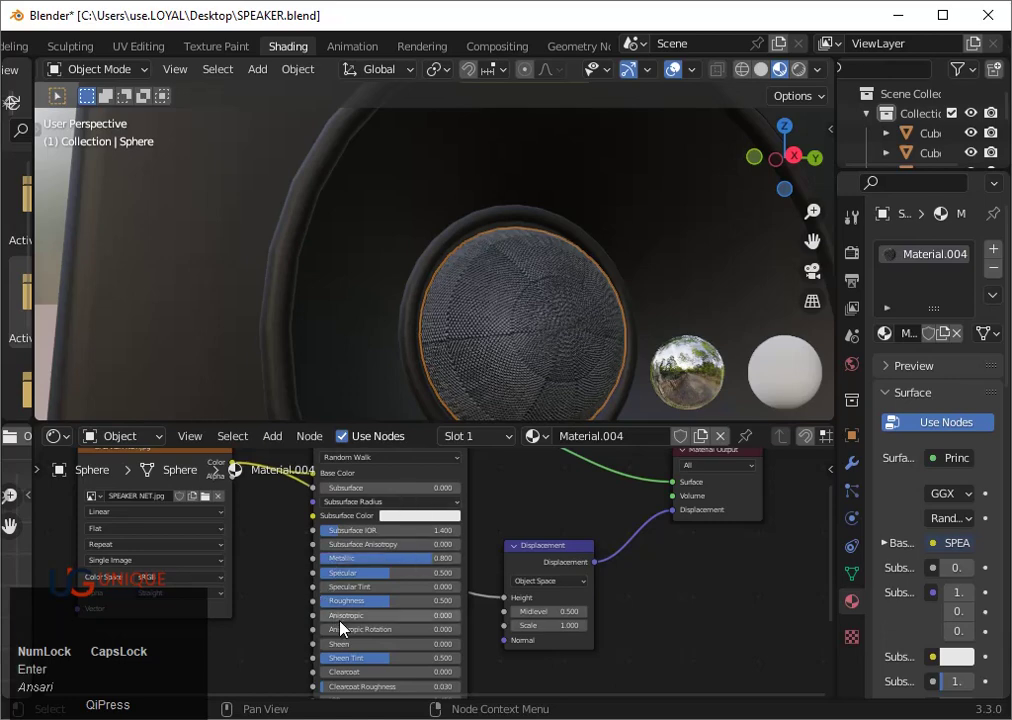
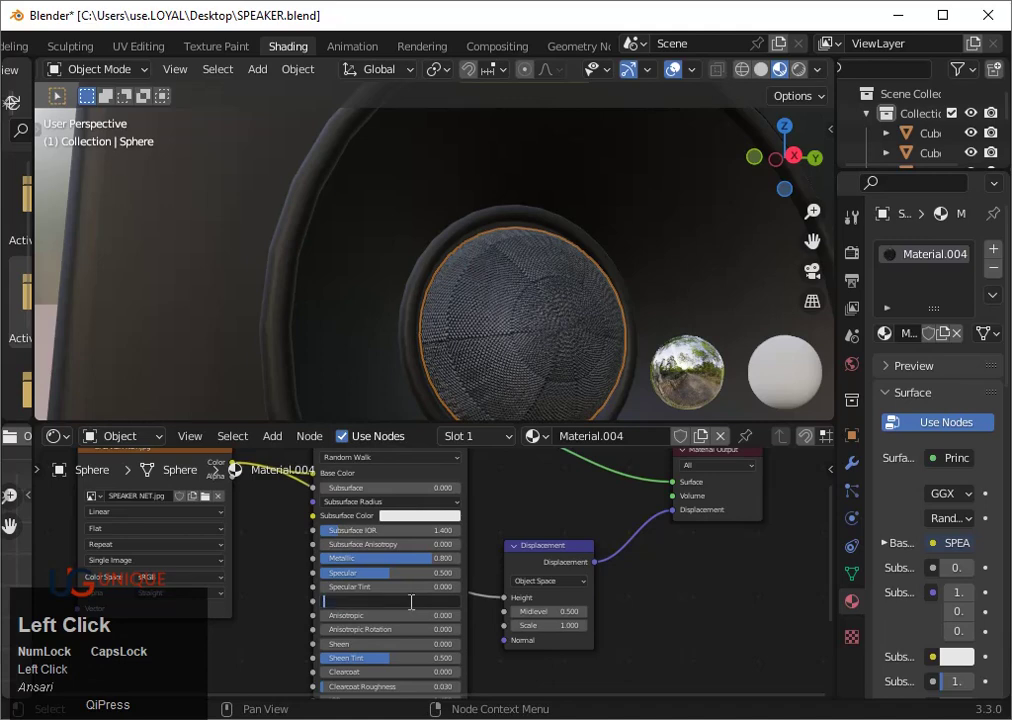
{"action": "type", "text": "0"}
{"action": "type", "text": ".2"}
{"action": "key", "text": "Return"}
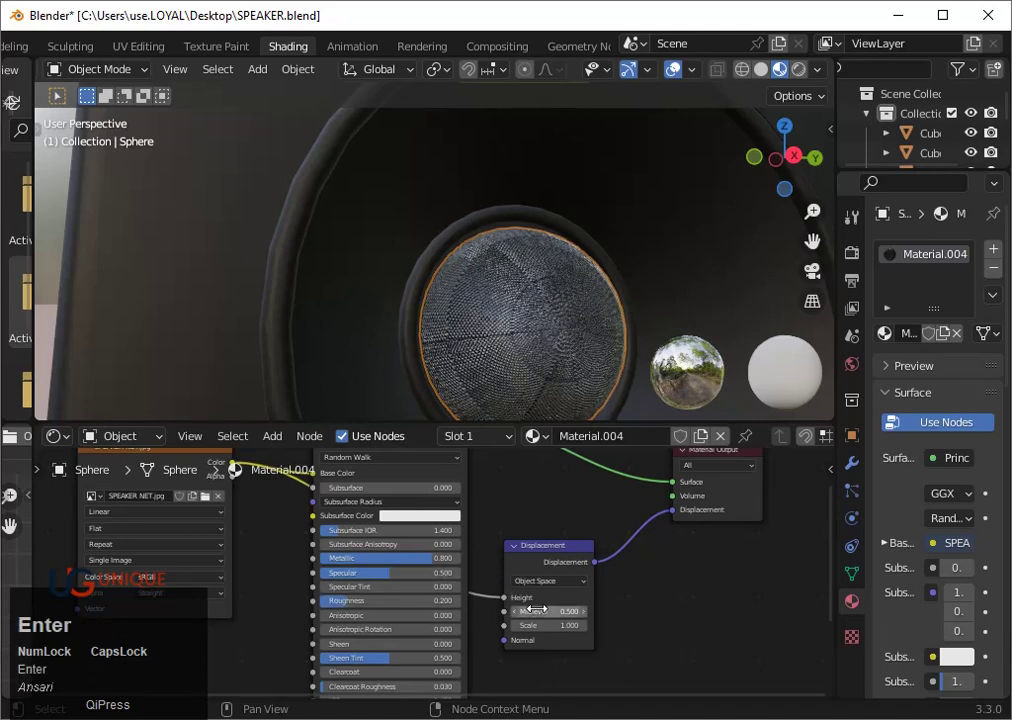
{"action": "scroll", "scroll_direction": "up", "scroll_amount": 3}
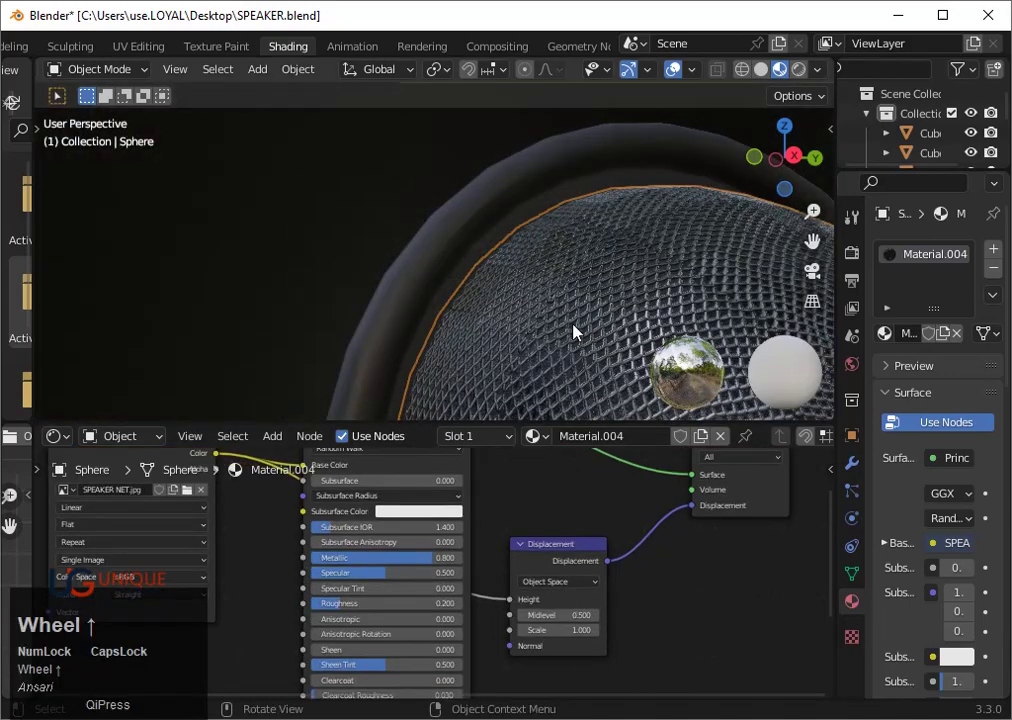
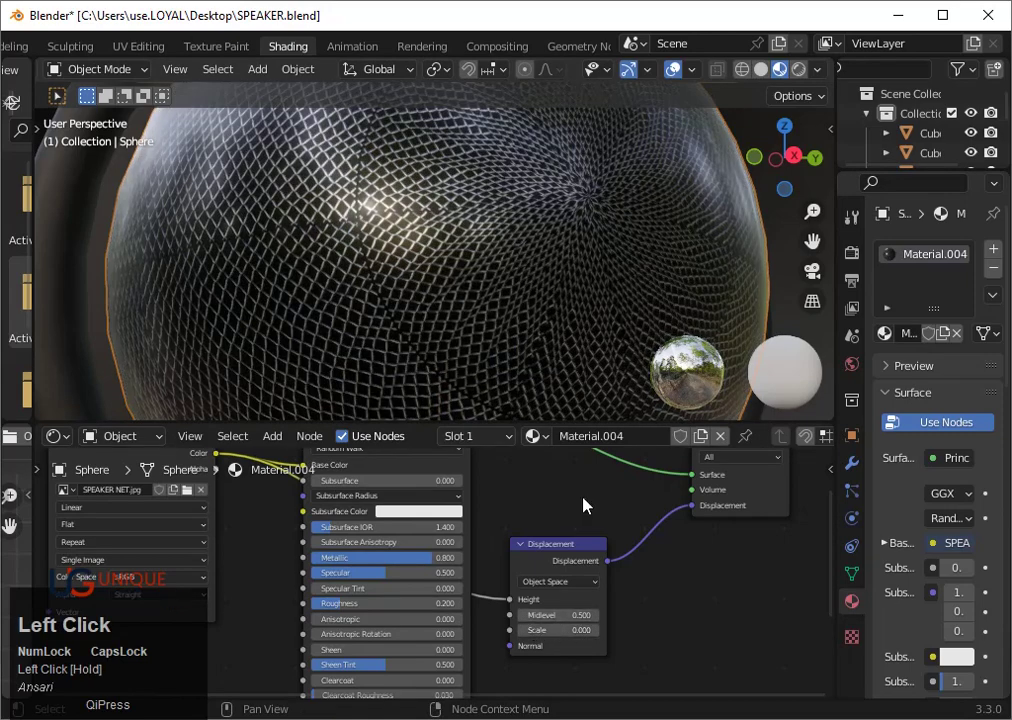
Lower the Displacement scale to 0.100 then 0.010 and zoom out to see all nodes
{"action": "scroll", "scroll_direction": "down", "scroll_amount": 3}
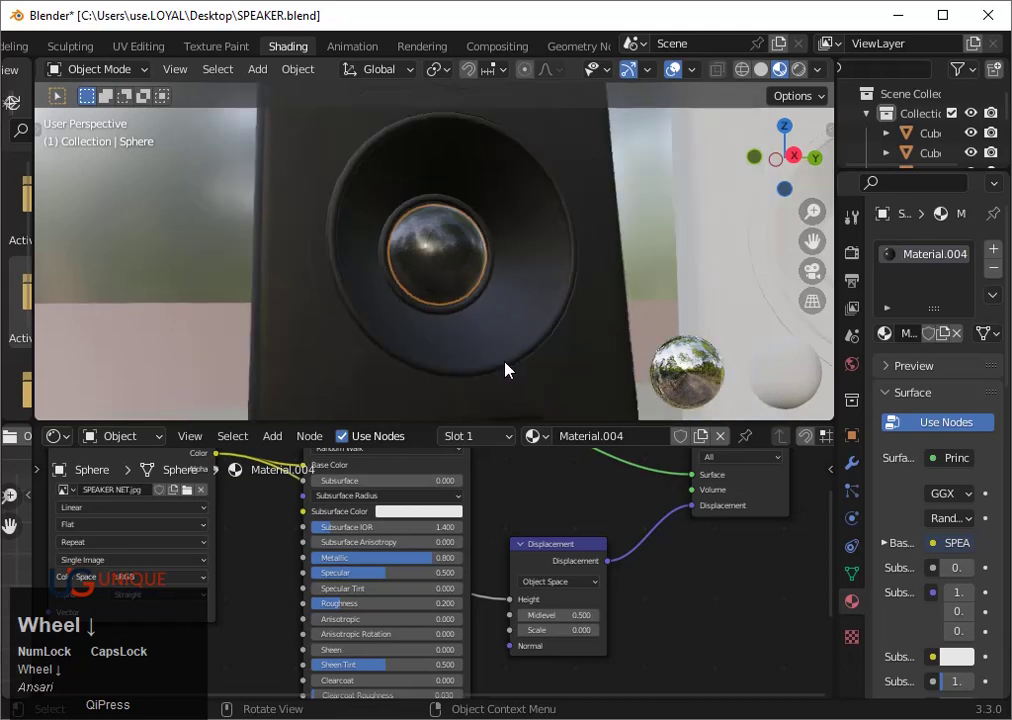
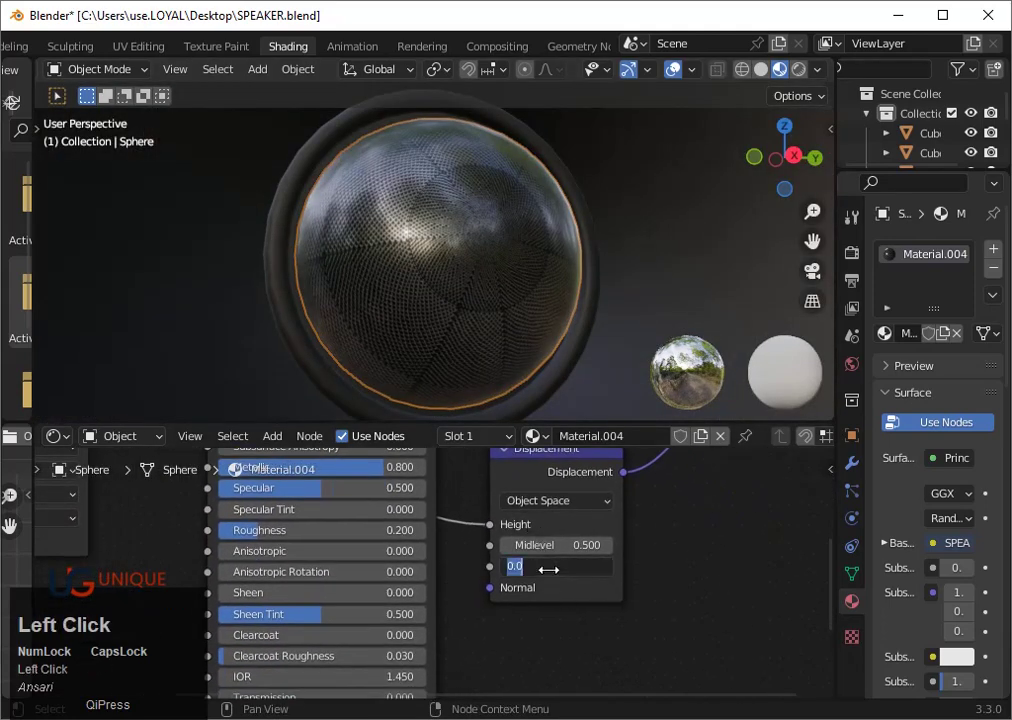
{"action": "type", "text": "0.1"}
{"action": "key", "text": "Return"}
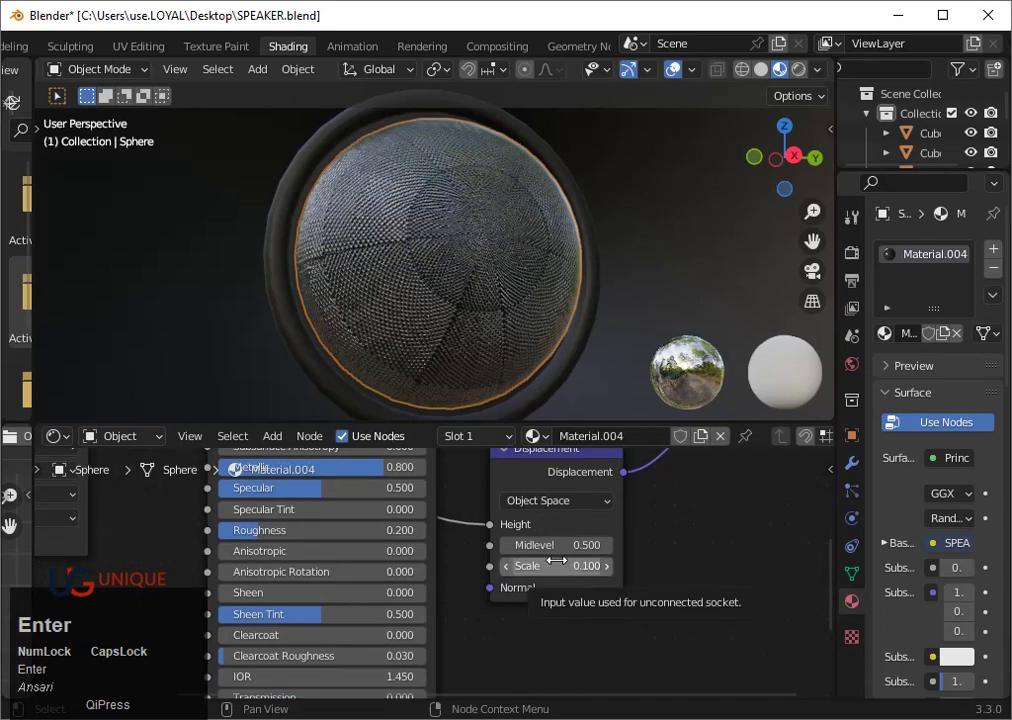
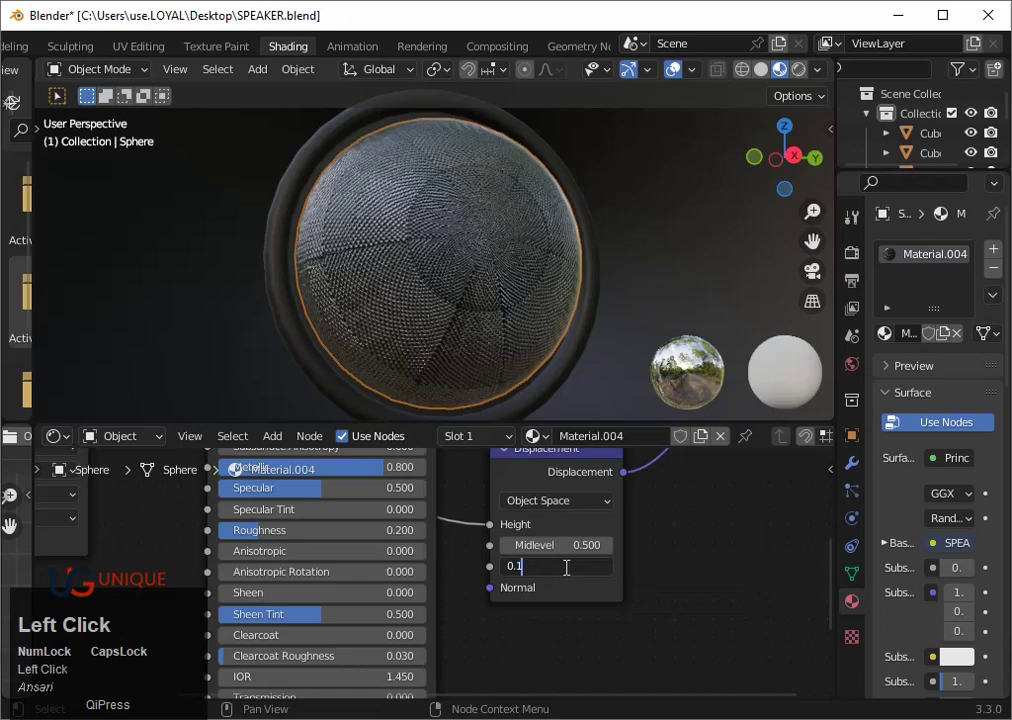
{"action": "type", "text": "01"}
{"action": "key", "text": "Return"}
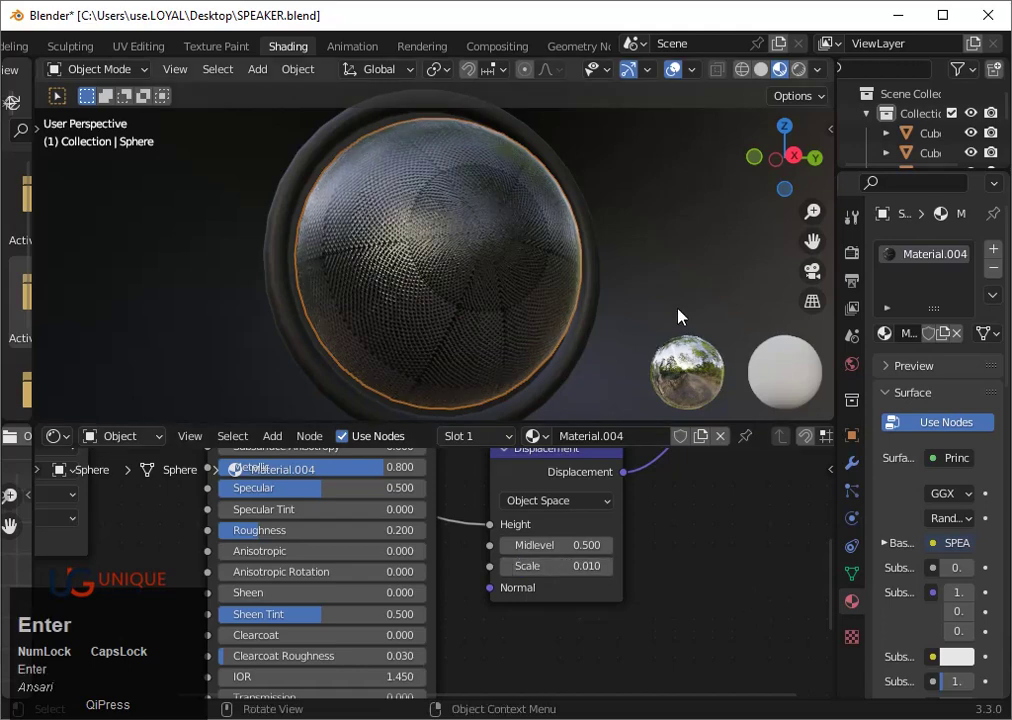
{"action": "scroll", "scroll_direction": "down", "scroll_amount": 3}
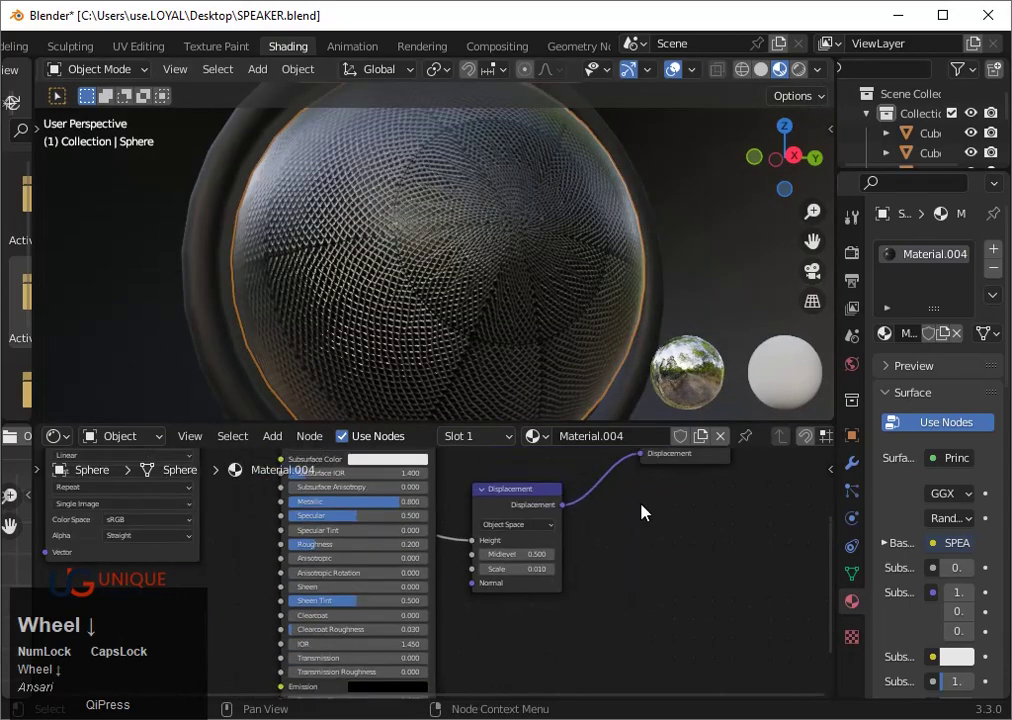
{"action": "left_click_drag", "start_coordinate": [638, 539], "coordinate": [591, 299]}
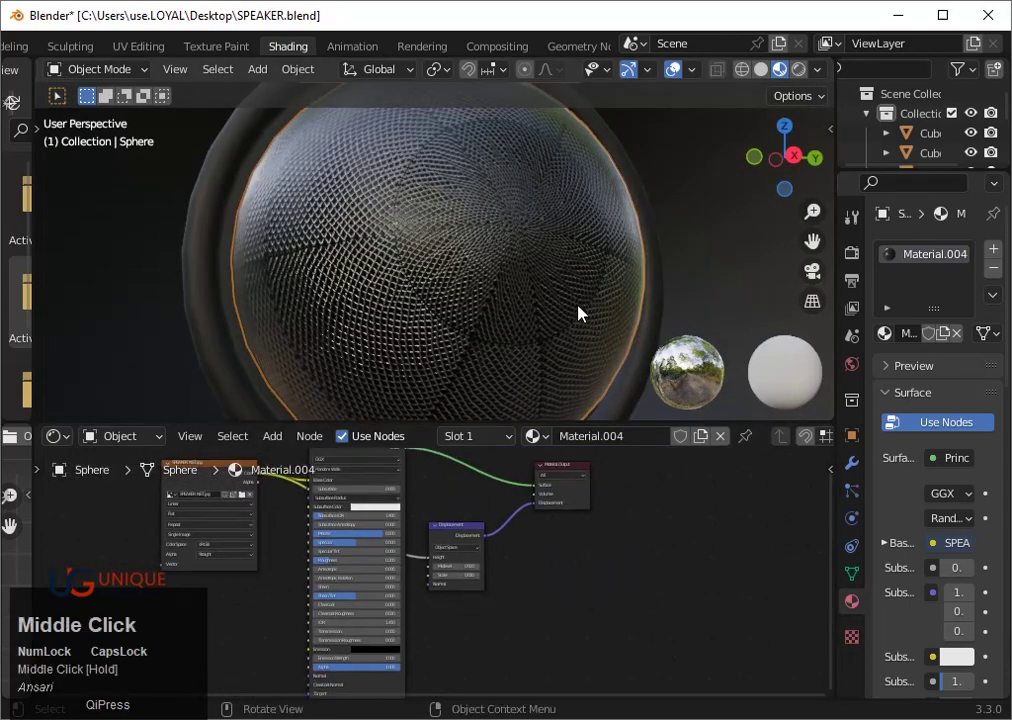
{"action": "scroll", "scroll_direction": "down", "scroll_amount": 3}
Change the Displacement node's value to 0.3
{"action": "left_click", "coordinate": [551, 244]}
{"action": "scroll", "scroll_direction": "up", "scroll_amount": 3}
{"action": "left_click", "coordinate": [475, 269]}
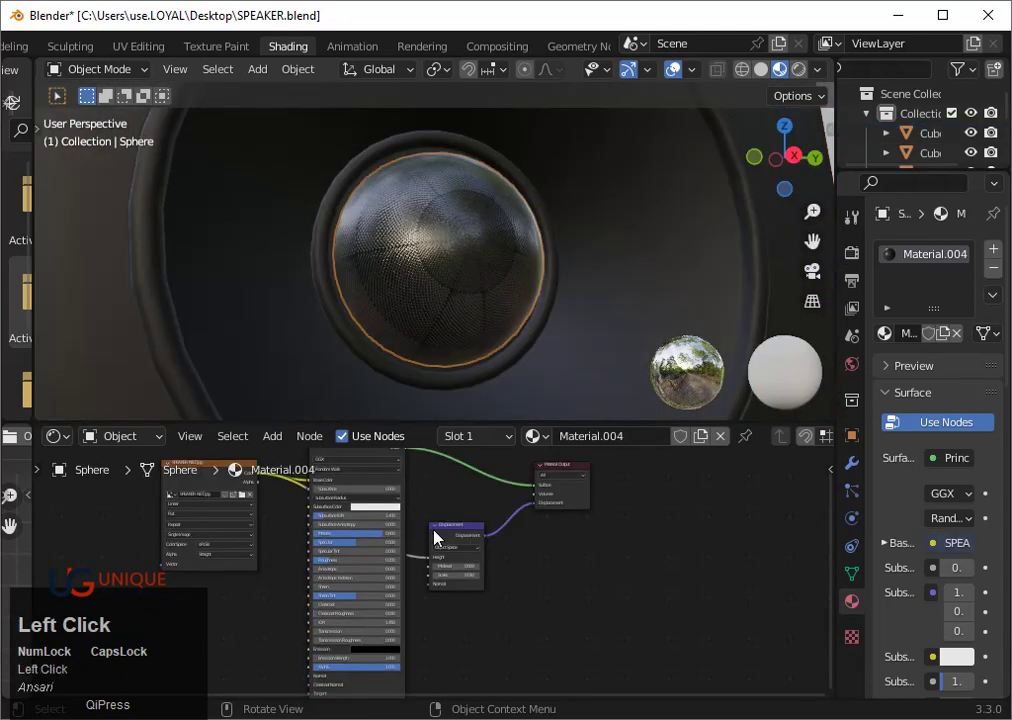
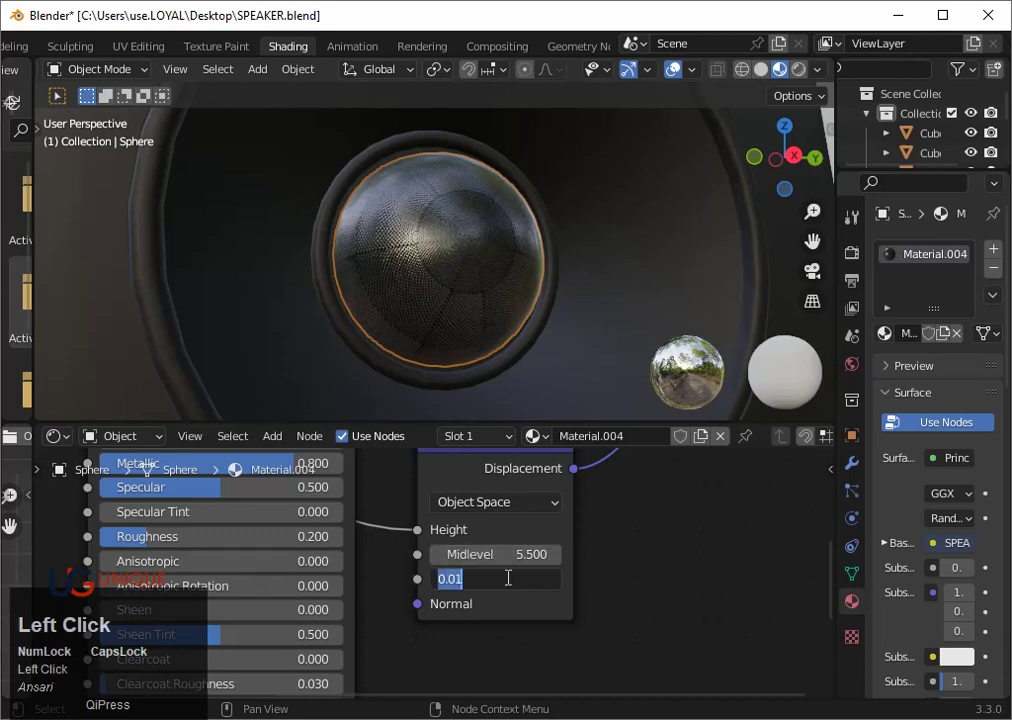
{"action": "key", "text": "0"}
{"action": "type", "text": "0.3"}
{"action": "key", "text": "Return"}
{"action": "scroll", "scroll_direction": "down", "scroll_amount": 3}
Select the tweeter's dome sphere in the viewport
{"action": "left_click", "coordinate": [623, 327]}
{"action": "scroll", "scroll_direction": "down", "scroll_amount": 3}
{"action": "left_click_drag", "start_coordinate": [621, 334], "coordinate": [465, 192]}
{"action": "left_click", "coordinate": [465, 192]}
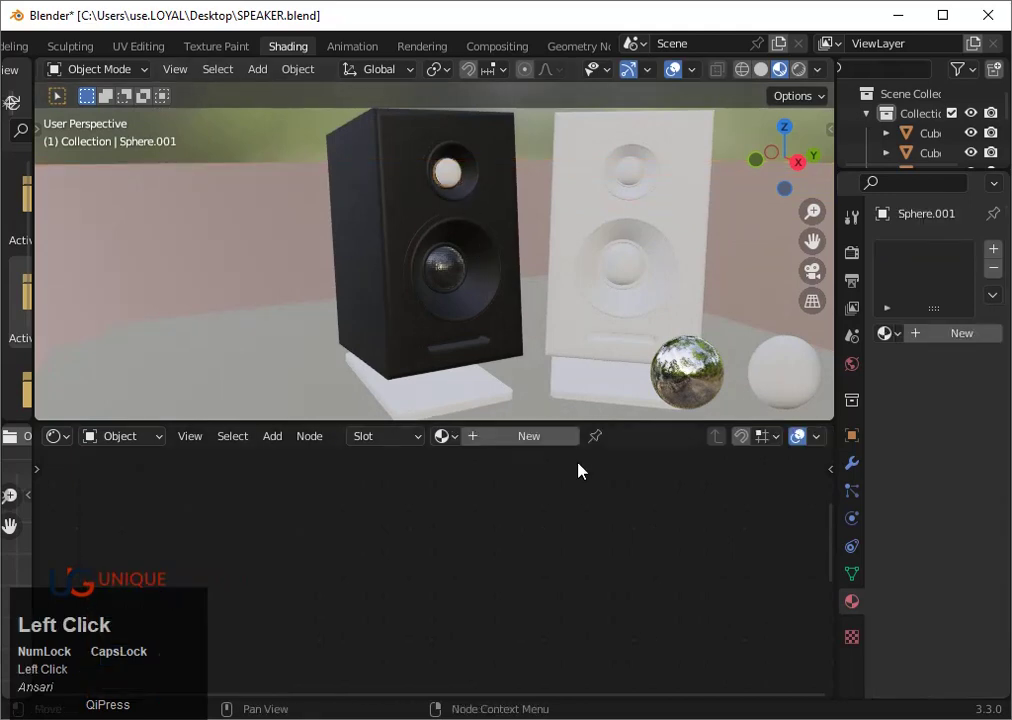
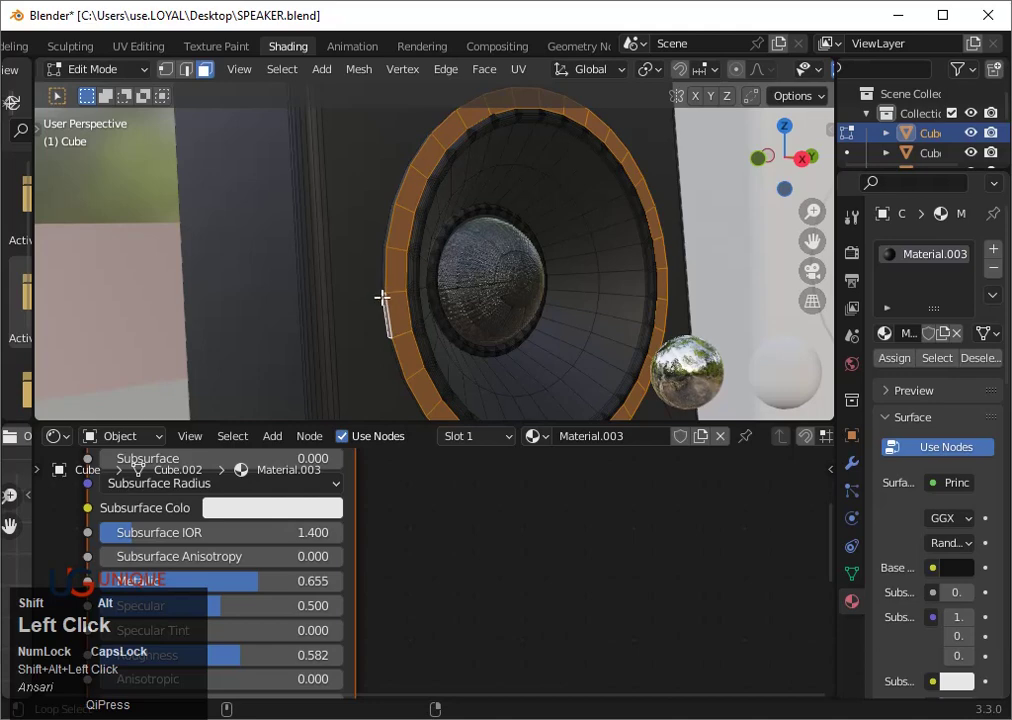
With the woofer rim faces selected, add a second empty material slot to the cabinet
{"action": "scroll", "scroll_direction": "down", "scroll_amount": 3}
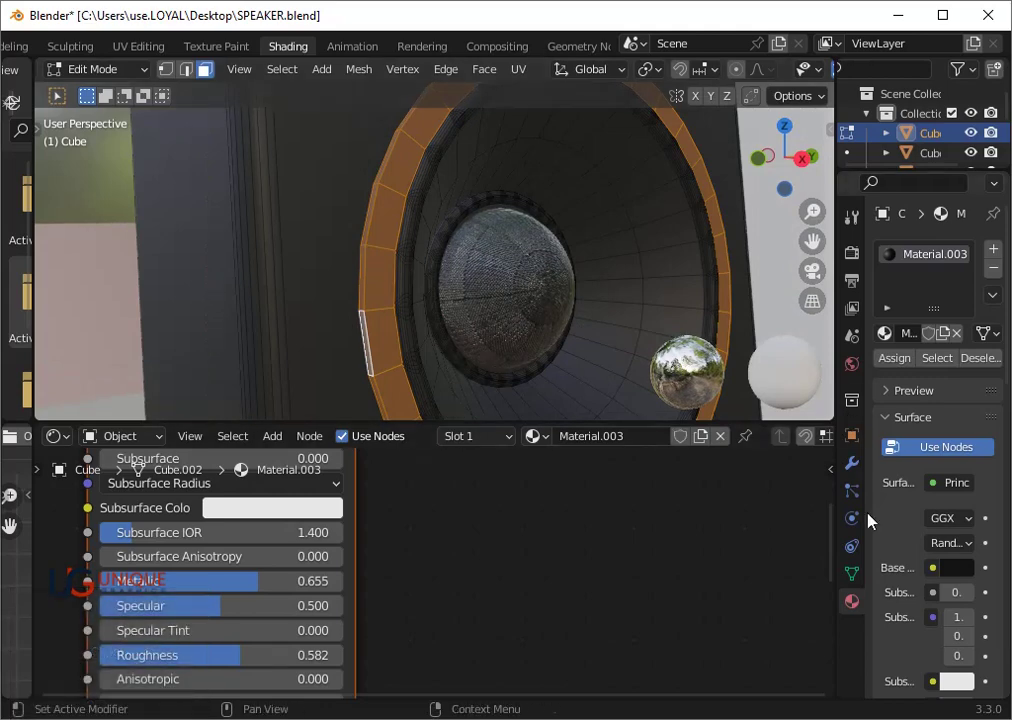
{"action": "left_click", "coordinate": [852, 604]}
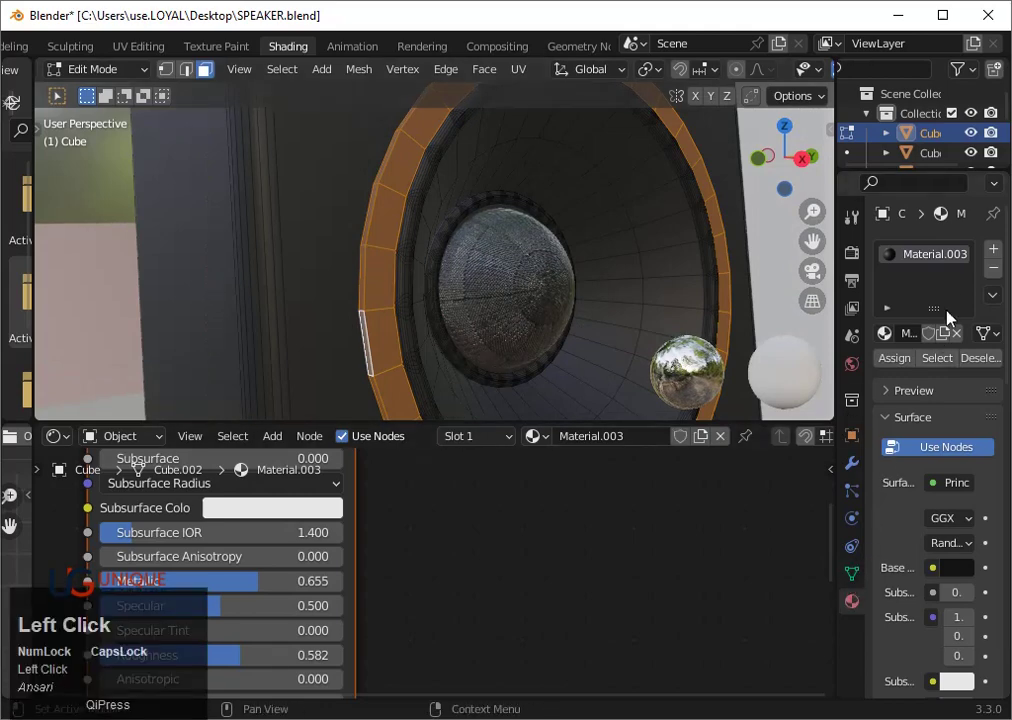
{"action": "left_click", "coordinate": [995, 252]}
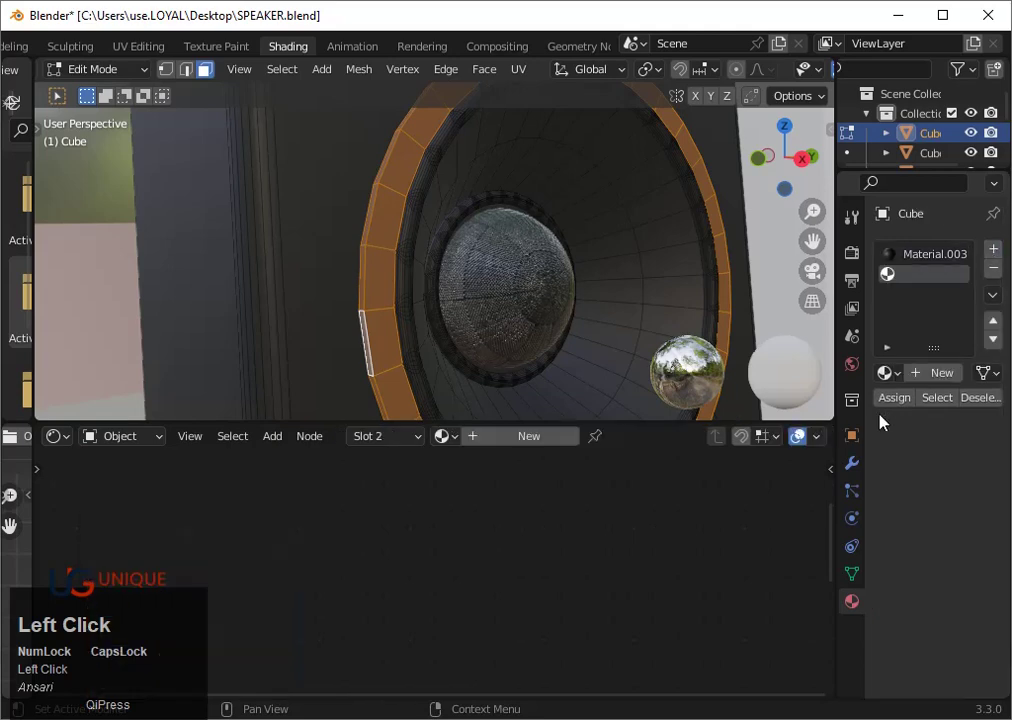
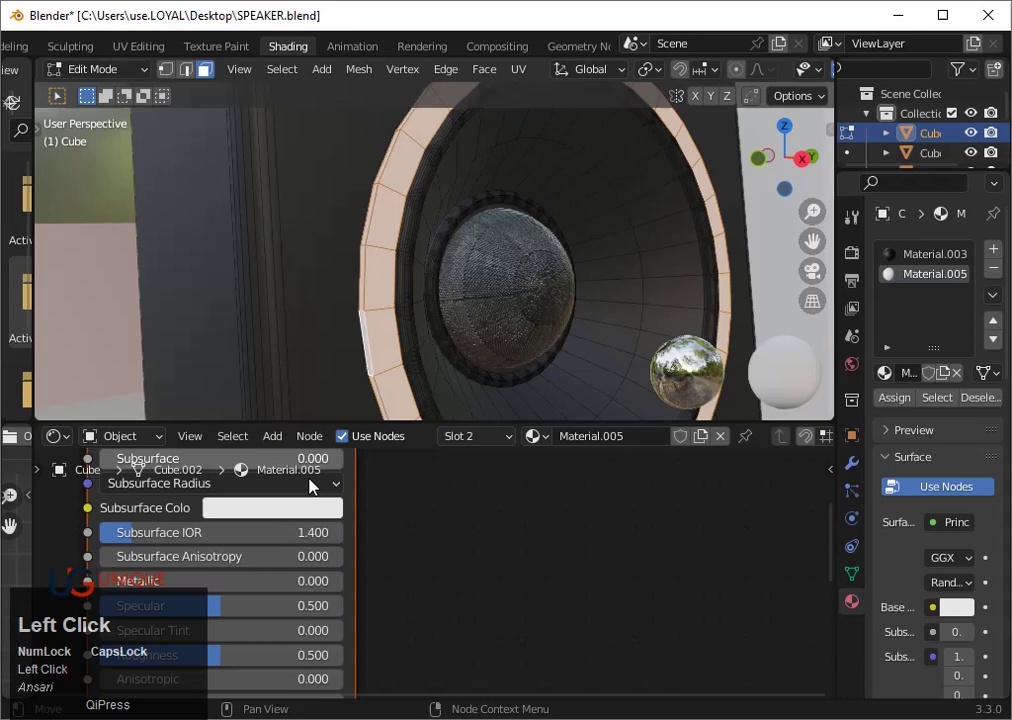
Browse existing materials for the cabinet slot, assign Material.005, and return to Object Mode
{"action": "scroll", "scroll_direction": "down", "scroll_amount": 3}
{"action": "middle_click", "coordinate": [362, 537]}
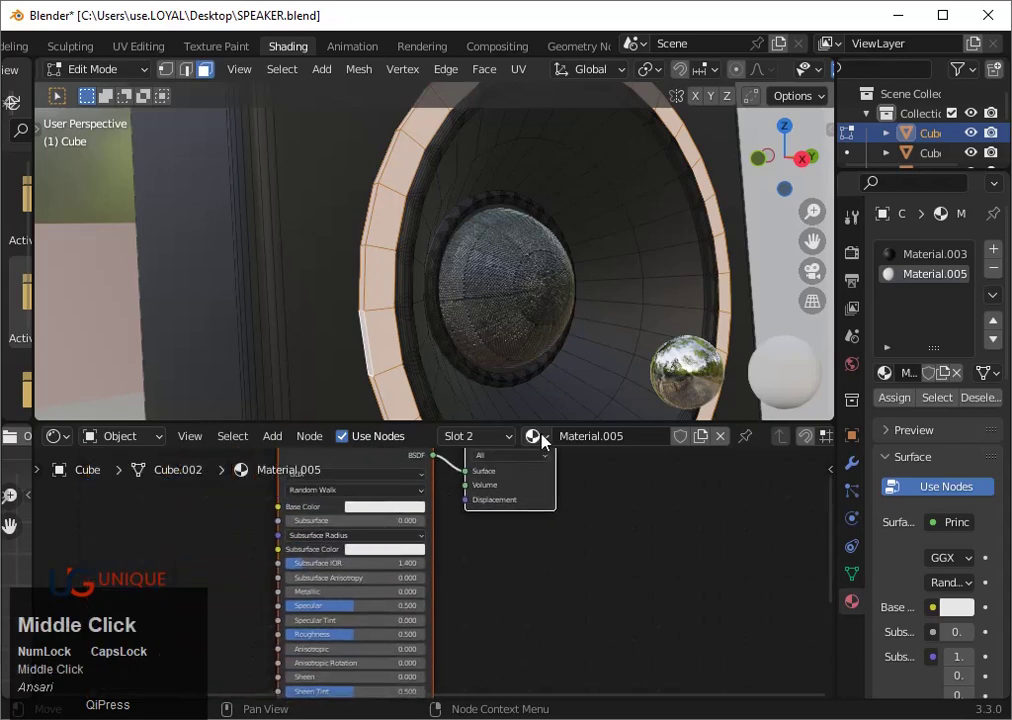
{"action": "left_click", "coordinate": [552, 446]}
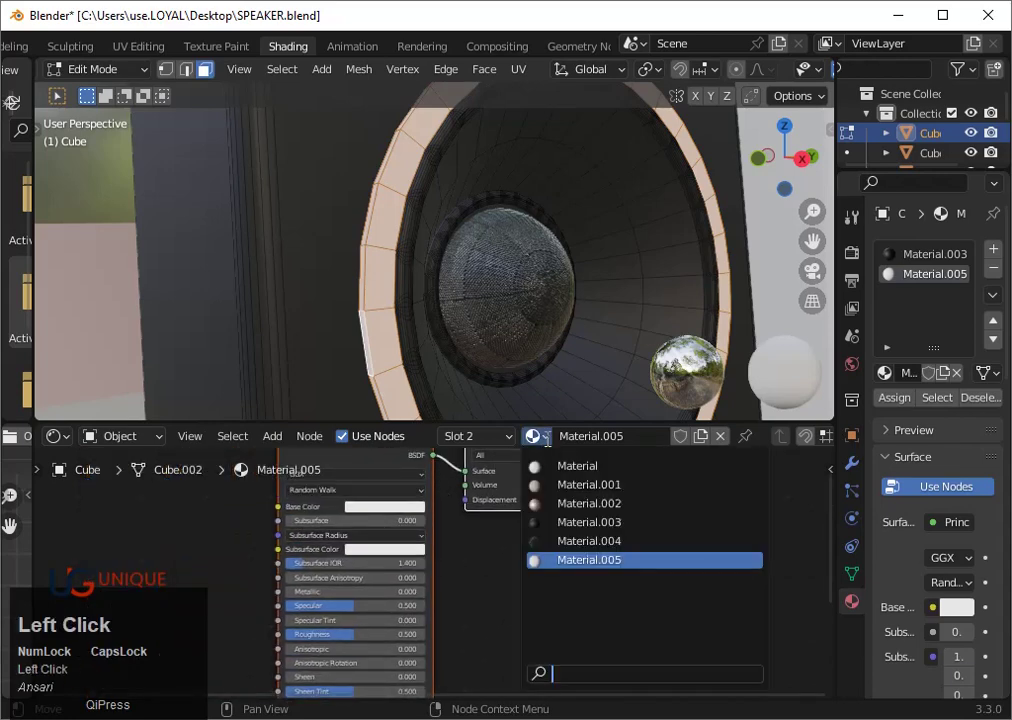
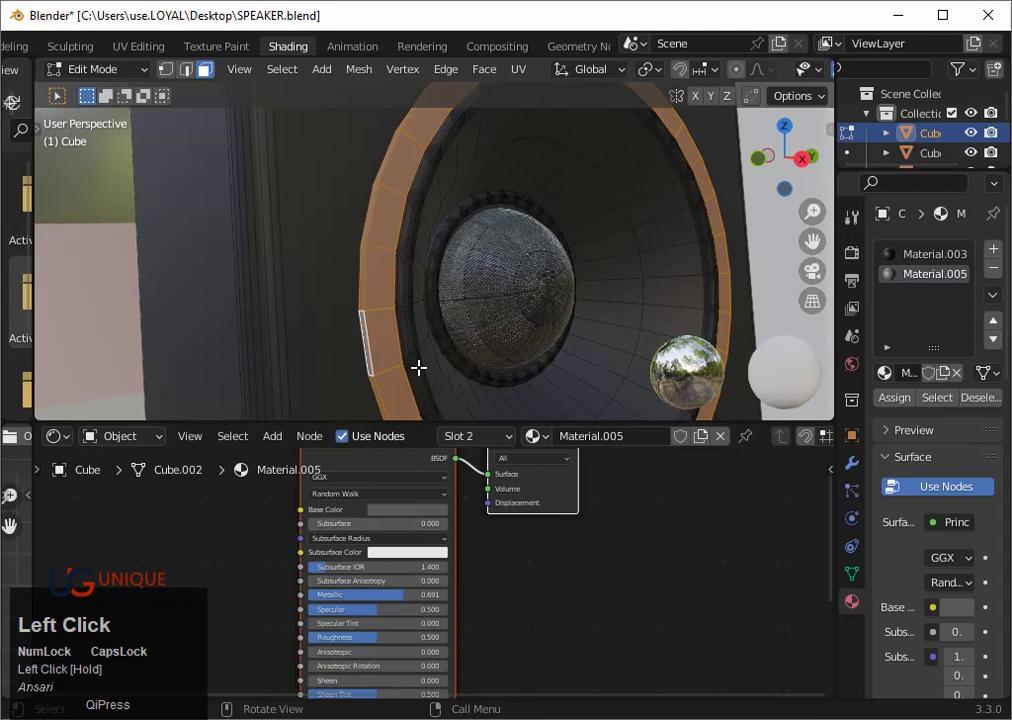
{"action": "key", "text": "Tab"}
{"action": "scroll", "scroll_direction": "down", "scroll_amount": 3}
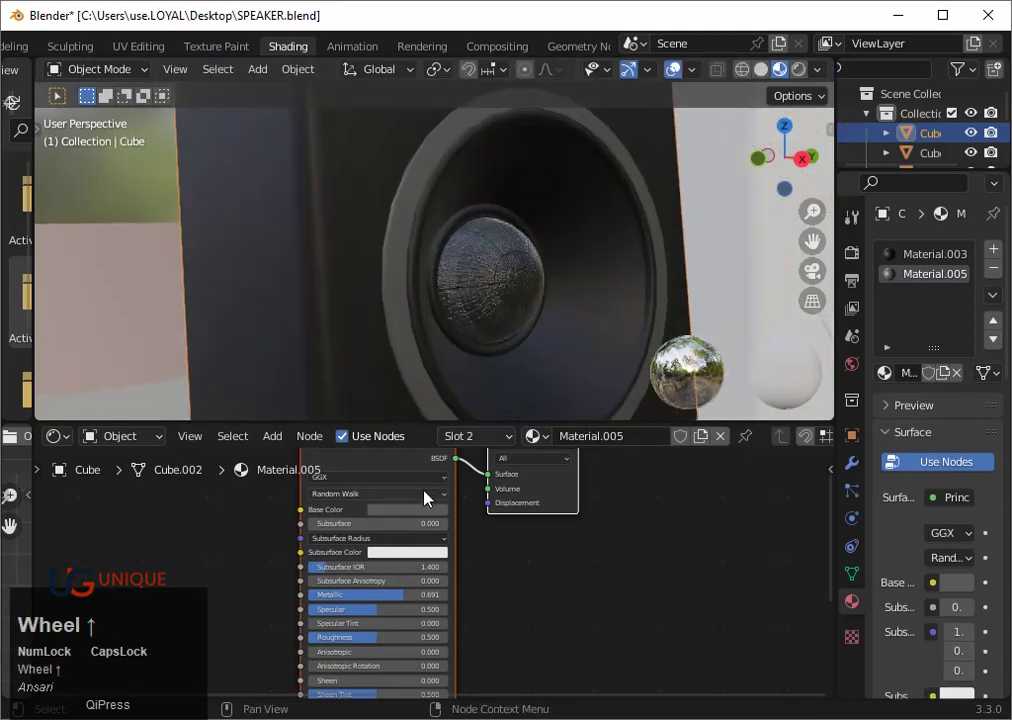
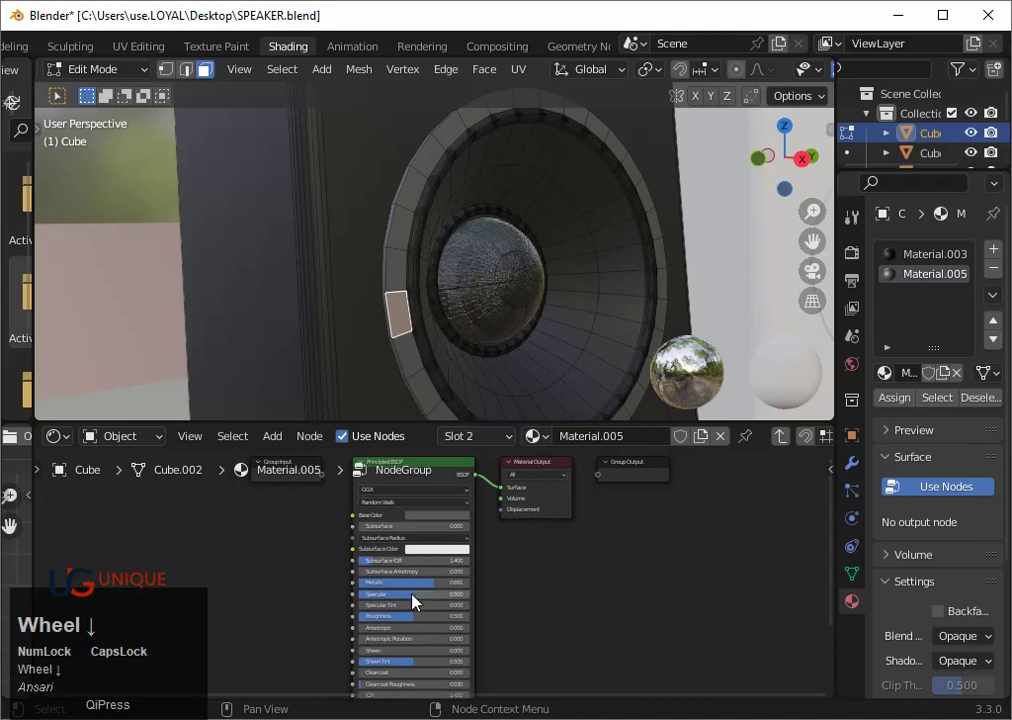
{"action": "scroll", "scroll_direction": "down", "scroll_amount": 3}
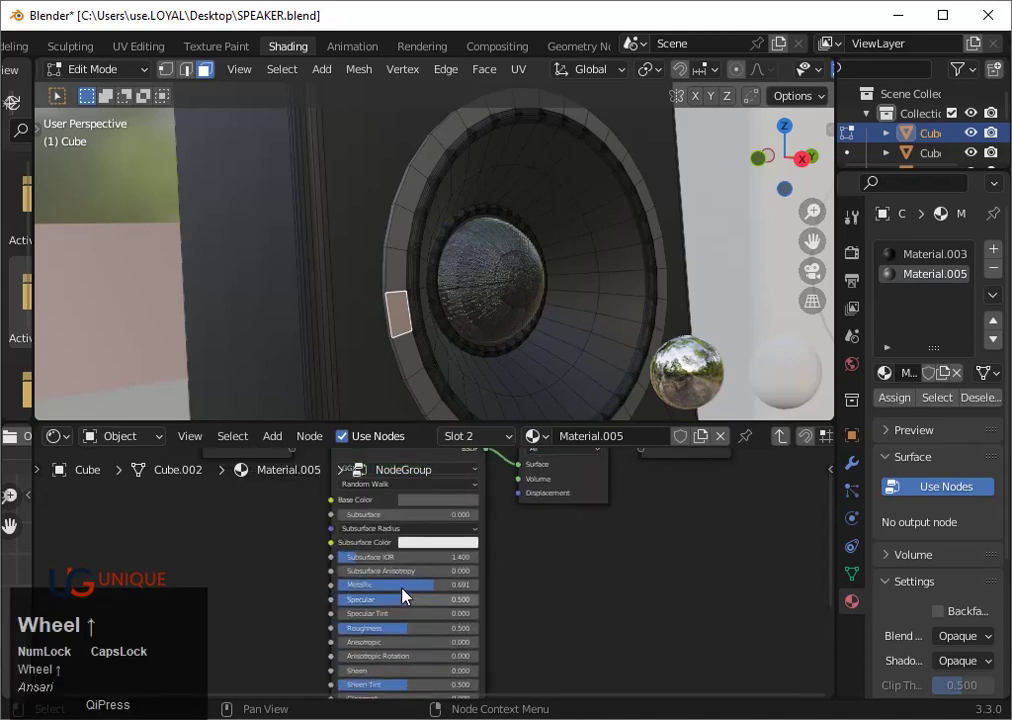
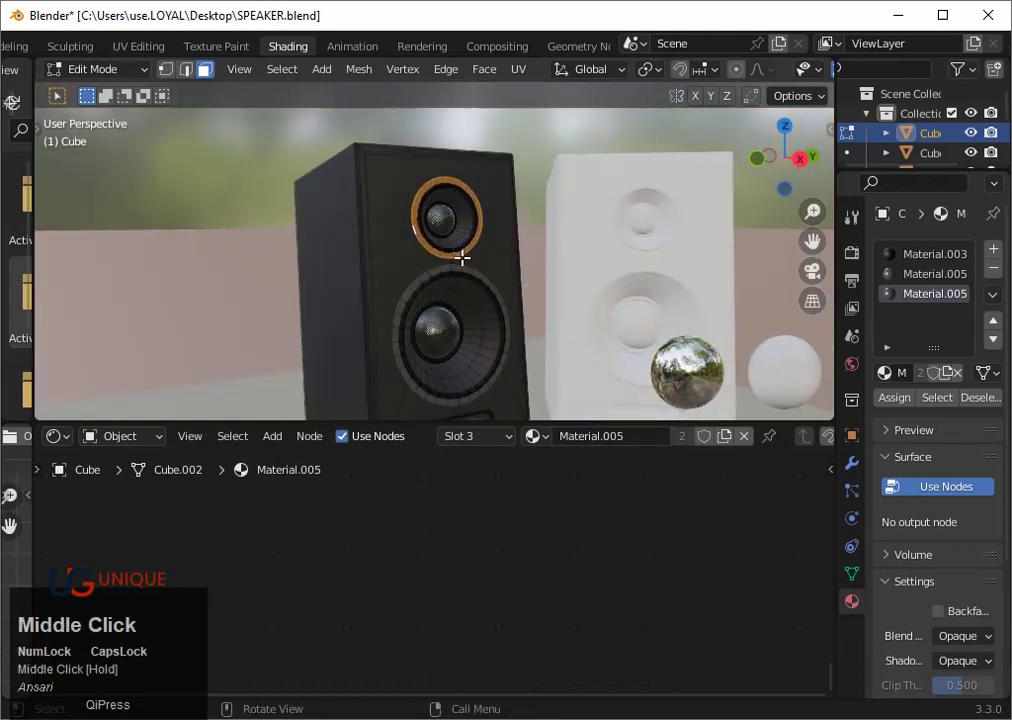
Zoom in and out around the black speaker's tweeter ring to inspect it
{"action": "scroll", "scroll_direction": "up", "scroll_amount": 3}
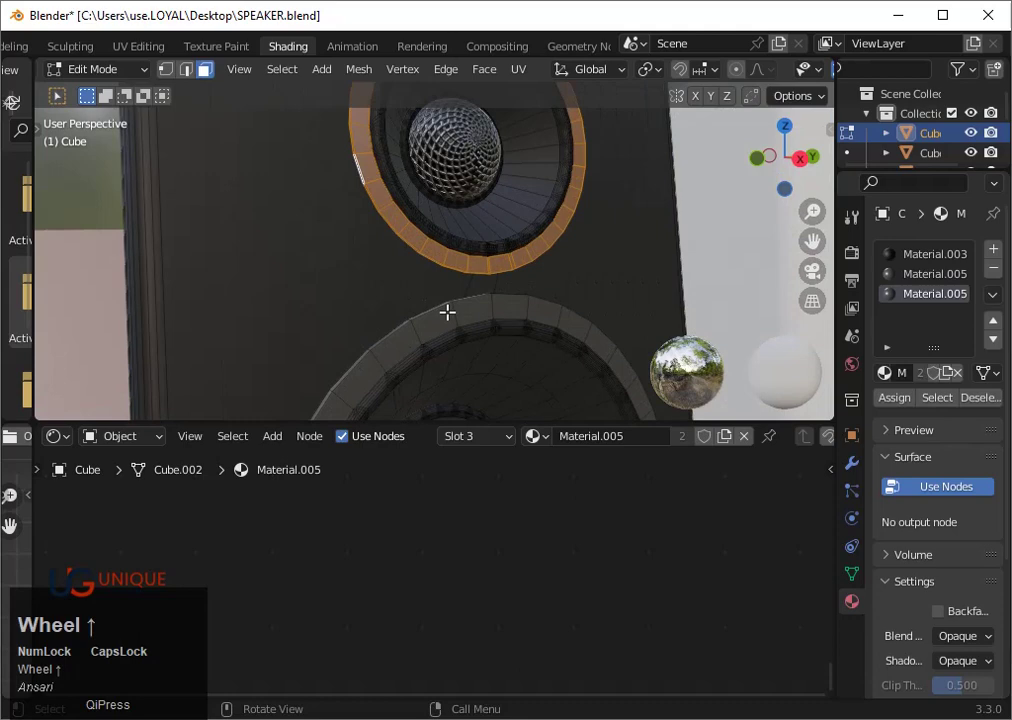
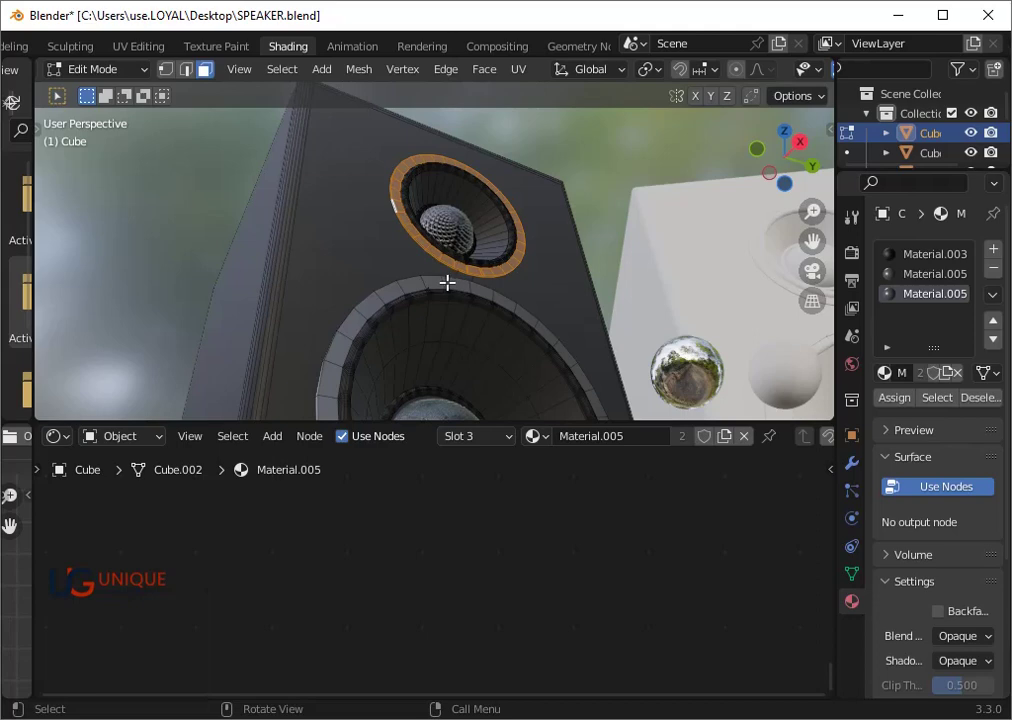
{"action": "scroll", "scroll_direction": "down", "scroll_amount": 3}
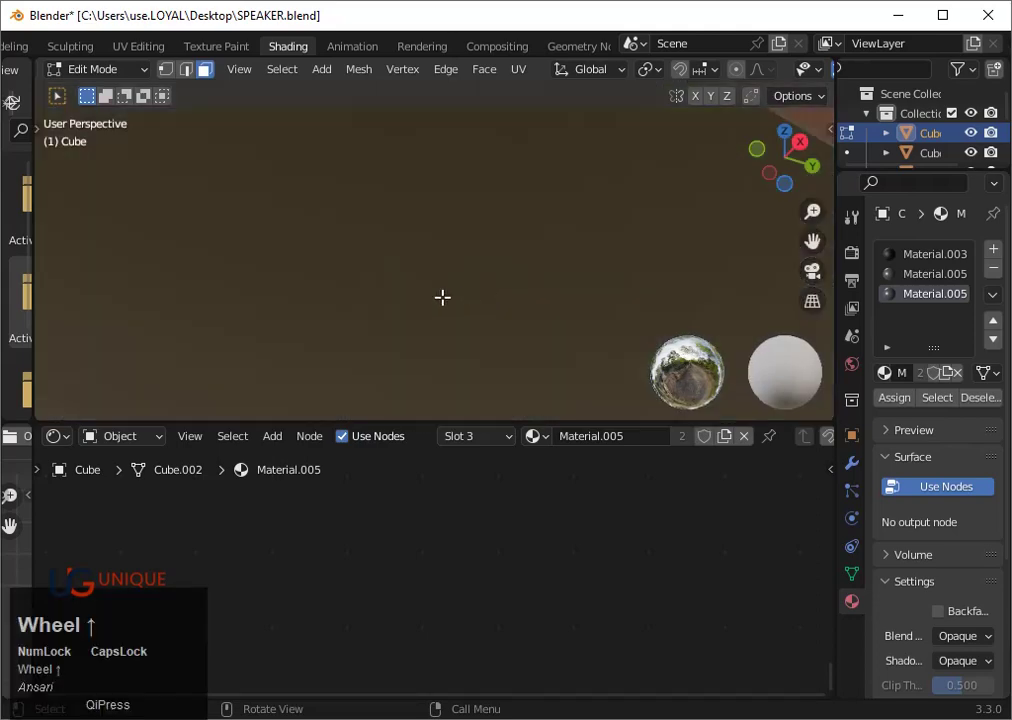
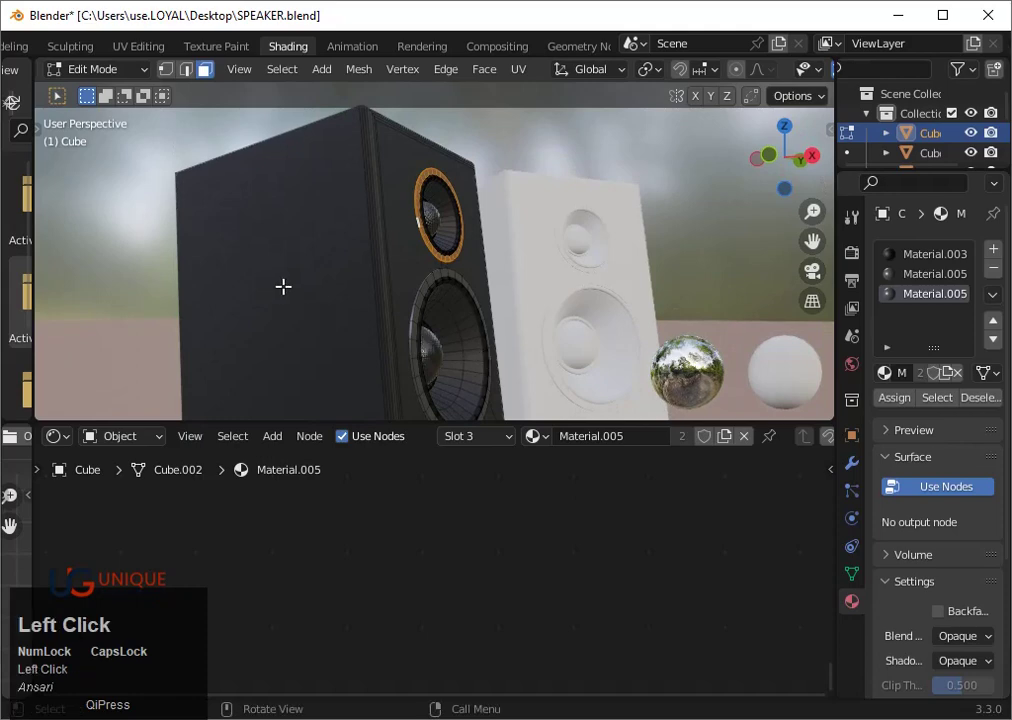
{"action": "scroll", "scroll_direction": "down", "scroll_amount": 3}
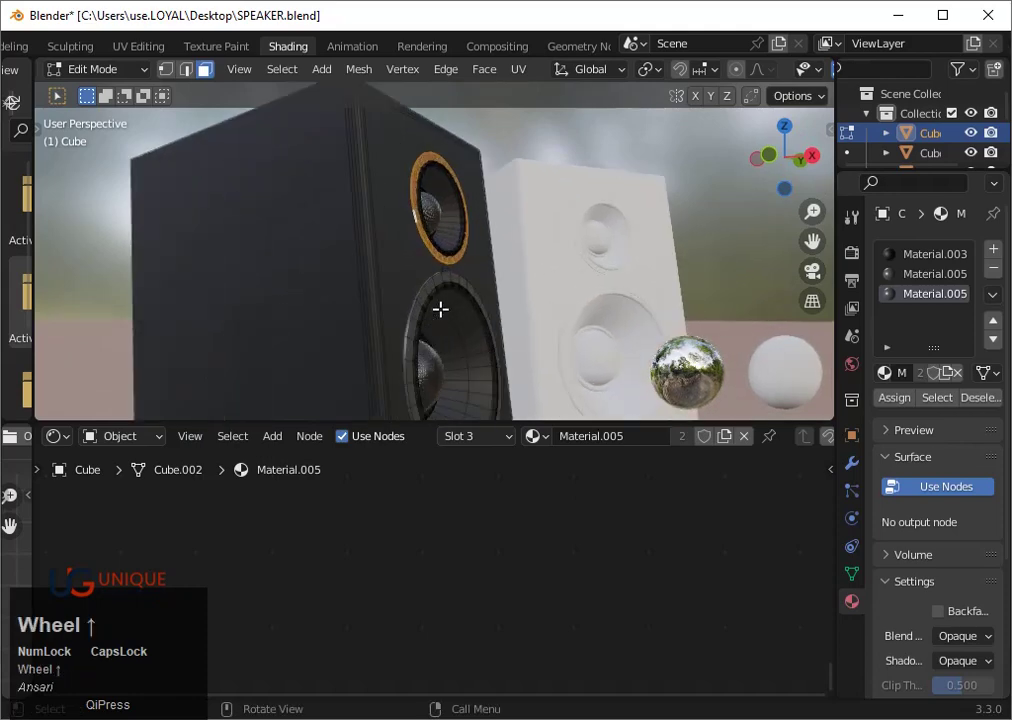
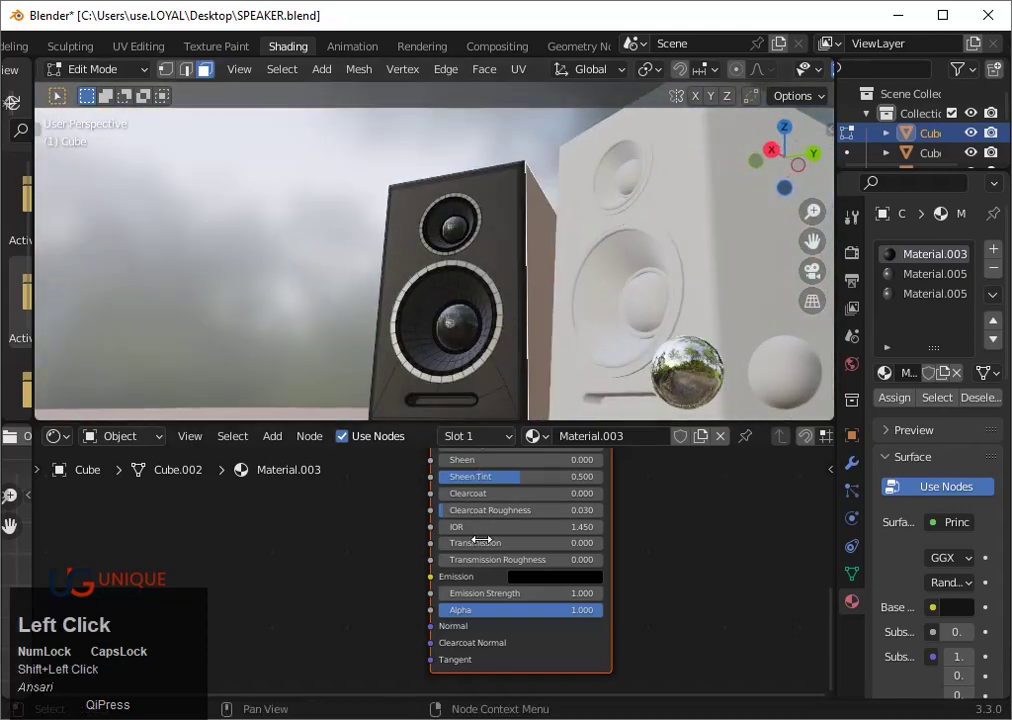
Add a fourth material slot to the black speaker, return to Object Mode and select the ground plane
{"action": "left_click", "coordinate": [1001, 261]}
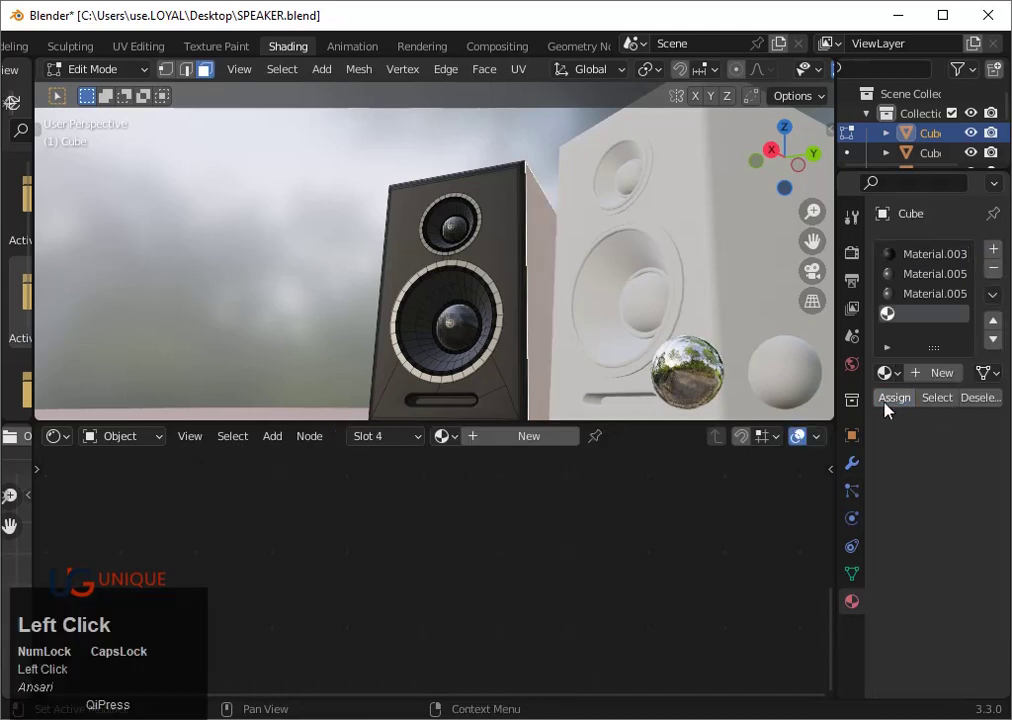
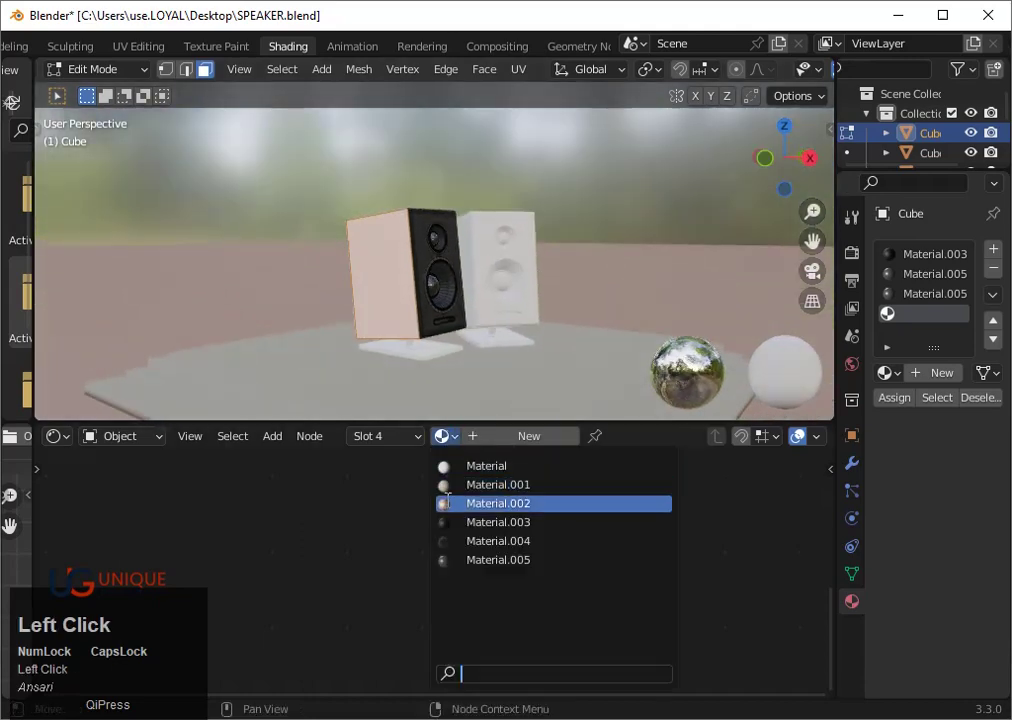
{"action": "scroll", "scroll_direction": "up", "scroll_amount": 3}
{"action": "key", "text": "Tab"}
{"action": "left_click", "coordinate": [656, 256]}
Assign the existing black Material.003 to the plate beneath the black speaker
{"action": "scroll", "scroll_direction": "down", "scroll_amount": 3}
{"action": "left_click_drag", "start_coordinate": [651, 268], "coordinate": [579, 342]}
{"action": "scroll", "scroll_direction": "up", "scroll_amount": 3}
{"action": "scroll", "scroll_direction": "down", "scroll_amount": 3}
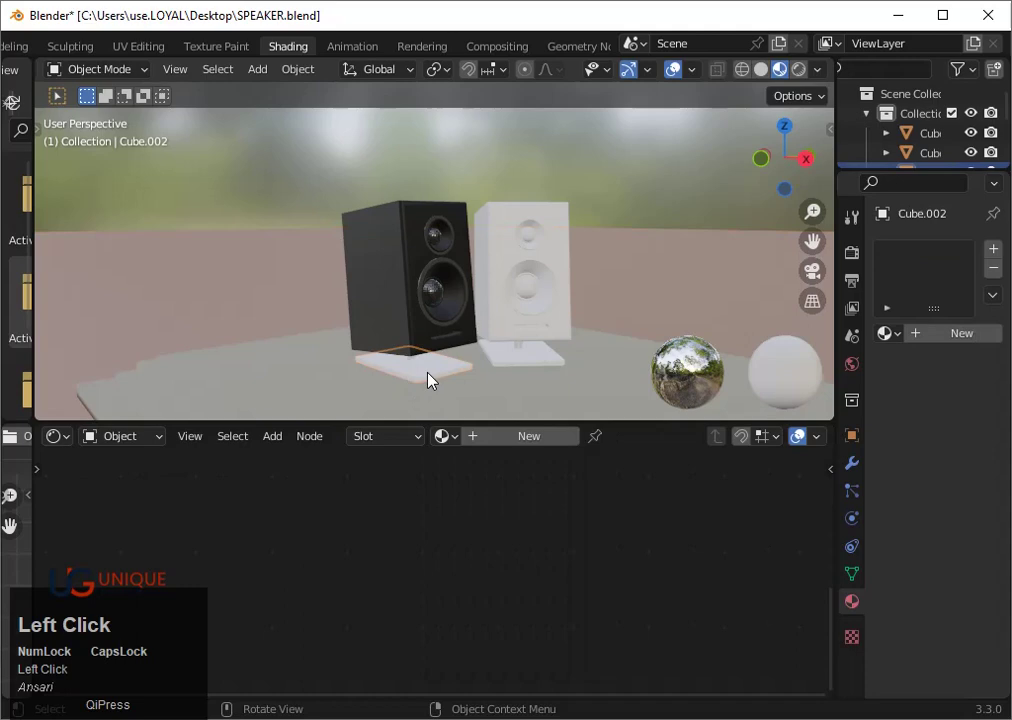
{"action": "left_click", "coordinate": [458, 446]}
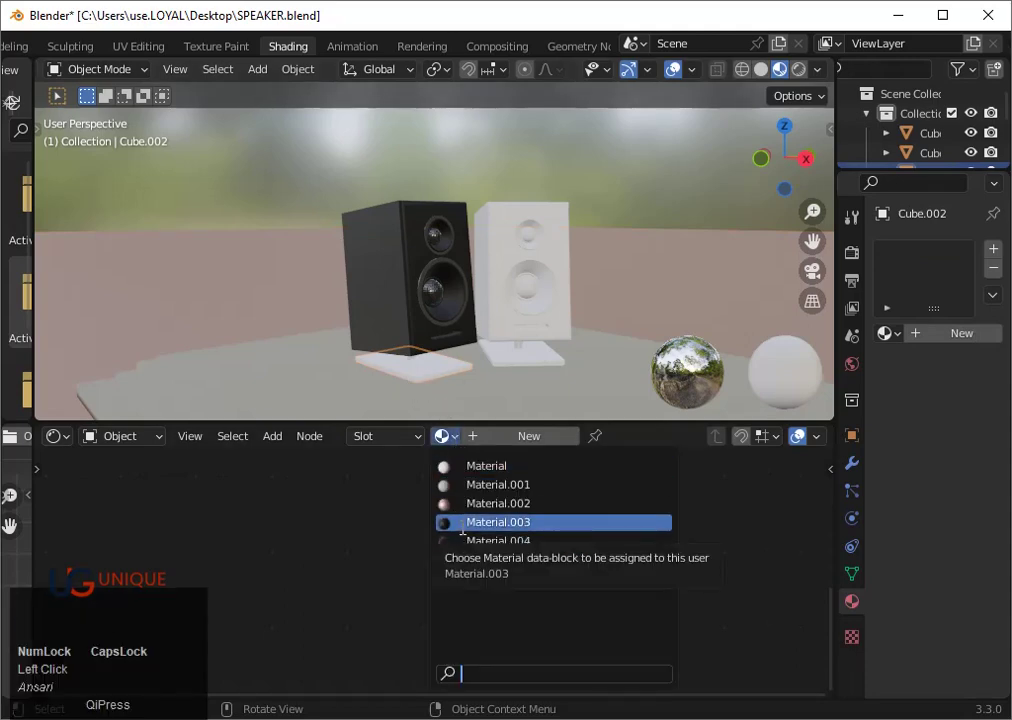
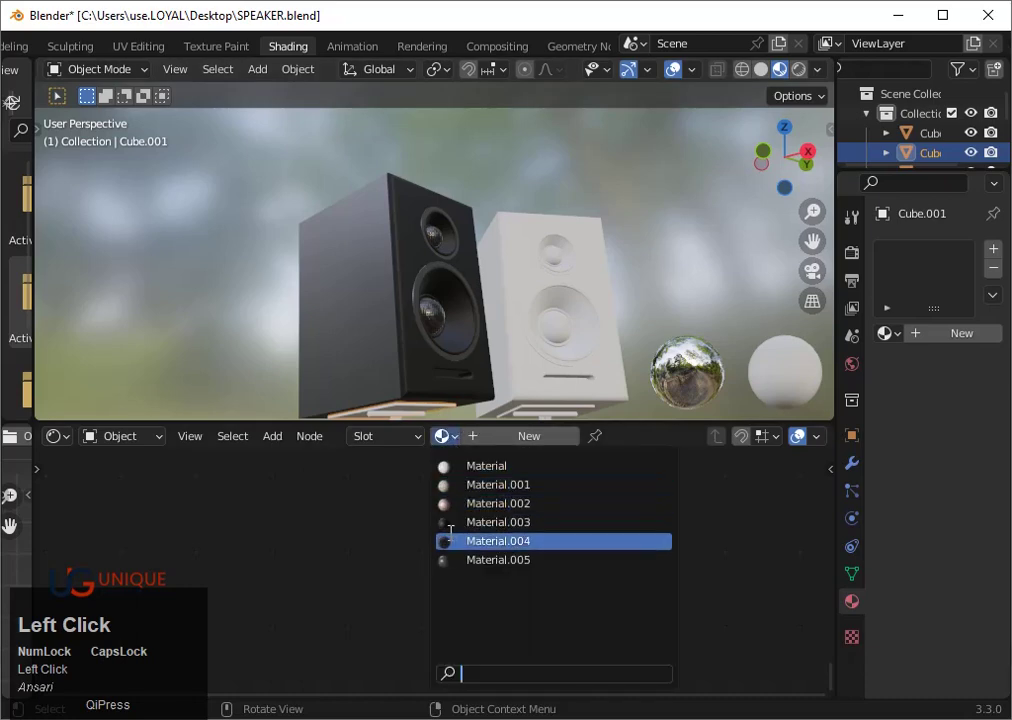
Orbit beneath the black speaker and select the stand rod under it
{"action": "scroll", "scroll_direction": "down", "scroll_amount": 3}
{"action": "key", "text": "`"}
{"action": "key", "text": "3"}
{"action": "scroll", "scroll_direction": "down", "scroll_amount": 3}
{"action": "middle_click", "coordinate": [442, 311]}
{"action": "scroll", "scroll_direction": "down", "scroll_amount": 3}
{"action": "scroll", "scroll_direction": "up", "scroll_amount": 3}
{"action": "left_click", "coordinate": [445, 279]}
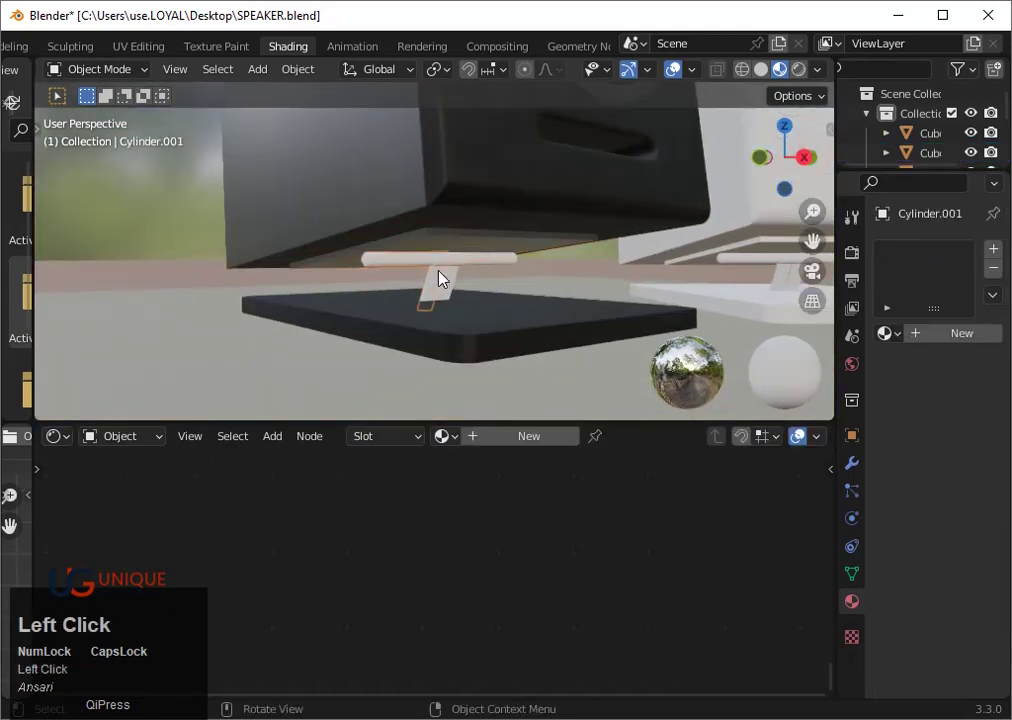
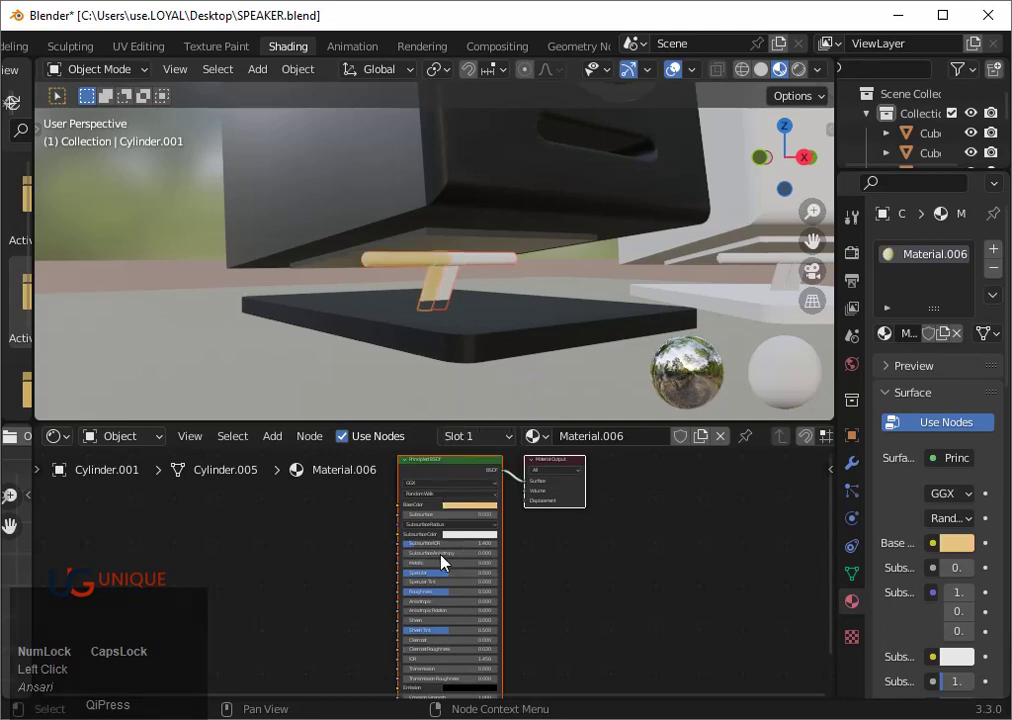
Set the stand rod's new Material.006 Metallic value to 0.9
{"action": "left_click", "coordinate": [443, 568]}
{"action": "key", "text": "0"}
{"action": "type", "text": "0.9"}
{"action": "key", "text": "Return"}
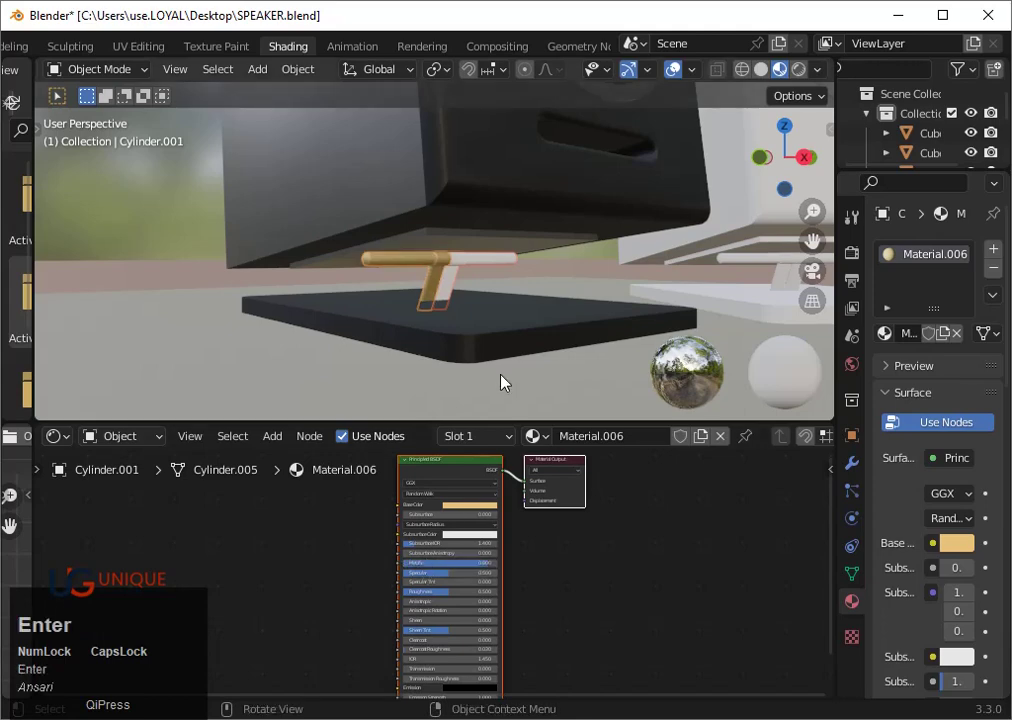
Pick a bright warm orange Base Color for the rod, giving it a bronze look
{"action": "left_click", "coordinate": [483, 514]}
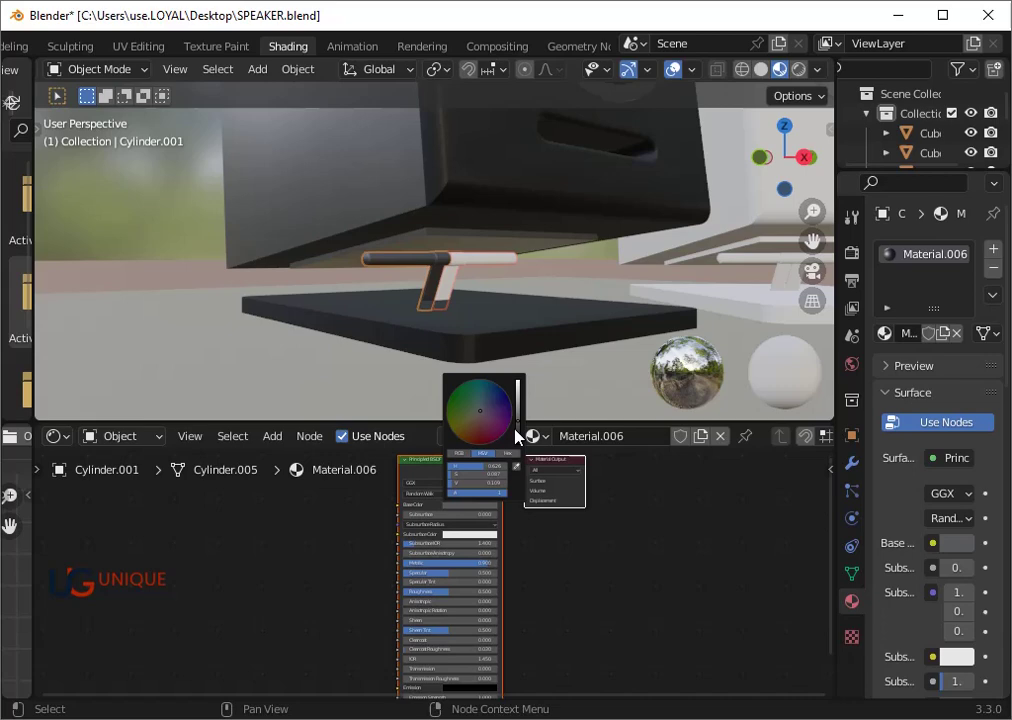
{"action": "left_click", "coordinate": [524, 447]}
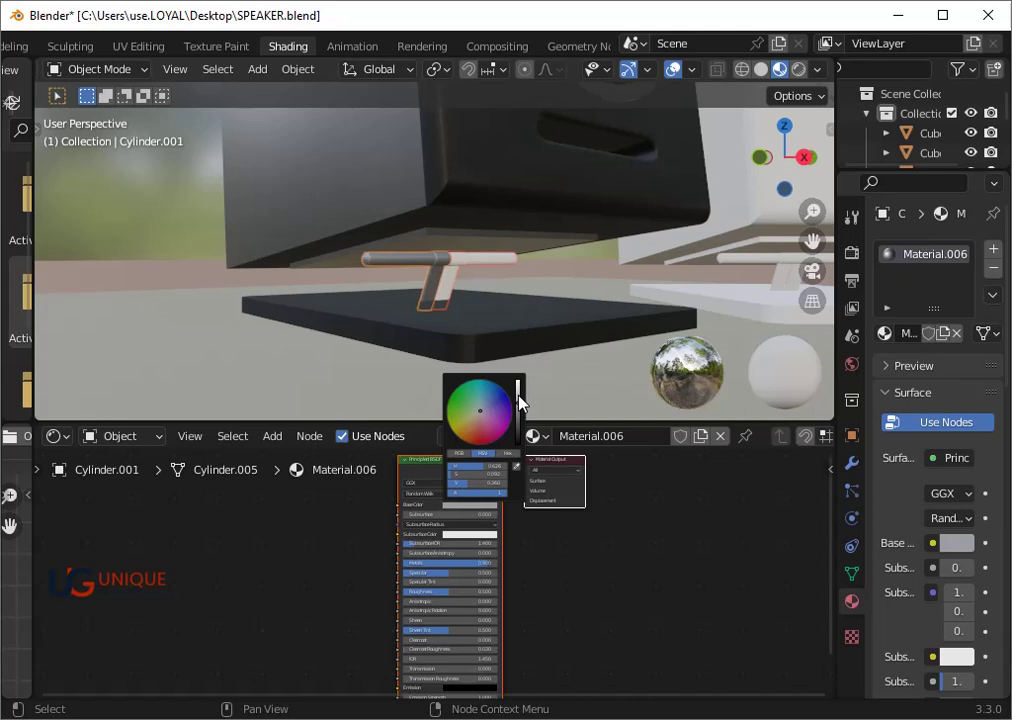
{"action": "left_click", "coordinate": [525, 399]}
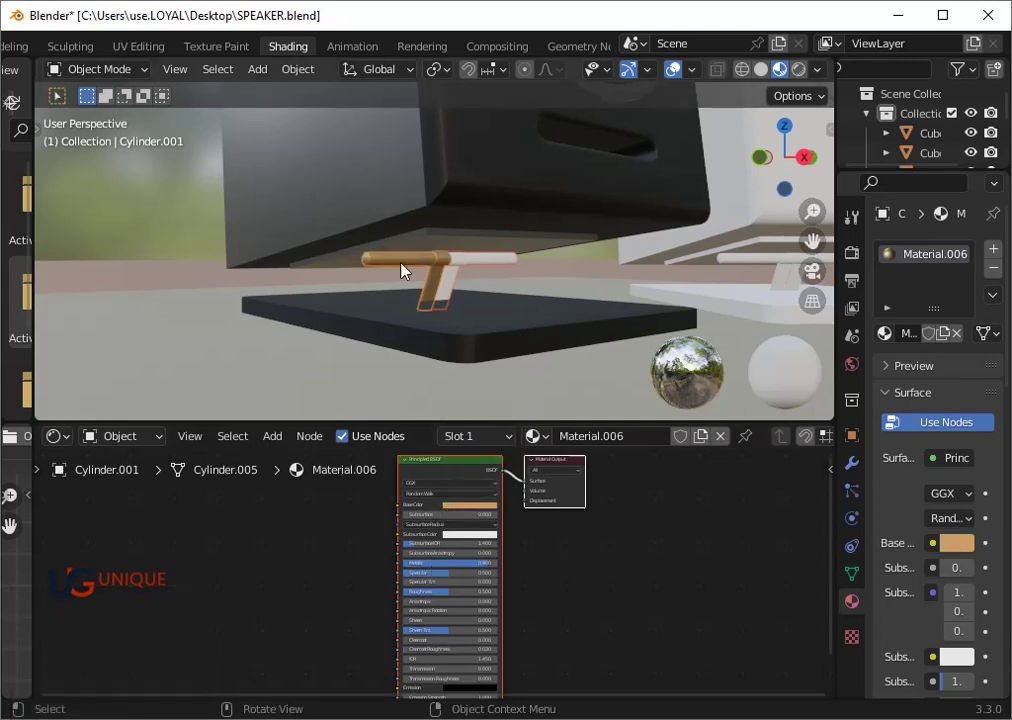
{"action": "left_click", "coordinate": [466, 512]}
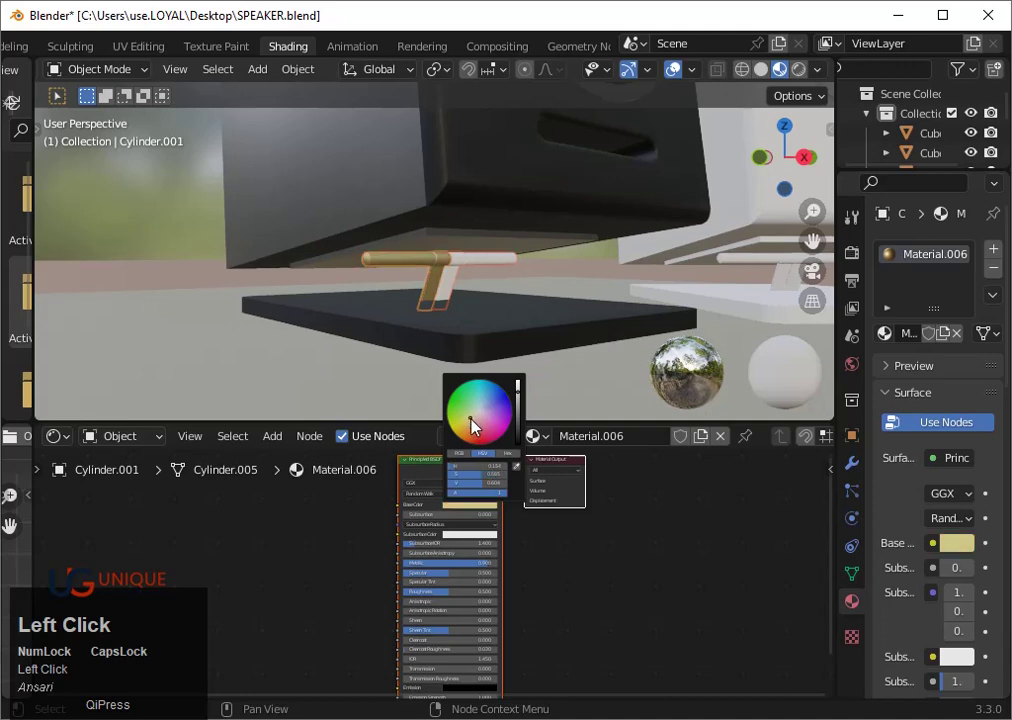
{"action": "scroll", "scroll_direction": "down", "scroll_amount": 3}
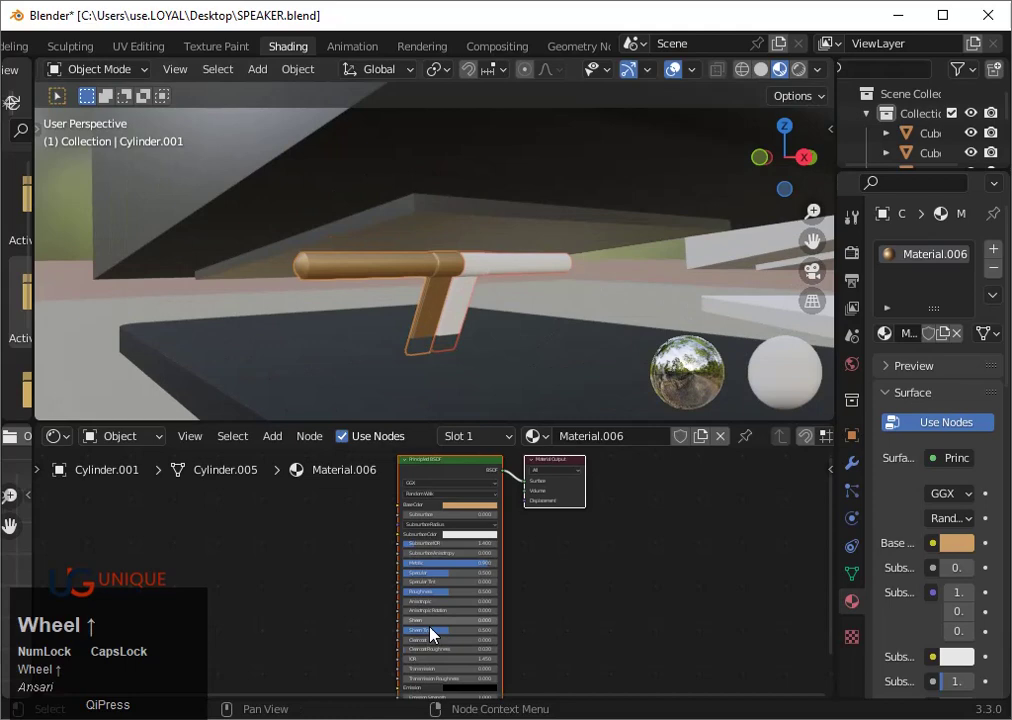
{"action": "left_click_drag", "start_coordinate": [451, 596], "coordinate": [528, 272]}
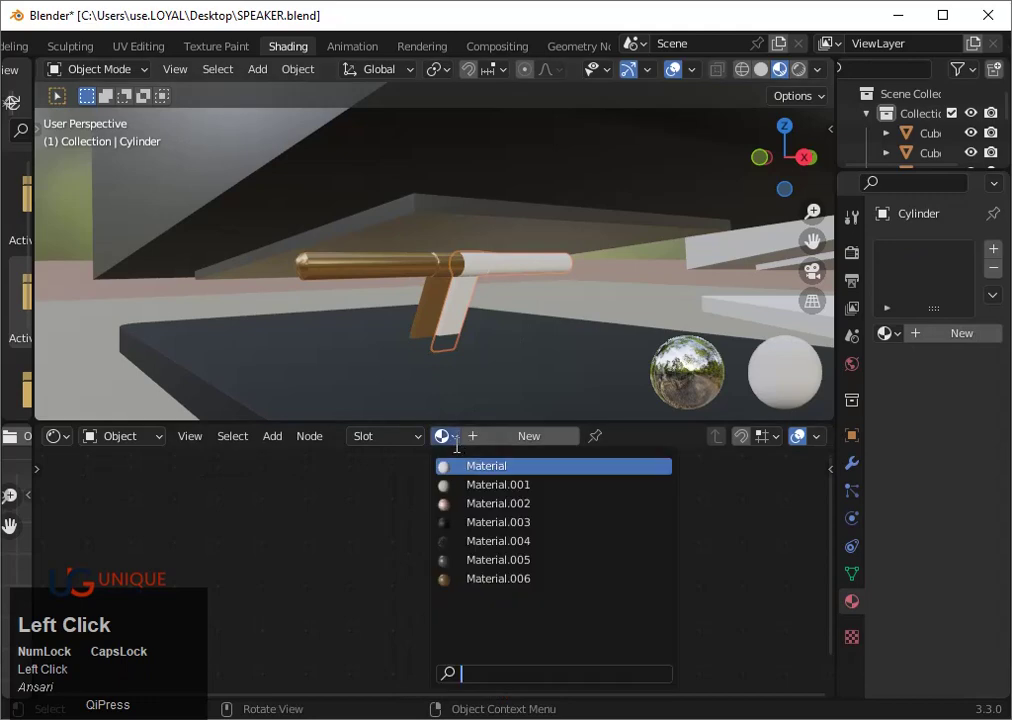
Give the second stand rod the bronze Material.006 and select the plate above the rods
{"action": "scroll", "scroll_direction": "down", "scroll_amount": 3}
{"action": "left_click", "coordinate": [595, 303]}
{"action": "scroll", "scroll_direction": "up", "scroll_amount": 3}
{"action": "left_click", "coordinate": [476, 244]}
Orbit around the speakers to bring the black cabinet's top into view
{"action": "scroll", "scroll_direction": "down", "scroll_amount": 3}
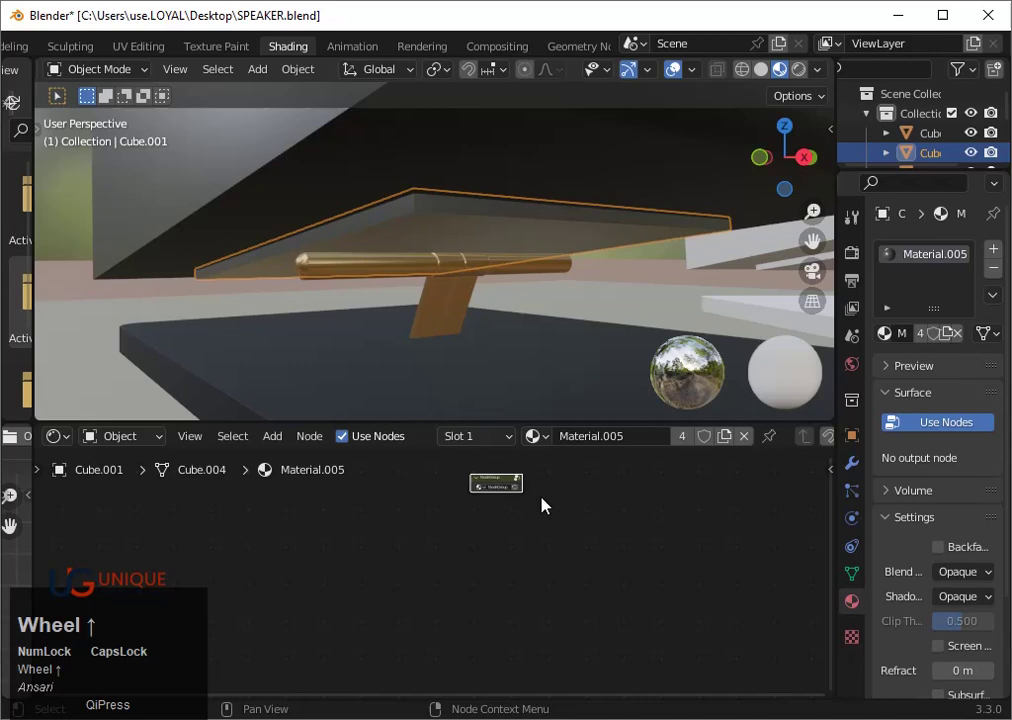
{"action": "left_click", "coordinate": [554, 445]}
{"action": "scroll", "scroll_direction": "down", "scroll_amount": 3}
{"action": "left_click", "coordinate": [565, 348]}
{"action": "scroll", "scroll_direction": "down", "scroll_amount": 3}
{"action": "left_click_drag", "start_coordinate": [567, 348], "coordinate": [562, 379]}
{"action": "scroll", "scroll_direction": "down", "scroll_amount": 3}
{"action": "scroll", "scroll_direction": "down", "scroll_amount": 3}
{"action": "middle_click", "coordinate": [476, 294]}
{"action": "scroll", "scroll_direction": "up", "scroll_amount": 3}
Inset the black speaker's top face and move it up along Z by about 11 cm
{"action": "left_click", "coordinate": [427, 166]}
{"action": "key", "text": "Tab"}
{"action": "left_click", "coordinate": [402, 262]}
{"action": "key", "text": "i"}
{"action": "left_click", "coordinate": [415, 276]}
{"action": "key", "text": "`"}
{"action": "key", "text": "3"}
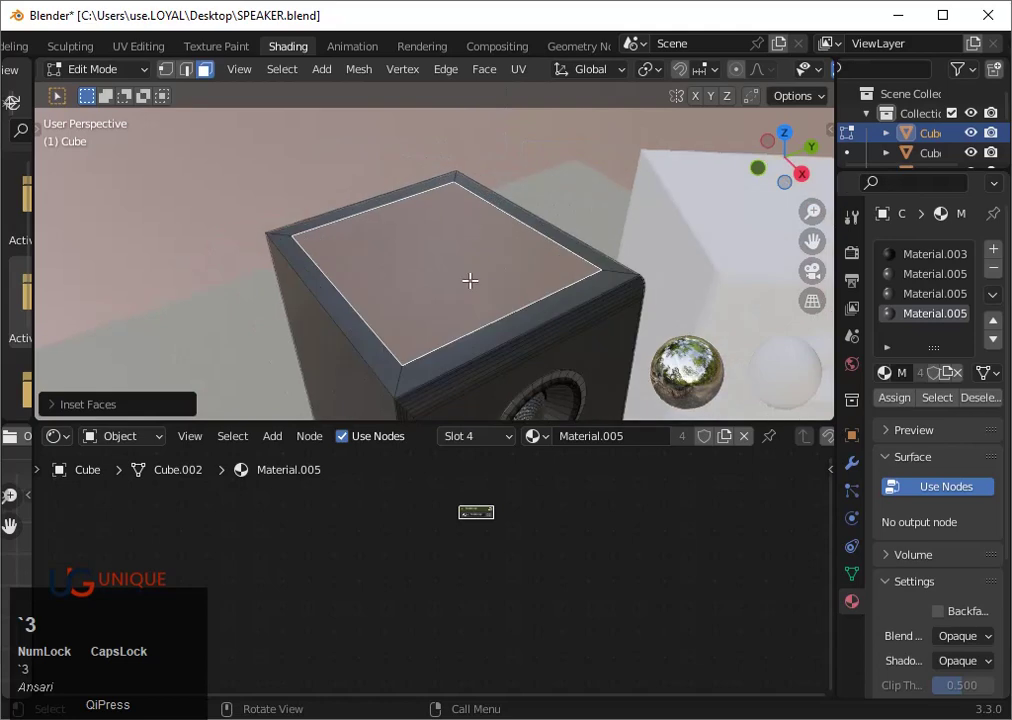
{"action": "key", "text": "g"}
{"action": "key", "text": "z"}
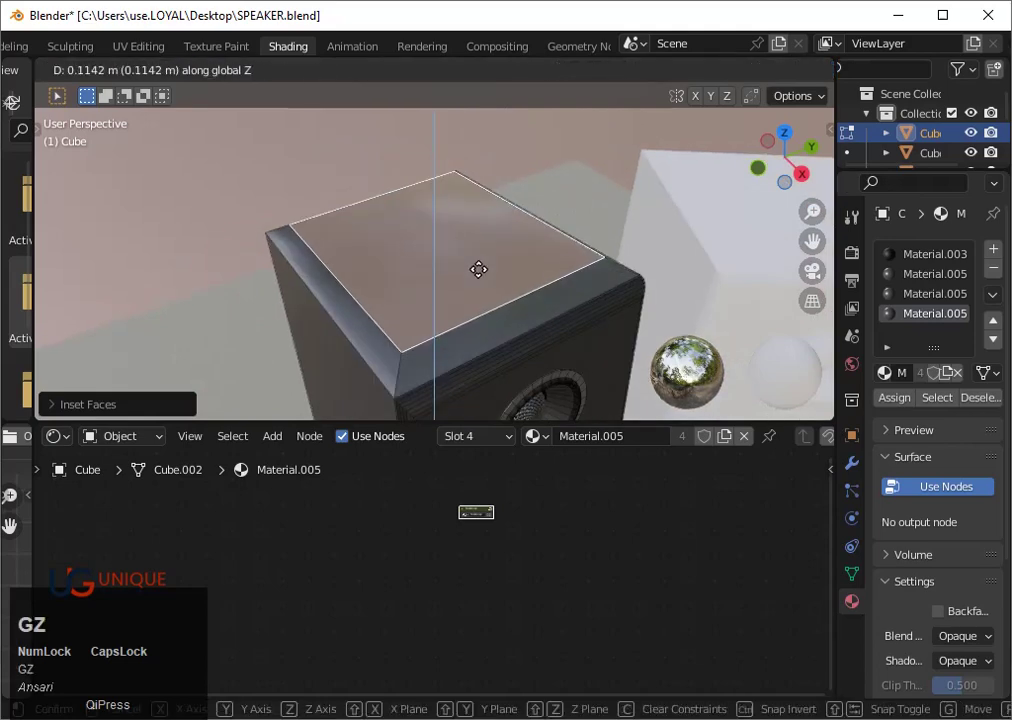
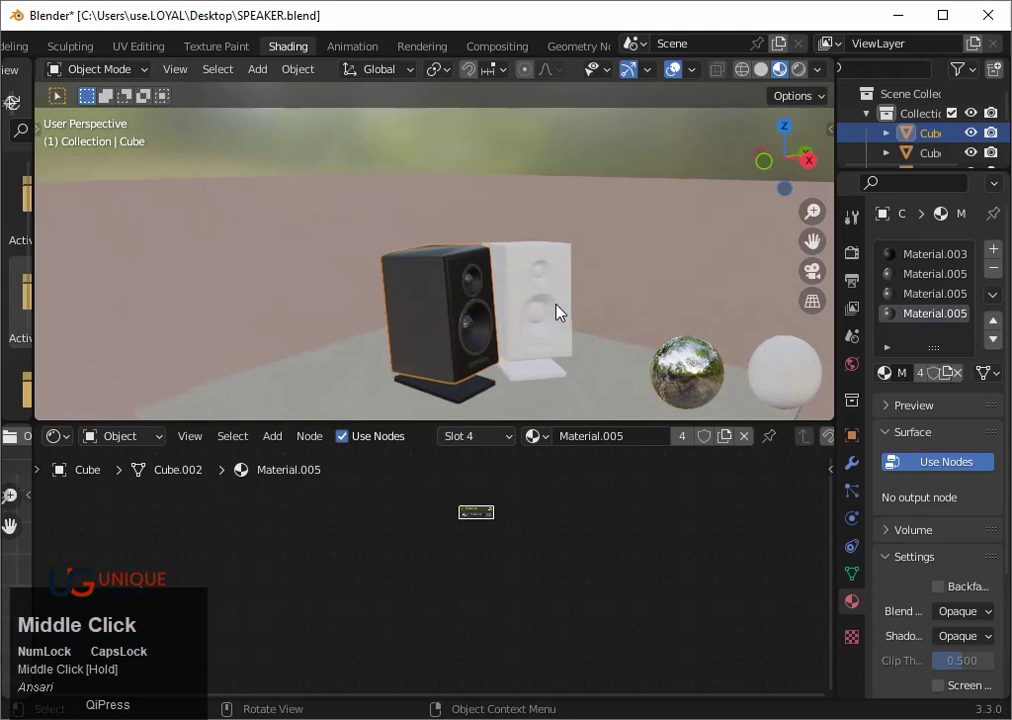
Confirm Cycles in Render Properties and switch the viewport to Rendered shading
{"action": "scroll", "scroll_direction": "up", "scroll_amount": 3}
{"action": "left_click", "coordinate": [618, 316]}
{"action": "scroll", "scroll_direction": "down", "scroll_amount": 3}
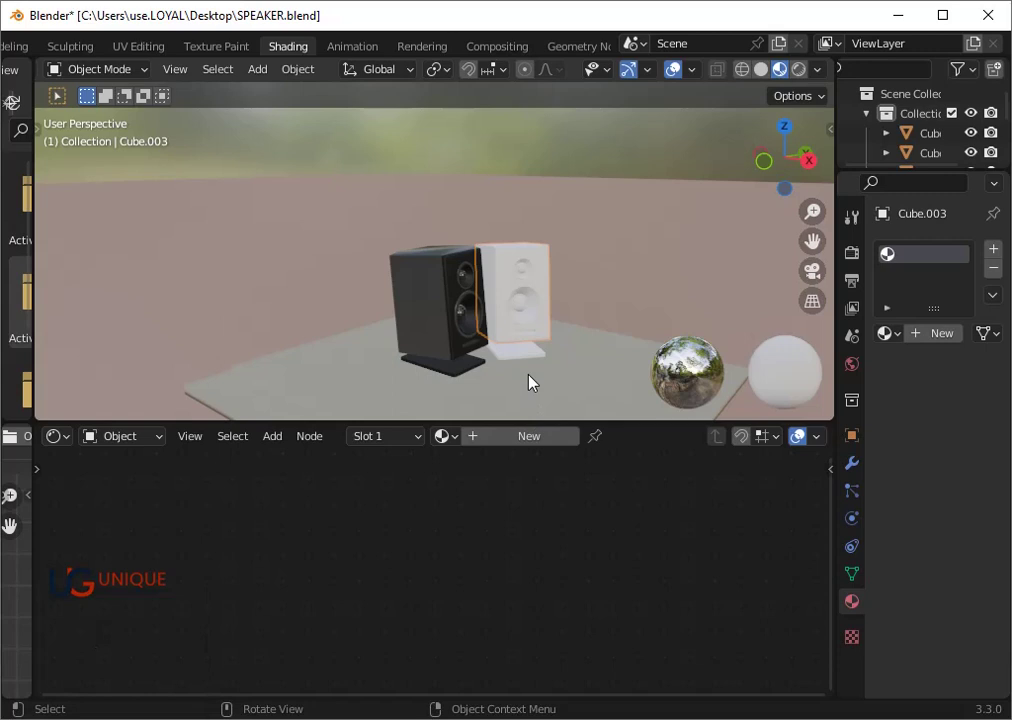
{"action": "left_click", "coordinate": [524, 317]}
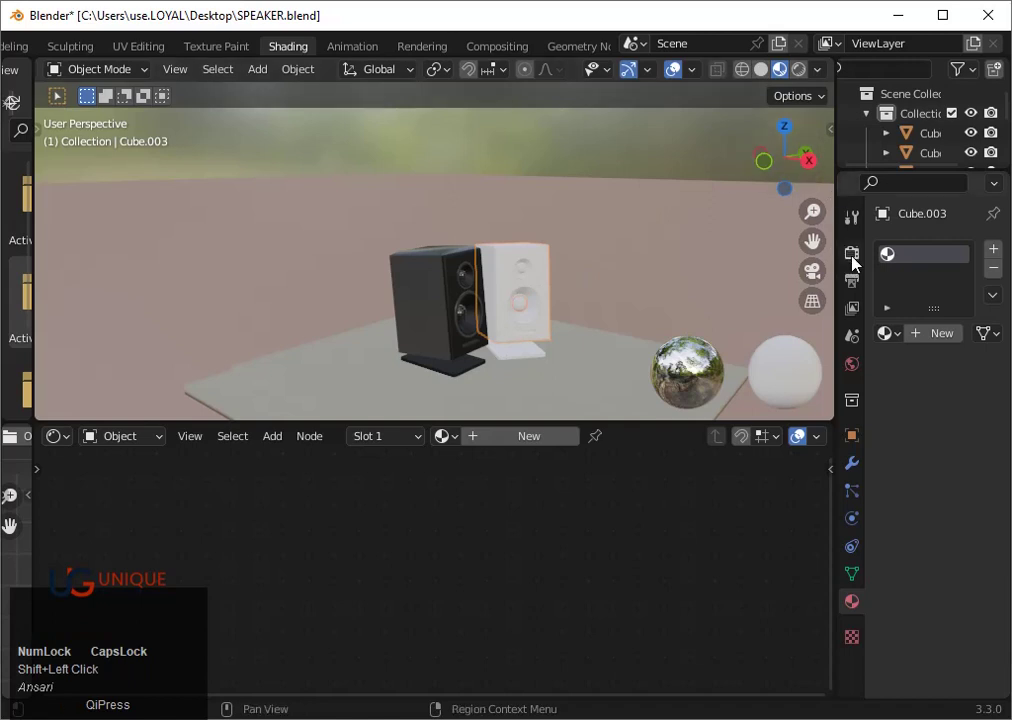
{"action": "left_click", "coordinate": [858, 259]}
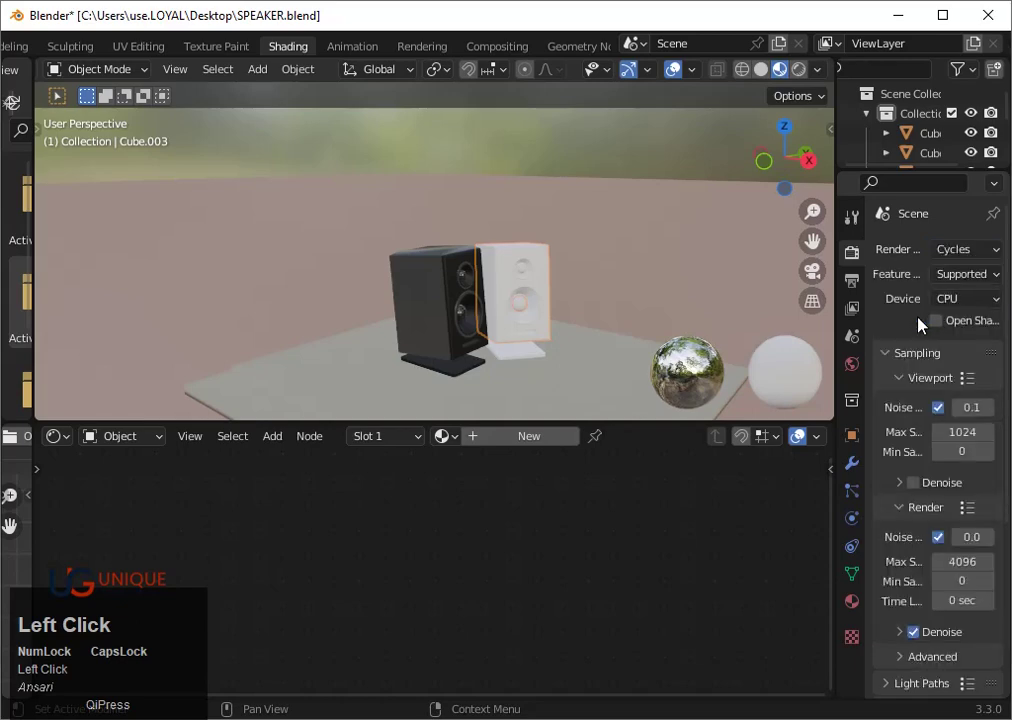
{"action": "left_click", "coordinate": [808, 72]}
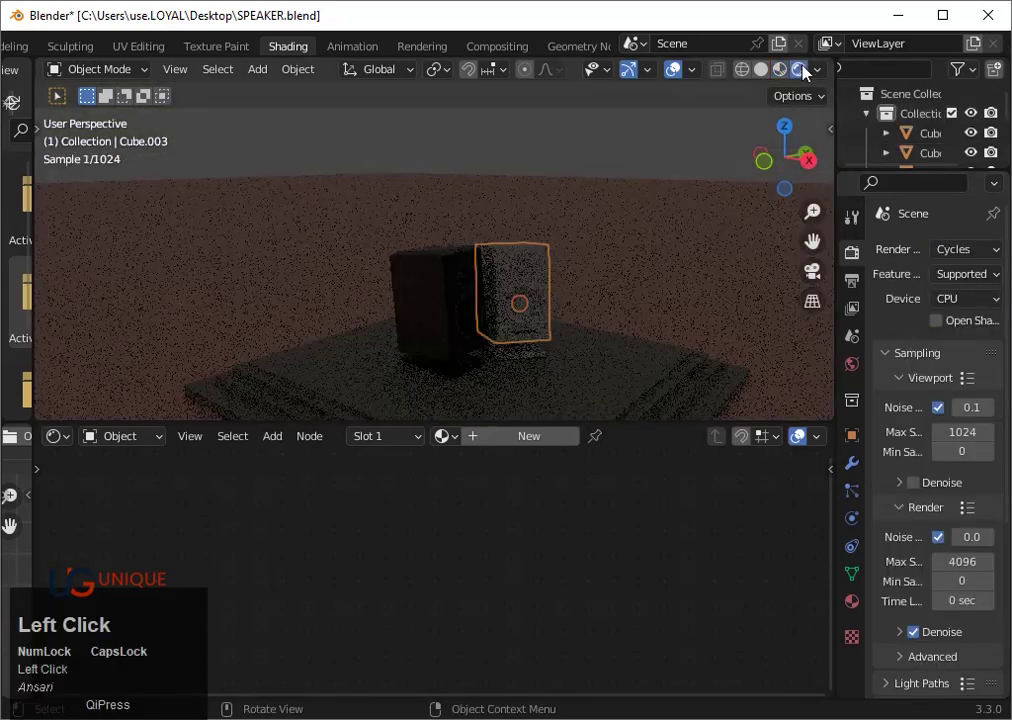
{"action": "scroll", "scroll_direction": "down", "scroll_amount": 3}
Add an area light above the speakers and set its Power to 1000 W
{"action": "key", "text": "shift+a"}
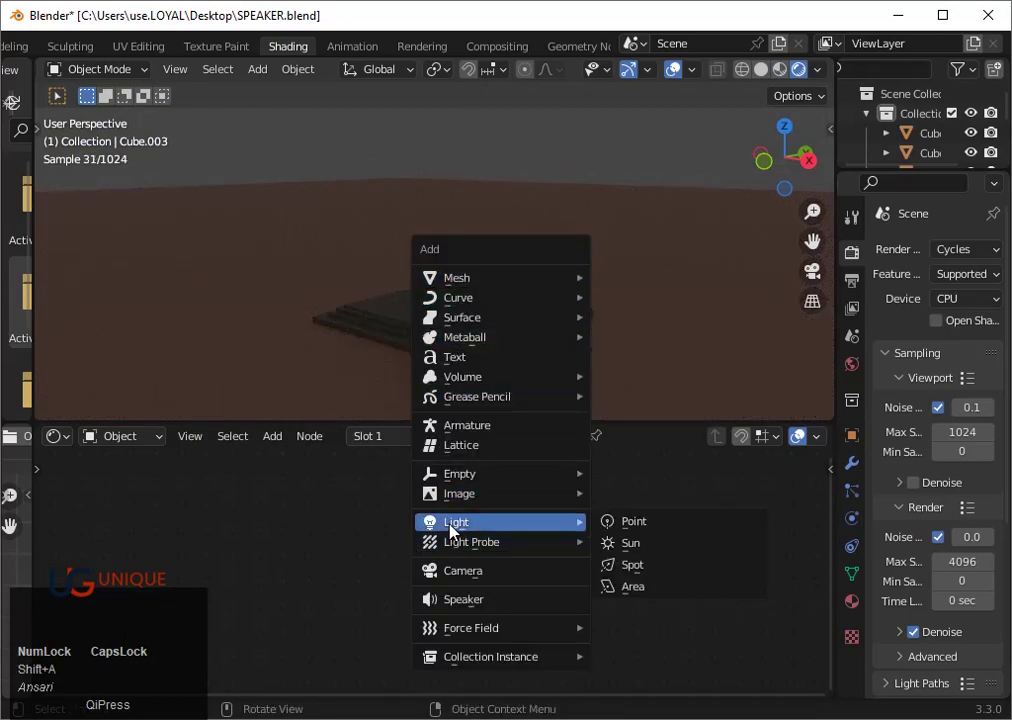
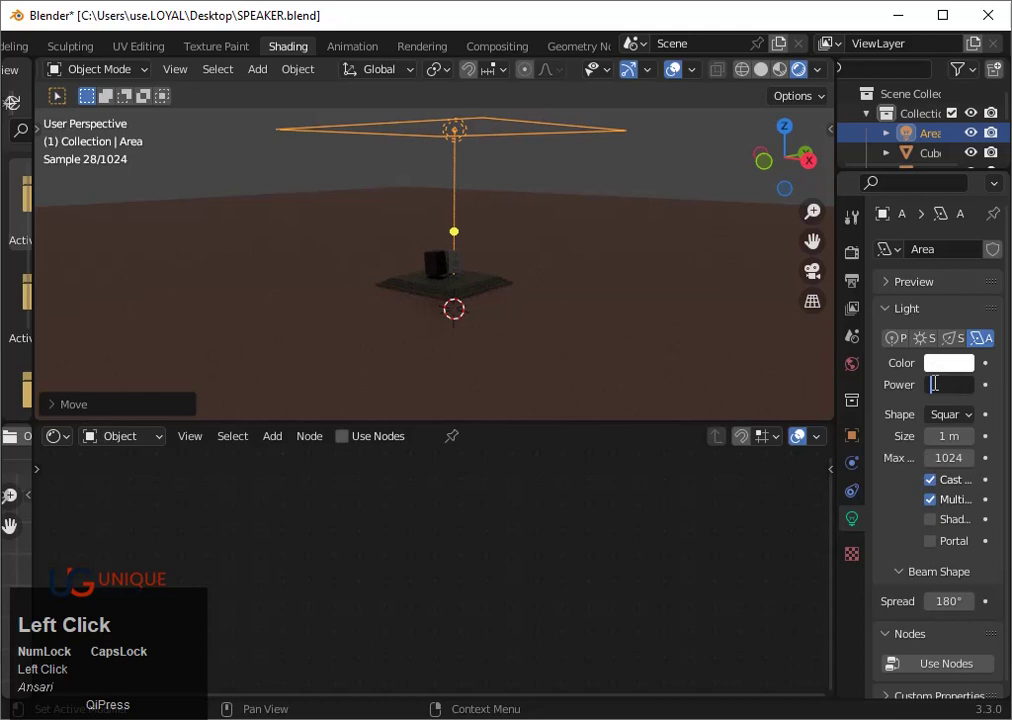
{"action": "type", "text": "1000"}
{"action": "key", "text": "Return"}
{"action": "scroll", "scroll_direction": "up", "scroll_amount": 3}
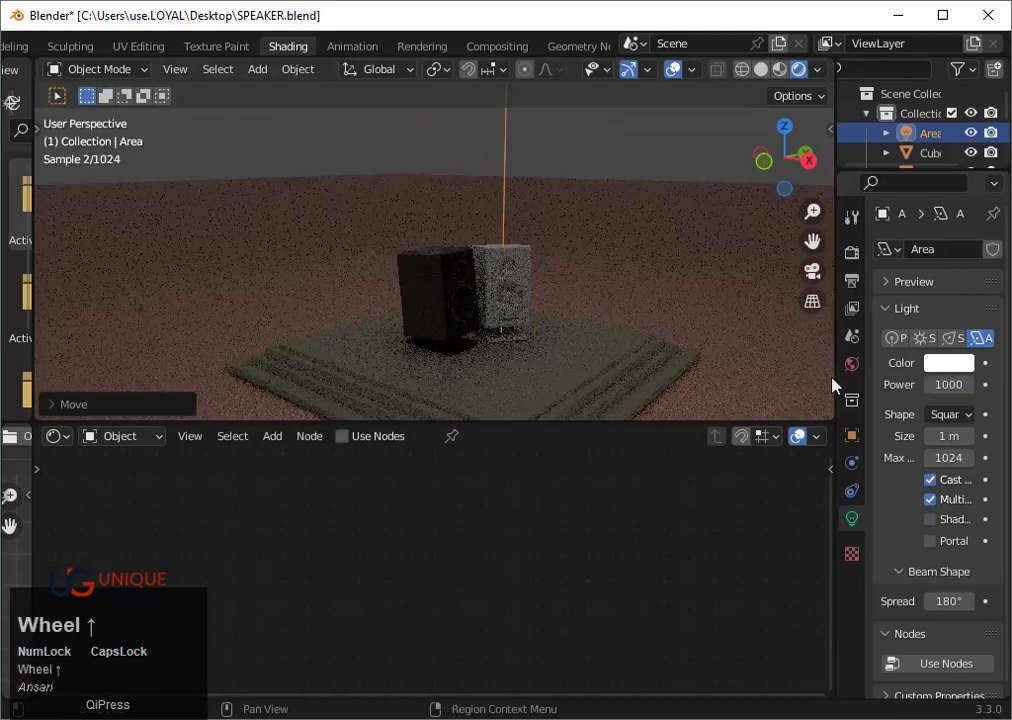
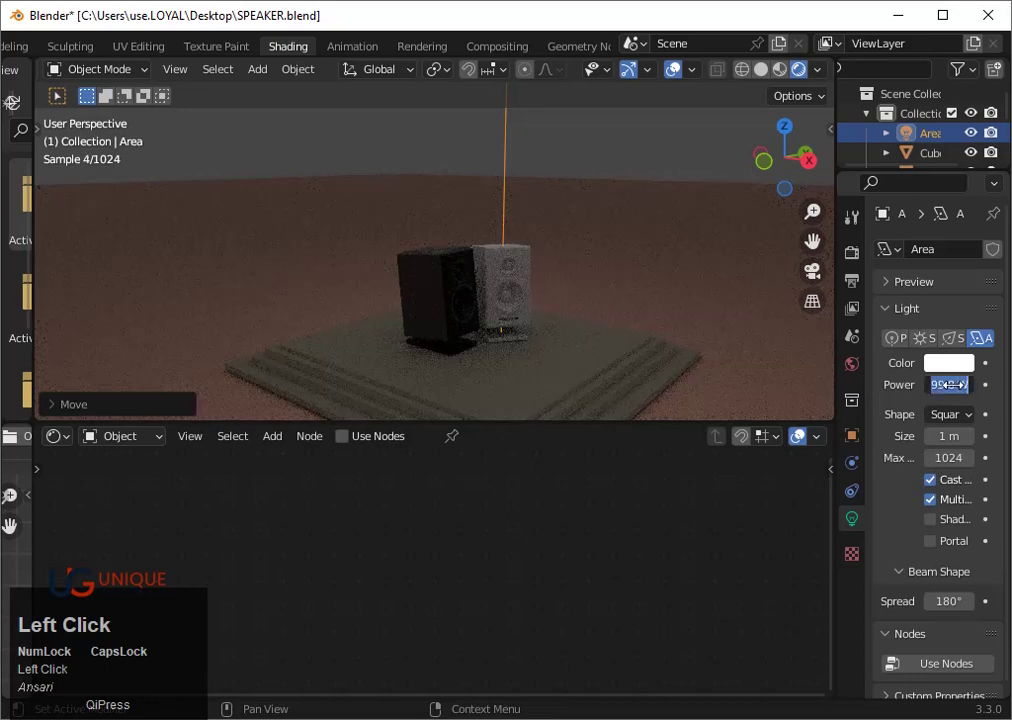
{"action": "type", "text": "10000"}
{"action": "key", "text": "Return"}
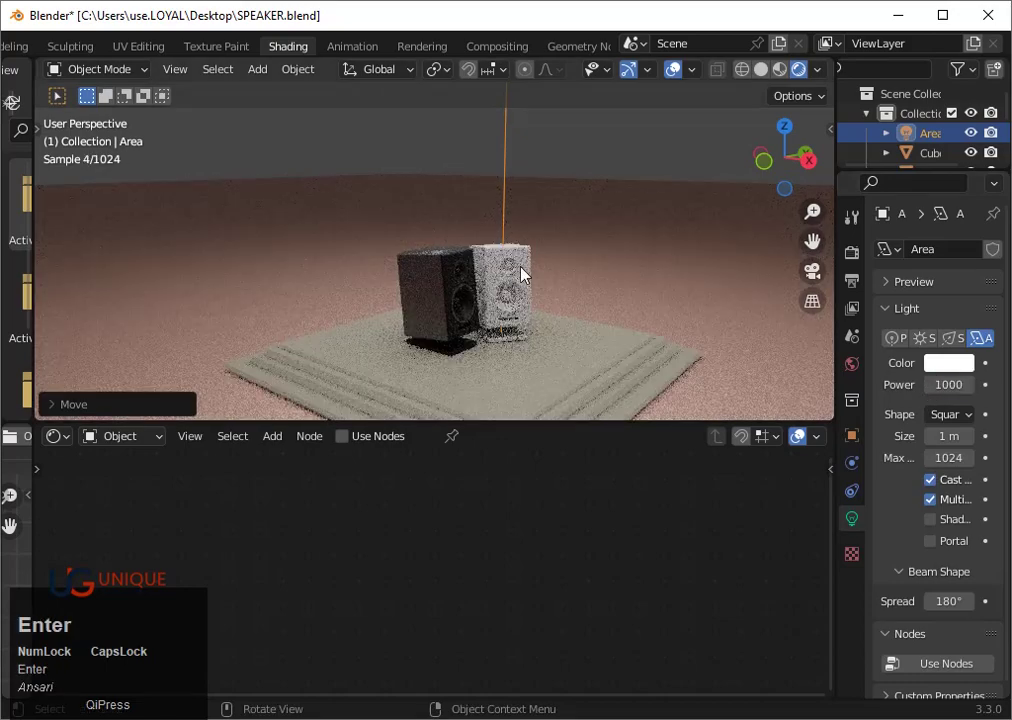
Orbit around the speakers and check the light's placement from Top view
{"action": "scroll", "scroll_direction": "up", "scroll_amount": 3}
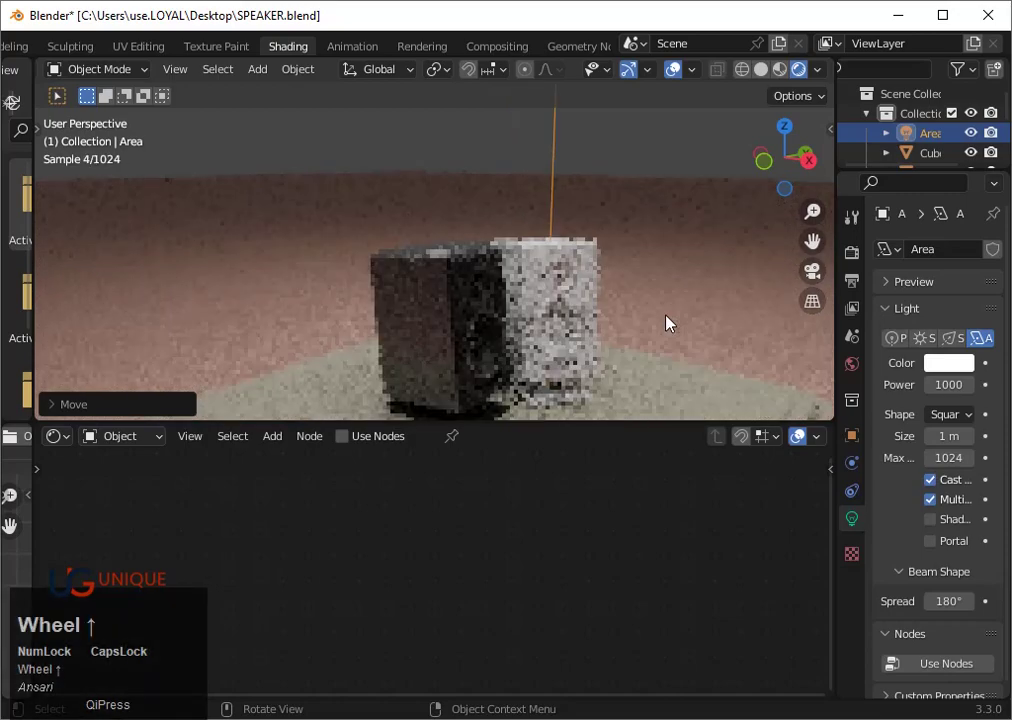
{"action": "left_click_drag", "start_coordinate": [687, 368], "coordinate": [641, 331]}
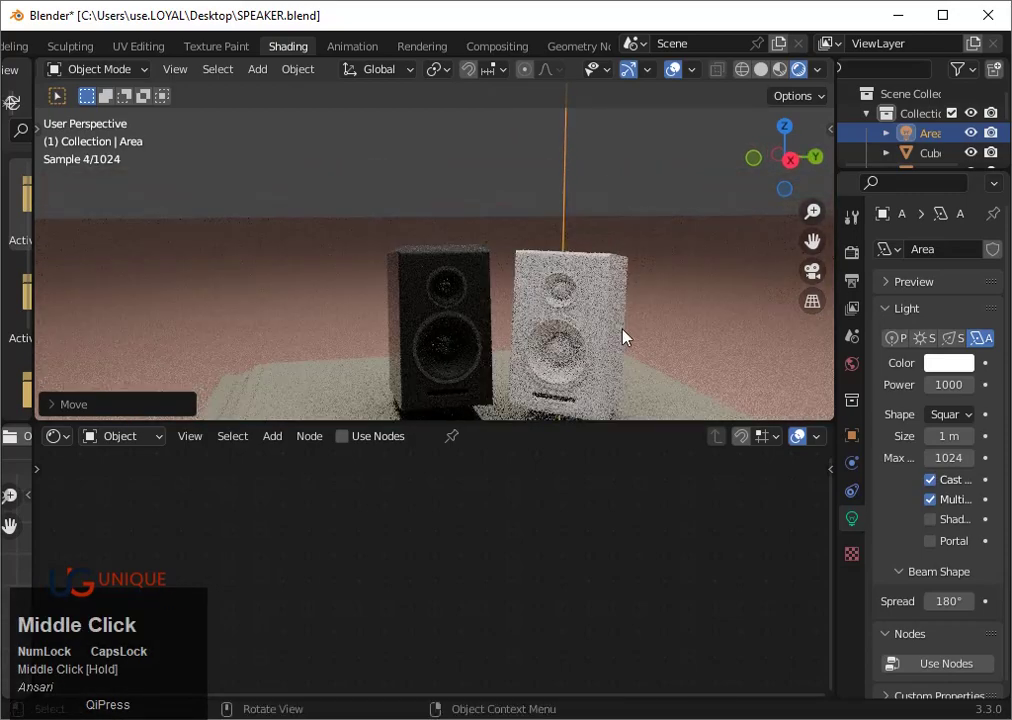
{"action": "scroll", "scroll_direction": "down", "scroll_amount": 3}
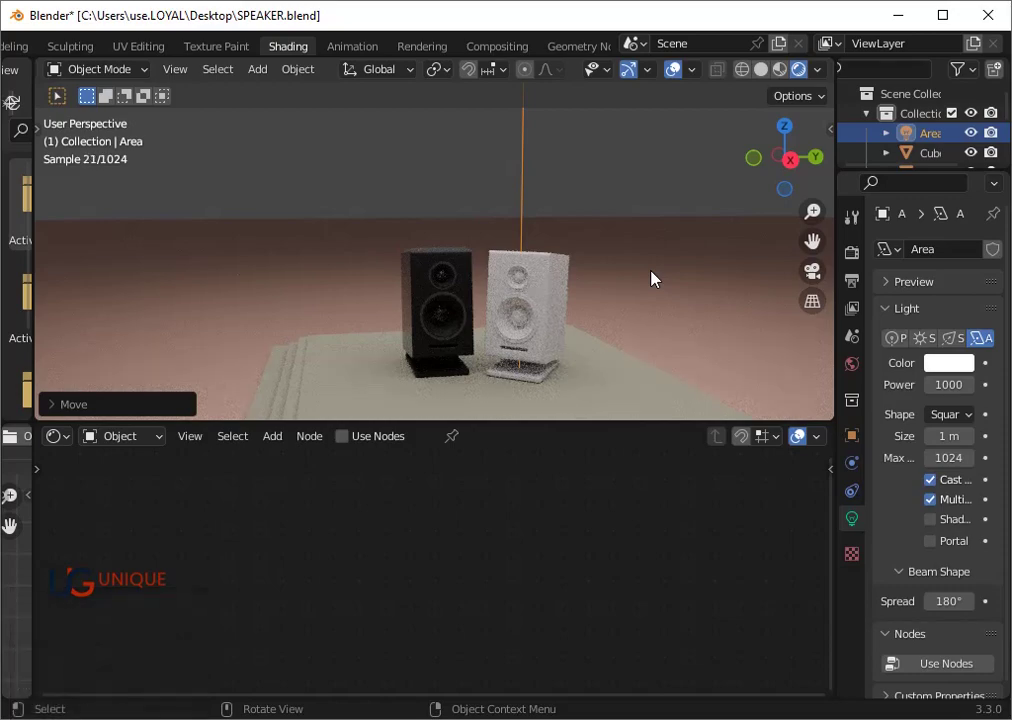
{"action": "scroll", "scroll_direction": "down", "scroll_amount": 3}
{"action": "left_click", "coordinate": [801, 136]}
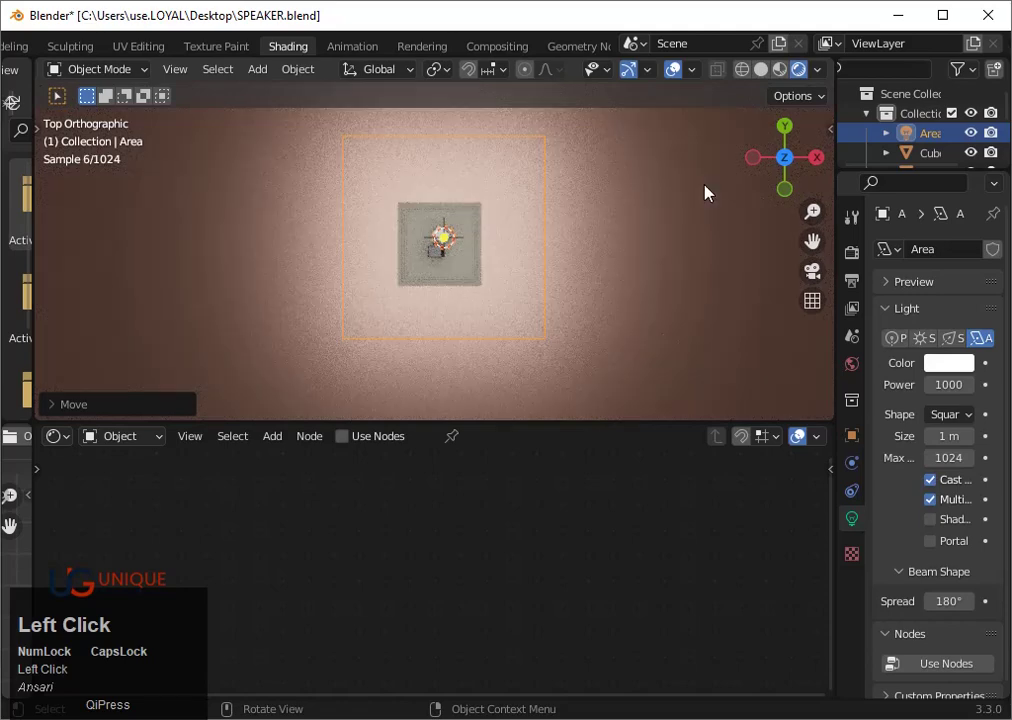
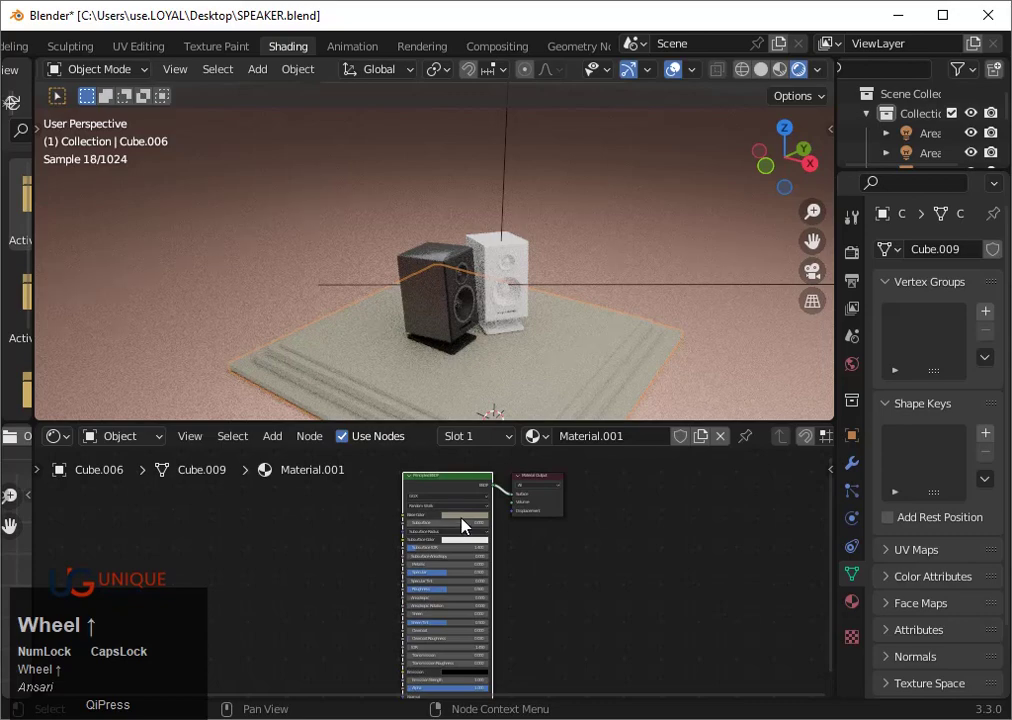
Make the platform's Principled BSDF dark grey, partly metallic with roughness about half
{"action": "left_click", "coordinate": [469, 523]}
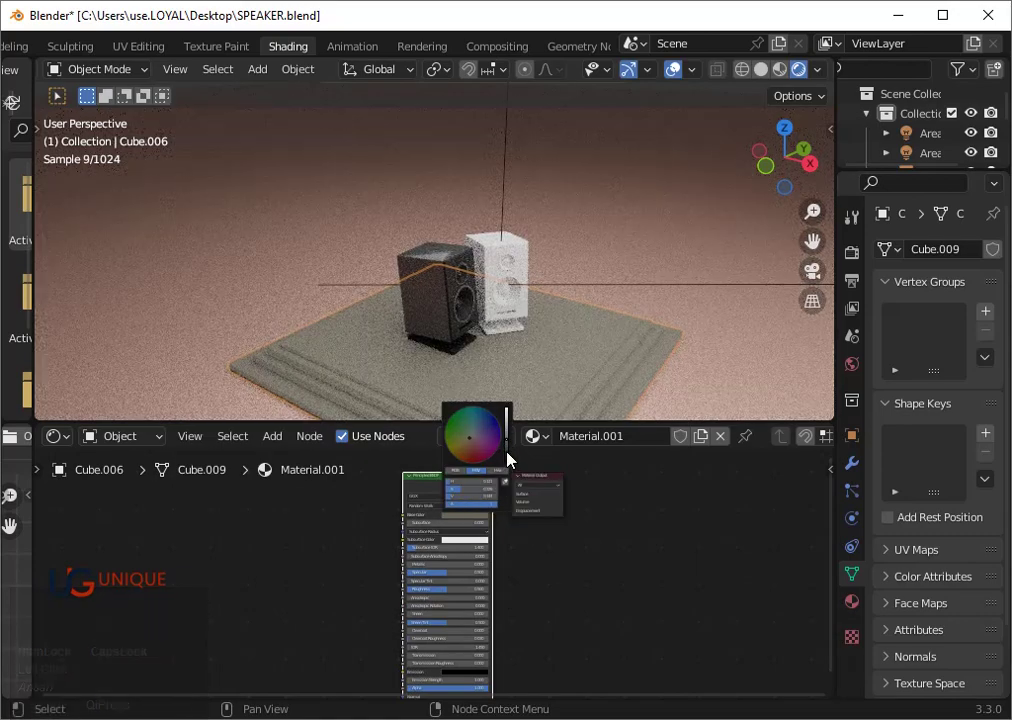
{"action": "left_click", "coordinate": [511, 457]}
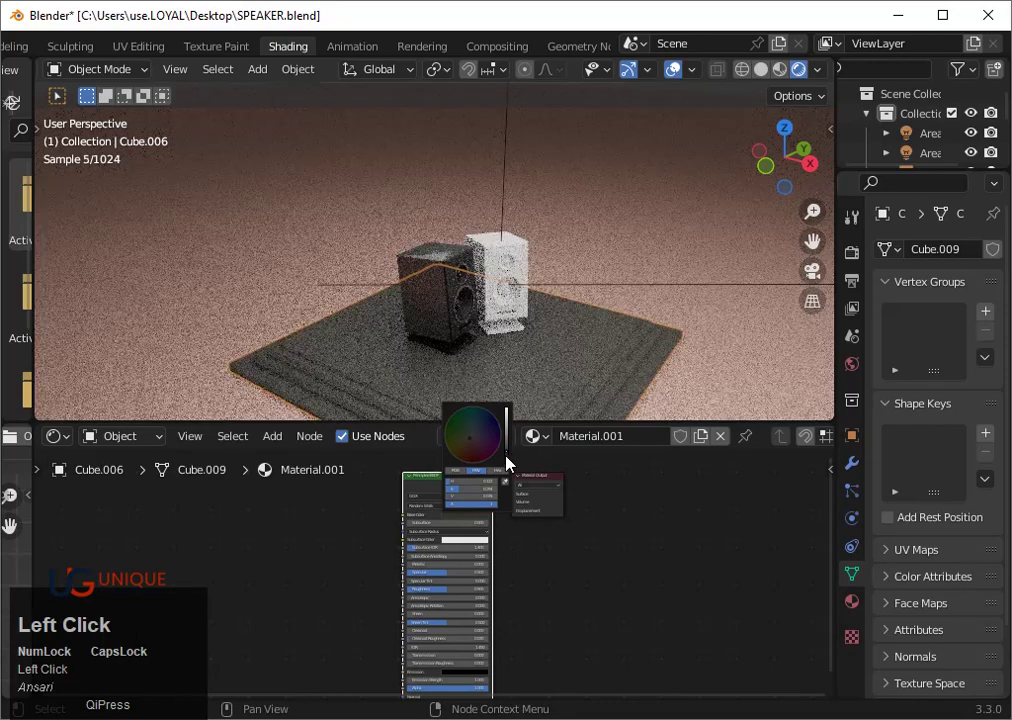
{"action": "scroll", "scroll_direction": "up", "scroll_amount": 3}
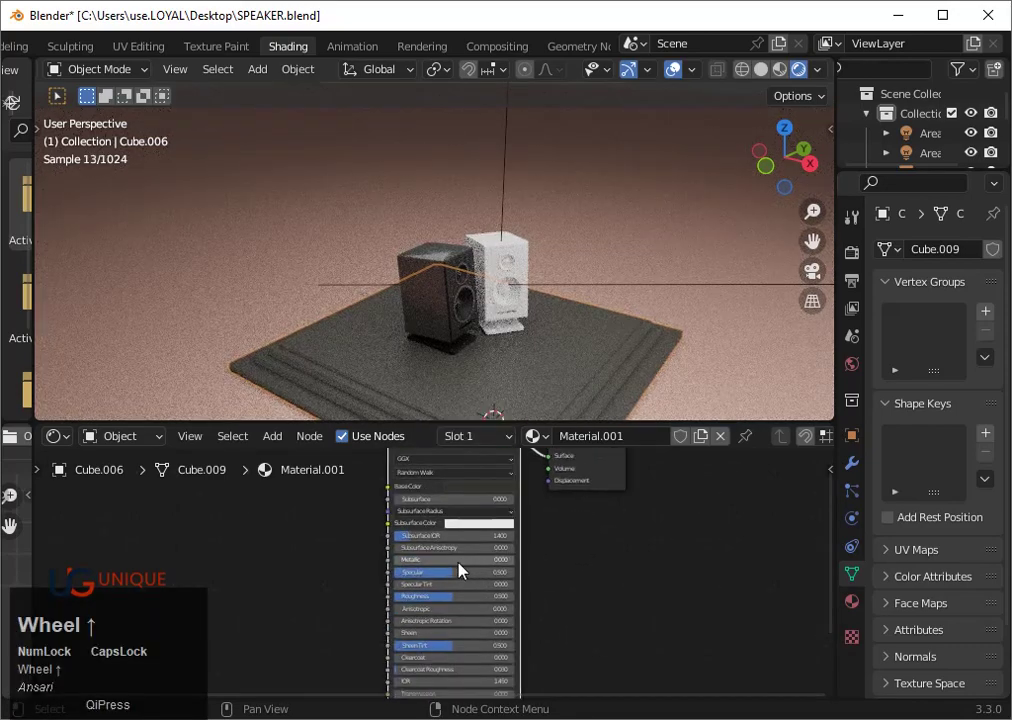
{"action": "left_click", "coordinate": [457, 562]}
{"action": "left_click_drag", "start_coordinate": [467, 577], "coordinate": [465, 614]}
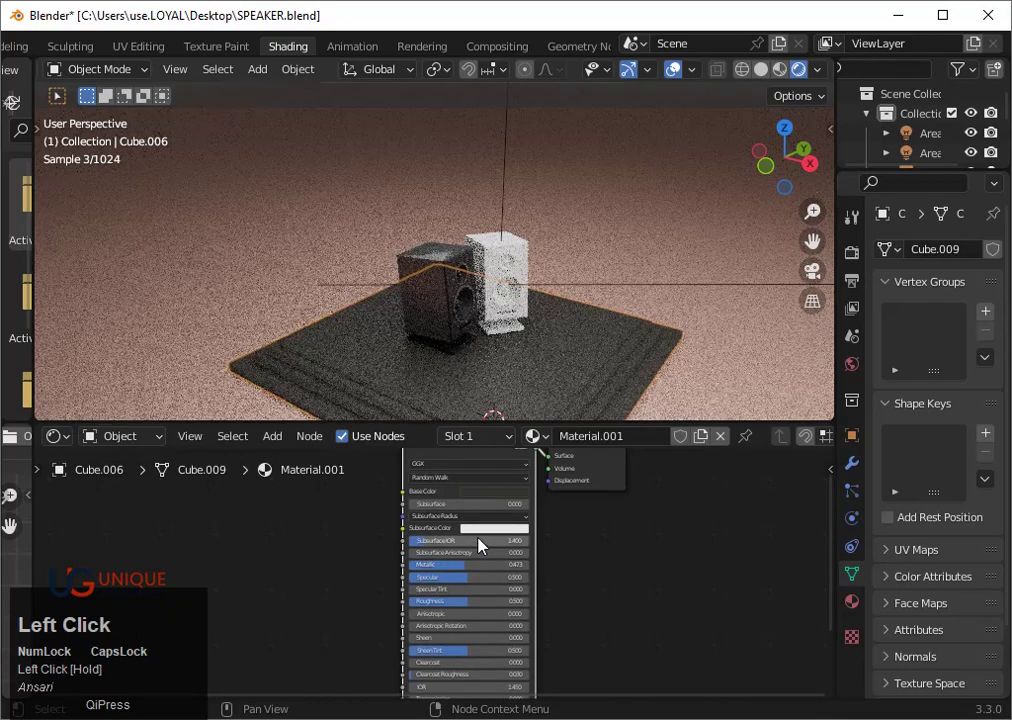
{"action": "left_click_drag", "start_coordinate": [465, 613], "coordinate": [460, 568]}
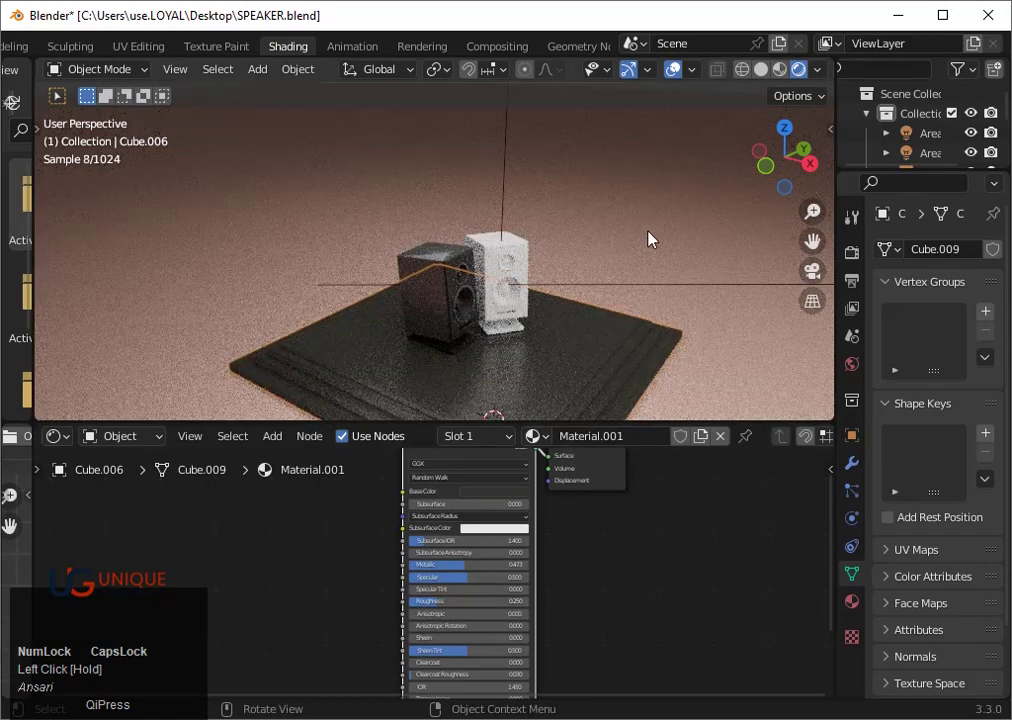
{"action": "left_click_drag", "start_coordinate": [460, 568], "coordinate": [451, 611]}
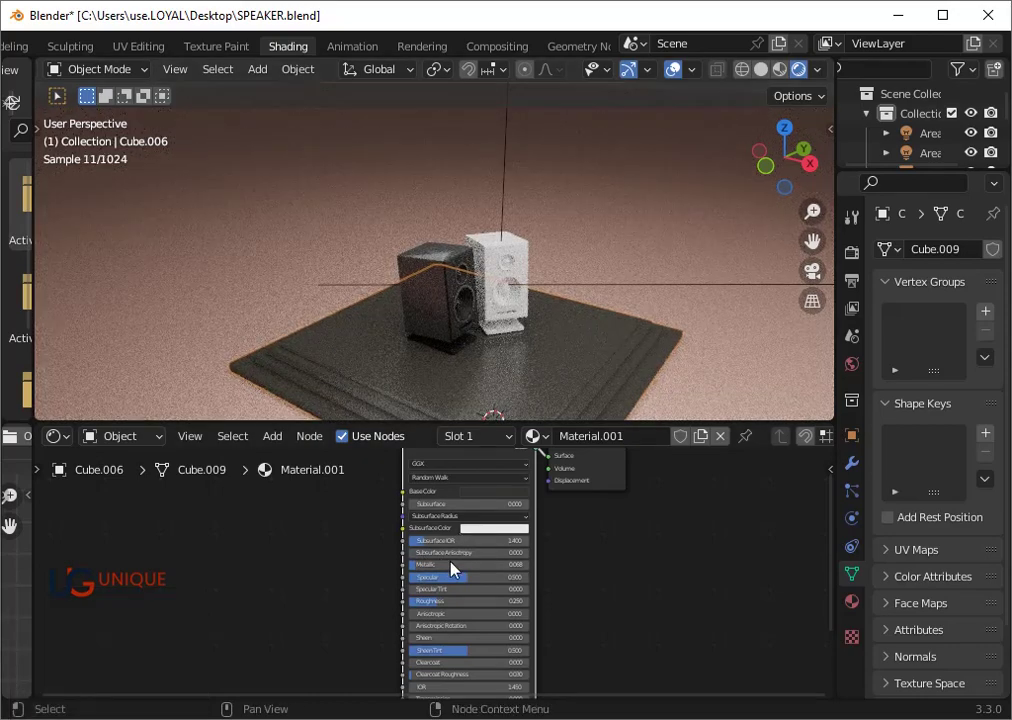
{"action": "left_click_drag", "start_coordinate": [451, 611], "coordinate": [434, 568]}
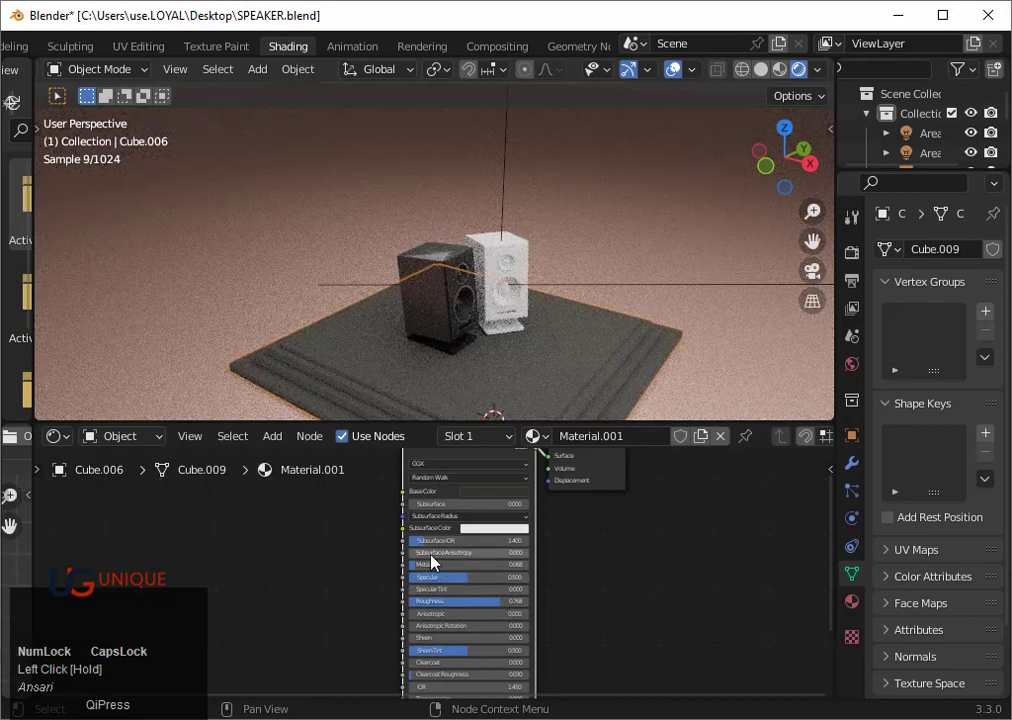
{"action": "left_click", "coordinate": [434, 568]}
{"action": "left_click_drag", "start_coordinate": [445, 575], "coordinate": [504, 606]}
{"action": "left_click_drag", "start_coordinate": [504, 606], "coordinate": [571, 367]}
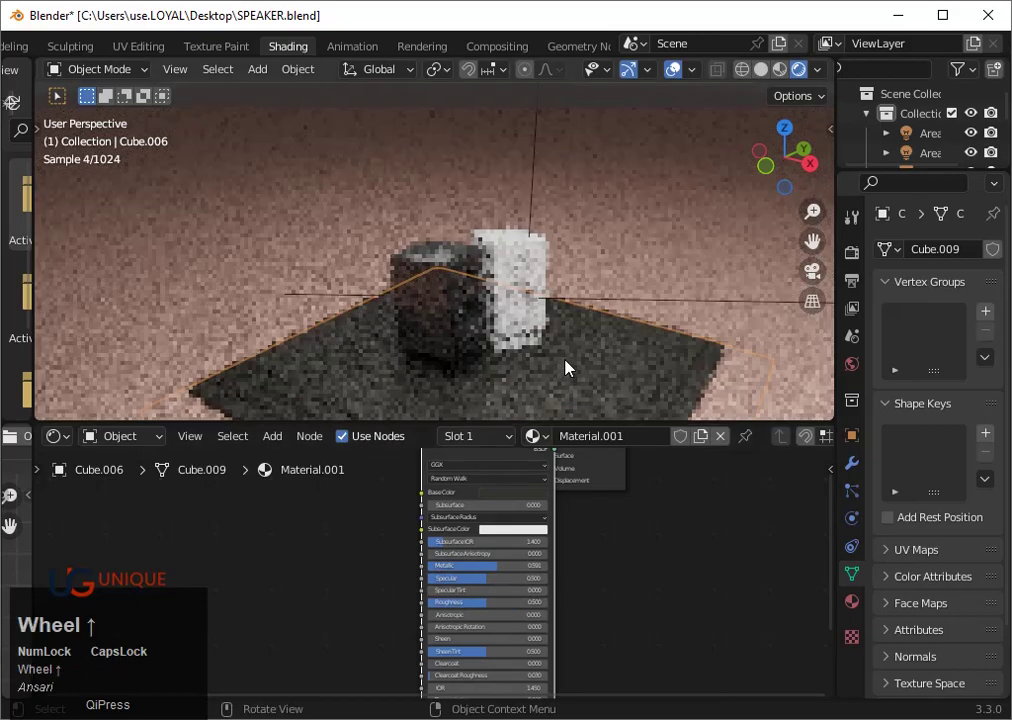
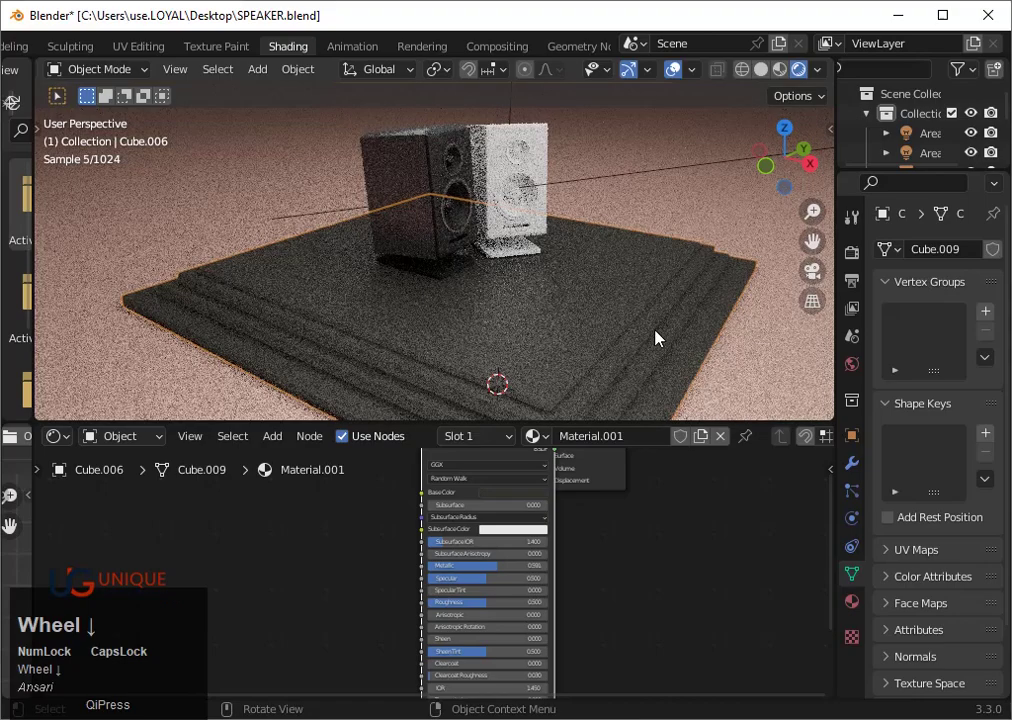
Apply Shade Smooth to the stepped platform
{"action": "scroll", "scroll_direction": "down", "scroll_amount": 3}
{"action": "left_click_drag", "start_coordinate": [512, 279], "coordinate": [420, 181]}
{"action": "right_click", "coordinate": [420, 181]}
{"action": "left_click", "coordinate": [420, 181]}
Inspect the speaker stands up close, then switch the viewport to Material Preview shading
{"action": "scroll", "scroll_direction": "up", "scroll_amount": 3}
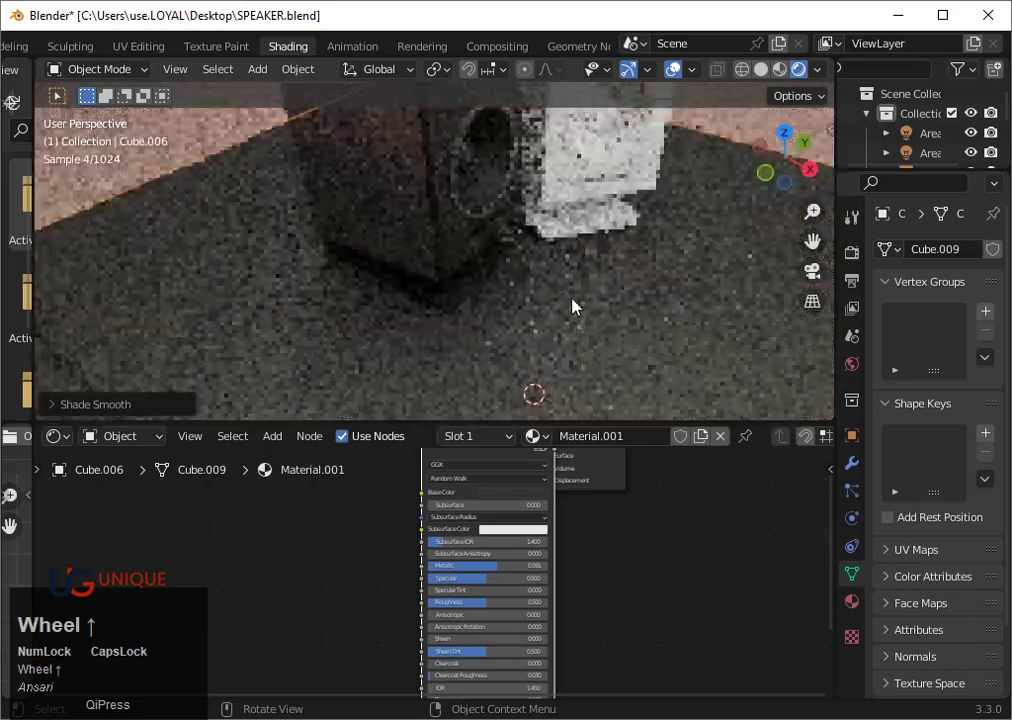
{"action": "left_click_drag", "start_coordinate": [615, 336], "coordinate": [592, 257]}
{"action": "scroll", "scroll_direction": "down", "scroll_amount": 3}
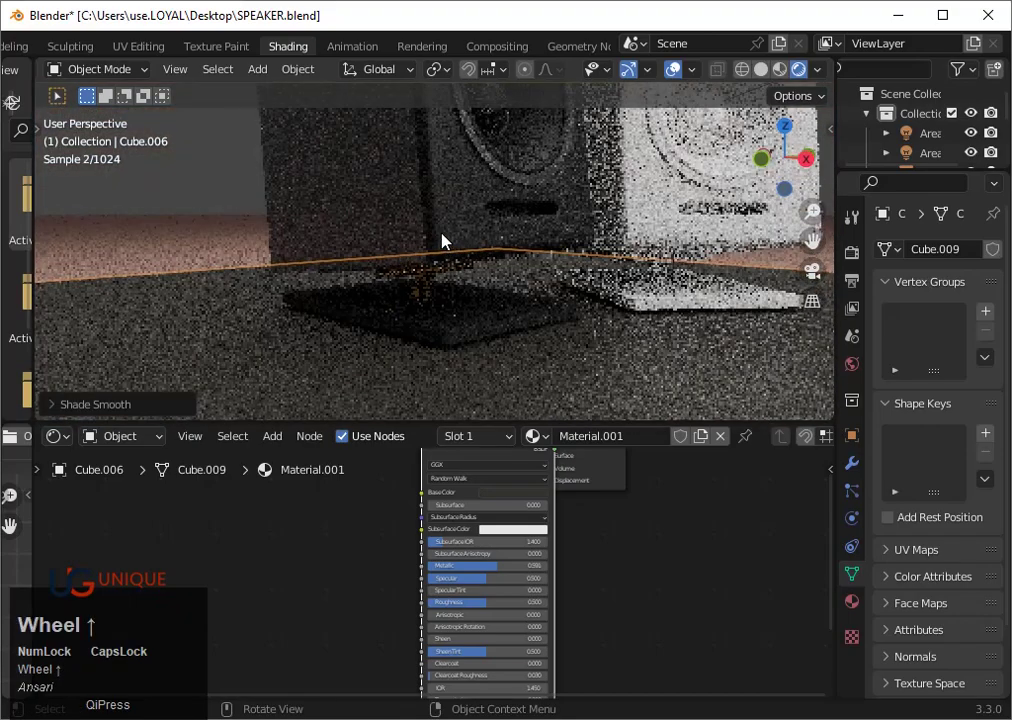
{"action": "left_click_drag", "start_coordinate": [539, 233], "coordinate": [715, 214]}
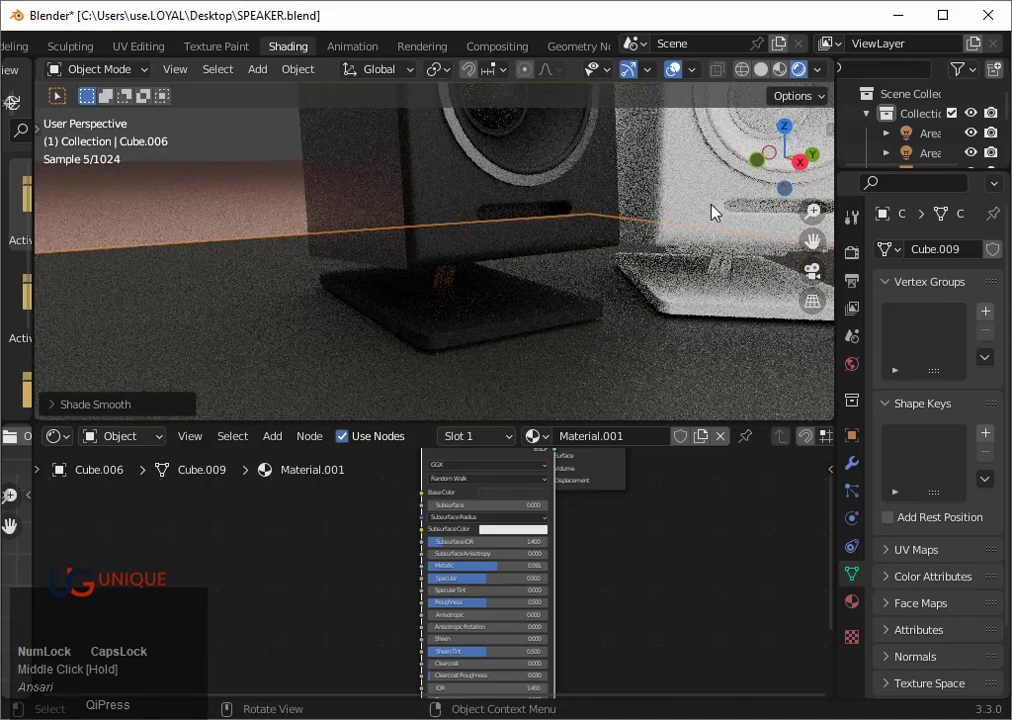
{"action": "scroll", "scroll_direction": "down", "scroll_amount": 3}
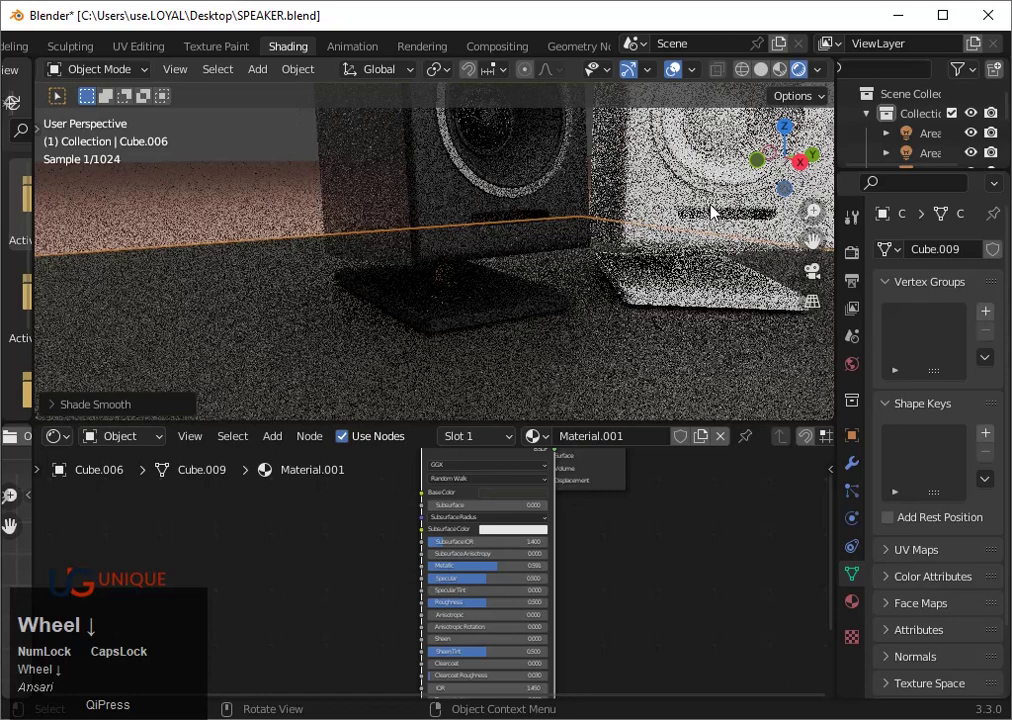
{"action": "scroll", "scroll_direction": "down", "scroll_amount": 3}
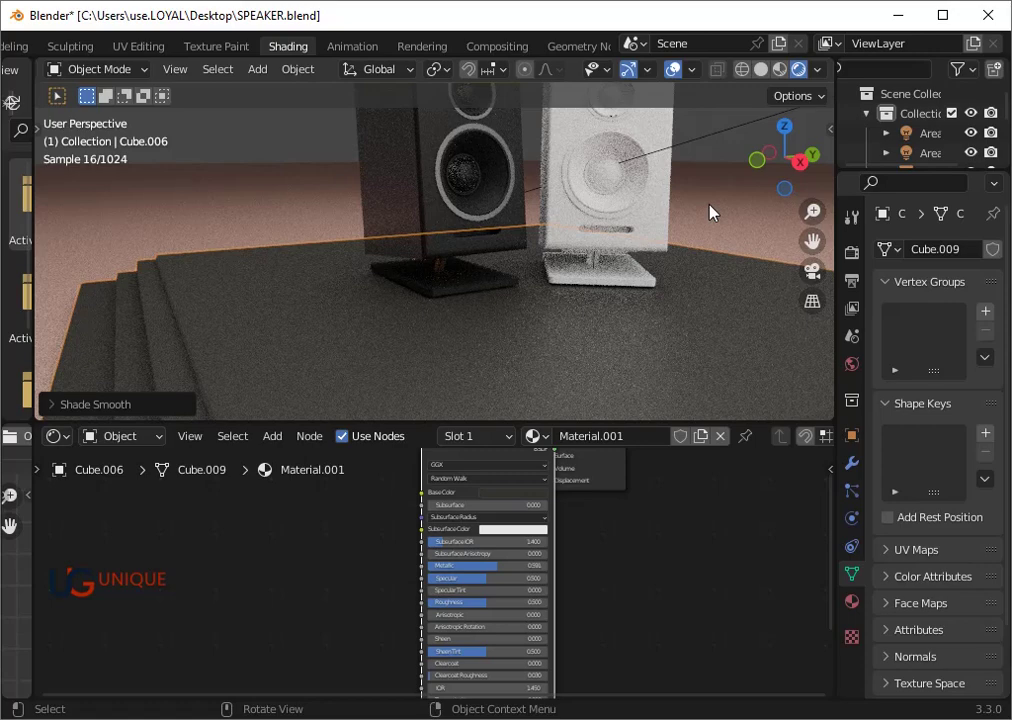
{"action": "scroll", "scroll_direction": "down", "scroll_amount": 3}
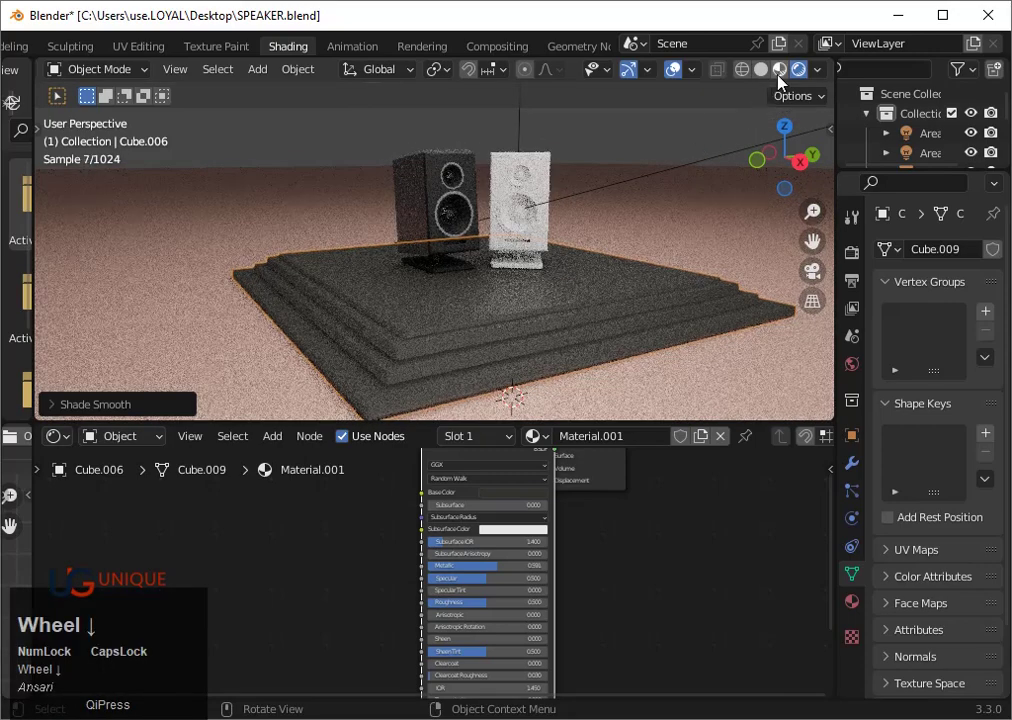
{"action": "left_click", "coordinate": [787, 75]}
Change the render engine to Eevee with Bloom enabled and view the speaker fronts
{"action": "scroll", "scroll_direction": "up", "scroll_amount": 3}
{"action": "left_click", "coordinate": [862, 257]}
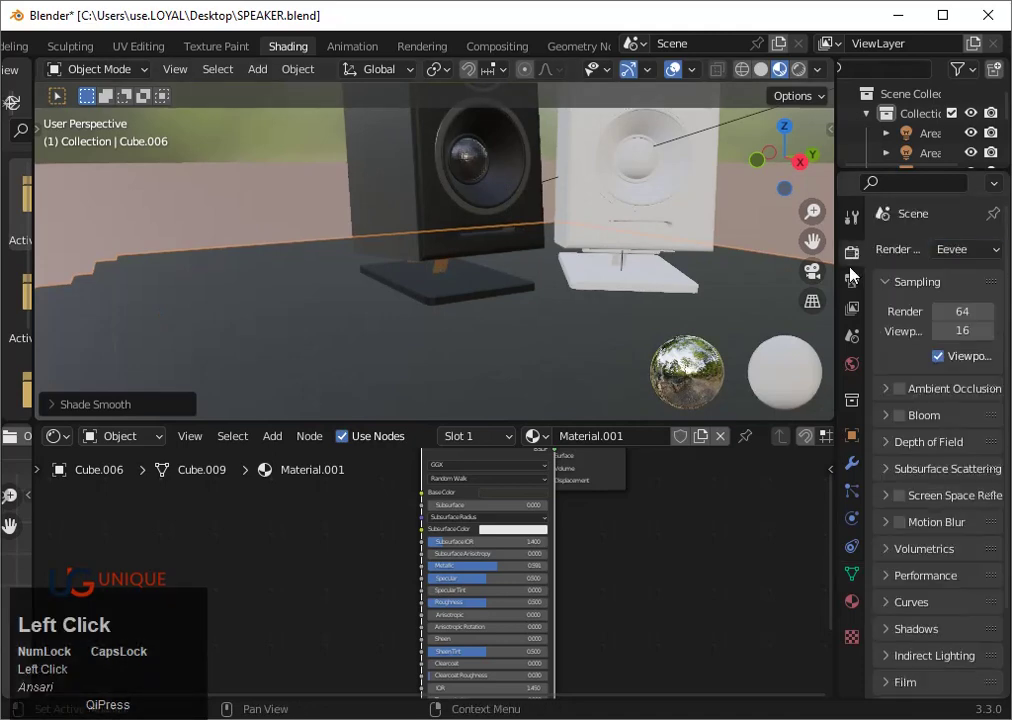
{"action": "scroll", "scroll_direction": "down", "scroll_amount": 3}
{"action": "middle_click", "coordinate": [470, 223]}
{"action": "scroll", "scroll_direction": "up", "scroll_amount": 3}
{"action": "left_click_drag", "start_coordinate": [494, 230], "coordinate": [497, 233]}
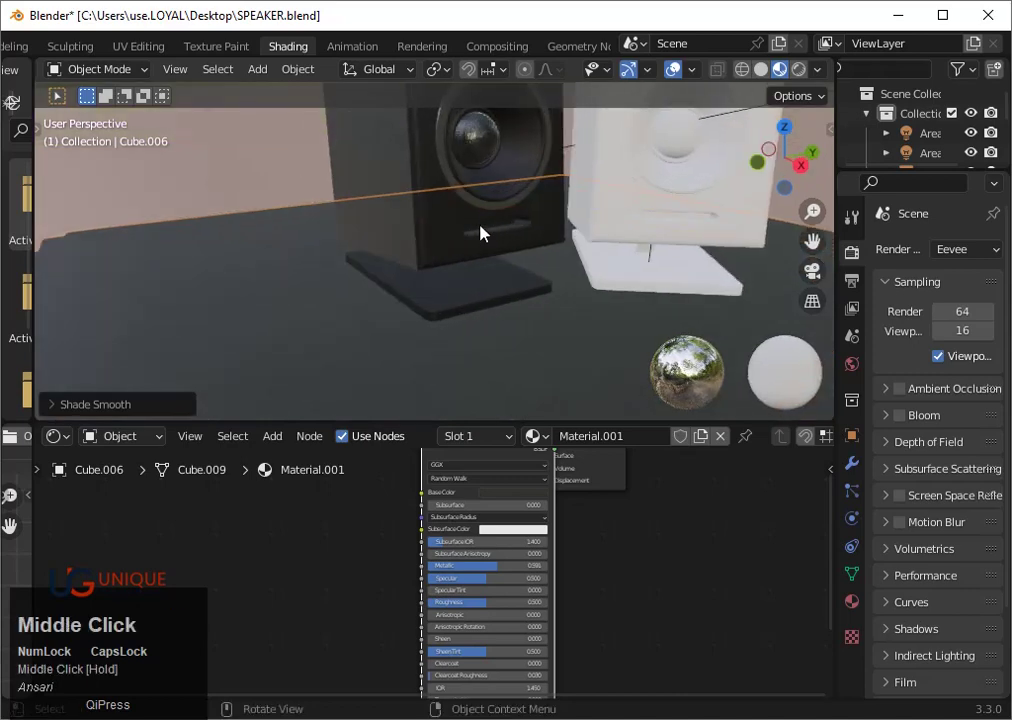
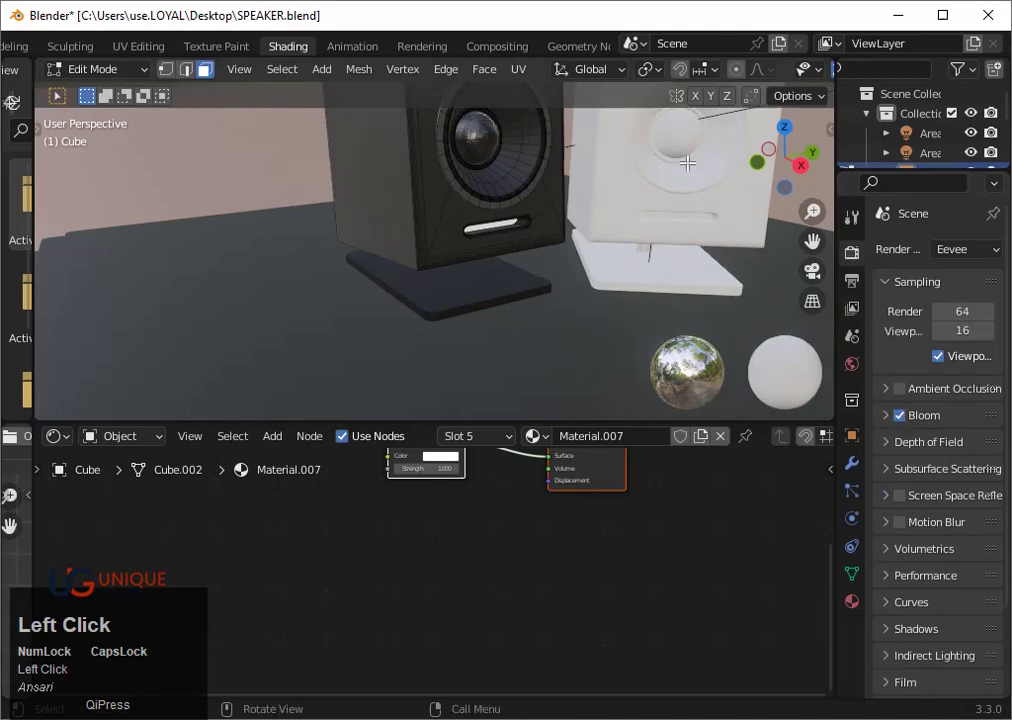
Drag Material.007's Emission Color to a brighter, more saturated cyan at strength 13
{"action": "scroll", "scroll_direction": "down", "scroll_amount": 3}
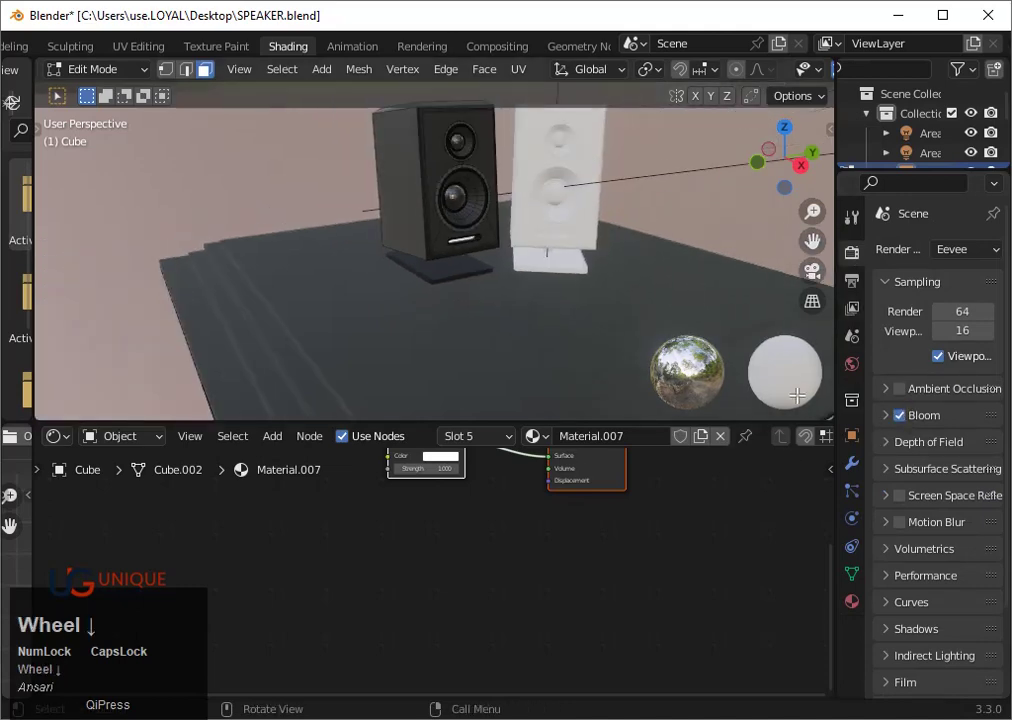
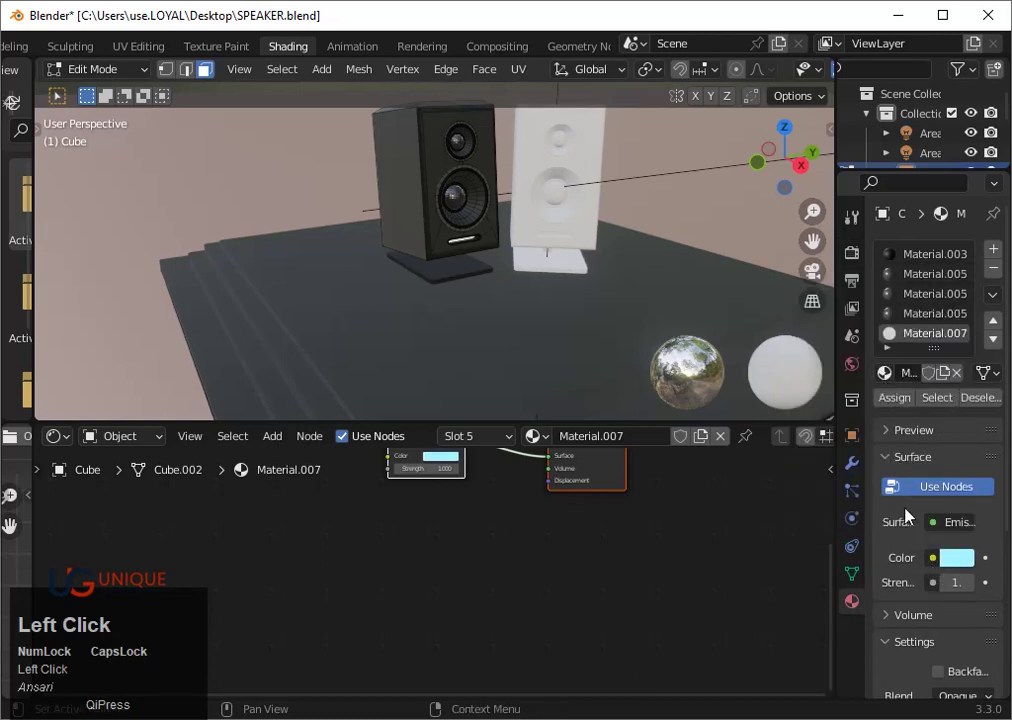
{"action": "left_click_drag", "start_coordinate": [912, 516], "coordinate": [806, 343]}
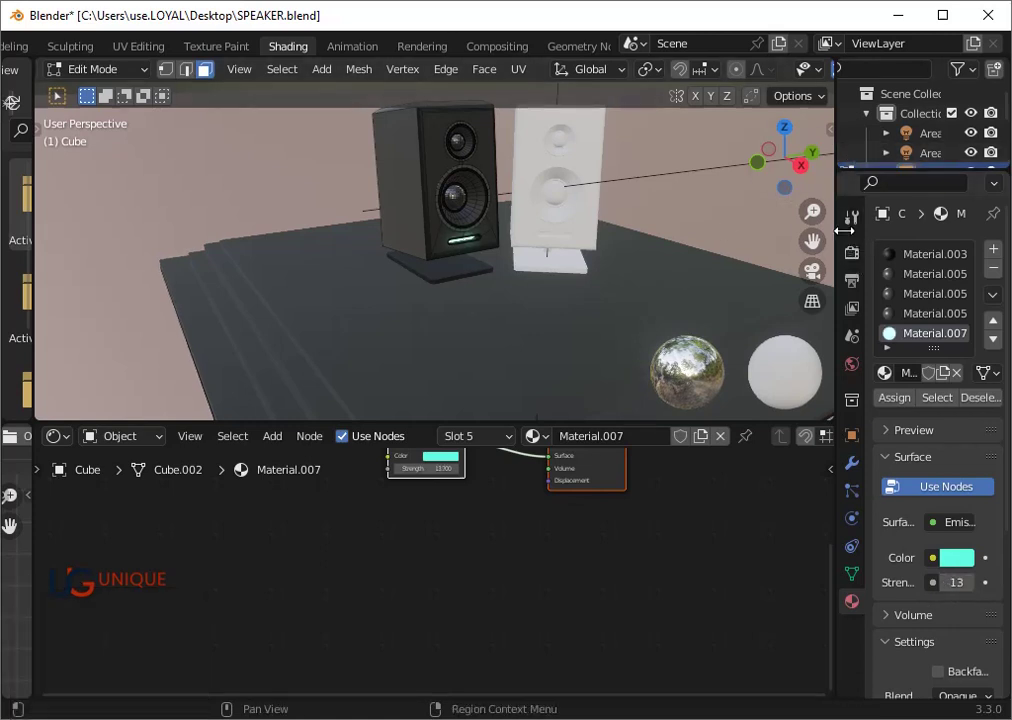
Switch the render engine to Cycles and orbit toward the black speaker's front in the live preview
{"action": "left_click", "coordinate": [862, 260]}
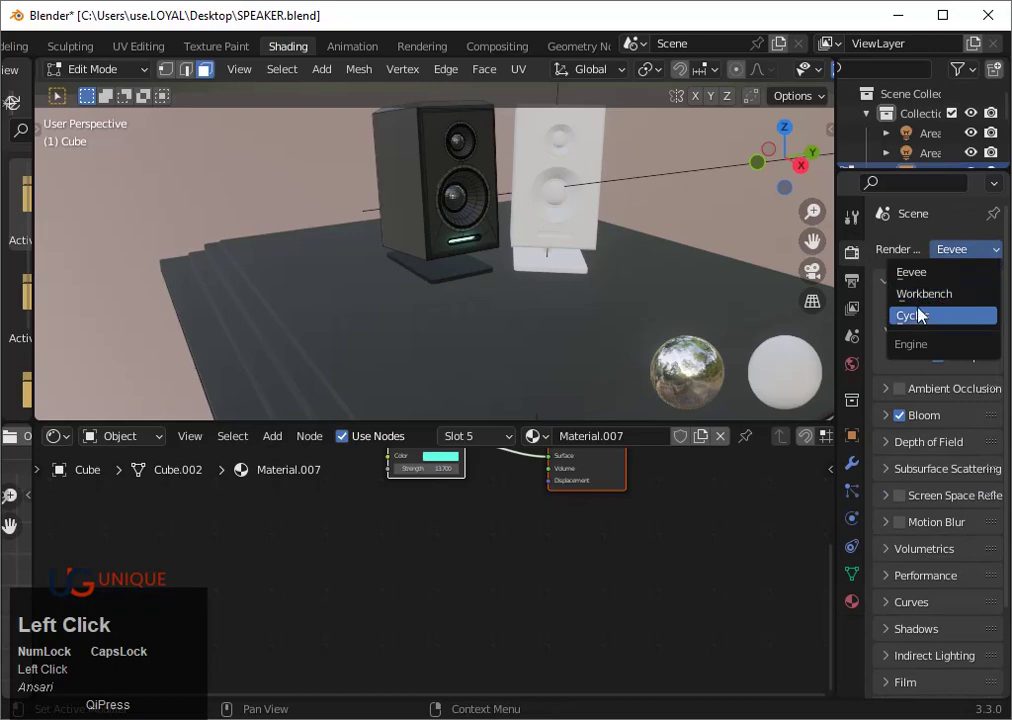
{"action": "scroll", "scroll_direction": "up", "scroll_amount": 3}
{"action": "left_click", "coordinate": [825, 80]}
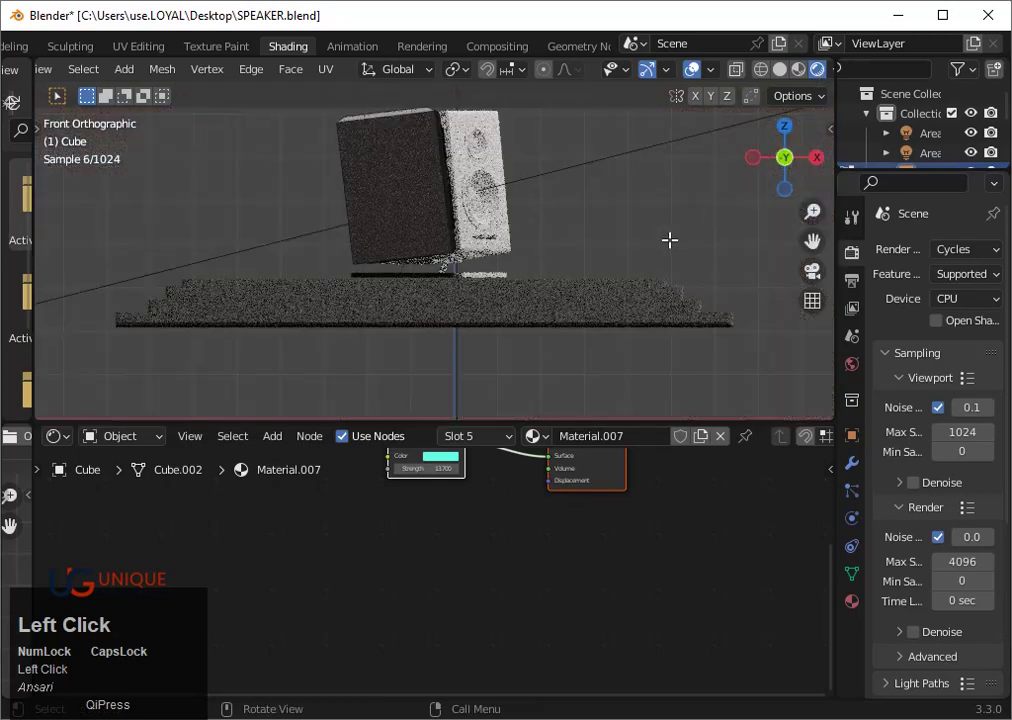
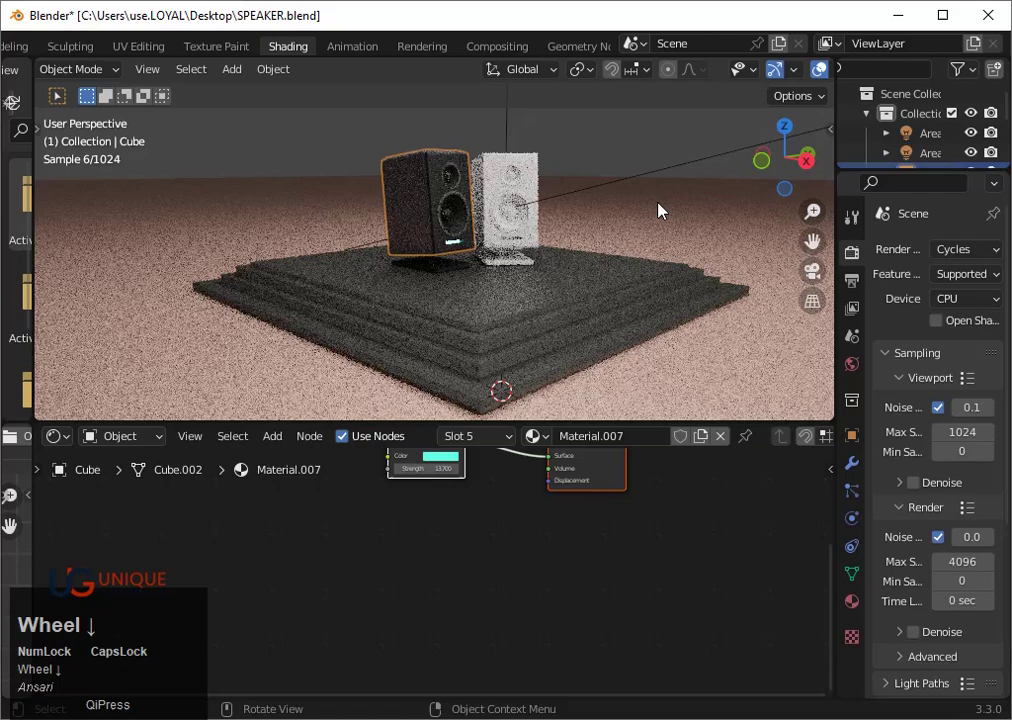
{"action": "scroll", "scroll_direction": "up", "scroll_amount": 3}
{"action": "left_click_drag", "start_coordinate": [859, 609], "coordinate": [963, 524]}
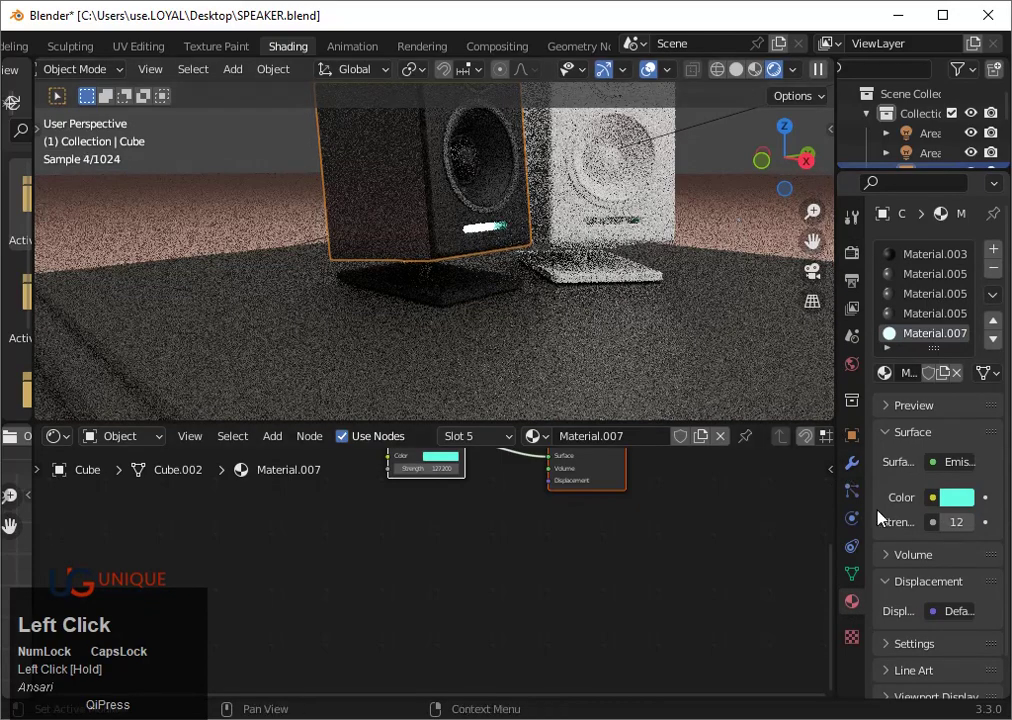
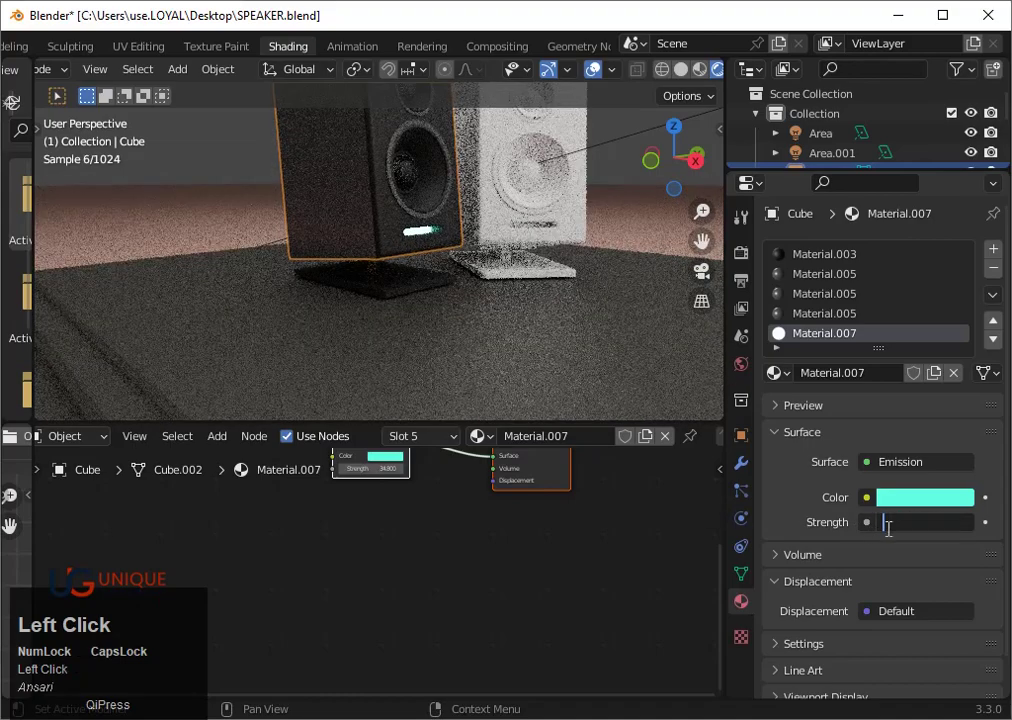
Lower the strip's glow strength to 1 and pick a warm pale yellow emission colour for the black speaker
{"action": "key", "text": "1"}
{"action": "key", "text": "Return"}
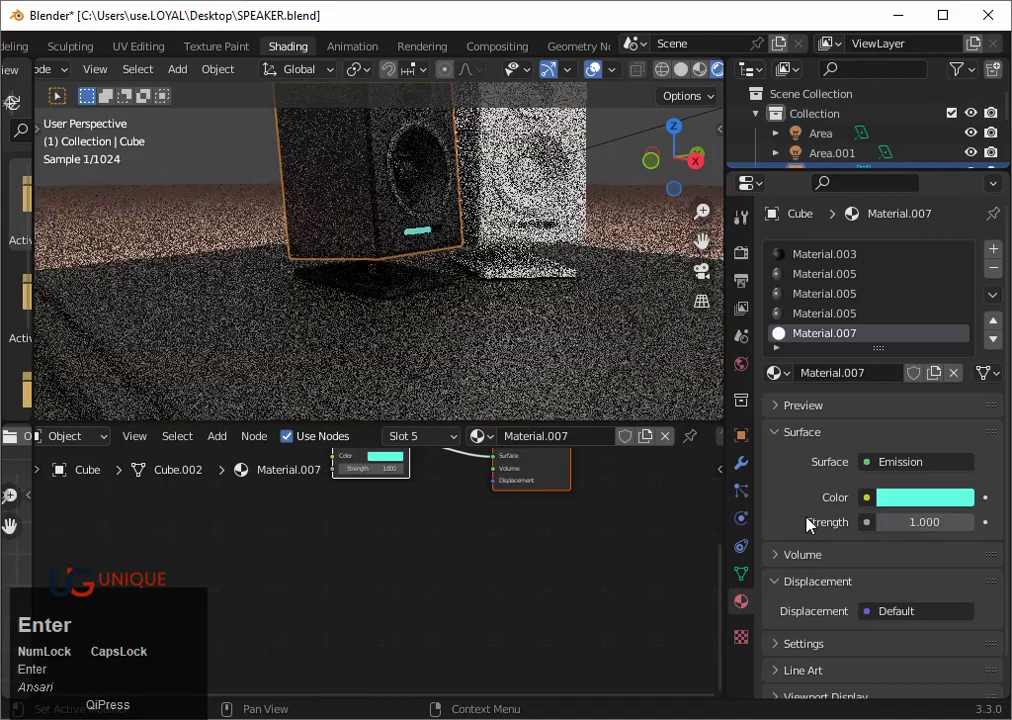
{"action": "left_click", "coordinate": [906, 491]}
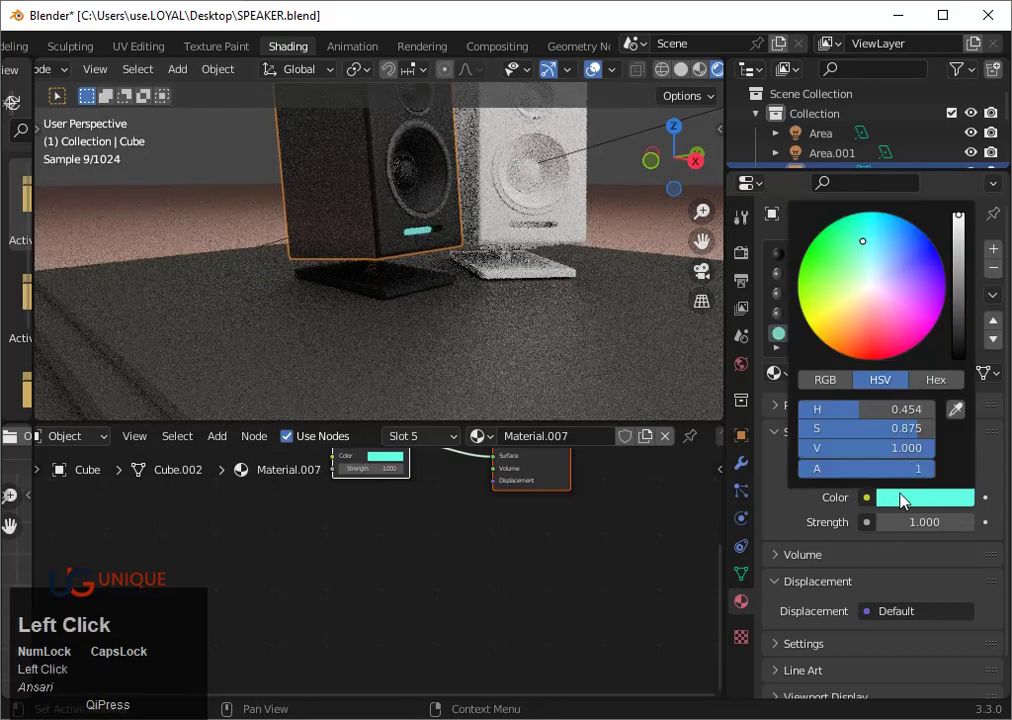
{"action": "scroll", "scroll_direction": "down", "scroll_amount": 3}
{"action": "left_click", "coordinate": [656, 296]}
{"action": "scroll", "scroll_direction": "up", "scroll_amount": 3}
{"action": "left_click_drag", "start_coordinate": [650, 306], "coordinate": [592, 331]}
{"action": "left_click_drag", "start_coordinate": [592, 331], "coordinate": [520, 338]}
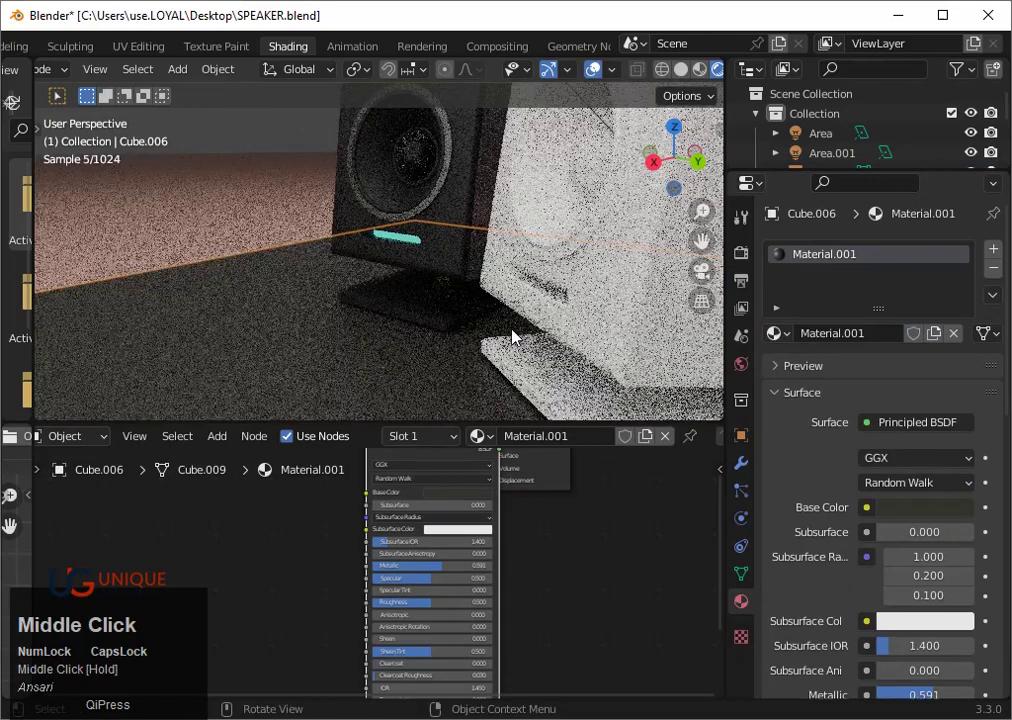
{"action": "scroll", "scroll_direction": "down", "scroll_amount": 3}
{"action": "left_click_drag", "start_coordinate": [518, 339], "coordinate": [400, 235]}
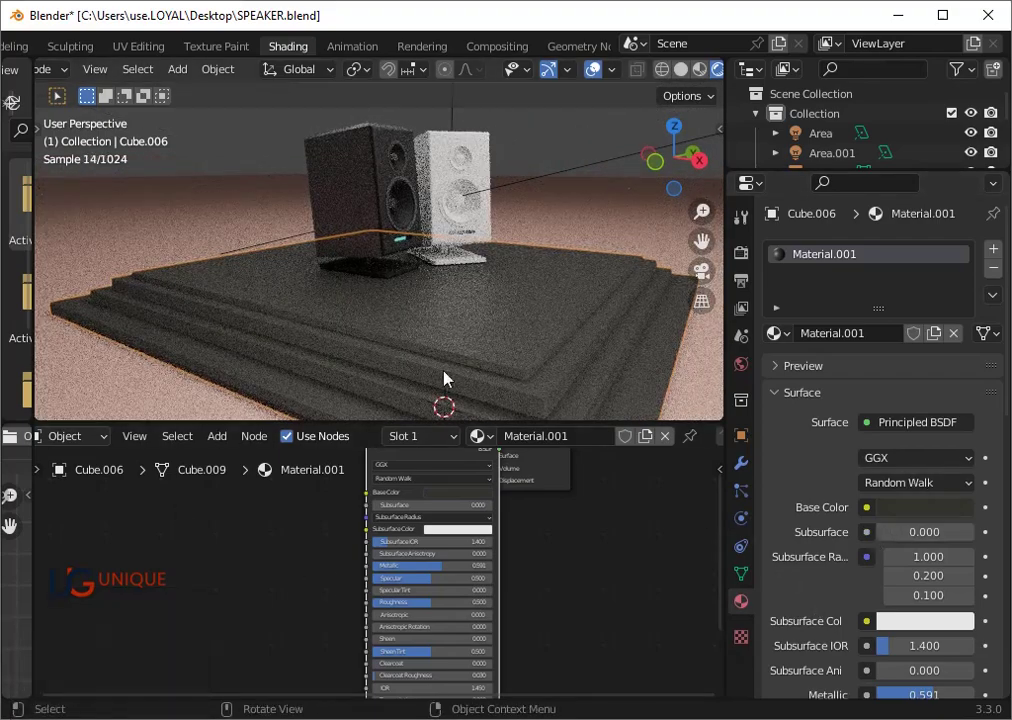
{"action": "left_click", "coordinate": [400, 235]}
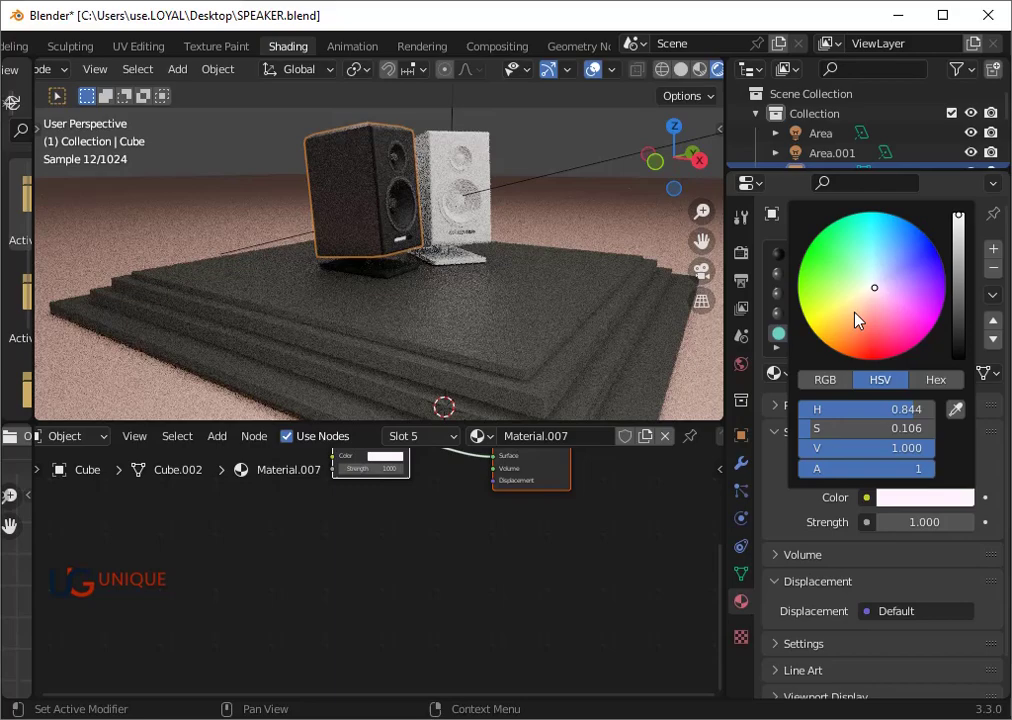
{"action": "left_click", "coordinate": [856, 319]}
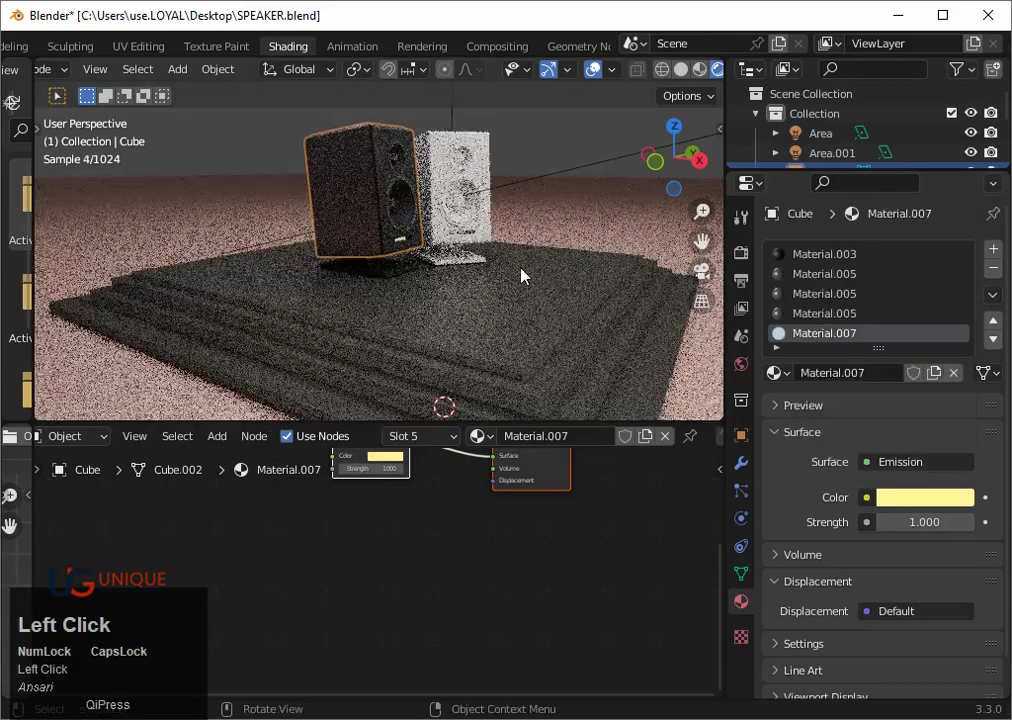
Enter Edit Mode on the black speaker near the light strip and view it in material preview
{"action": "scroll", "scroll_direction": "up", "scroll_amount": 3}
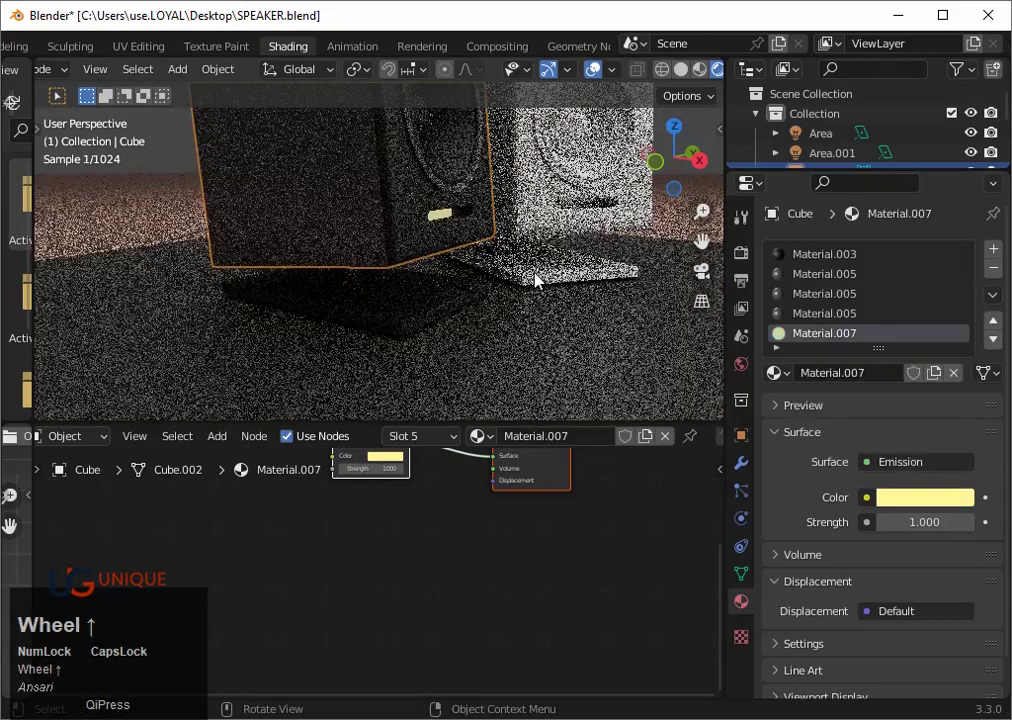
{"action": "left_click", "coordinate": [924, 469]}
{"action": "left_click_drag", "start_coordinate": [763, 212], "coordinate": [617, 275]}
{"action": "key", "text": "Tab"}
{"action": "scroll", "scroll_direction": "up", "scroll_amount": 3}
{"action": "left_click_drag", "start_coordinate": [559, 230], "coordinate": [707, 78]}
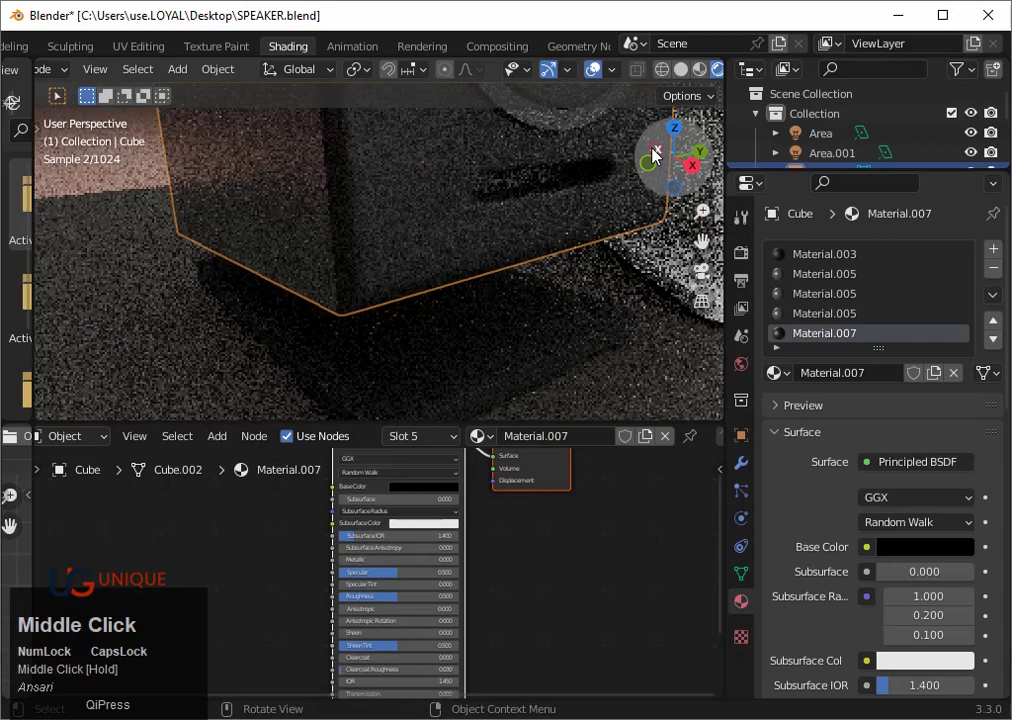
{"action": "left_click", "coordinate": [707, 78]}
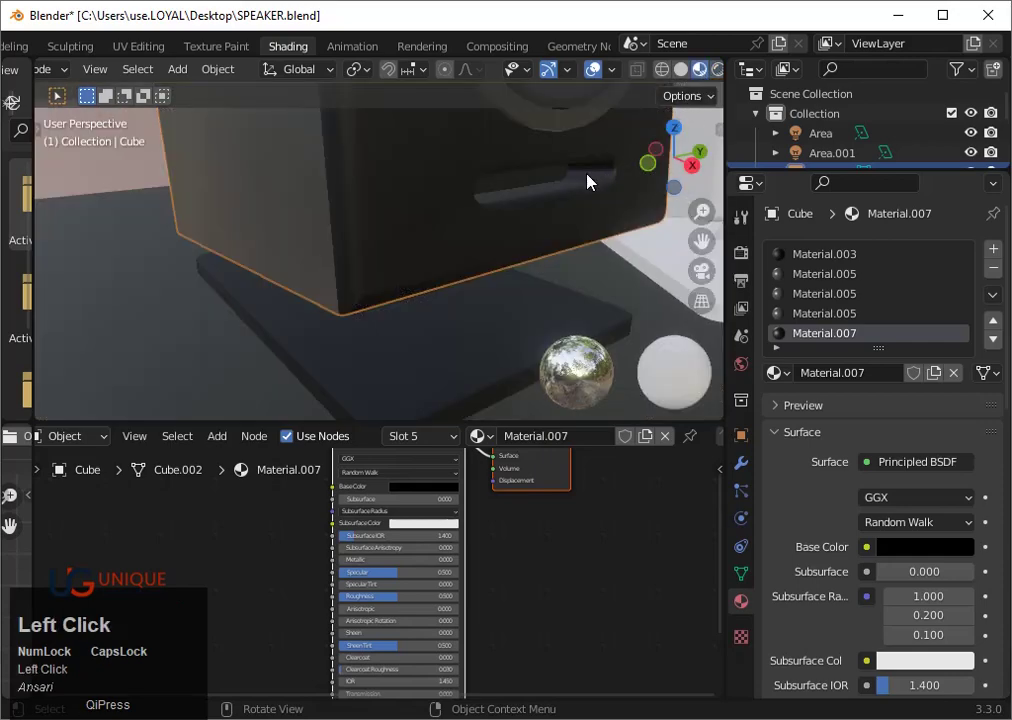
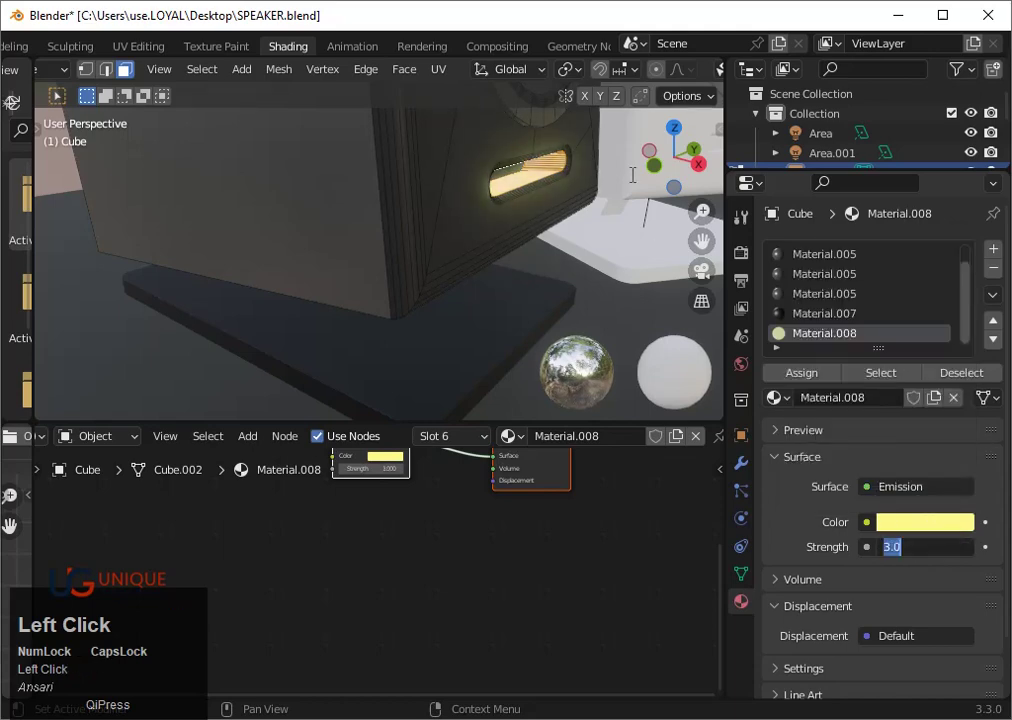
Save the blend file with Ctrl+S and return to object mode to view both speakers
{"action": "scroll", "scroll_direction": "down", "scroll_amount": 3}
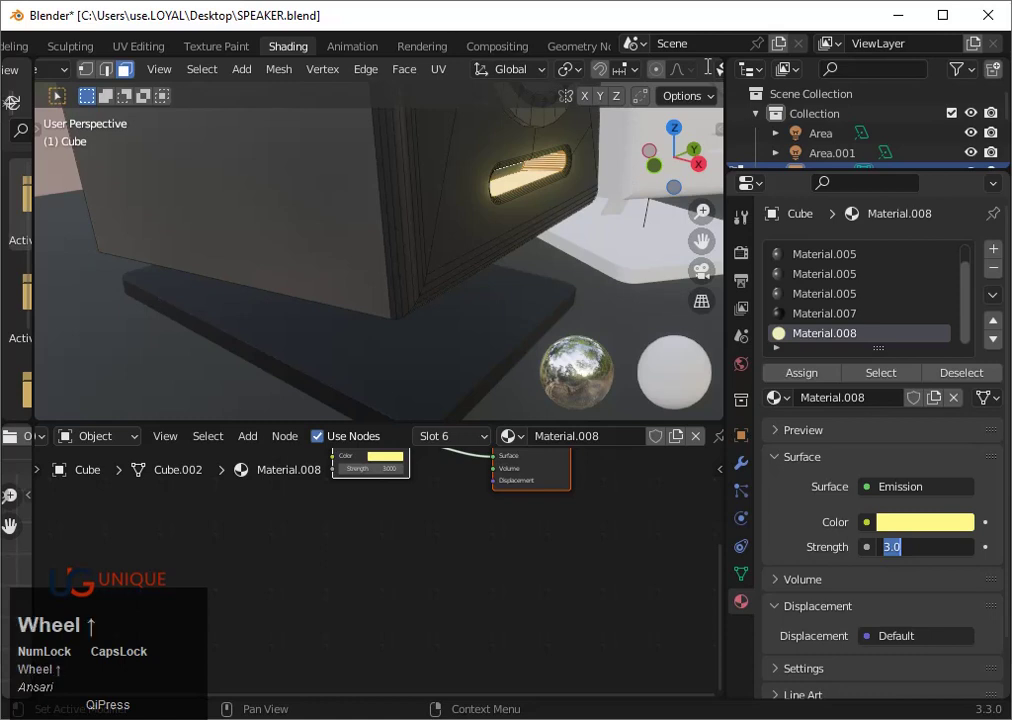
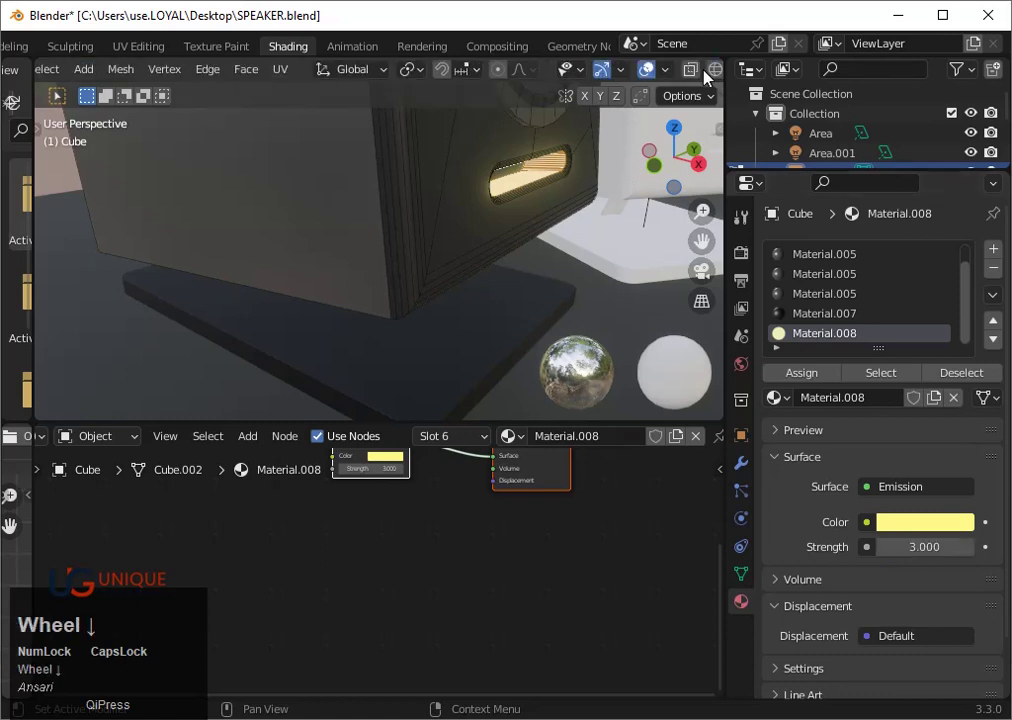
{"action": "key", "text": "ctrl+s"}
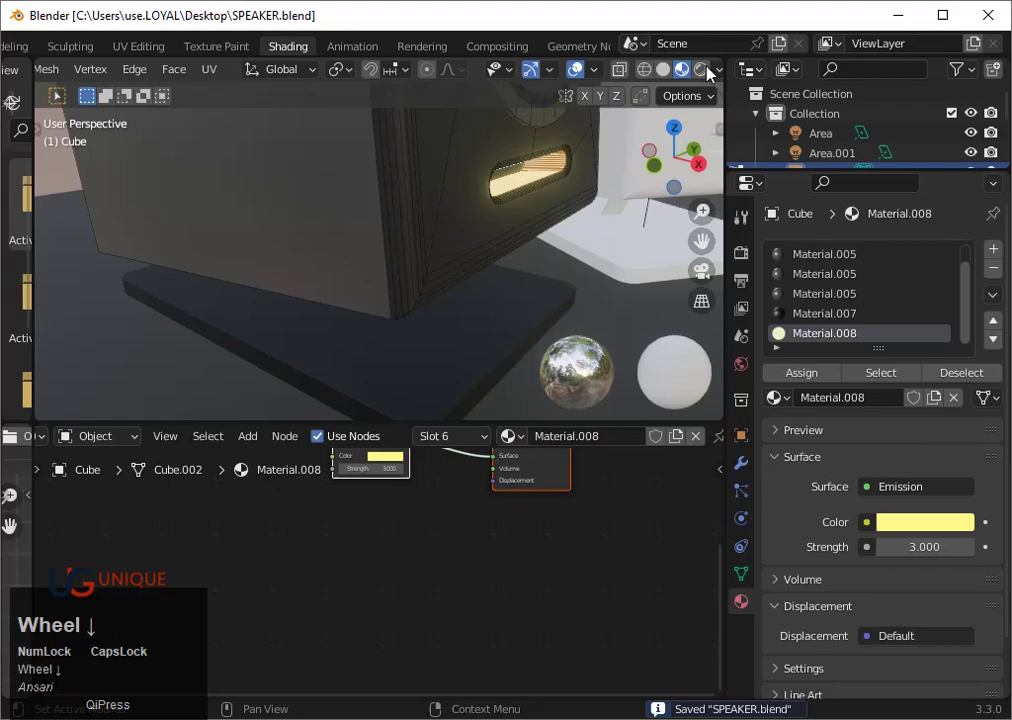
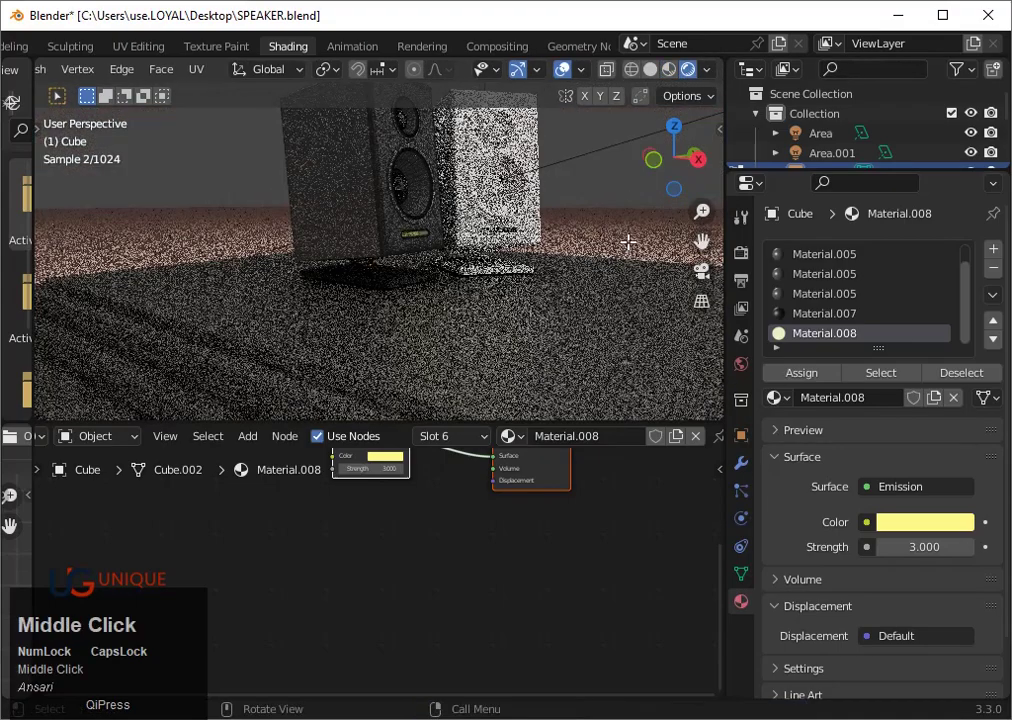
{"action": "scroll", "scroll_direction": "up", "scroll_amount": 3}
{"action": "key", "text": "Tab"}
{"action": "scroll", "scroll_direction": "down", "scroll_amount": 3}
{"action": "left_click_drag", "start_coordinate": [531, 303], "coordinate": [548, 265]}
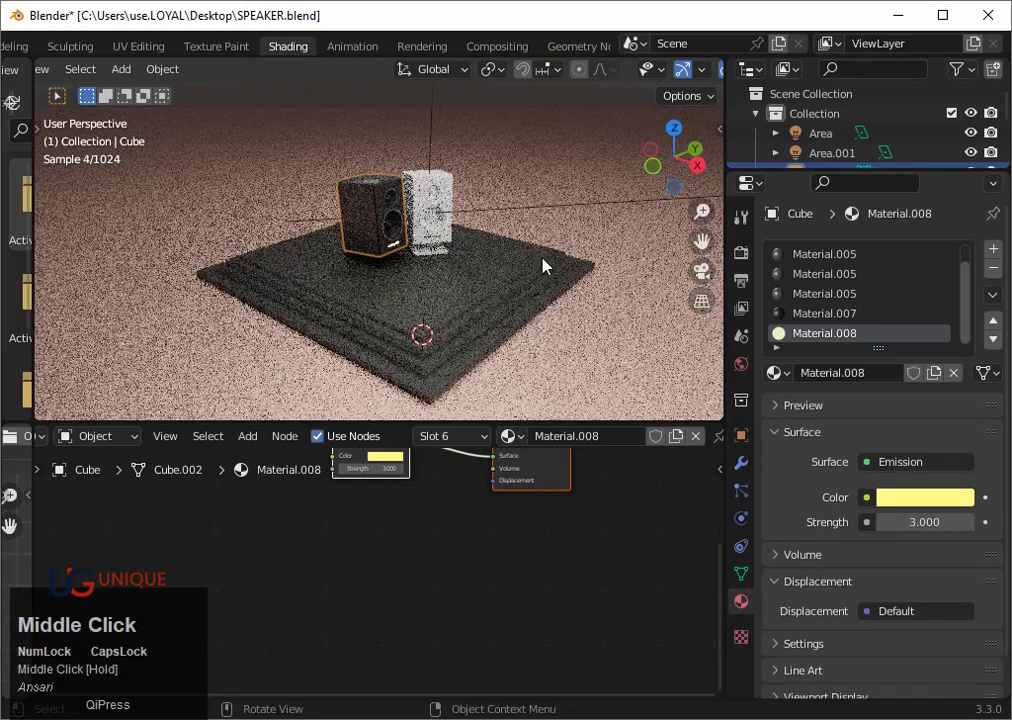
{"action": "scroll", "scroll_direction": "up", "scroll_amount": 3}
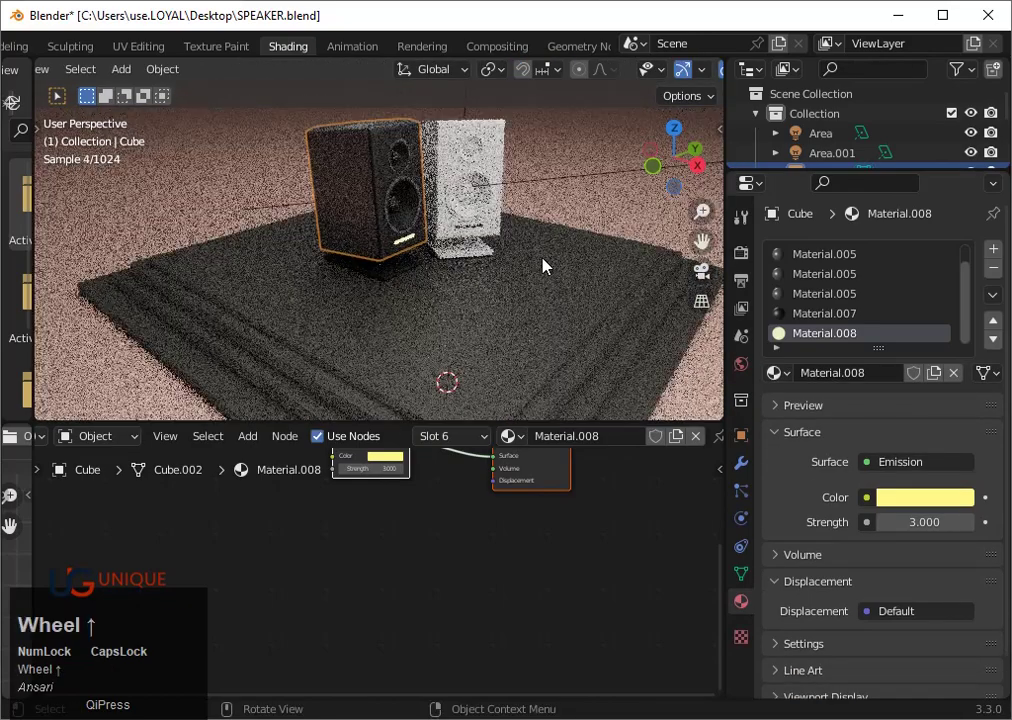
{"action": "scroll", "scroll_direction": "up", "scroll_amount": 3}
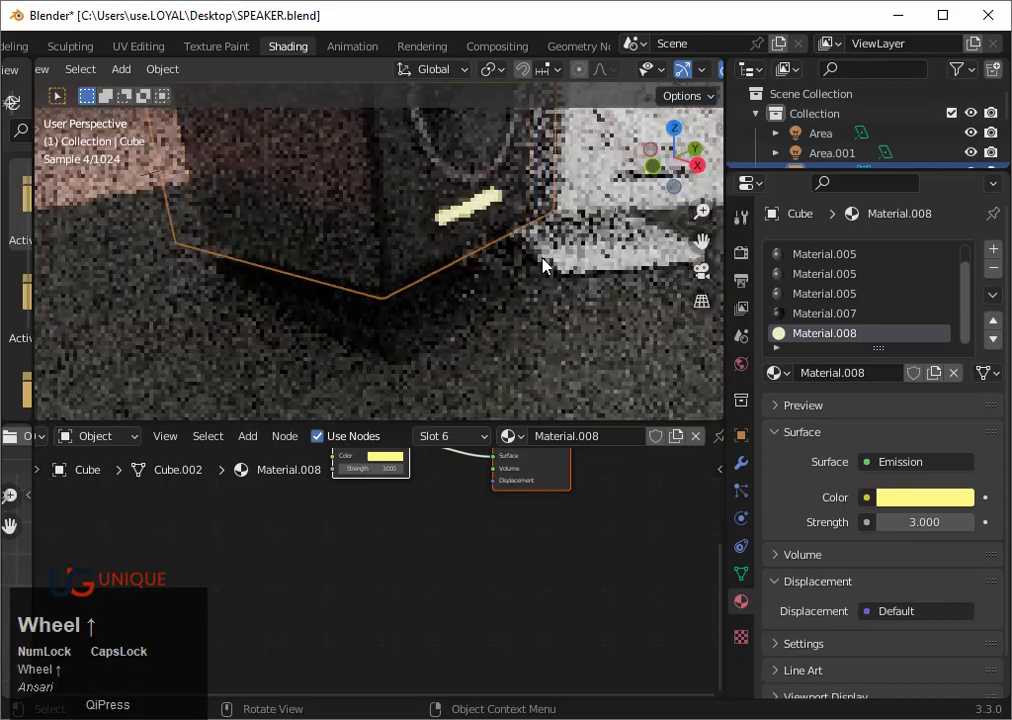
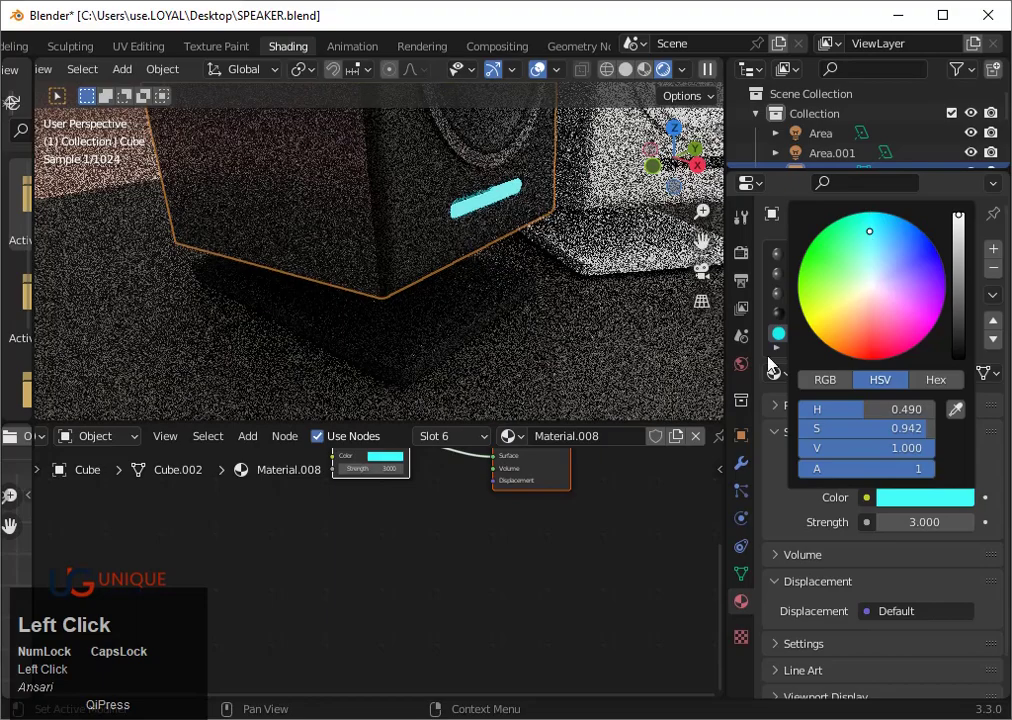
{"action": "scroll", "scroll_direction": "down", "scroll_amount": 3}
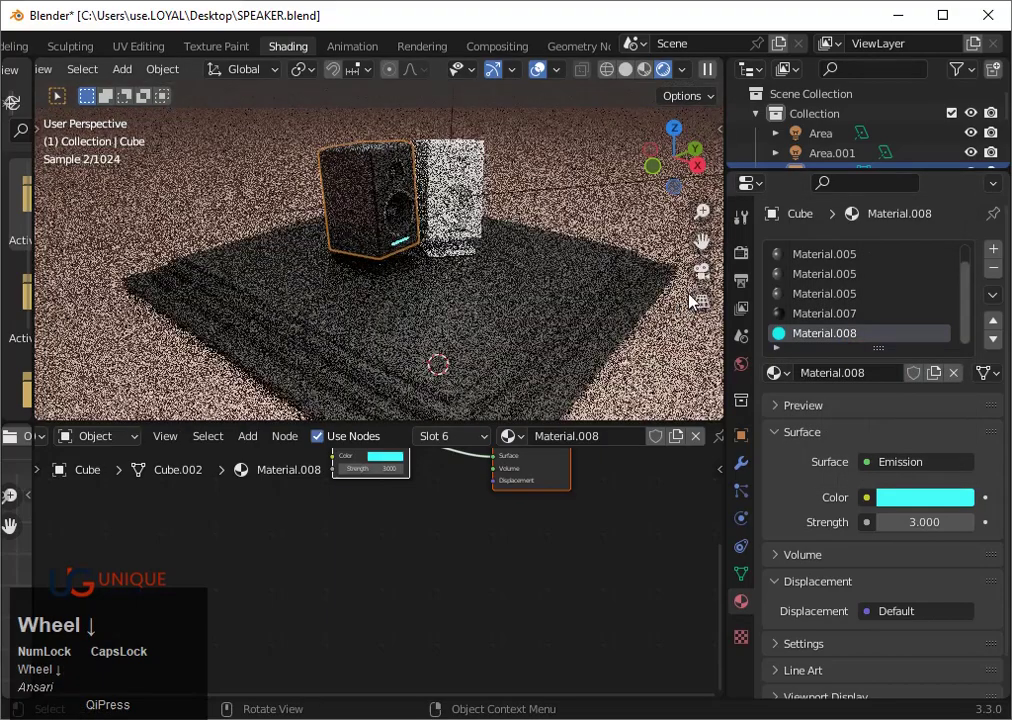
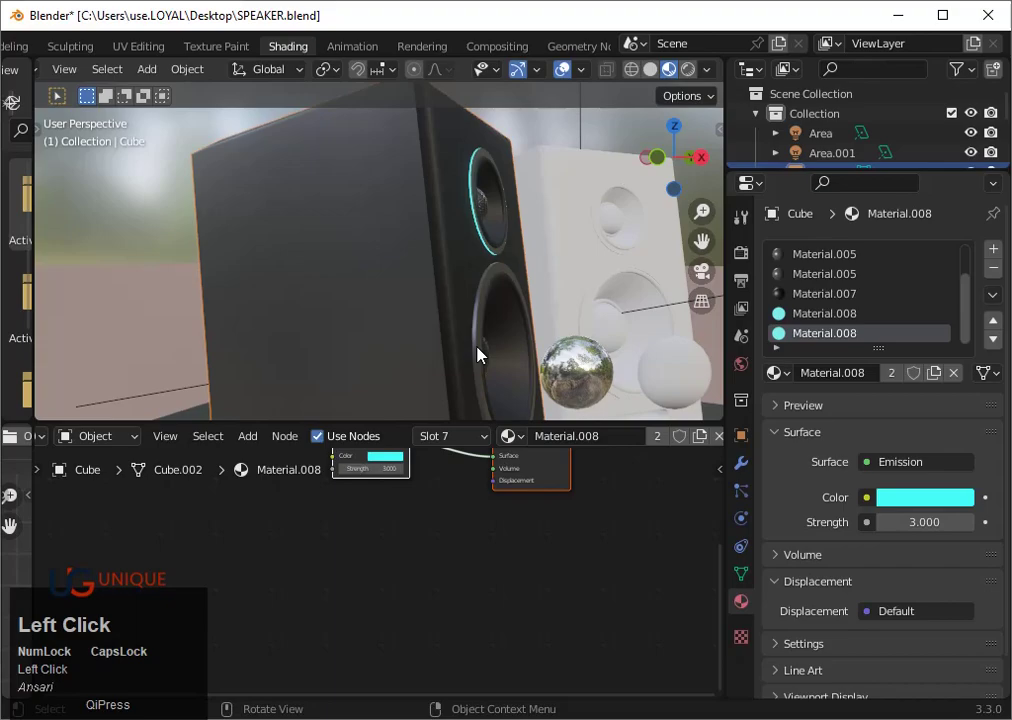
Show the live rendered preview and raise the cyan Material.008 emission to strength 20
{"action": "key", "text": "Tab"}
{"action": "left_click", "coordinate": [485, 354]}
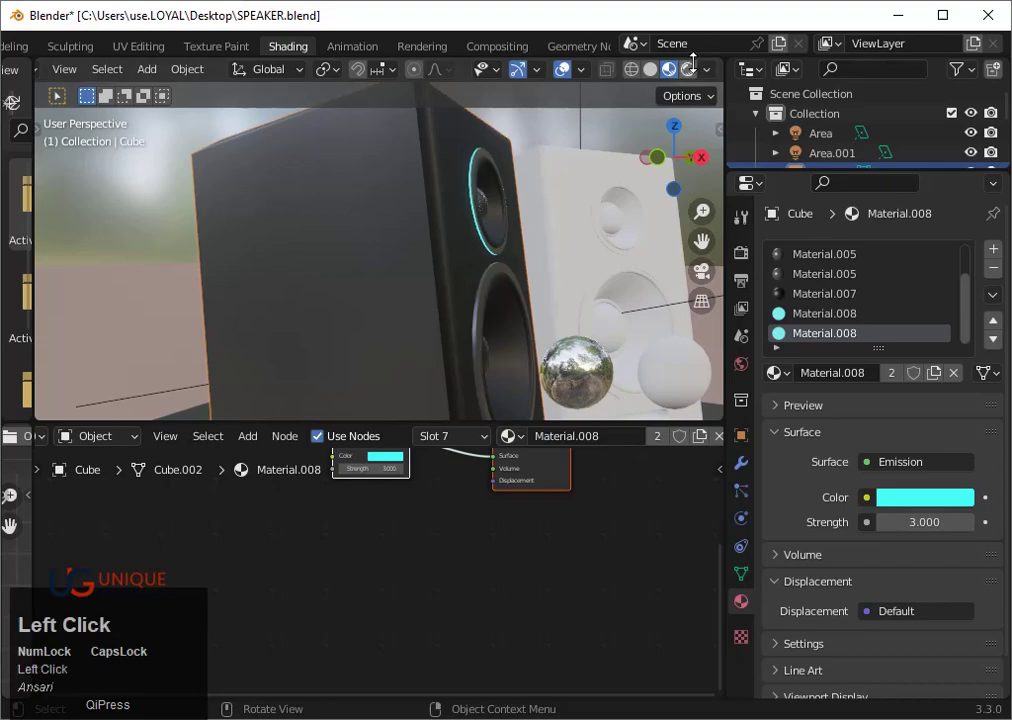
{"action": "scroll", "scroll_direction": "down", "scroll_amount": 3}
{"action": "left_click_drag", "start_coordinate": [607, 282], "coordinate": [535, 306]}
{"action": "scroll", "scroll_direction": "up", "scroll_amount": 3}
{"action": "middle_click", "coordinate": [417, 316]}
{"action": "scroll", "scroll_direction": "up", "scroll_amount": 3}
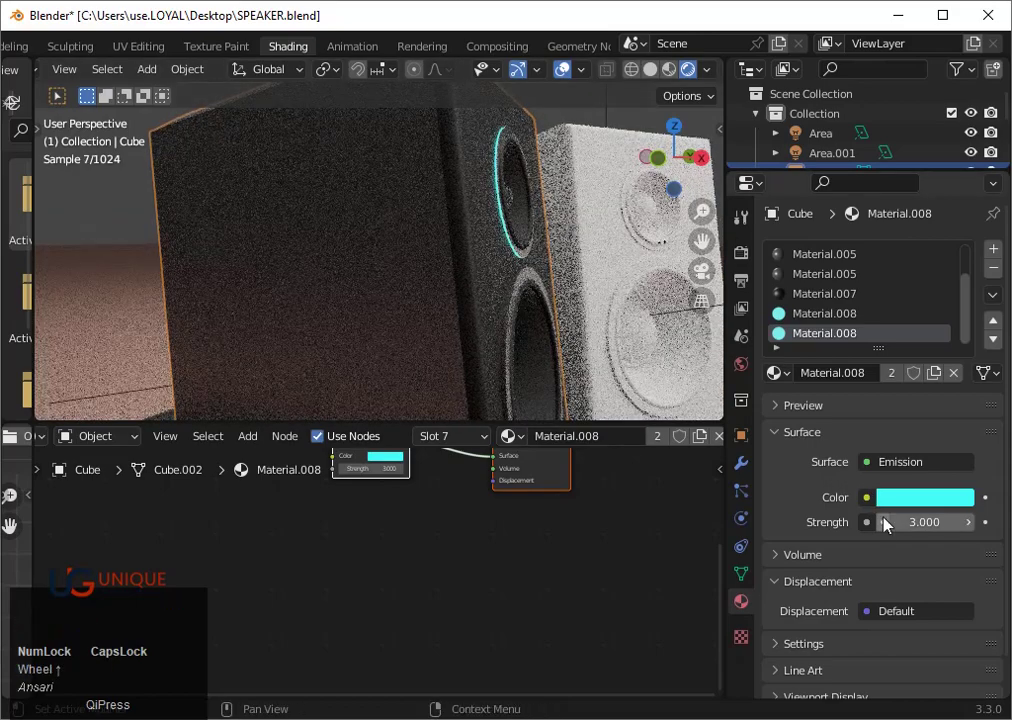
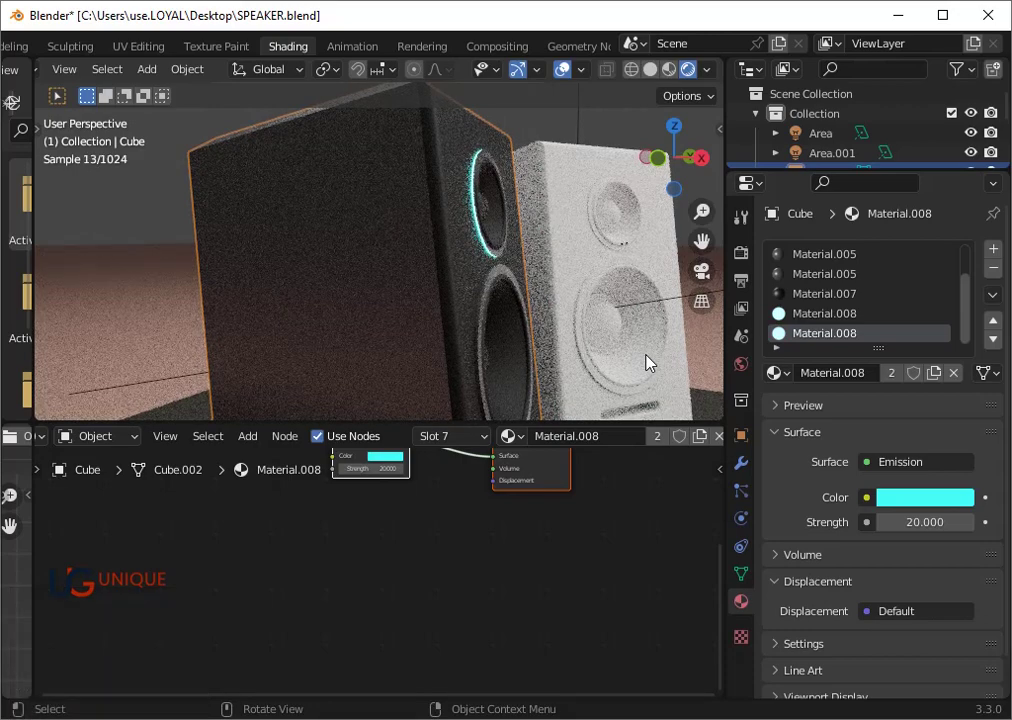
Enter Edit Mode on the black speaker and pick a material slot for a new empty slot
{"action": "left_click", "coordinate": [477, 361]}
{"action": "key", "text": "Tab"}
{"action": "left_click", "coordinate": [486, 366]}
{"action": "scroll", "scroll_direction": "up", "scroll_amount": 3}
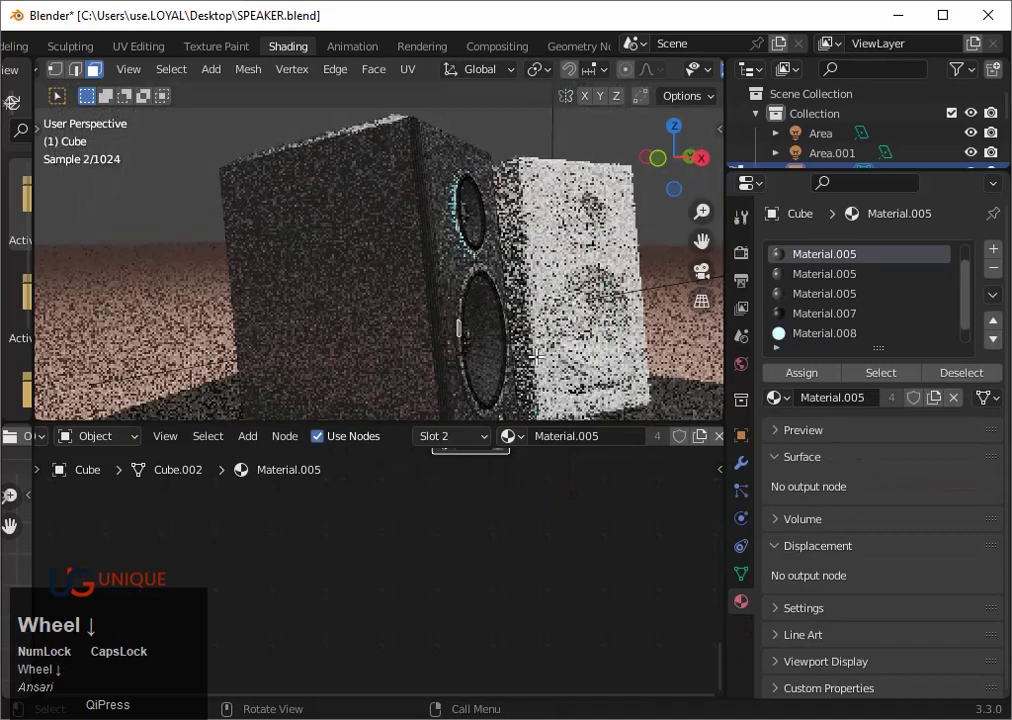
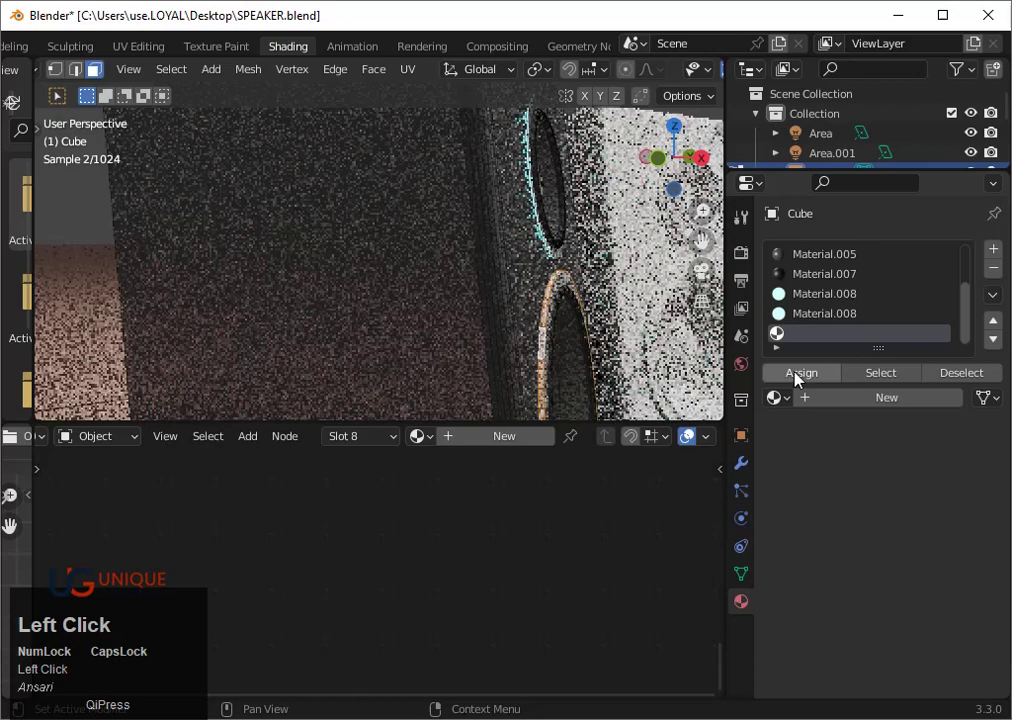
Assign the selected faces to the new empty slot and turn Material.008 yellow at strength 46.1
{"action": "left_click", "coordinate": [784, 407]}
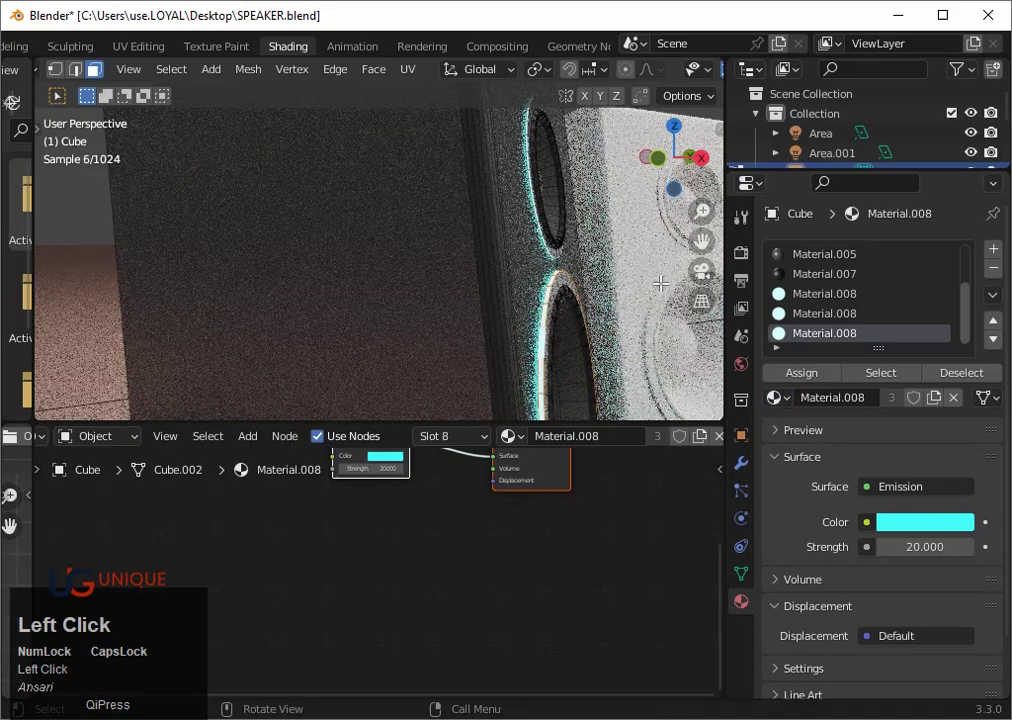
{"action": "key", "text": "Tab"}
{"action": "scroll", "scroll_direction": "down", "scroll_amount": 3}
{"action": "left_click_drag", "start_coordinate": [608, 312], "coordinate": [518, 320]}
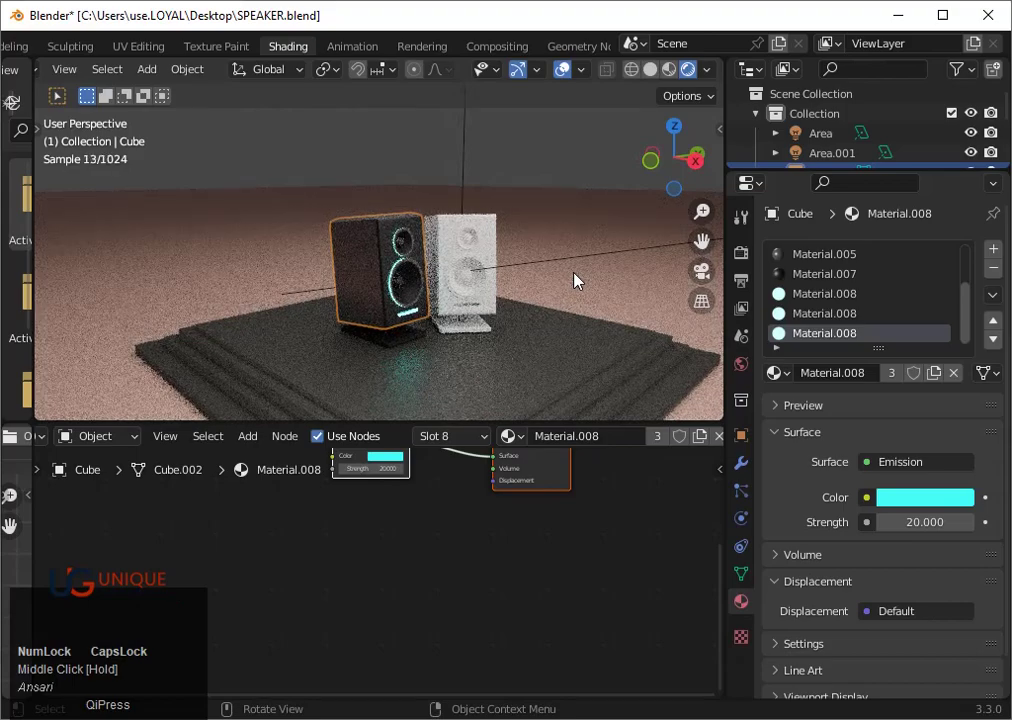
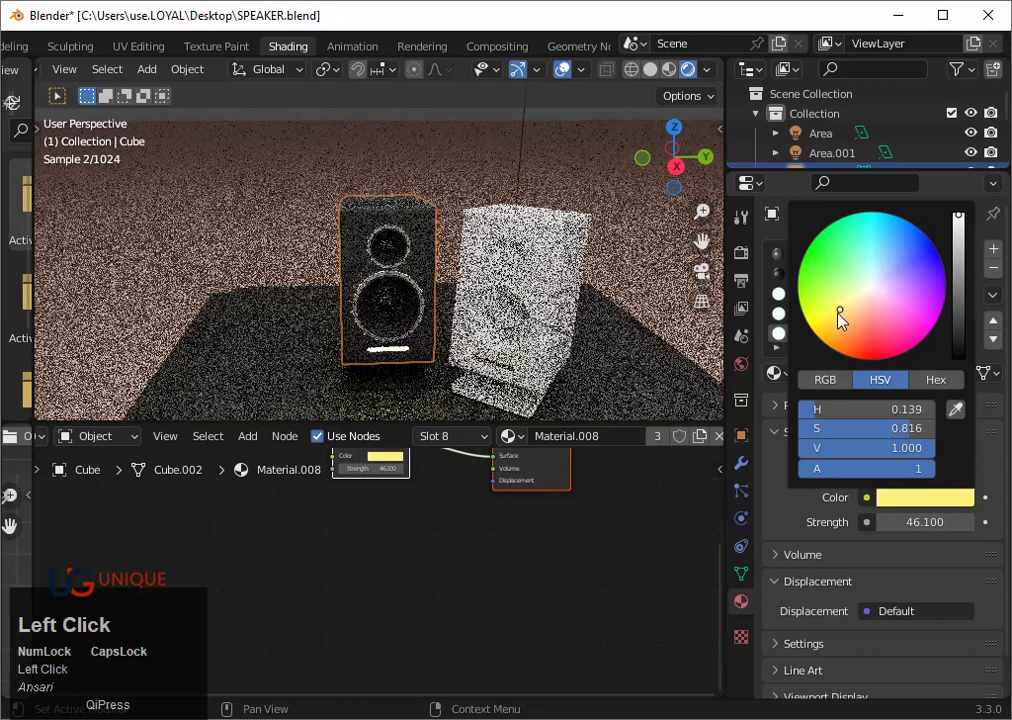
{"action": "scroll", "scroll_direction": "down", "scroll_amount": 3}
{"action": "left_click_drag", "start_coordinate": [407, 314], "coordinate": [468, 314]}
{"action": "scroll", "scroll_direction": "up", "scroll_amount": 3}
Orbit in on the speaker drivers and select the black speaker body for the woofer ring slot
{"action": "middle_click", "coordinate": [434, 343]}
{"action": "scroll", "scroll_direction": "up", "scroll_amount": 3}
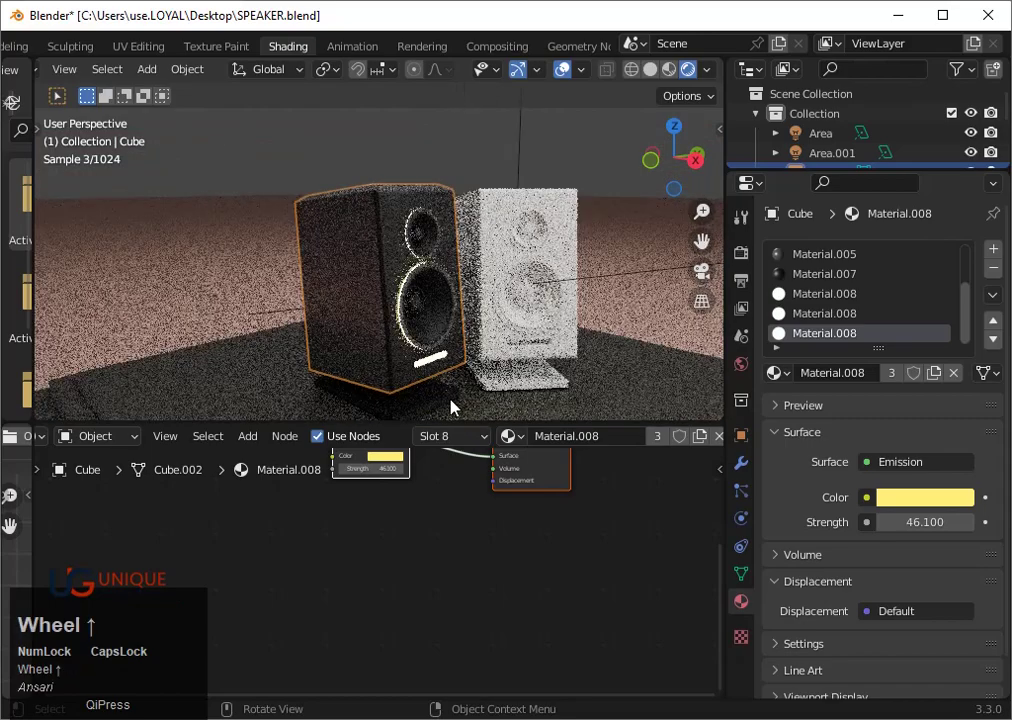
{"action": "middle_click", "coordinate": [484, 390]}
{"action": "left_click_drag", "start_coordinate": [598, 397], "coordinate": [555, 324]}
{"action": "scroll", "scroll_direction": "up", "scroll_amount": 3}
{"action": "scroll", "scroll_direction": "up", "scroll_amount": 3}
{"action": "left_click", "coordinate": [470, 343]}
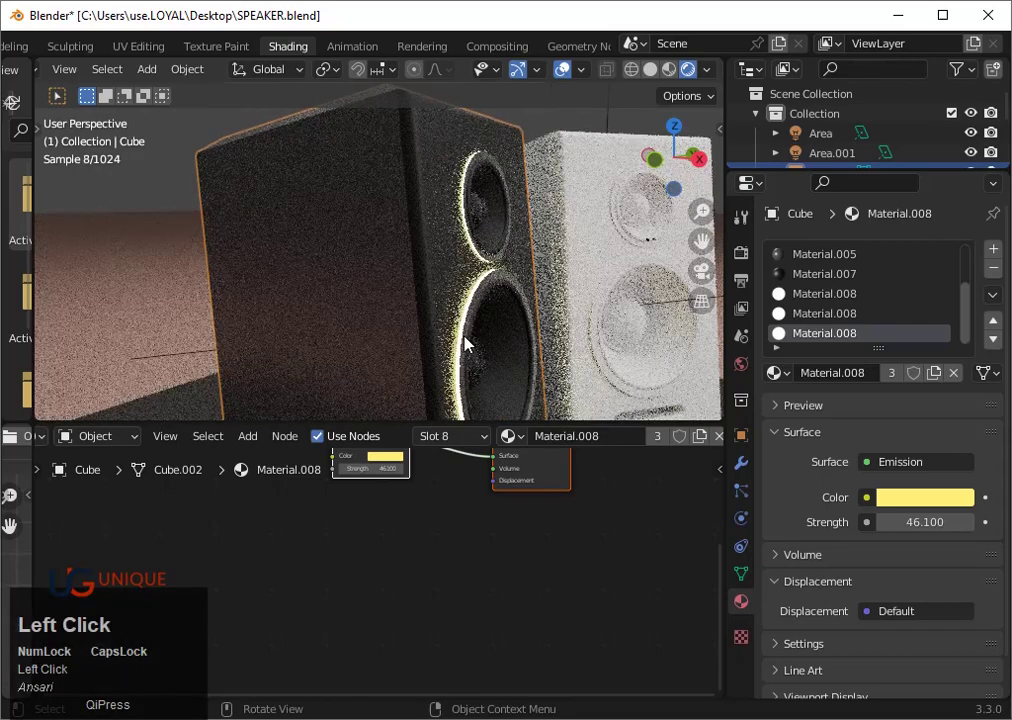
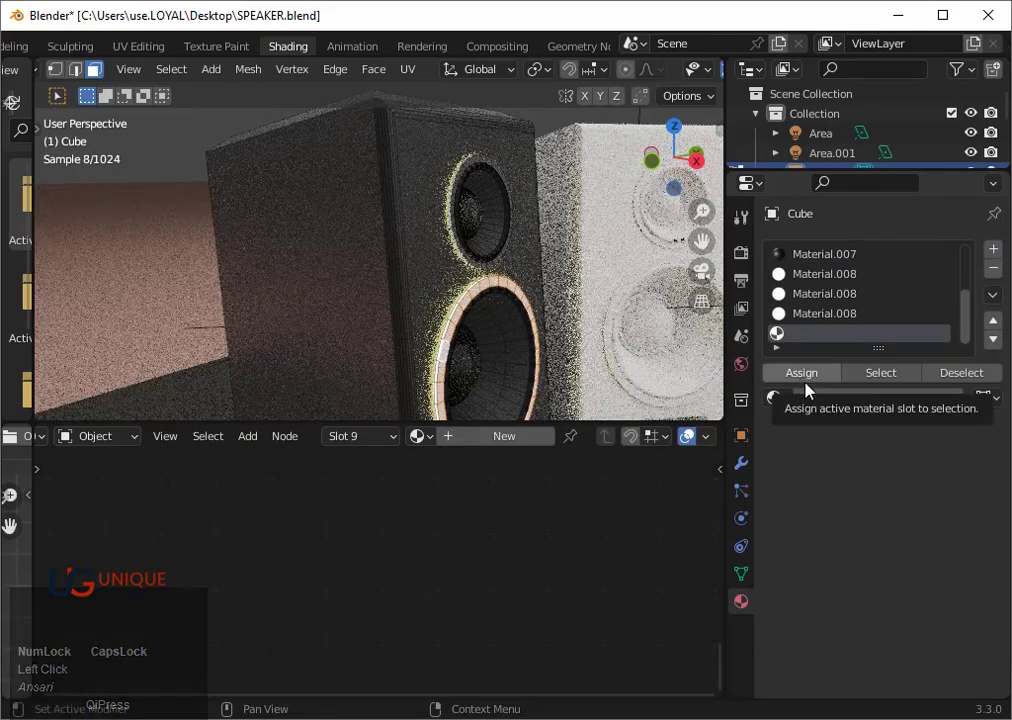
Create Material.009 as a light-orange emission at strength 3.8 on the first driver ring
{"action": "left_click", "coordinate": [838, 409]}
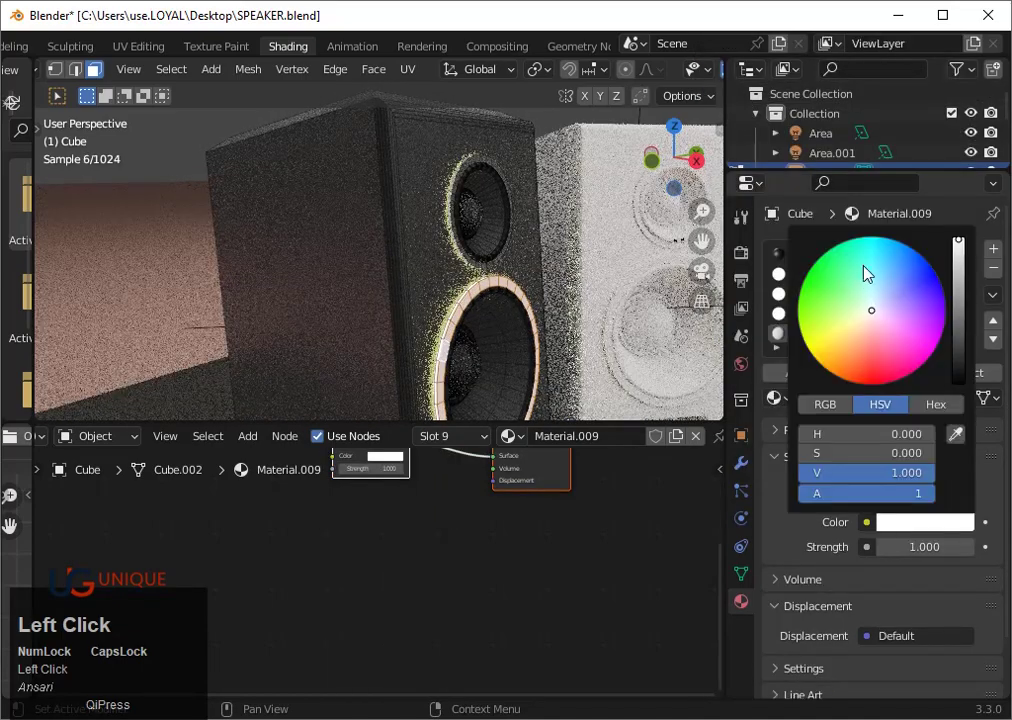
{"action": "left_click_drag", "start_coordinate": [857, 346], "coordinate": [695, 310]}
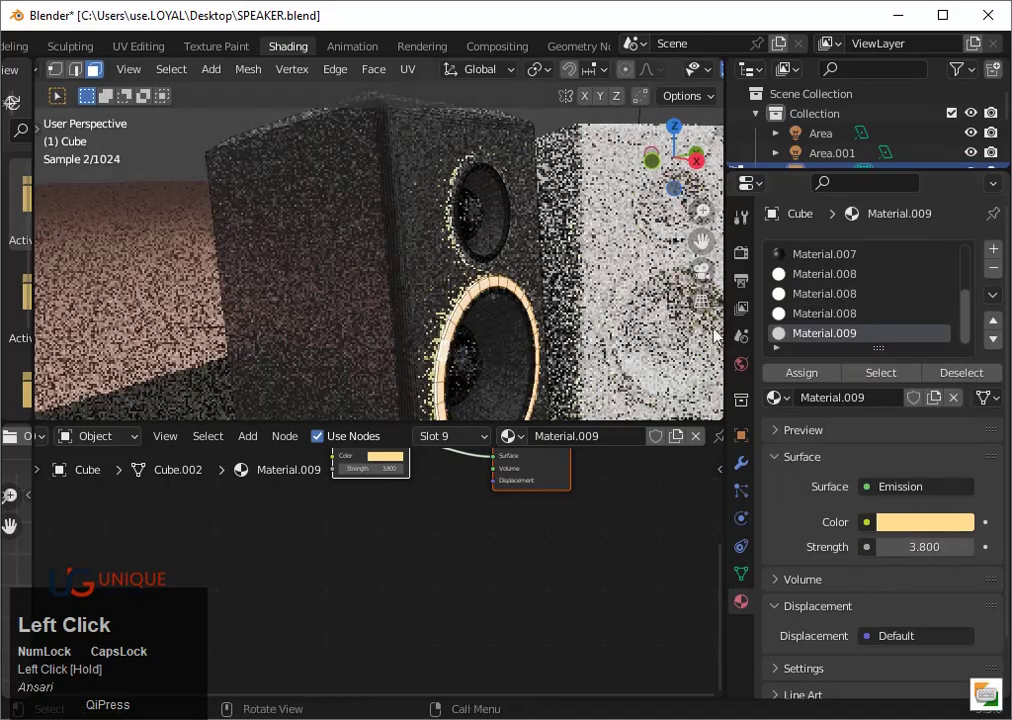
{"action": "key", "text": "Tab"}
{"action": "scroll", "scroll_direction": "down", "scroll_amount": 3}
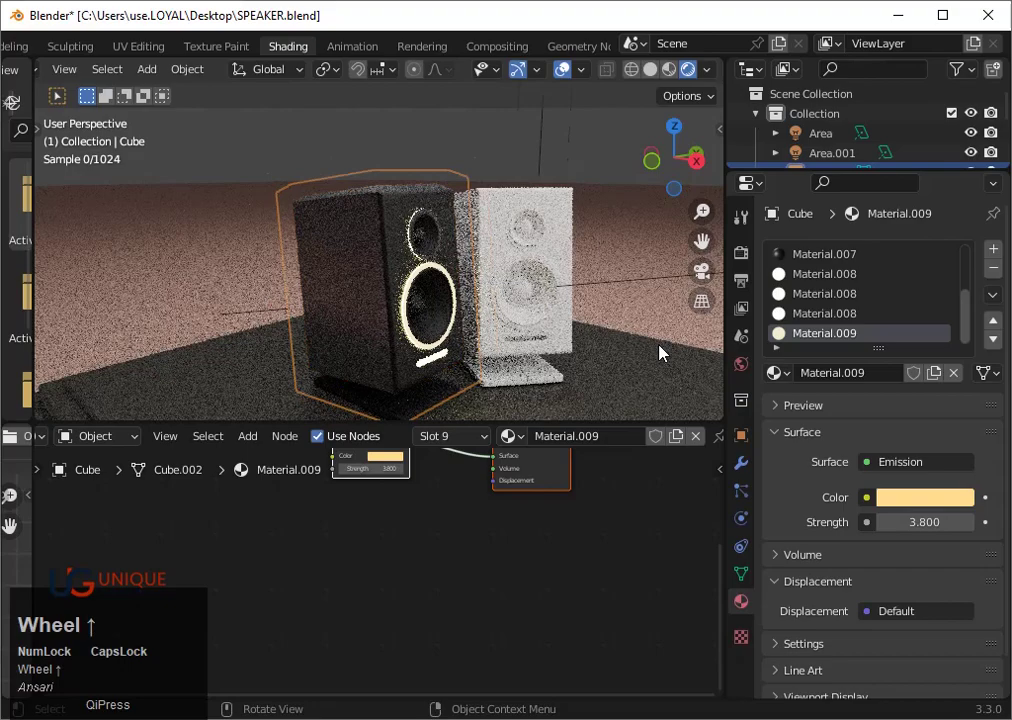
{"action": "left_click_drag", "start_coordinate": [661, 361], "coordinate": [954, 384]}
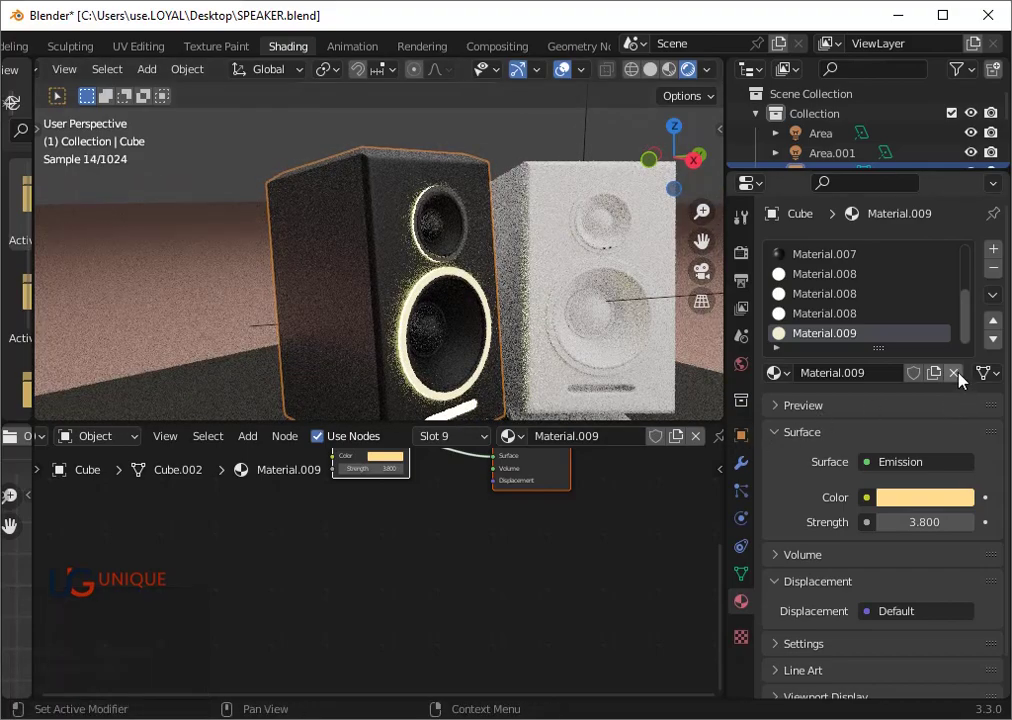
Clear the slot and assign Material.009 to the second driver ring via slot 10, then view the result
{"action": "left_click", "coordinate": [954, 384]}
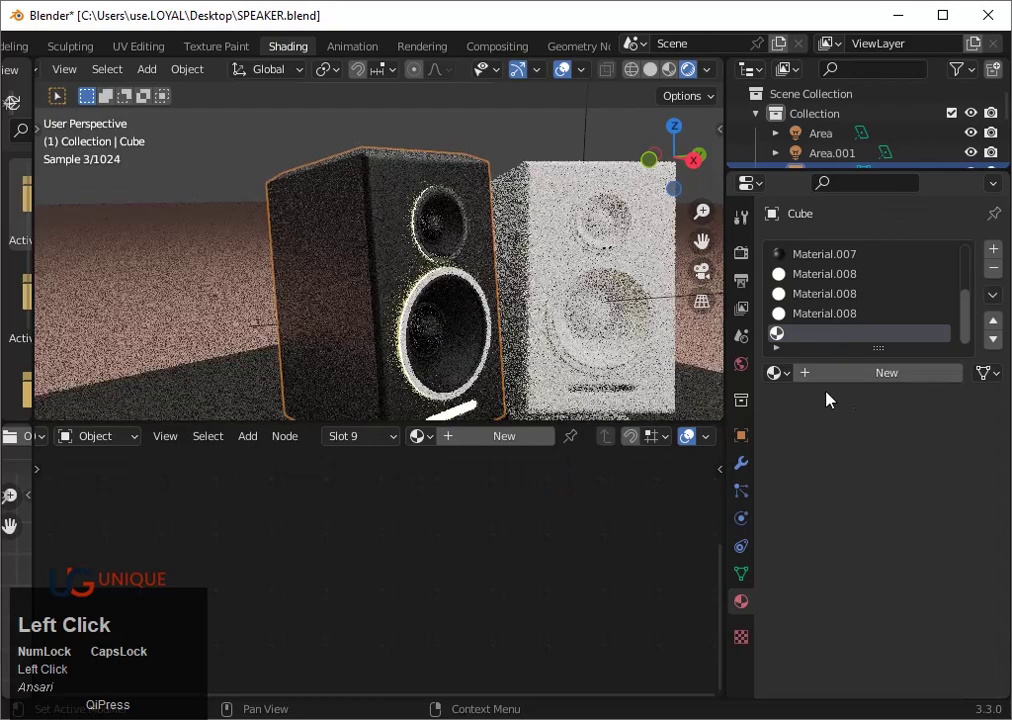
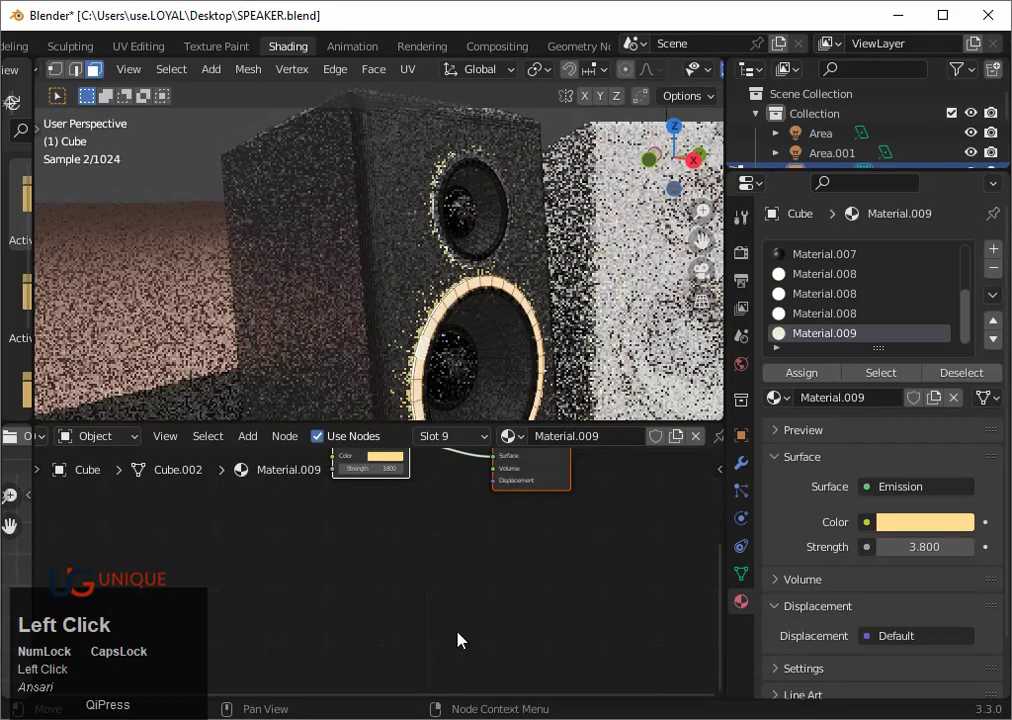
{"action": "scroll", "scroll_direction": "up", "scroll_amount": 3}
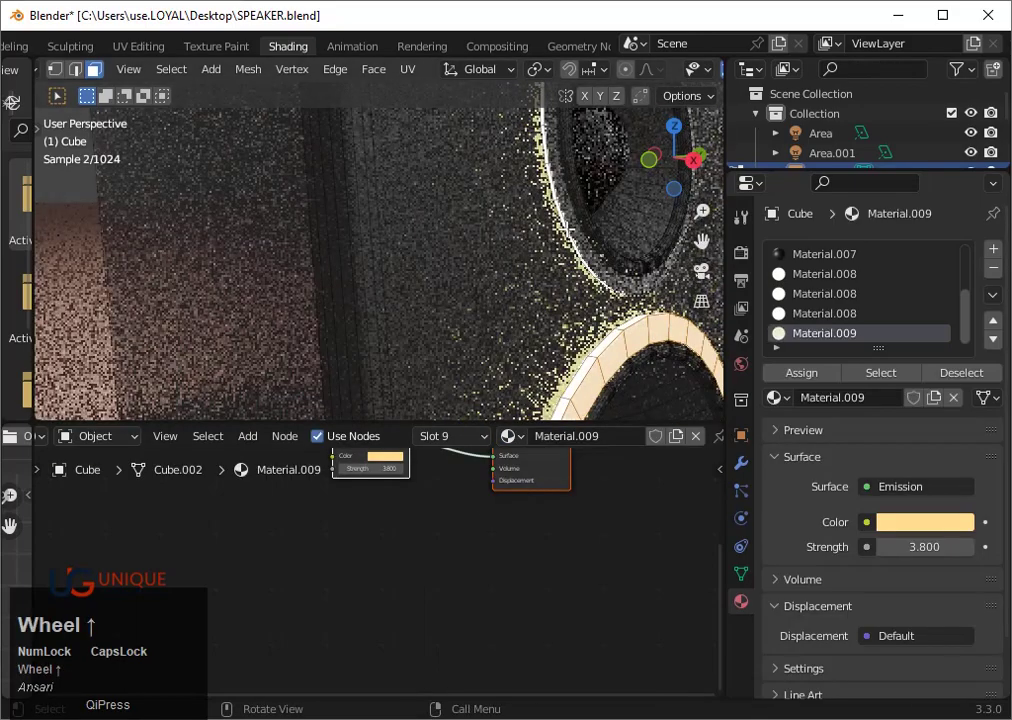
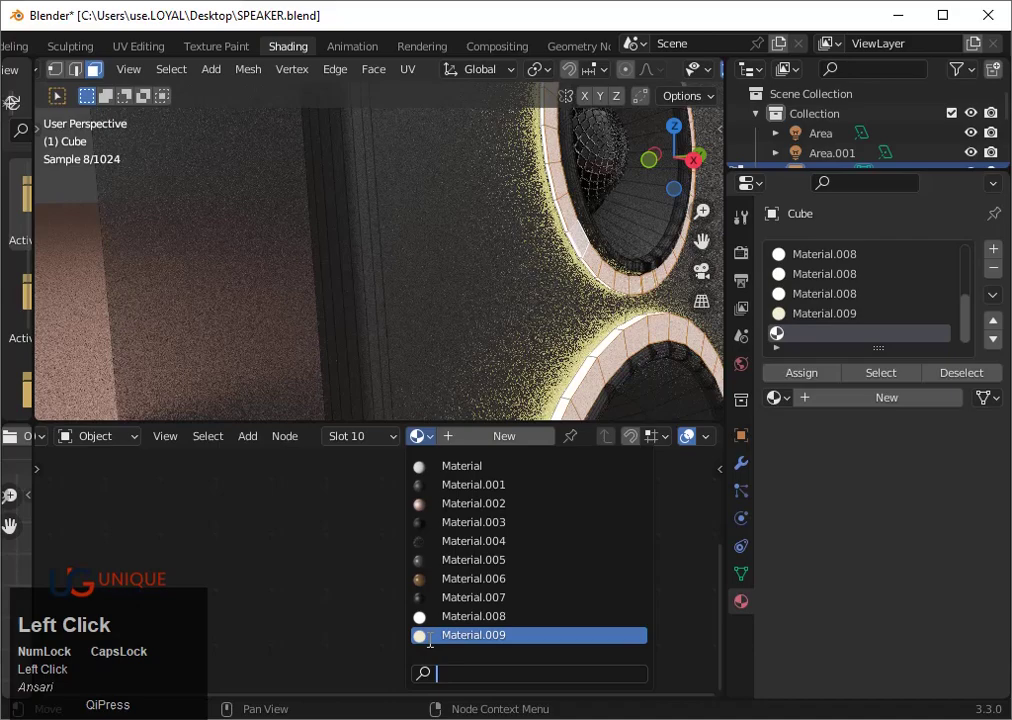
{"action": "scroll", "scroll_direction": "down", "scroll_amount": 3}
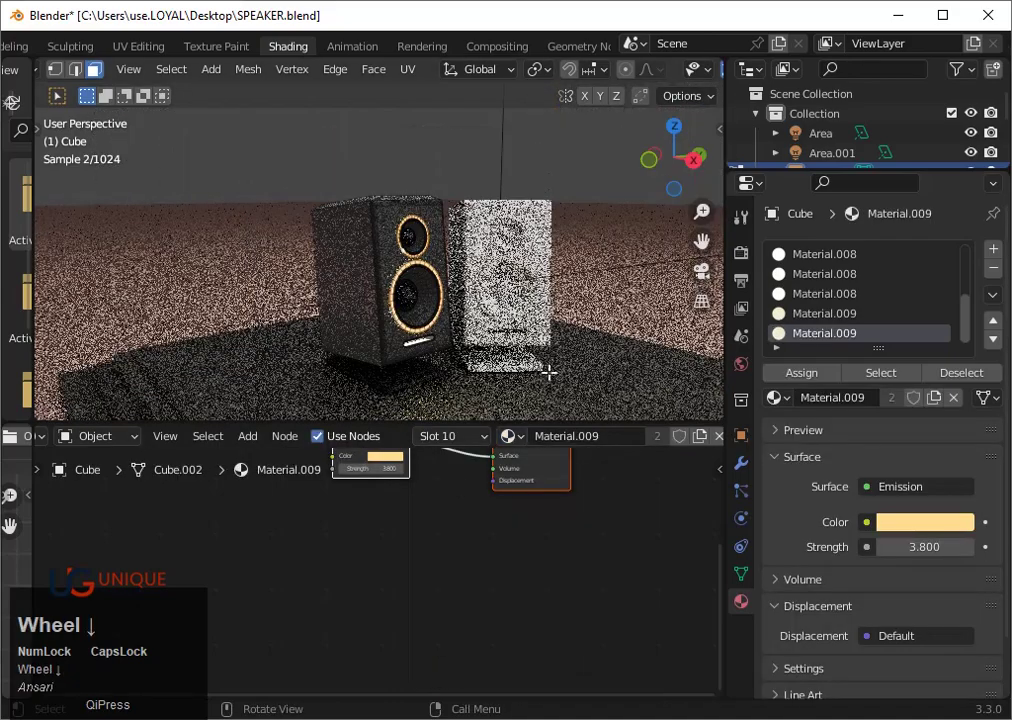
{"action": "key", "text": "Tab"}
{"action": "scroll", "scroll_direction": "down", "scroll_amount": 3}
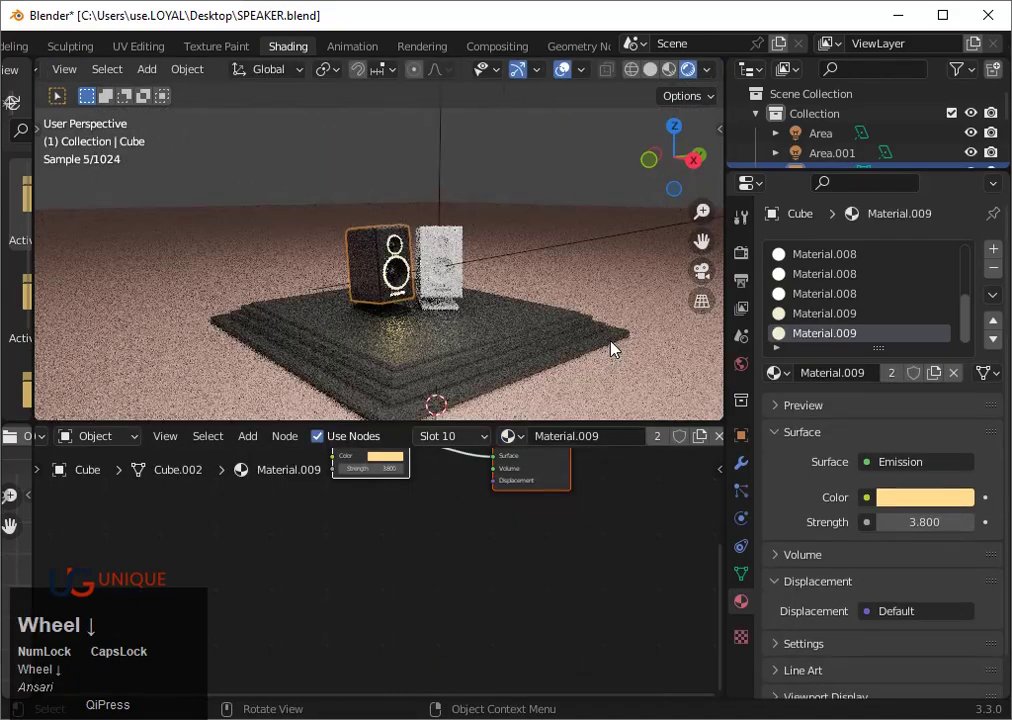
{"action": "scroll", "scroll_direction": "up", "scroll_amount": 3}
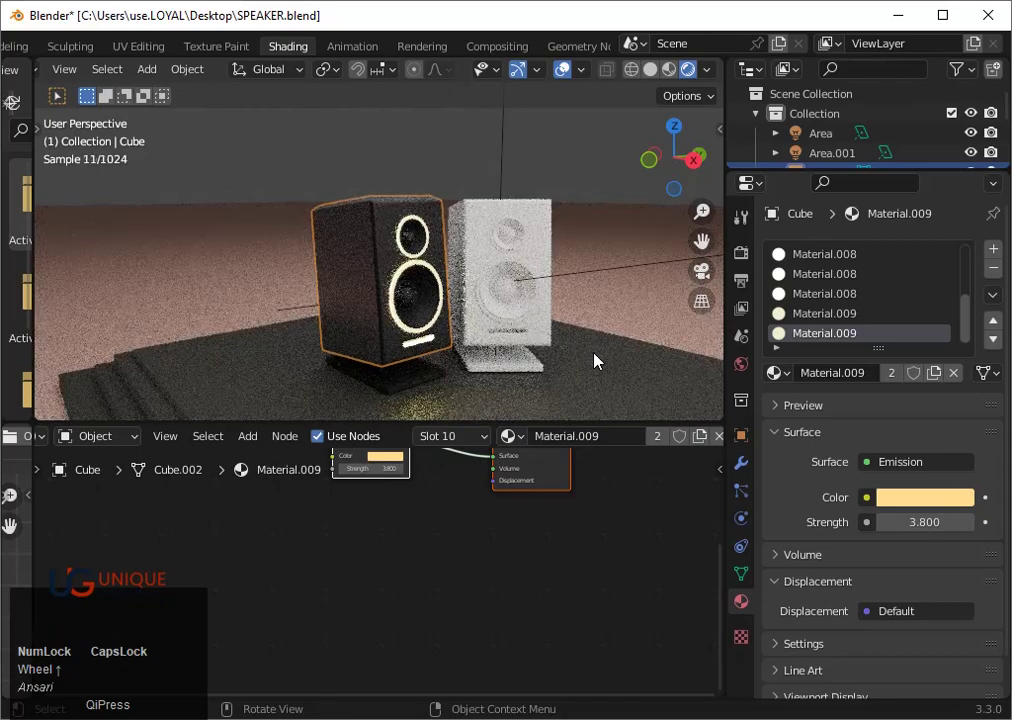
{"action": "scroll", "scroll_direction": "up", "scroll_amount": 3}
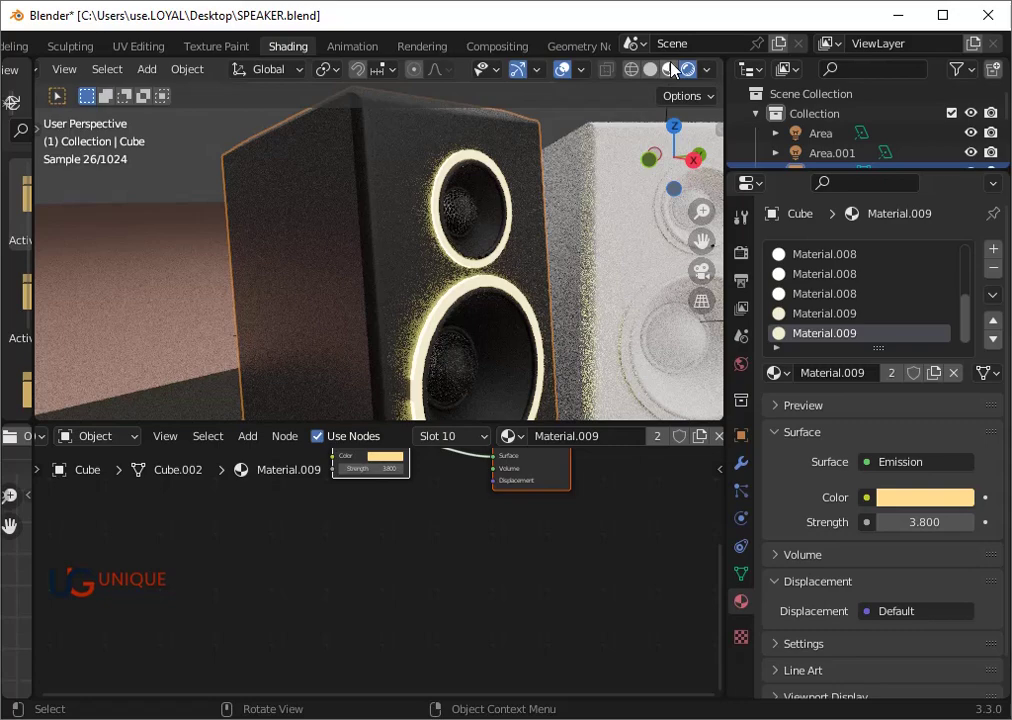
Scale Sphere.001's UVs by about 1.6 so the tweeter grille net looks denser
{"action": "left_click", "coordinate": [518, 290]}
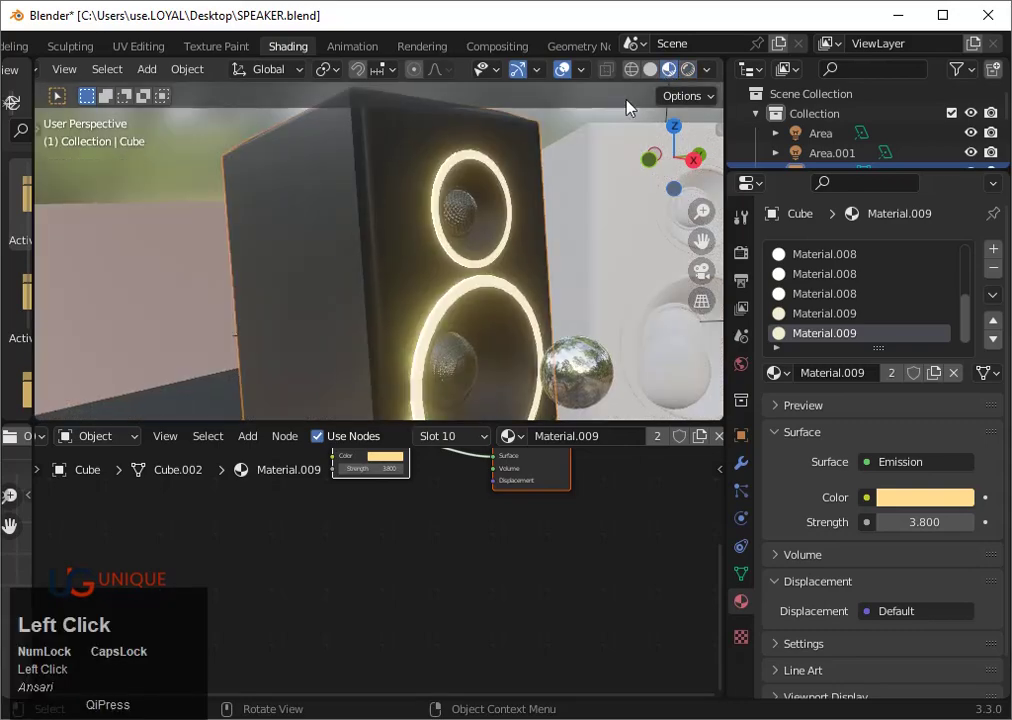
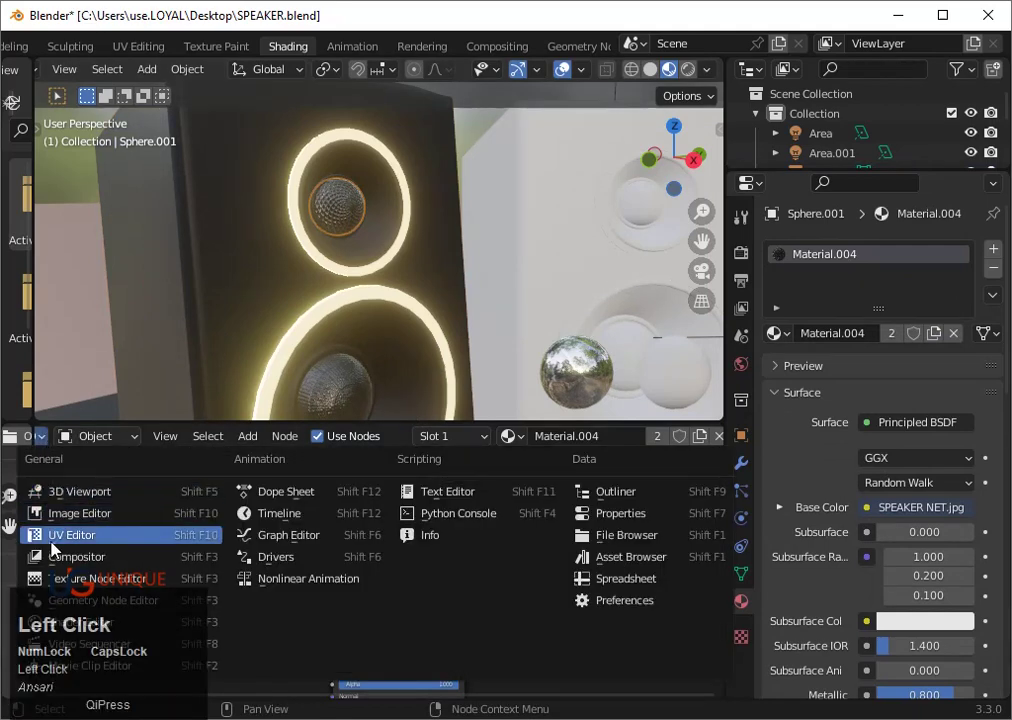
{"action": "key", "text": "Tab"}
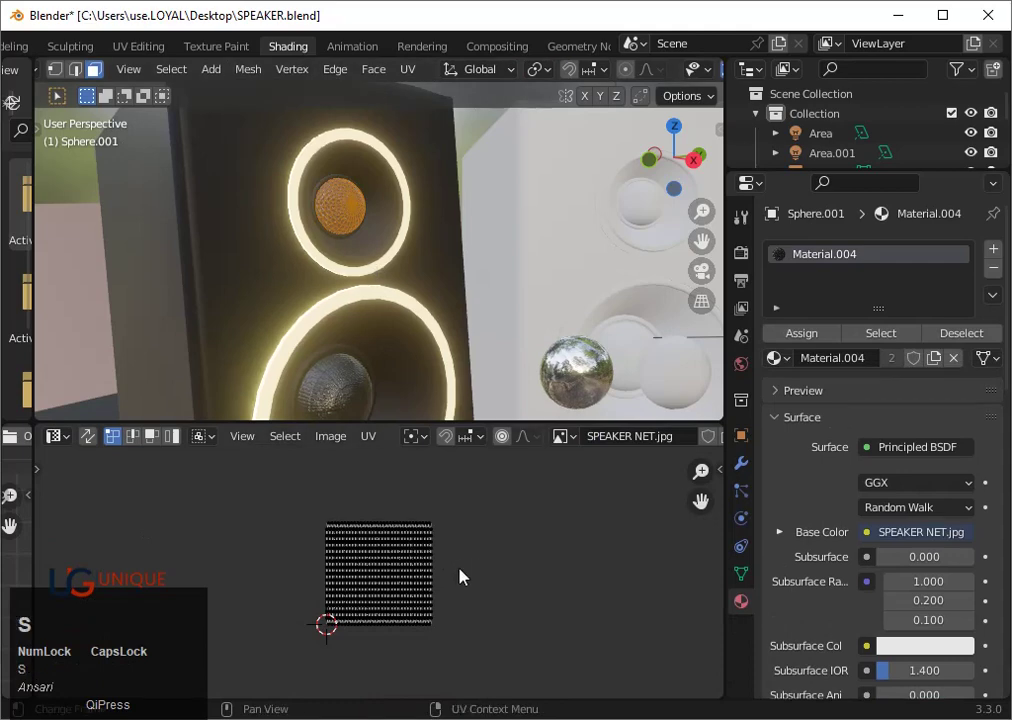
{"action": "type", "text": "ssas"}
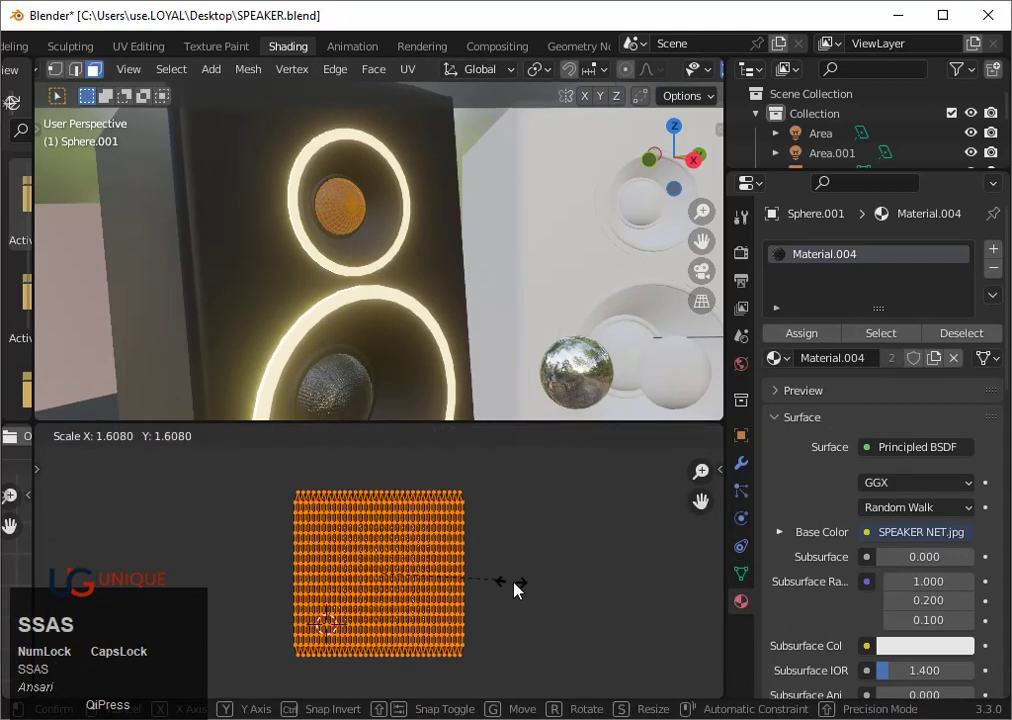
{"action": "left_click", "coordinate": [544, 594]}
{"action": "key", "text": "Tab"}
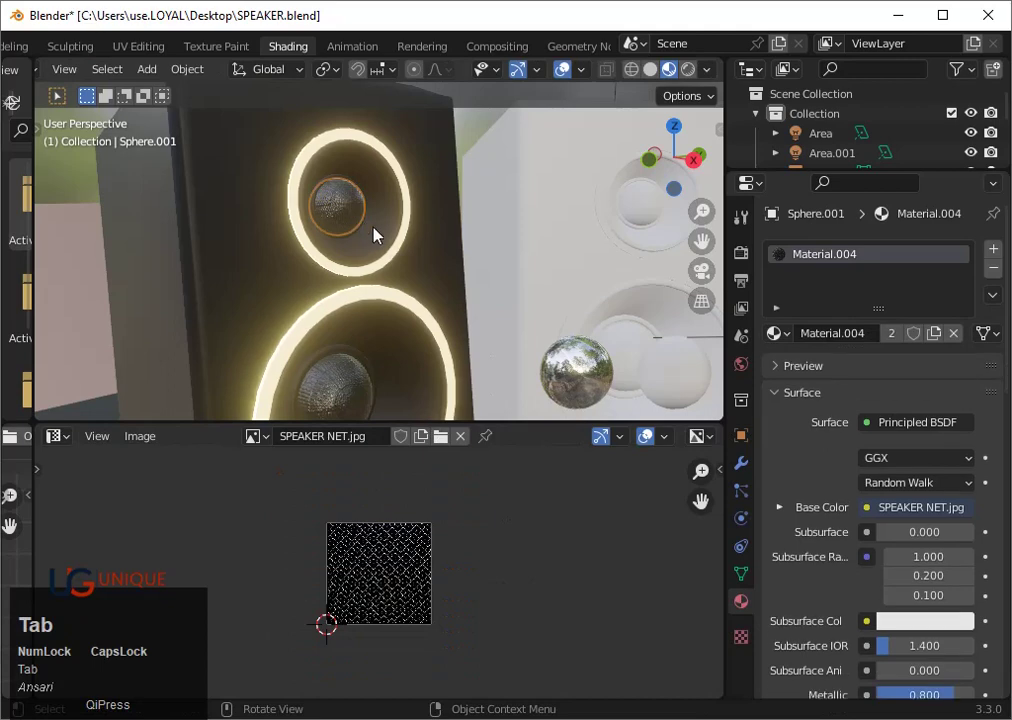
{"action": "scroll", "scroll_direction": "up", "scroll_amount": 3}
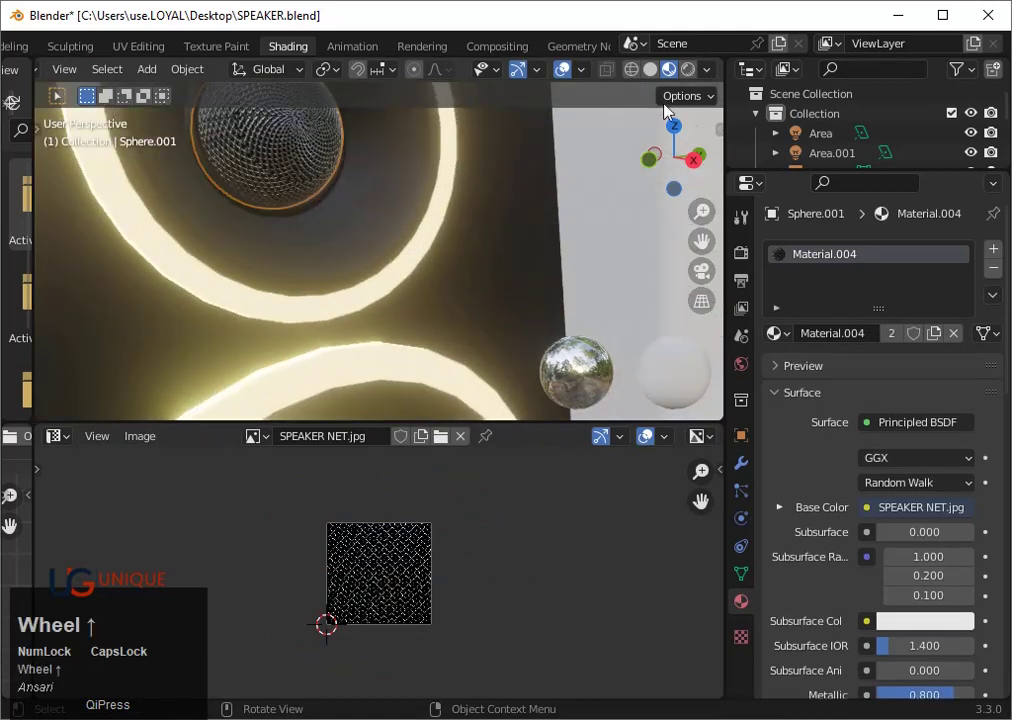
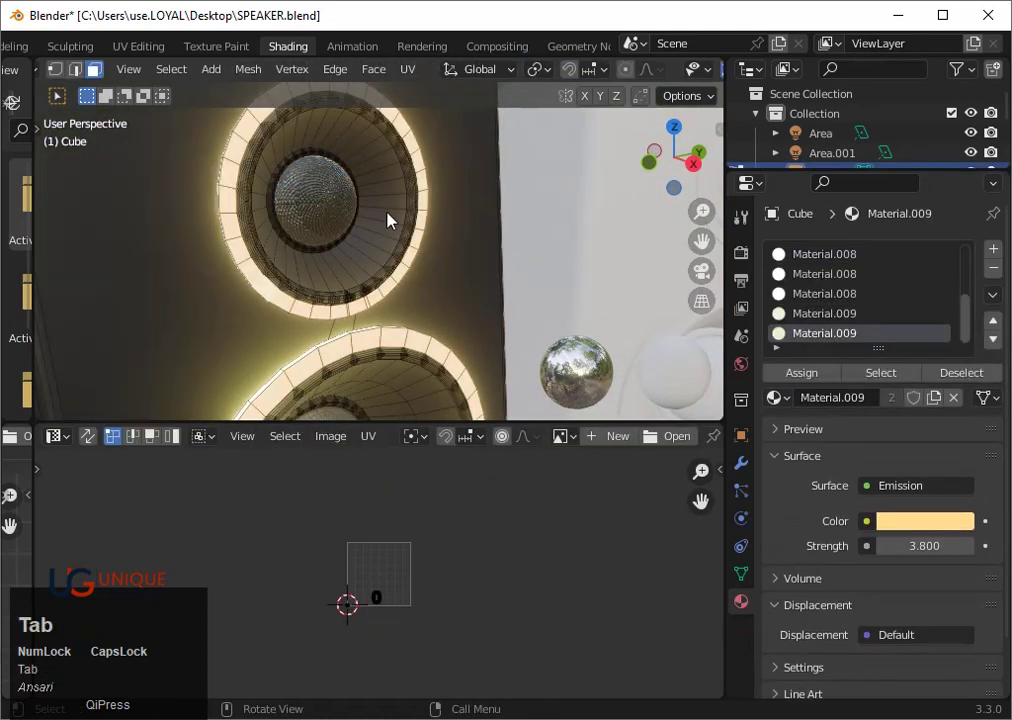
Loop-cut the tweeter ring and give it new cyan emission Material.010 at strength 8.4
{"action": "key", "text": "ctrl+r"}
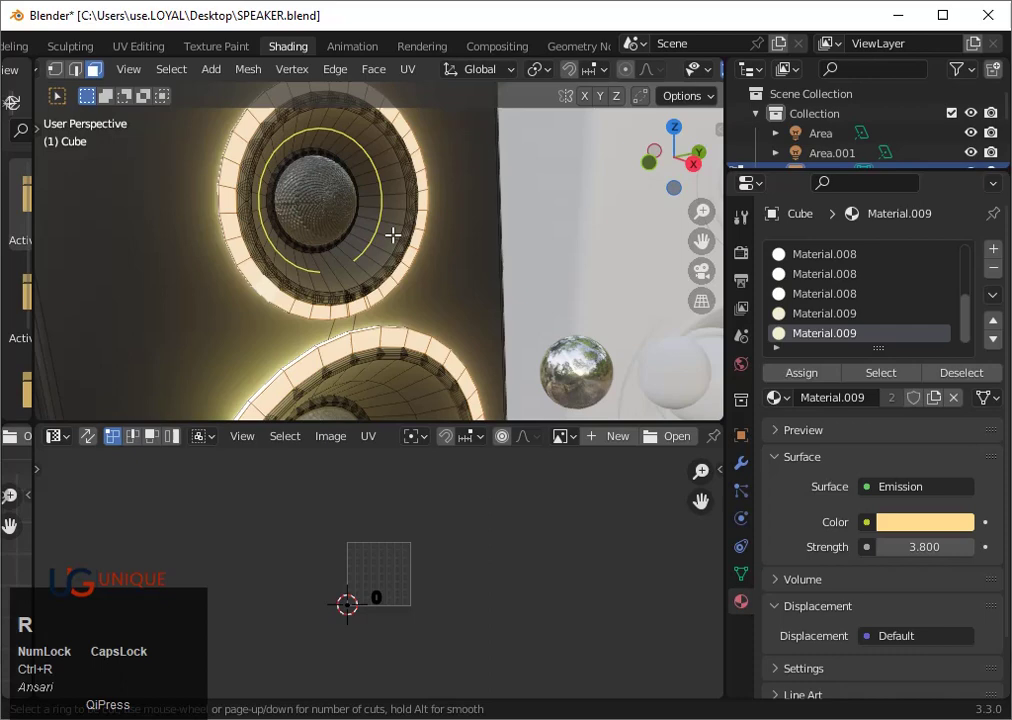
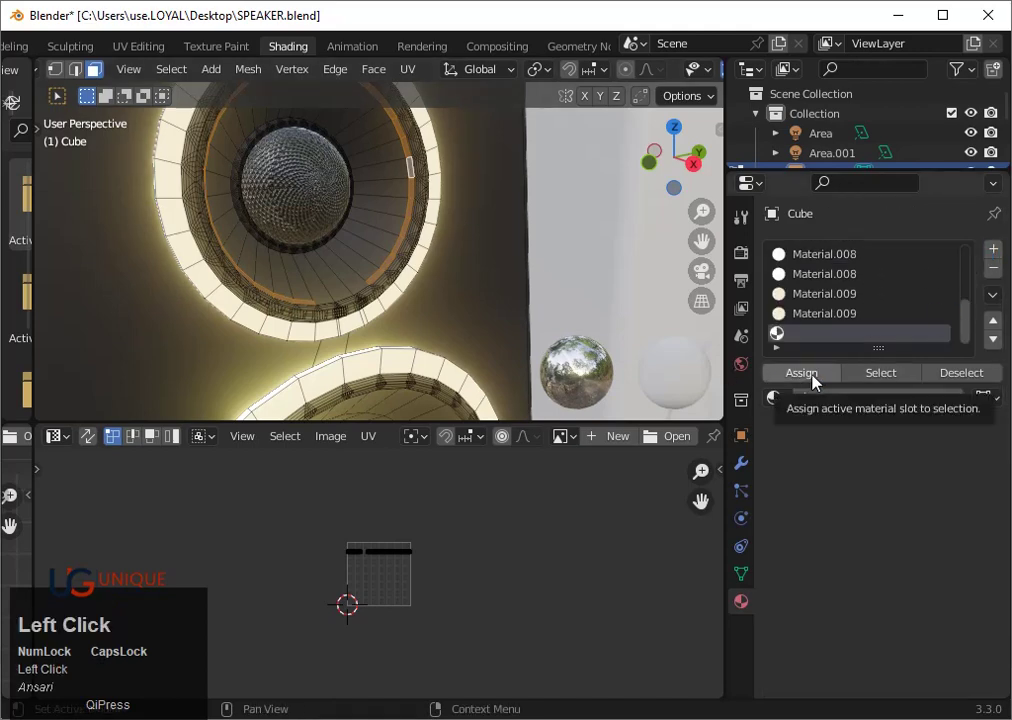
{"action": "left_click", "coordinate": [818, 381]}
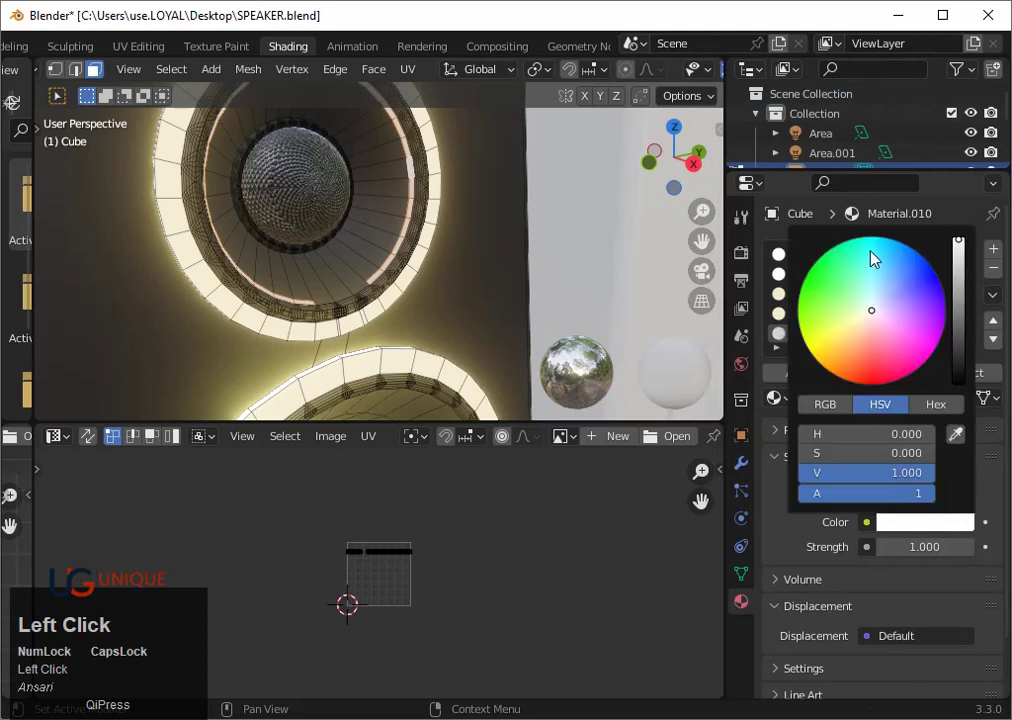
{"action": "scroll", "scroll_direction": "down", "scroll_amount": 3}
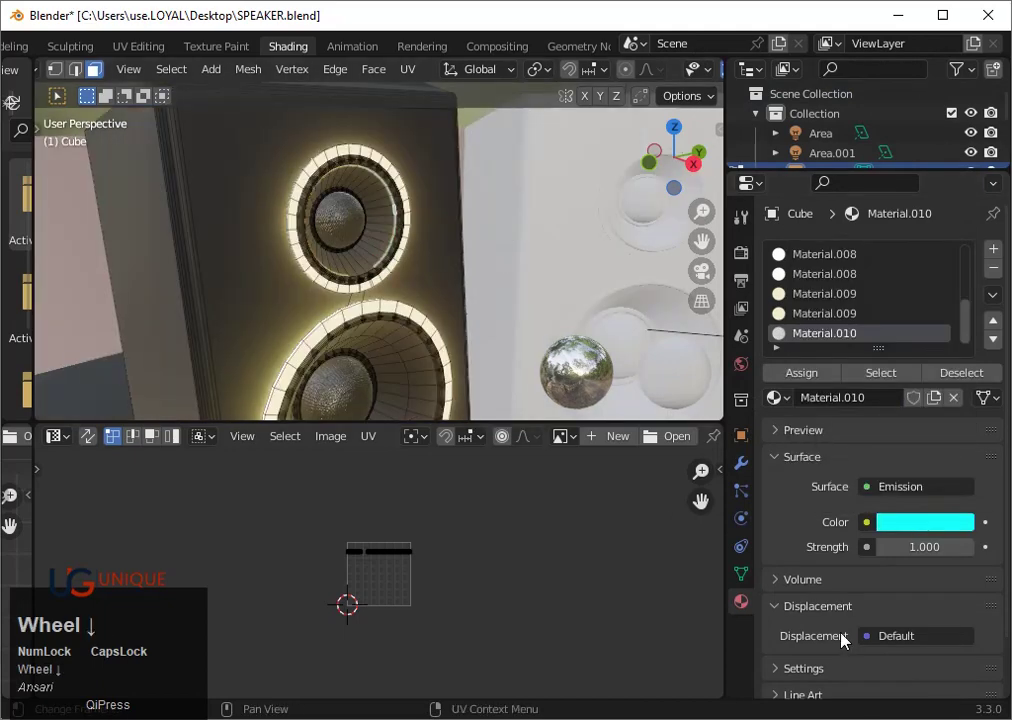
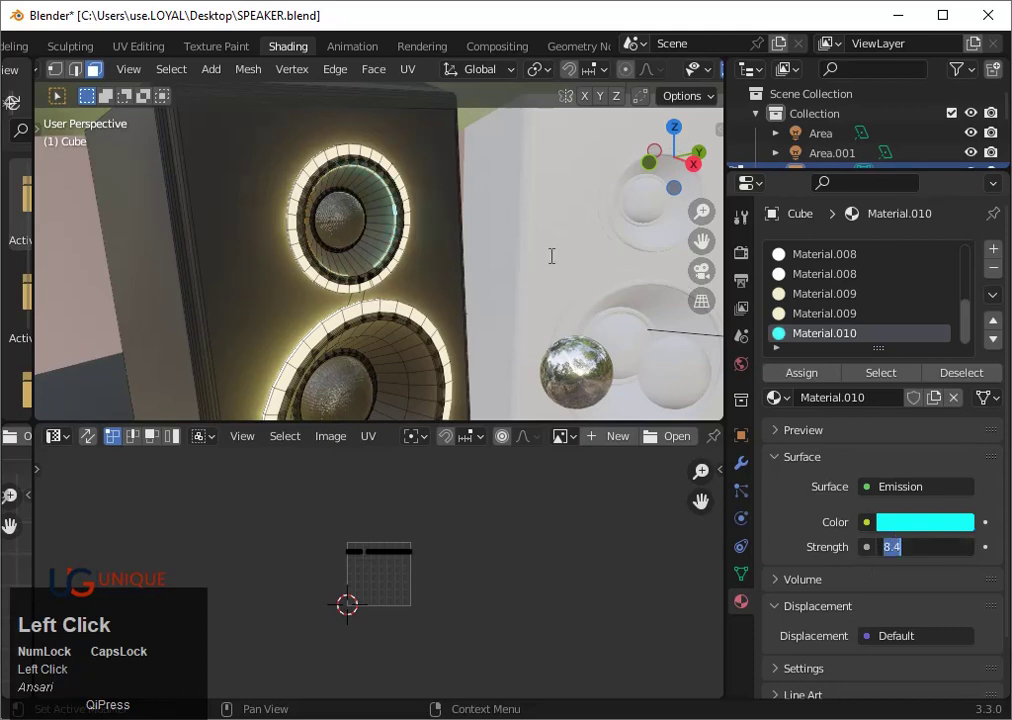
{"action": "scroll", "scroll_direction": "down", "scroll_amount": 3}
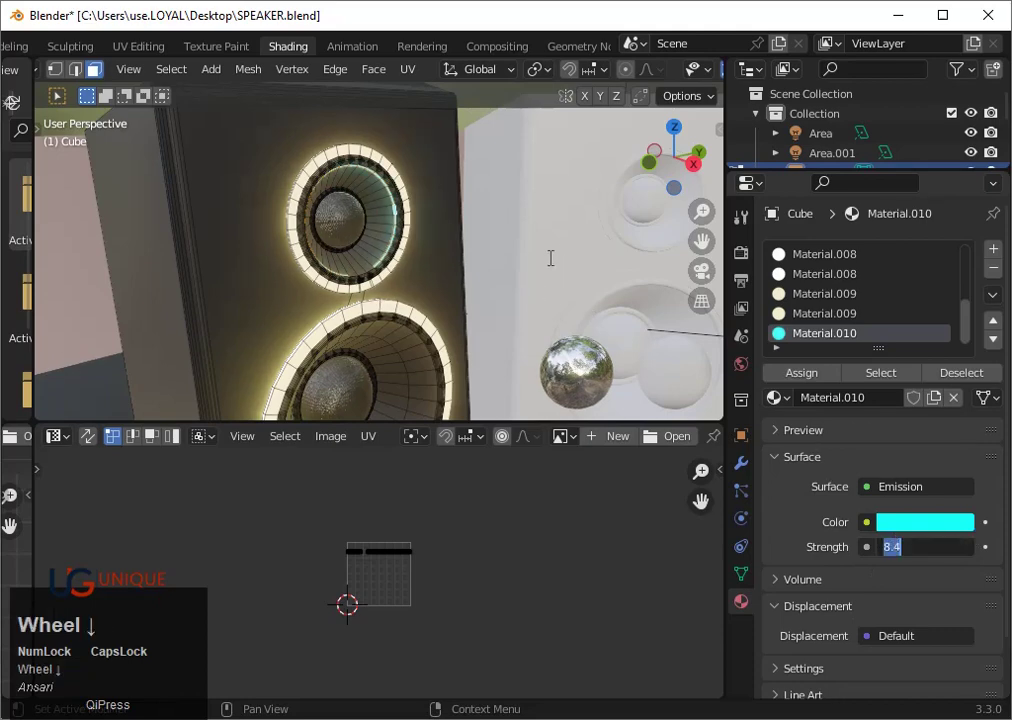
{"action": "key", "text": "Tab"}
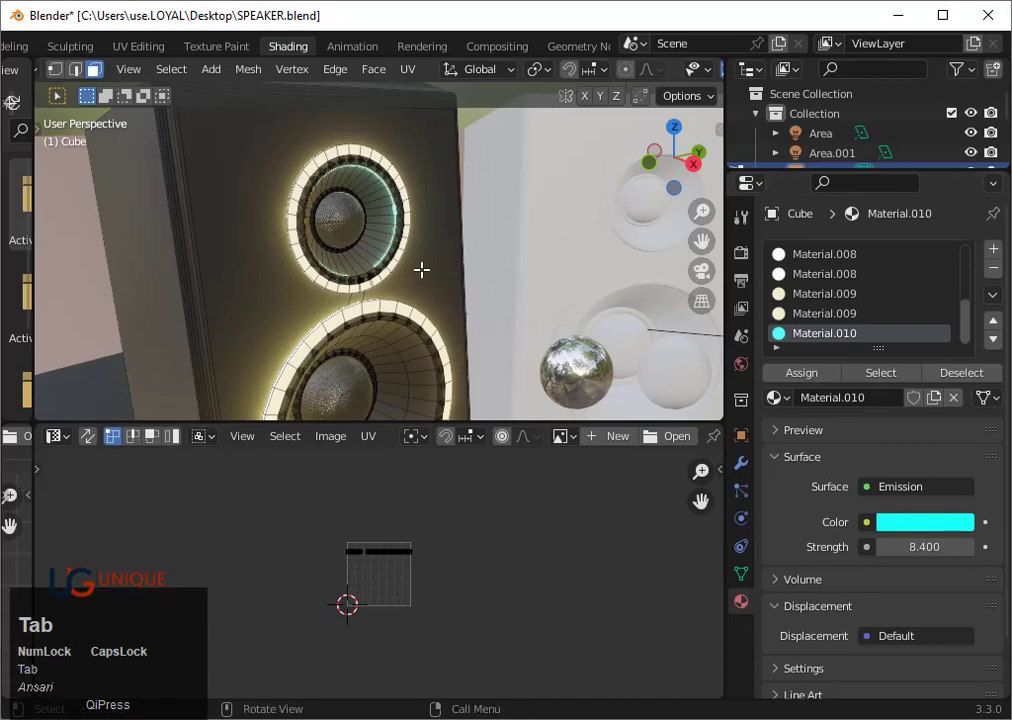
Show the rendered preview and orbit back to see both speakers with the cyan inner ring
{"action": "left_click", "coordinate": [422, 272]}
{"action": "scroll", "scroll_direction": "down", "scroll_amount": 3}
{"action": "left_click_drag", "start_coordinate": [417, 285], "coordinate": [698, 80]}
{"action": "left_click", "coordinate": [698, 80]}
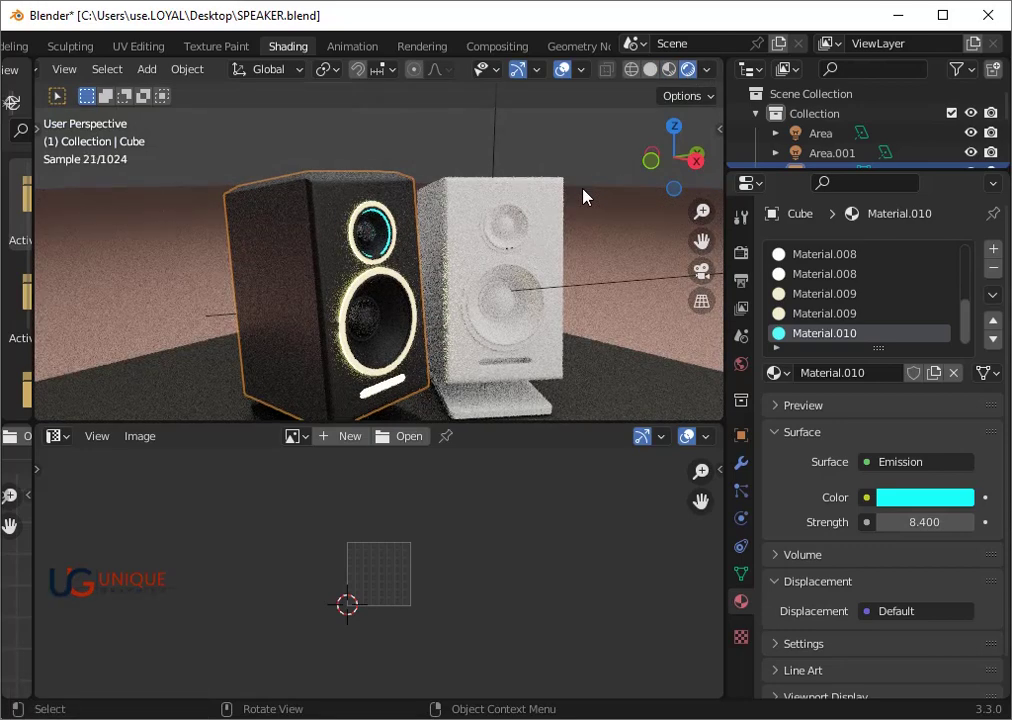
Orbit around the two speakers while adding an empty slot and browsing existing materials
{"action": "scroll", "scroll_direction": "down", "scroll_amount": 3}
{"action": "scroll", "scroll_direction": "down", "scroll_amount": 3}
{"action": "scroll", "scroll_direction": "up", "scroll_amount": 3}
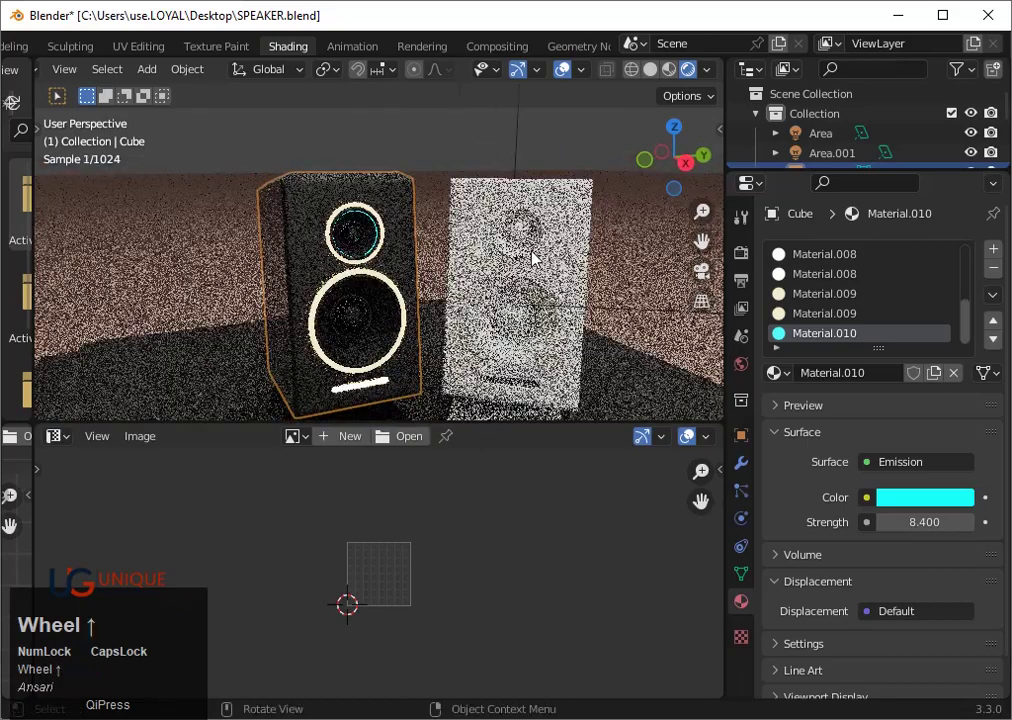
{"action": "left_click_drag", "start_coordinate": [508, 270], "coordinate": [540, 257]}
{"action": "scroll", "scroll_direction": "down", "scroll_amount": 3}
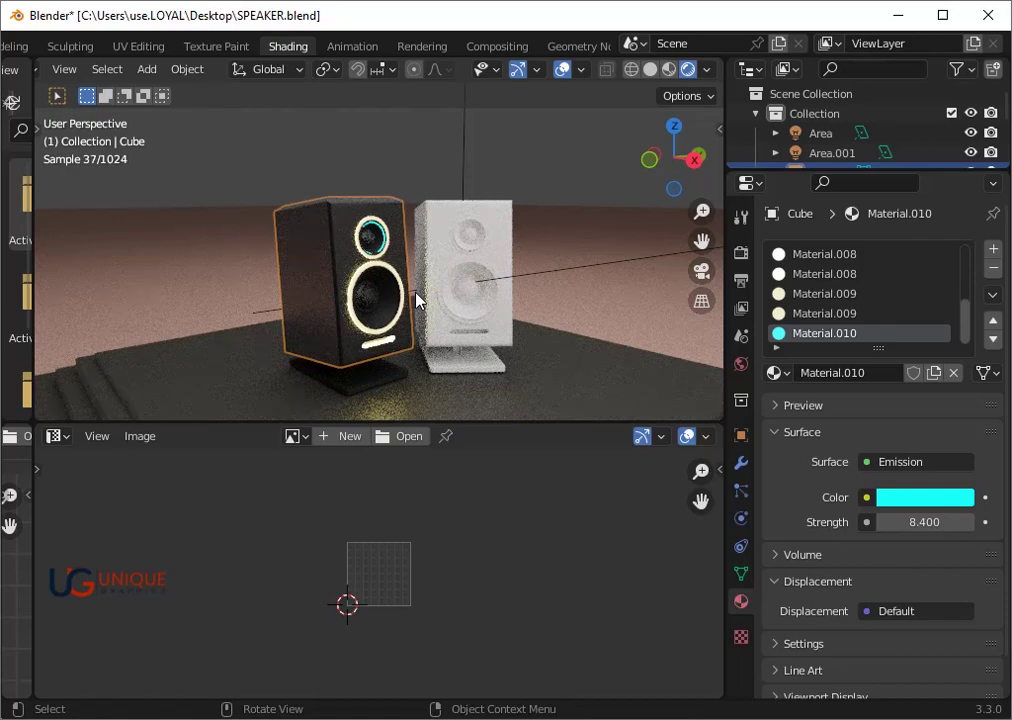
{"action": "scroll", "scroll_direction": "up", "scroll_amount": 3}
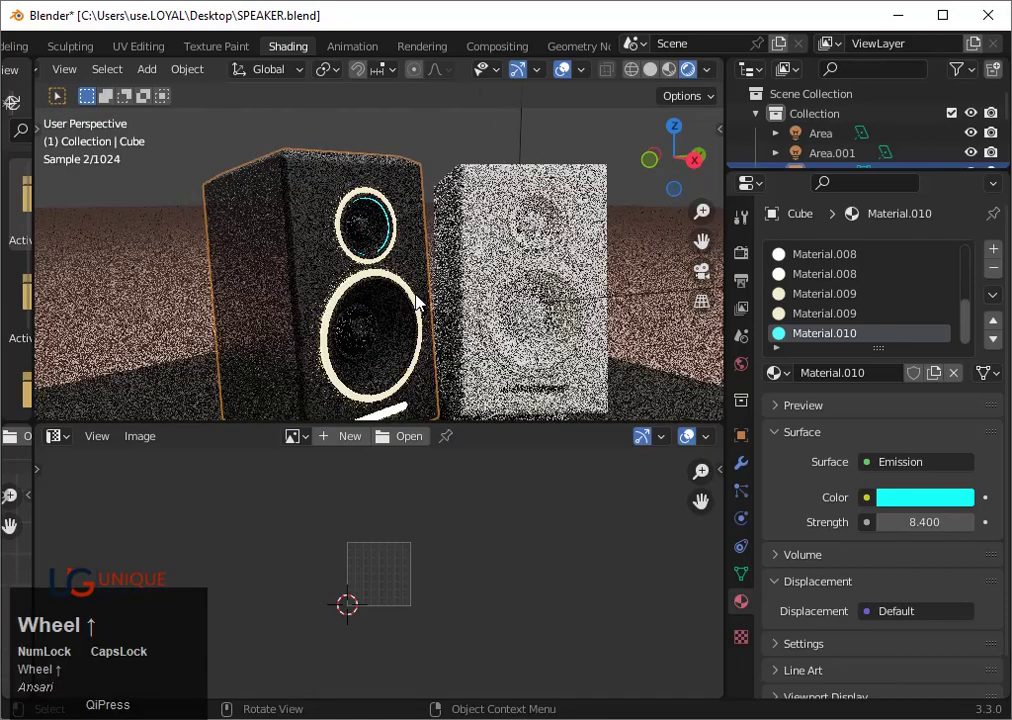
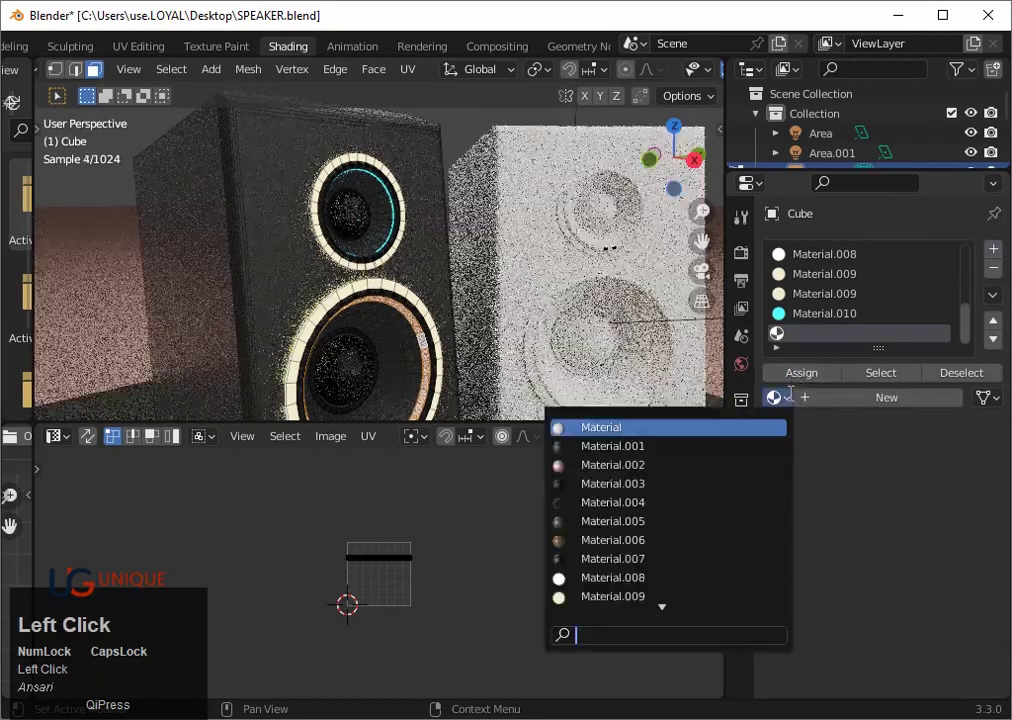
Assign cyan Material.010 to the woofer's inner ring and return to object mode to inspect it
{"action": "scroll", "scroll_direction": "down", "scroll_amount": 3}
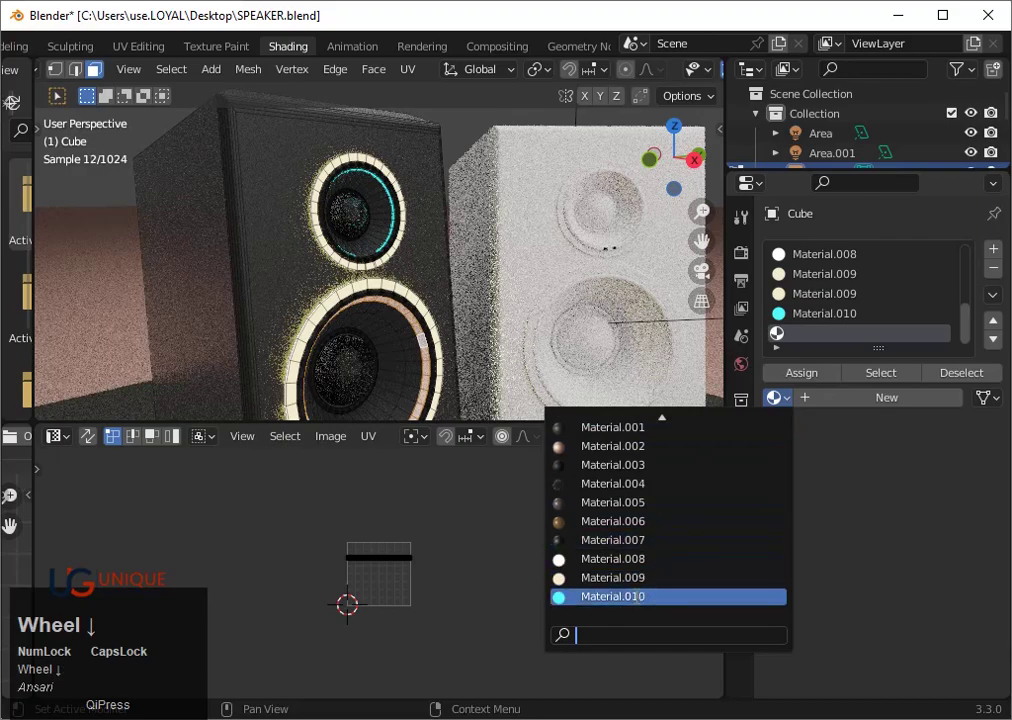
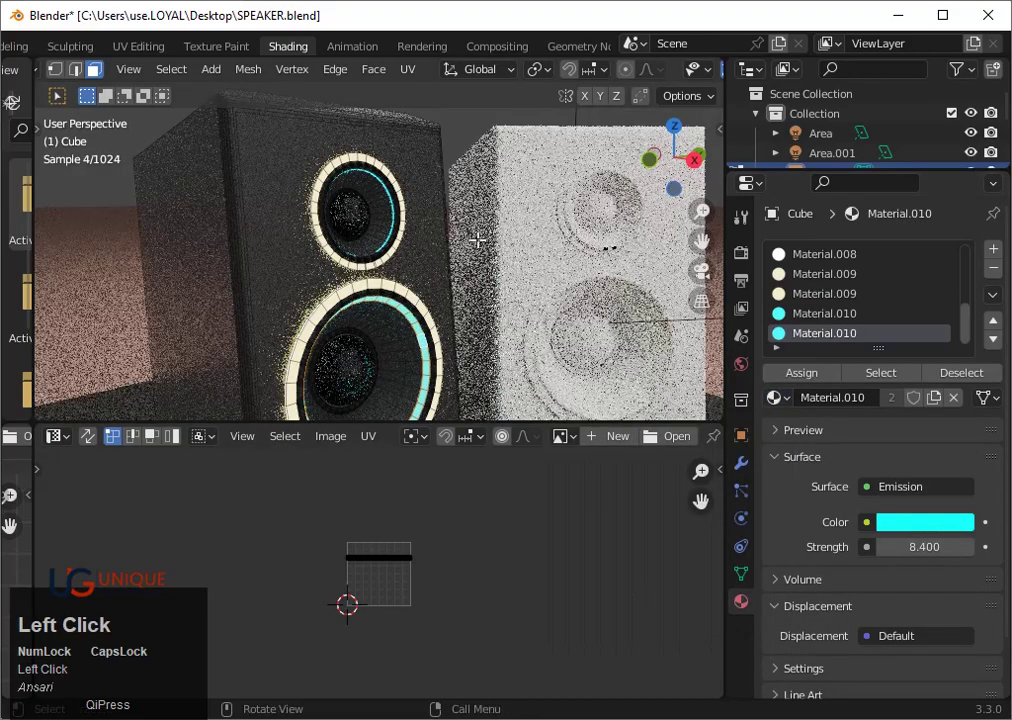
{"action": "key", "text": "Tab"}
{"action": "scroll", "scroll_direction": "down", "scroll_amount": 3}
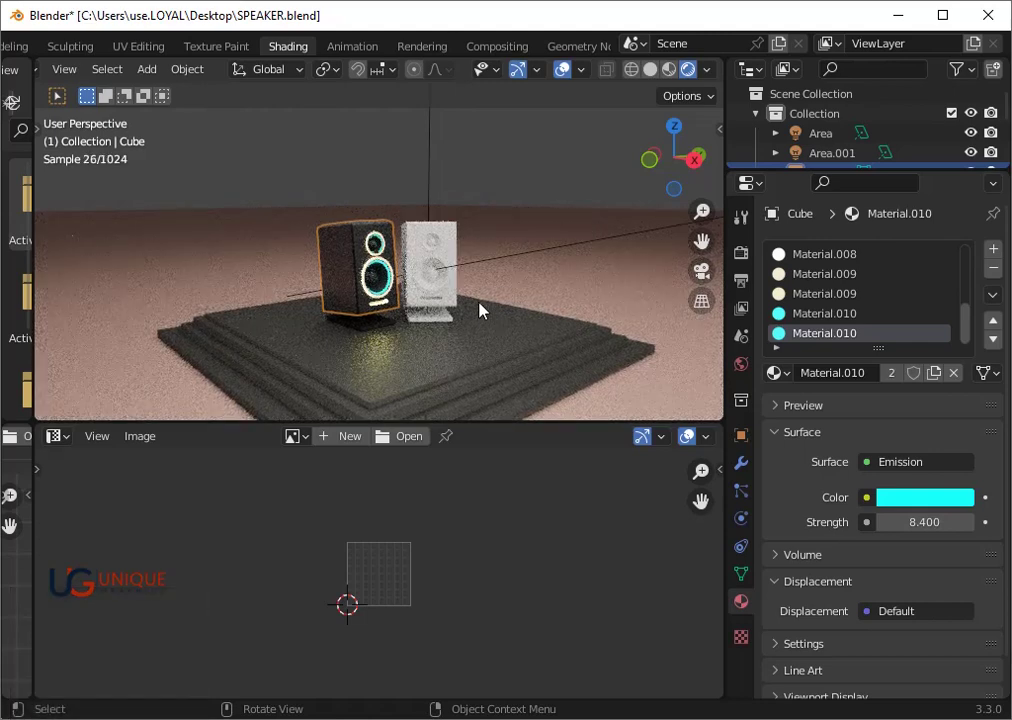
{"action": "key", "text": "s"}
{"action": "type", "text": "ss"}
{"action": "left_click", "coordinate": [511, 298]}
{"action": "scroll", "scroll_direction": "down", "scroll_amount": 3}
{"action": "middle_click", "coordinate": [587, 314]}
{"action": "scroll", "scroll_direction": "up", "scroll_amount": 3}
{"action": "middle_click", "coordinate": [485, 323]}
{"action": "scroll", "scroll_direction": "up", "scroll_amount": 3}
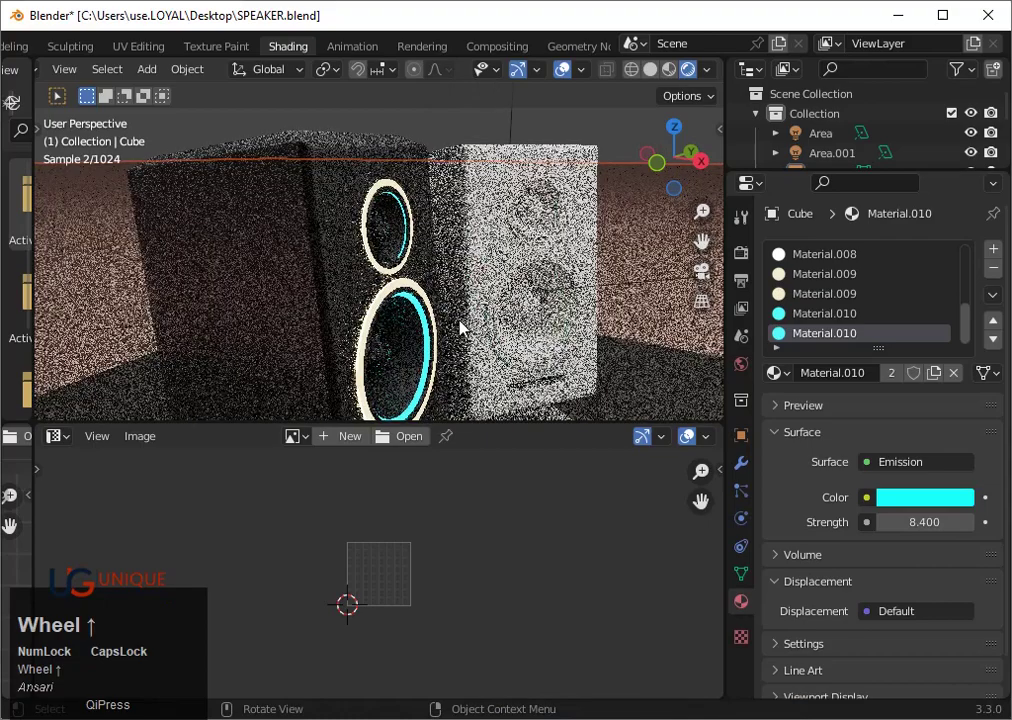
Swap the warm Material.009 ring slot on the black speaker for plain Material.005
{"action": "left_click", "coordinate": [375, 330]}
{"action": "key", "text": "Tab"}
{"action": "scroll", "scroll_direction": "up", "scroll_amount": 3}
{"action": "left_click", "coordinate": [432, 321]}
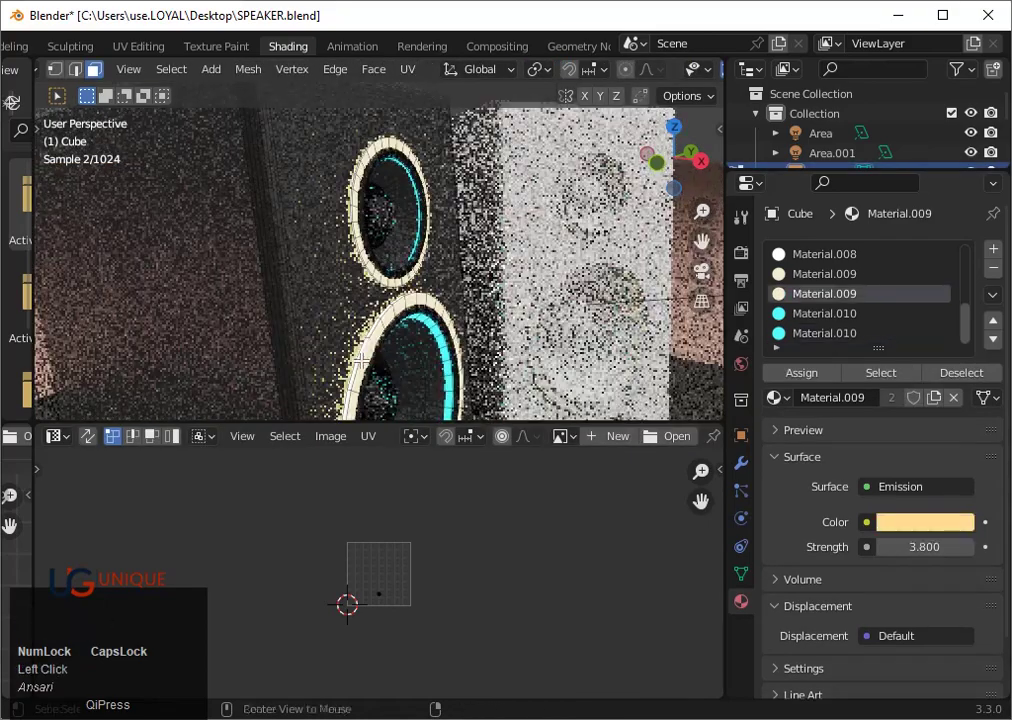
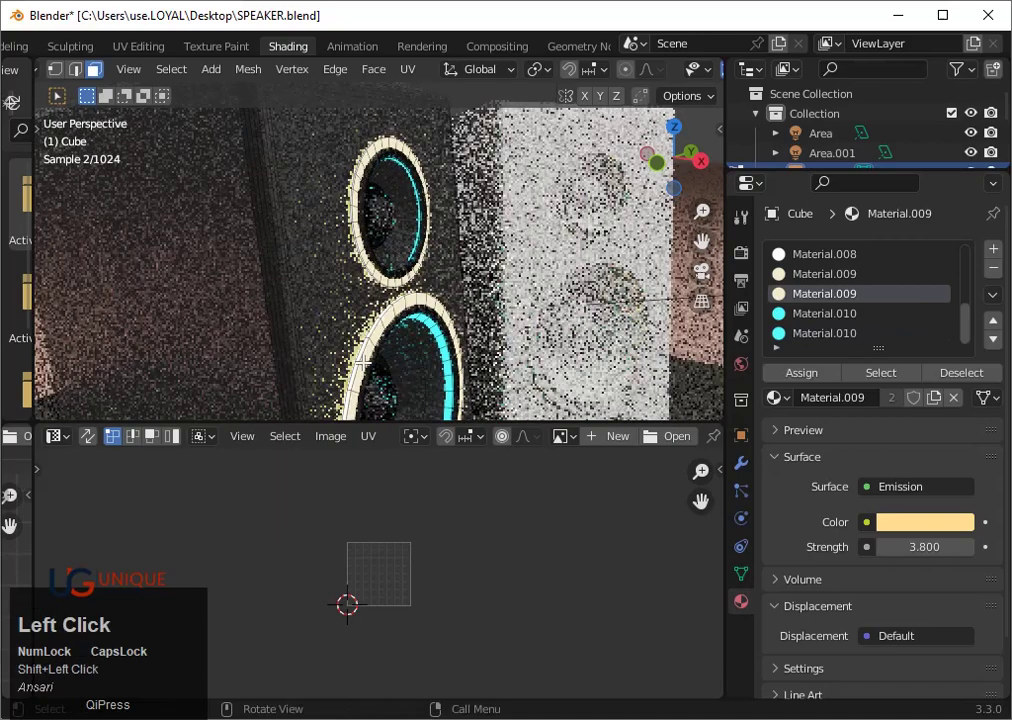
{"action": "scroll", "scroll_direction": "up", "scroll_amount": 3}
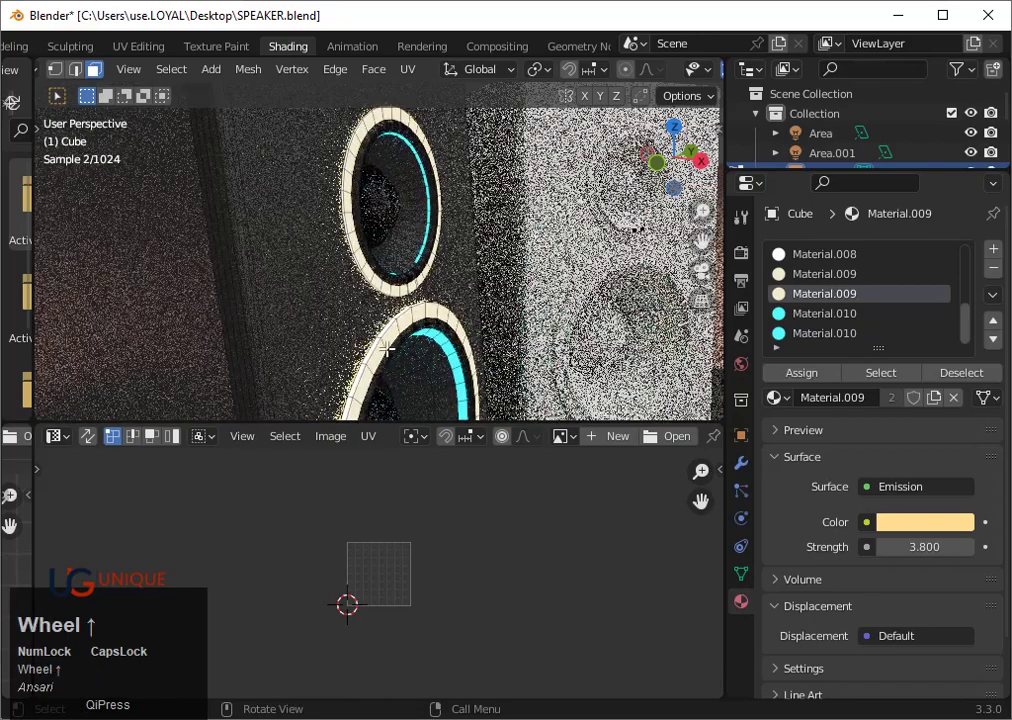
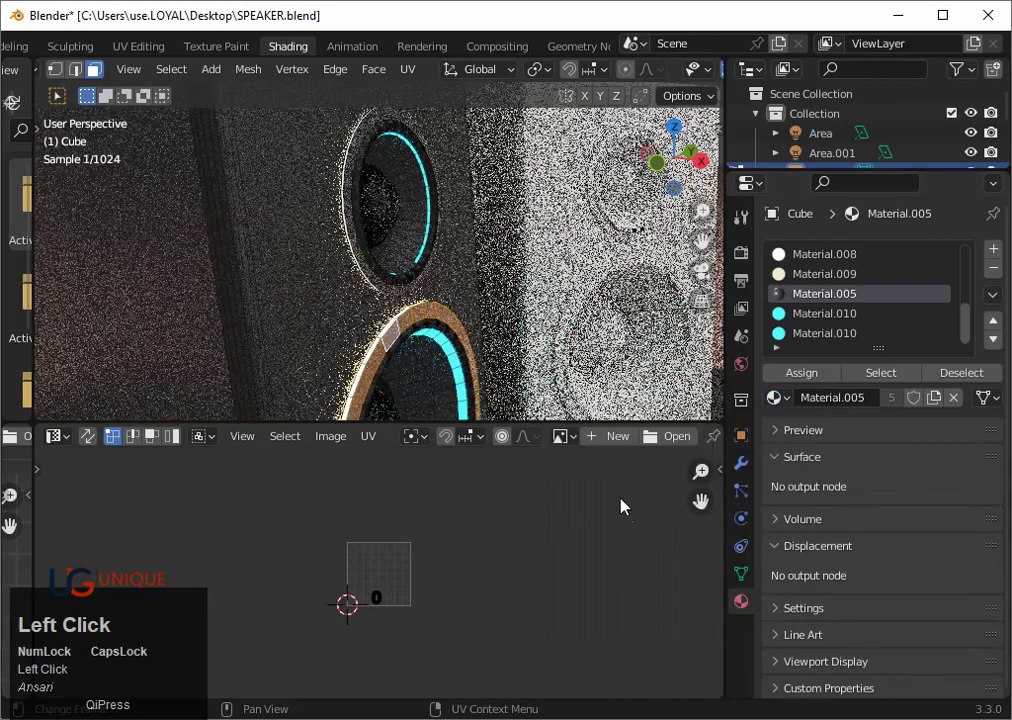
{"action": "scroll", "scroll_direction": "down", "scroll_amount": 3}
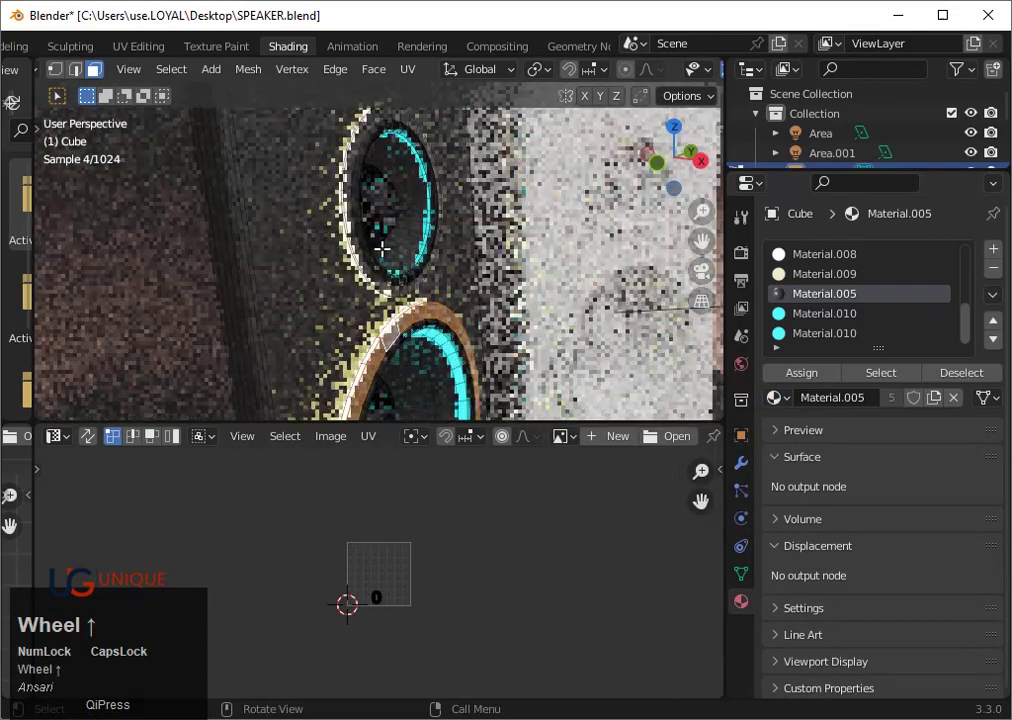
{"action": "key", "text": "Tab"}
{"action": "scroll", "scroll_direction": "down", "scroll_amount": 3}
{"action": "left_click", "coordinate": [637, 313]}
{"action": "left_click_drag", "start_coordinate": [628, 330], "coordinate": [582, 322]}
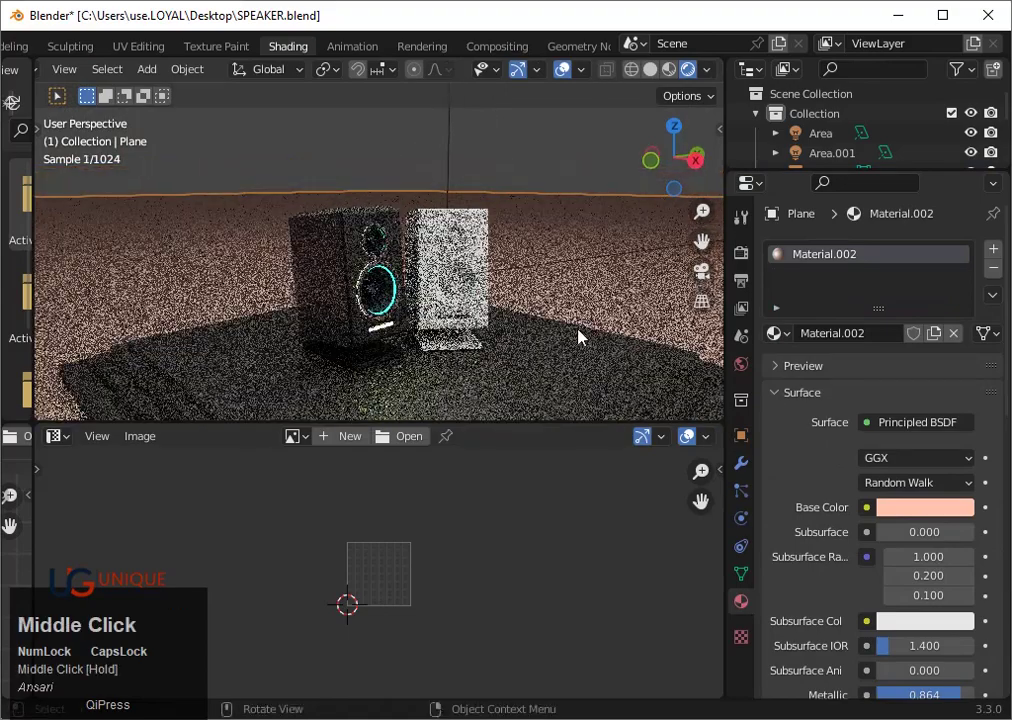
{"action": "scroll", "scroll_direction": "up", "scroll_amount": 3}
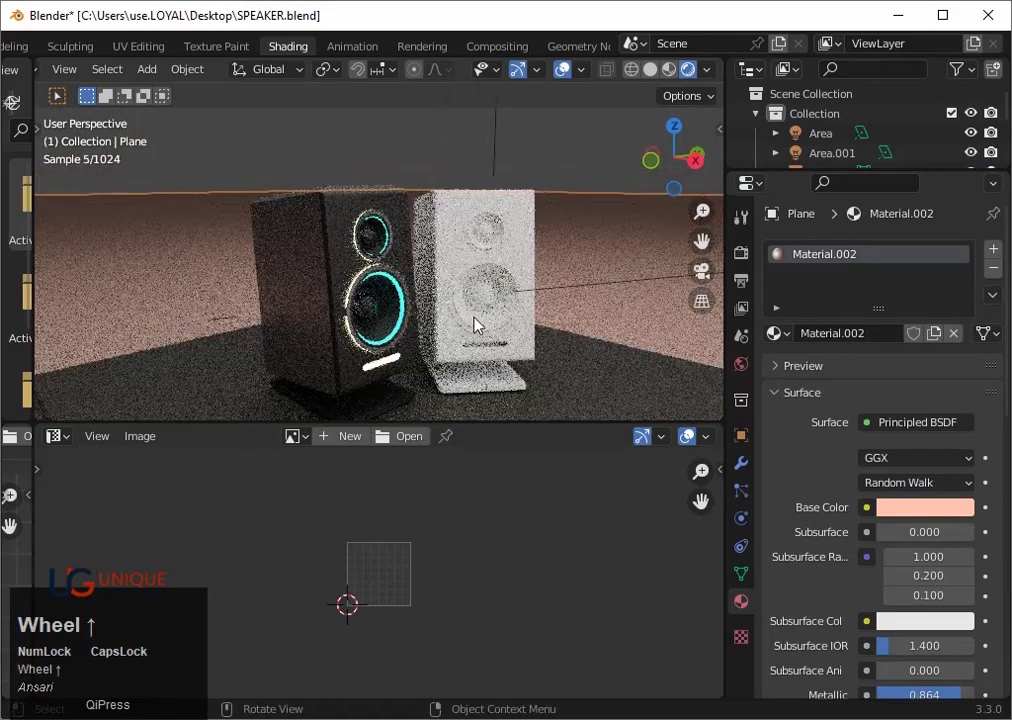
{"action": "middle_click", "coordinate": [457, 326]}
{"action": "middle_click", "coordinate": [581, 357]}
{"action": "scroll", "scroll_direction": "down", "scroll_amount": 3}
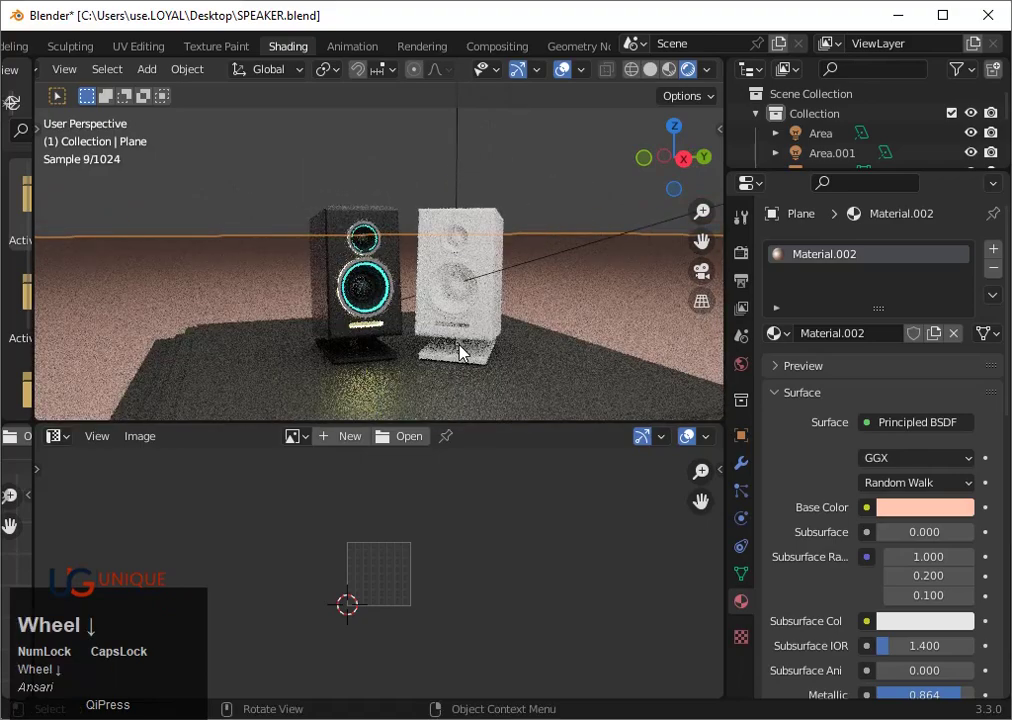
{"action": "scroll", "scroll_direction": "down", "scroll_amount": 3}
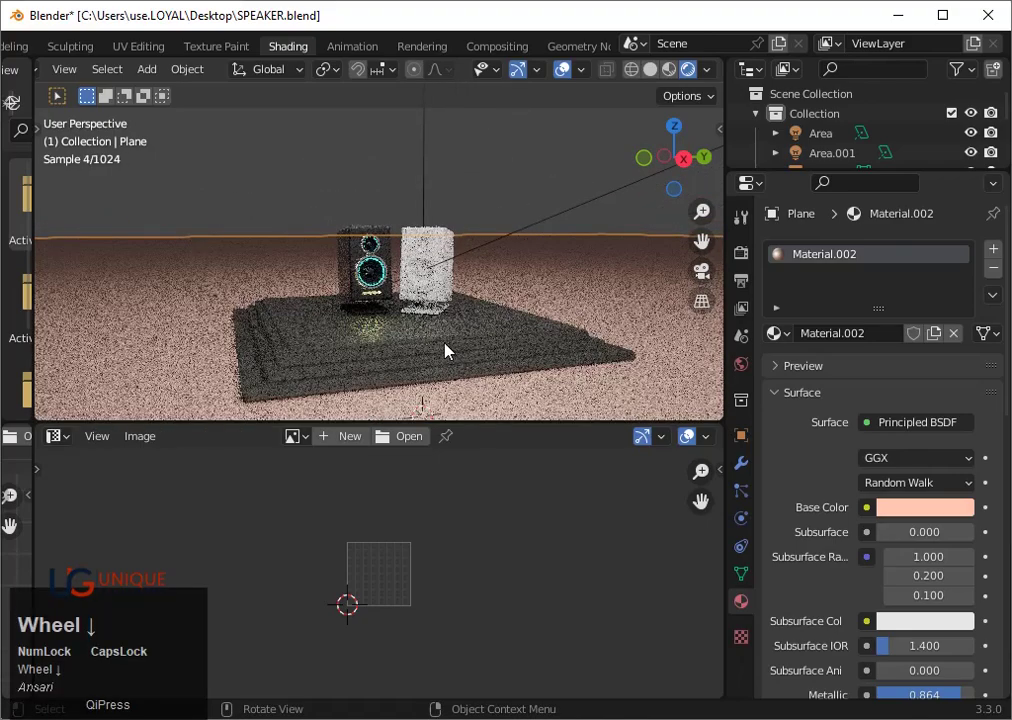
{"action": "left_click_drag", "start_coordinate": [387, 331], "coordinate": [500, 349]}
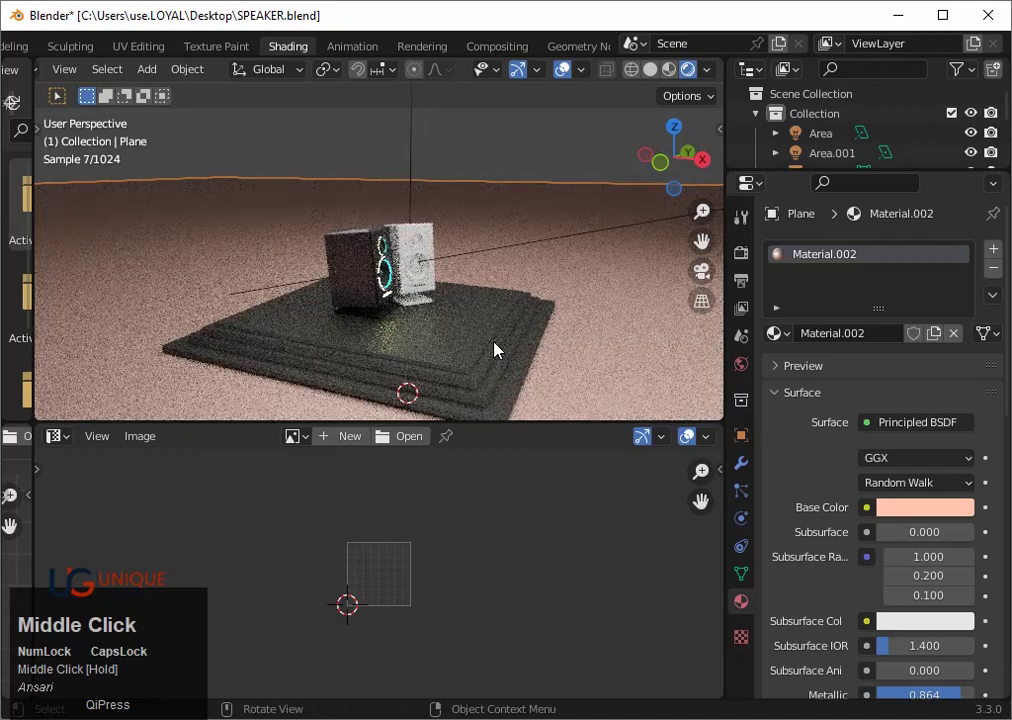